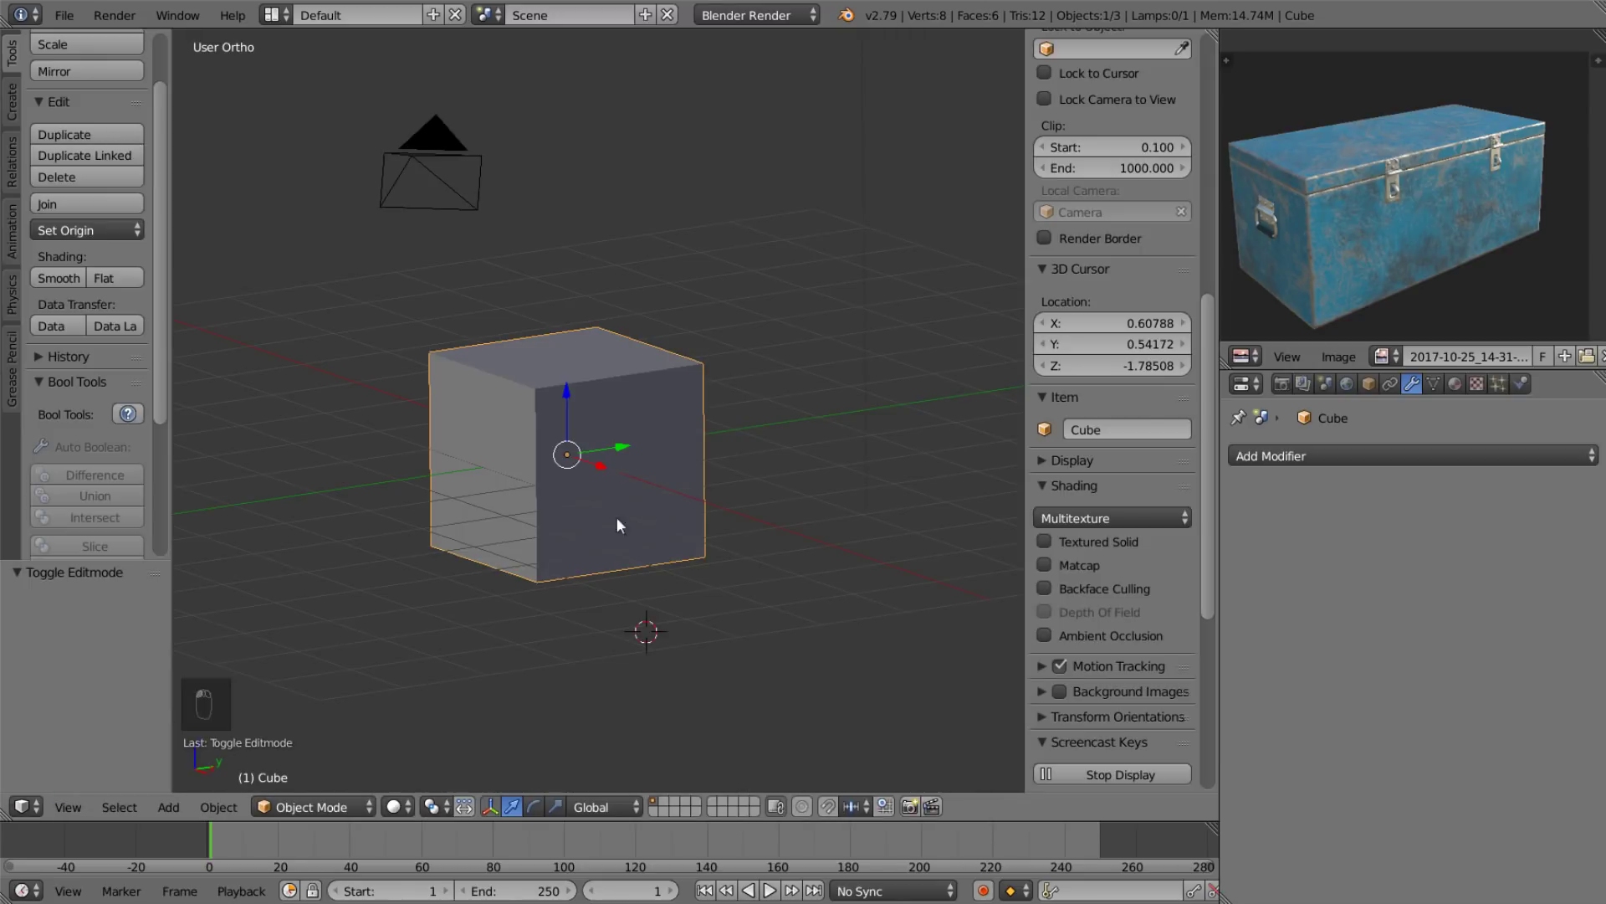
# Raise the default cube one unit to rest on the grid and stretch it into a long box.
pyautogui.rightClick(541, 535)
pyautogui.press('Tab')
pyautogui.moveTo(632, 473); pyautogui.dragTo(623, 516)
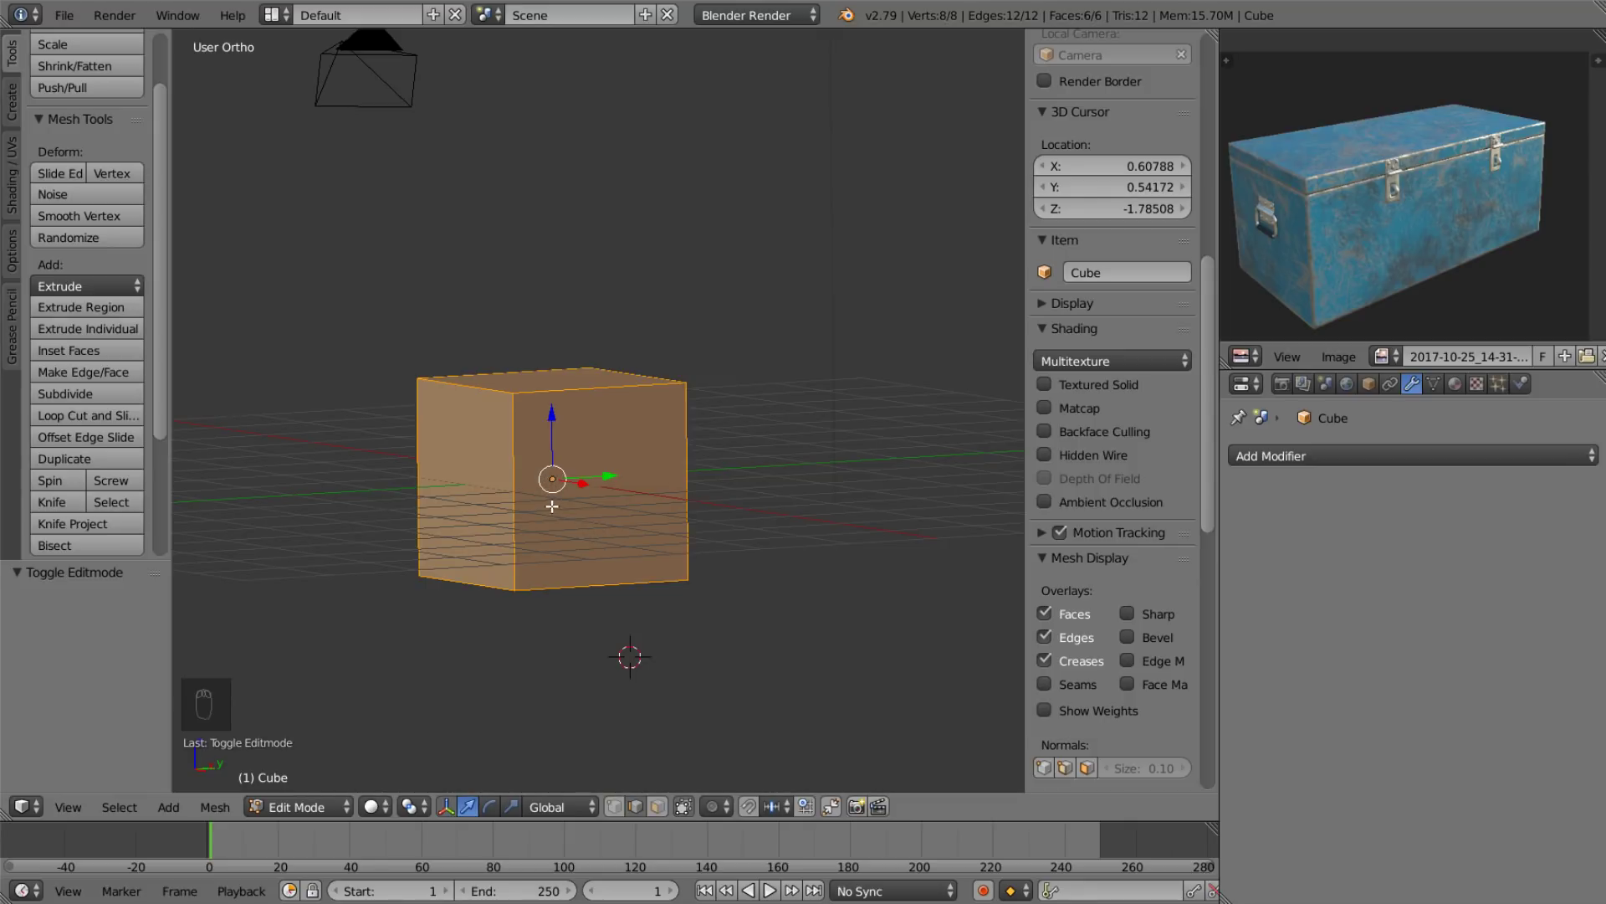
pyautogui.press('g')
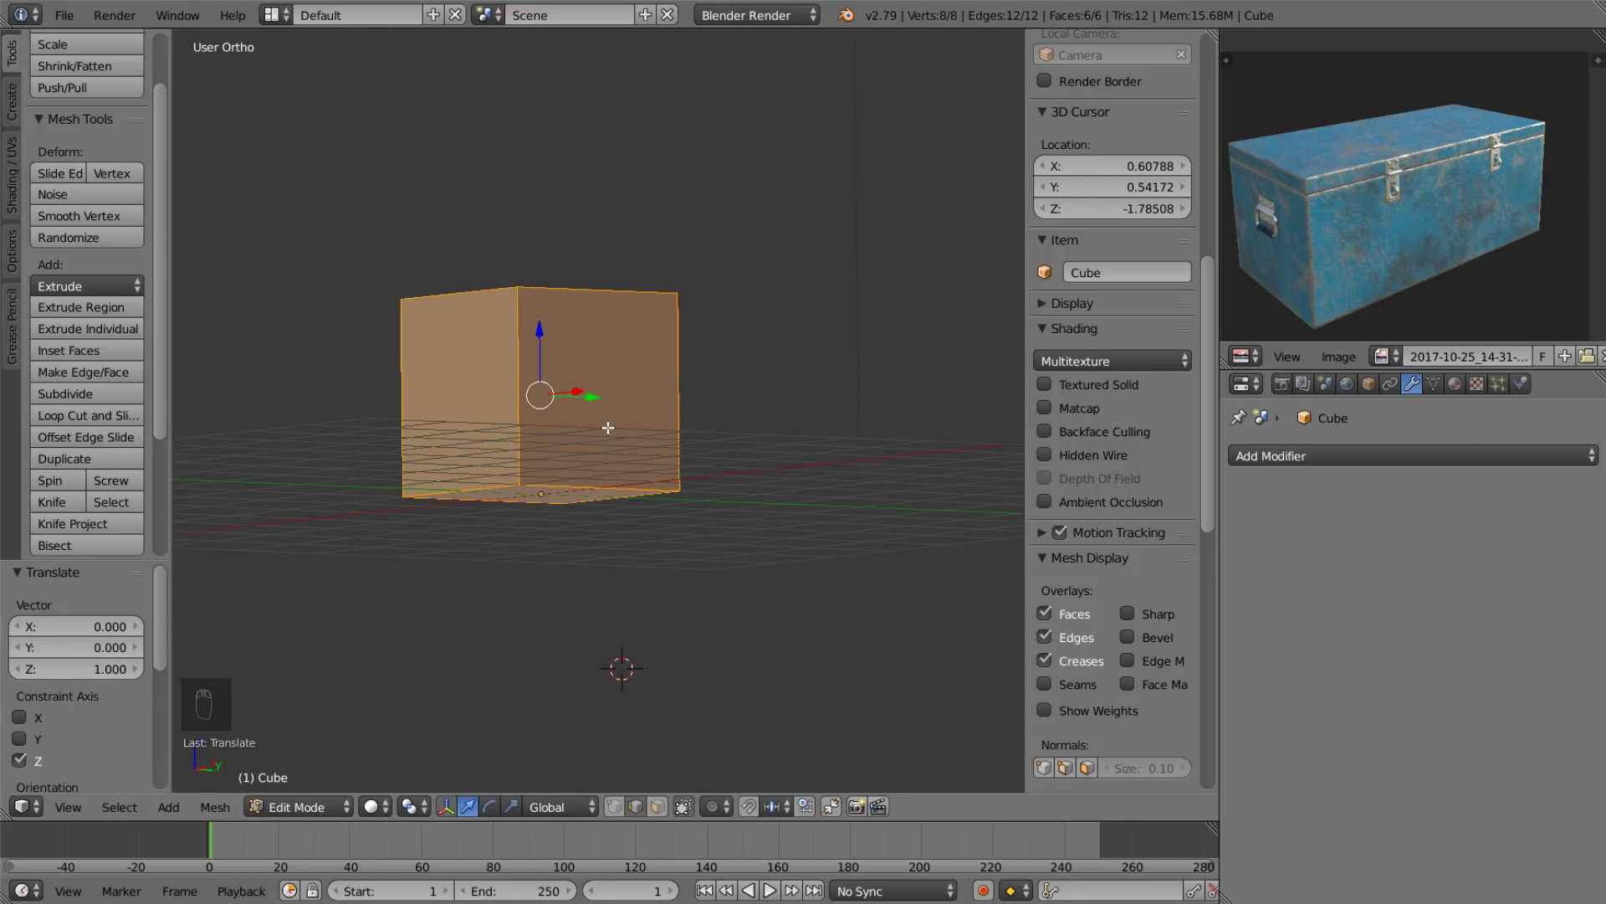
pyautogui.press('g')
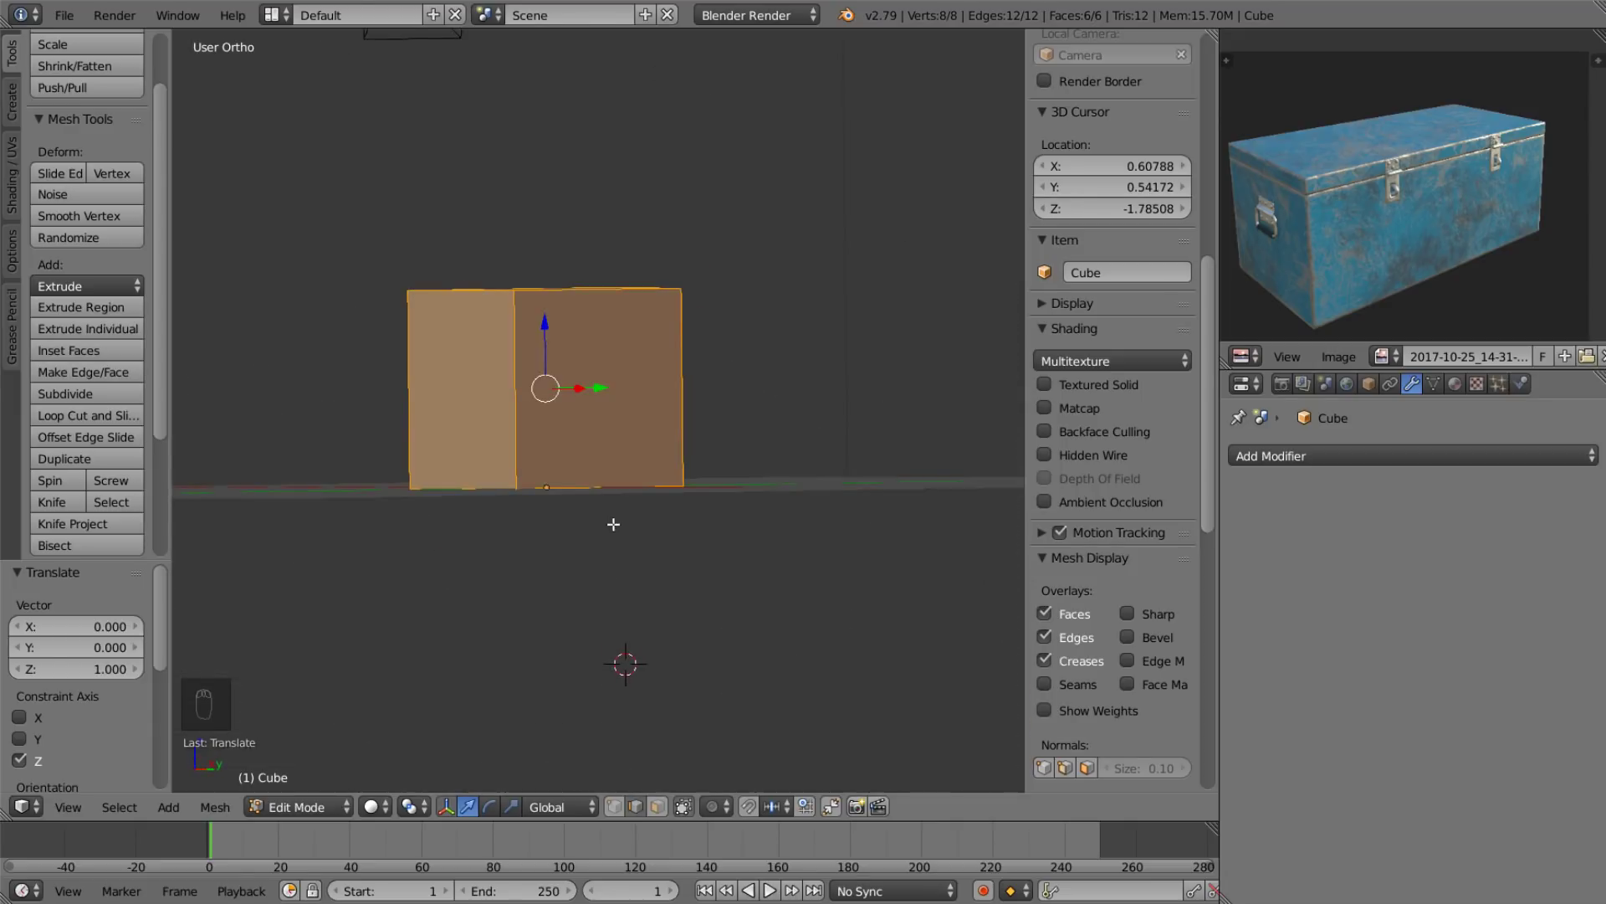
pyautogui.press('s')
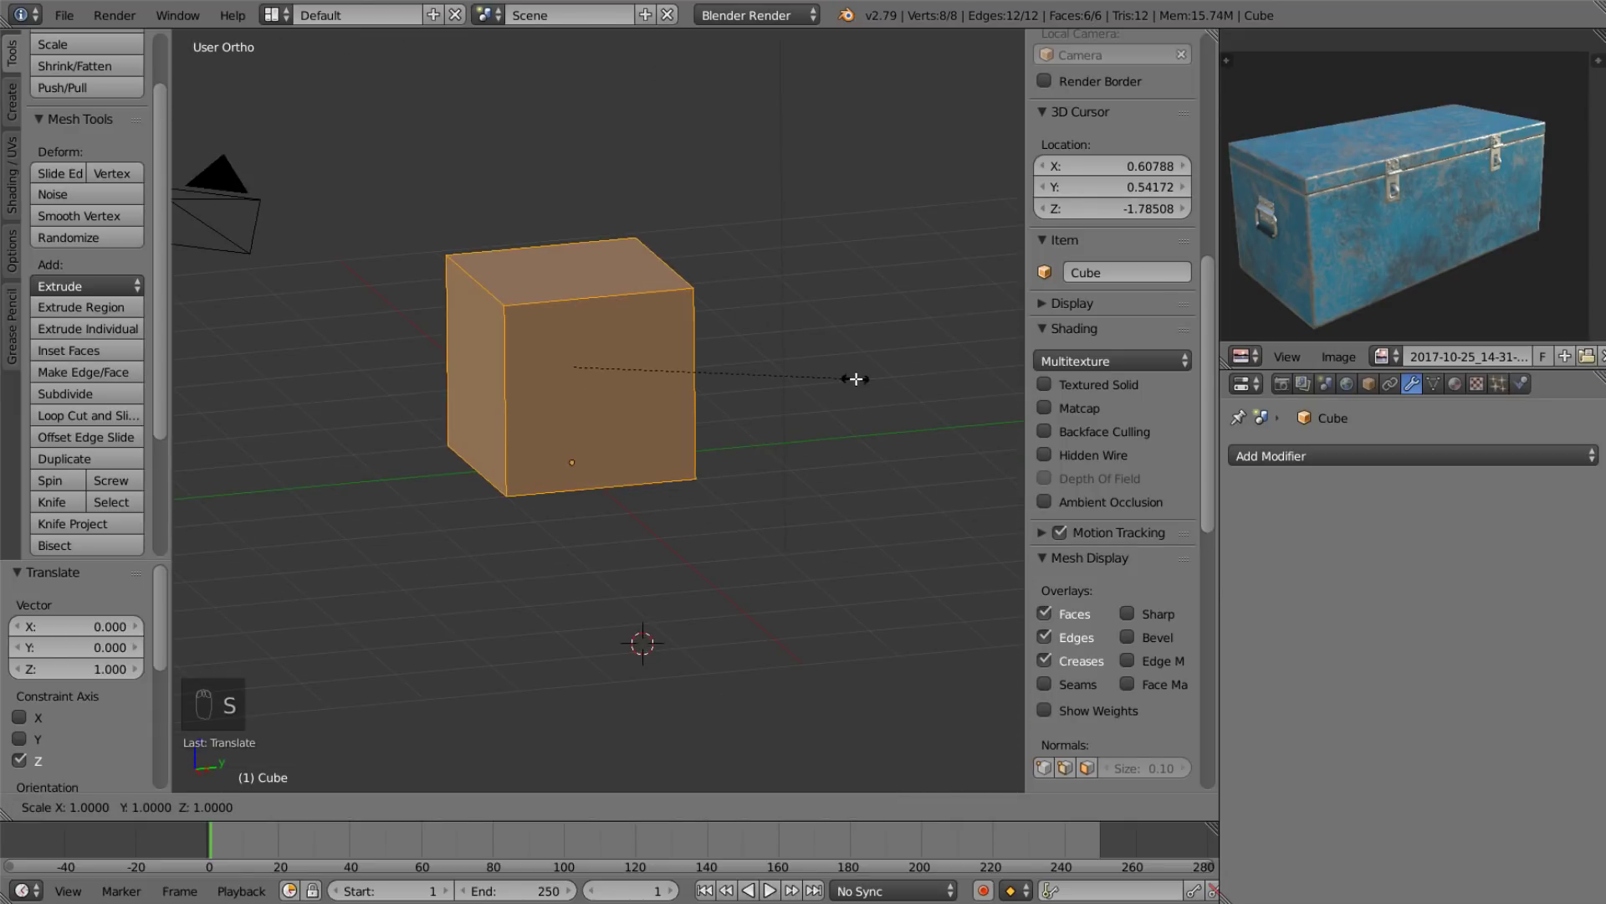
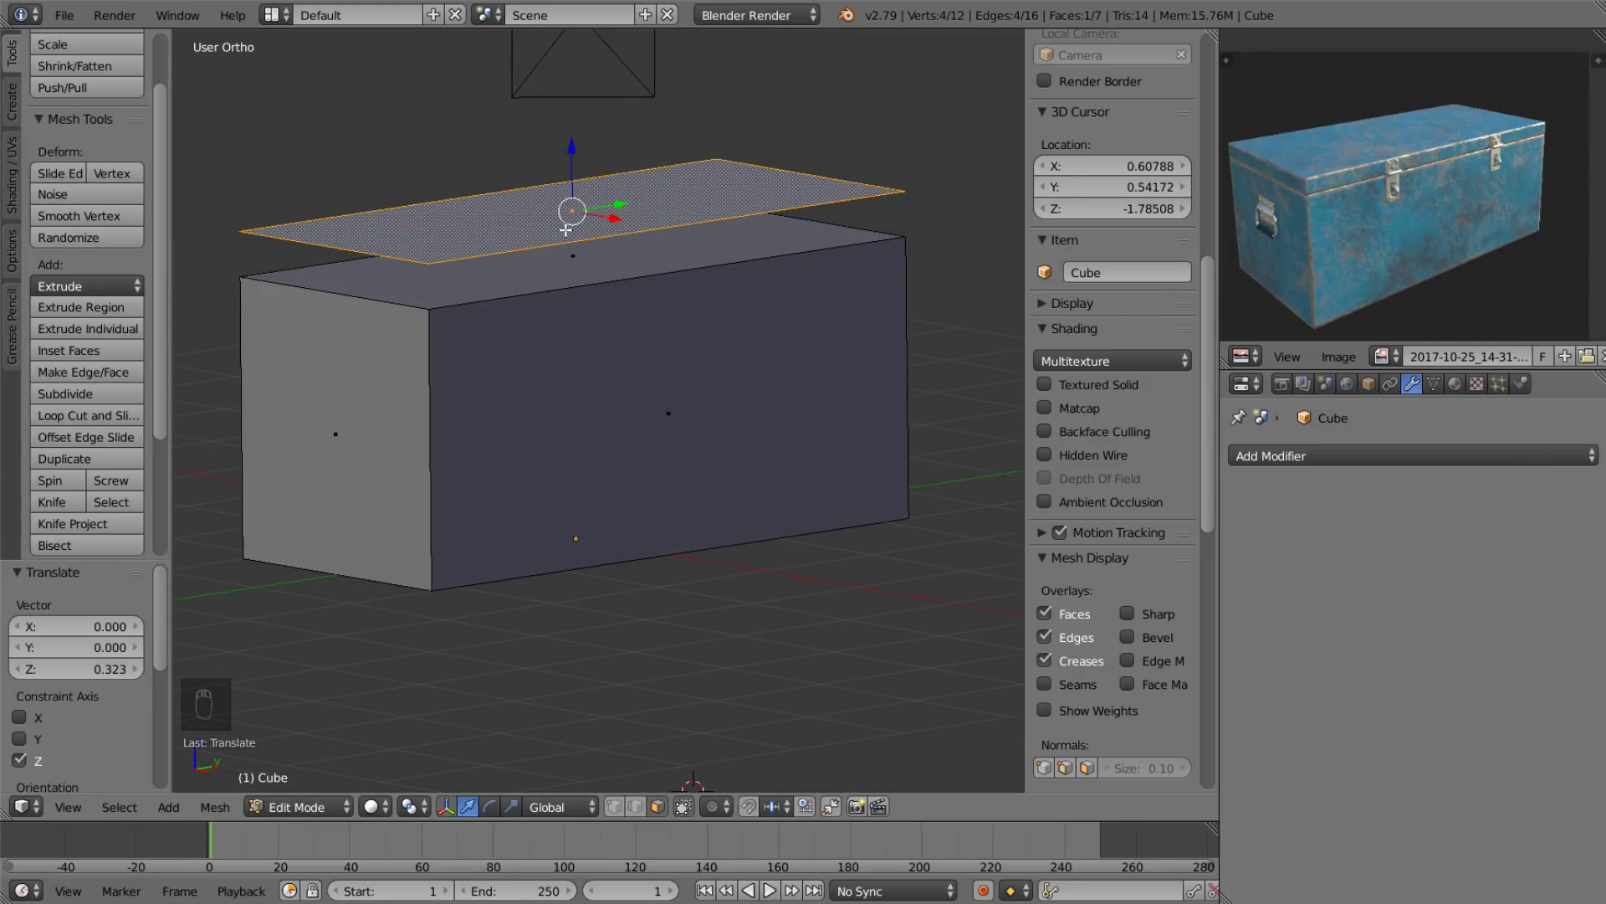
# Separate the copied top face into its own object and hide it for later.
pyautogui.press('p')
pyautogui.press('Tab')
pyautogui.moveTo(578, 198); pyautogui.dragTo(755, 276)
pyautogui.press('h')
pyautogui.press('Tab')
# Inset the box's top face and extrude it straight down to hollow the body into thin walls.
pyautogui.moveTo(568, 248); pyautogui.dragTo(630, 243)
pyautogui.press('i')
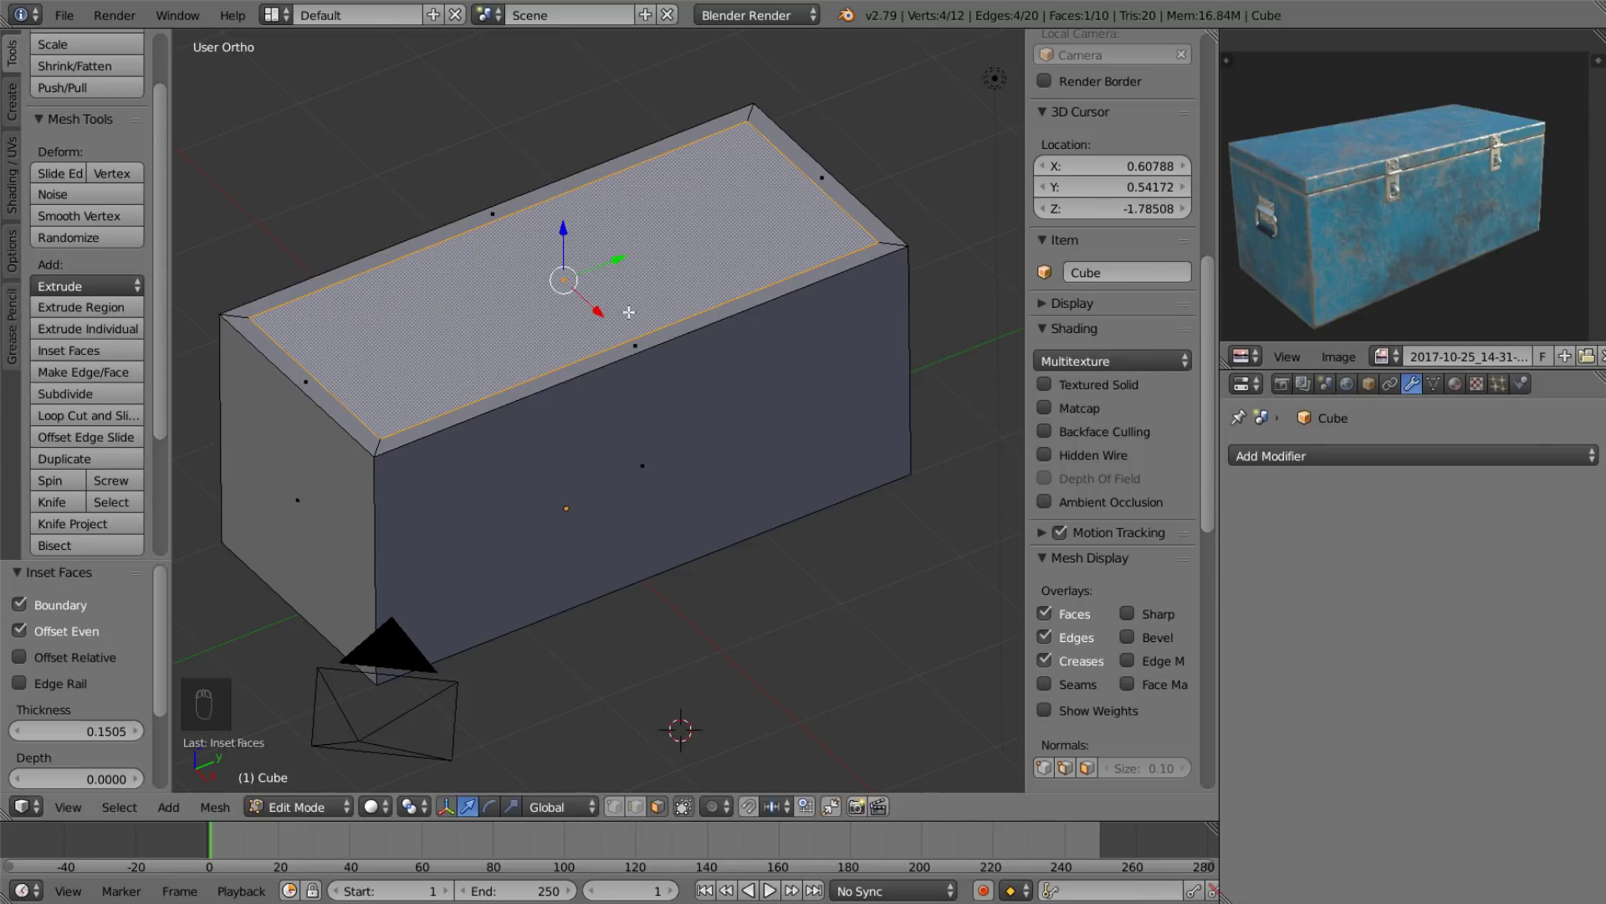
pyautogui.press('e')
pyautogui.press('z')
pyautogui.moveTo(705, 530); pyautogui.dragTo(670, 486)
pyautogui.middleClick(669, 486)
pyautogui.moveTo(371, 818); pyautogui.dragTo(607, 610)
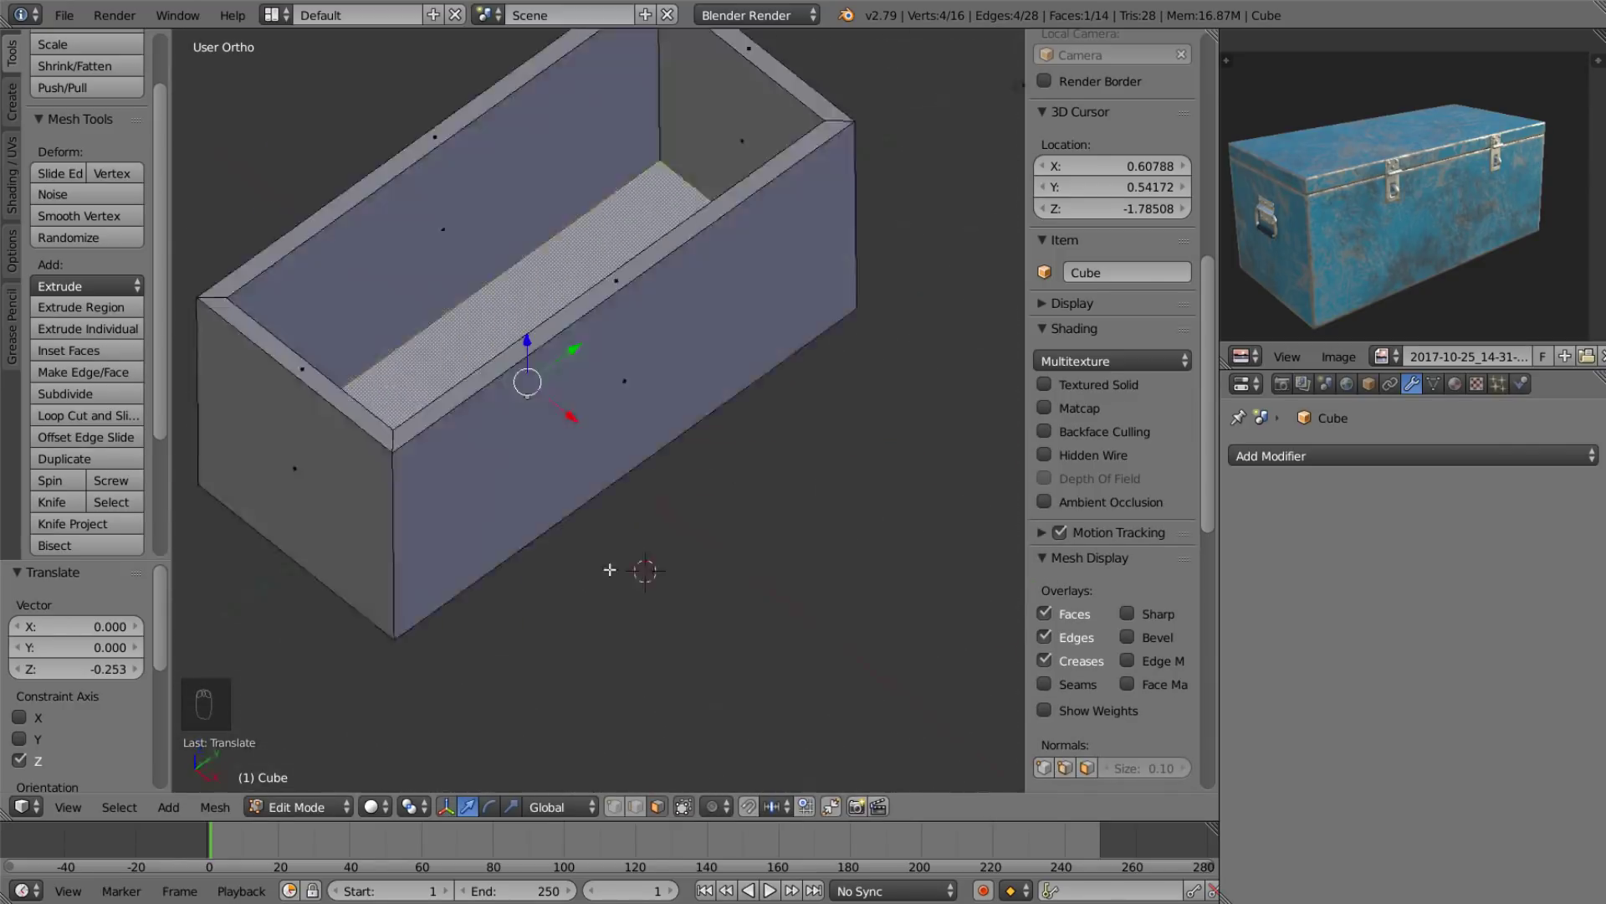
pyautogui.press('Tab')
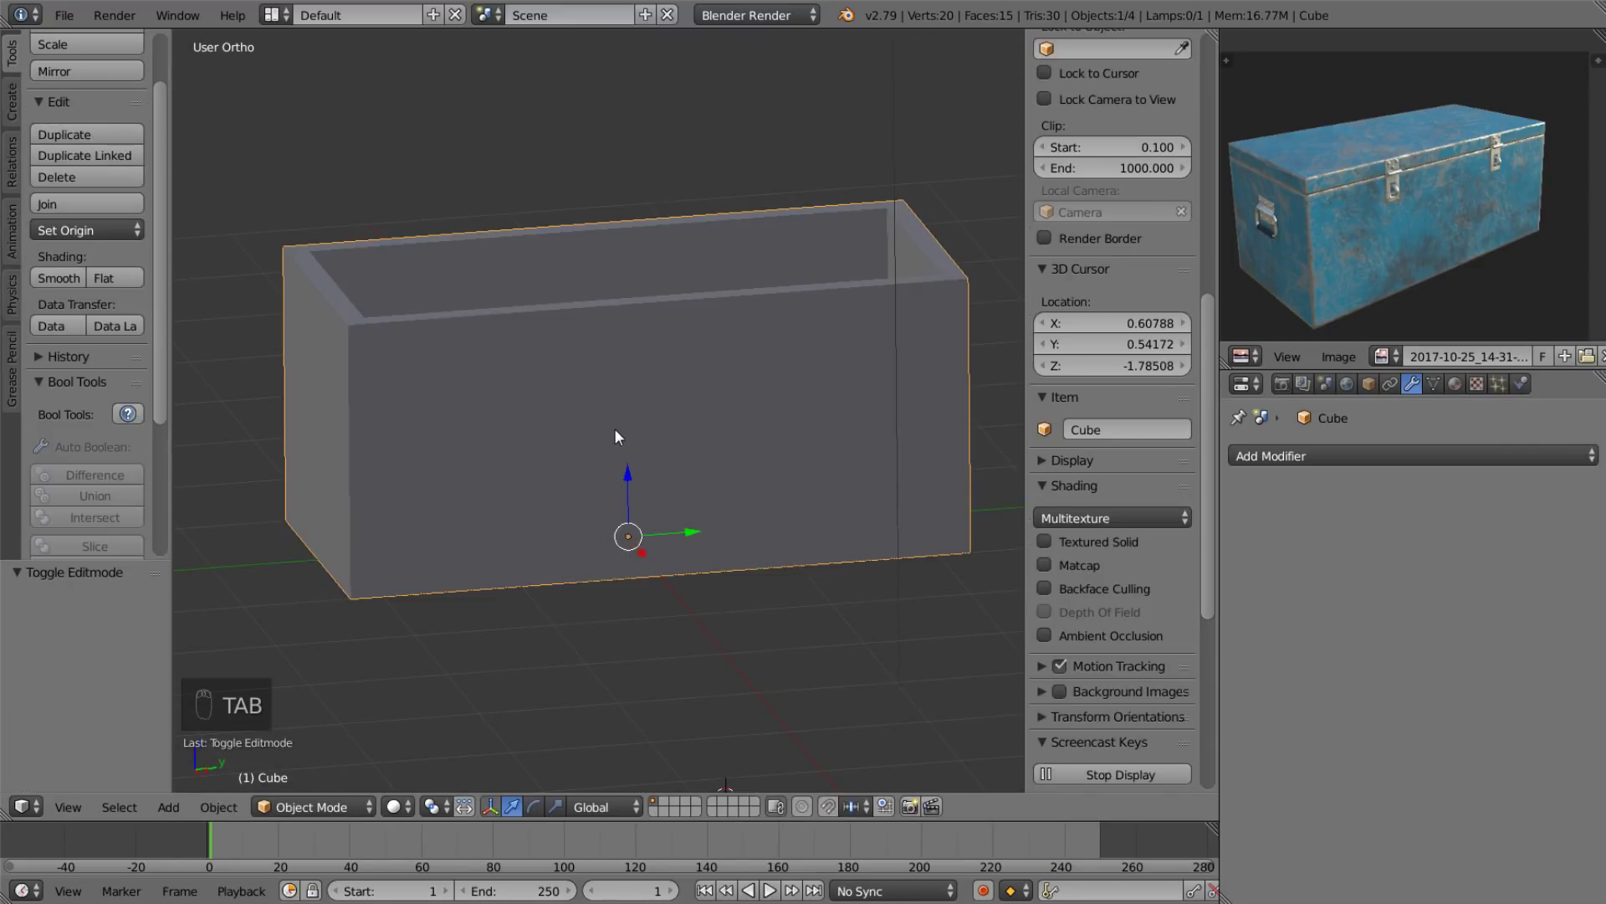
# Unhide the lid face, isolate it from the body and begin editing it.
pyautogui.moveTo(616, 425); pyautogui.dragTo(578, 226)
pyautogui.press('alt+h')
pyautogui.moveTo(578, 226); pyautogui.dragTo(579, 358)
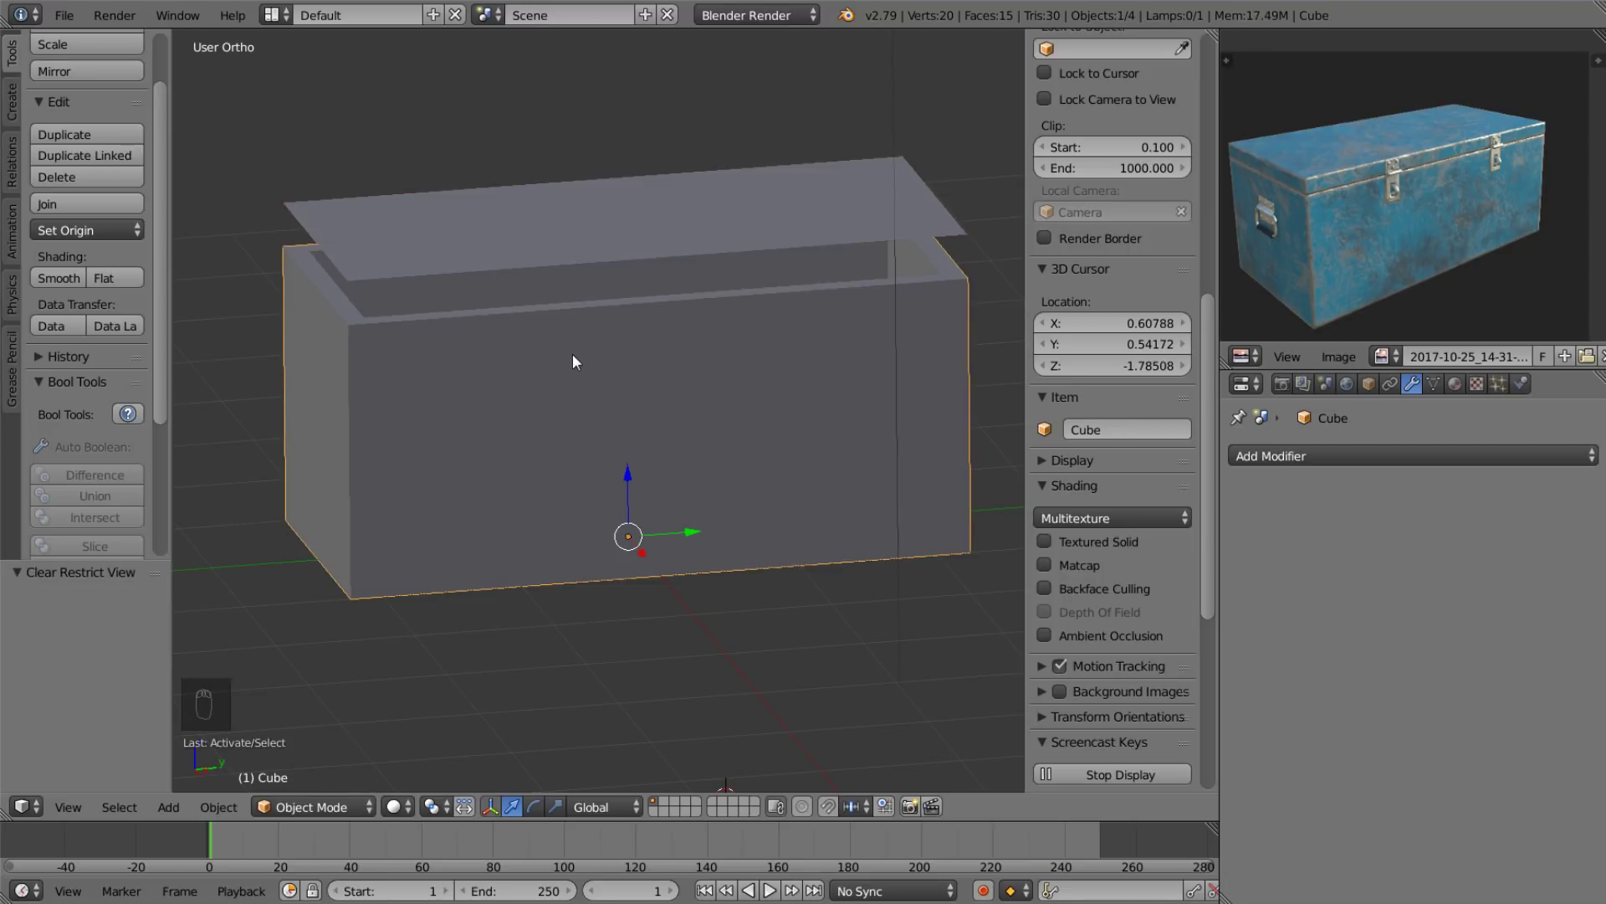
pyautogui.press('h')
pyautogui.moveTo(572, 221); pyautogui.dragTo(569, 323)
pyautogui.click(587, 333)
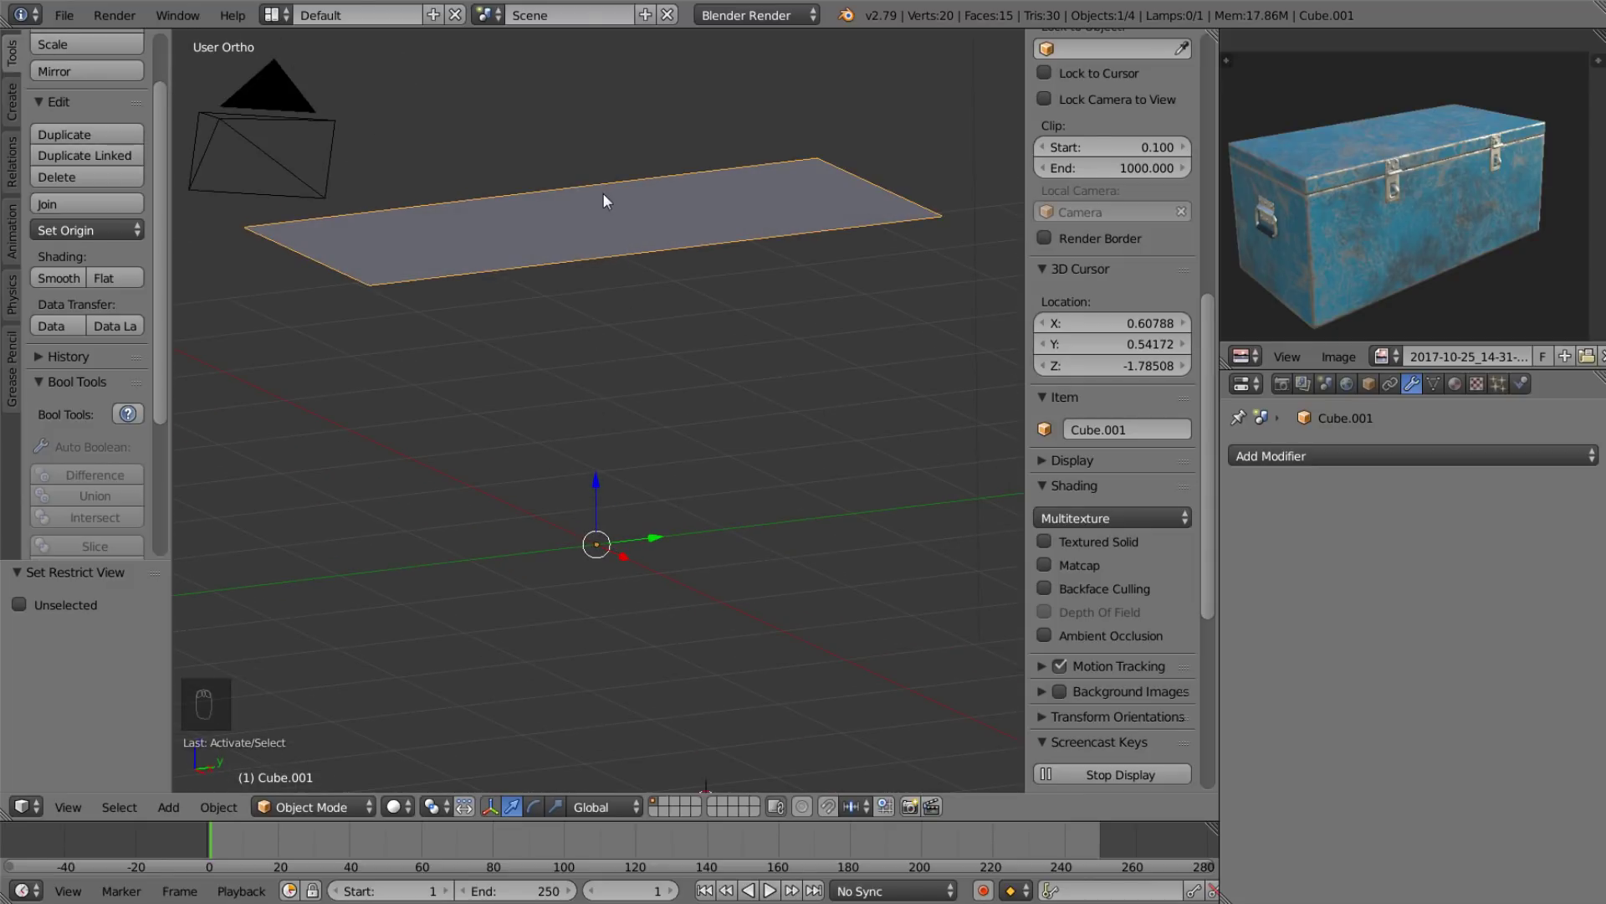
pyautogui.press('Tab')
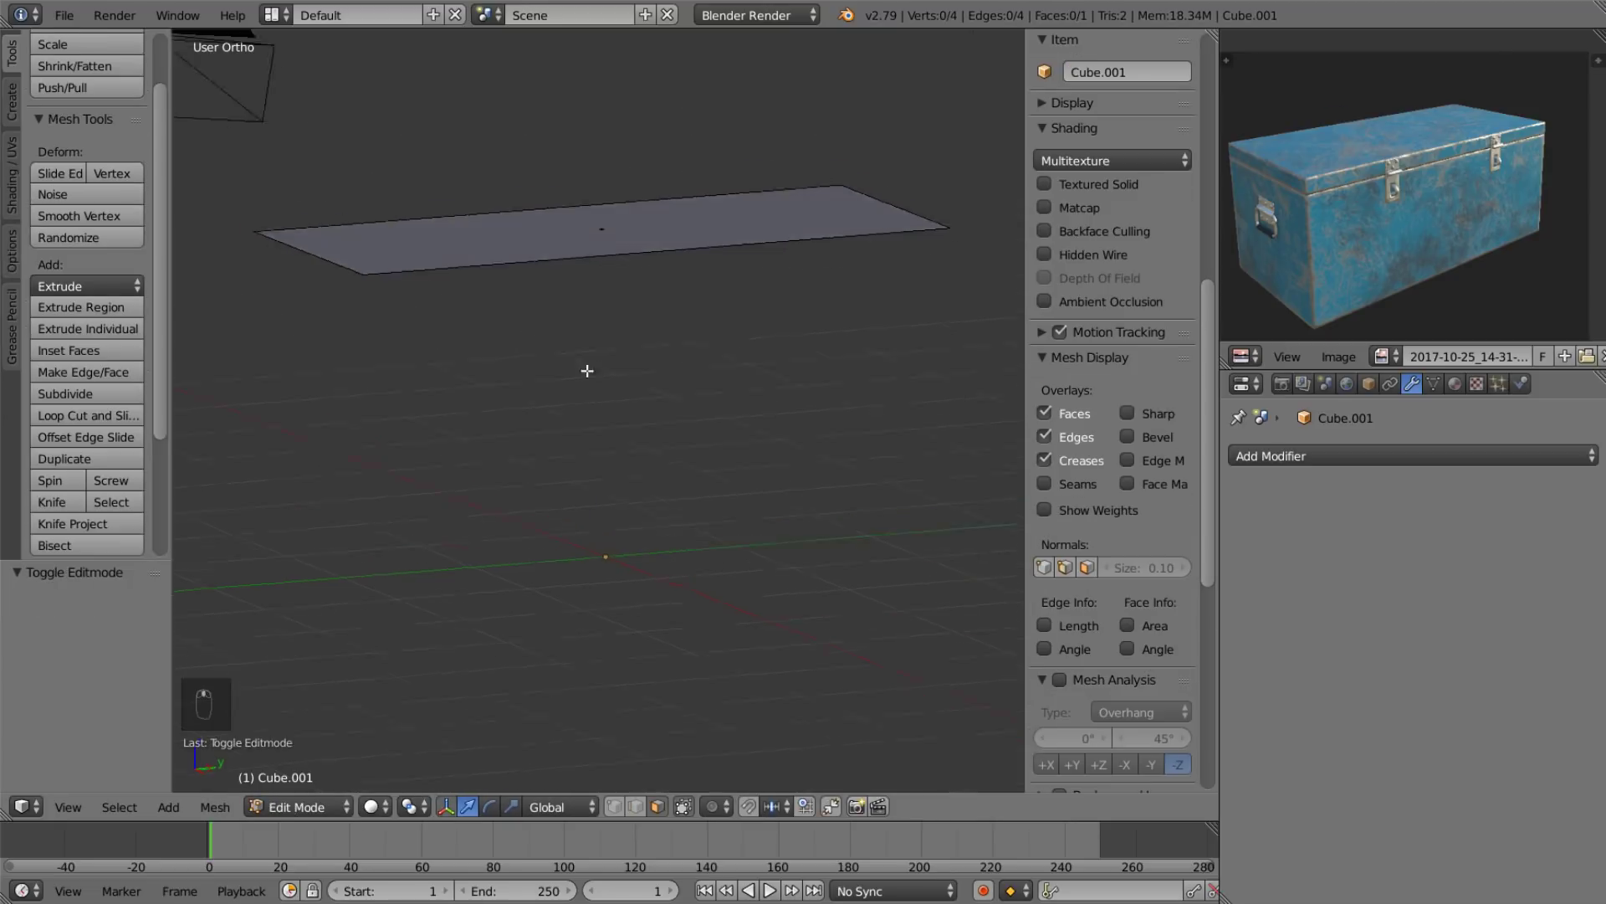
# Extrude the lid face into a thick slab and recalculate its normals outward.
pyautogui.moveTo(630, 254); pyautogui.dragTo(625, 313)
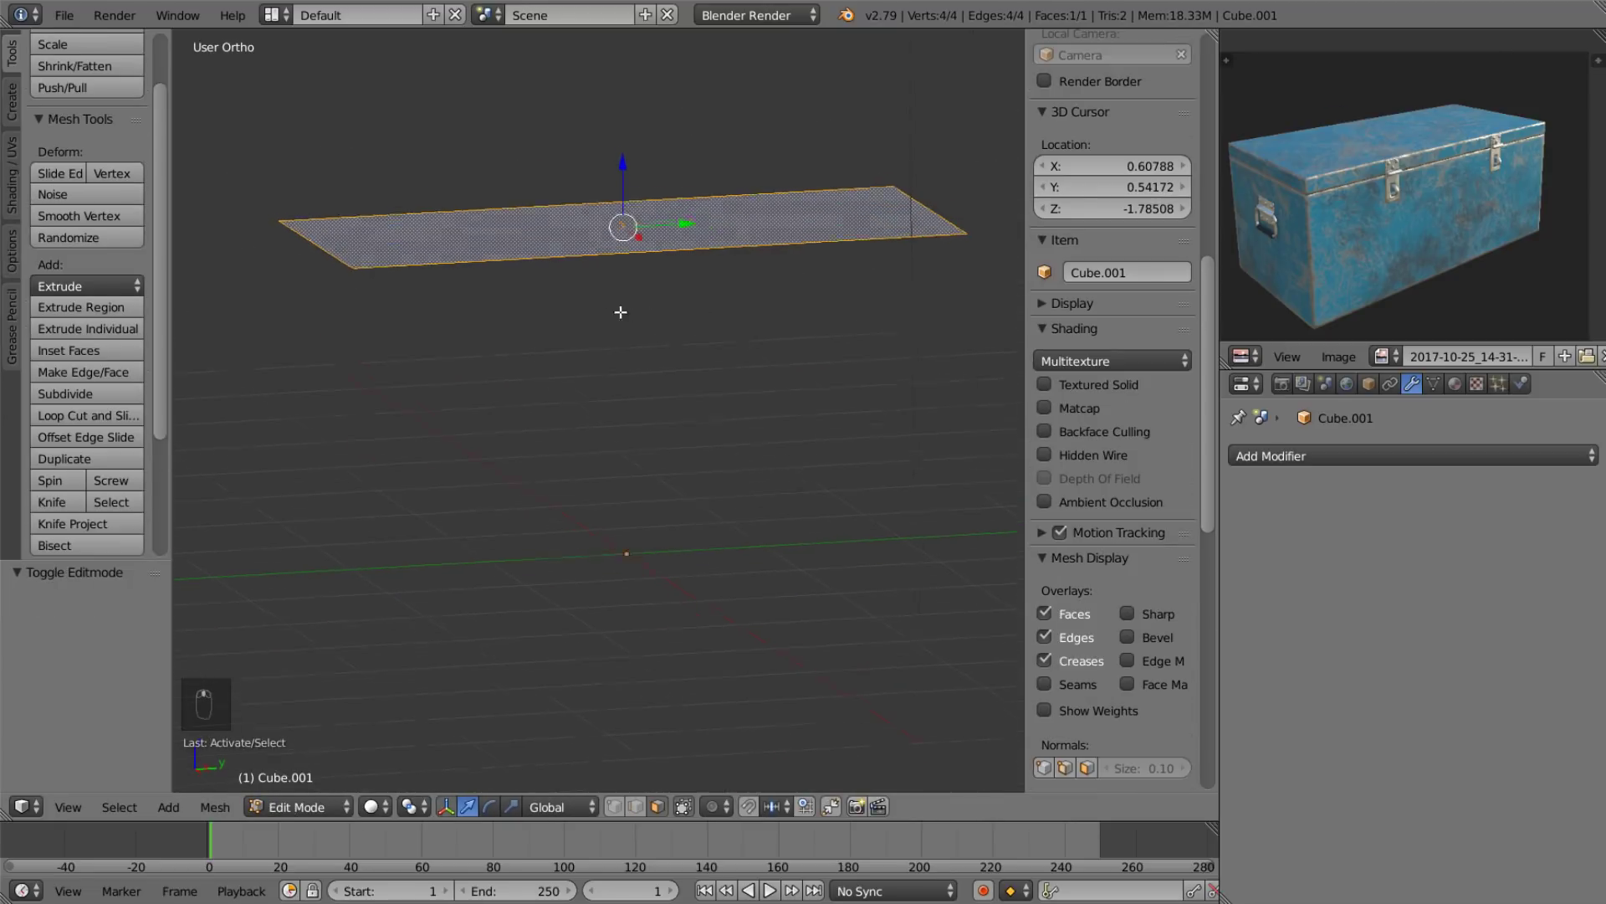
pyautogui.press('e')
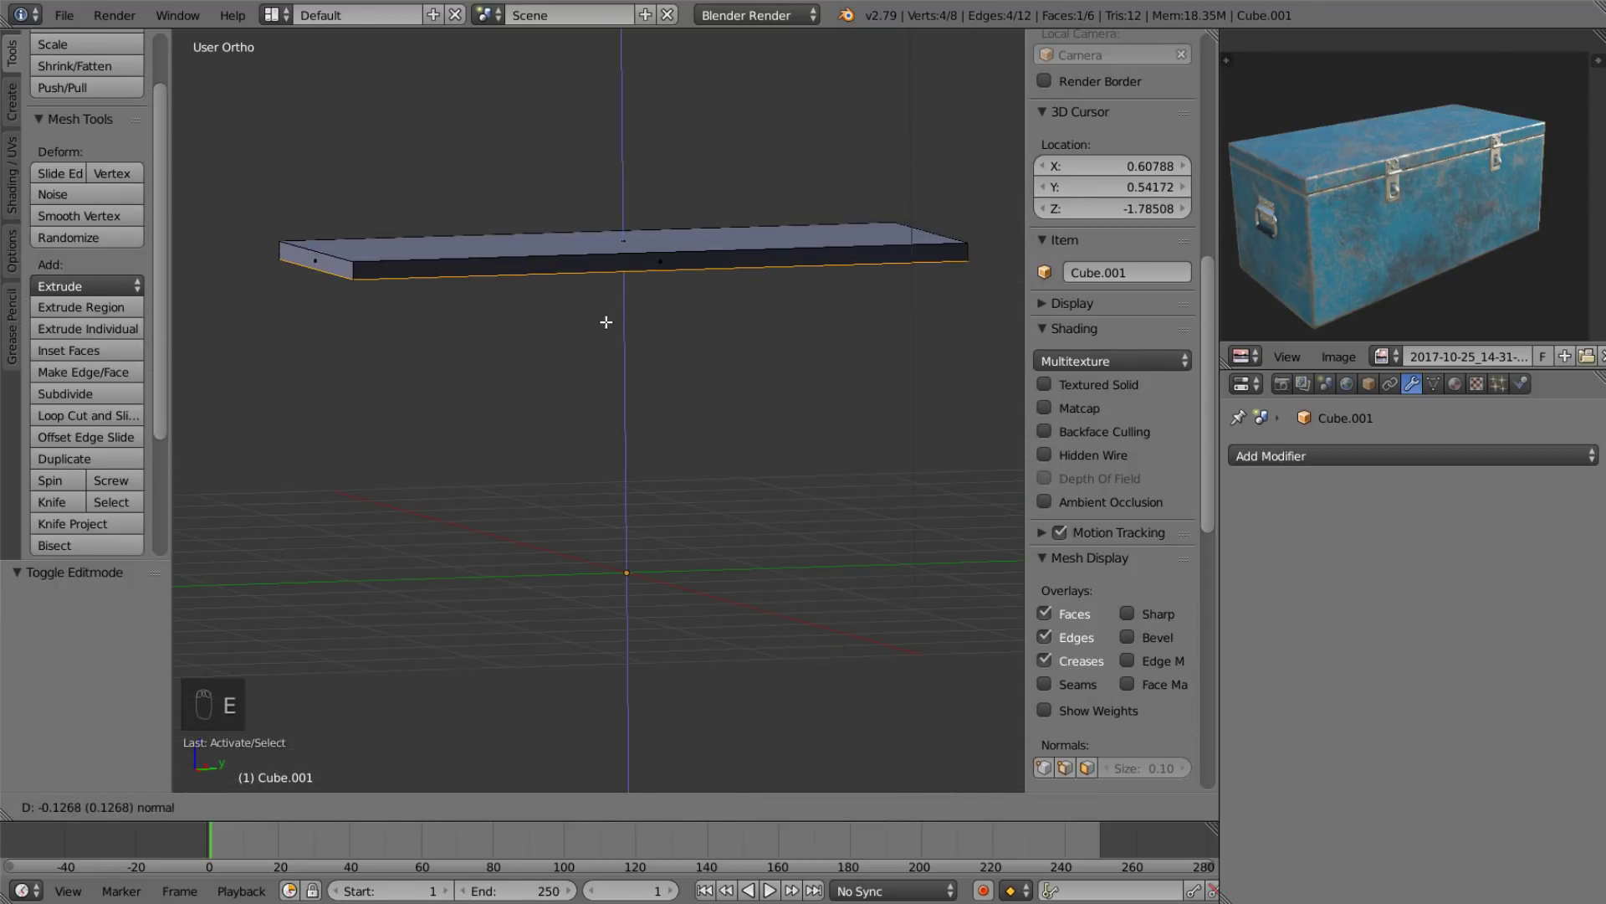
pyautogui.press('a')
pyautogui.press('ctrl+n')
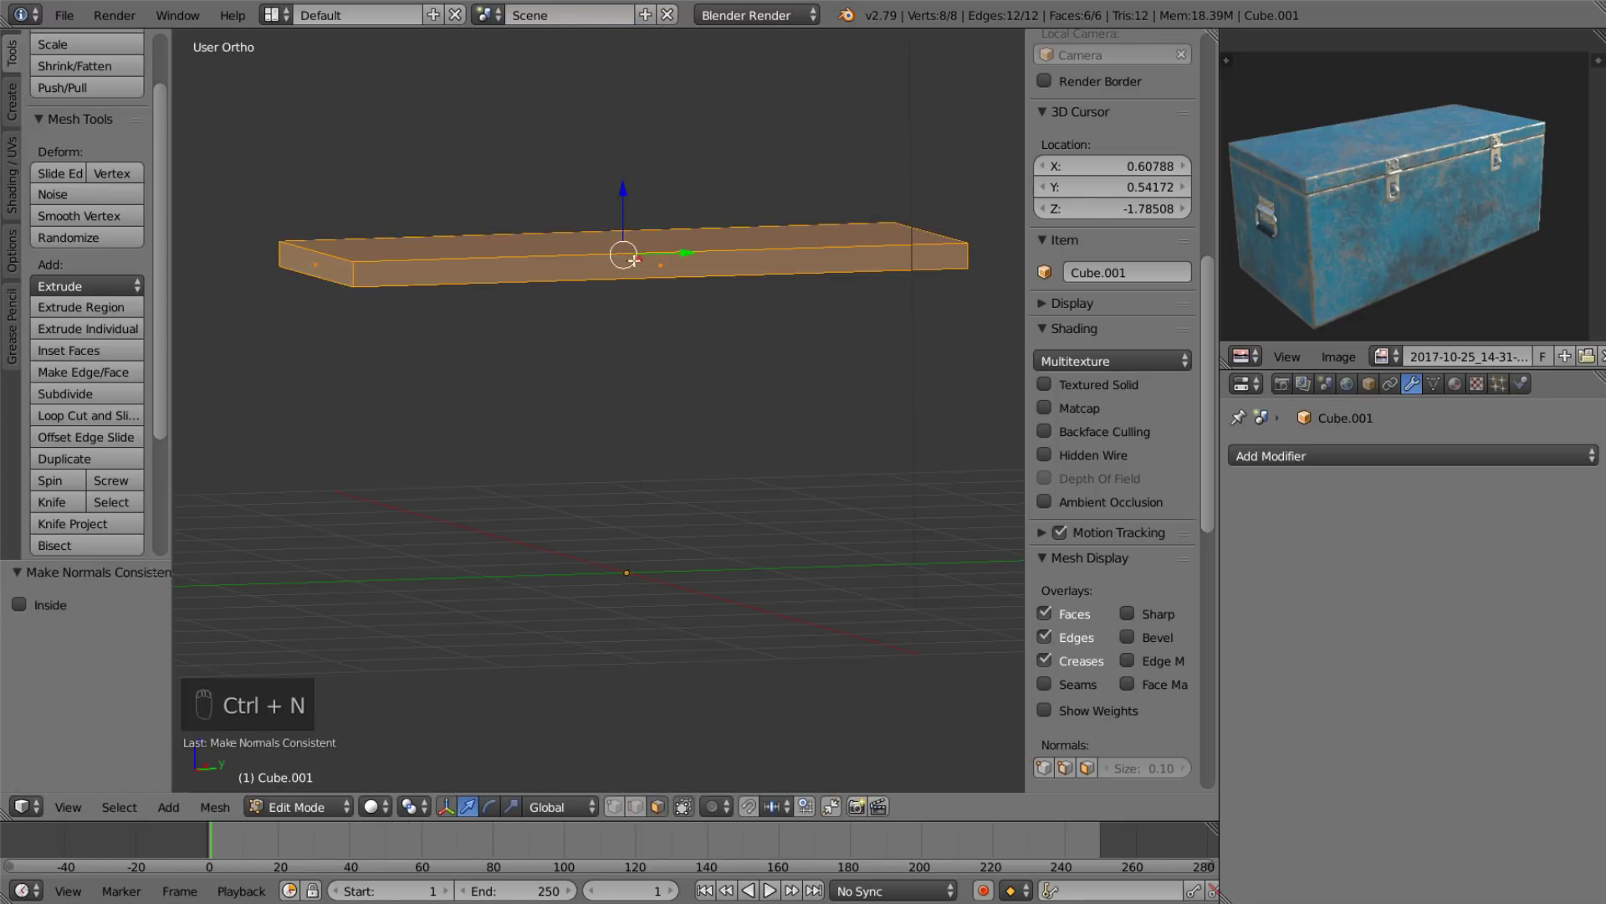
# Inset the lid's underside and recess it into the slab to form a rim.
pyautogui.moveTo(538, 328); pyautogui.dragTo(597, 354)
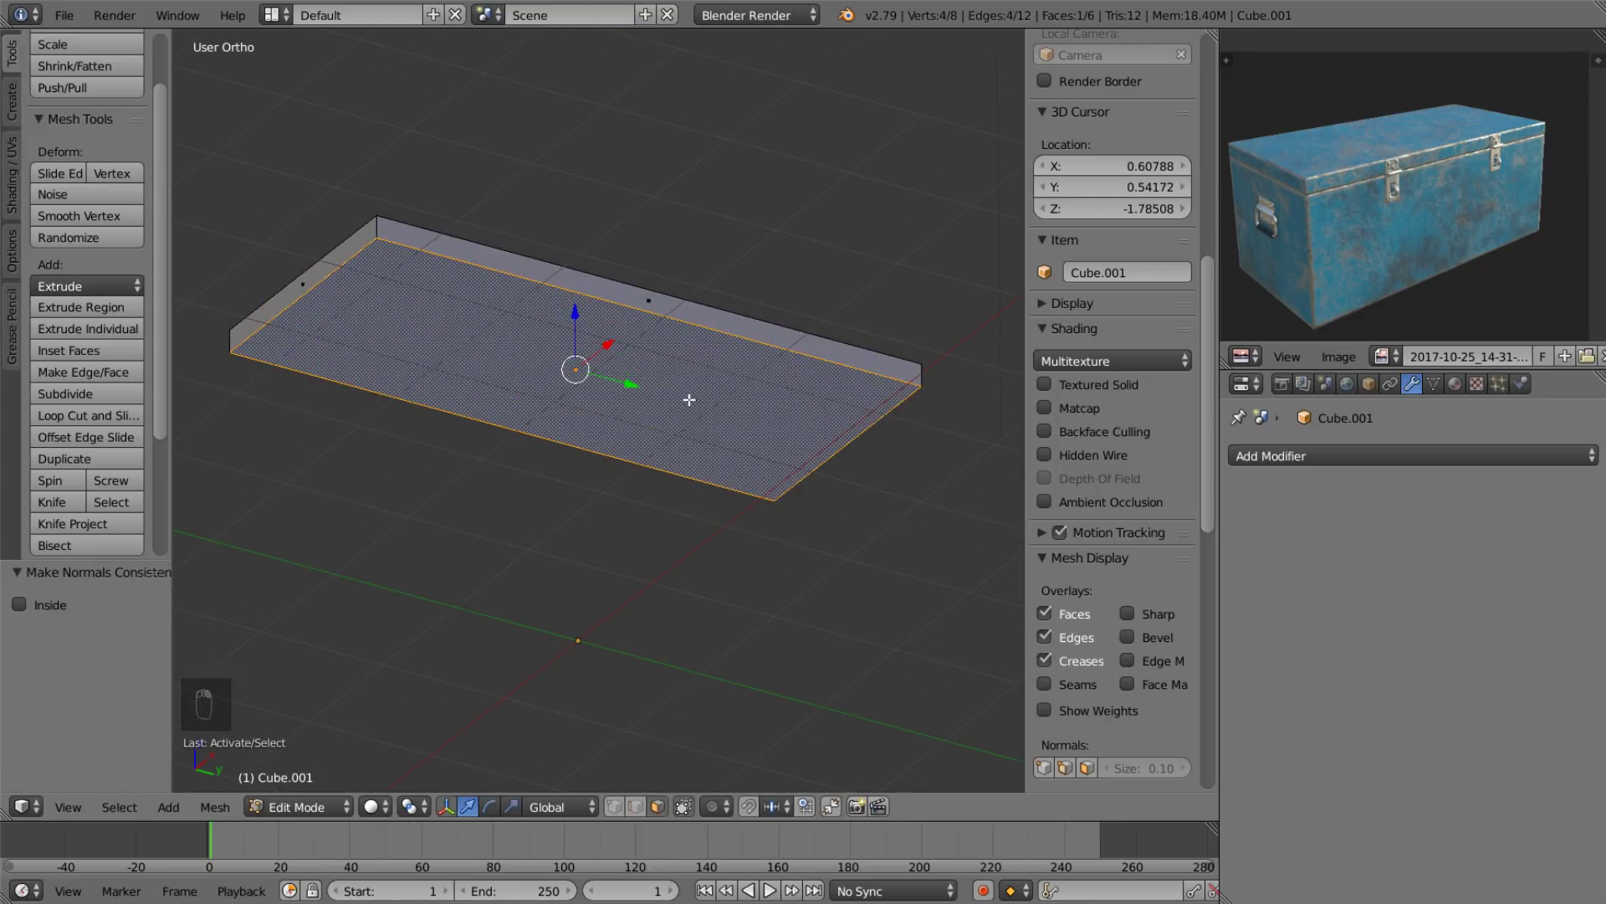
pyautogui.press('i')
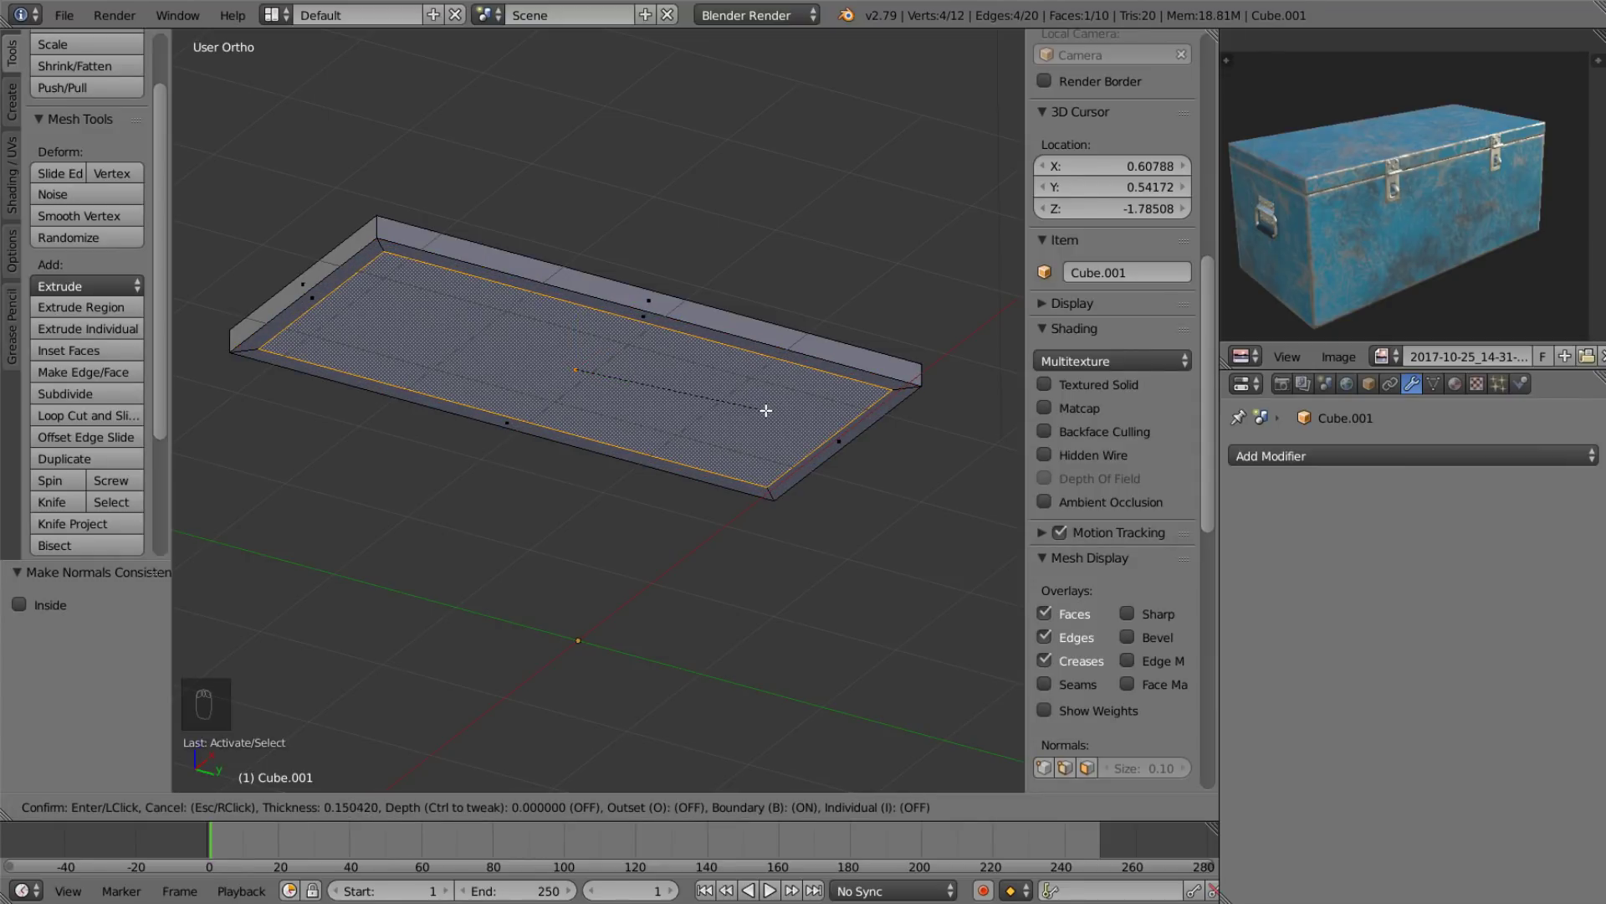
pyautogui.press('e')
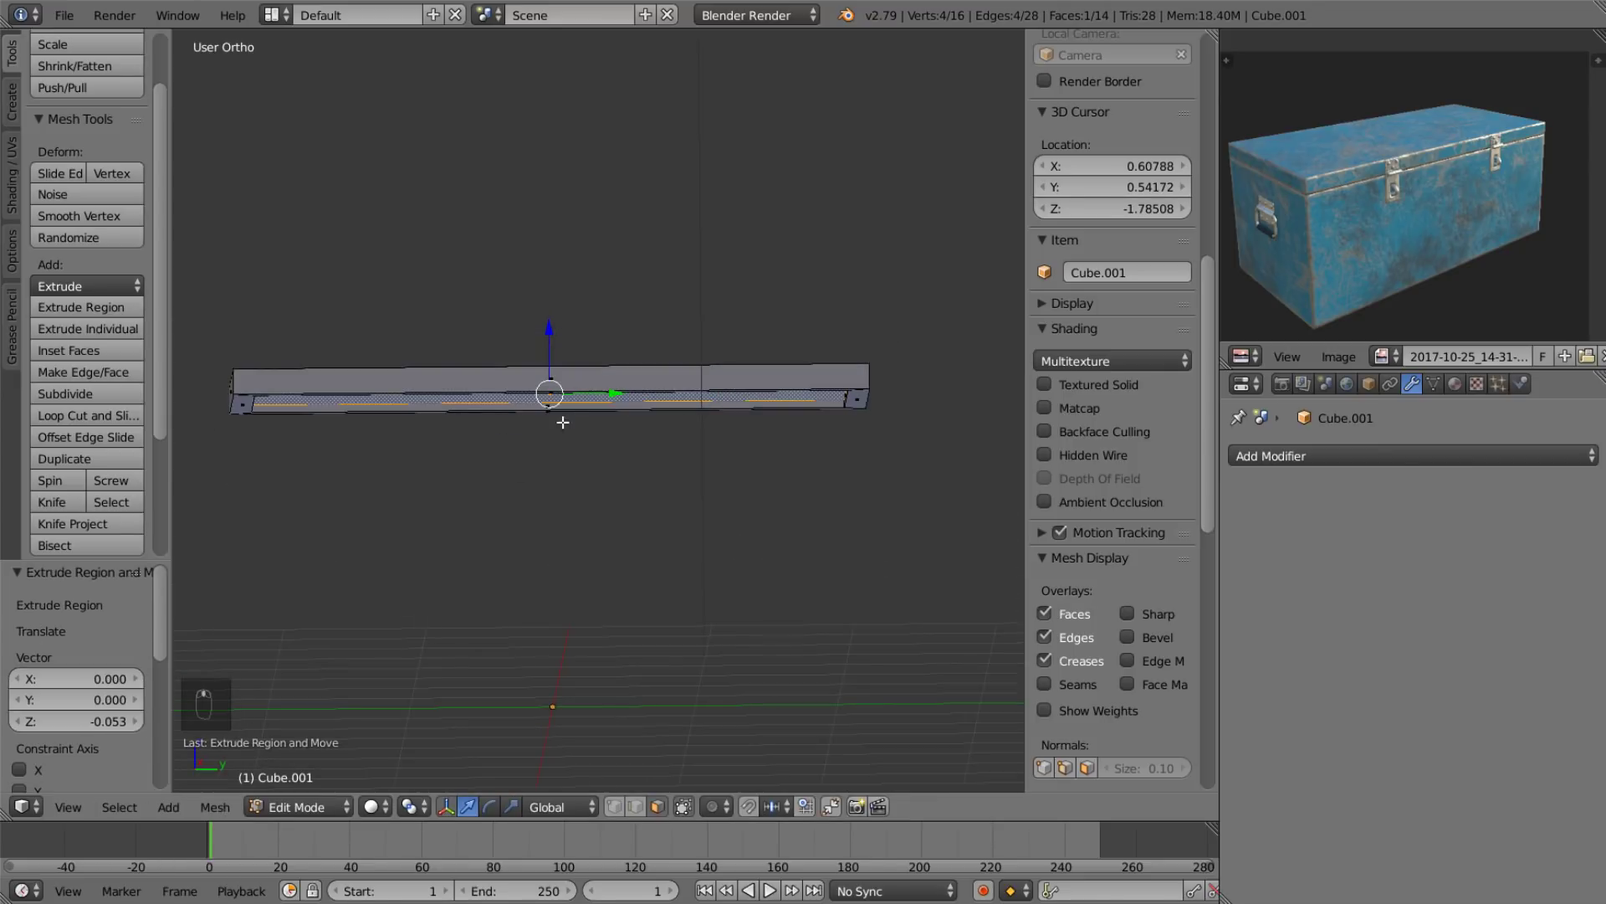
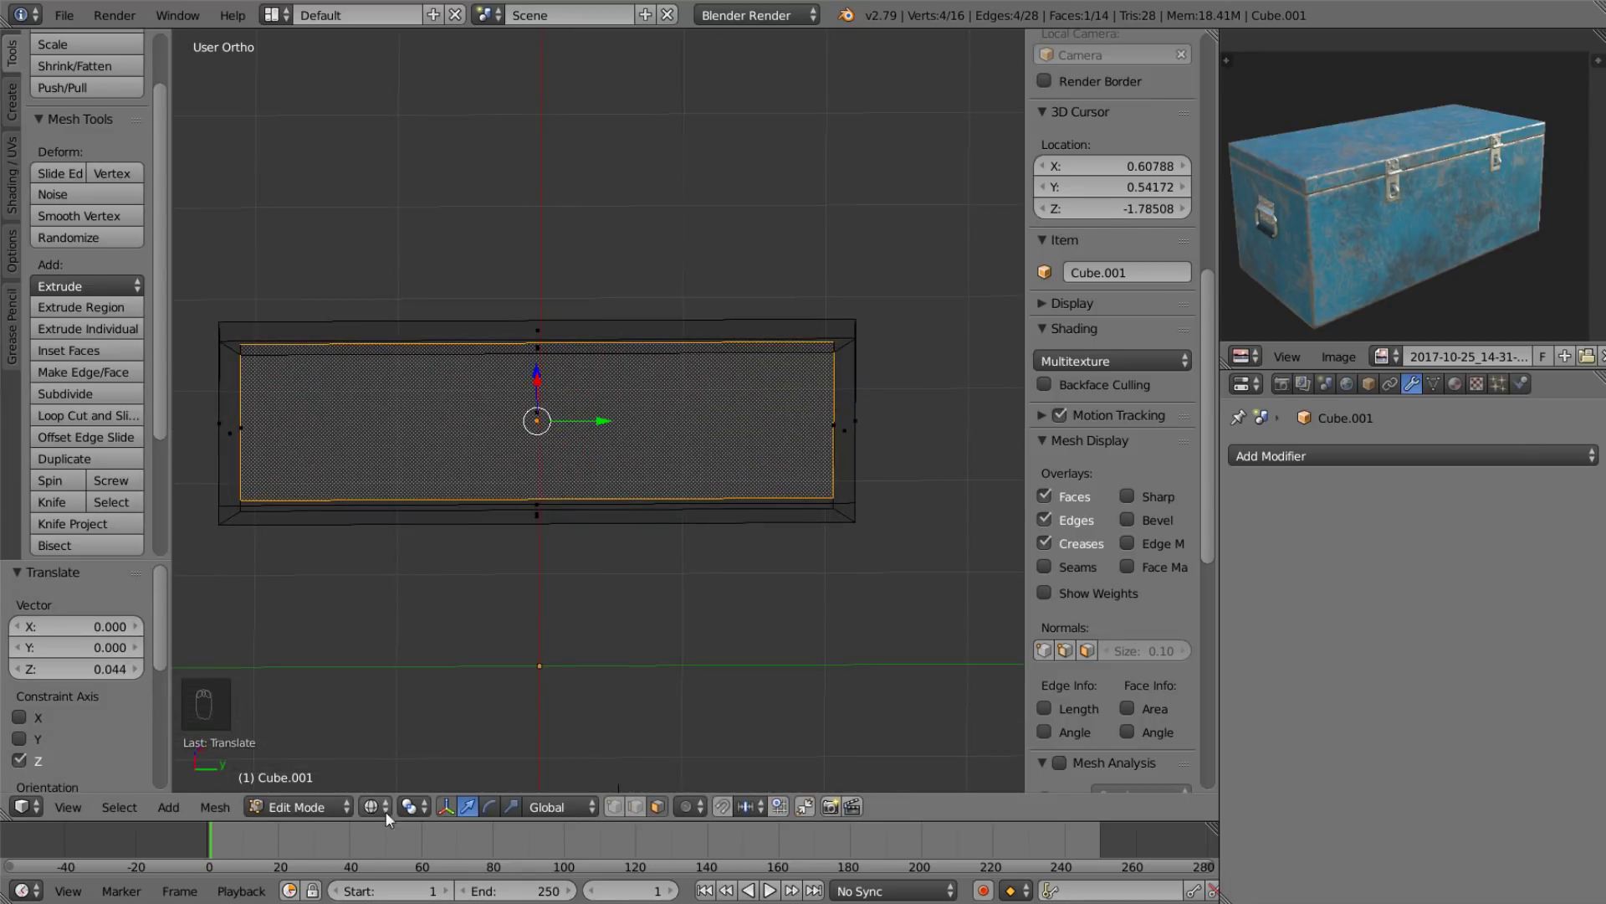
pyautogui.moveTo(376, 809); pyautogui.dragTo(437, 731)
# Unhide the body and lower the lid vertically onto the top of the chest.
pyautogui.moveTo(597, 370); pyautogui.dragTo(592, 481)
pyautogui.press('Tab')
pyautogui.press('alt+h')
pyautogui.click(553, 317)
pyautogui.press('Tab')
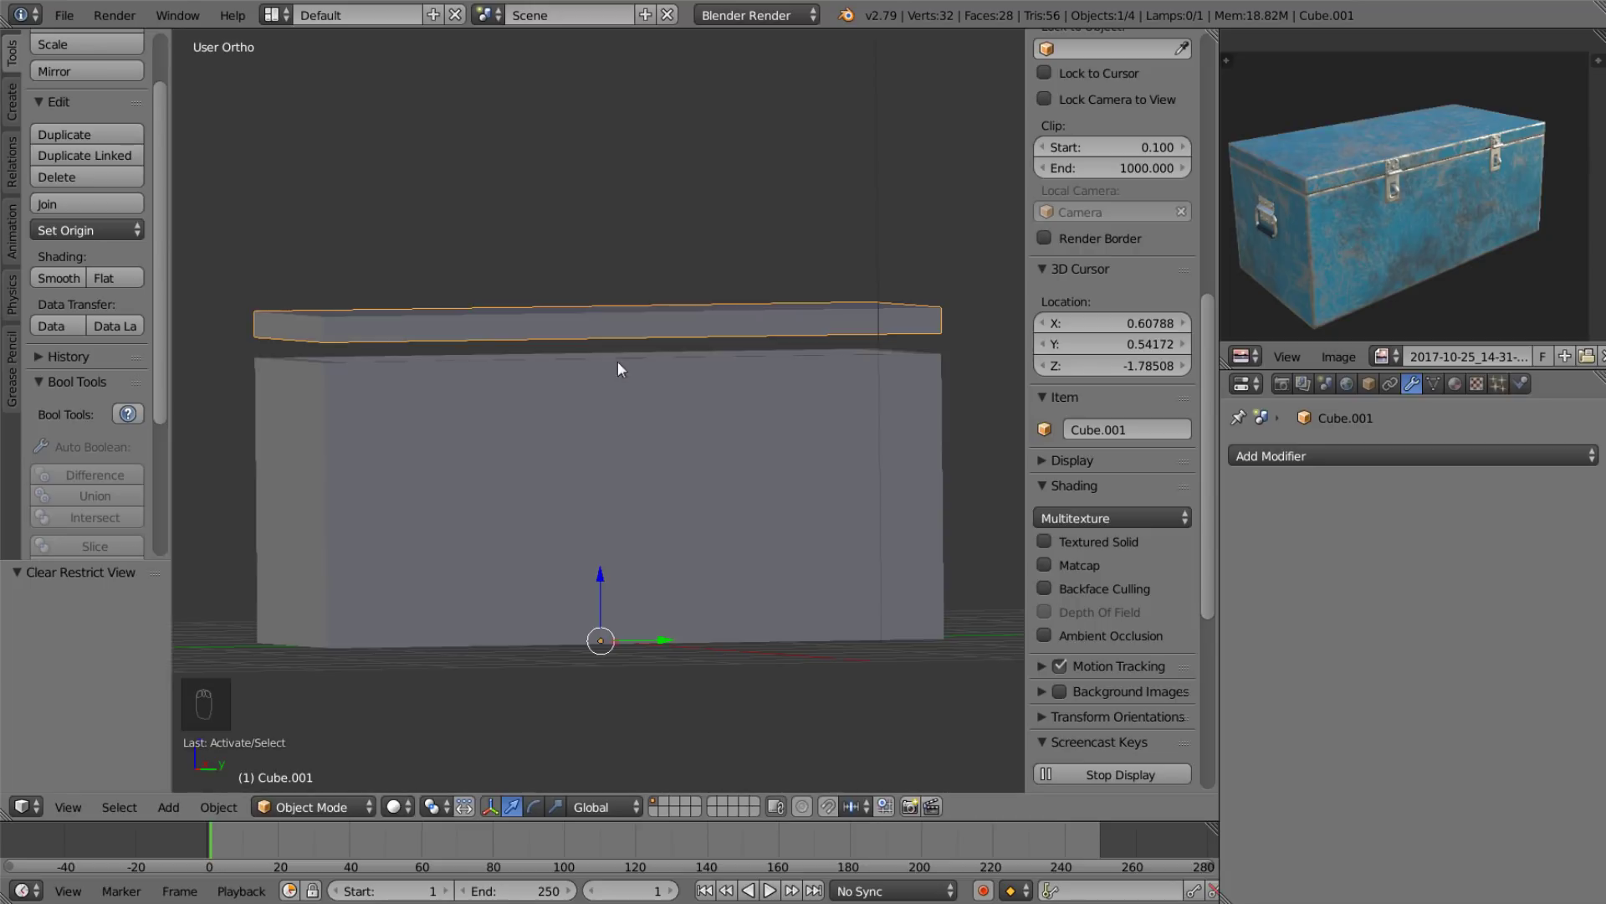
pyautogui.moveTo(635, 409); pyautogui.dragTo(618, 332)
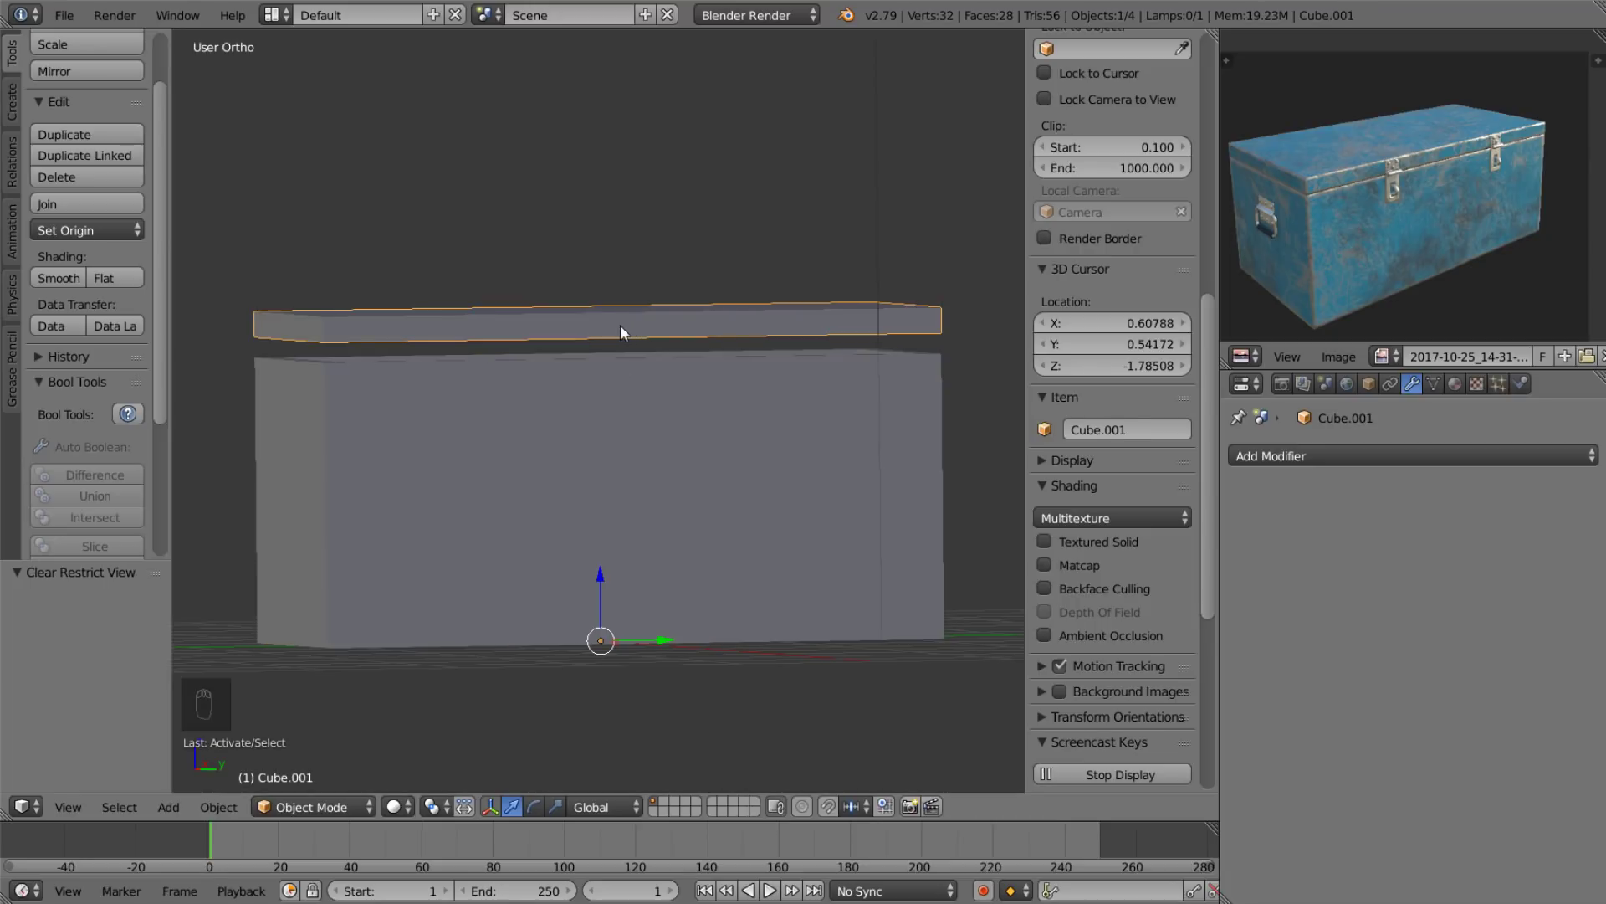
pyautogui.press('g')
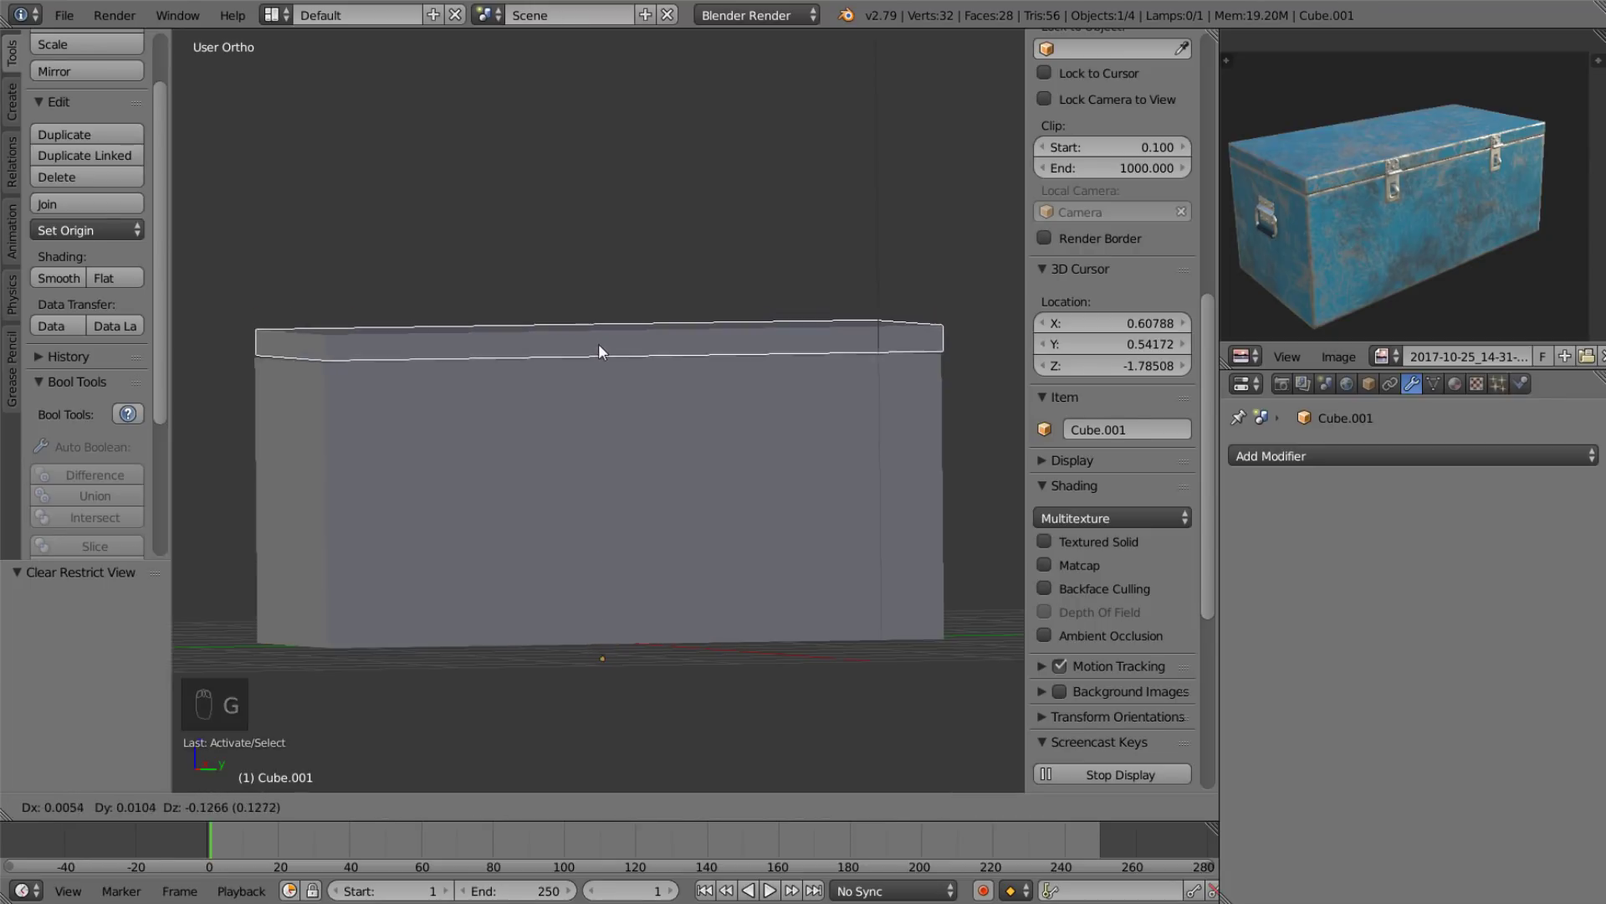
pyautogui.middleClick(631, 513)
pyautogui.click(626, 515)
# Adjust the lid's geometry from the side view so it sits flush on the body.
pyautogui.moveTo(647, 544); pyautogui.dragTo(595, 442)
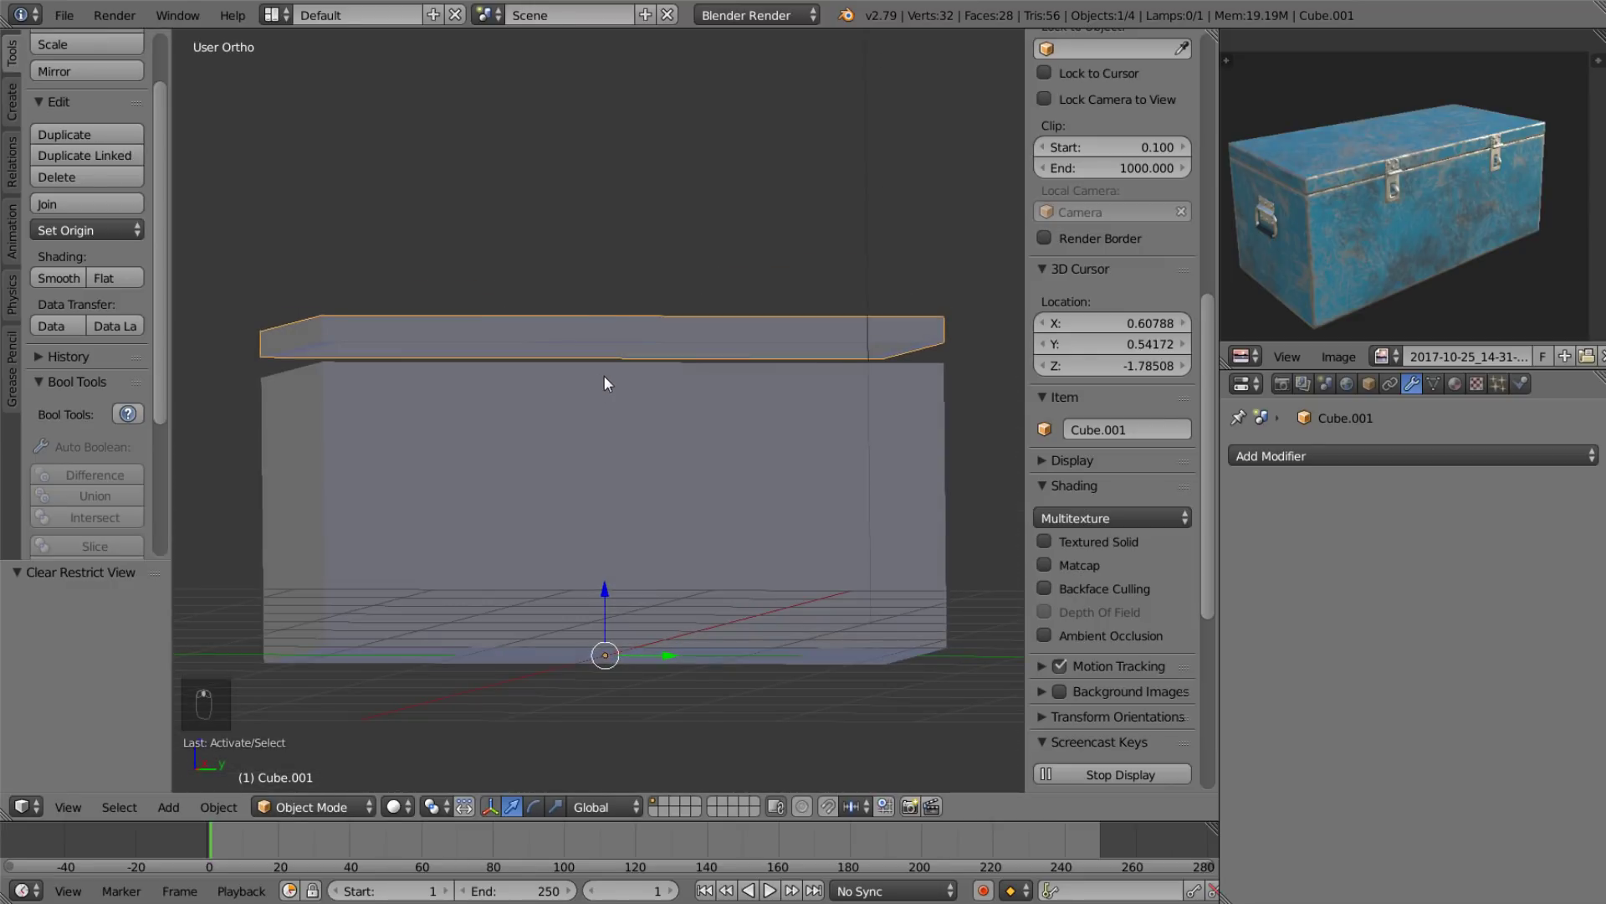
pyautogui.press('Tab')
pyautogui.press('a')
pyautogui.press('a')
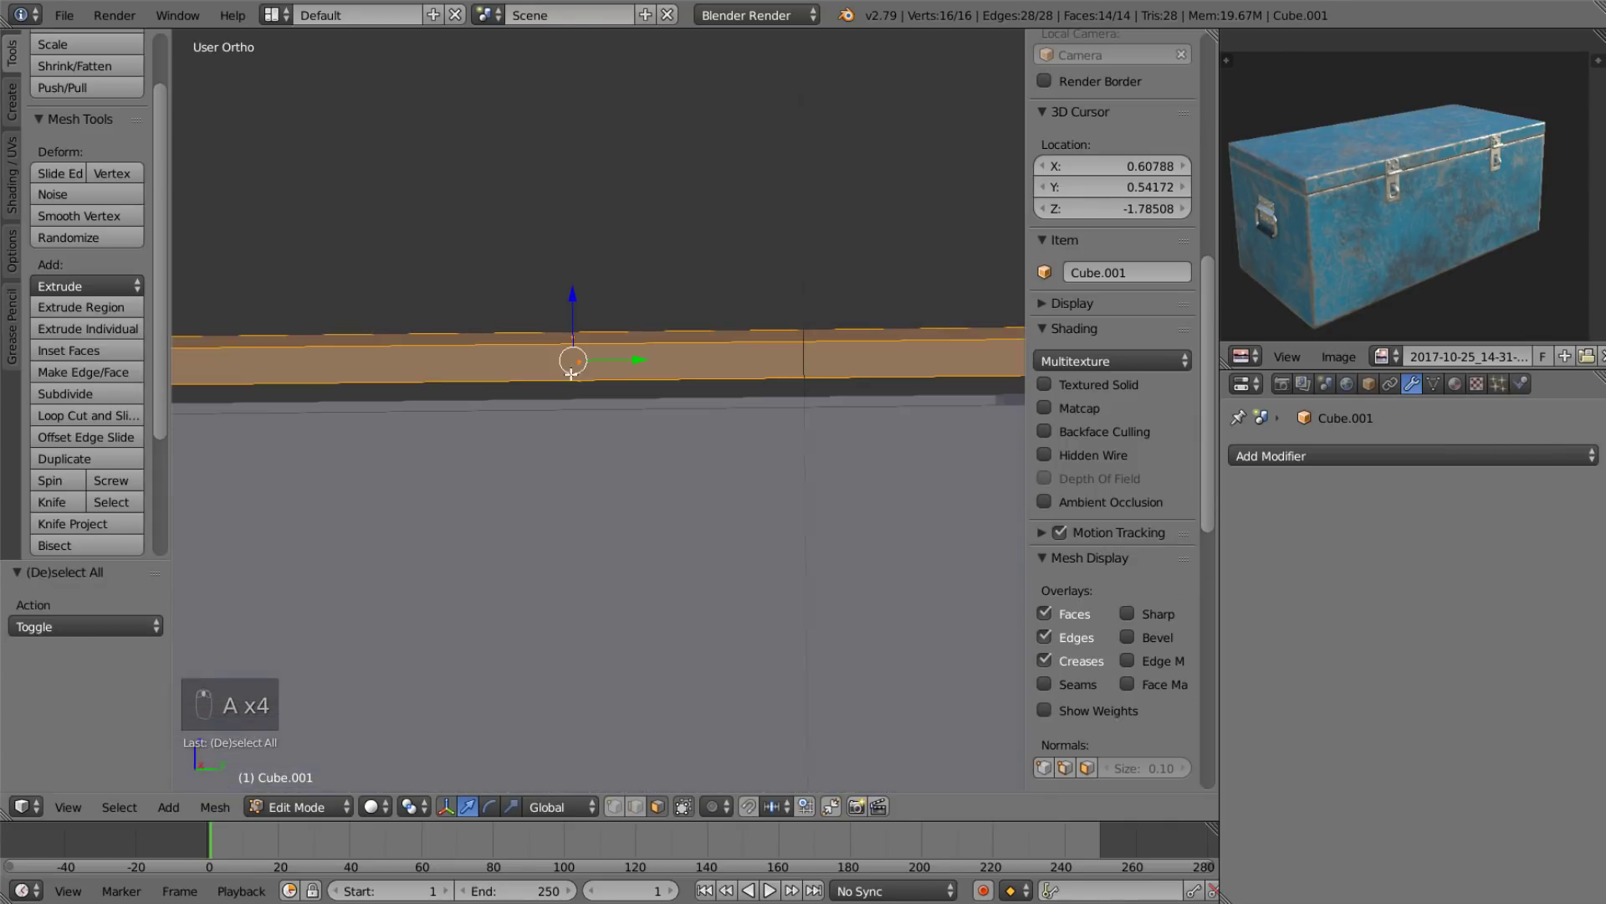
pyautogui.press('q')
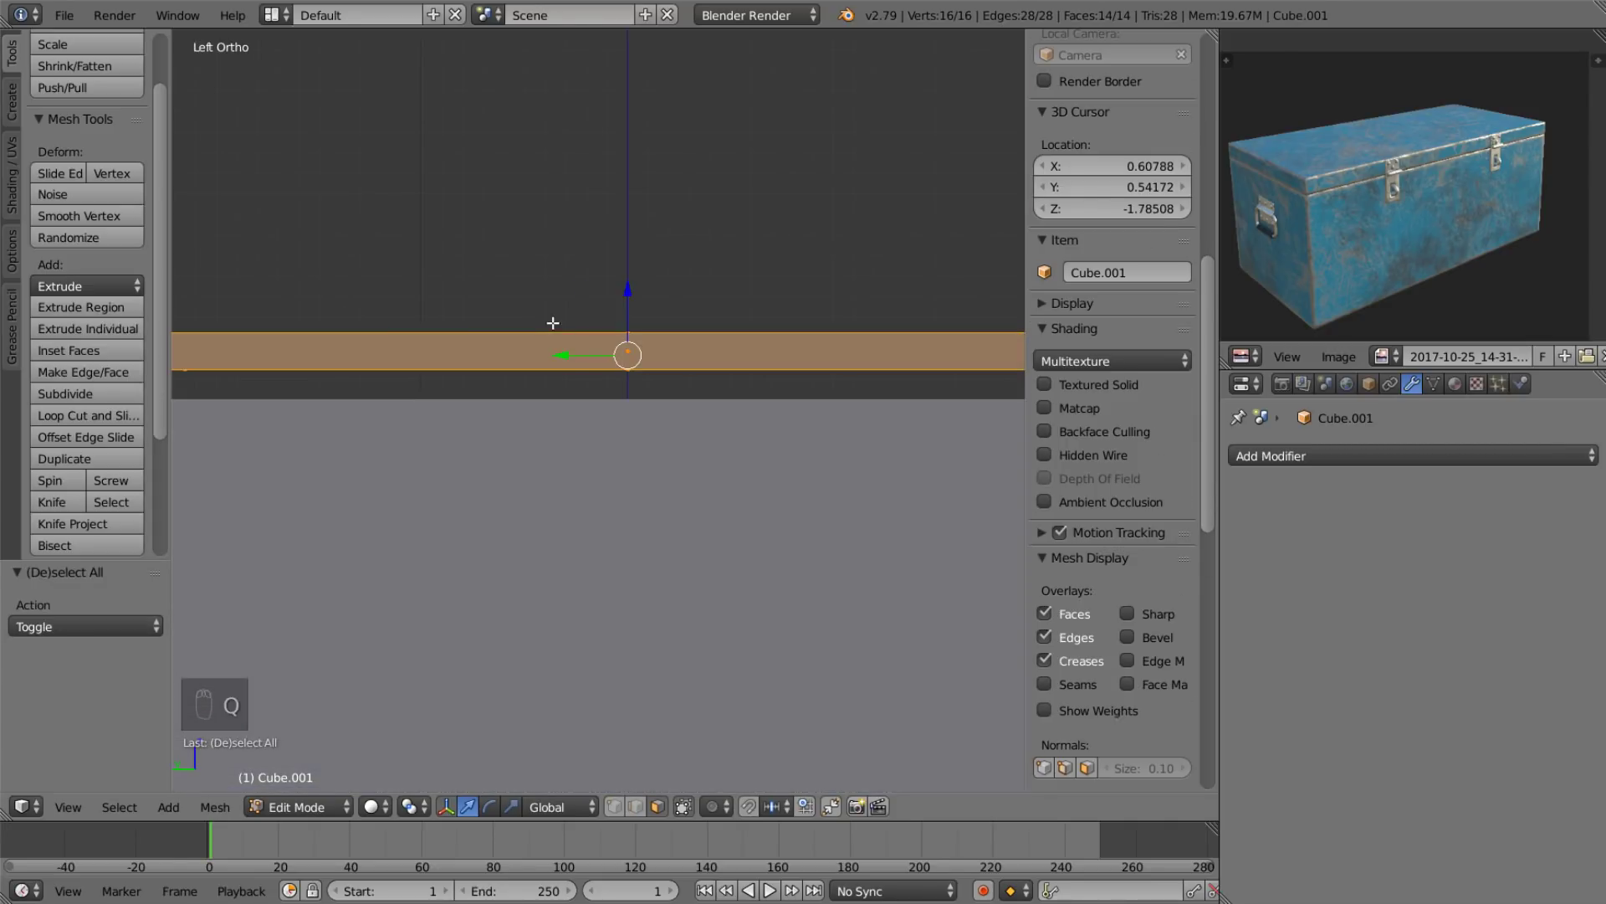
pyautogui.moveTo(655, 228); pyautogui.dragTo(626, 251)
pyautogui.moveTo(645, 255); pyautogui.dragTo(644, 280)
pyautogui.moveTo(512, 258); pyautogui.dragTo(623, 255)
pyautogui.middleClick(629, 258)
pyautogui.middleClick(674, 291)
pyautogui.middleClick(796, 271)
pyautogui.middleClick(859, 262)
pyautogui.middleClick(491, 254)
pyautogui.middleClick(452, 209)
pyautogui.middleClick(412, 211)
pyautogui.press('Tab')
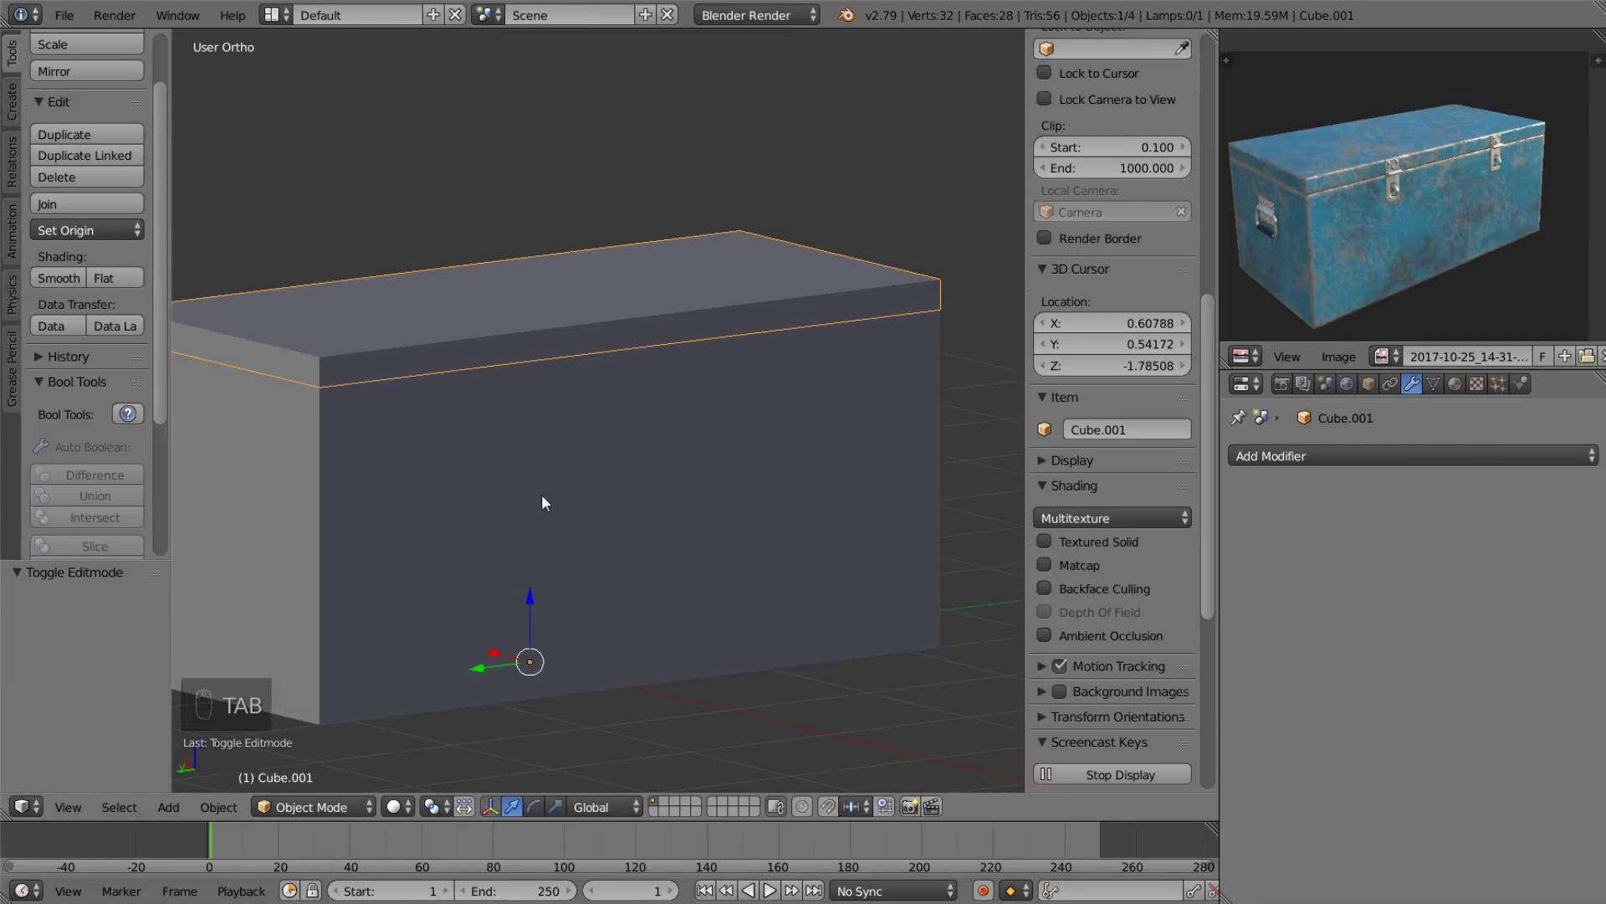
# Orbit around the closed chest to check the lid fit from the front and sides.
pyautogui.moveTo(605, 405); pyautogui.dragTo(572, 431)
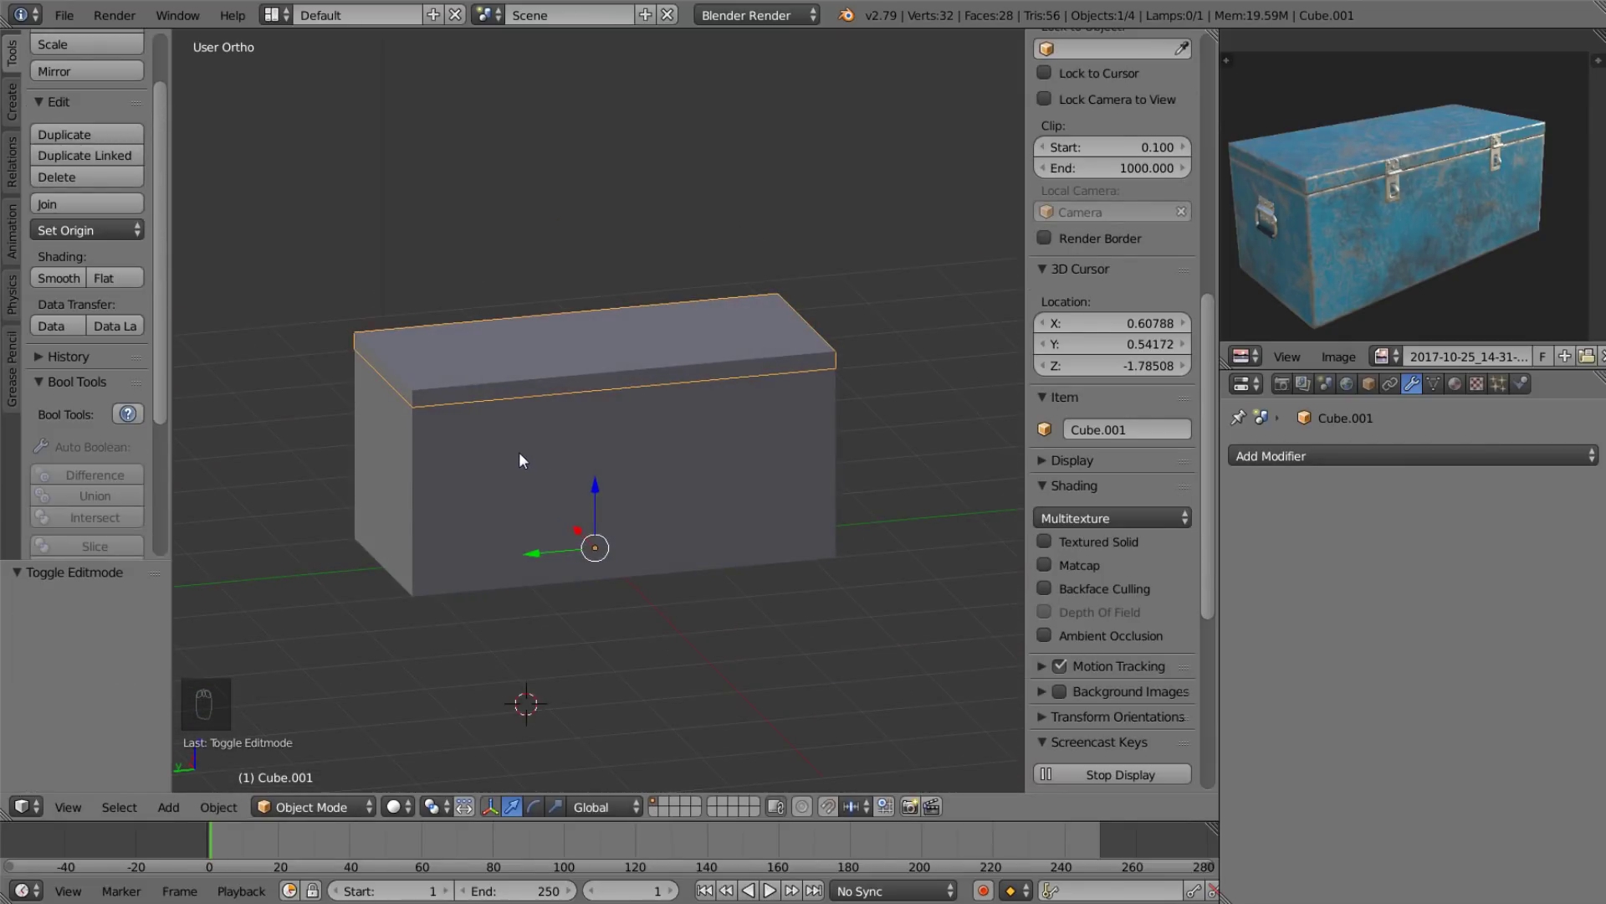
pyautogui.moveTo(512, 463); pyautogui.dragTo(484, 461)
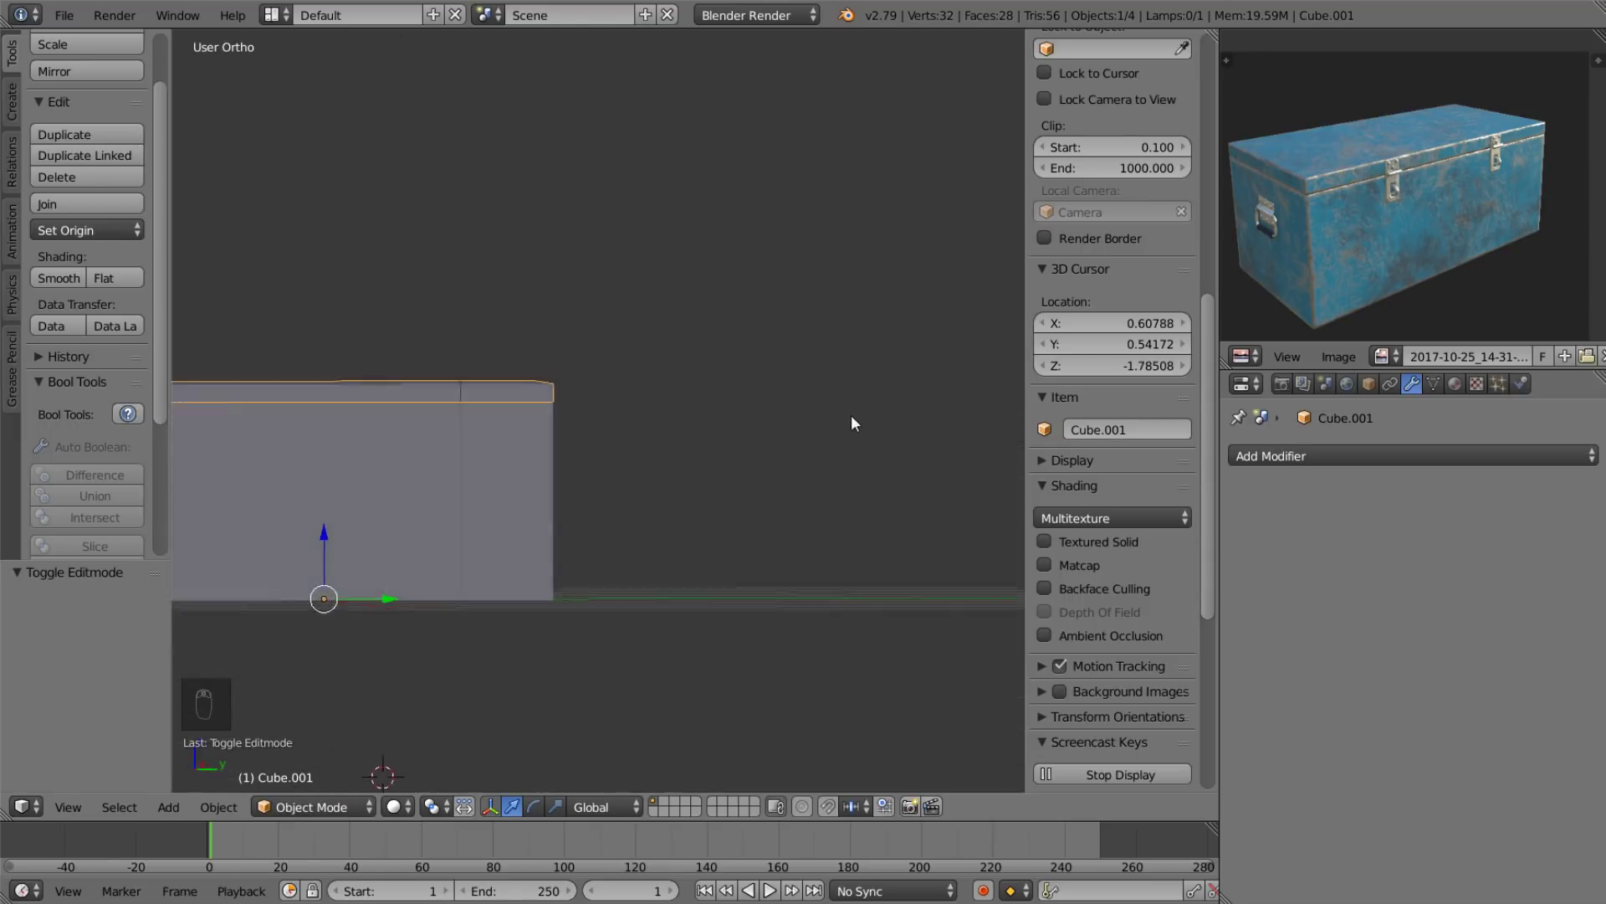
pyautogui.middleClick(812, 432)
pyautogui.moveTo(533, 423); pyautogui.dragTo(647, 423)
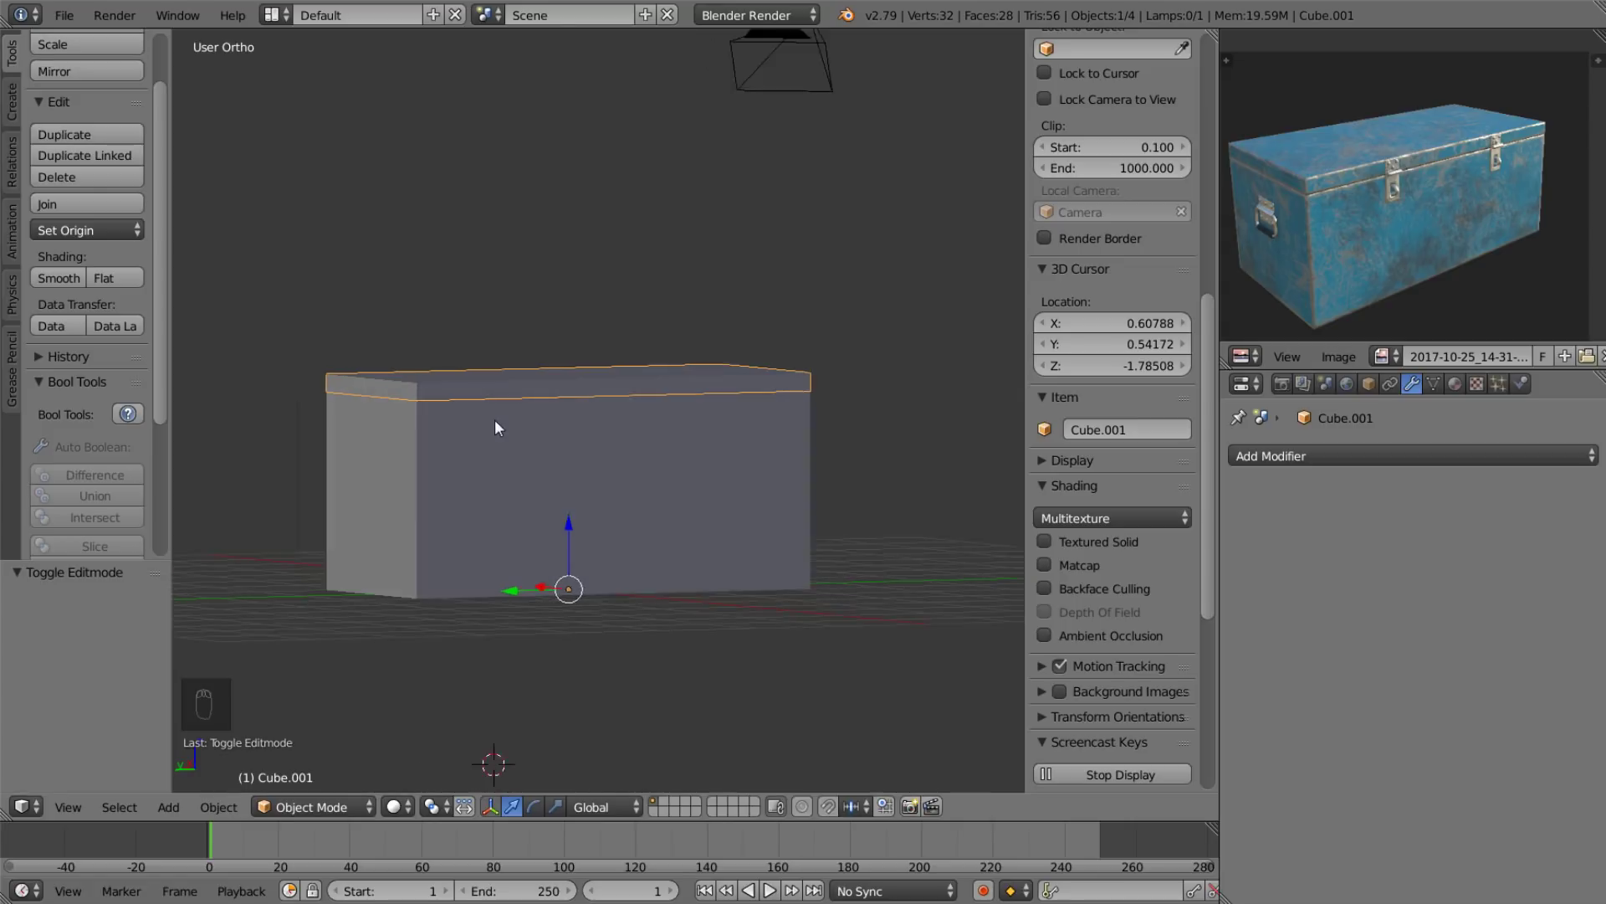
pyautogui.middleClick(512, 446)
pyautogui.moveTo(592, 456); pyautogui.dragTo(575, 459)
pyautogui.press('Tab')
pyautogui.press('Tab')
pyautogui.moveTo(507, 381); pyautogui.dragTo(538, 449)
pyautogui.press('Tab')
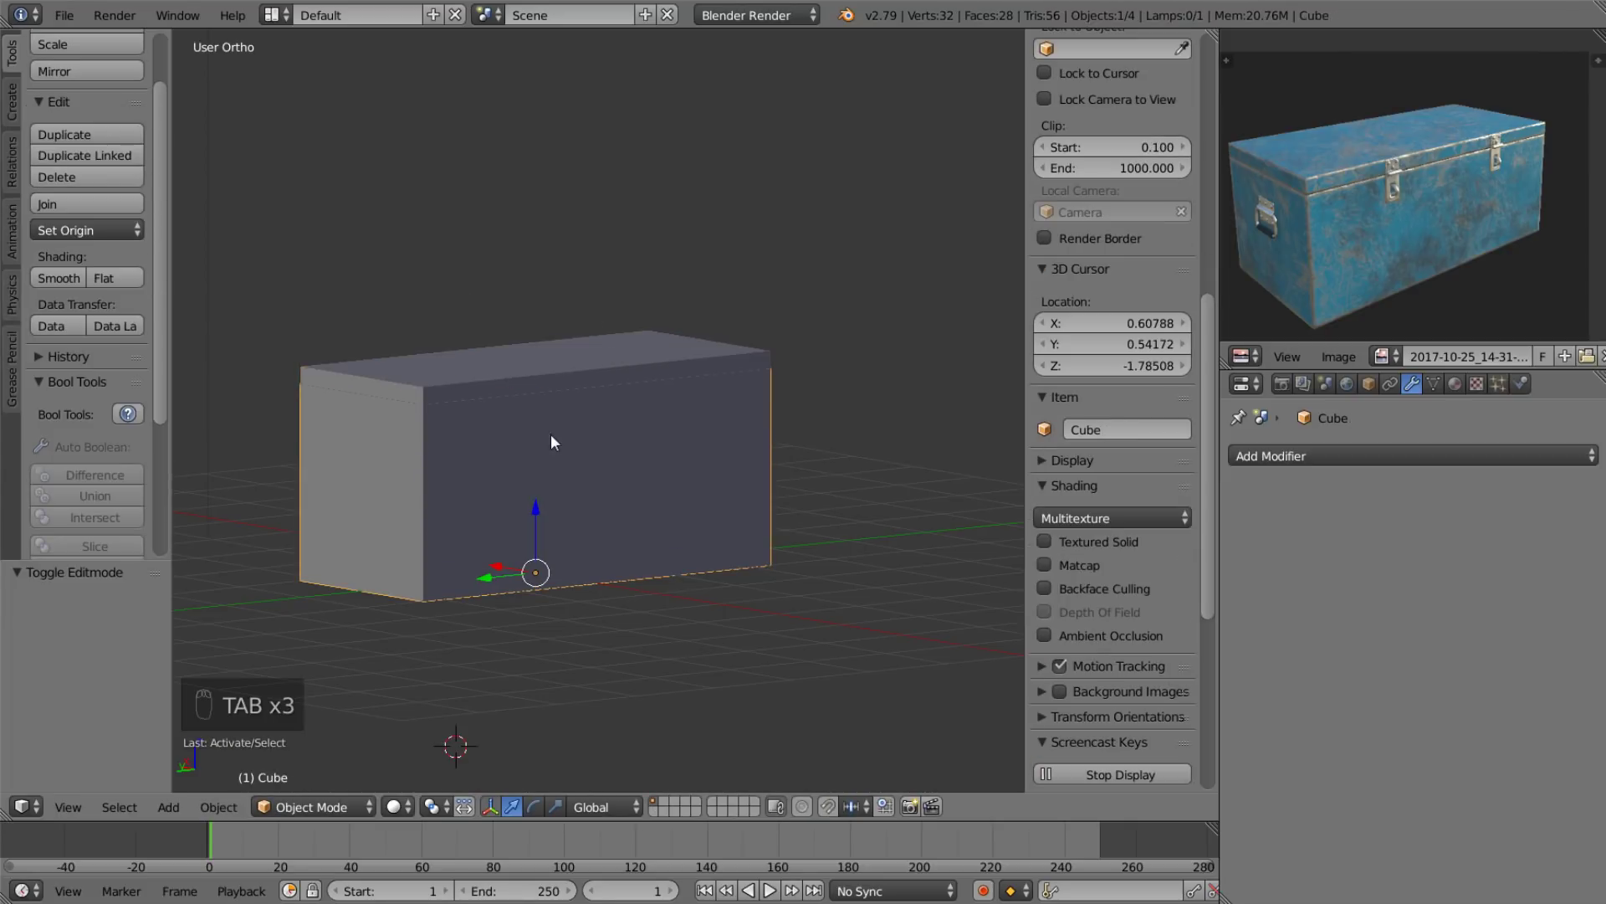
# Leave local view and inspect the lid resting on the shortened hollow body.
pyautogui.press('KP_Divide')
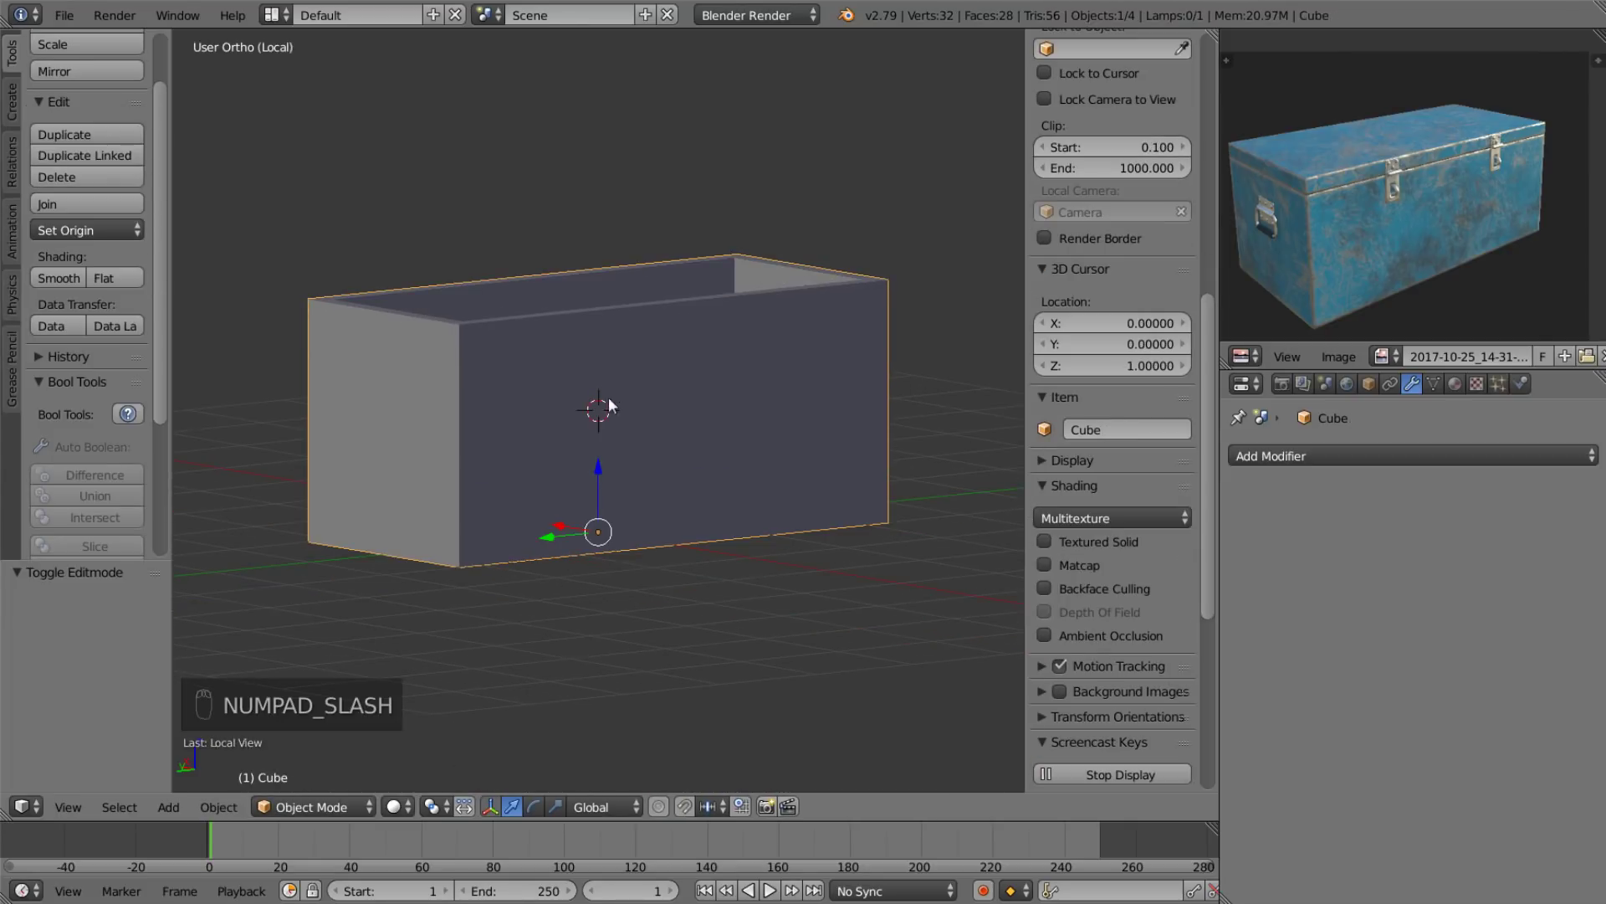
pyautogui.moveTo(617, 399); pyautogui.dragTo(587, 408)
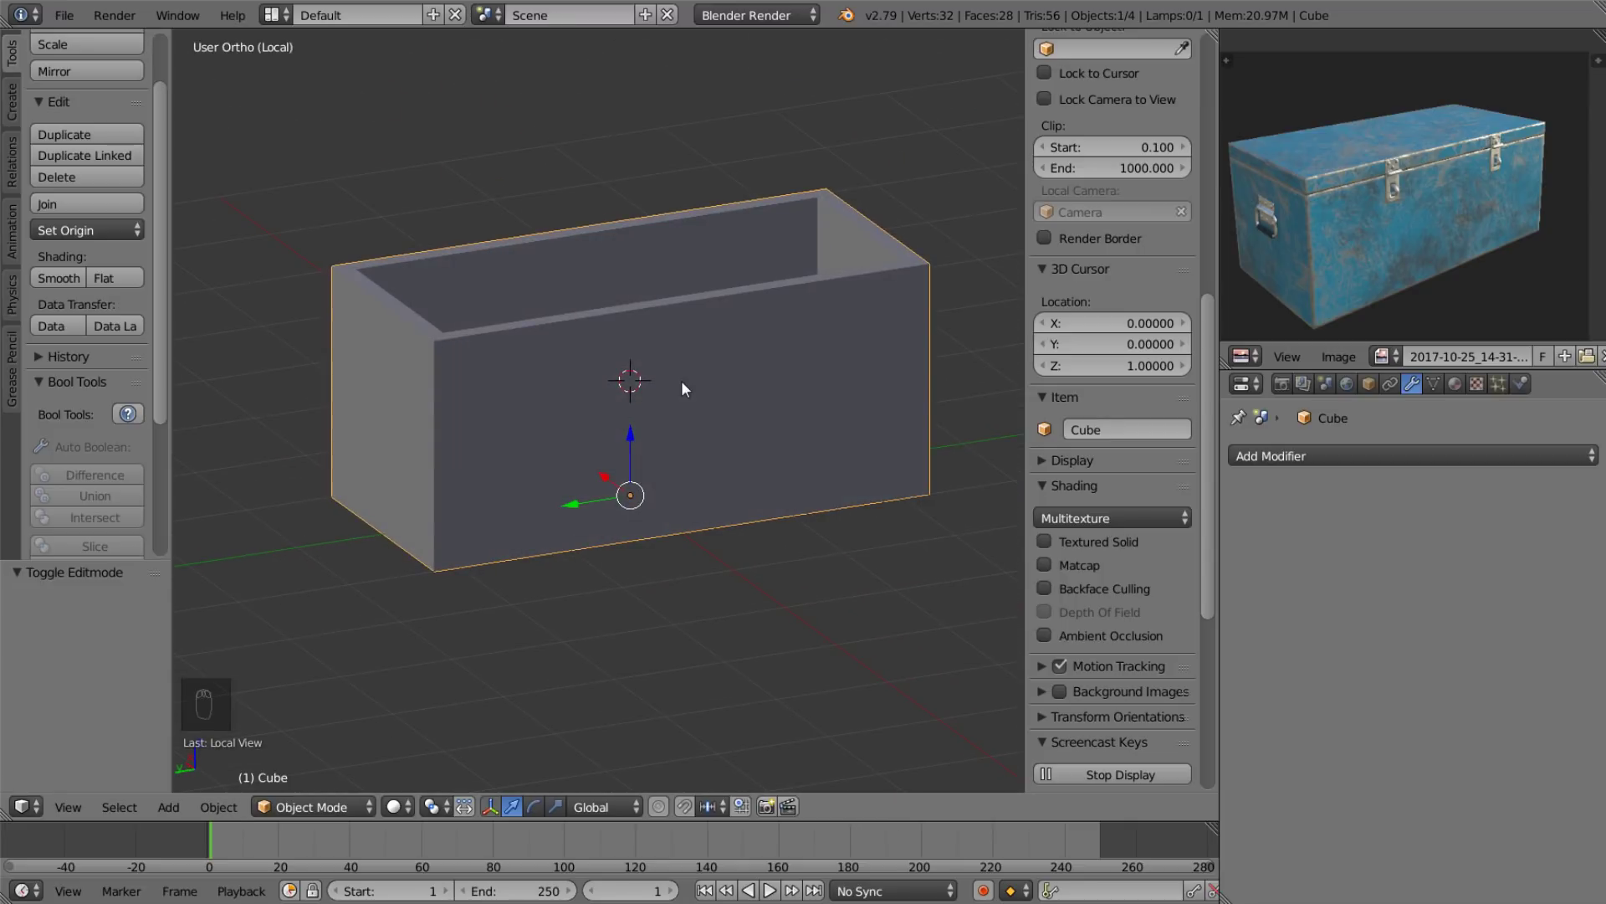
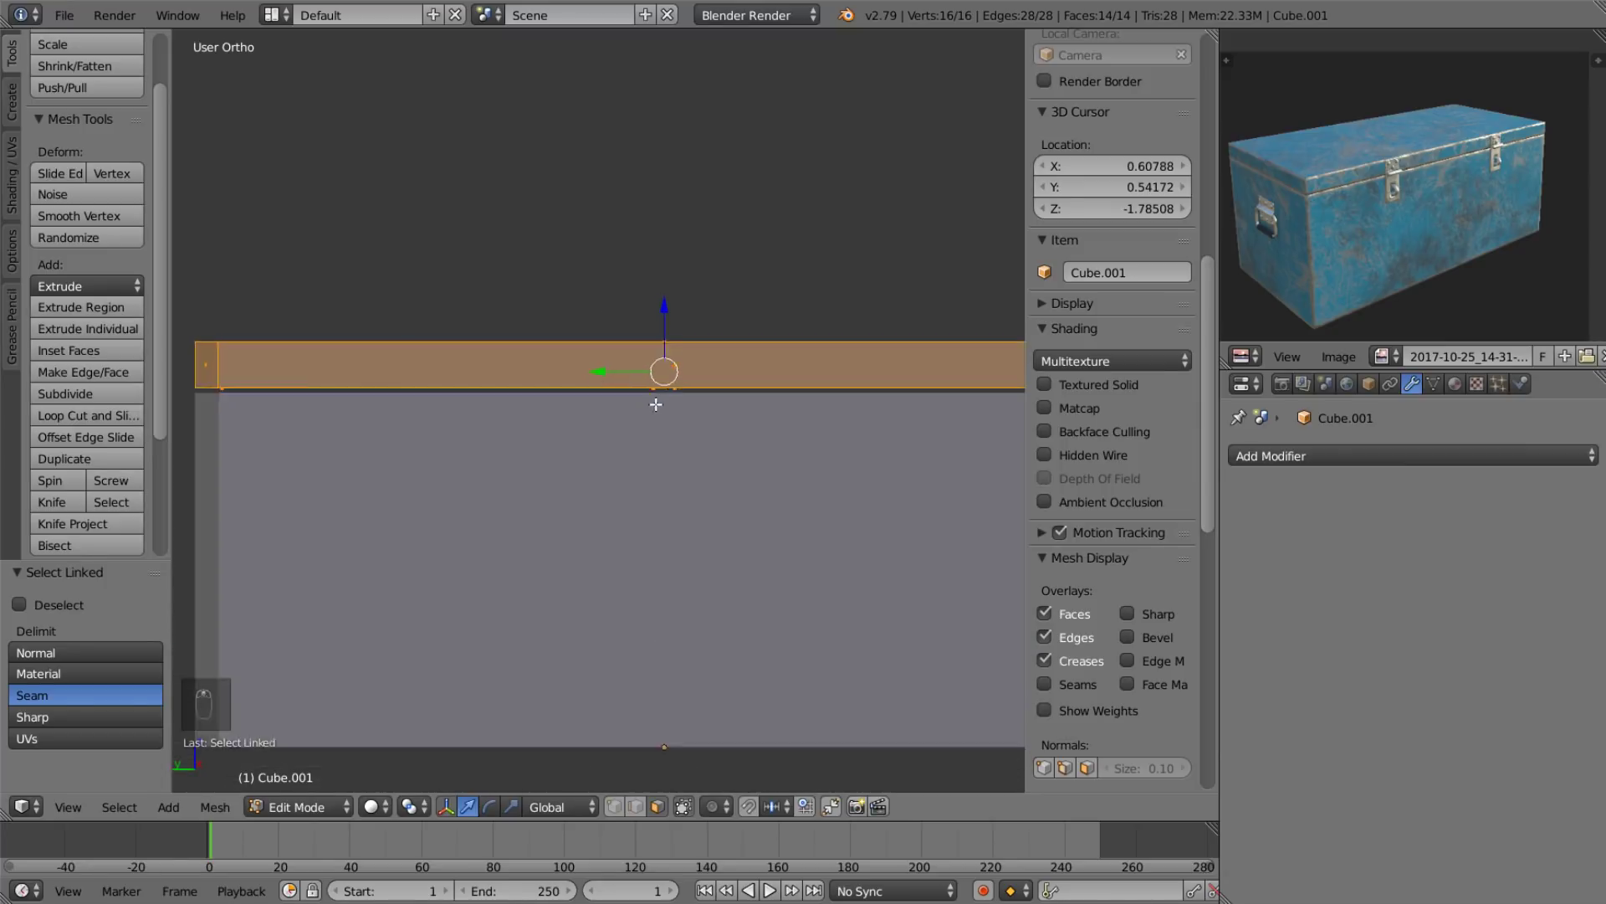
pyautogui.click(670, 290)
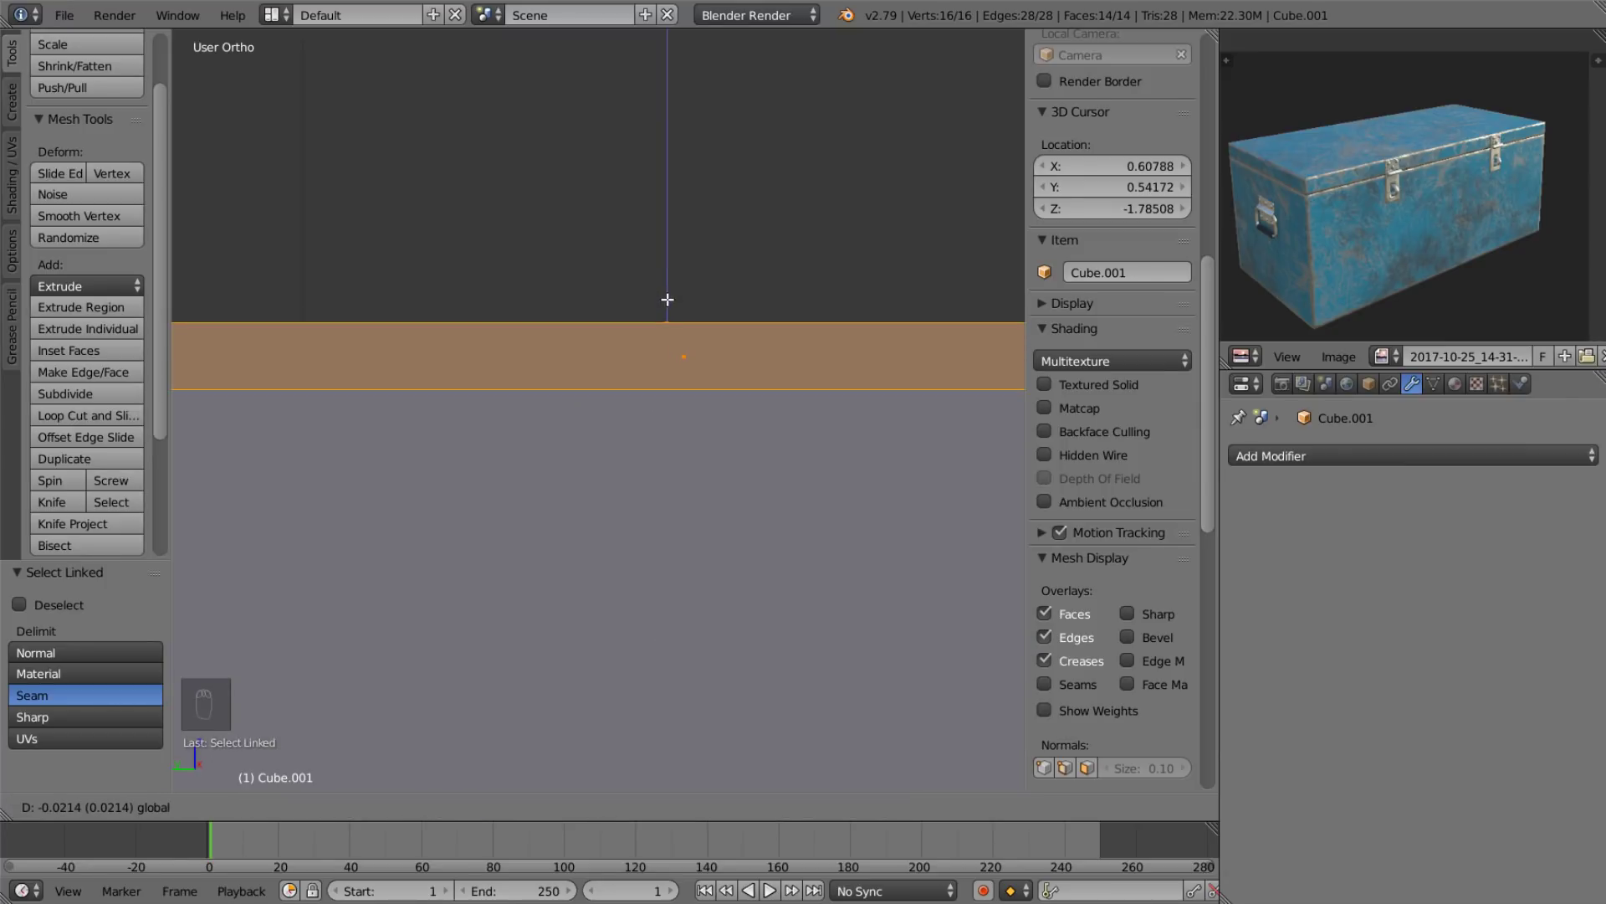
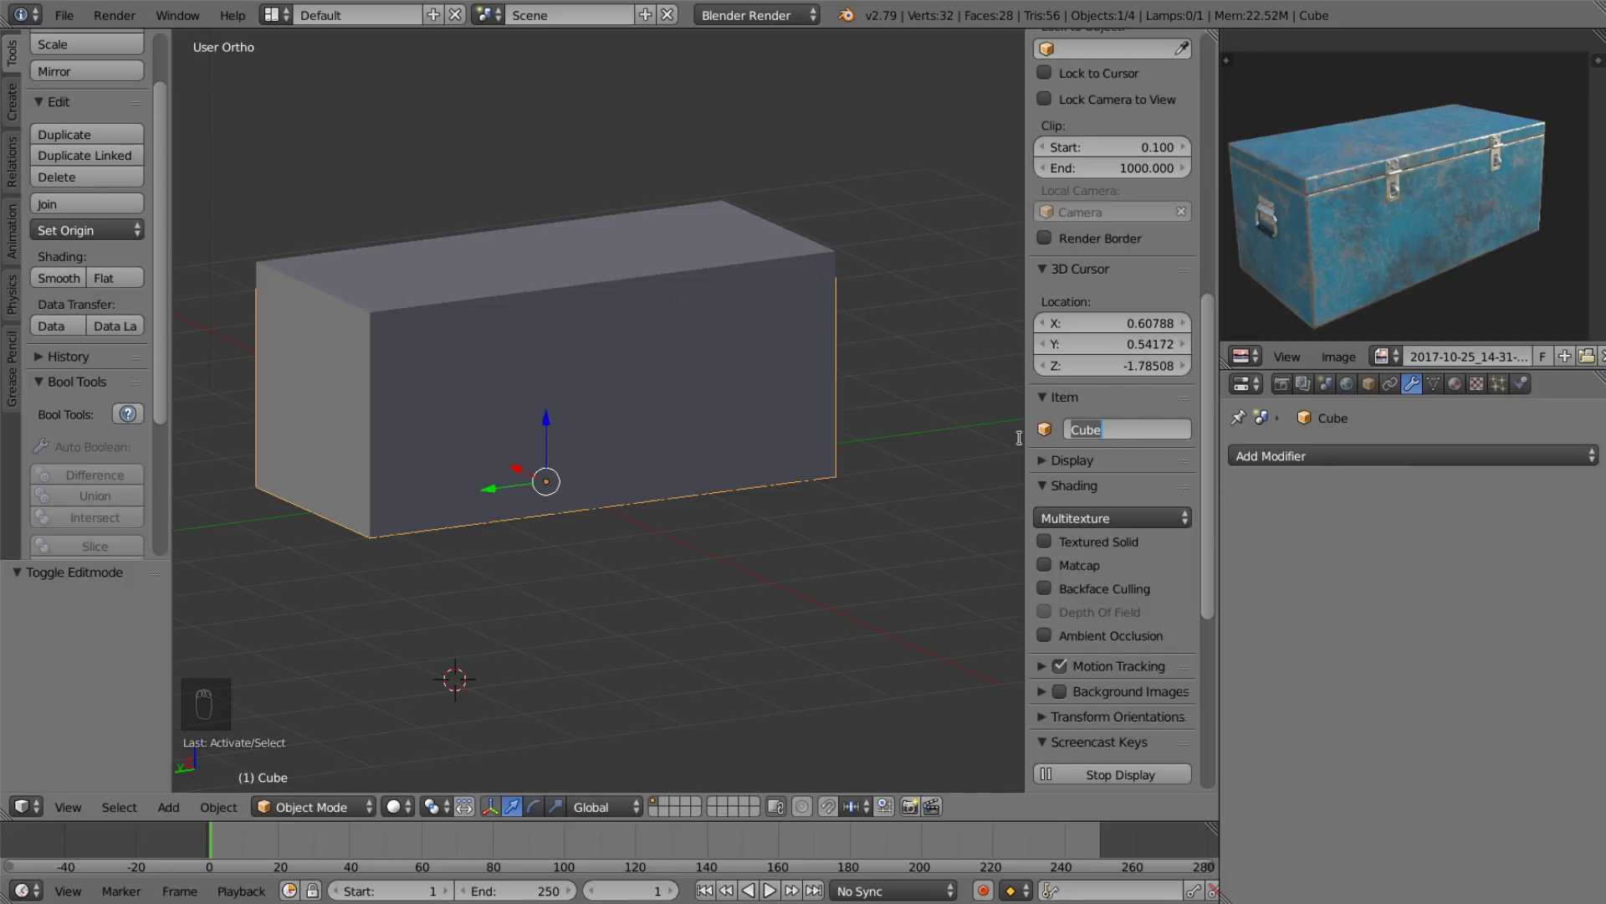
# Rename the lid object to 'top' in the Item name field.
pyautogui.press('BackSpace')
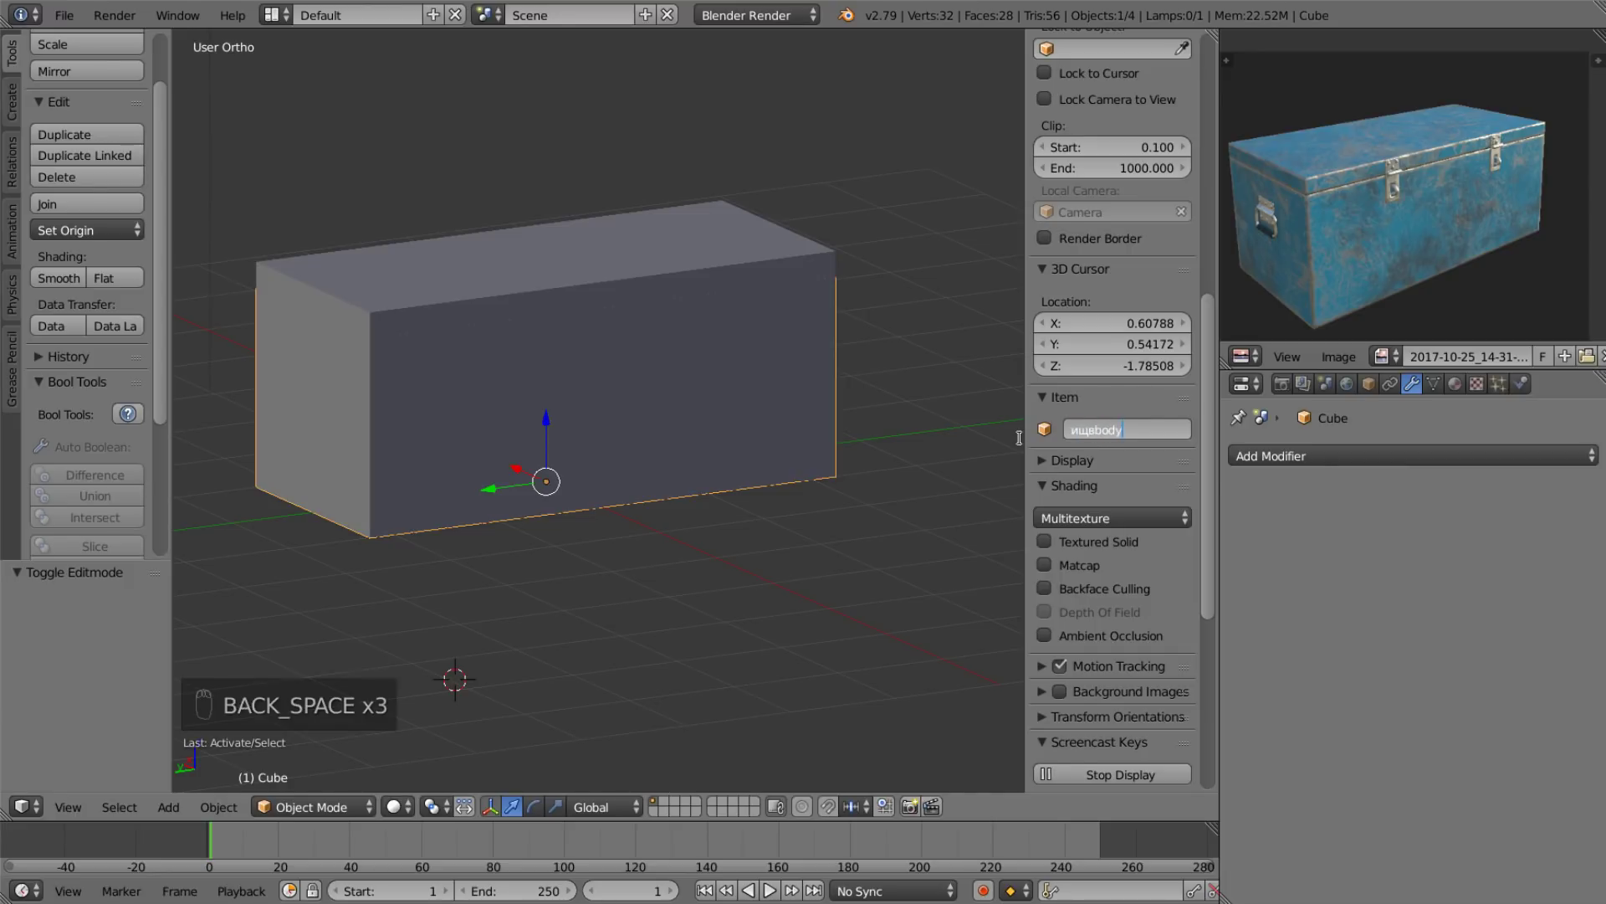
pyautogui.press('Left')
pyautogui.press('Left')
pyautogui.press('BackSpace')
pyautogui.press('BackSpace')
pyautogui.moveTo(653, 271); pyautogui.dragTo(1102, 423)
pyautogui.moveTo(1156, 435); pyautogui.dragTo(1142, 446)
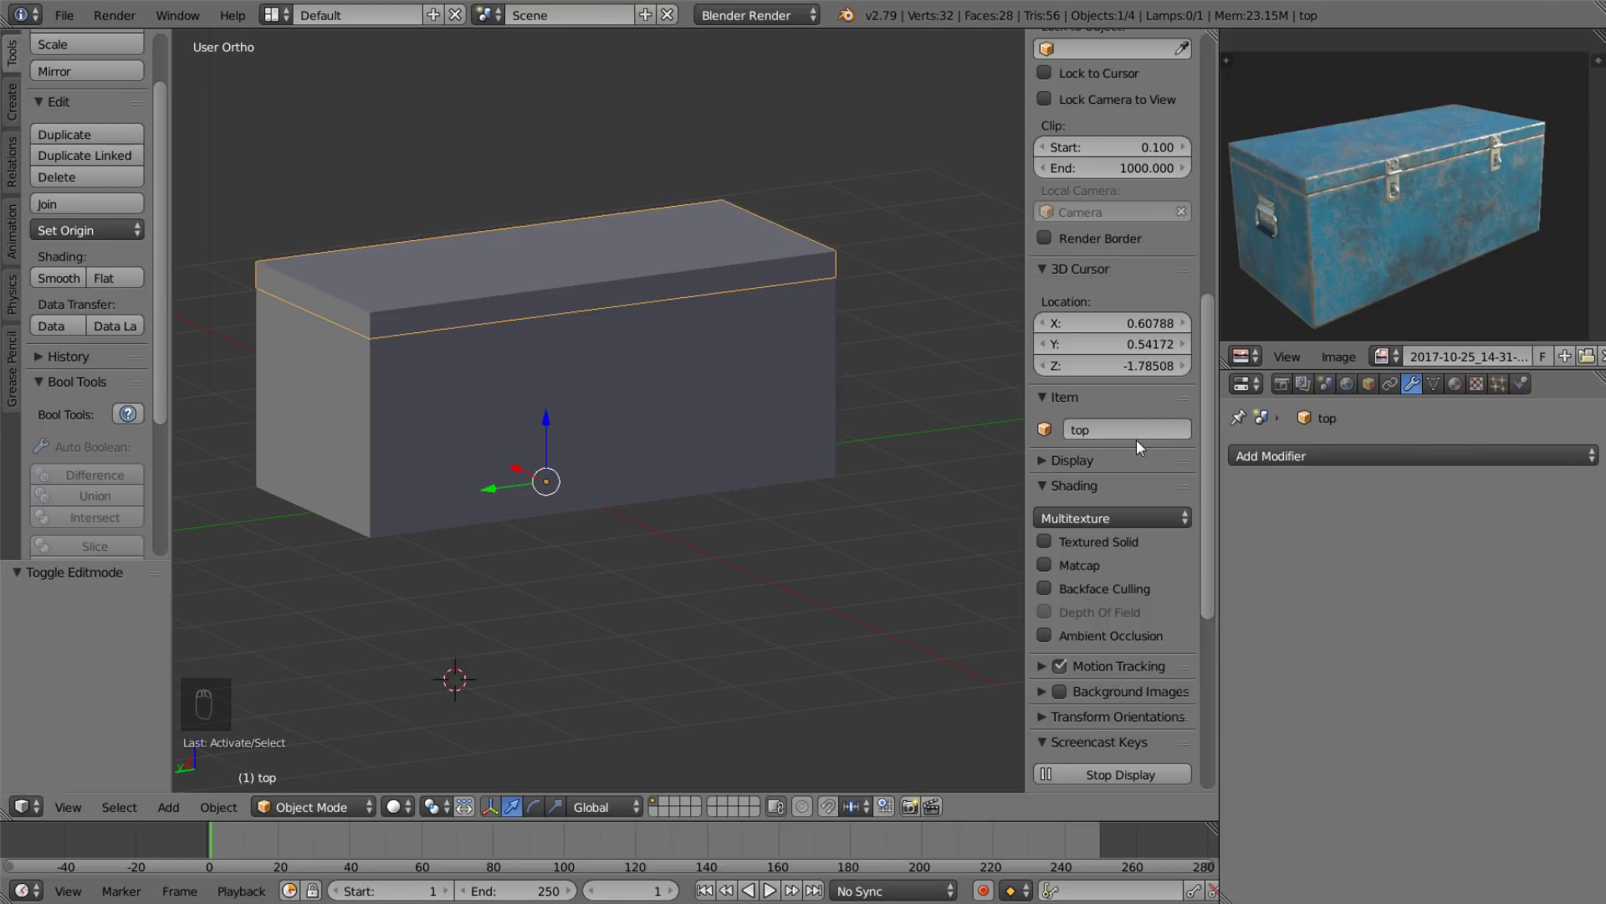
# Rename the chest body object to 'bottom' and return to editing it.
pyautogui.click(772, 392)
pyautogui.press('t')
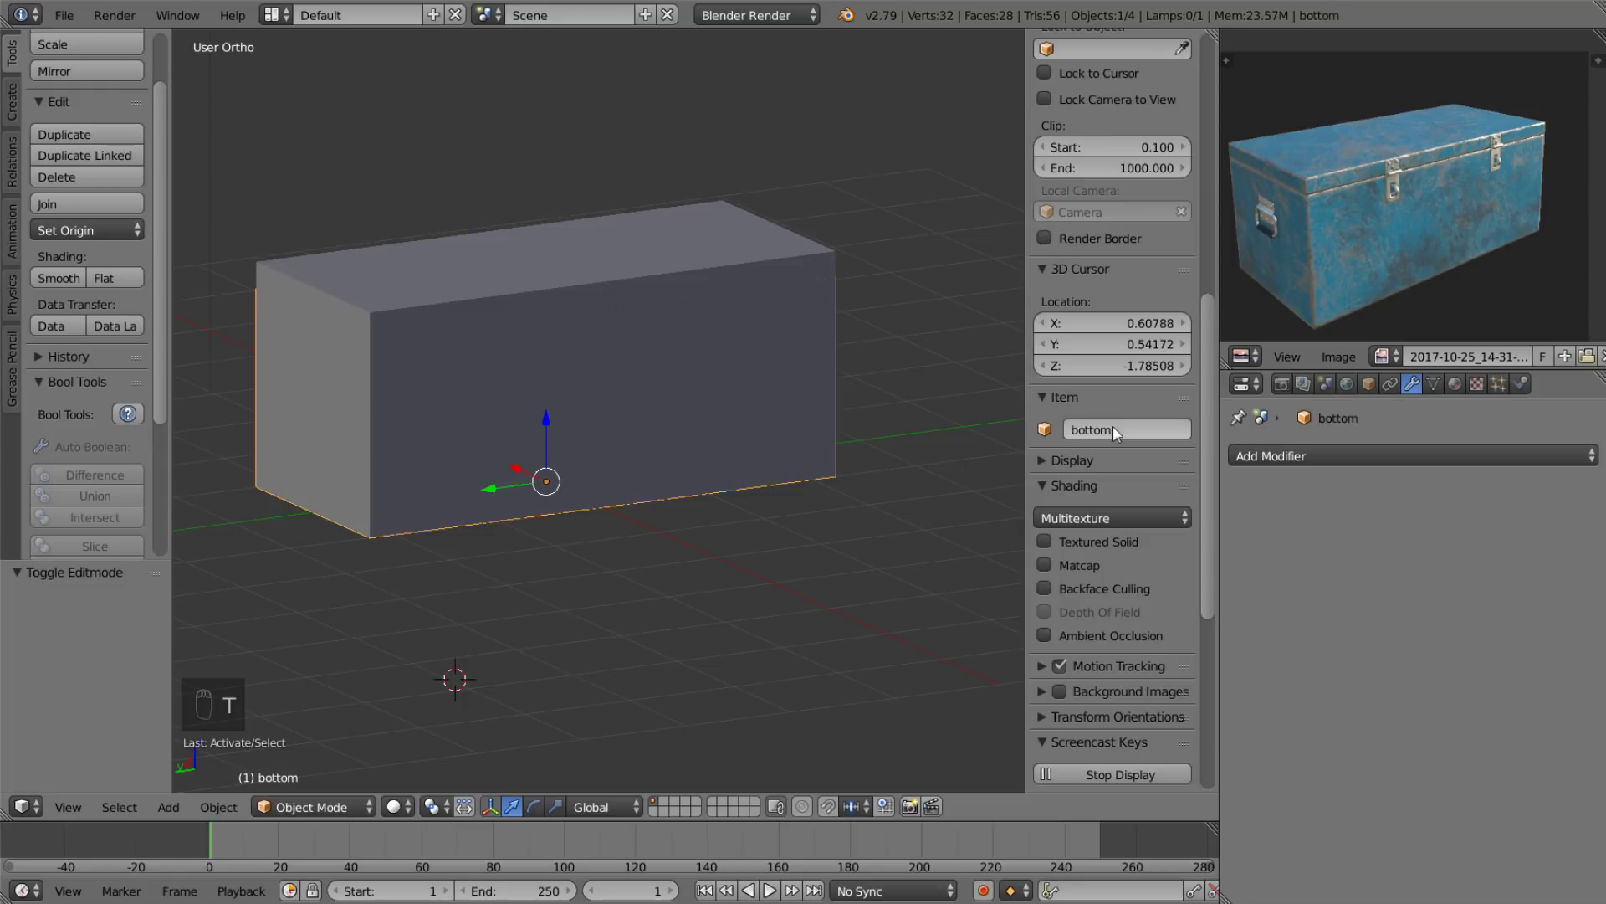
pyautogui.moveTo(689, 496); pyautogui.dragTo(647, 479)
pyautogui.moveTo(647, 479); pyautogui.dragTo(678, 452)
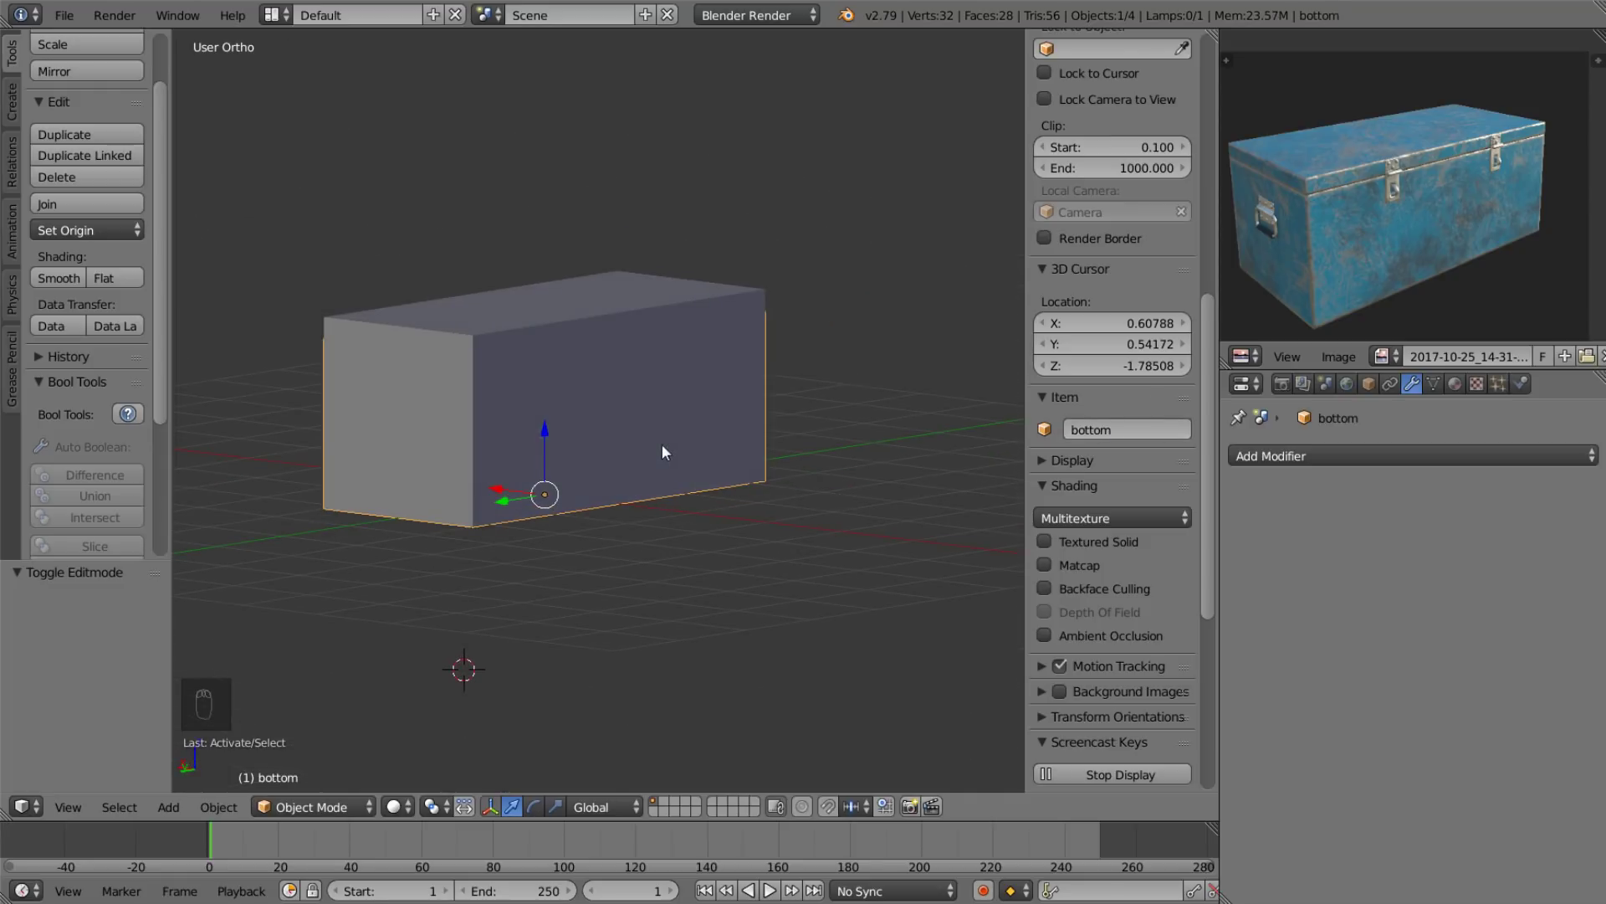
pyautogui.press('alt+F5')
pyautogui.click(550, 429)
pyautogui.press('Tab')
# Duplicate a face of the body and separate it as a small hinge plate object.
pyautogui.moveTo(523, 417); pyautogui.dragTo(431, 438)
pyautogui.press('shift+d')
pyautogui.moveTo(484, 447); pyautogui.dragTo(614, 434)
pyautogui.press('p')
pyautogui.press('Tab')
pyautogui.moveTo(413, 443); pyautogui.dragTo(459, 483)
pyautogui.press('s')
pyautogui.middleClick(459, 482)
pyautogui.middleClick(473, 496)
pyautogui.press('Tab')
# Scale the hinge plate down to a small flat square against the chest face.
pyautogui.press('3')
pyautogui.press('s')
pyautogui.moveTo(450, 505); pyautogui.dragTo(398, 524)
pyautogui.moveTo(412, 377); pyautogui.dragTo(461, 421)
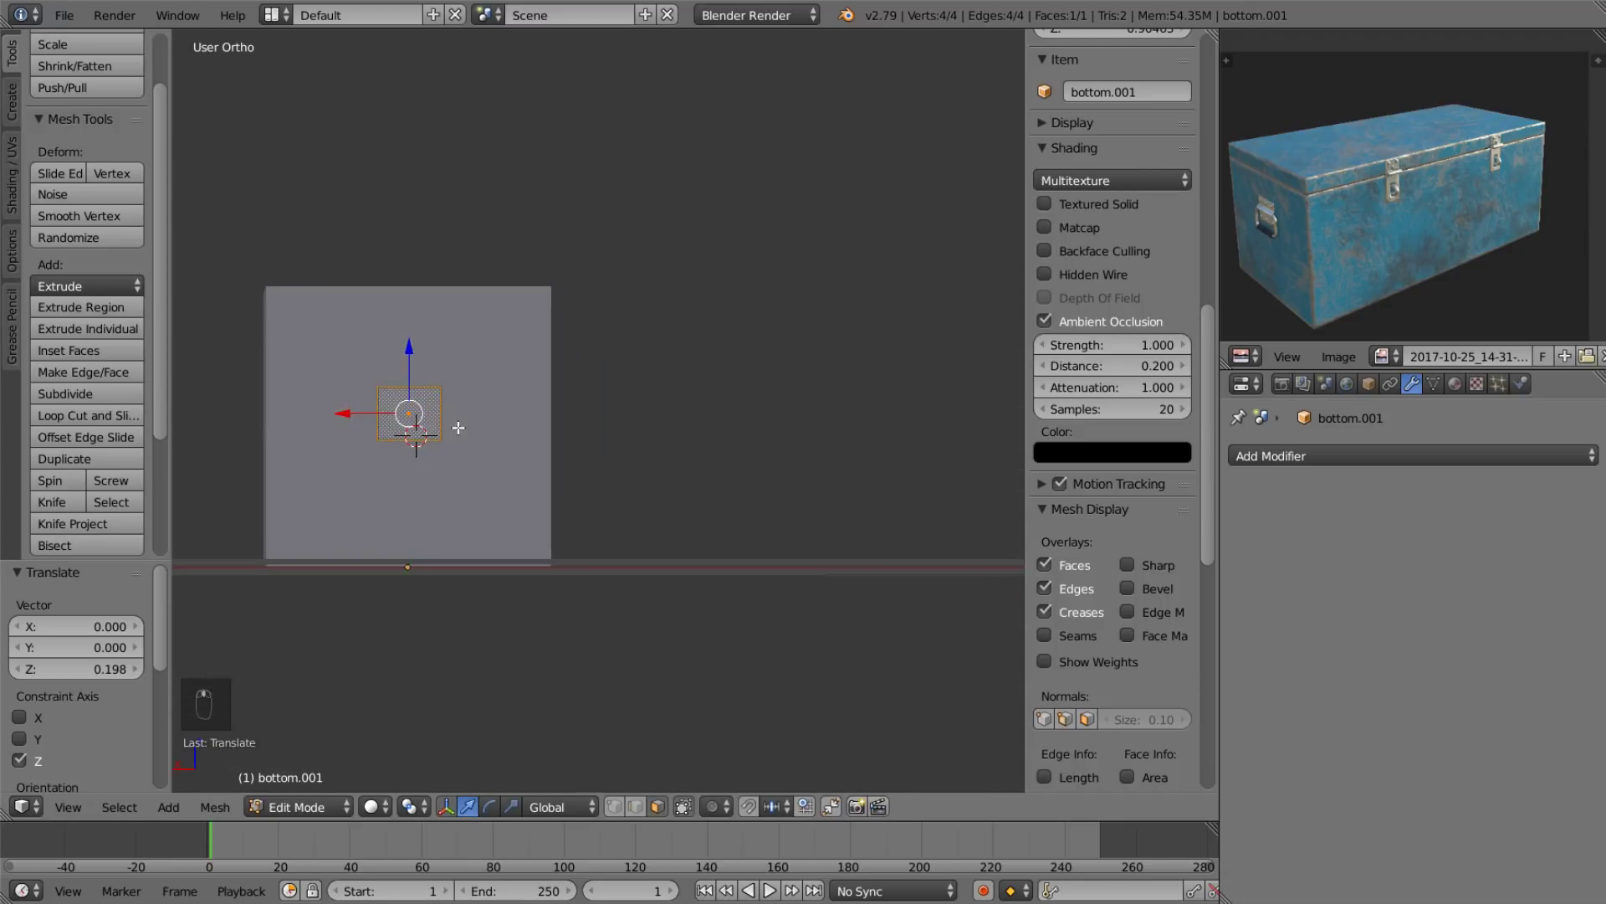
pyautogui.press('s')
pyautogui.moveTo(413, 346); pyautogui.dragTo(471, 393)
pyautogui.press('s')
pyautogui.moveTo(415, 338); pyautogui.dragTo(486, 442)
pyautogui.press('s')
pyautogui.moveTo(456, 422); pyautogui.dragTo(481, 405)
pyautogui.press('s')
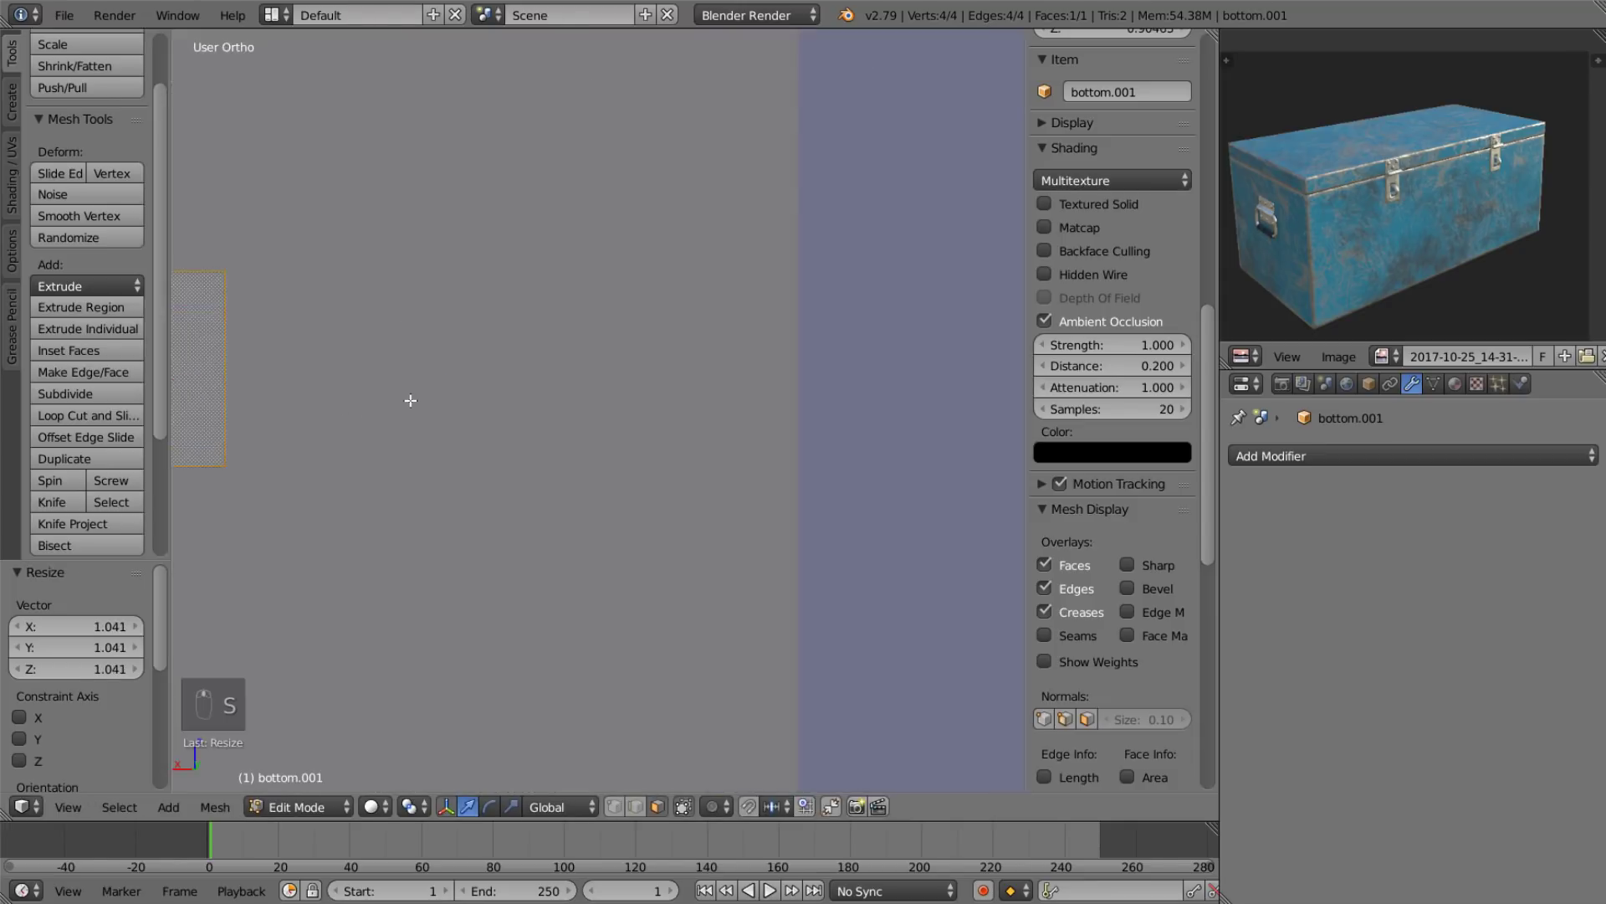
# Add several horizontal loop cuts across the hinge plate.
pyautogui.press('ctrl+r')
pyautogui.press('s')
pyautogui.moveTo(628, 462); pyautogui.dragTo(540, 403)
# Give the hinge plate thickness with a Solidify modifier and loop cuts.
pyautogui.press('ctrl+r')
pyautogui.press('ctrl+r')
pyautogui.press('s')
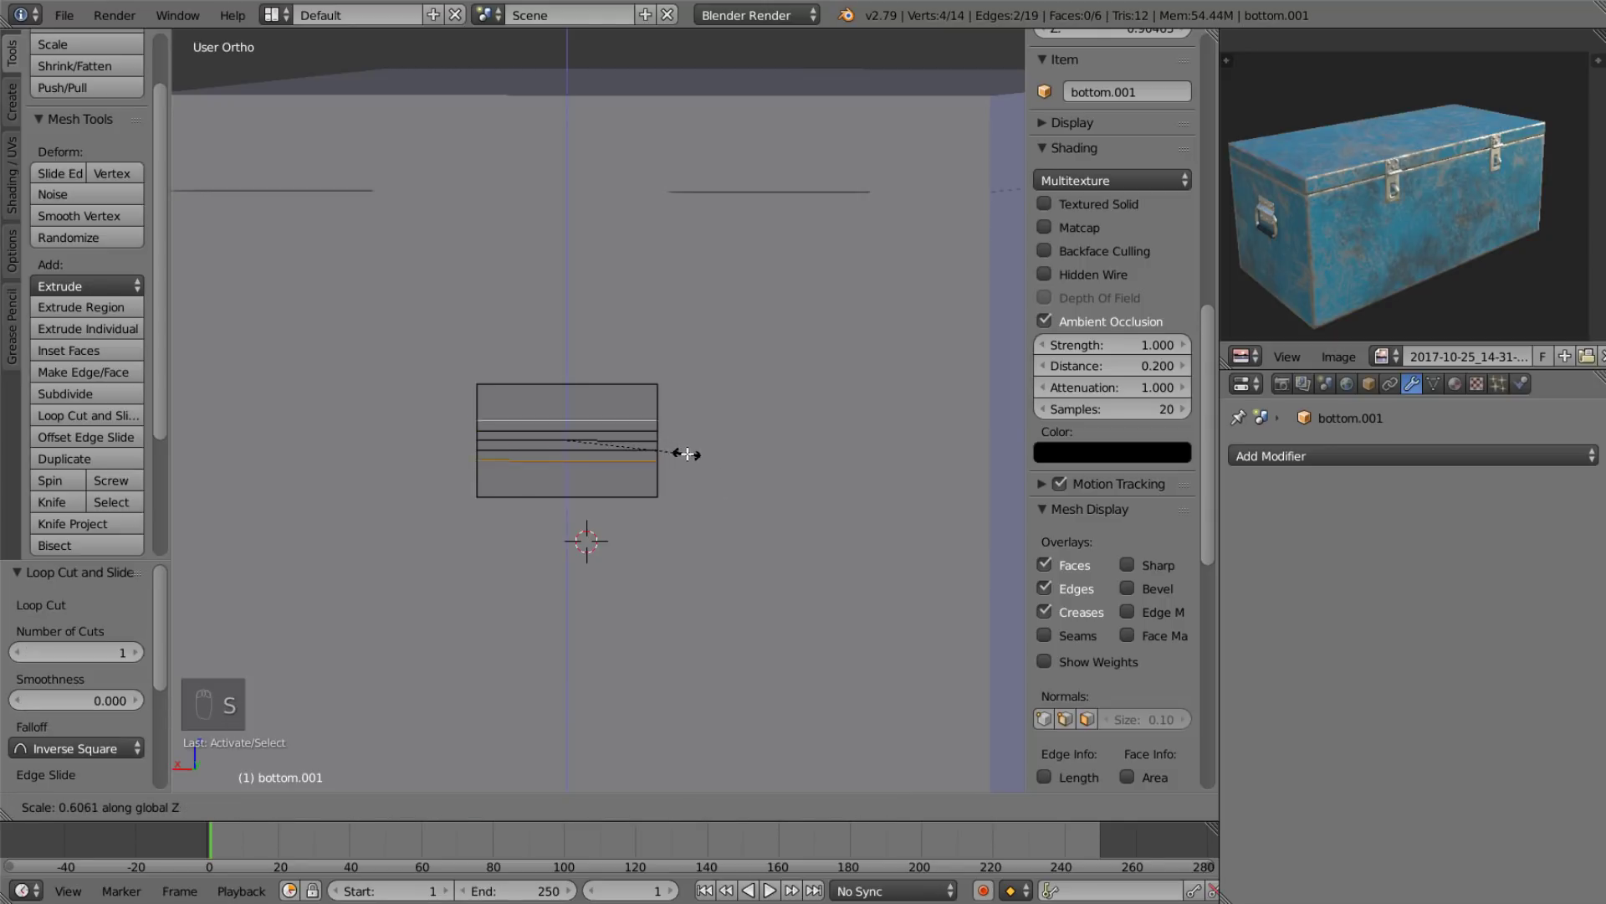
pyautogui.moveTo(691, 448); pyautogui.dragTo(633, 489)
pyautogui.middleClick(494, 433)
pyautogui.press('Tab')
# Add a cylinder for the hinge pin, rotated 90° onto its side and scaled thin and long.
pyautogui.press('shift+a')
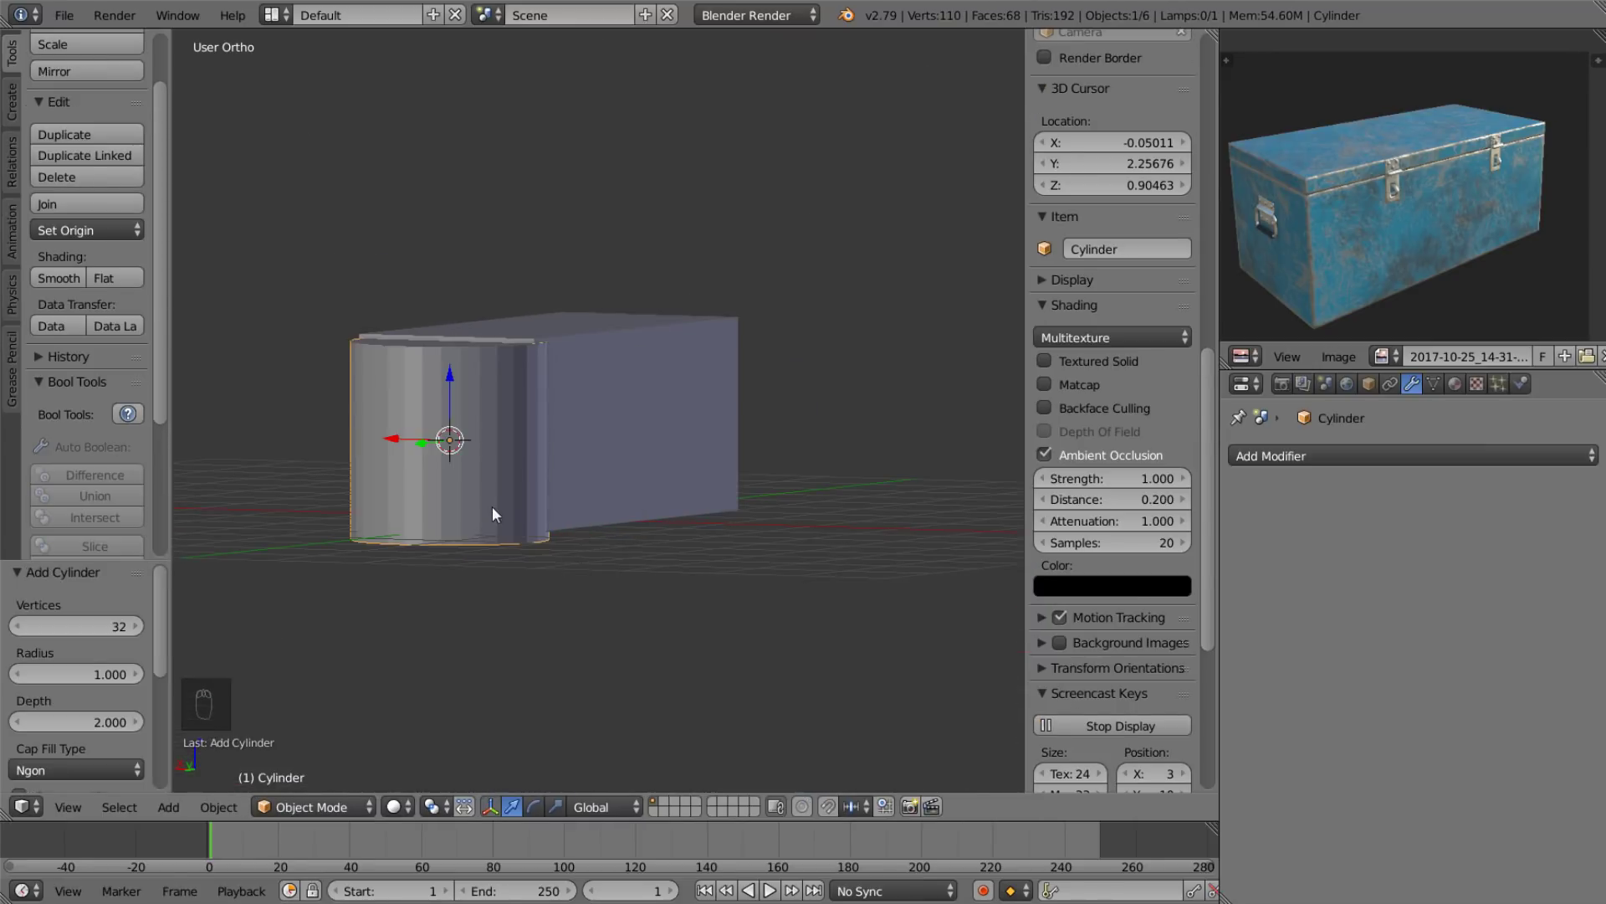
pyautogui.press('r')
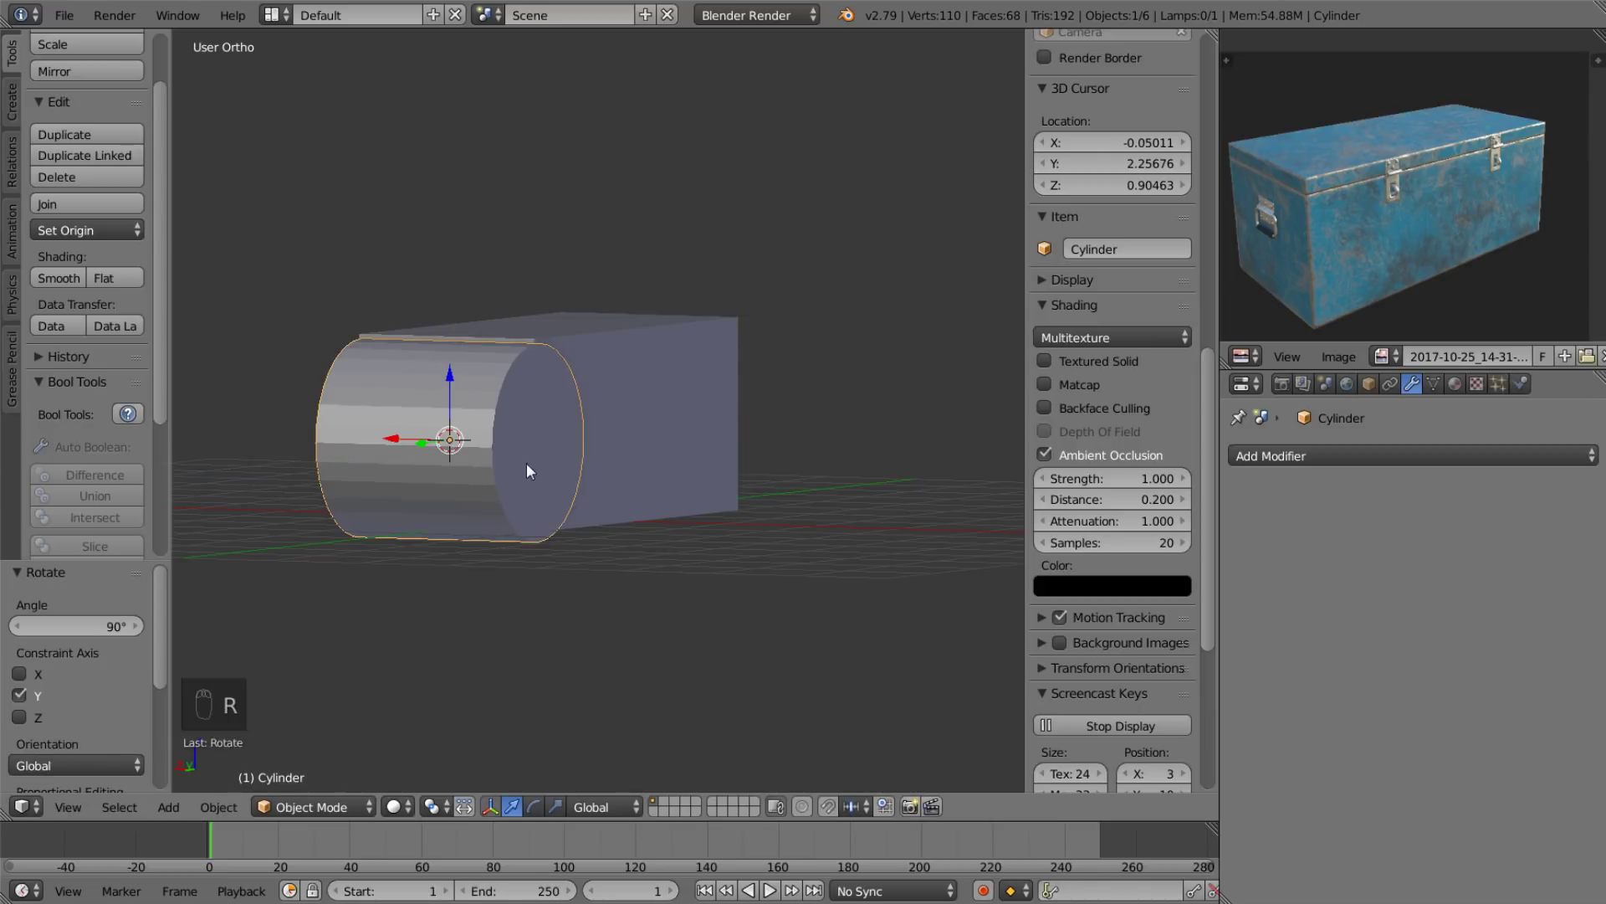
pyautogui.press('s')
pyautogui.press('s')
pyautogui.moveTo(450, 422); pyautogui.dragTo(500, 462)
pyautogui.moveTo(507, 401); pyautogui.dragTo(1033, 715)
pyautogui.moveTo(520, 386); pyautogui.dragTo(462, 430)
pyautogui.press('Tab')
# Adjust the pin's mesh and move it along the hinge plate's top edge.
pyautogui.press('a')
pyautogui.press('a')
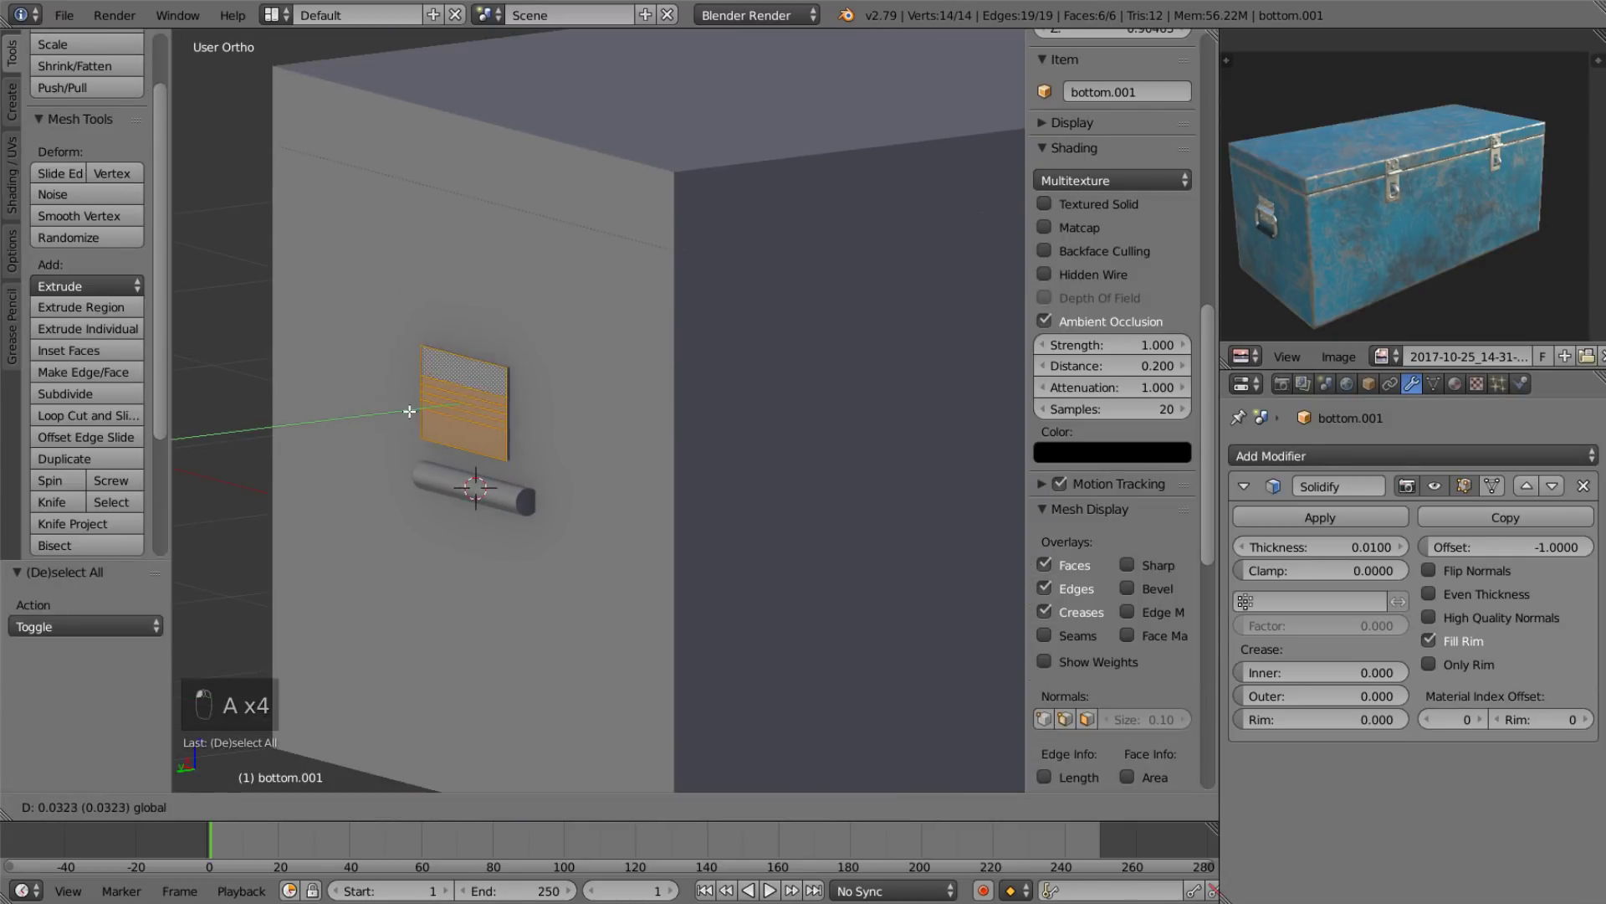
pyautogui.moveTo(417, 325); pyautogui.dragTo(411, 430)
pyautogui.press('Tab')
pyautogui.press('Tab')
pyautogui.moveTo(554, 573); pyautogui.dragTo(679, 592)
pyautogui.press('Tab')
pyautogui.press('a')
pyautogui.press('a')
pyautogui.moveTo(633, 537); pyautogui.dragTo(804, 365)
# Fine-tune the pin's scale and position so it sits snugly against the chest.
pyautogui.press('s')
pyautogui.press('s')
pyautogui.moveTo(530, 311); pyautogui.dragTo(798, 367)
pyautogui.press('s')
pyautogui.moveTo(735, 371); pyautogui.dragTo(719, 367)
pyautogui.press('s')
pyautogui.moveTo(577, 288); pyautogui.dragTo(667, 375)
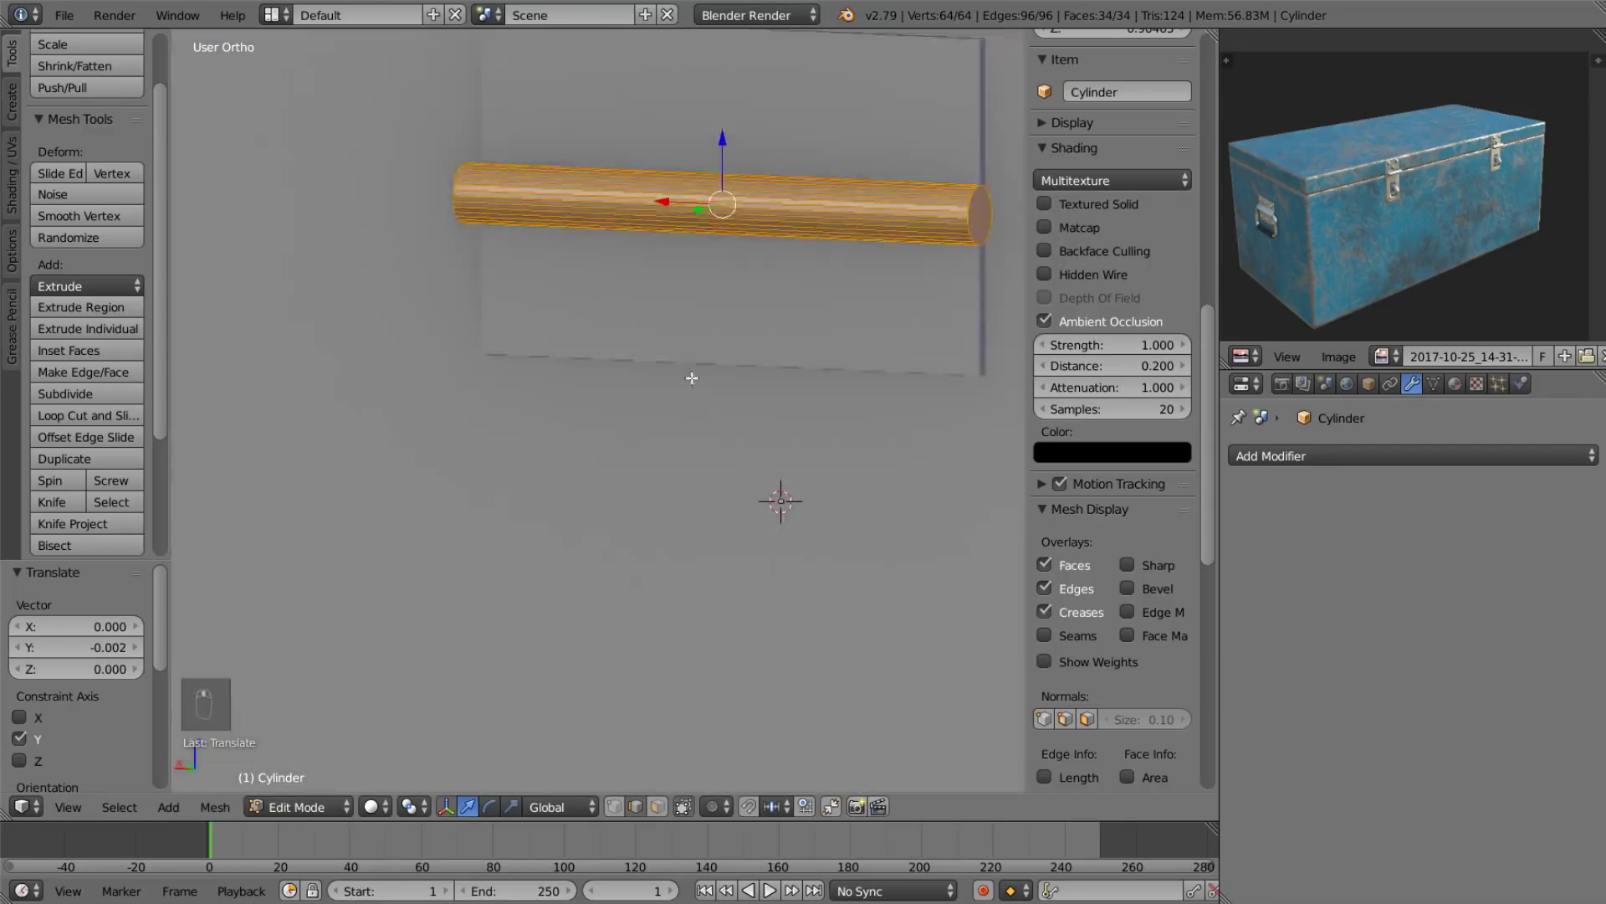
pyautogui.moveTo(843, 361); pyautogui.dragTo(792, 364)
pyautogui.moveTo(571, 334); pyautogui.dragTo(698, 405)
pyautogui.press('s')
pyautogui.moveTo(578, 305); pyautogui.dragTo(698, 441)
pyautogui.press('s')
pyautogui.moveTo(563, 455); pyautogui.dragTo(658, 500)
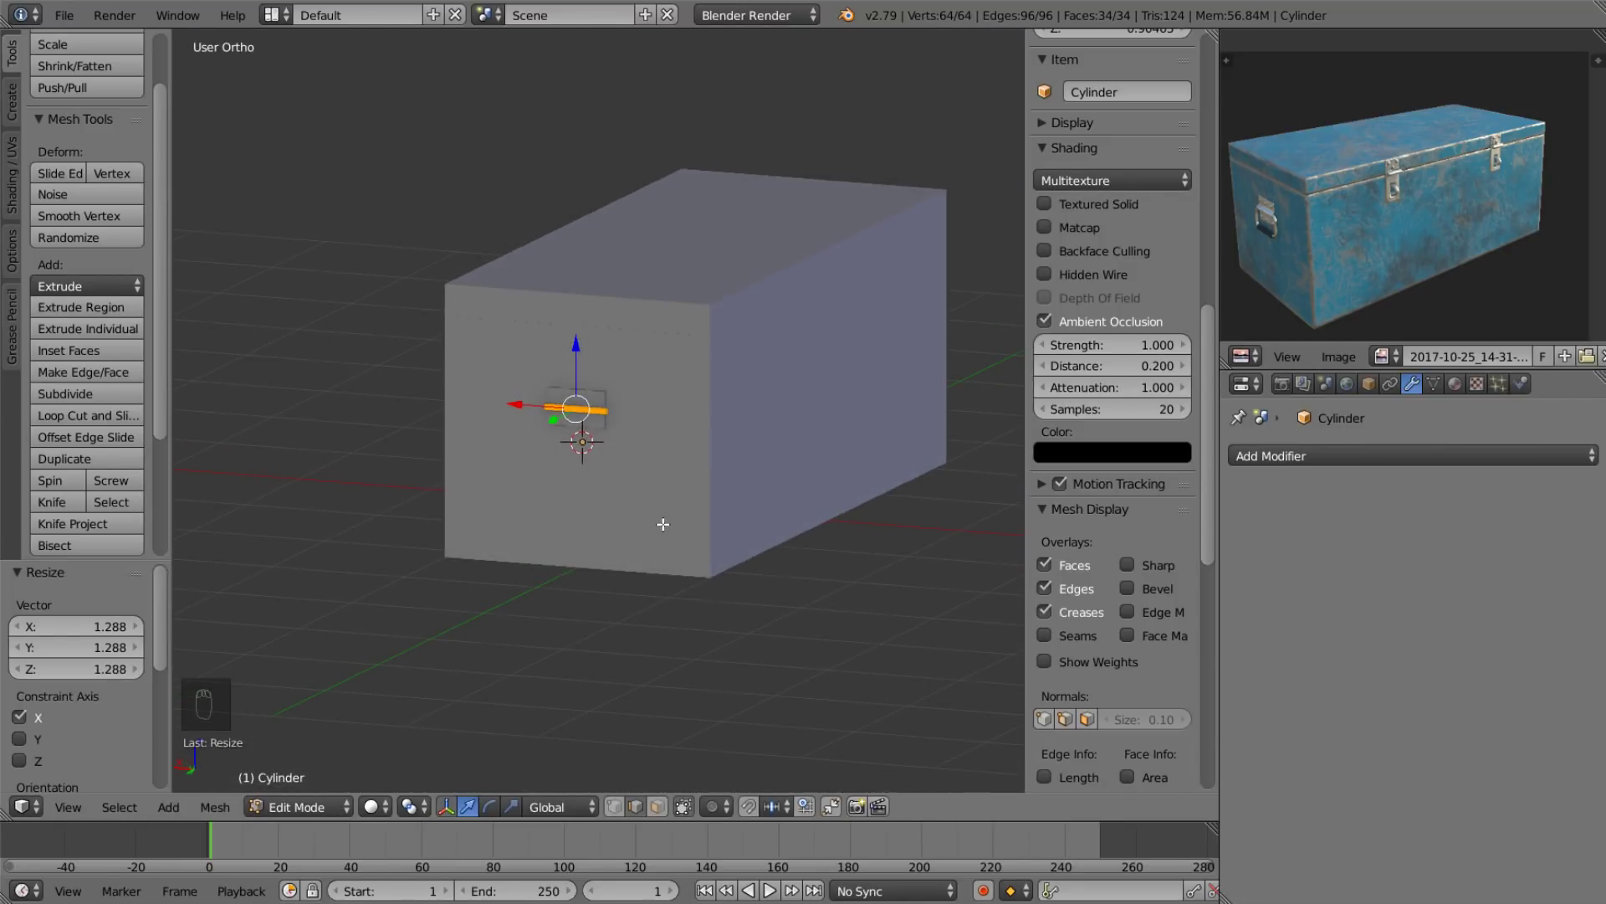
pyautogui.middleClick(592, 407)
# Select the plate's middle edges in Edit Mode ready to wrap around the pin.
pyautogui.press('3')
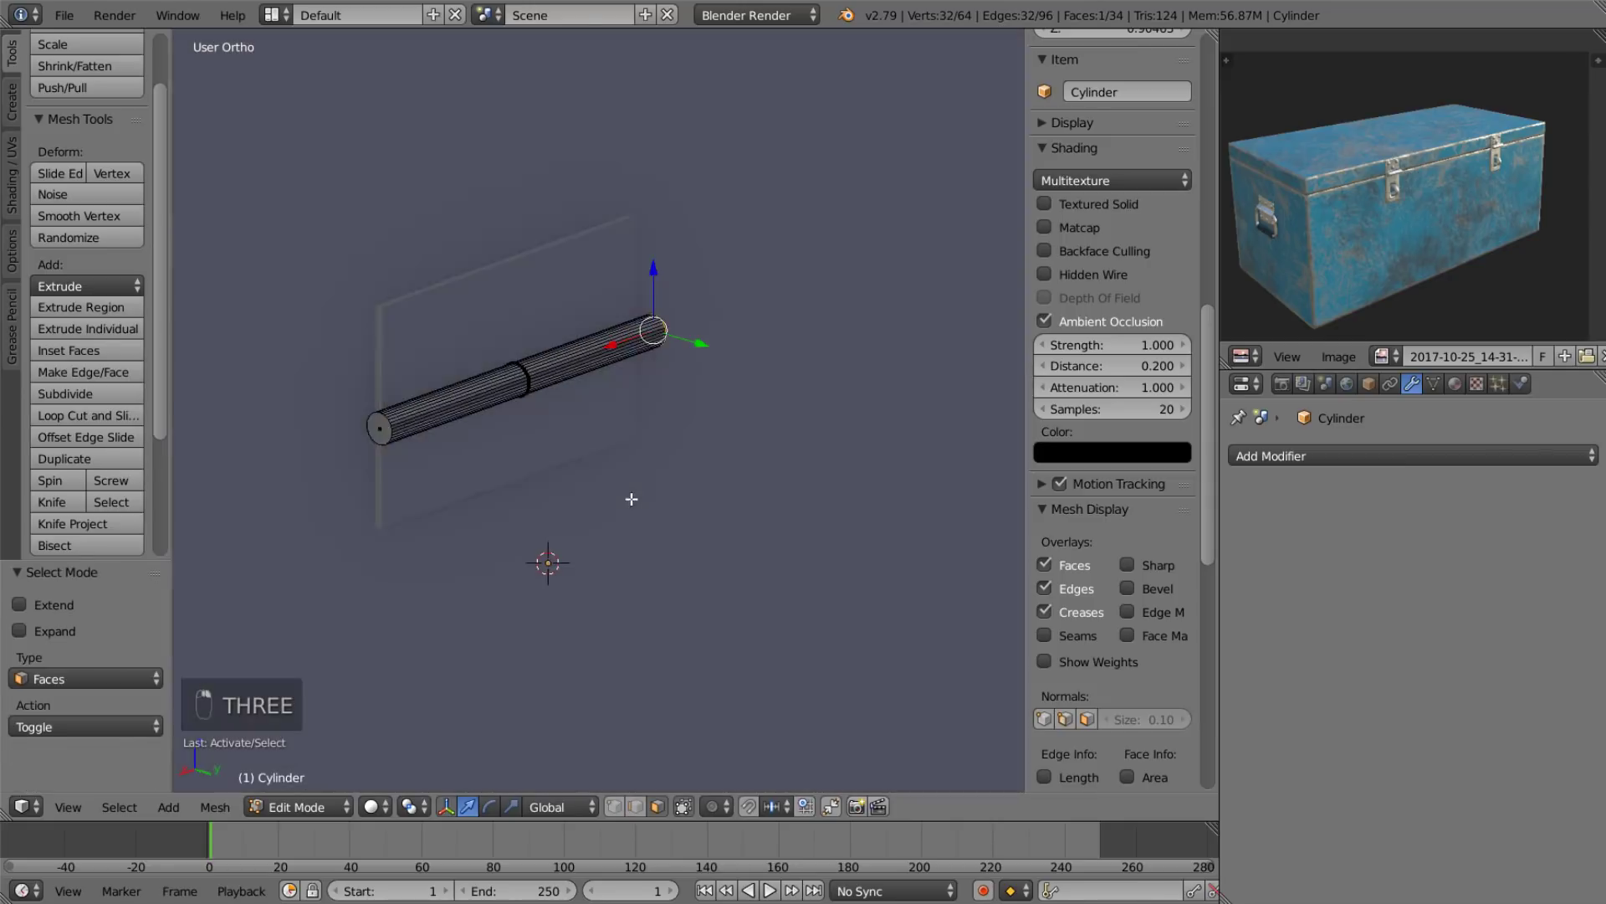
pyautogui.press('x')
pyautogui.middleClick(590, 304)
pyautogui.press('Tab')
pyautogui.moveTo(589, 215); pyautogui.dragTo(631, 279)
pyautogui.press('Tab')
pyautogui.press('2')
pyautogui.moveTo(623, 274); pyautogui.dragTo(724, 806)
pyautogui.click(760, 712)
pyautogui.moveTo(753, 811); pyautogui.dragTo(599, 314)
# Extrude and move the edges outward around the cylinder, adding loop cuts and scaling along Z into a knuckle.
pyautogui.press('g')
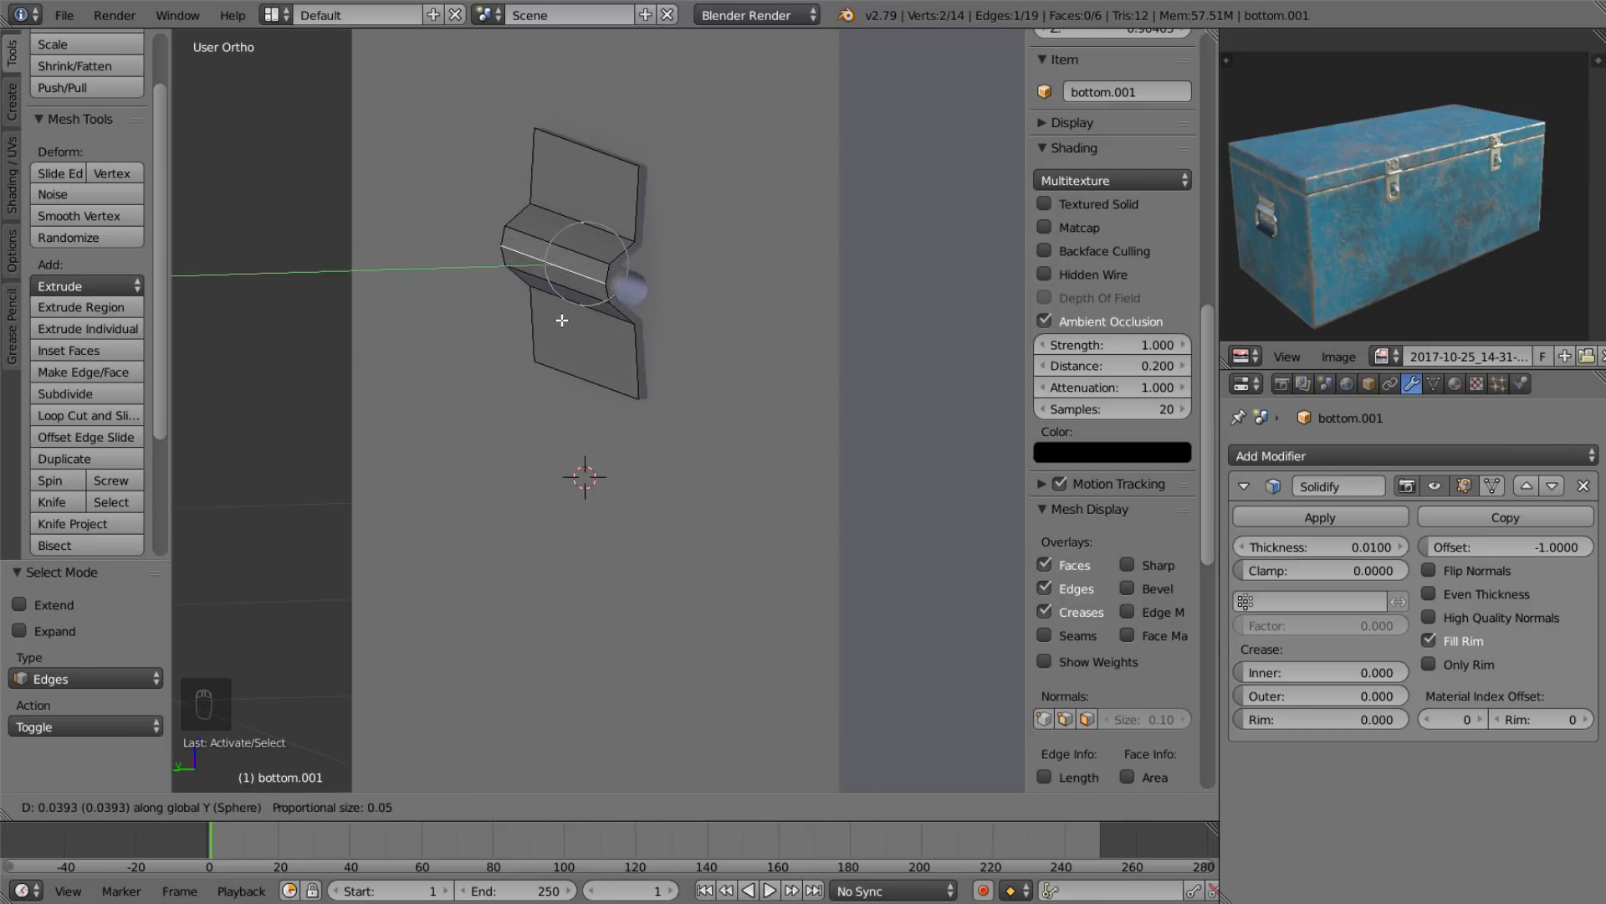
pyautogui.moveTo(622, 432); pyautogui.dragTo(652, 203)
pyautogui.press('o')
pyautogui.press('s')
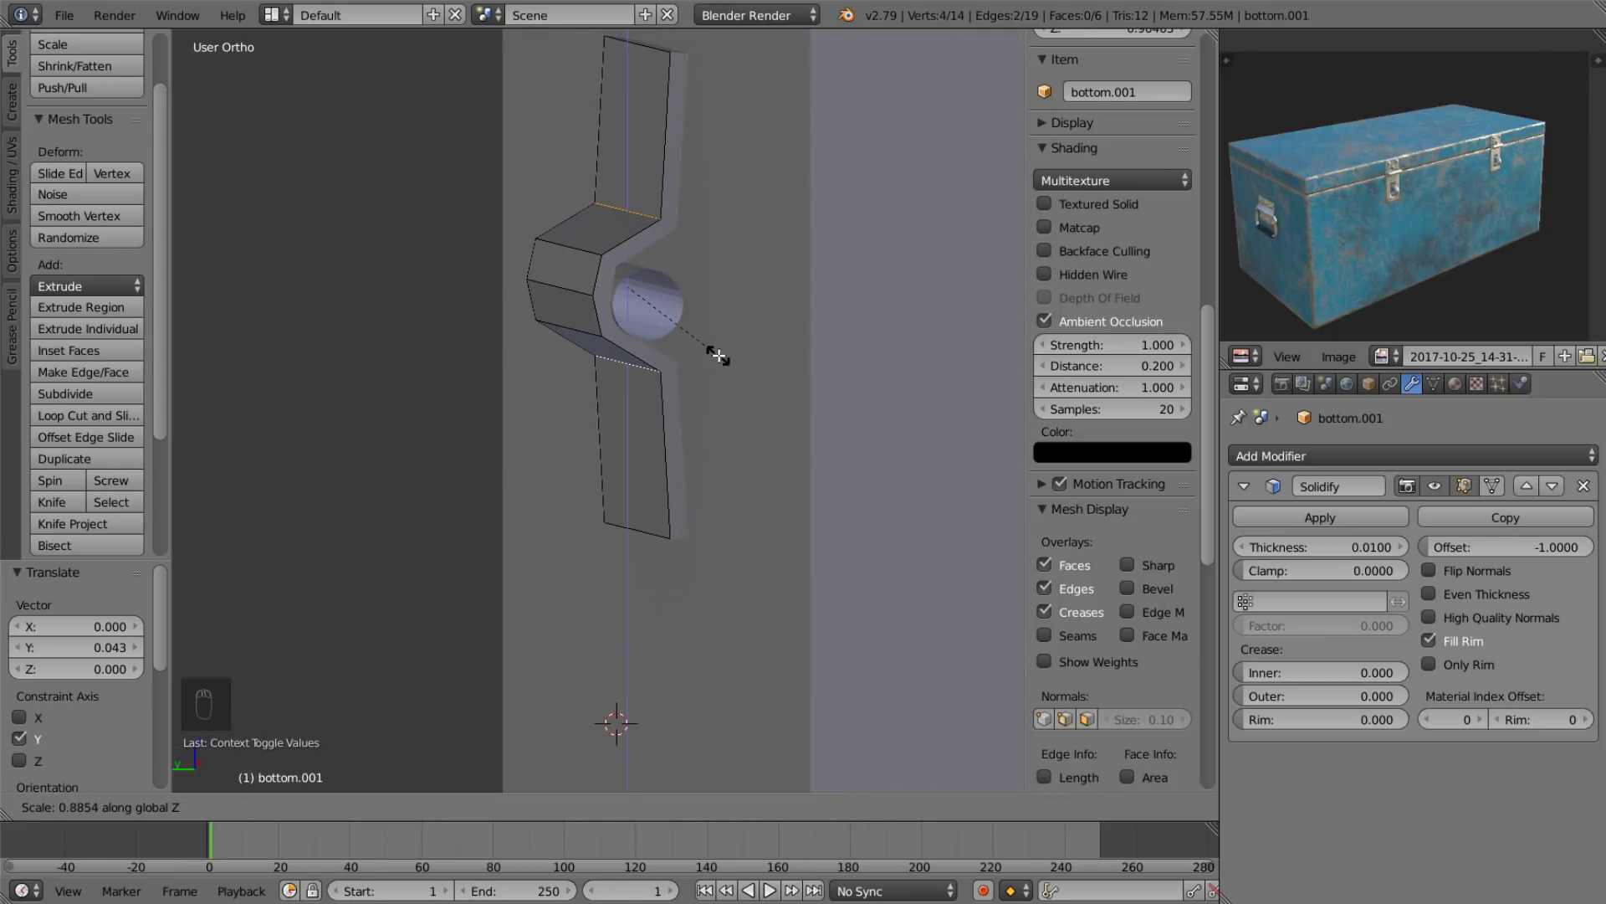
pyautogui.press('ctrl+r')
pyautogui.moveTo(633, 410); pyautogui.dragTo(690, 222)
pyautogui.press('ctrl+r')
pyautogui.press('2')
pyautogui.moveTo(722, 218); pyautogui.dragTo(656, 438)
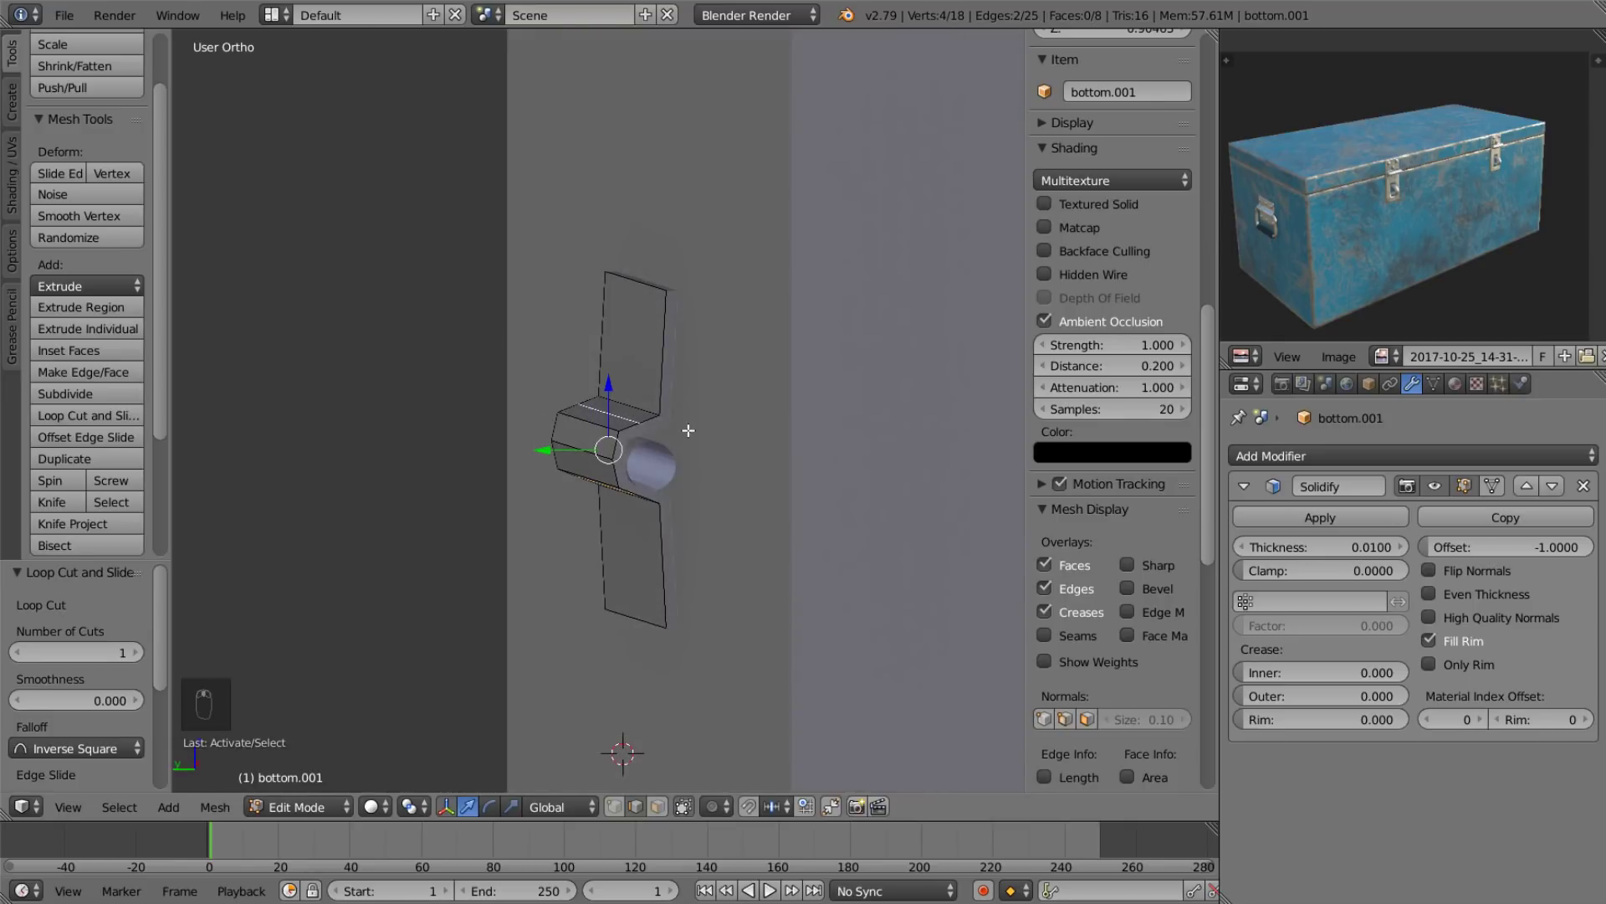
pyautogui.press('s')
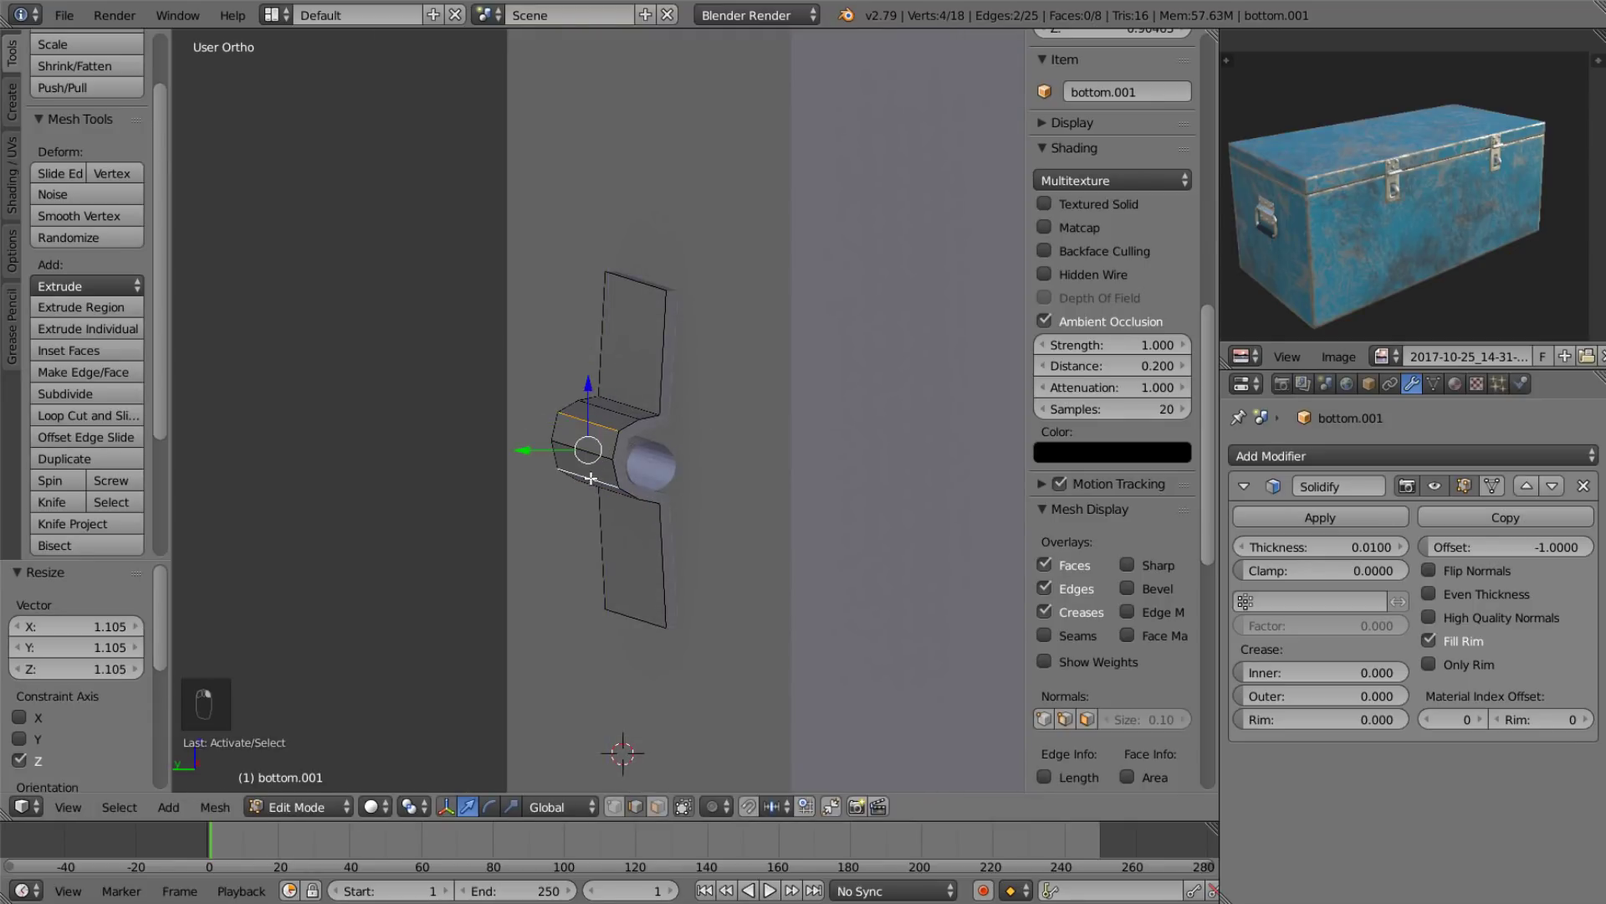
# Refine the knuckle's shape and start adjusting the pin's end against it.
pyautogui.click(530, 448)
pyautogui.moveTo(529, 452); pyautogui.dragTo(1428, 595)
pyautogui.click(1428, 594)
pyautogui.moveTo(746, 495); pyautogui.dragTo(750, 811)
pyautogui.moveTo(751, 812); pyautogui.dragTo(761, 671)
pyautogui.press('g')
pyautogui.moveTo(659, 407); pyautogui.dragTo(676, 410)
pyautogui.press('Tab')
pyautogui.click(574, 430)
pyautogui.press('Tab')
pyautogui.press('l')
pyautogui.moveTo(468, 344); pyautogui.dragTo(710, 471)
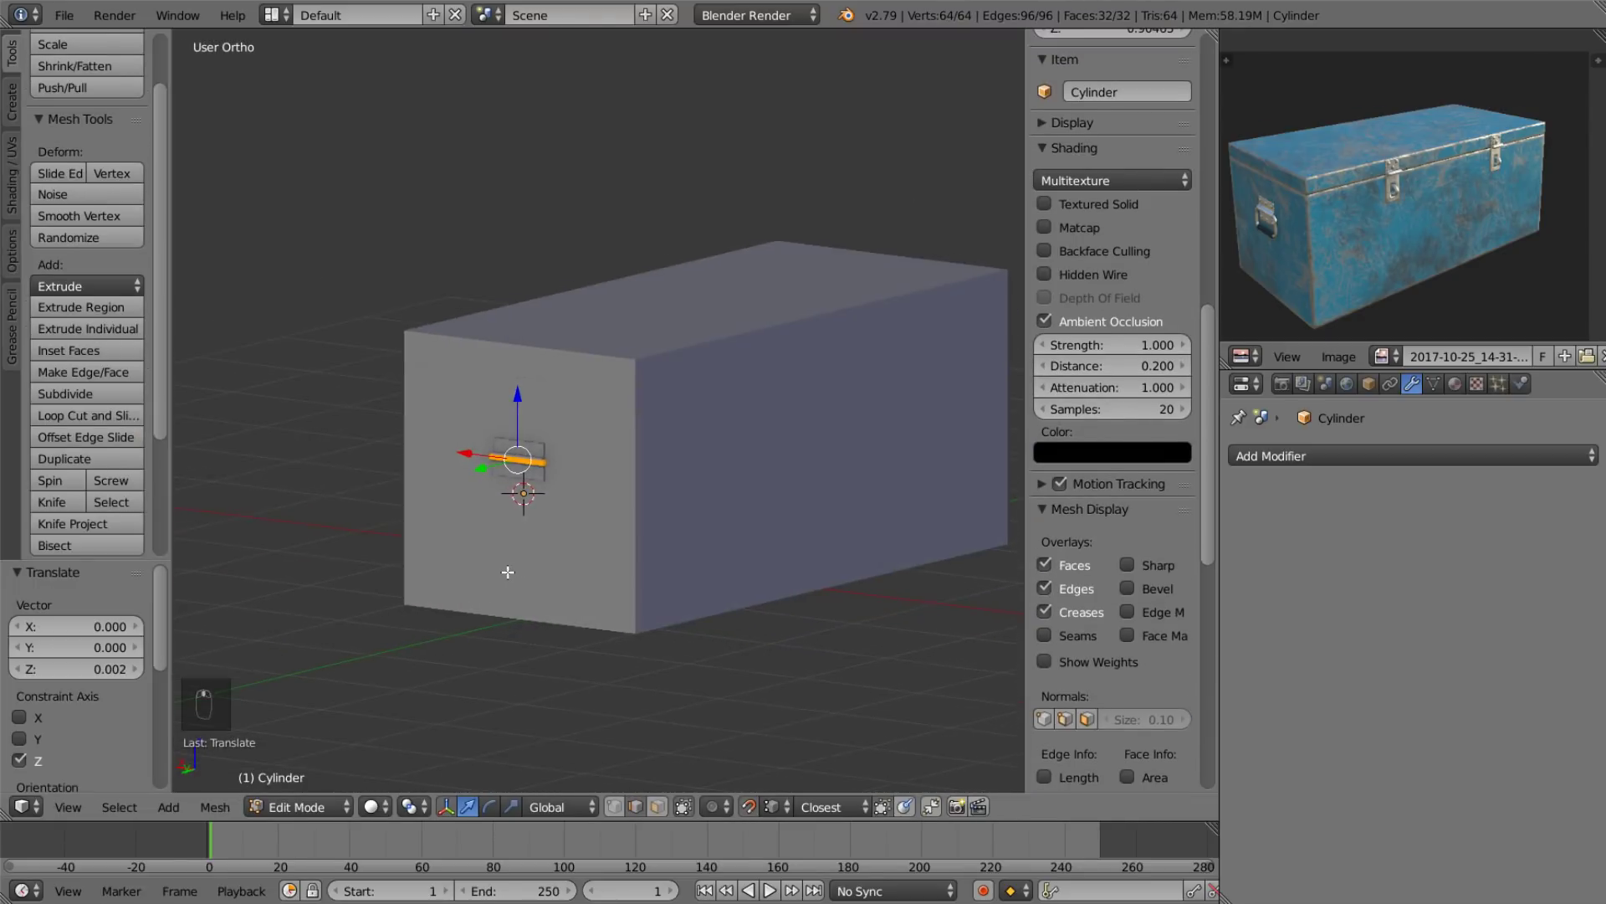
# In local view, delete the cylinder pin's extra edge loops via X > Edge Loops.
pyautogui.moveTo(521, 465); pyautogui.dragTo(424, 482)
pyautogui.middleClick(395, 461)
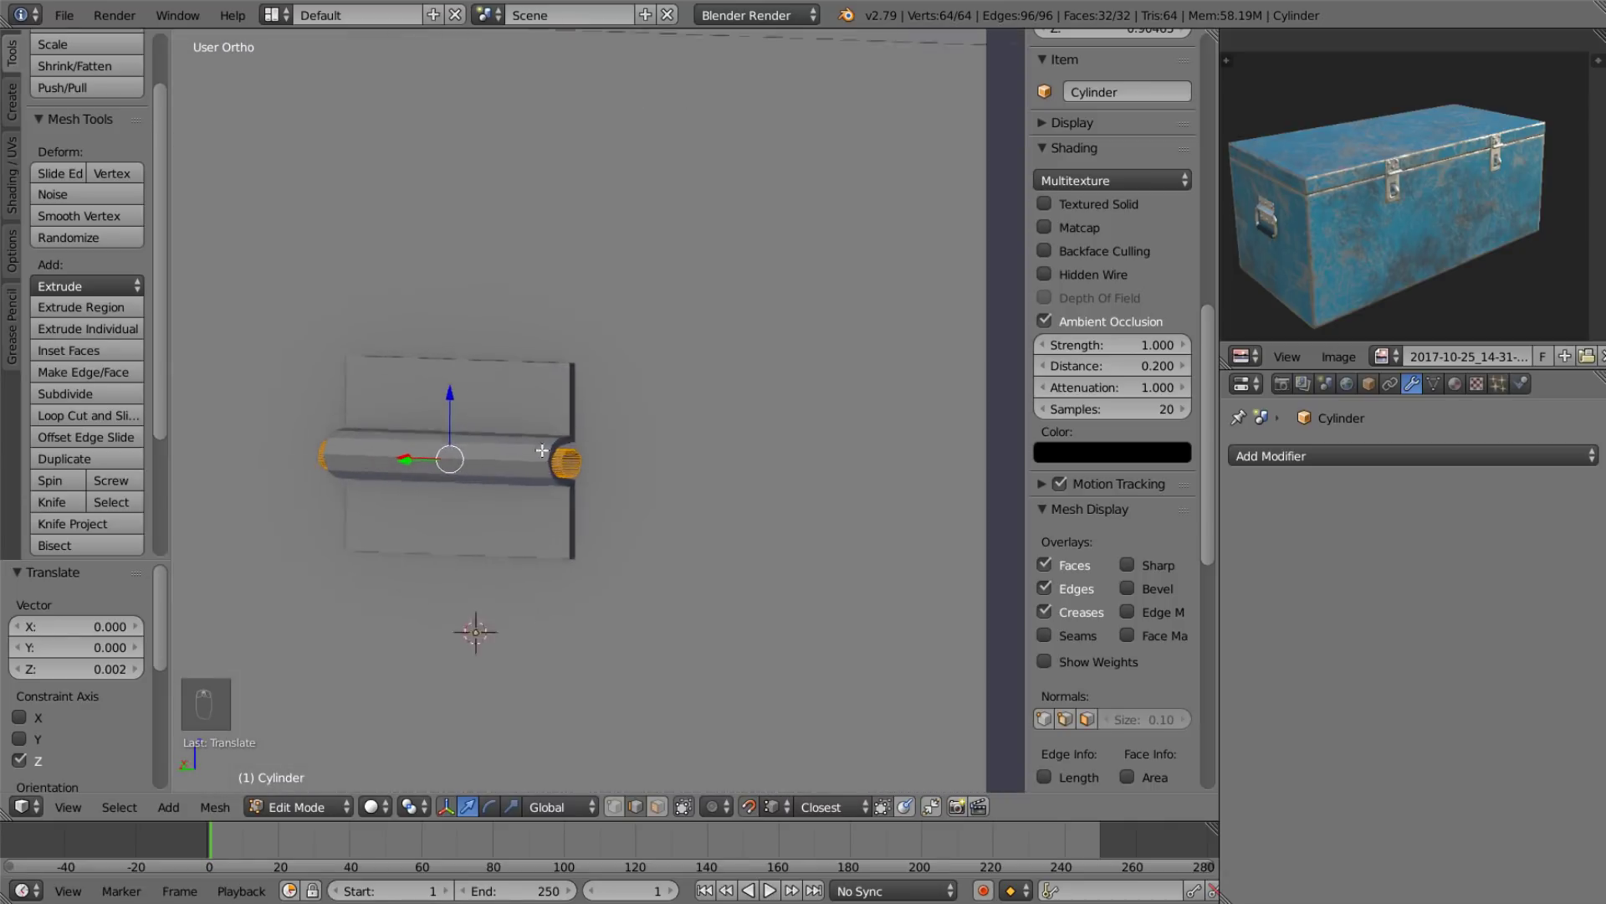
pyautogui.click(586, 483)
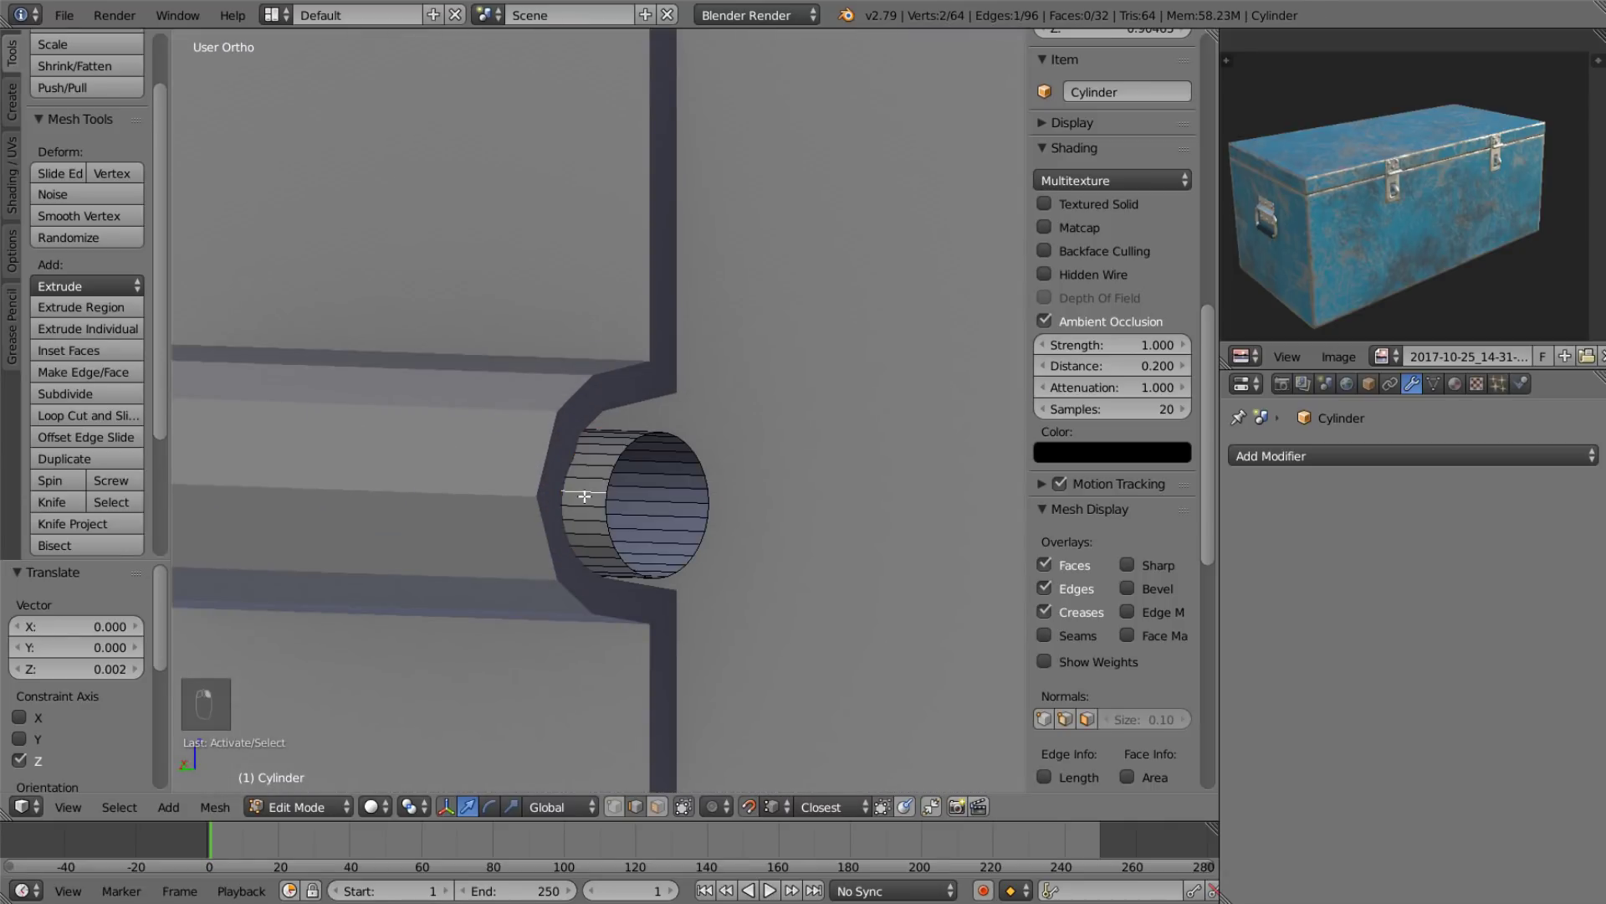
pyautogui.moveTo(594, 518); pyautogui.dragTo(587, 575)
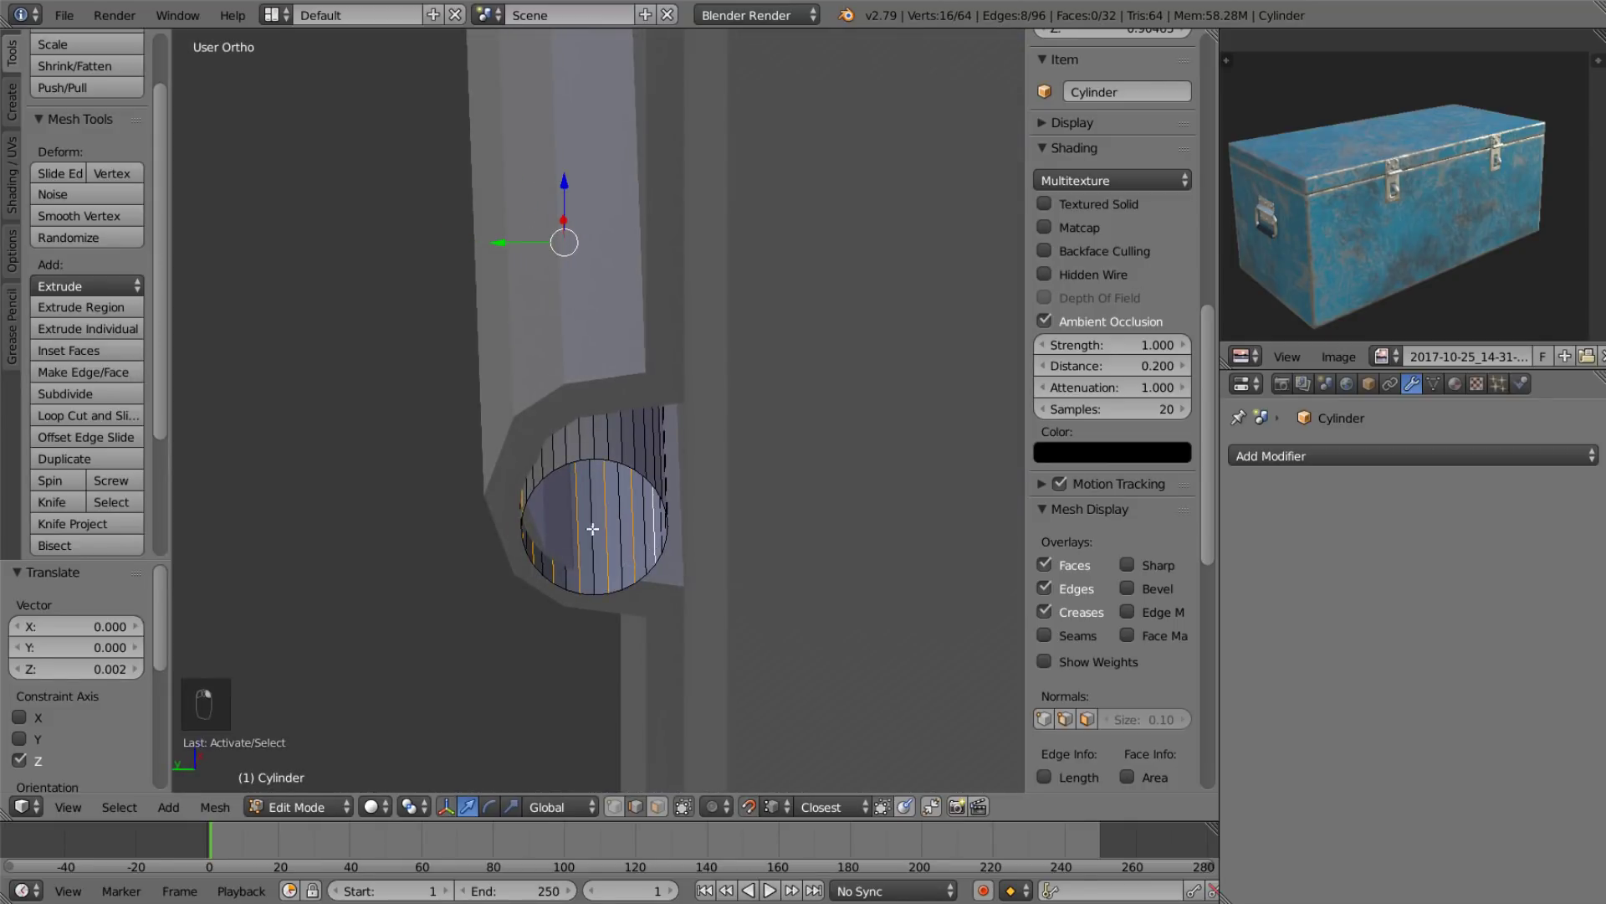
pyautogui.moveTo(585, 507); pyautogui.dragTo(665, 513)
pyautogui.press('KP_Divide')
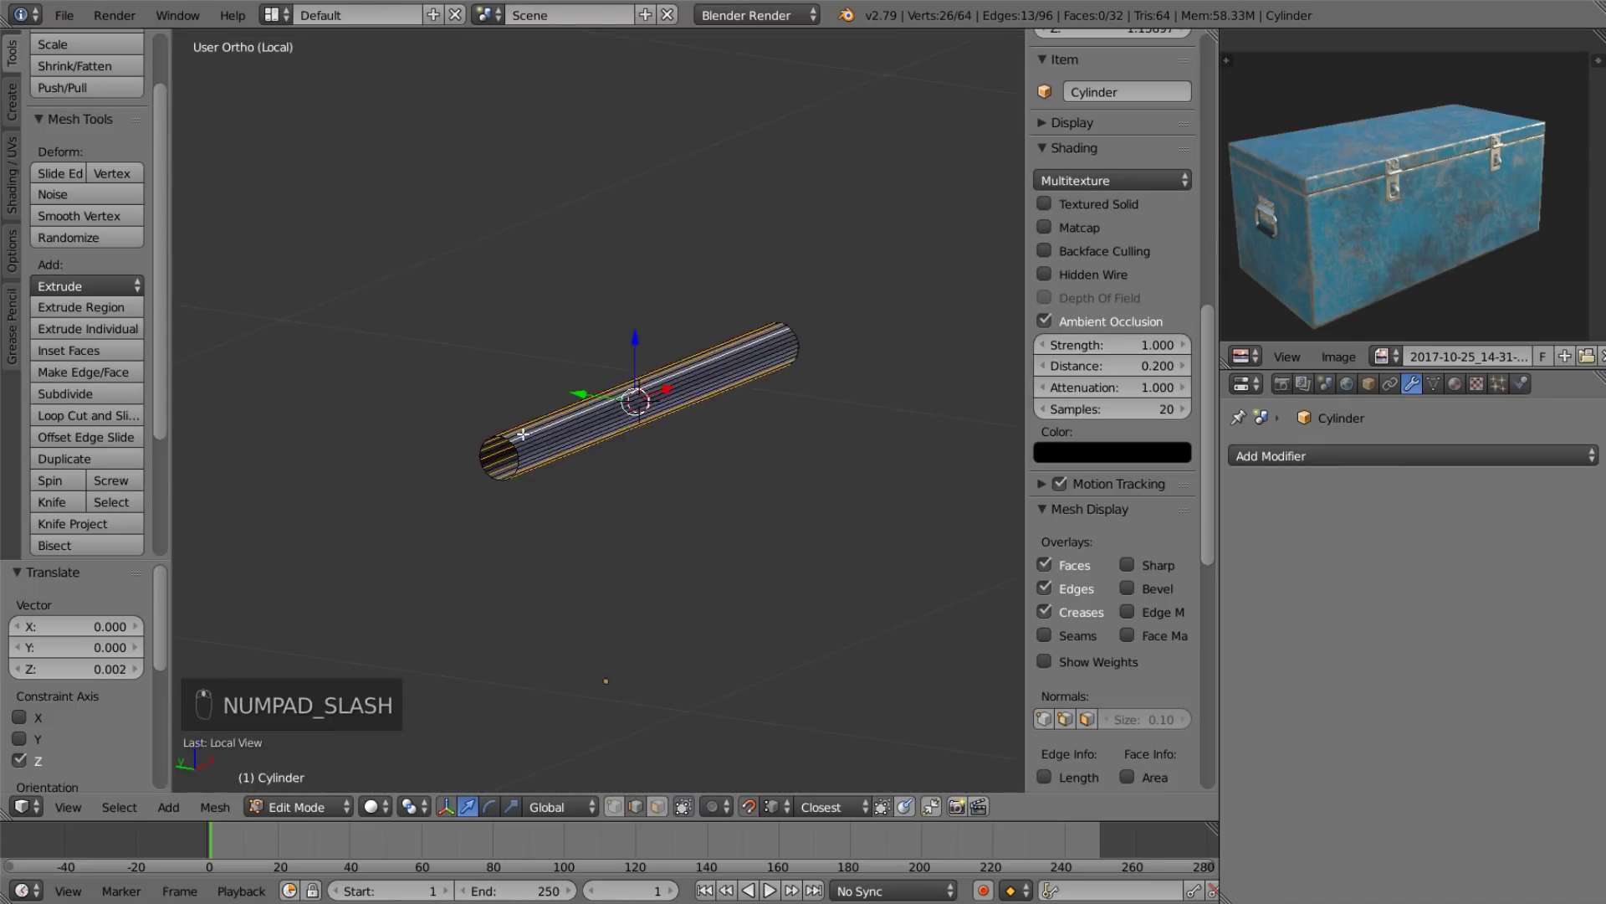
pyautogui.moveTo(536, 451); pyautogui.dragTo(543, 573)
pyautogui.press('x')
pyautogui.moveTo(491, 775); pyautogui.dragTo(392, 574)
pyautogui.moveTo(440, 474); pyautogui.dragTo(522, 632)
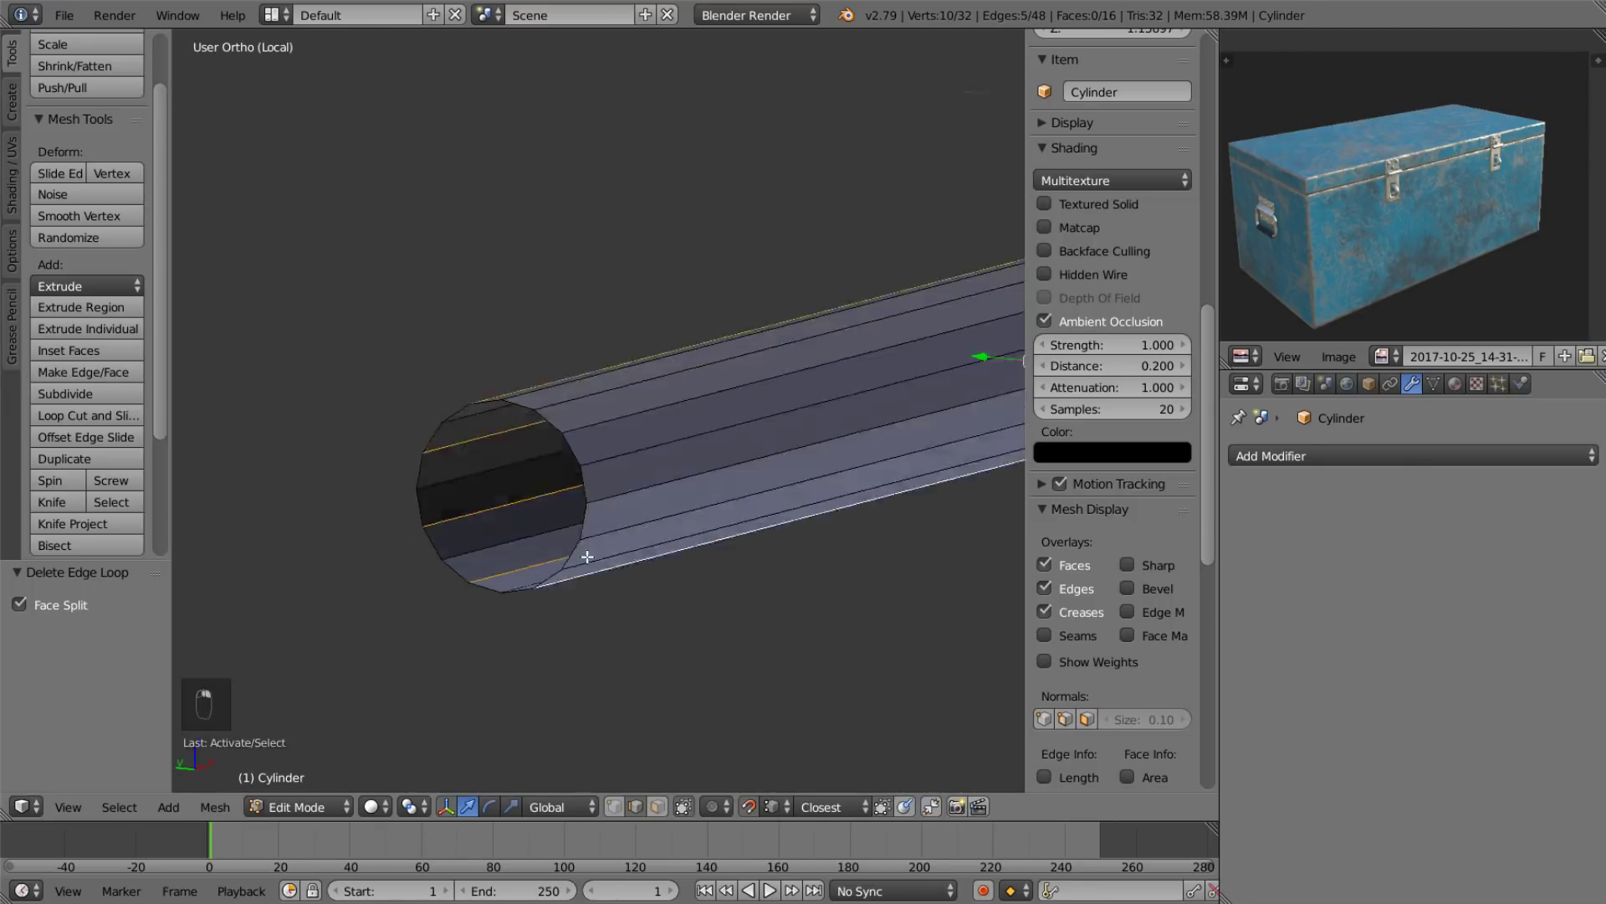
pyautogui.moveTo(621, 528); pyautogui.dragTo(579, 348)
pyautogui.press('x')
# Leave local view and slide the pin's end along X to fit the hinge.
pyautogui.press('Tab')
pyautogui.press('KP_Divide')
pyautogui.moveTo(520, 538); pyautogui.dragTo(553, 517)
pyautogui.moveTo(461, 474); pyautogui.dragTo(539, 554)
pyautogui.middleClick(569, 545)
pyautogui.press('shift+d')
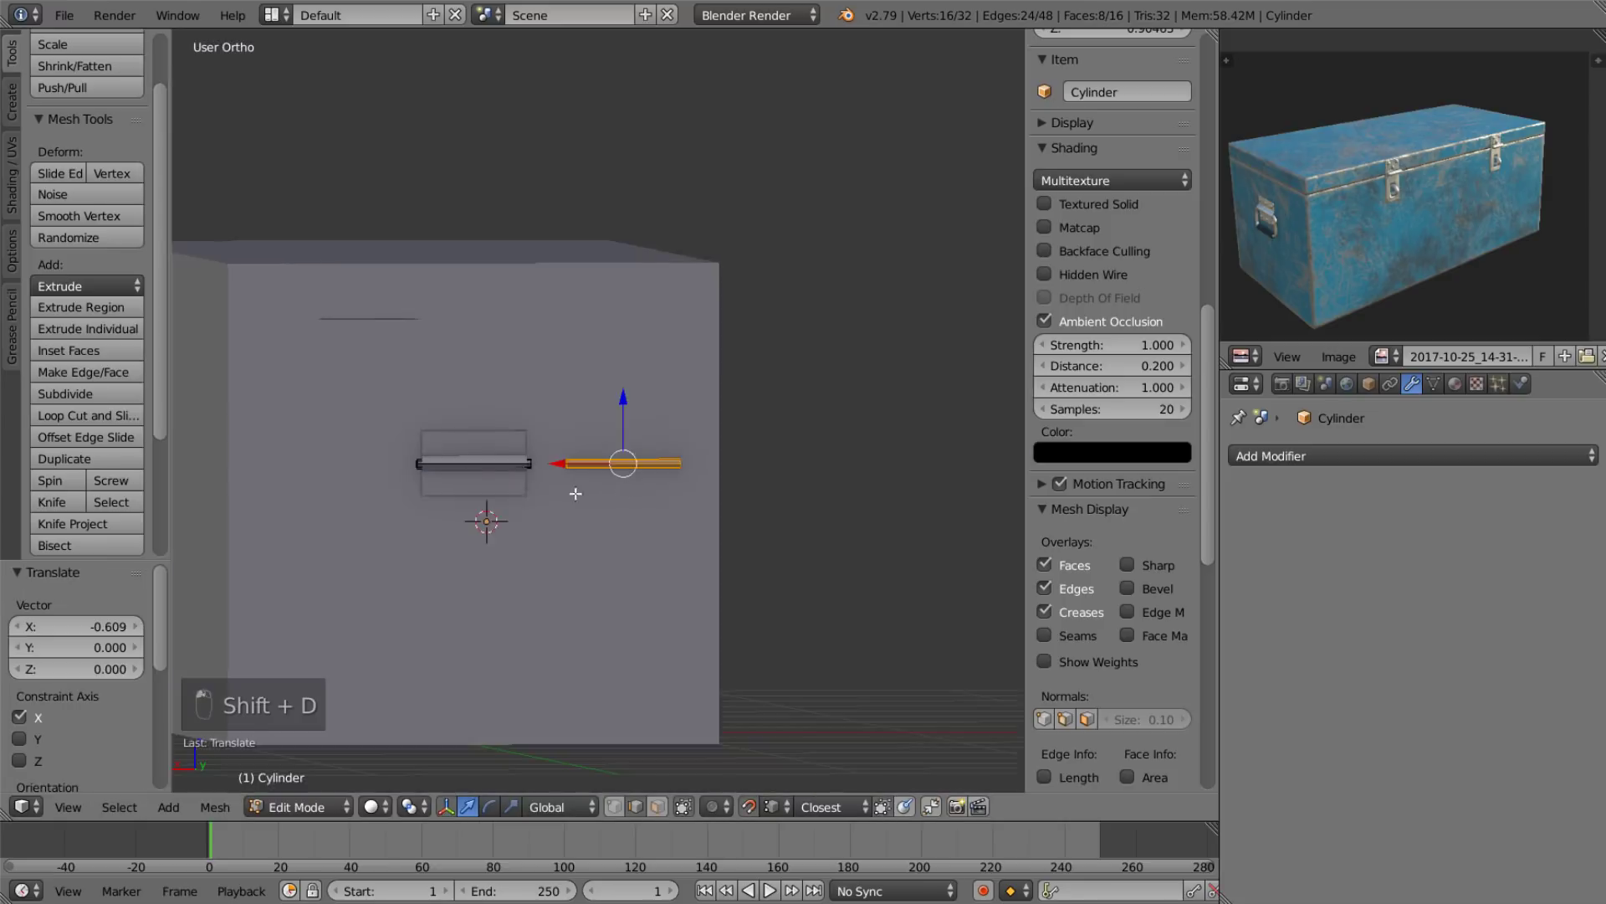
# Subdivide the short rod with loop cuts and select its end face.
pyautogui.press('p')
pyautogui.press('Tab')
pyautogui.press('Tab')
pyautogui.press('a')
pyautogui.press('a')
pyautogui.press('s')
pyautogui.press('ctrl+r')
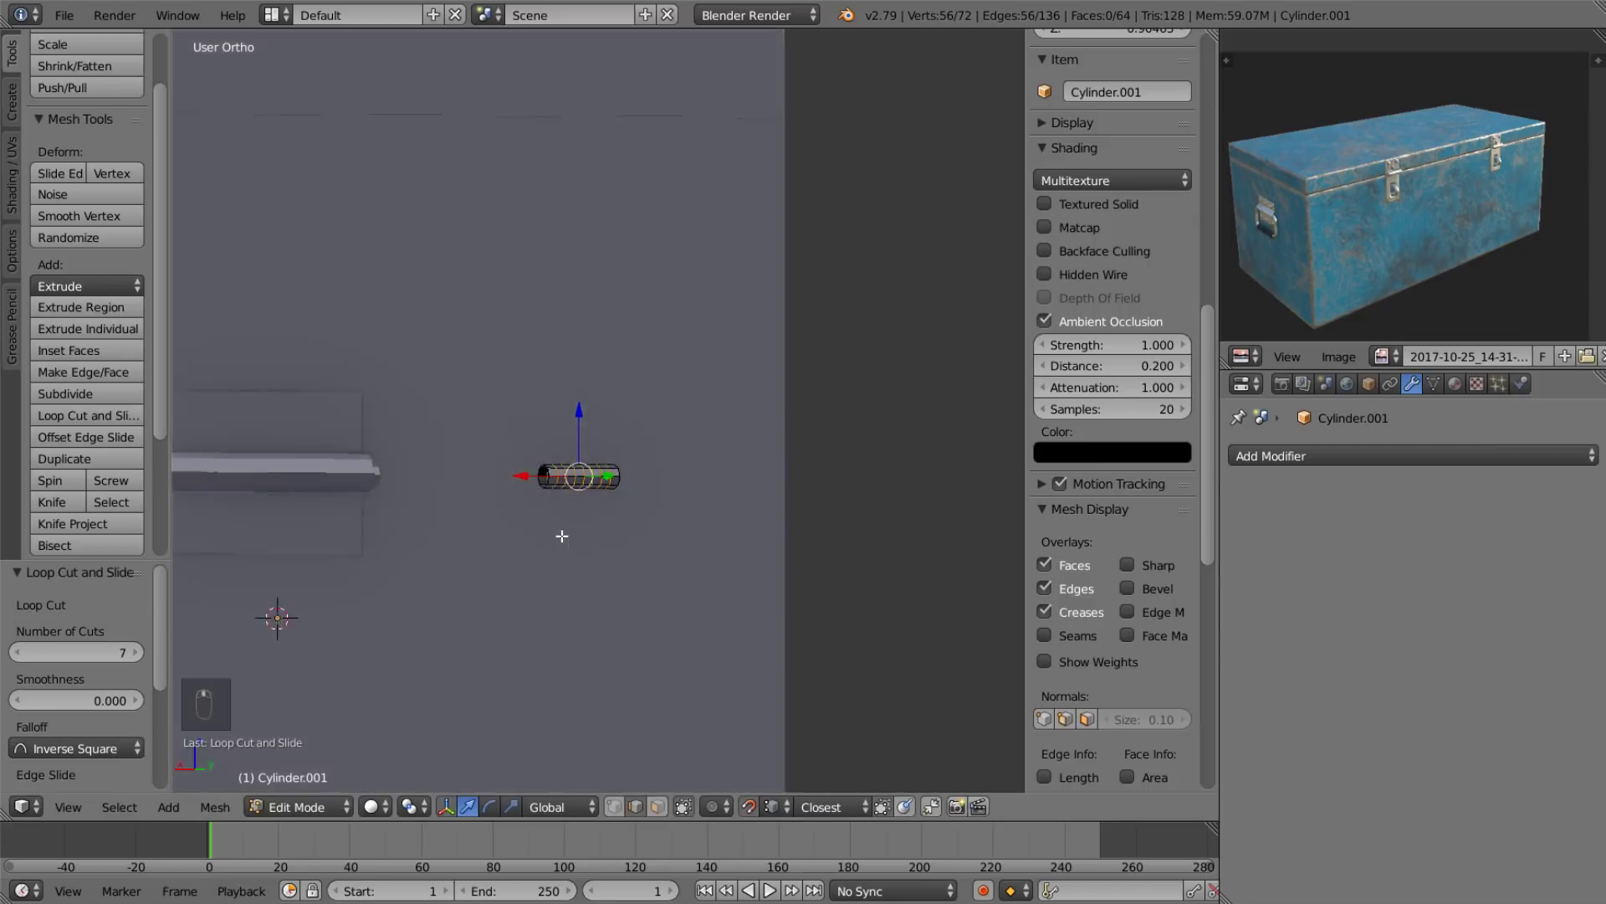
pyautogui.press('2')
pyautogui.press('ctrl+c')
# Snap the 3D cursor to the end face and set the rod's origin there.
pyautogui.press('space')
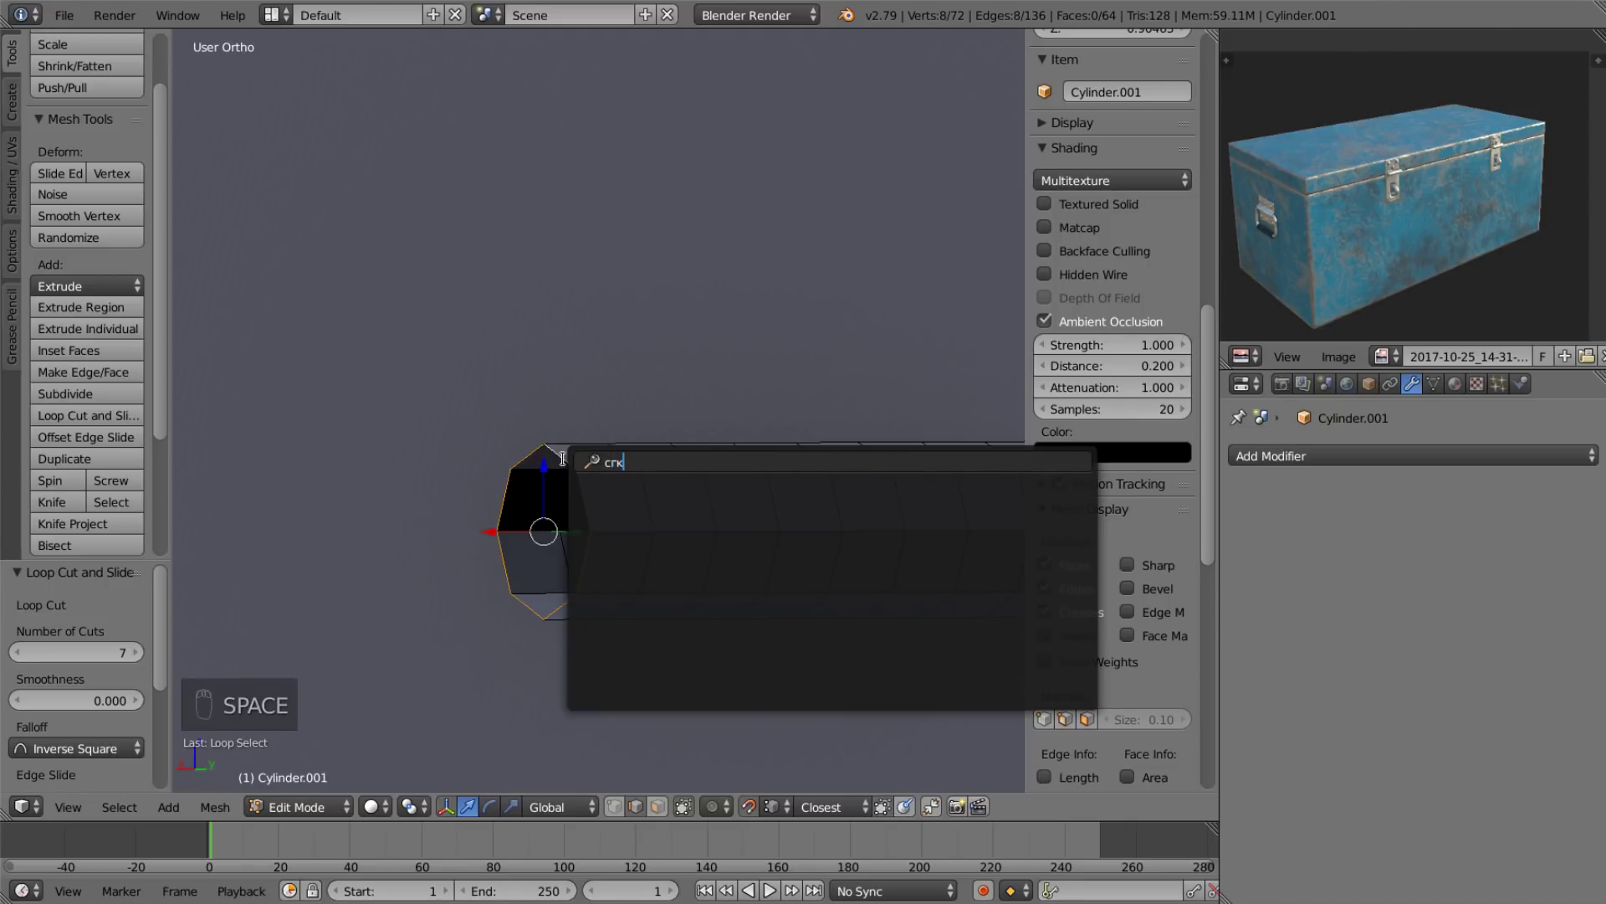
pyautogui.press('BackSpace')
pyautogui.press('BackSpace')
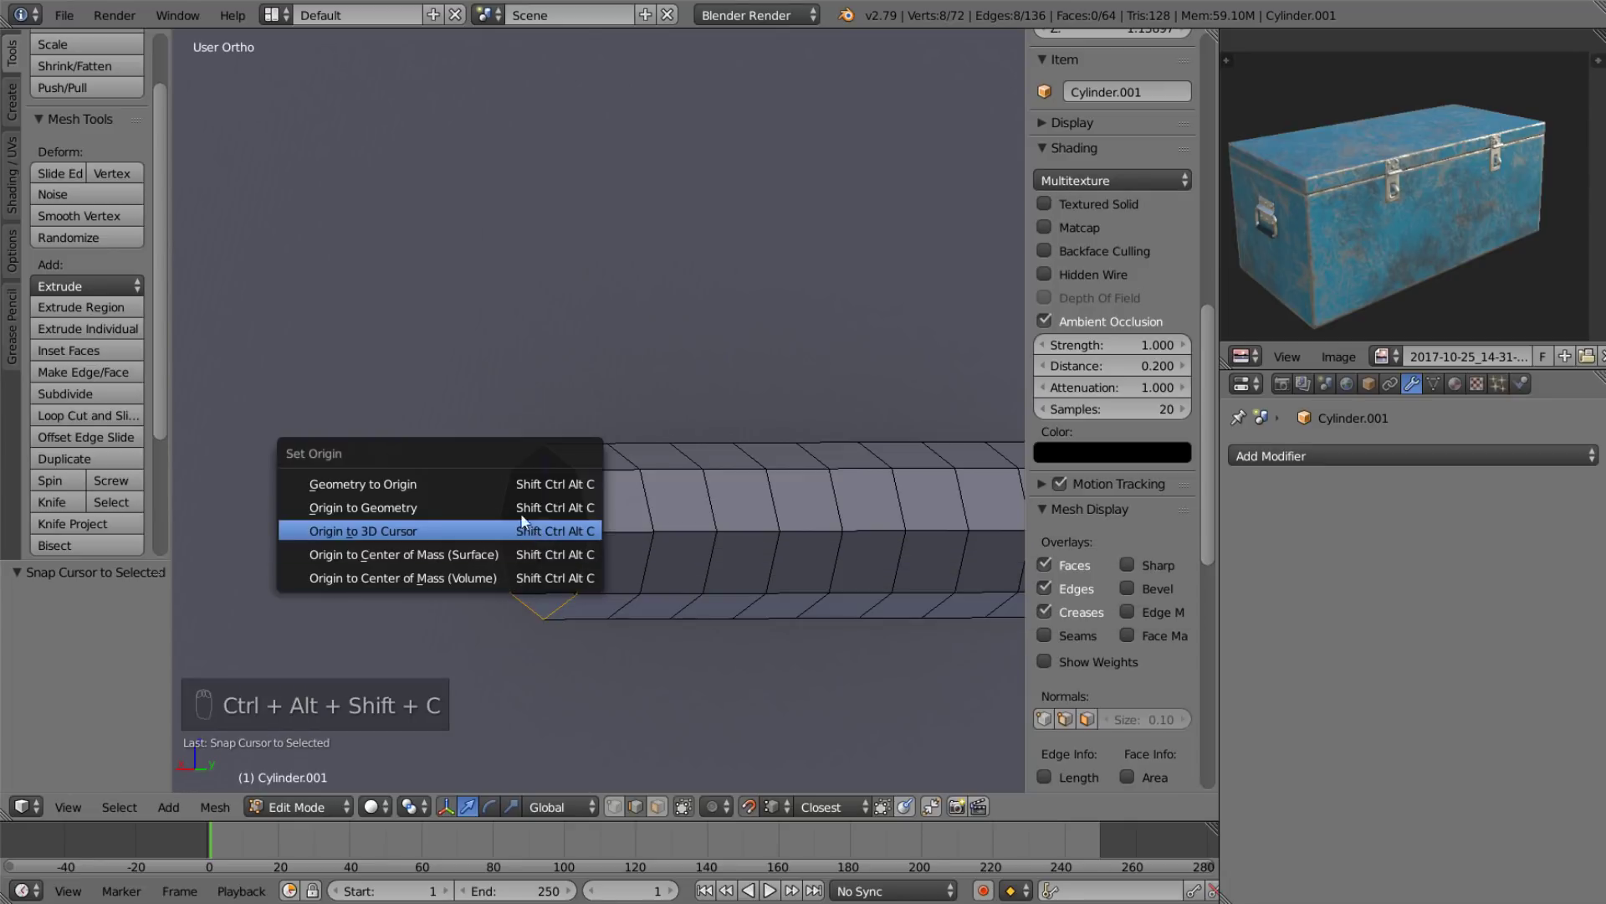
pyautogui.press('Tab')
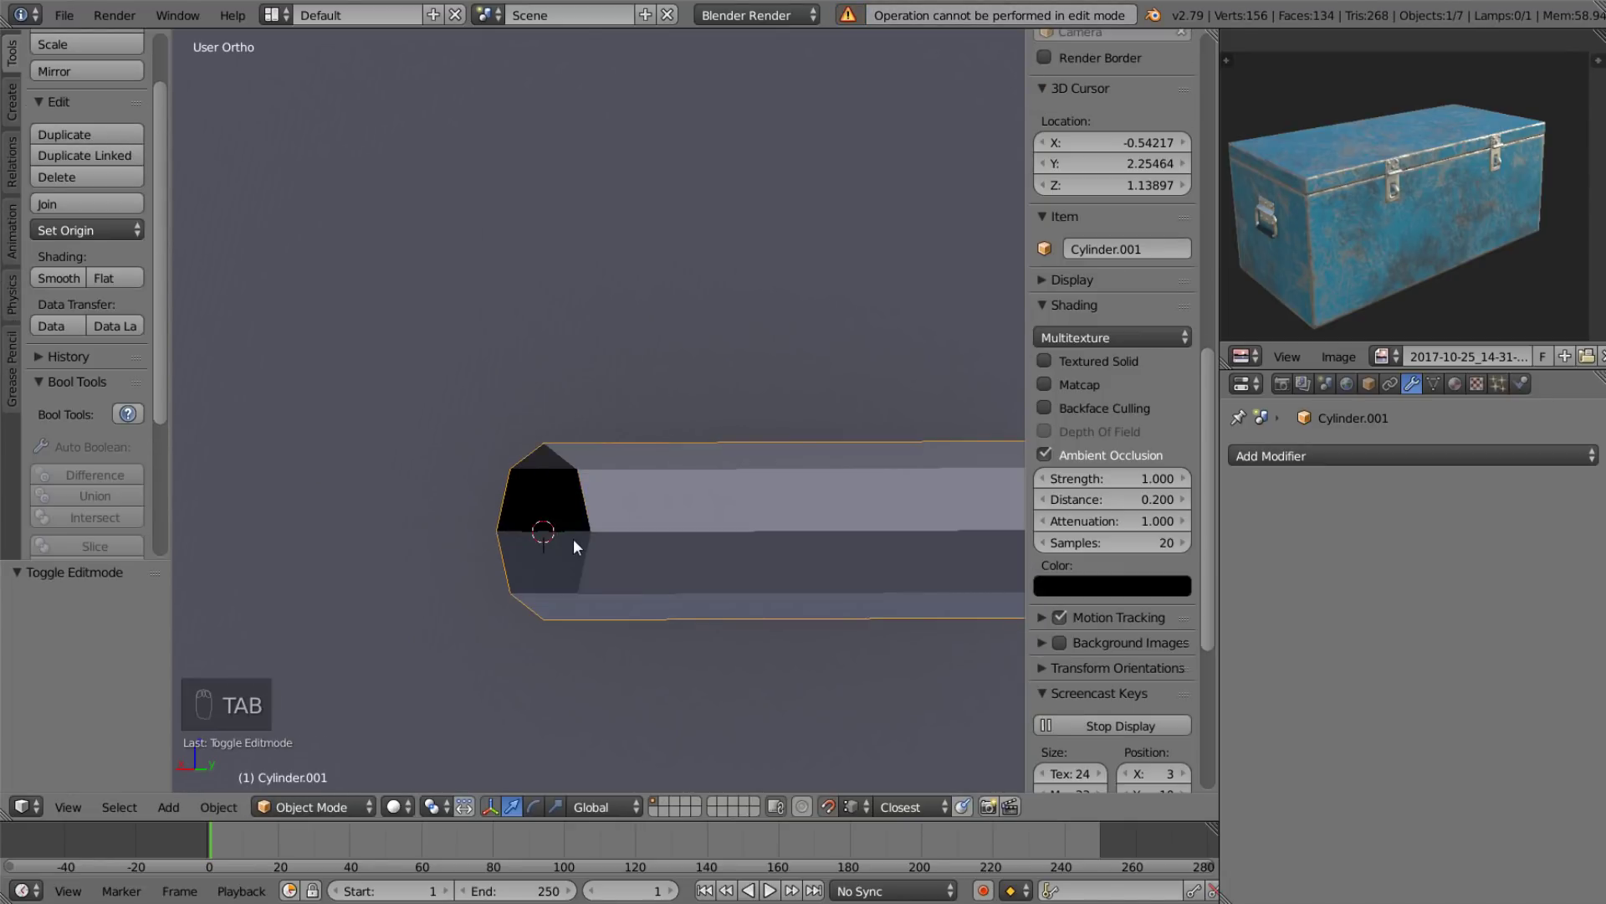
pyautogui.moveTo(1434, 440); pyautogui.dragTo(1338, 763)
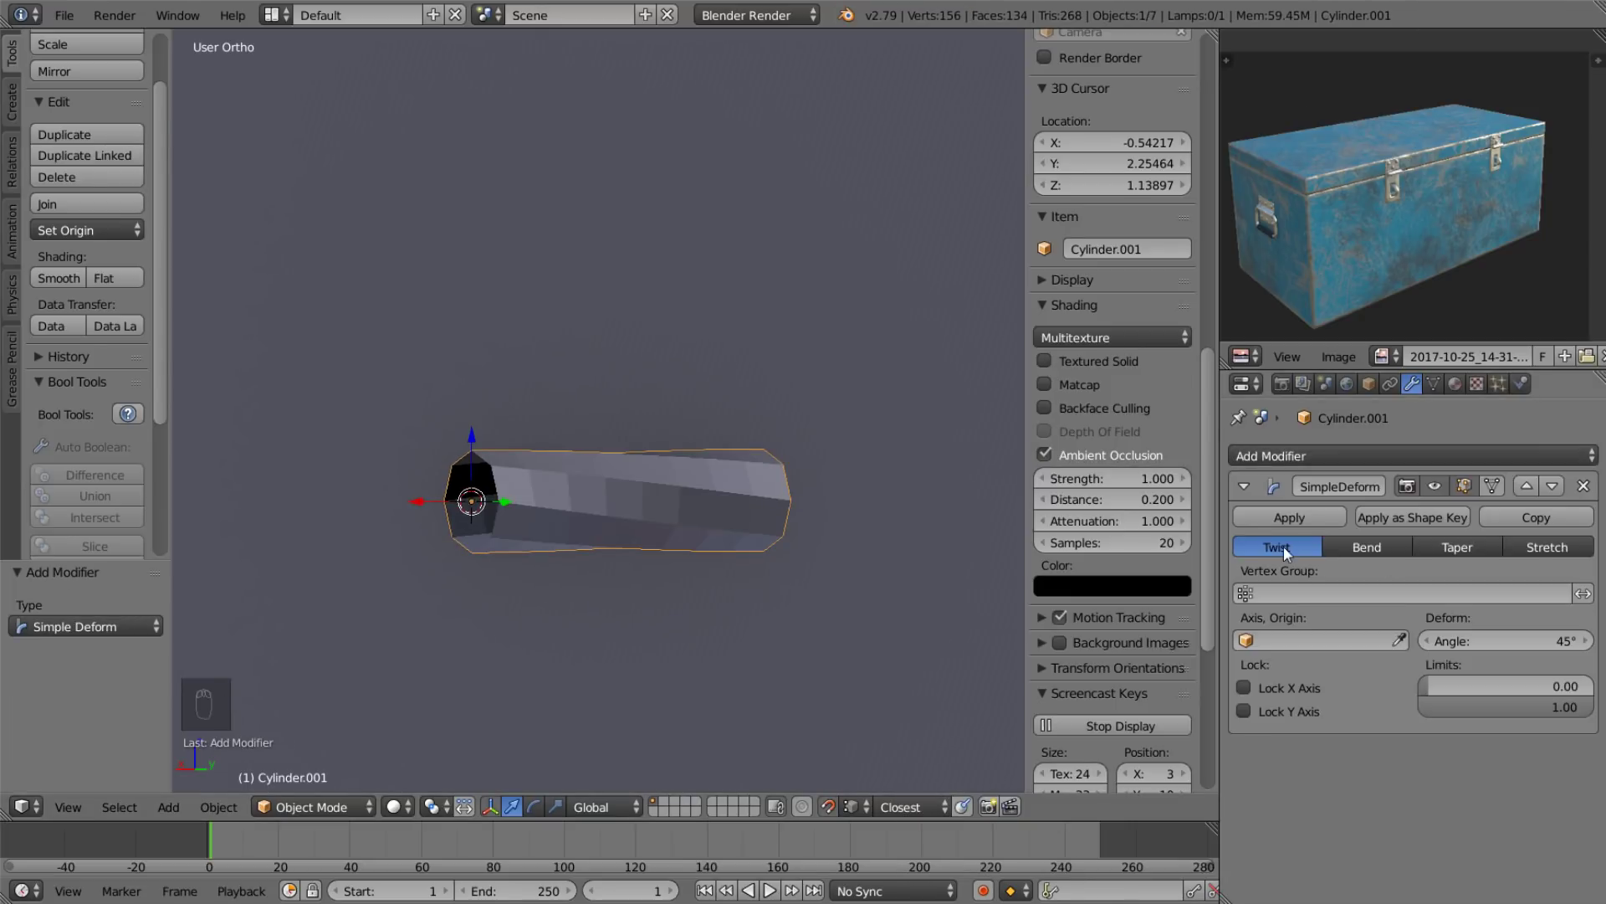
# Bend the rod 90° with a Simple Deform modifier and rescale its straight half along X.
pyautogui.click(1340, 552)
pyautogui.press('ctrl+a')
pyautogui.click(686, 560)
pyautogui.moveTo(689, 550); pyautogui.dragTo(1505, 650)
pyautogui.moveTo(608, 511); pyautogui.dragTo(655, 581)
pyautogui.press('shift+d')
pyautogui.moveTo(555, 523); pyautogui.dragTo(593, 610)
pyautogui.press('Tab')
# Finish shortening the bent section along X and leave Edit Mode.
pyautogui.press('a')
pyautogui.press('a')
pyautogui.press('s')
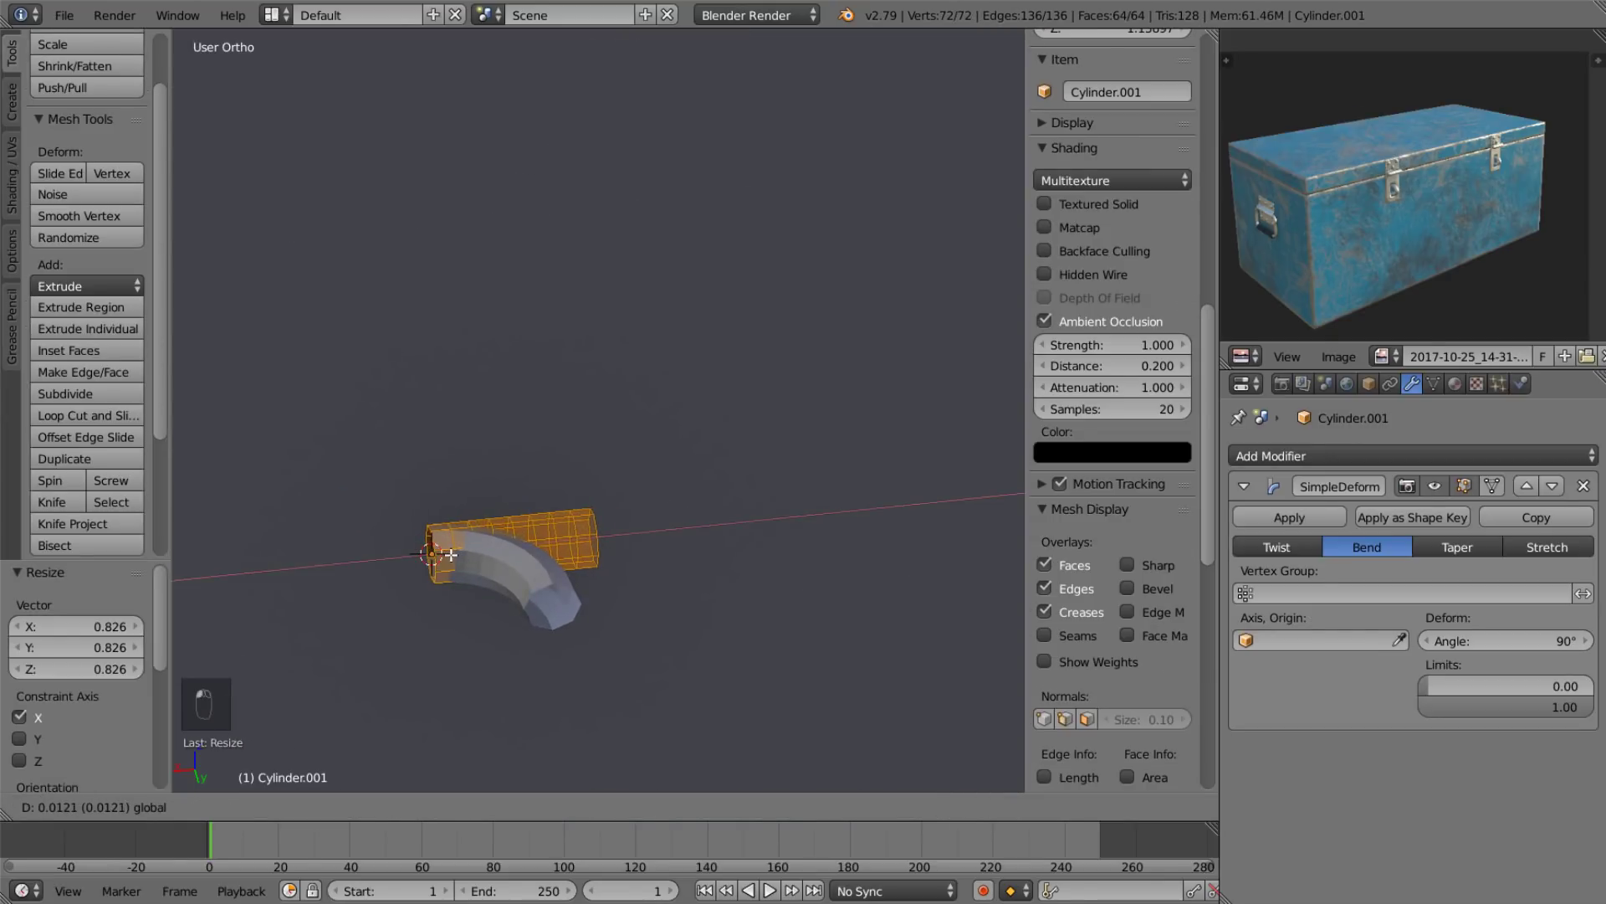
pyautogui.press('Tab')
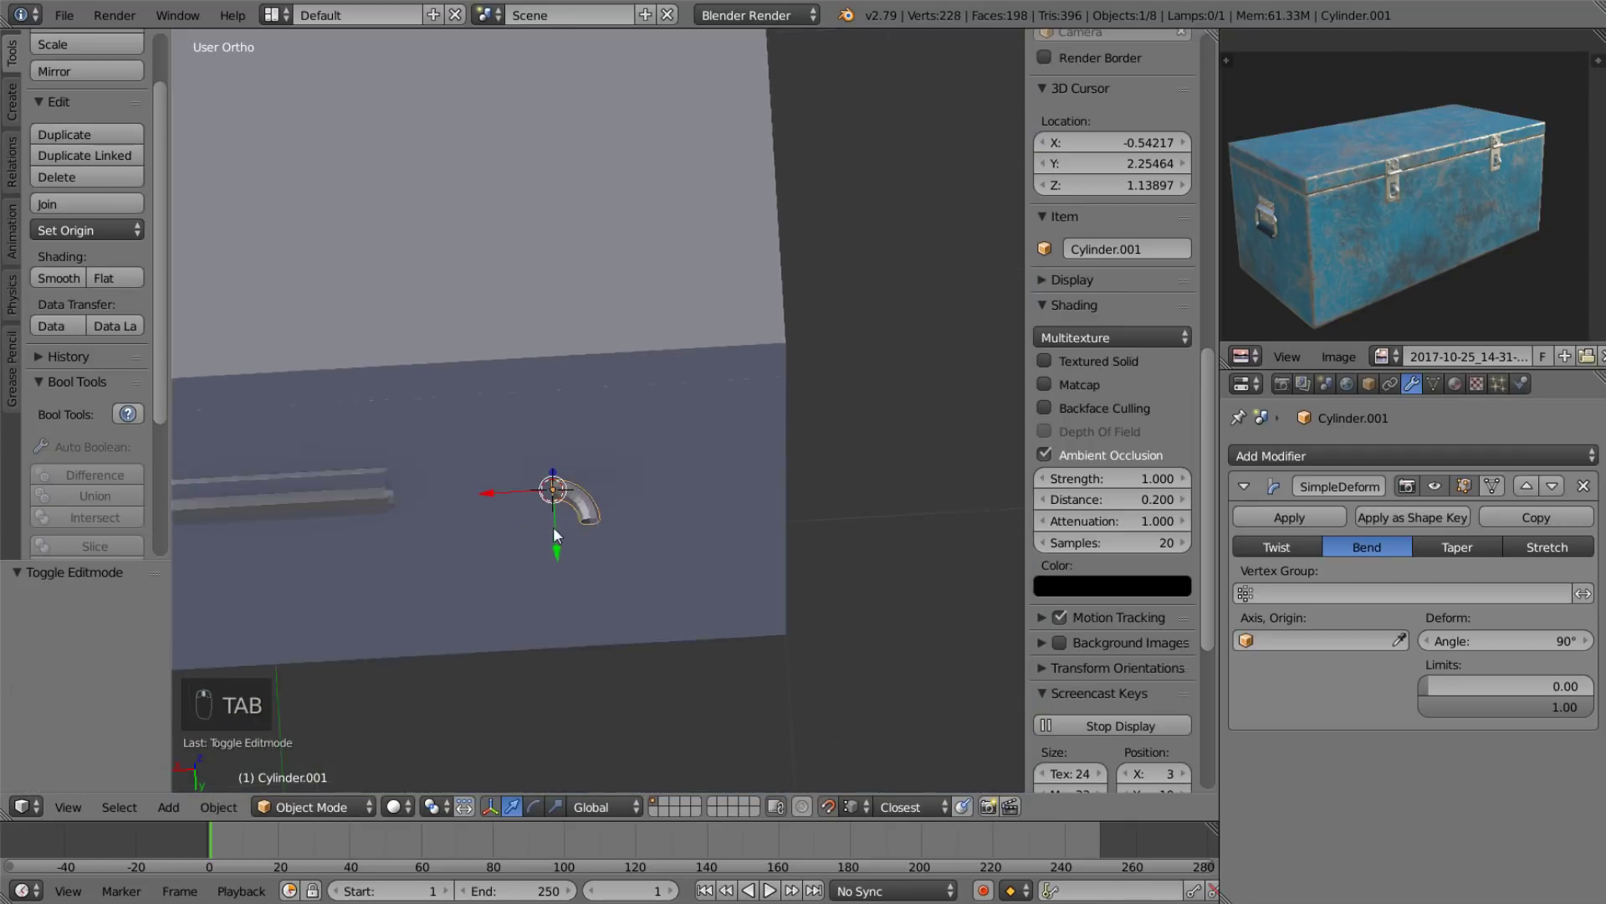
# Rotate the curved piece -90° on X so it turns downward, viewed from the front.
pyautogui.moveTo(495, 481); pyautogui.dragTo(347, 517)
pyautogui.moveTo(332, 584); pyautogui.dragTo(586, 297)
pyautogui.press('r')
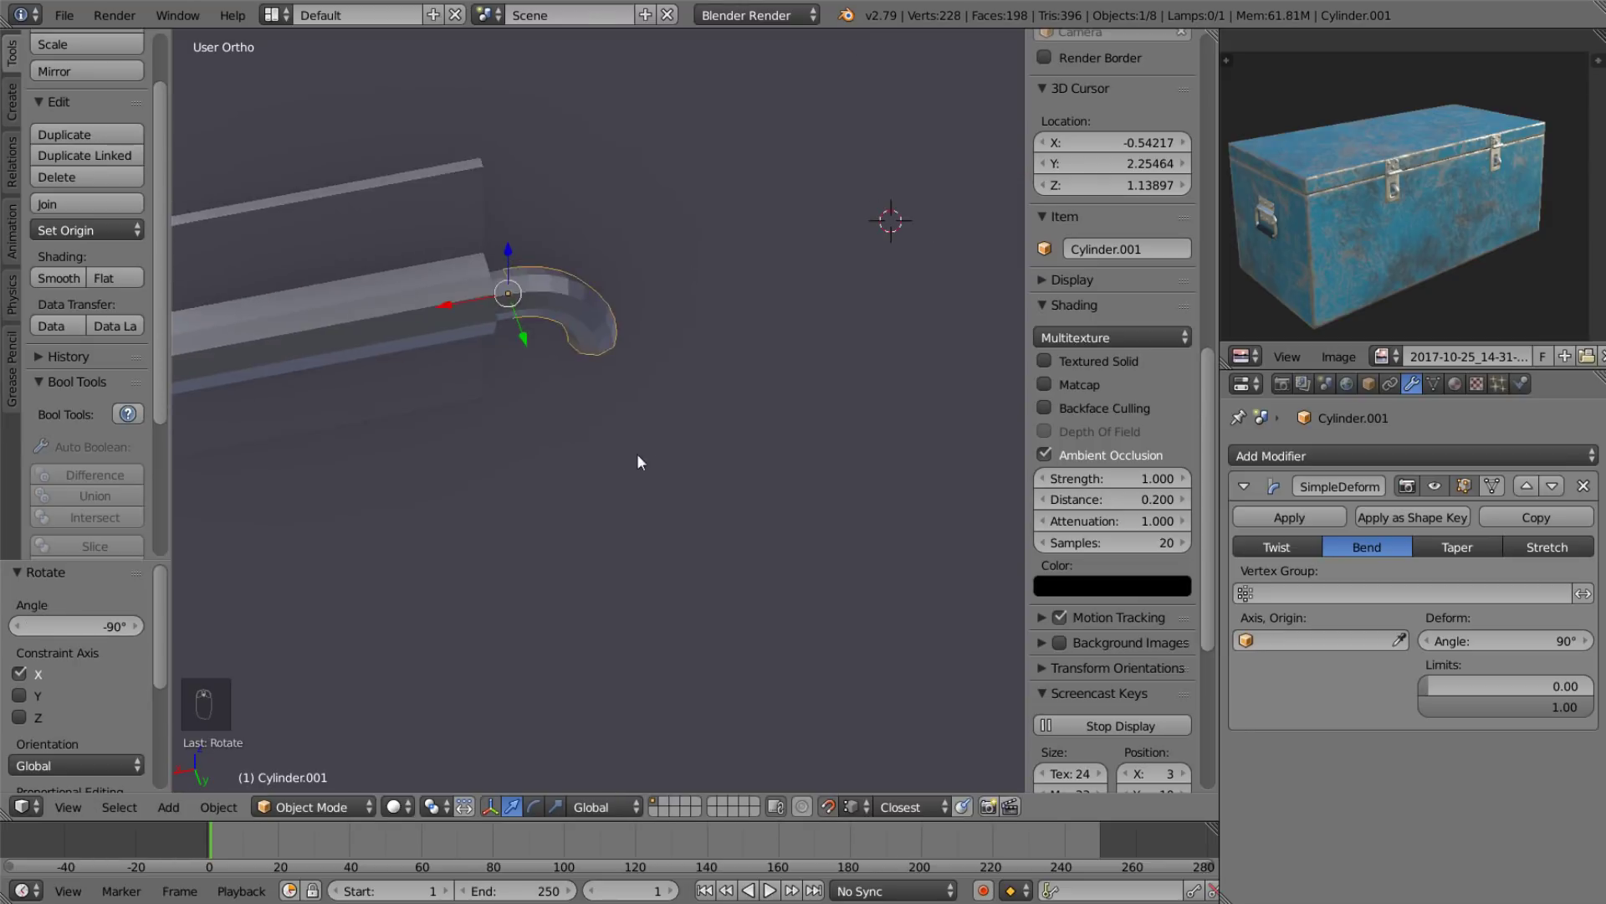
pyautogui.moveTo(681, 310); pyautogui.dragTo(759, 273)
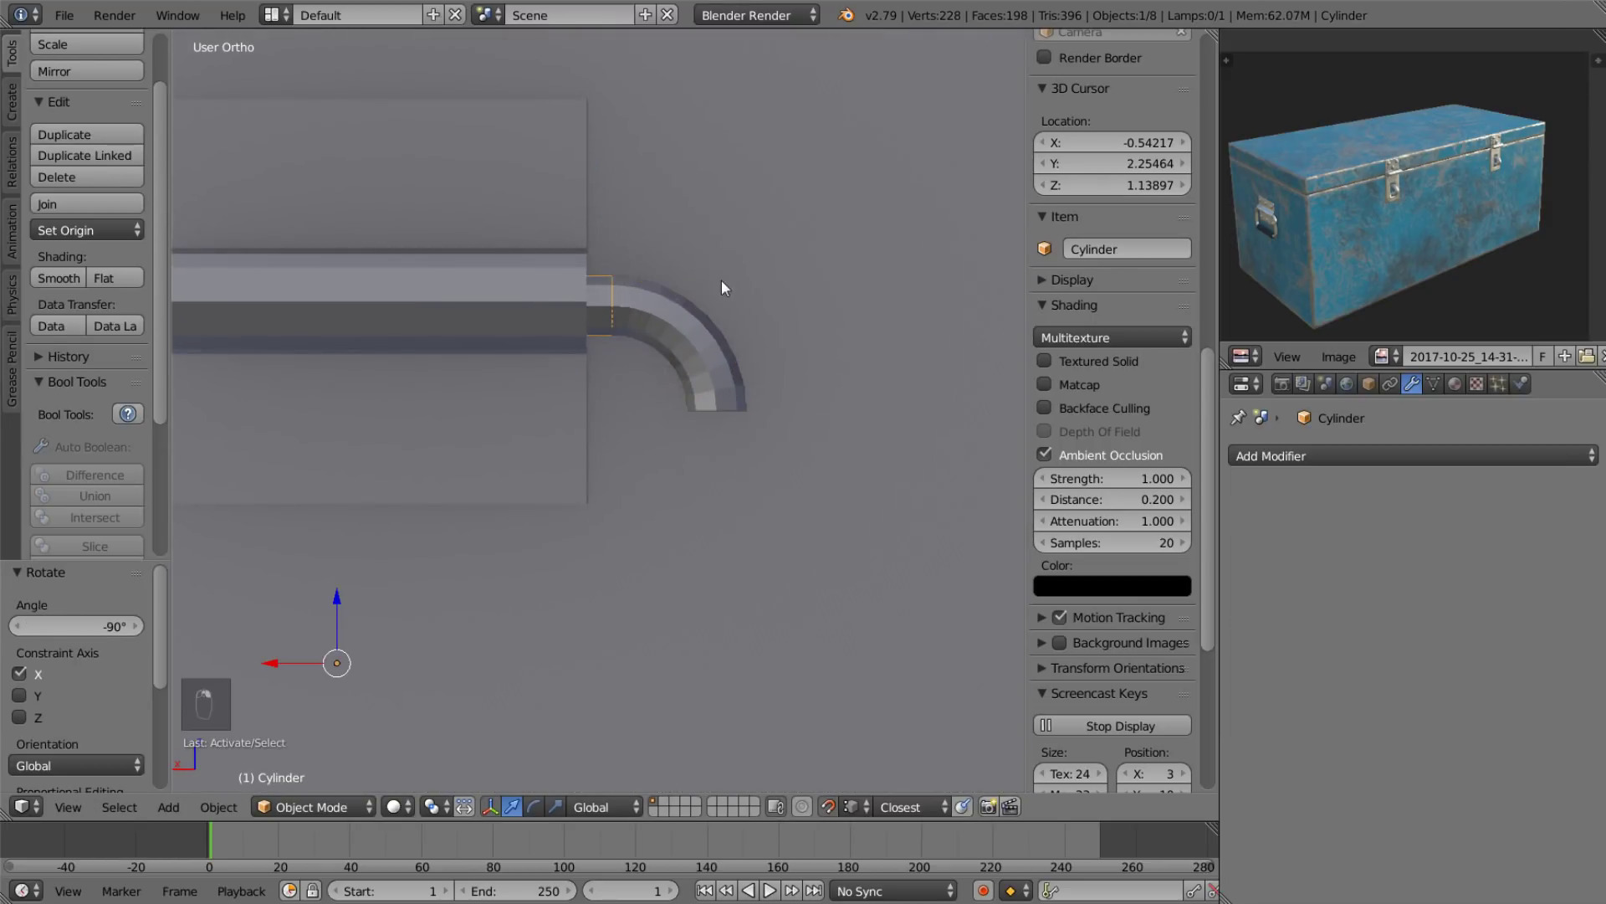
pyautogui.press('s')
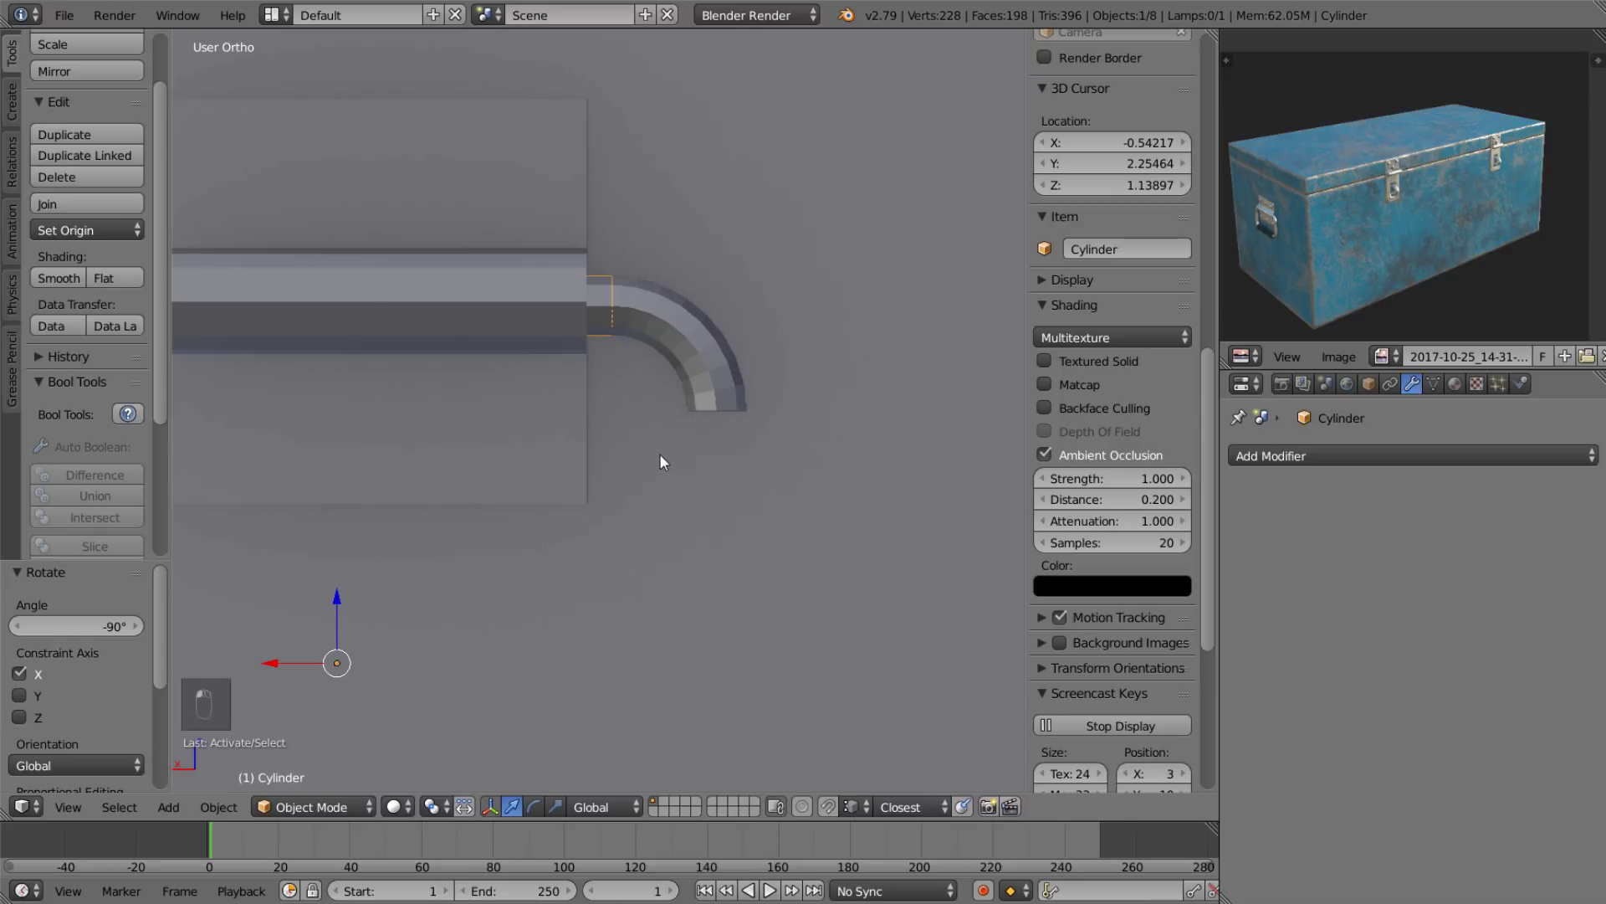
# Duplicate the curved end piece and mirror the copy across the X axis.
pyautogui.press('Tab')
pyautogui.press('l')
pyautogui.press('s')
pyautogui.moveTo(491, 335); pyautogui.dragTo(408, 401)
pyautogui.press('Tab')
pyautogui.press('h')
# Move the mirrored copy to the opposite end of the straight bar.
pyautogui.press('g')
pyautogui.press('shift+d')
pyautogui.press('r')
pyautogui.moveTo(858, 307); pyautogui.dragTo(395, 304)
pyautogui.press('g')
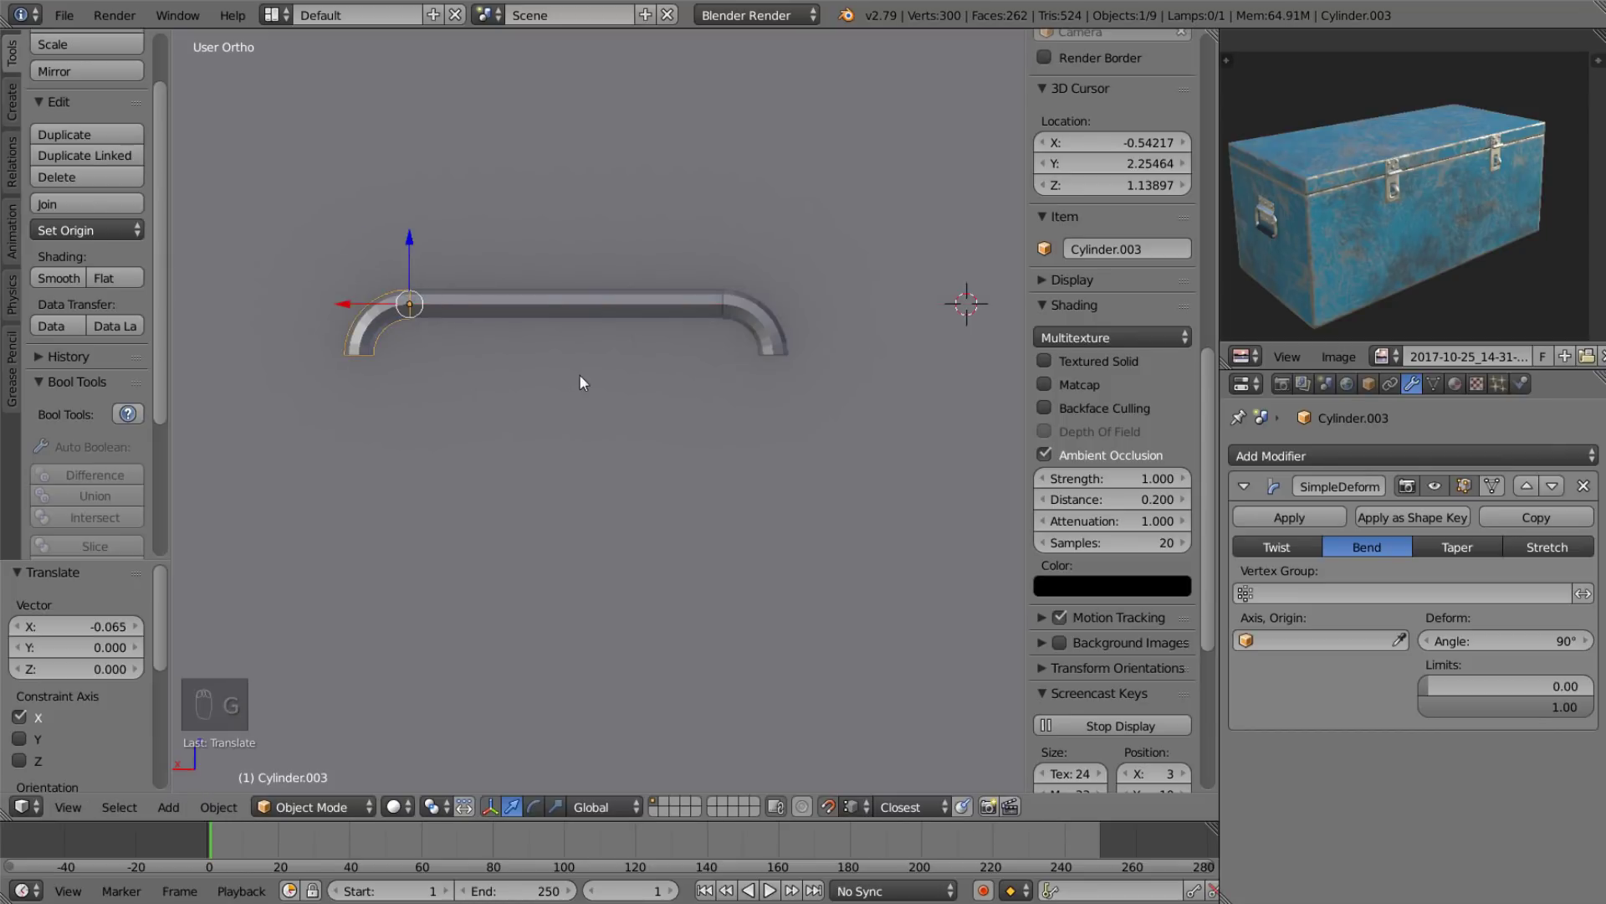
# Unhide the other parts and align the curved piece with the bar end.
pyautogui.press('g')
pyautogui.moveTo(389, 123); pyautogui.dragTo(634, 215)
pyautogui.moveTo(604, 205); pyautogui.dragTo(559, 285)
pyautogui.moveTo(406, 336); pyautogui.dragTo(728, 340)
pyautogui.press('alt+h')
pyautogui.moveTo(643, 501); pyautogui.dragTo(451, 370)
pyautogui.moveTo(451, 370); pyautogui.dragTo(569, 361)
# Rescale the curved pieces' mesh and align both with the bar ends.
pyautogui.press('Tab')
pyautogui.press('a')
pyautogui.press('a')
pyautogui.press('s')
pyautogui.press('Tab')
pyautogui.moveTo(253, 321); pyautogui.dragTo(217, 307)
pyautogui.moveTo(260, 317); pyautogui.dragTo(286, 320)
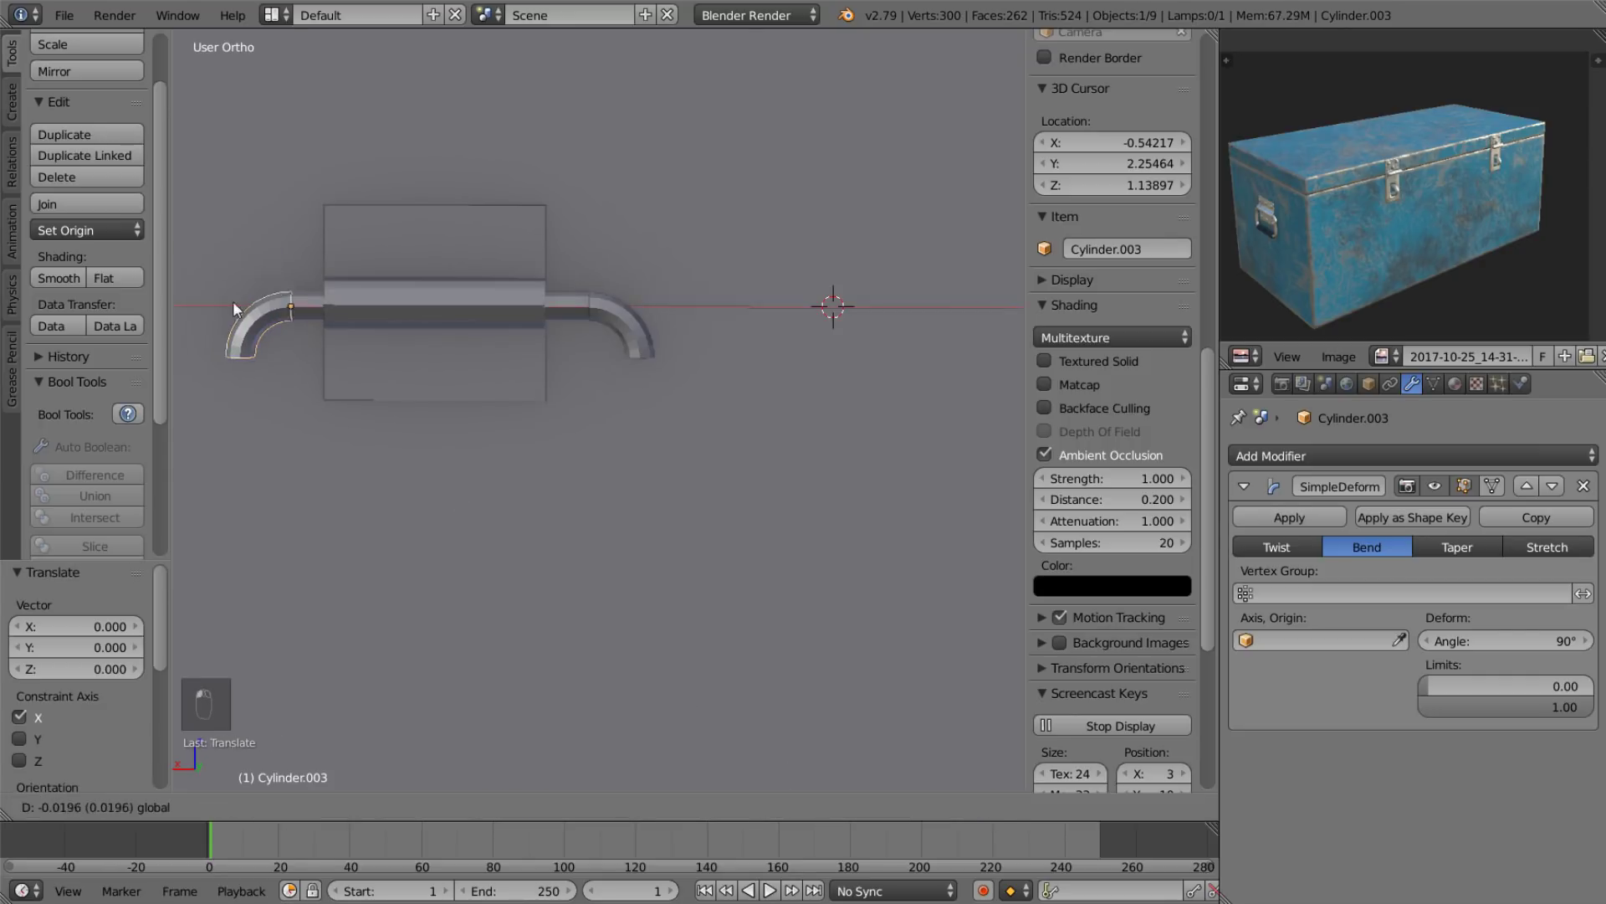
# Select the handle parts together and lower the handle onto the chest's side wall.
pyautogui.click(497, 313)
pyautogui.moveTo(494, 314); pyautogui.dragTo(299, 322)
pyautogui.click(299, 322)
pyautogui.press('shift+d')
pyautogui.moveTo(714, 325); pyautogui.dragTo(712, 325)
pyautogui.press('s')
pyautogui.moveTo(437, 277); pyautogui.dragTo(511, 381)
pyautogui.rightClick(590, 299)
pyautogui.moveTo(404, 400); pyautogui.dragTo(537, 522)
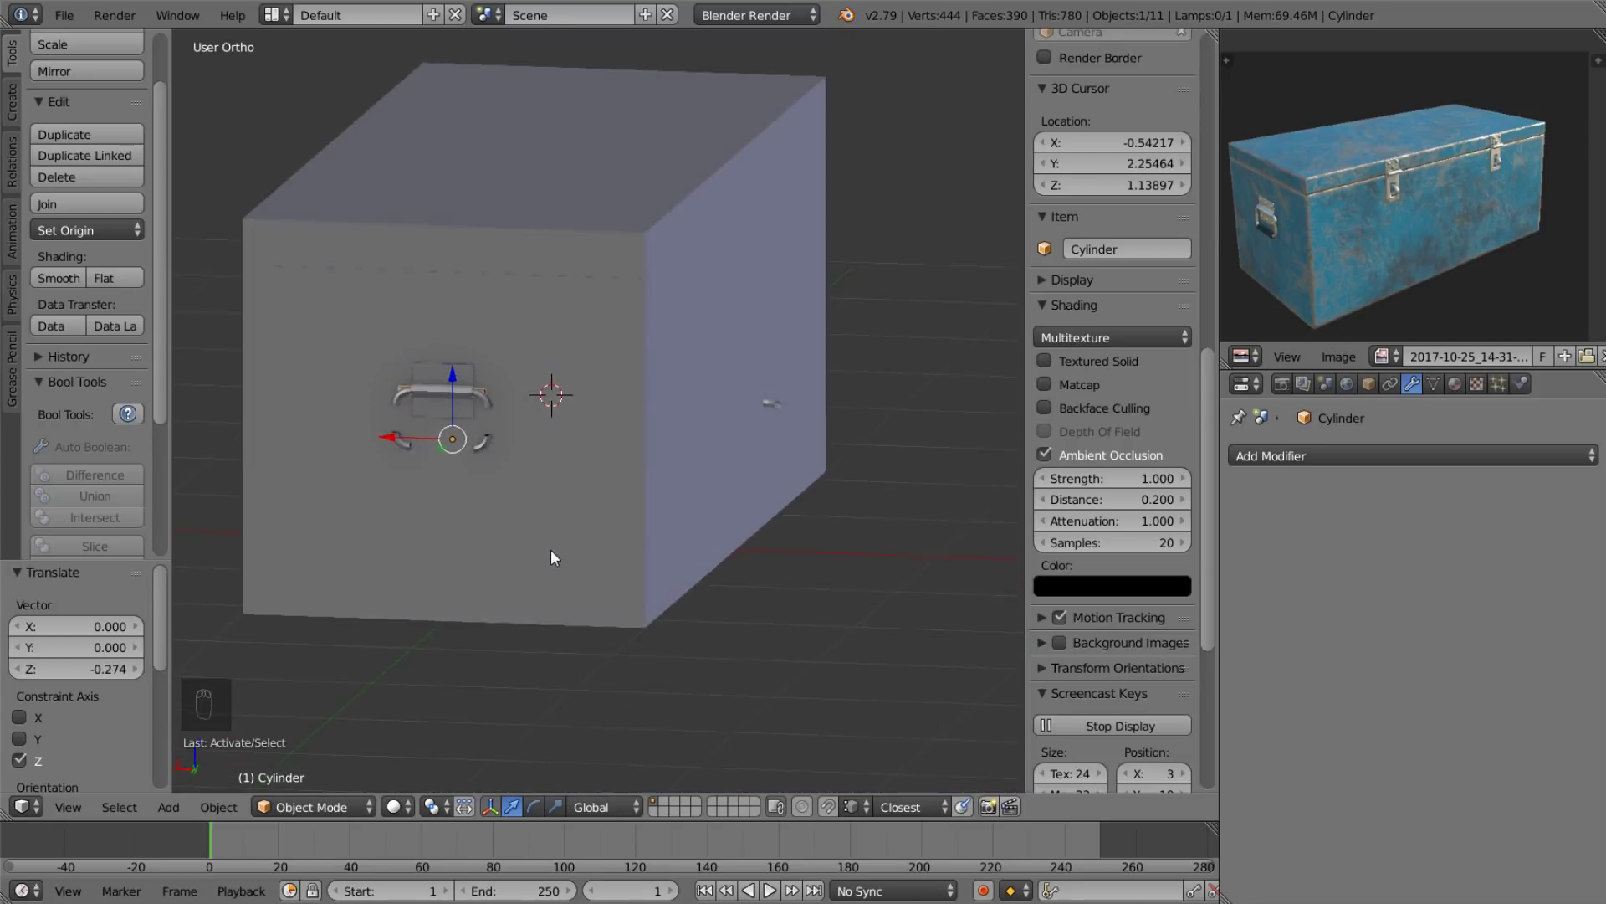
# Duplicate the handle parts and shrink a curved end piece along X.
pyautogui.press('shift+d')
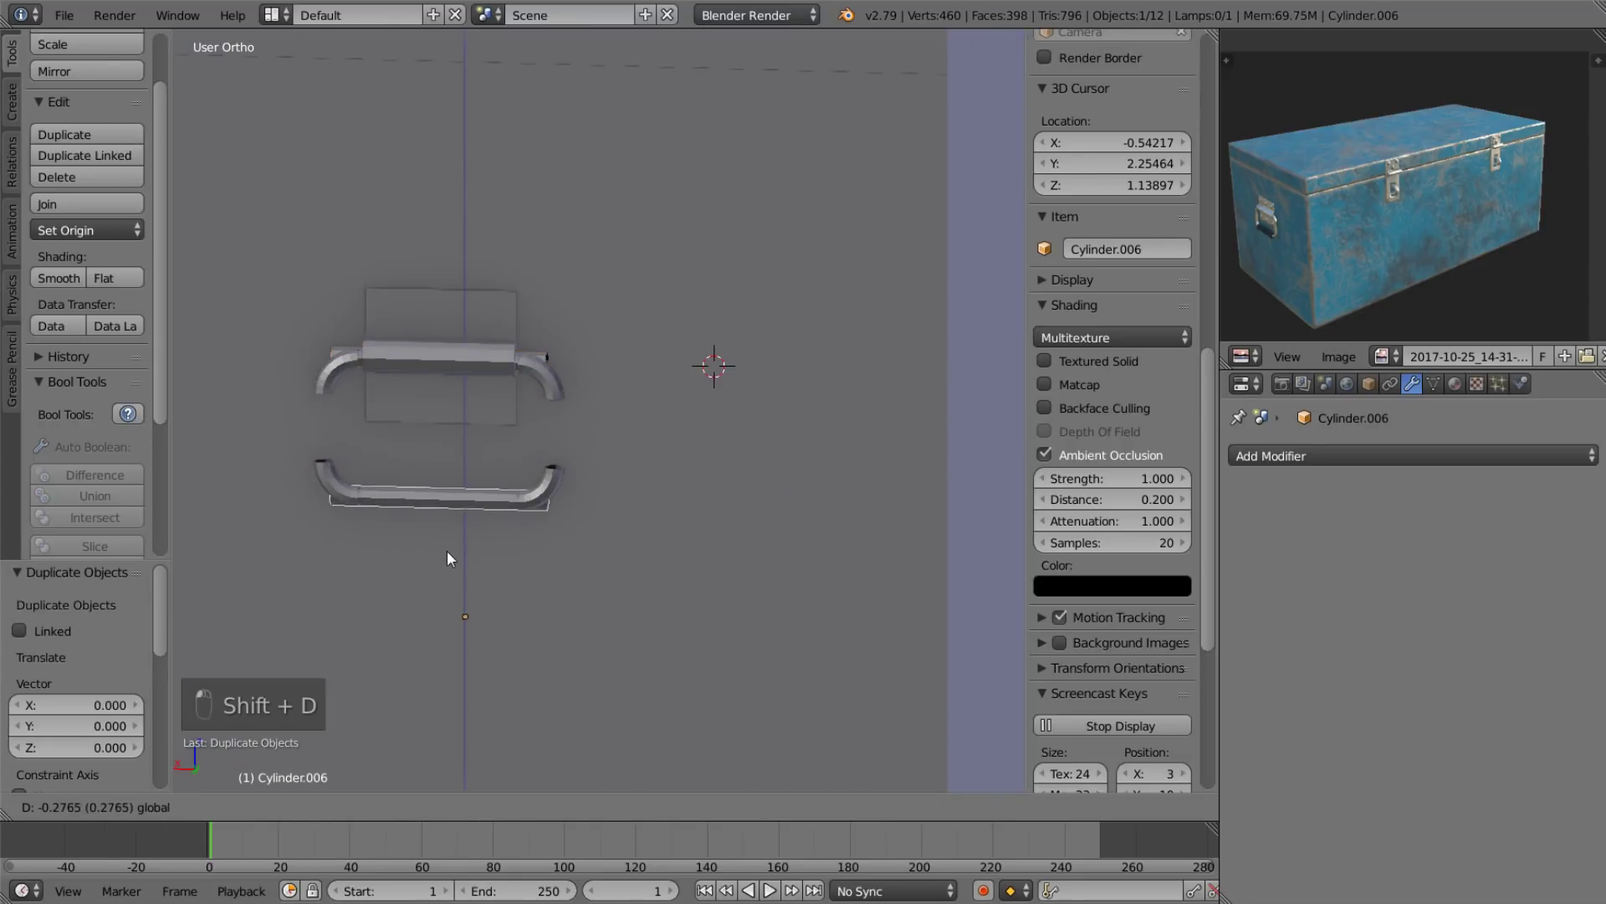
pyautogui.press('s')
pyautogui.moveTo(551, 354); pyautogui.dragTo(612, 486)
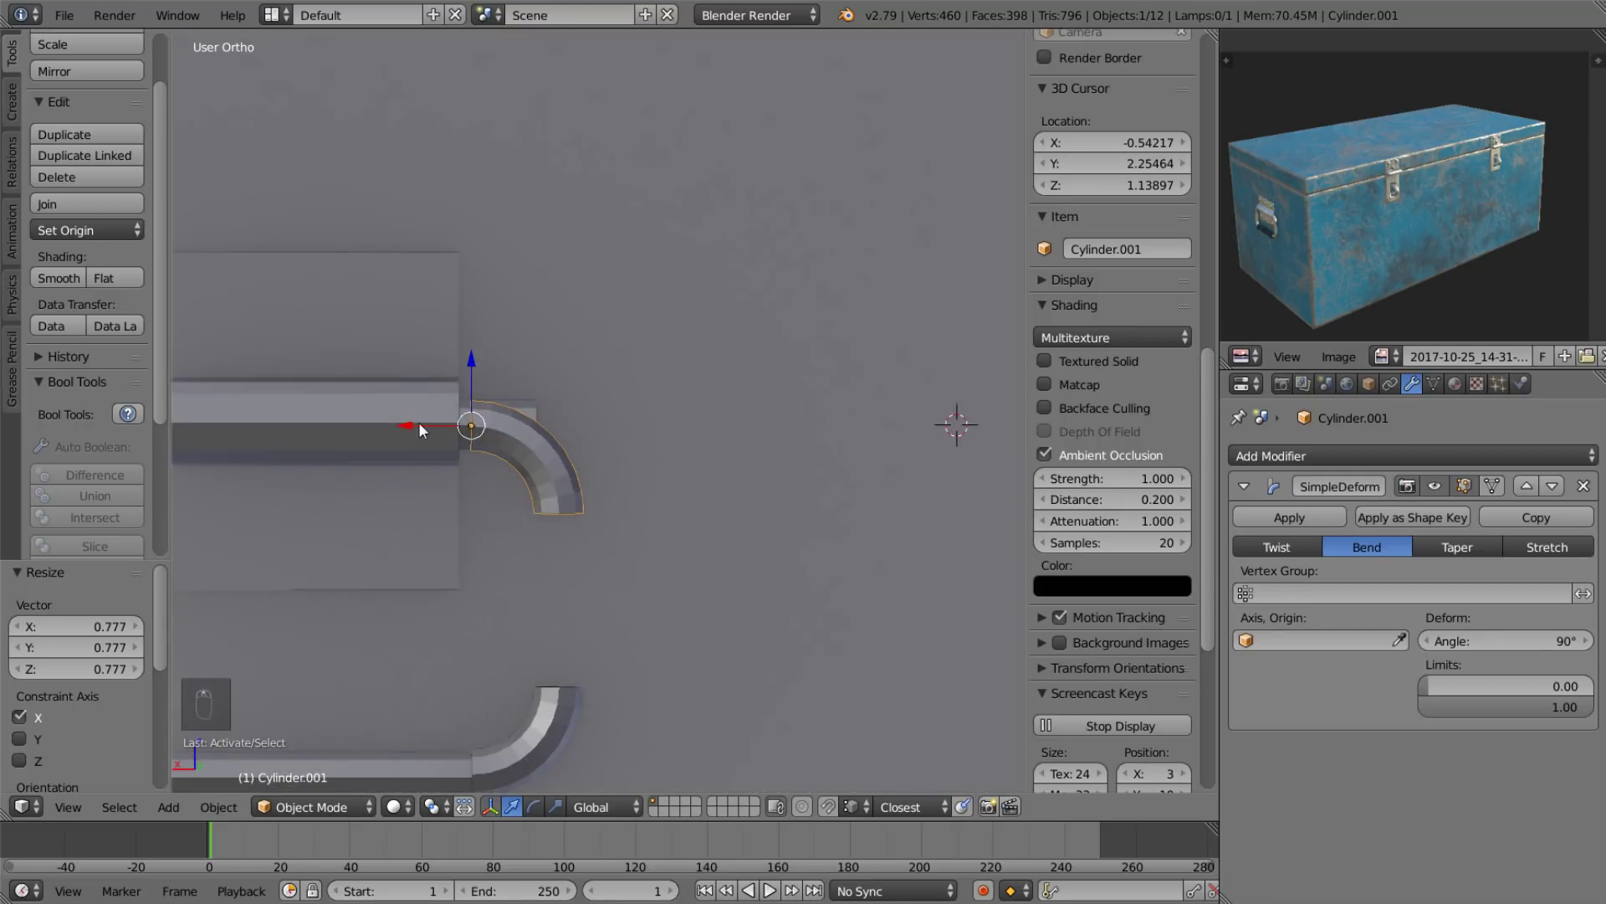
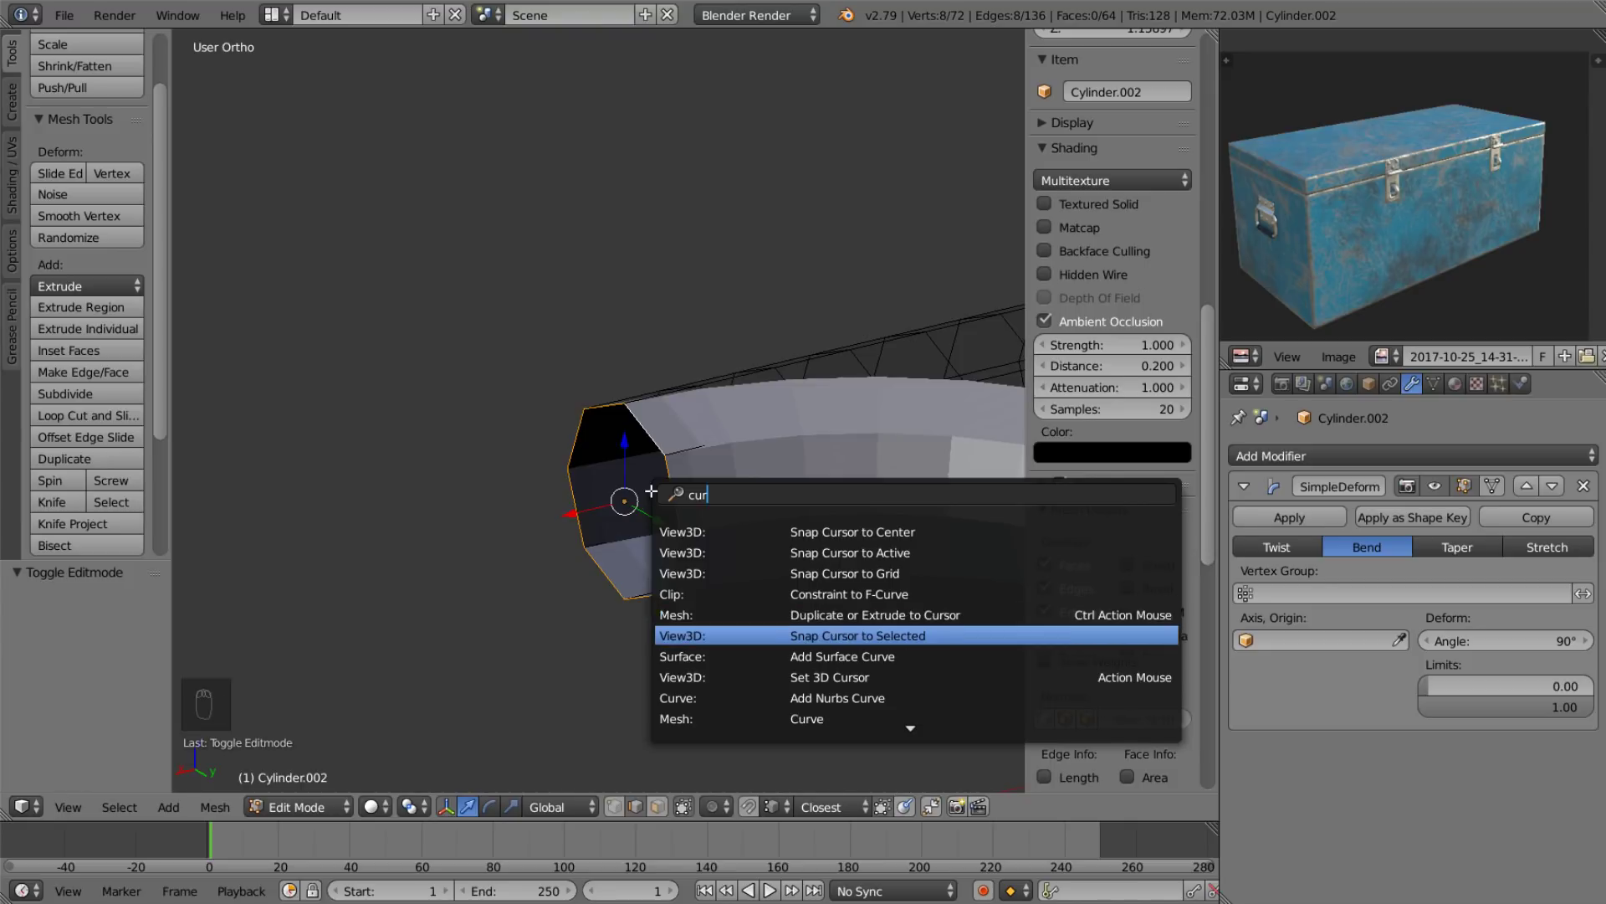
# Snap the cursor to the selection and scale the curved piece's straight half by 0.64.
pyautogui.press('Tab')
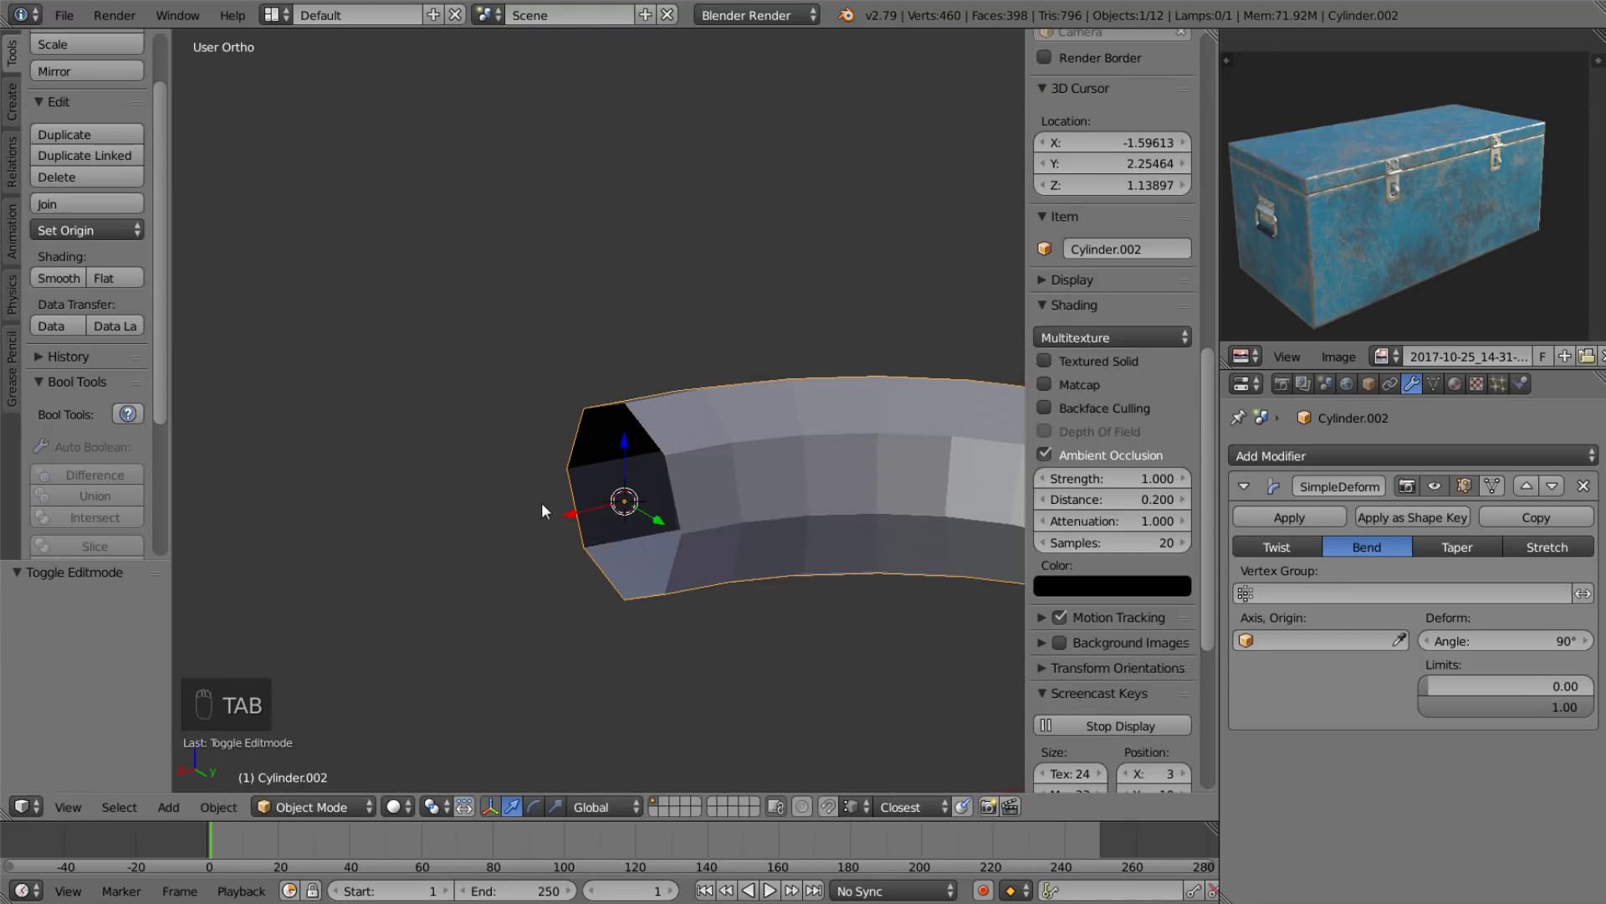
pyautogui.press('ctrl+shift+alt+Tab')
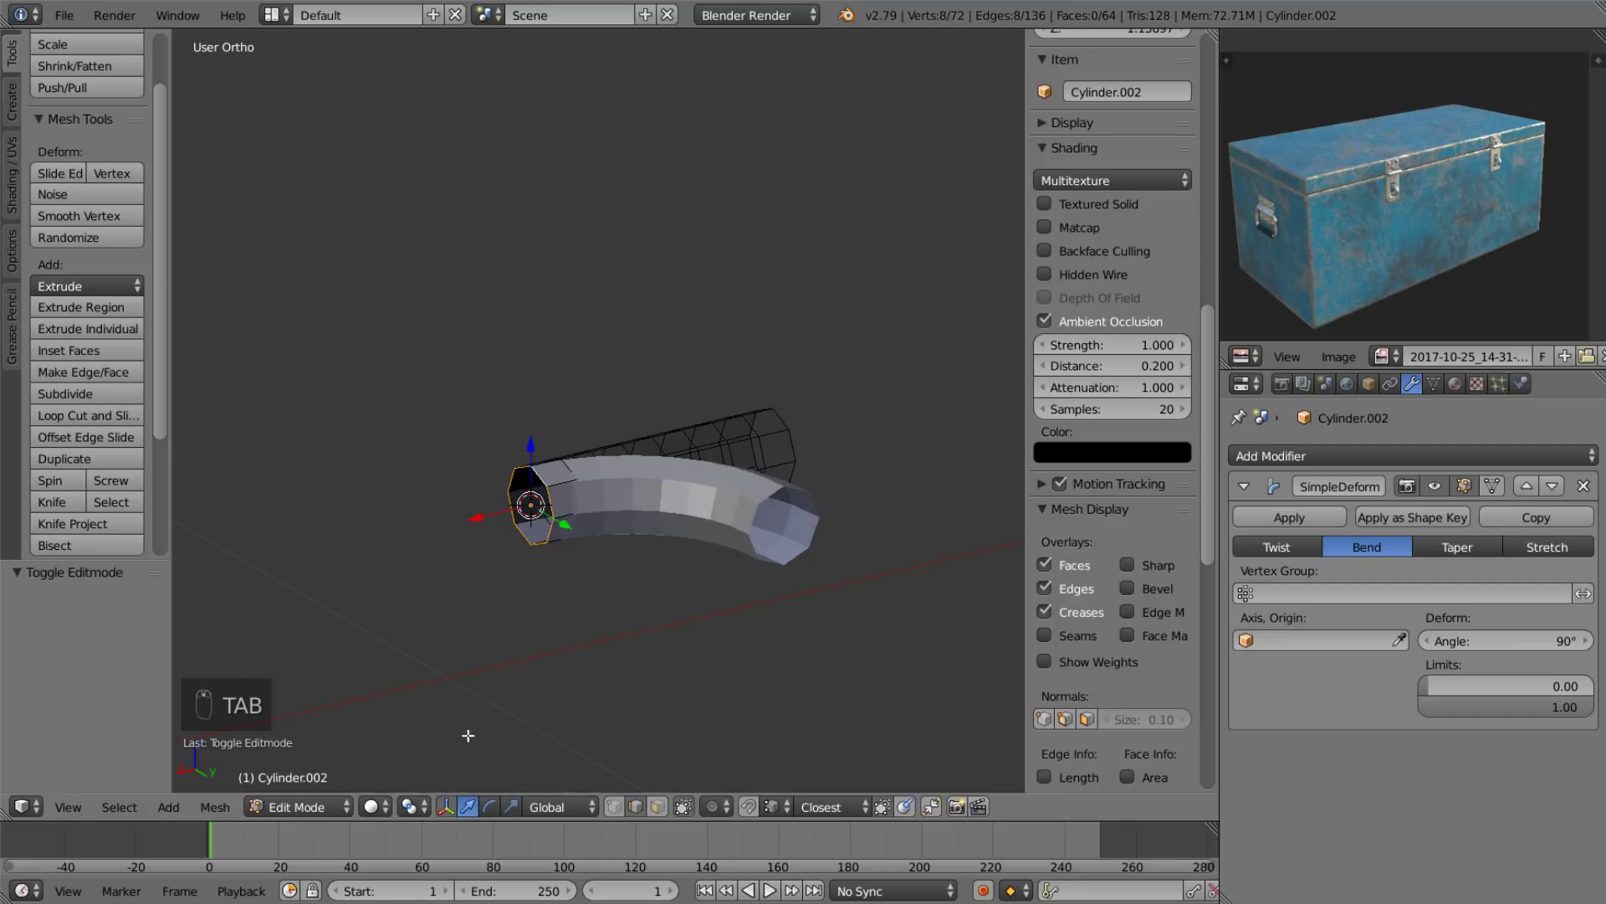
pyautogui.moveTo(473, 765); pyautogui.dragTo(500, 760)
pyautogui.press('a')
pyautogui.press('a')
pyautogui.press('s')
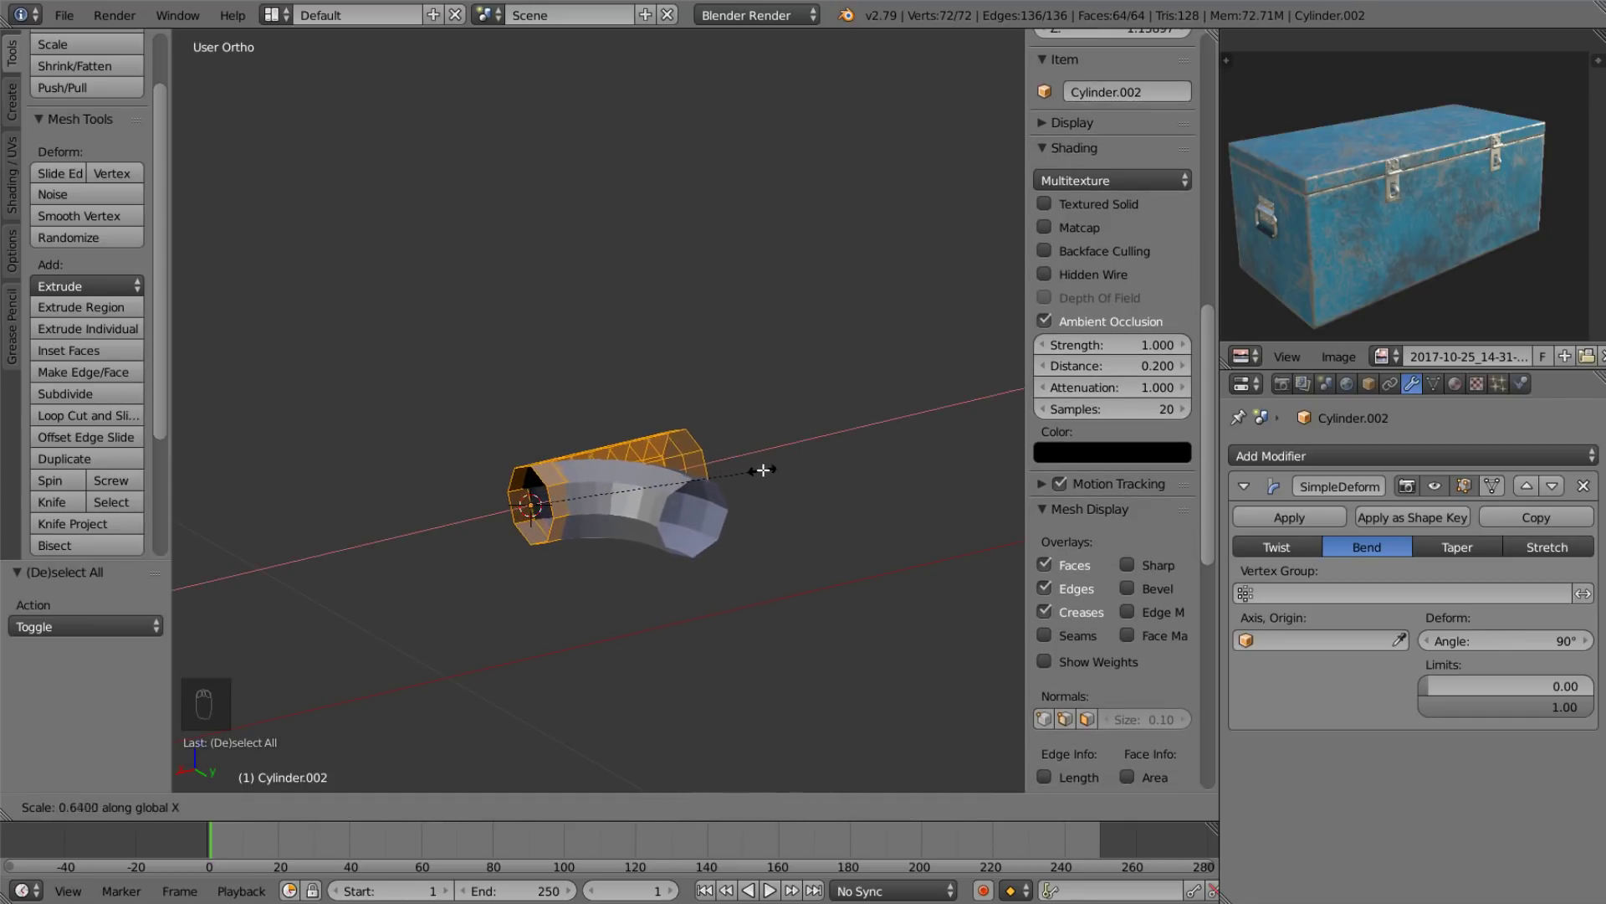
pyautogui.press('Tab')
pyautogui.moveTo(594, 571); pyautogui.dragTo(651, 626)
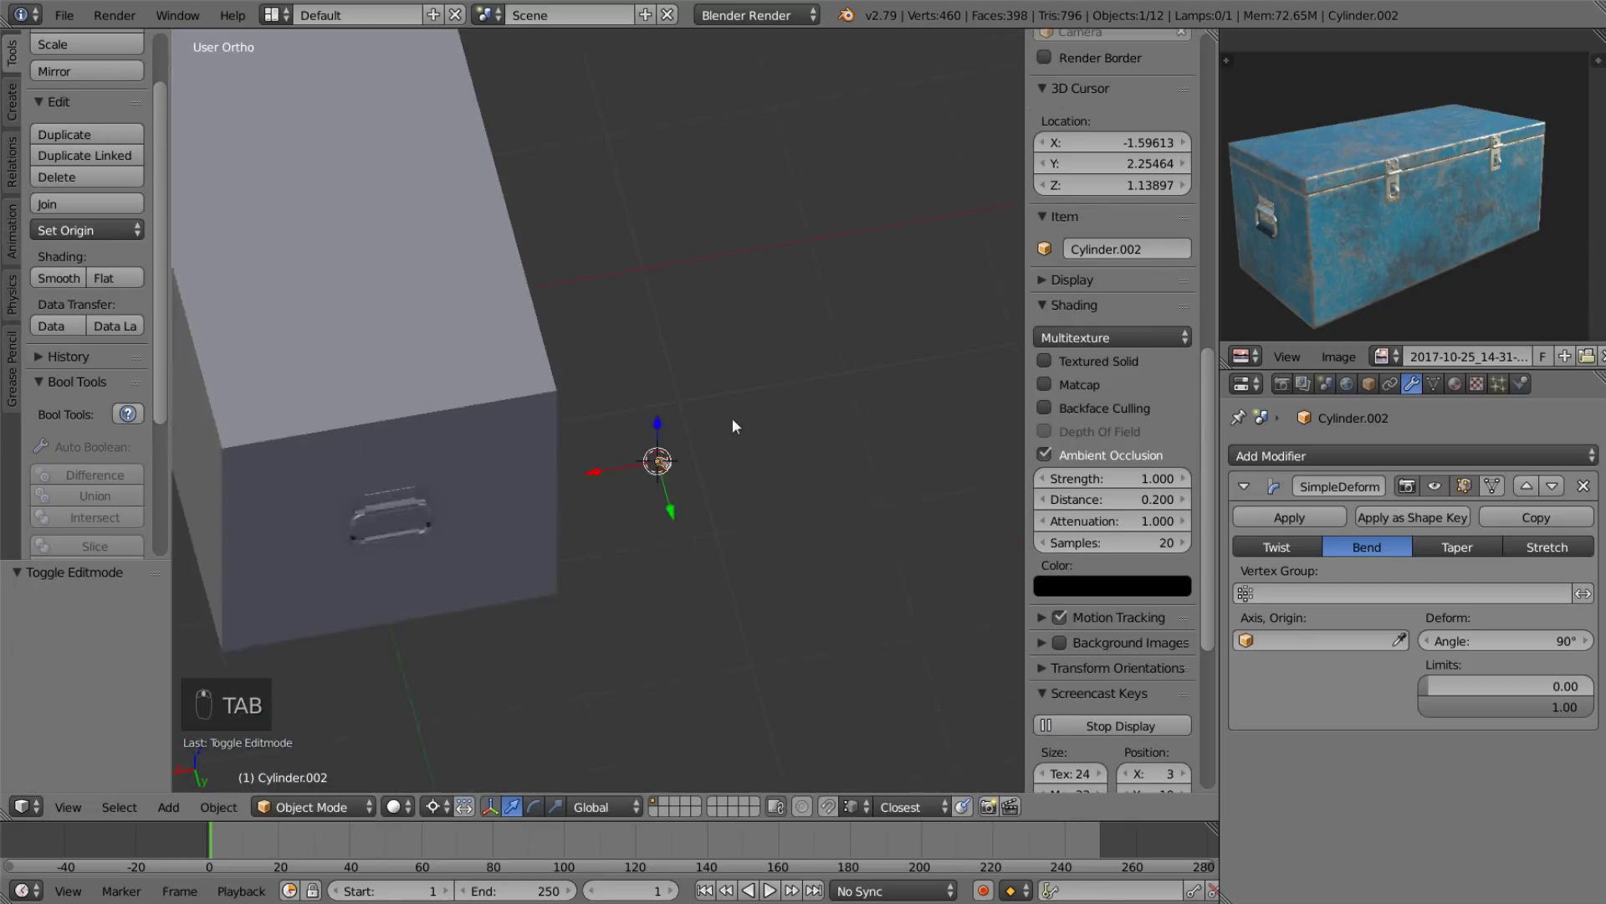
pyautogui.moveTo(395, 482); pyautogui.dragTo(594, 399)
# Make a linked duplicate of a handle part and position it.
pyautogui.press('x')
pyautogui.click(439, 494)
pyautogui.moveTo(792, 431); pyautogui.dragTo(782, 443)
pyautogui.press('alt+d')
pyautogui.click(479, 449)
pyautogui.click(464, 445)
pyautogui.click(460, 431)
pyautogui.middleClick(466, 429)
pyautogui.moveTo(575, 438); pyautogui.dragTo(562, 420)
# Rotate and scale the duplicated corner piece into orientation.
pyautogui.press('r')
pyautogui.moveTo(642, 410); pyautogui.dragTo(499, 400)
pyautogui.moveTo(499, 400); pyautogui.dragTo(588, 416)
pyautogui.press('s')
pyautogui.moveTo(588, 416); pyautogui.dragTo(392, 431)
pyautogui.click(395, 432)
pyautogui.middleClick(406, 434)
pyautogui.middleClick(462, 449)
# Resize the corner piece further and settle it in place.
pyautogui.moveTo(679, 493); pyautogui.dragTo(691, 505)
pyautogui.moveTo(552, 487); pyautogui.dragTo(451, 727)
pyautogui.moveTo(446, 811); pyautogui.dragTo(525, 434)
pyautogui.press('s')
pyautogui.moveTo(407, 551); pyautogui.dragTo(467, 459)
pyautogui.click(587, 501)
pyautogui.moveTo(544, 481); pyautogui.dragTo(583, 488)
pyautogui.moveTo(583, 488); pyautogui.dragTo(562, 412)
# Duplicate and rotate the corner again, raising the lower handle copy slightly.
pyautogui.press('shift+d')
pyautogui.press('r')
pyautogui.moveTo(658, 422); pyautogui.dragTo(566, 439)
pyautogui.moveTo(555, 434); pyautogui.dragTo(622, 391)
pyautogui.press('shift+d')
pyautogui.press('s')
pyautogui.moveTo(418, 496); pyautogui.dragTo(428, 483)
pyautogui.moveTo(428, 483); pyautogui.dragTo(472, 628)
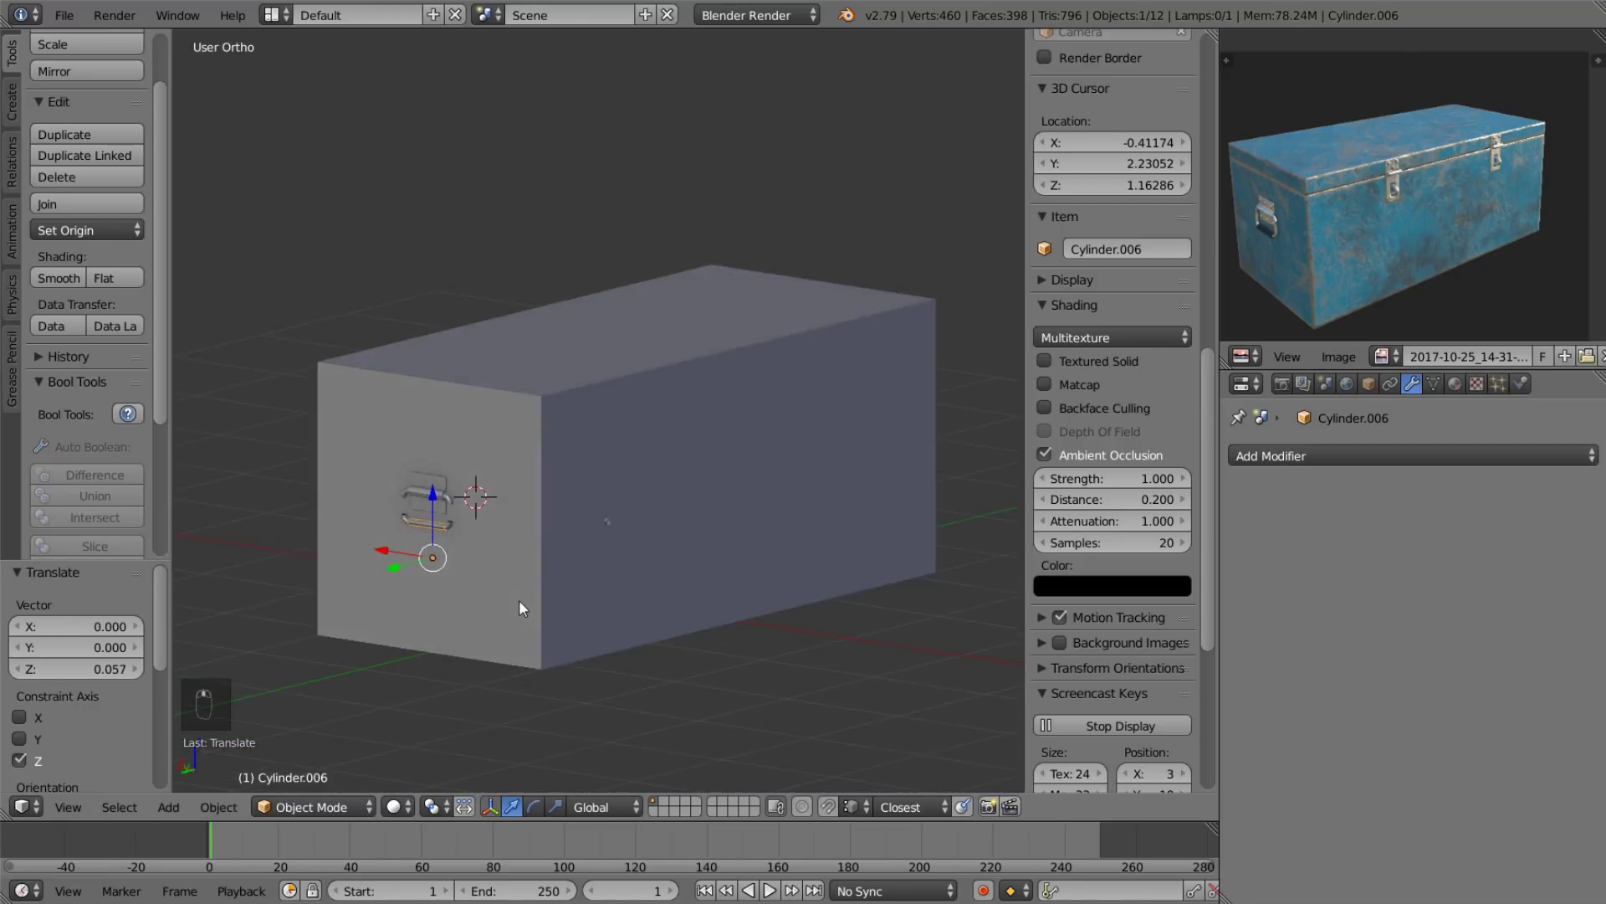
# Scale the lower handle copy's geometry along Z, then delete that copy.
pyautogui.moveTo(460, 563); pyautogui.dragTo(398, 507)
pyautogui.moveTo(398, 507); pyautogui.dragTo(479, 489)
pyautogui.moveTo(379, 510); pyautogui.dragTo(551, 564)
pyautogui.moveTo(429, 482); pyautogui.dragTo(479, 380)
pyautogui.rightClick(479, 380)
pyautogui.press('Tab')
pyautogui.press('2')
pyautogui.moveTo(490, 363); pyautogui.dragTo(730, 401)
pyautogui.press('s')
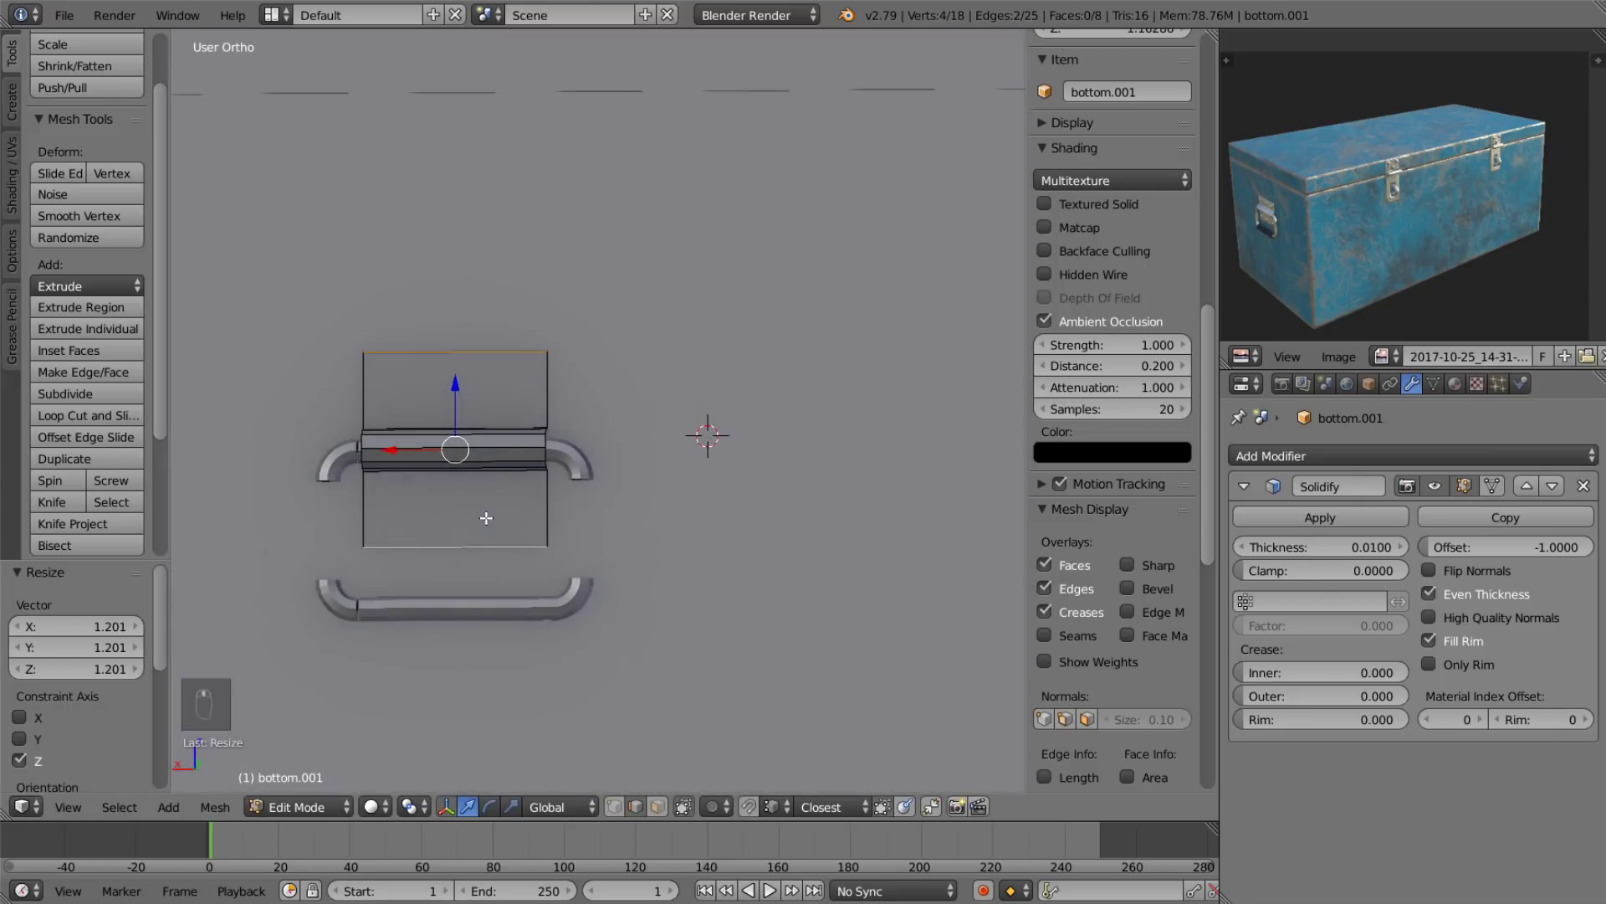
pyautogui.press('Tab')
pyautogui.moveTo(457, 597); pyautogui.dragTo(450, 614)
pyautogui.press('x')
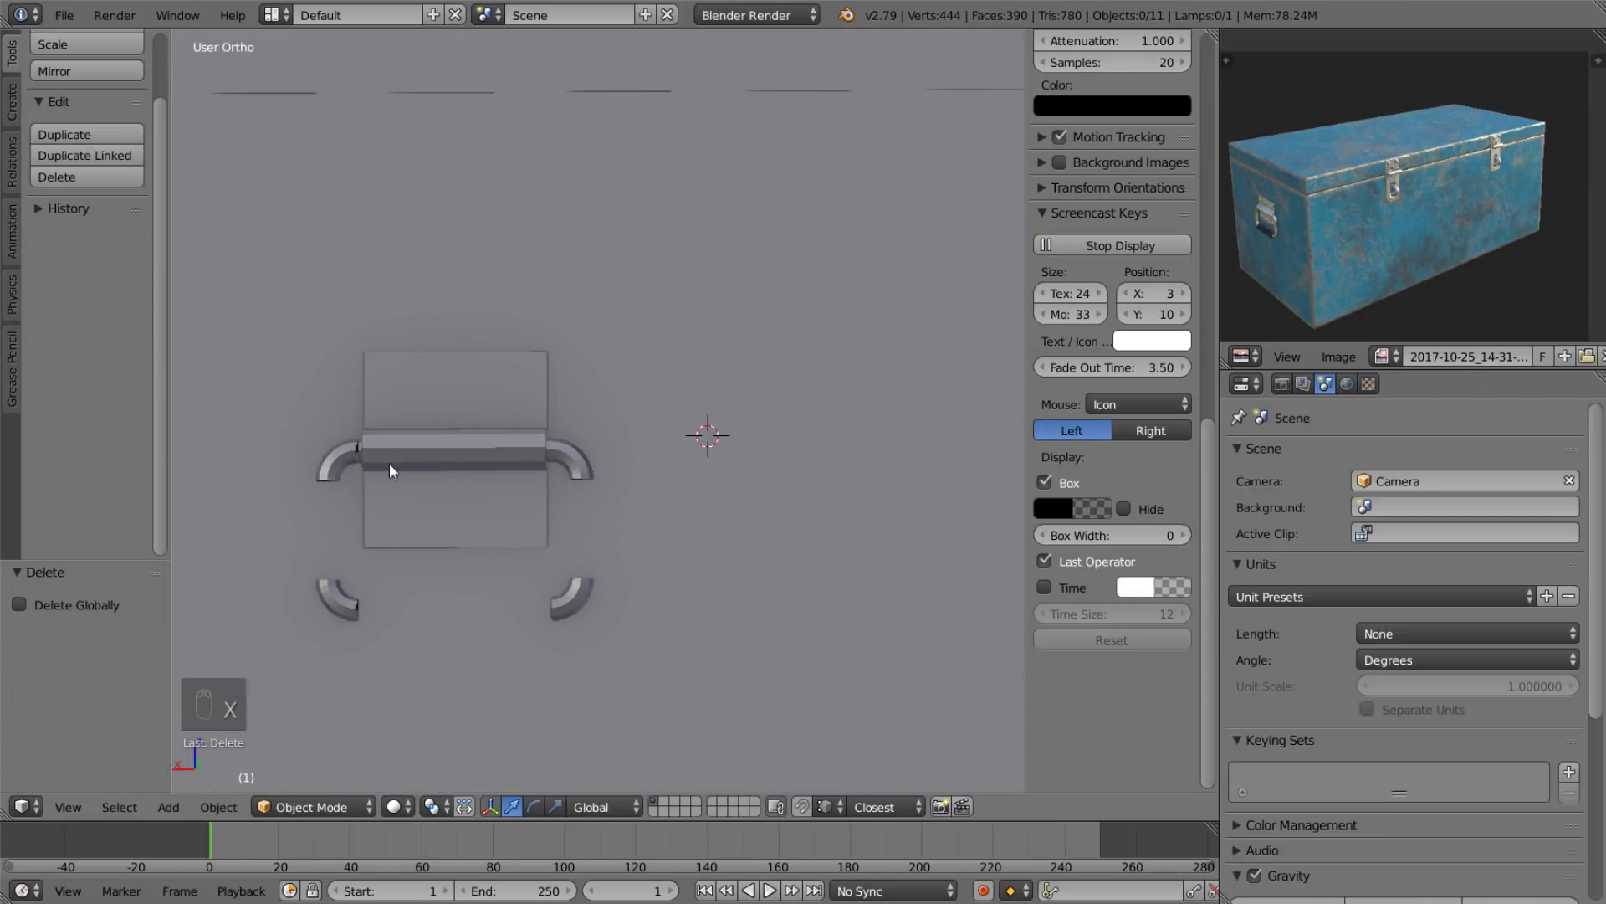
# Shorten the handle bar slightly along X in Edit Mode.
pyautogui.rightClick(366, 437)
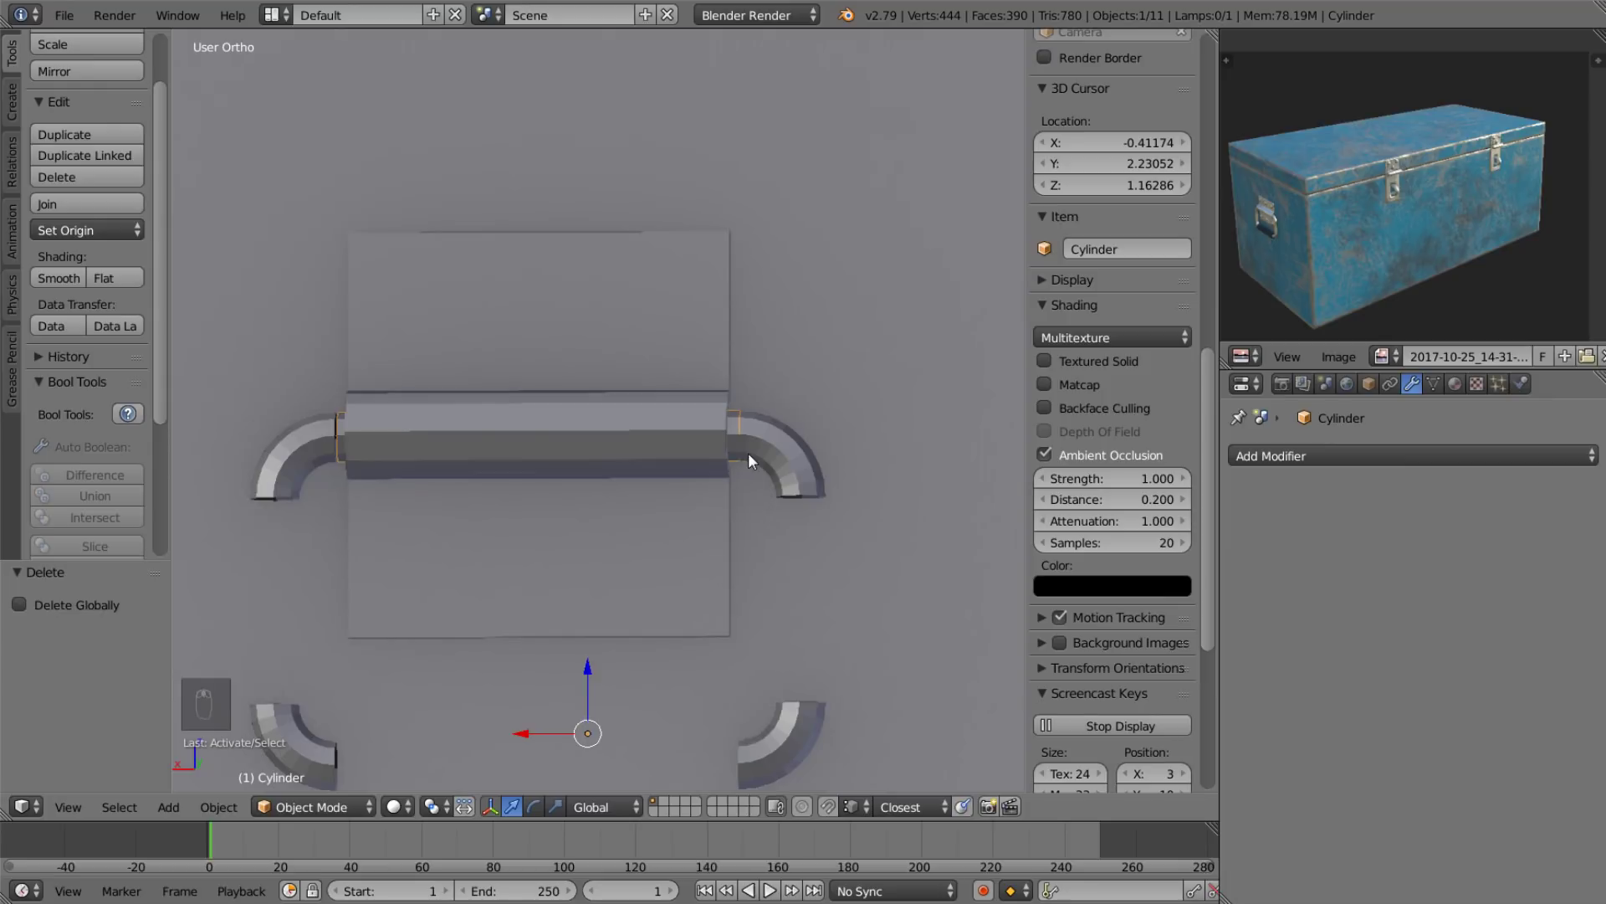
pyautogui.rightClick(537, 433)
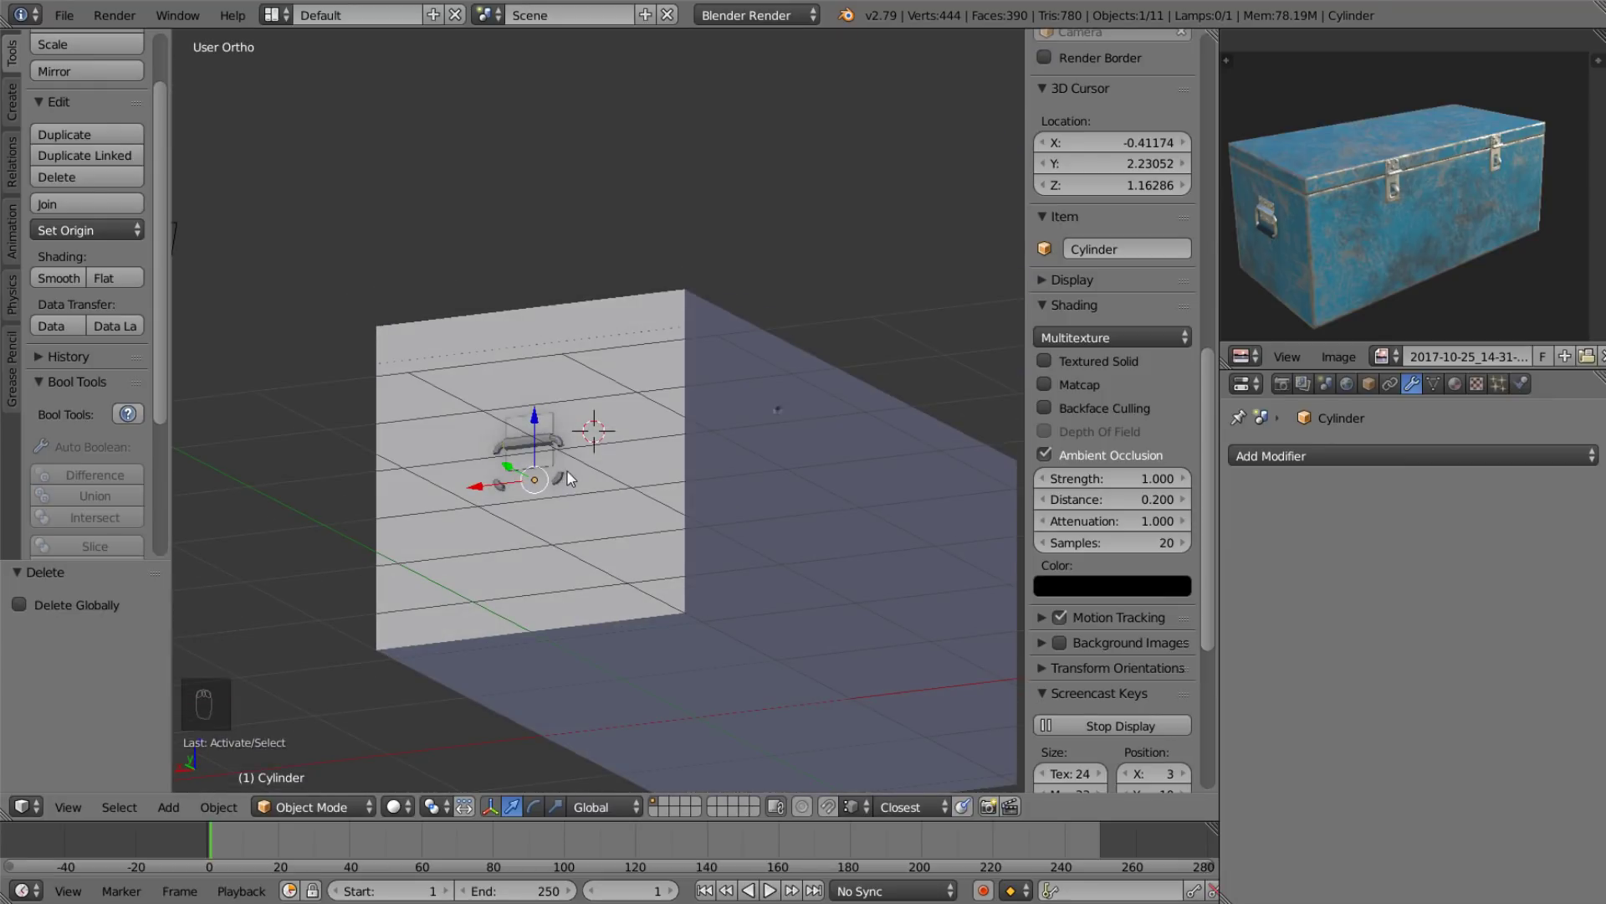
pyautogui.moveTo(555, 426); pyautogui.dragTo(518, 478)
pyautogui.press('Tab')
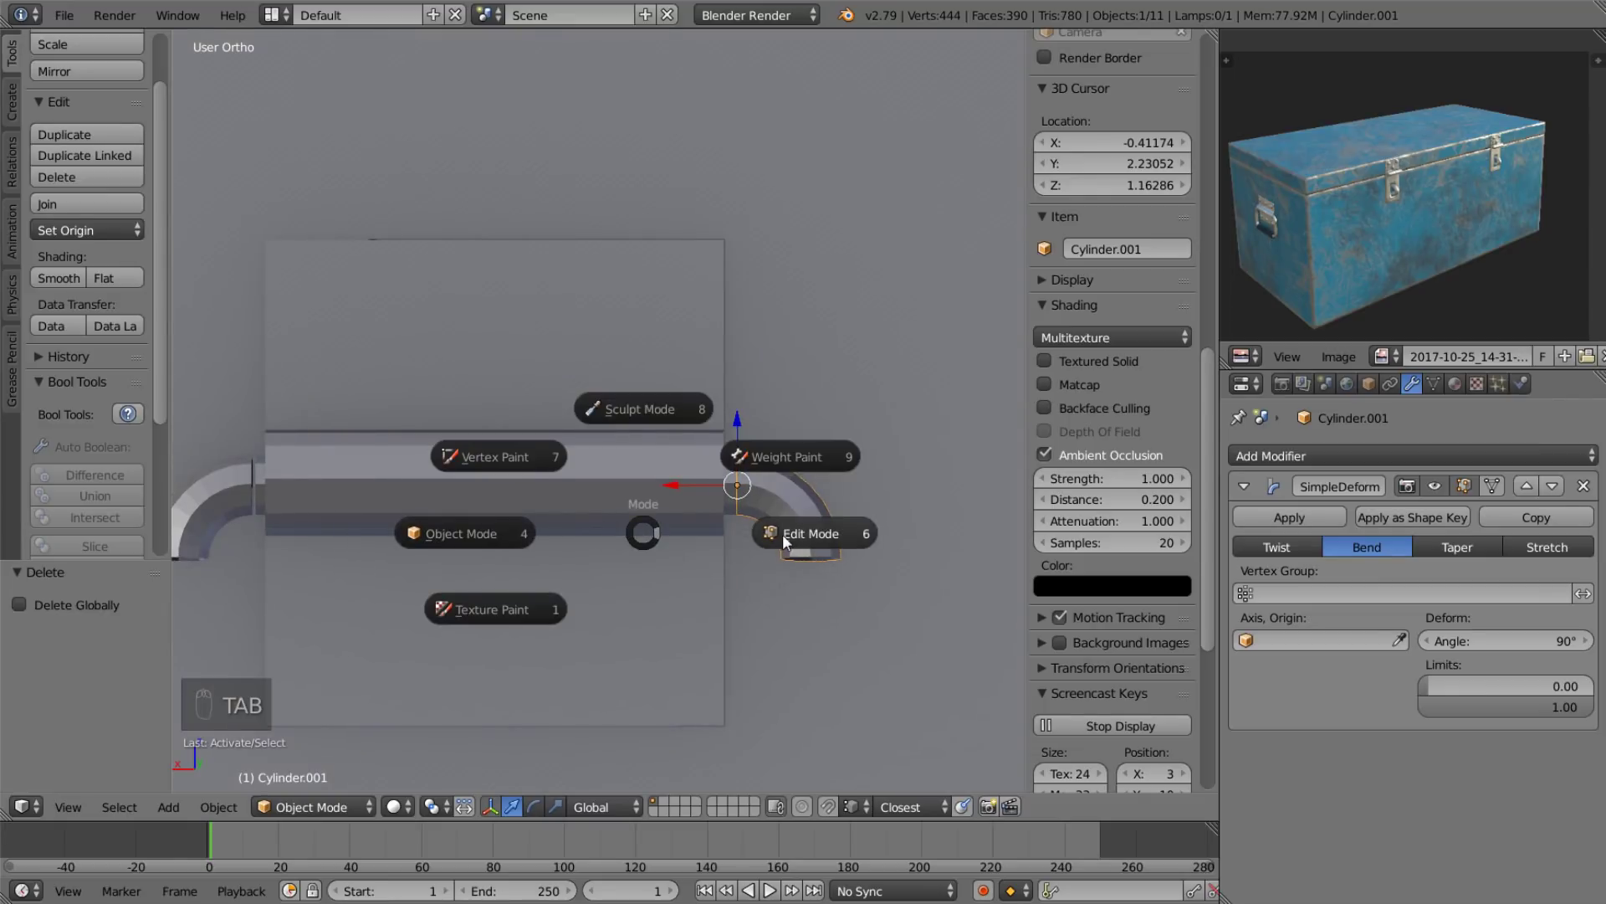
pyautogui.press('Tab')
pyautogui.press('Tab')
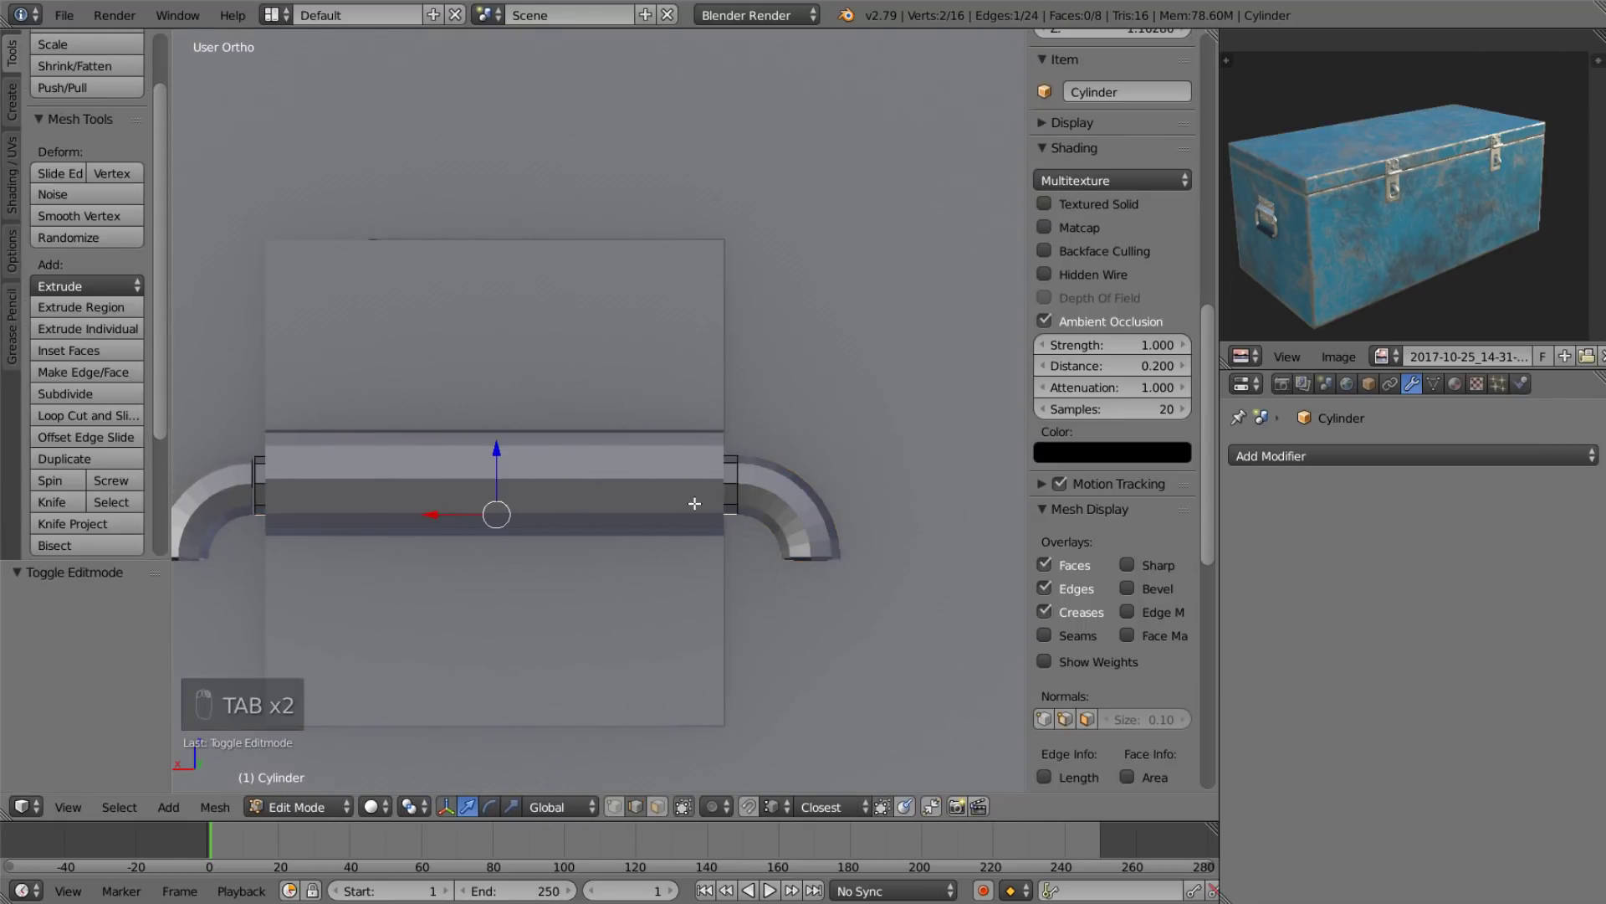
pyautogui.press('a')
pyautogui.press('a')
pyautogui.press('s')
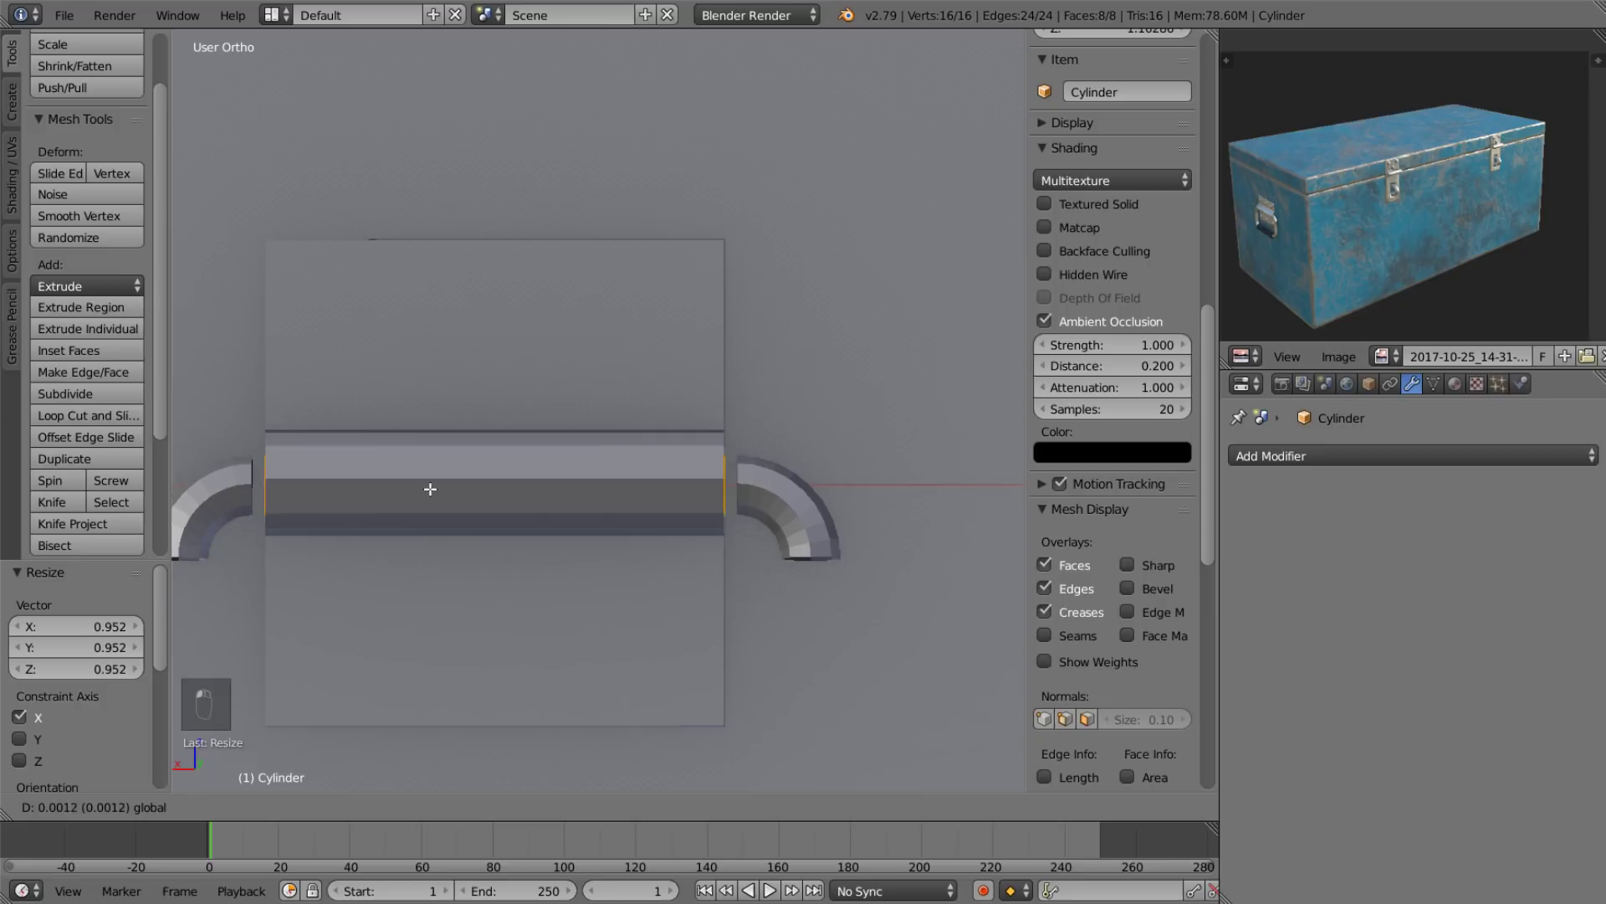
pyautogui.moveTo(434, 485); pyautogui.dragTo(783, 494)
pyautogui.press('Tab')
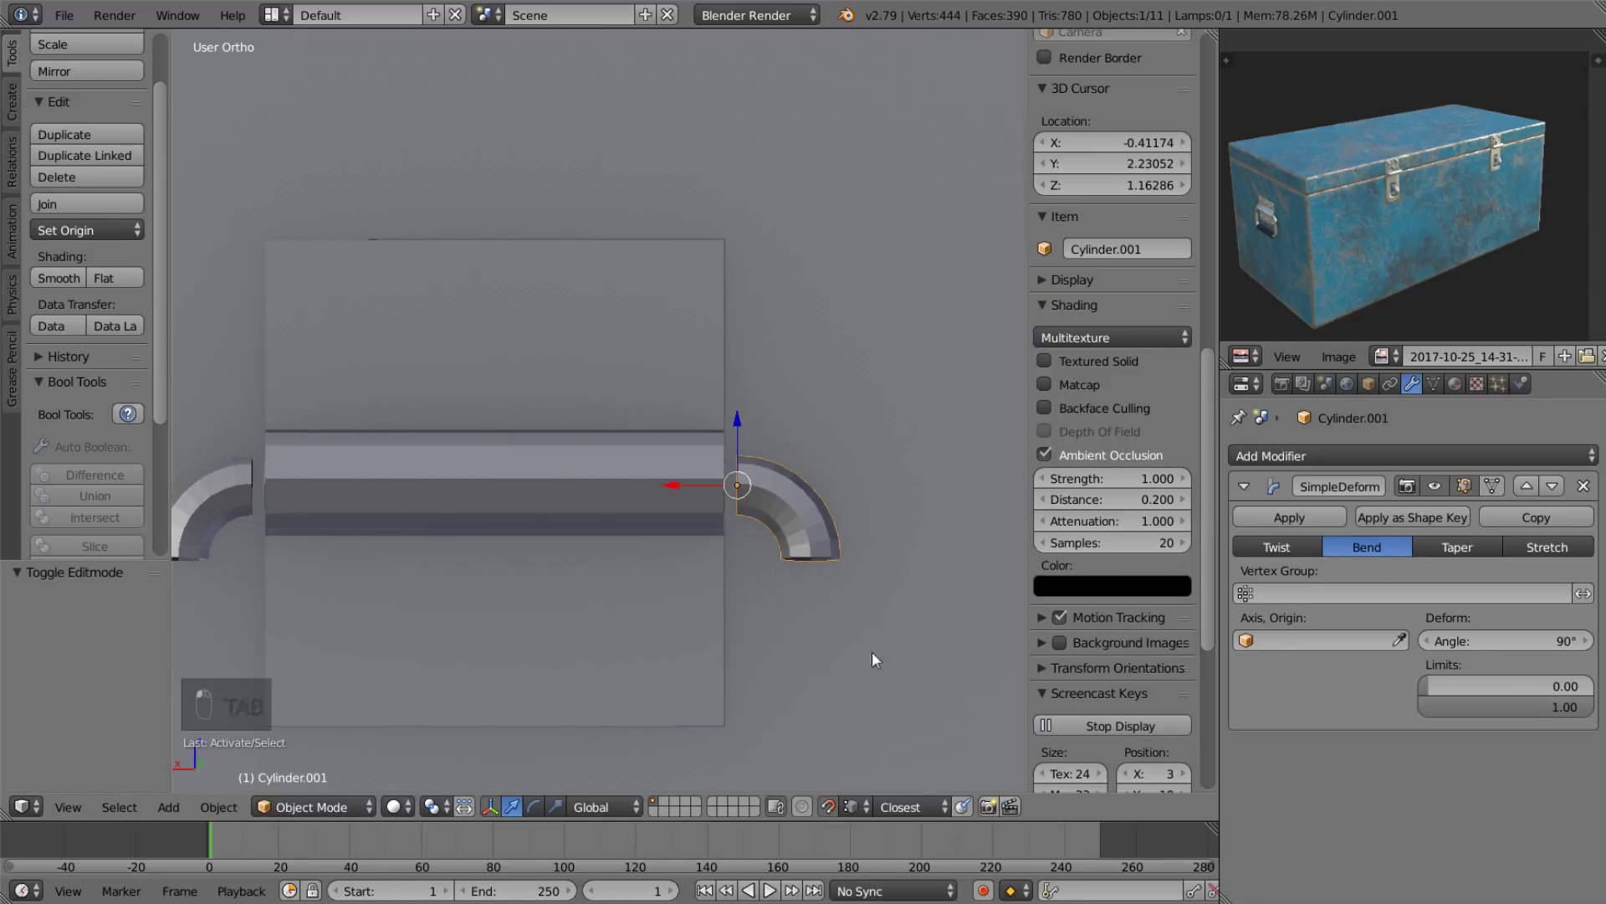
# Slide the curved end pieces so they meet both ends of the bar.
pyautogui.moveTo(941, 528); pyautogui.dragTo(847, 522)
pyautogui.rightClick(847, 522)
pyautogui.press('g')
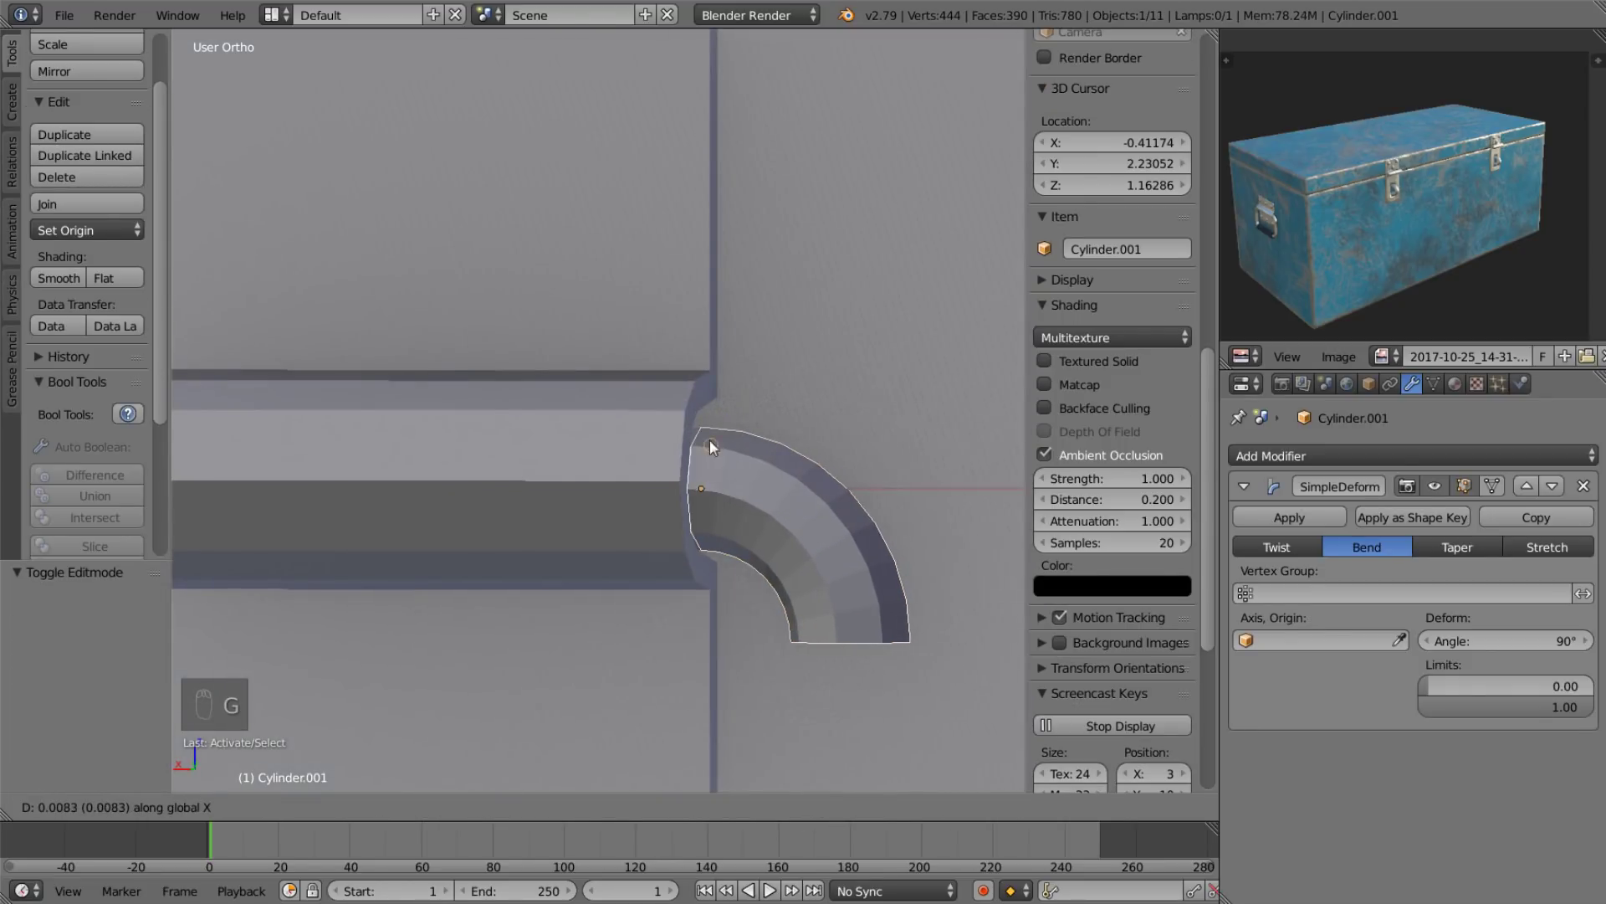
pyautogui.moveTo(861, 433); pyautogui.dragTo(412, 440)
pyautogui.moveTo(412, 439); pyautogui.dragTo(426, 428)
pyautogui.press('g')
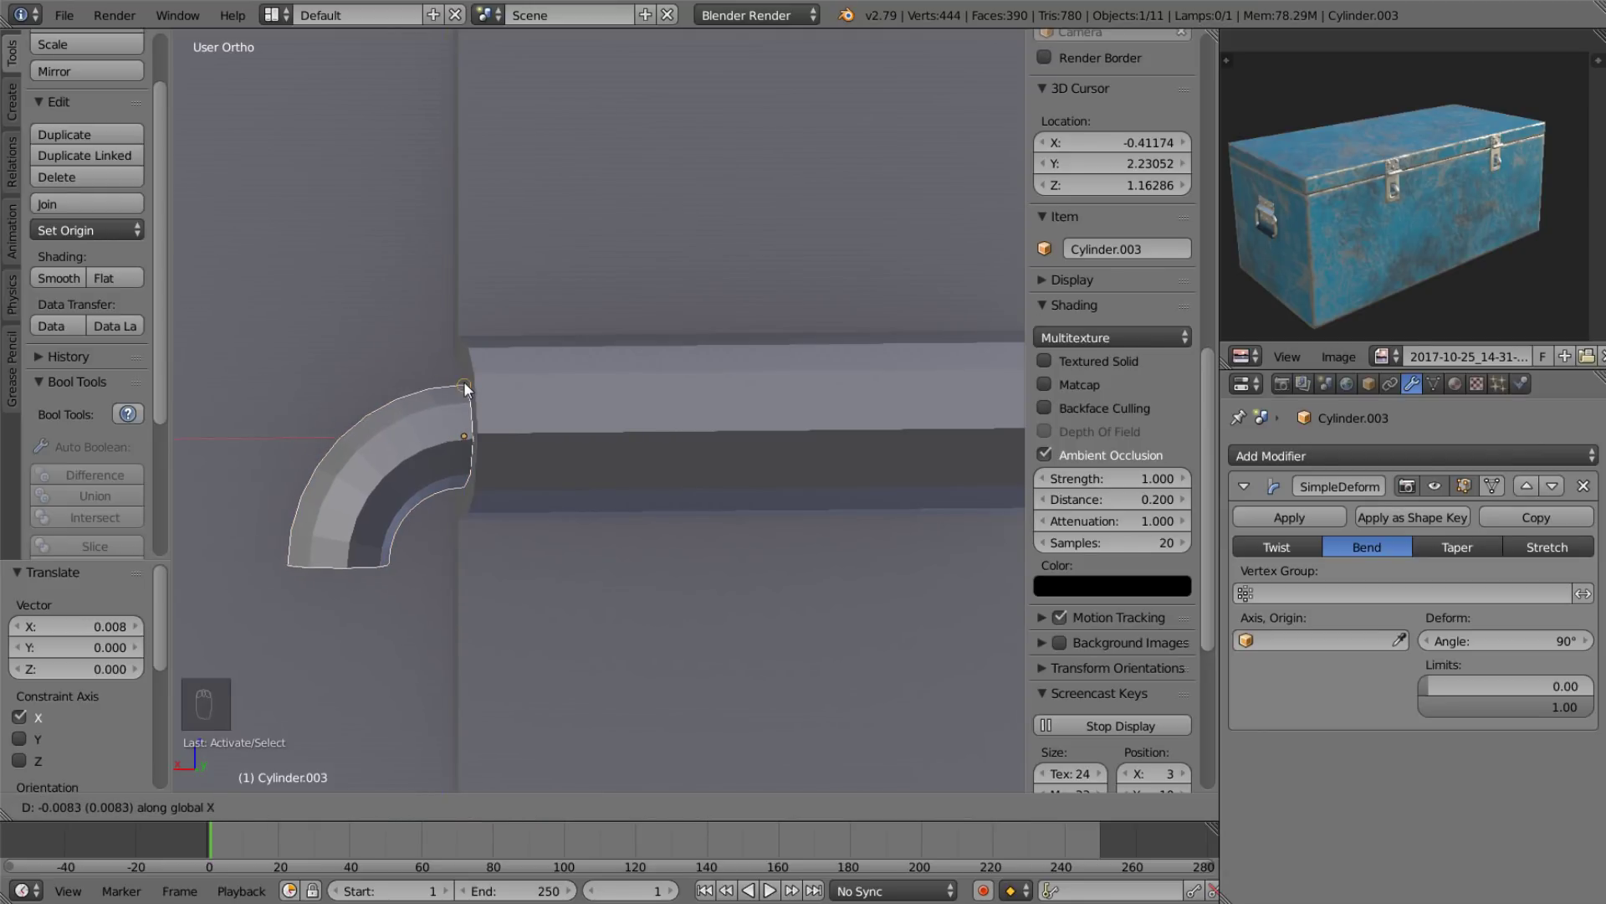
pyautogui.middleClick(314, 427)
pyautogui.middleClick(435, 553)
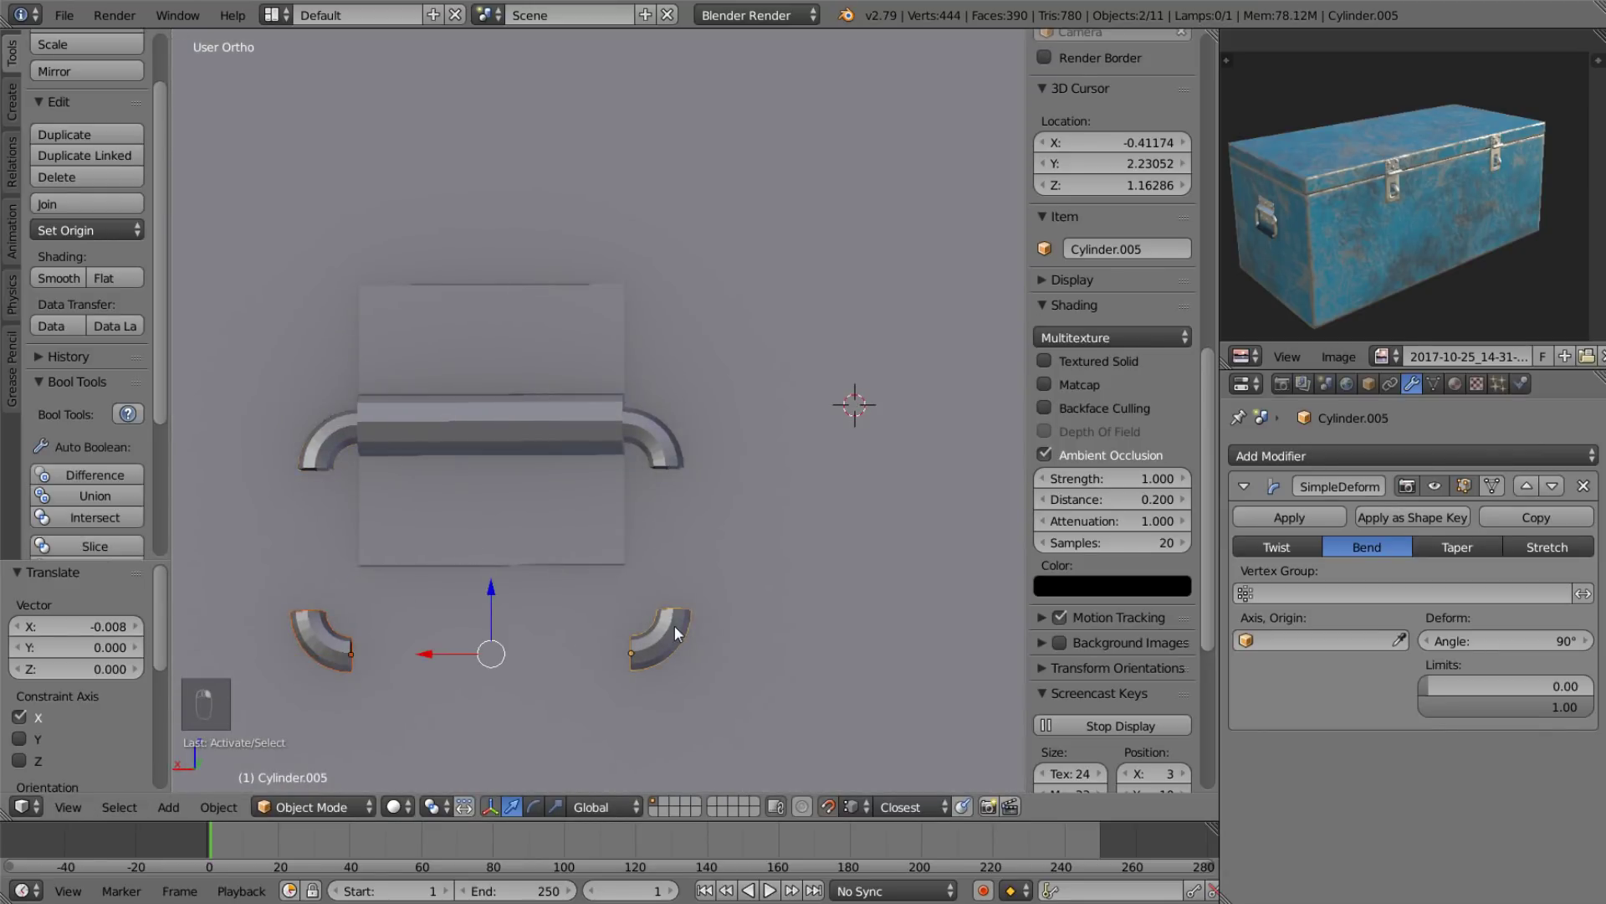
# Duplicate the bent pipe corner, mirror it with Z scale -1, and place it at the strip's other end.
pyautogui.press('shift+d')
pyautogui.press('s')
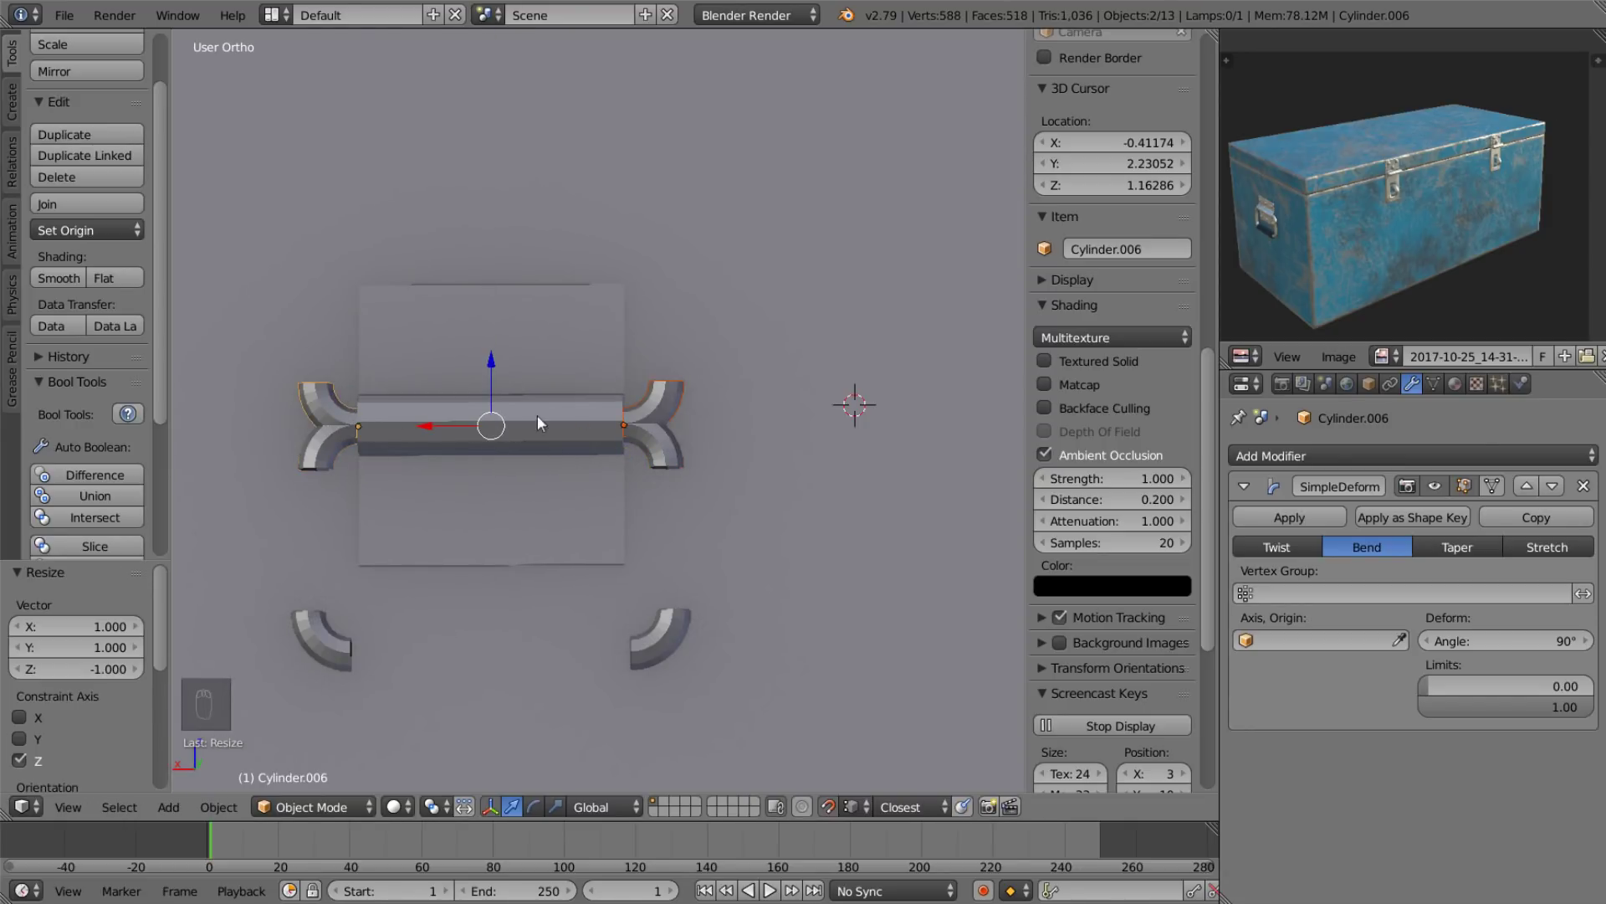
pyautogui.moveTo(500, 363); pyautogui.dragTo(454, 579)
# Lower the hinge plate slightly, then duplicate the pair of pipe corners.
pyautogui.rightClick(329, 653)
pyautogui.moveTo(540, 659); pyautogui.dragTo(451, 677)
pyautogui.press('x')
pyautogui.moveTo(718, 505); pyautogui.dragTo(637, 424)
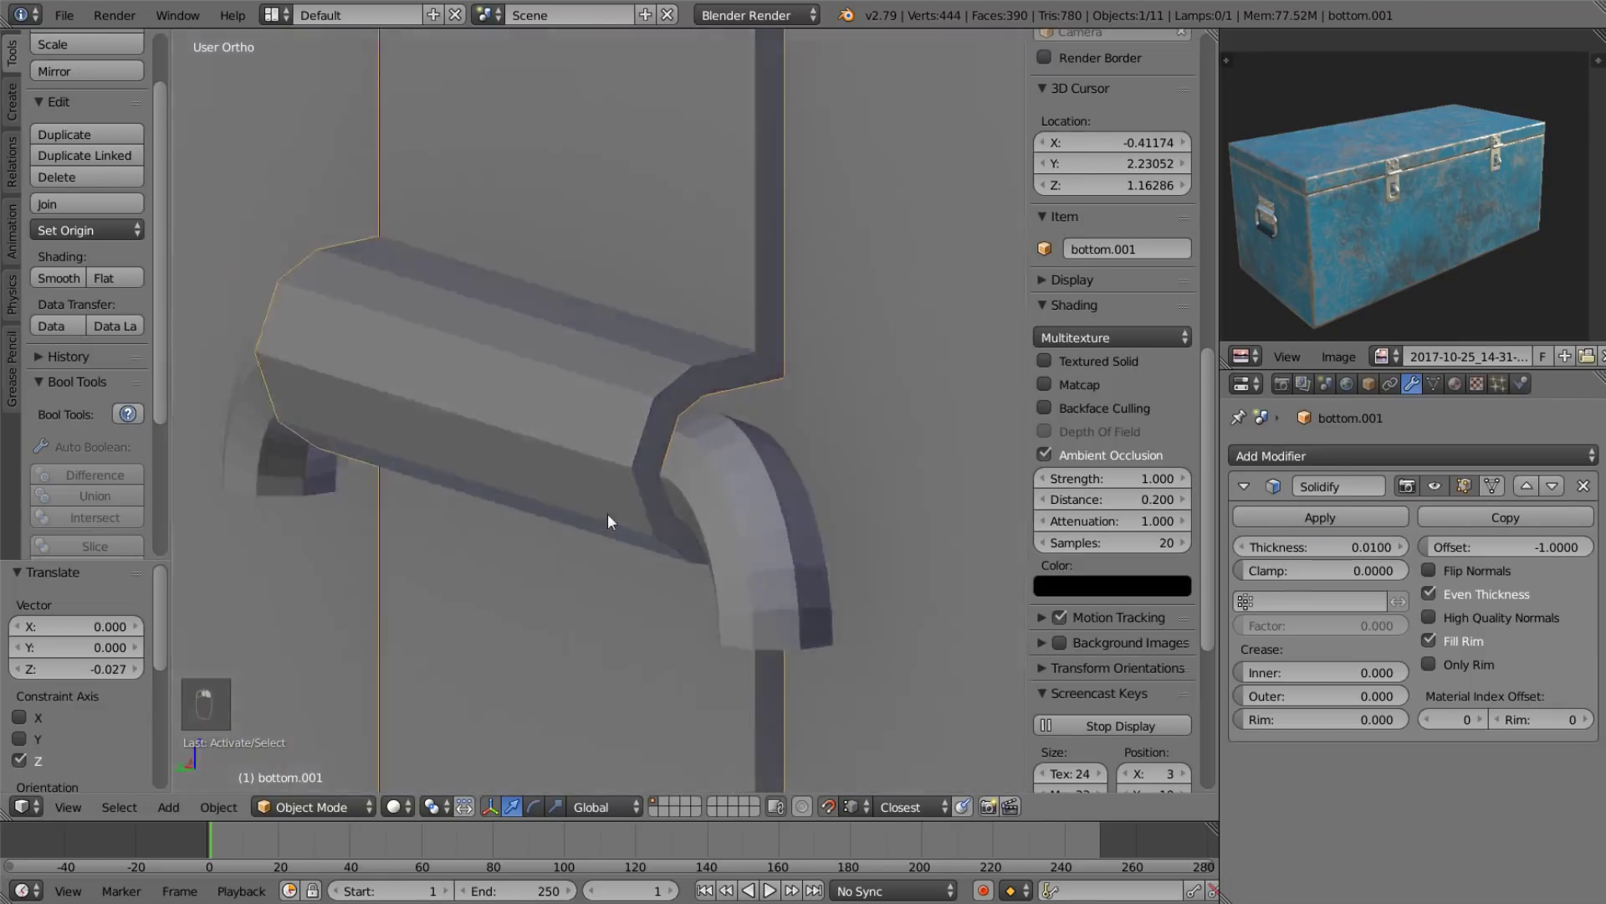
pyautogui.click(756, 411)
pyautogui.press('shift+d')
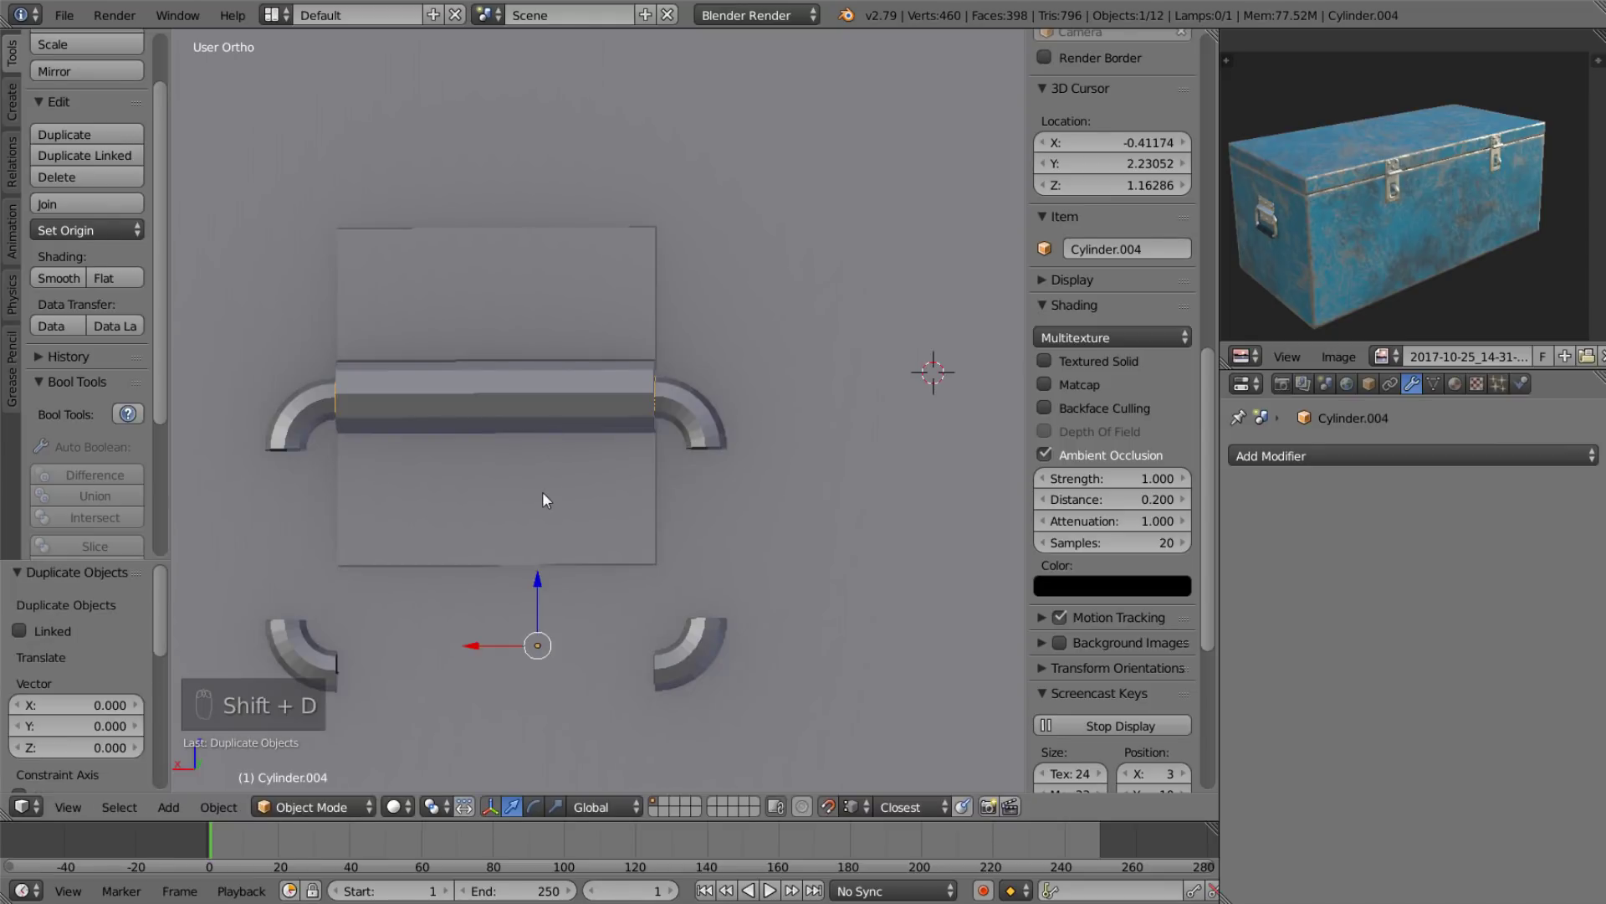
# Drop the copied corners down, then extrude the bottom bar into a side piece and scale it to fit.
pyautogui.press('g')
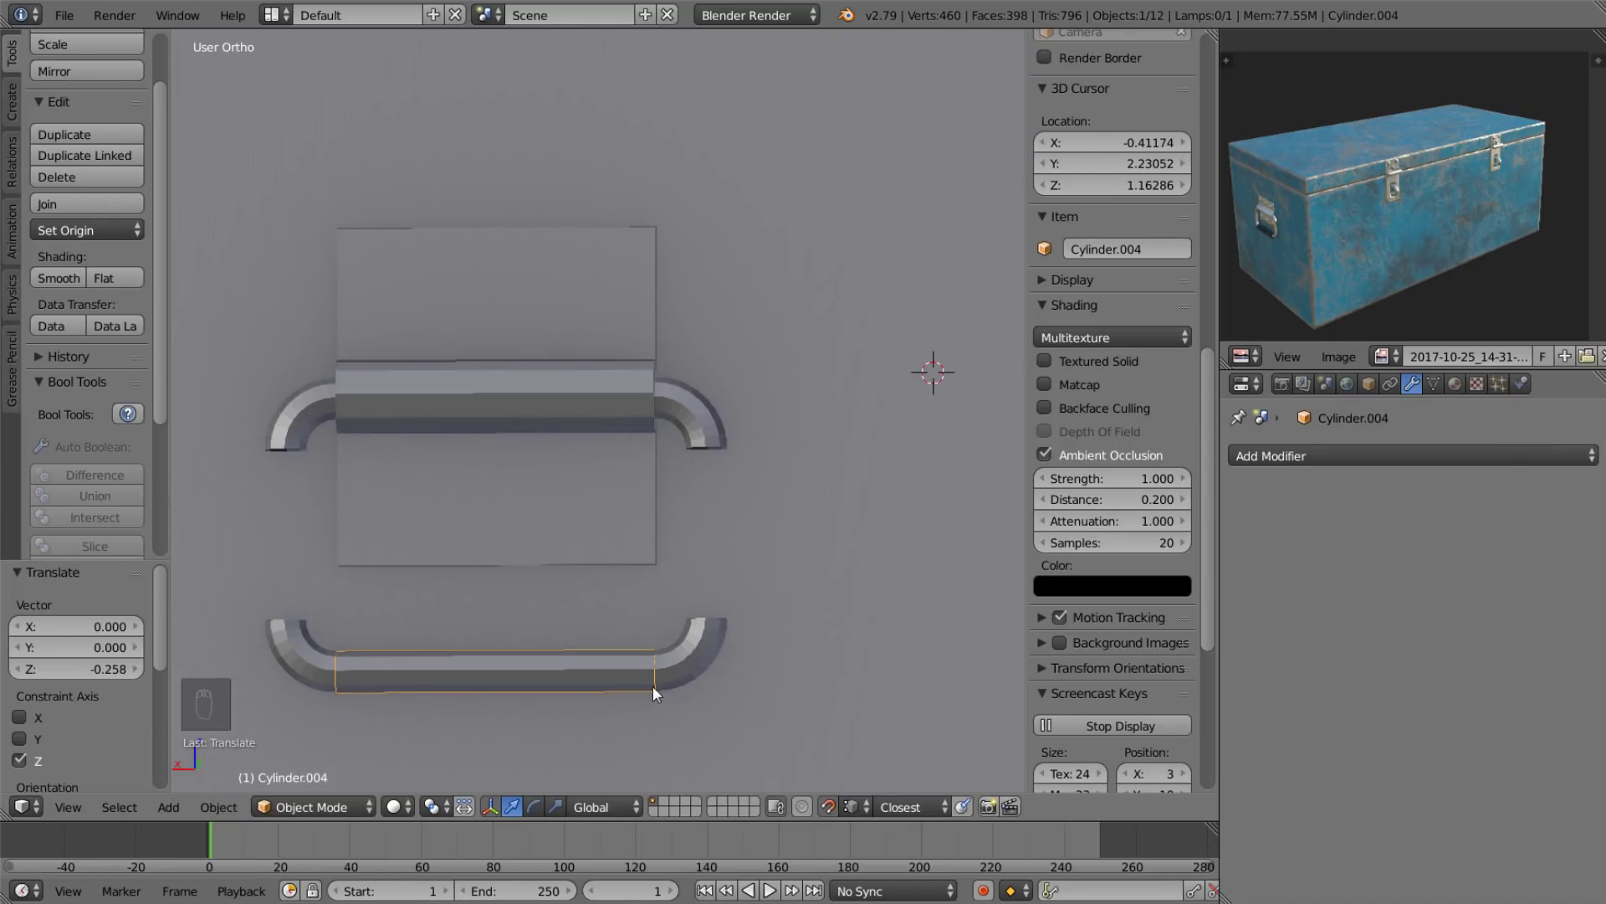
pyautogui.press('alt+F5')
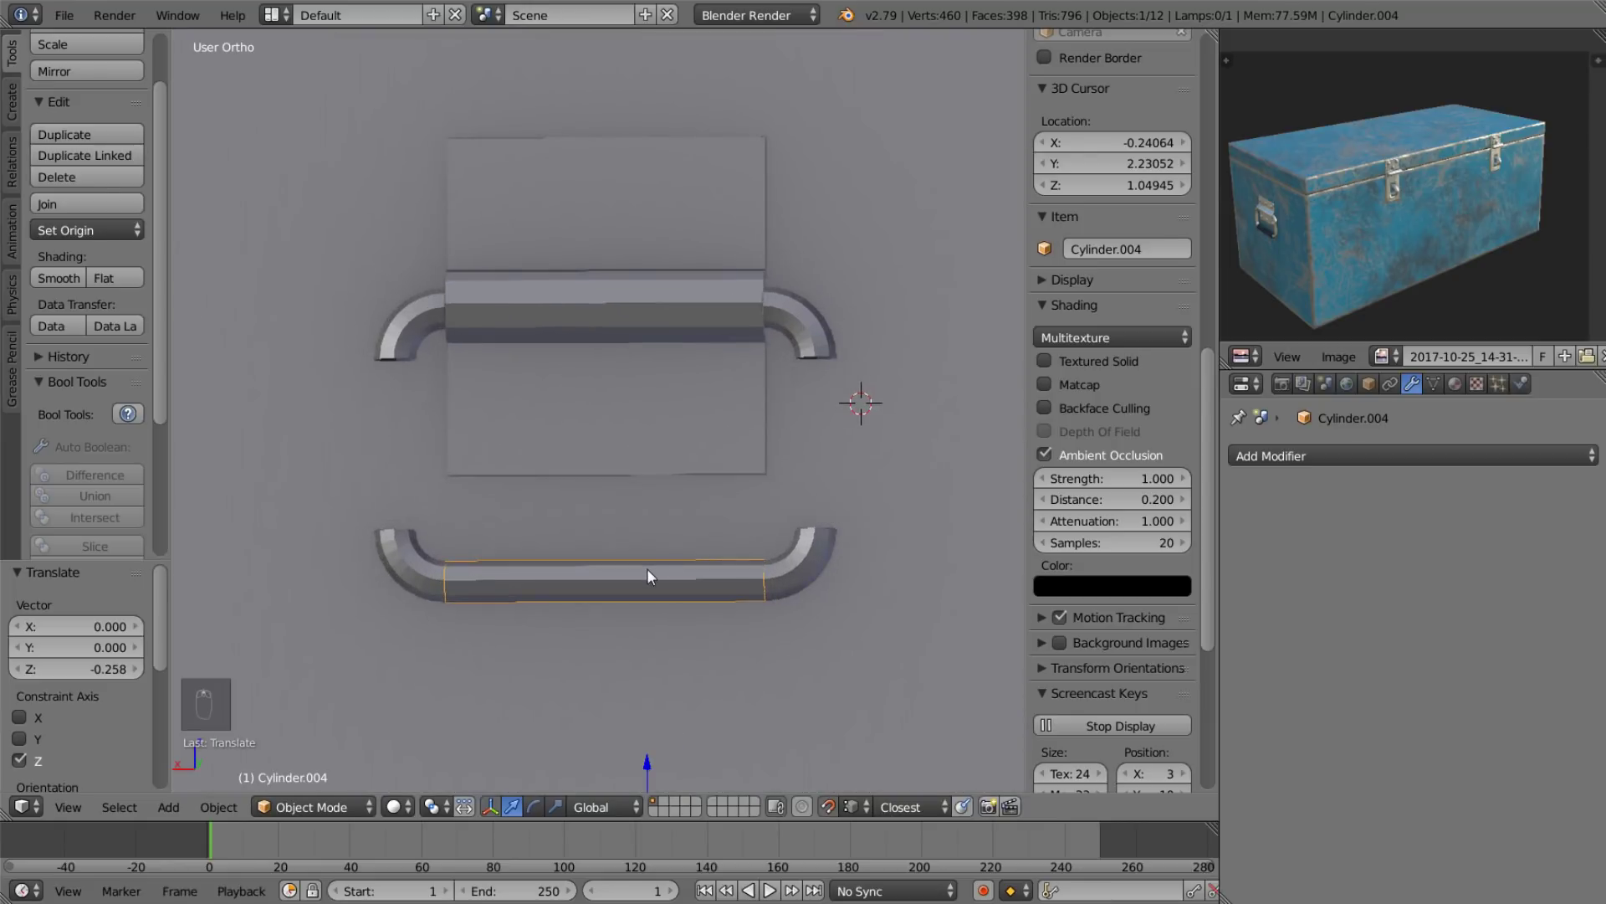
pyautogui.press('Tab')
pyautogui.press('shift+d')
pyautogui.press('r')
pyautogui.moveTo(610, 513); pyautogui.dragTo(723, 509)
pyautogui.press('s')
pyautogui.moveTo(849, 408); pyautogui.dragTo(747, 455)
pyautogui.press('s')
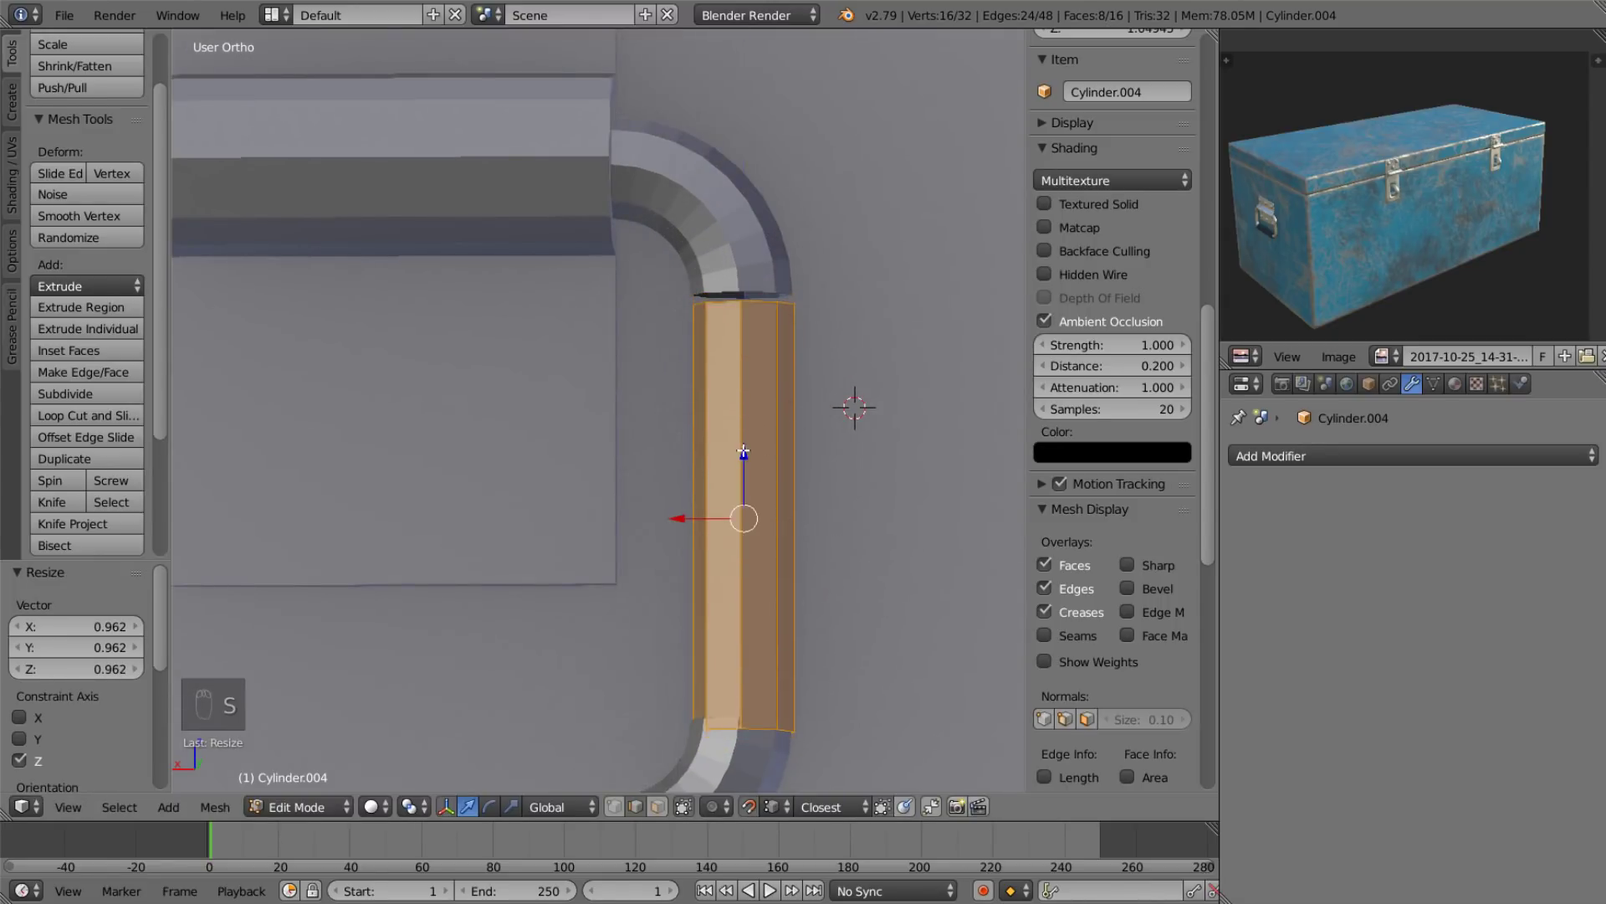
pyautogui.press('s')
# Resize and slide both side bars outward until the loop meets all four corners.
pyautogui.click(685, 506)
pyautogui.moveTo(750, 443); pyautogui.dragTo(840, 481)
pyautogui.press('s')
pyautogui.press('s')
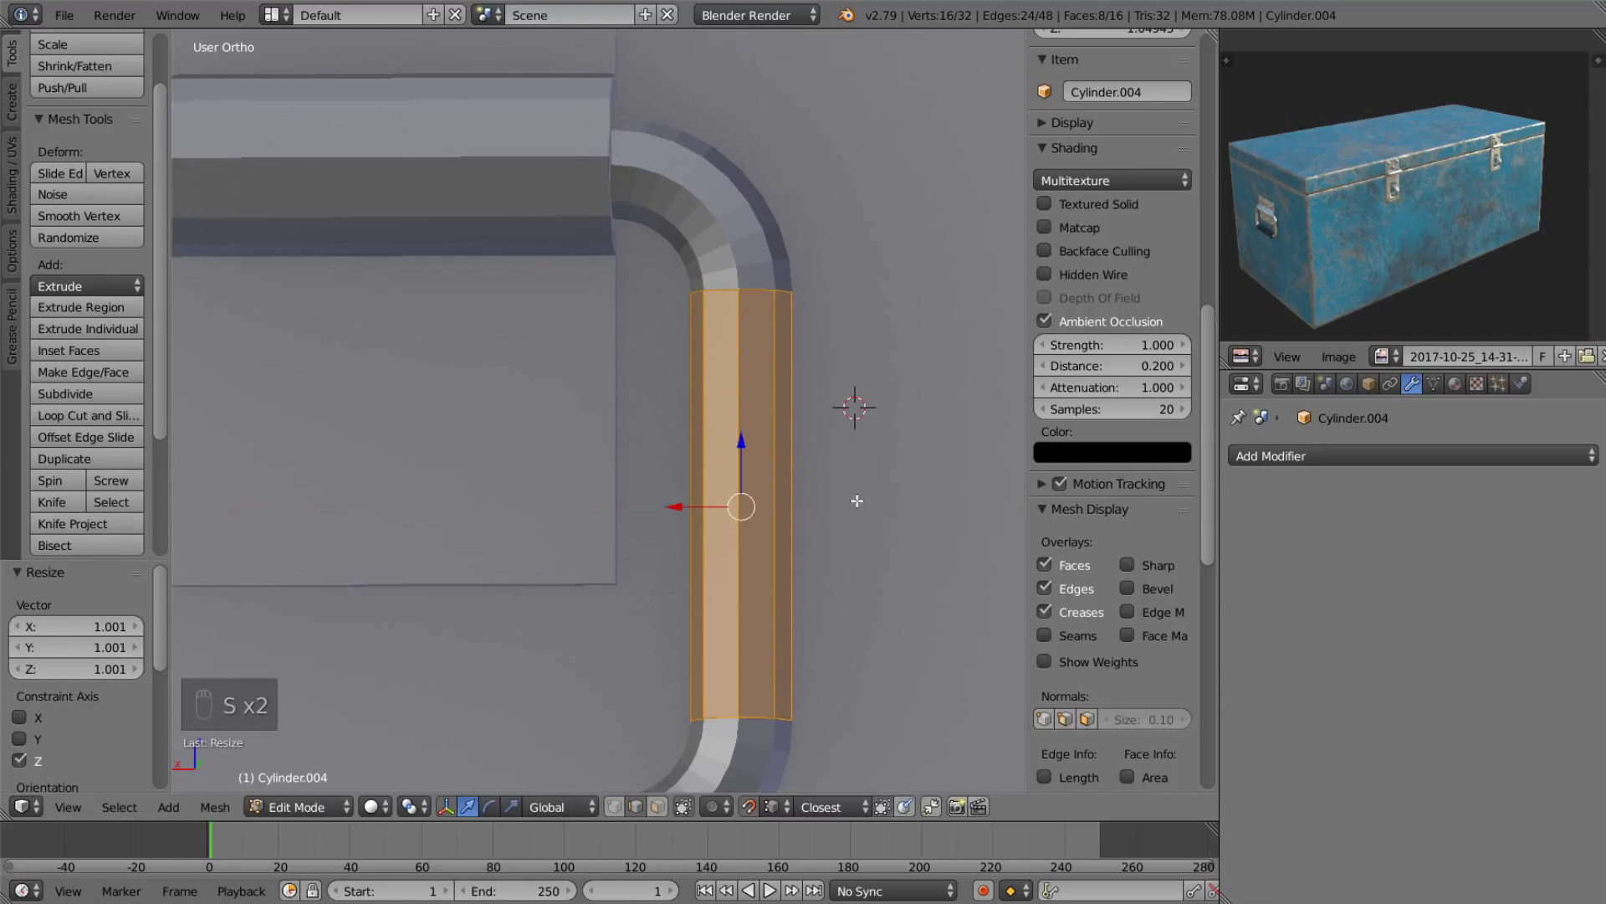
pyautogui.click(744, 439)
pyautogui.moveTo(863, 459); pyautogui.dragTo(743, 482)
pyautogui.press('shift+d')
pyautogui.click(277, 376)
pyautogui.click(434, 466)
pyautogui.press('g')
pyautogui.moveTo(226, 433); pyautogui.dragTo(345, 573)
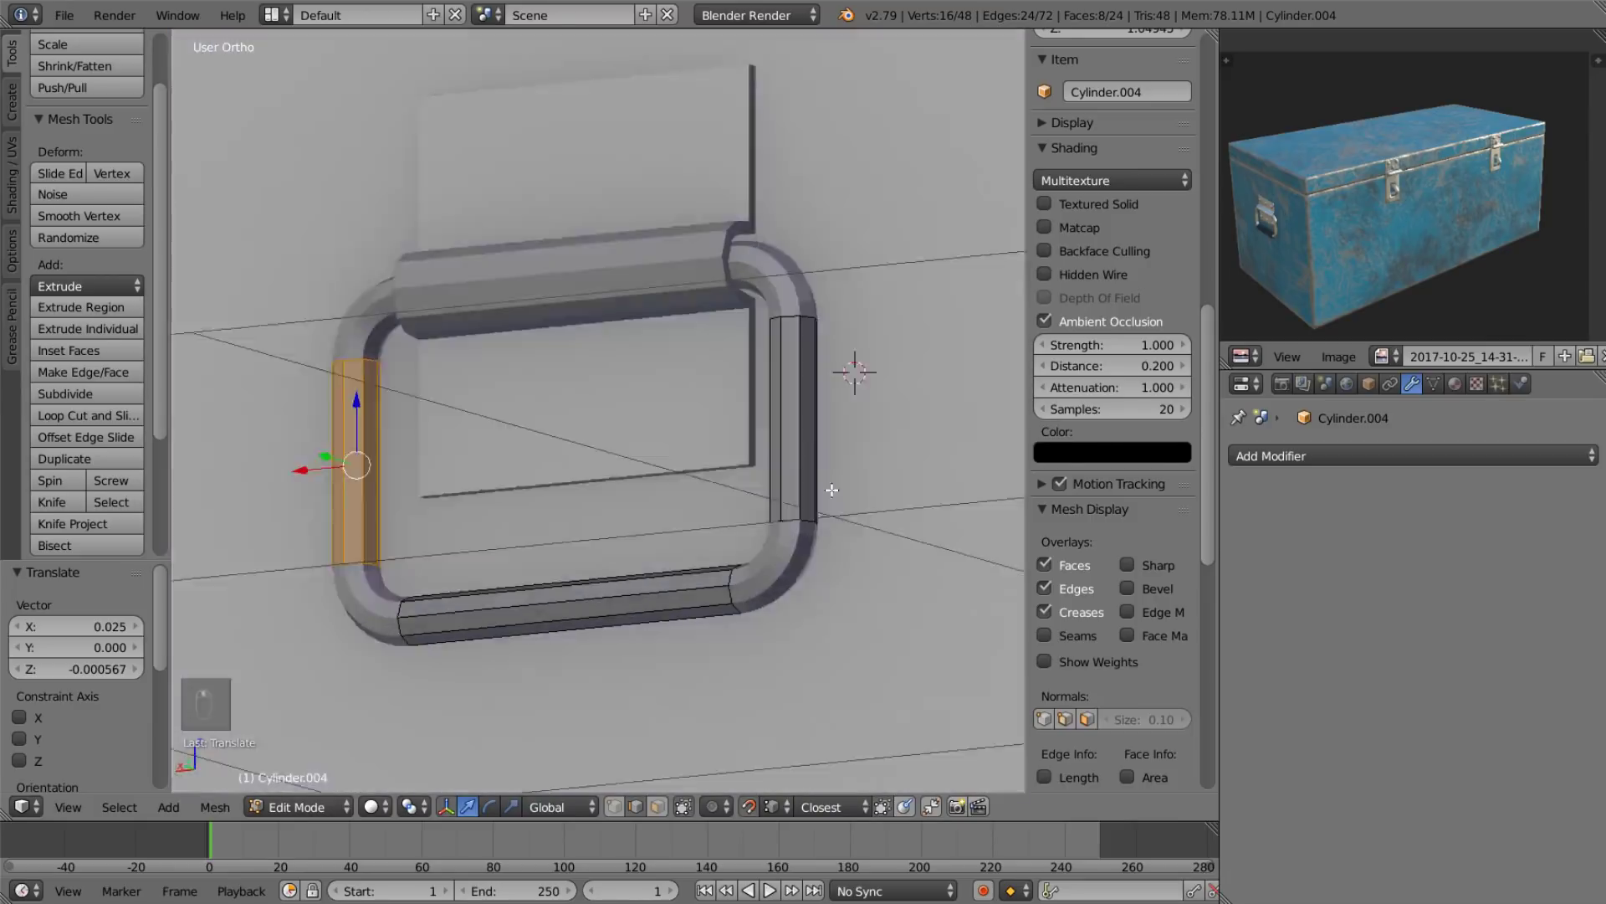
# Leave Edit Mode and frame the closed handle loop in orthographic view.
pyautogui.press('Tab')
pyautogui.moveTo(778, 224); pyautogui.dragTo(504, 350)
pyautogui.middleClick(504, 350)
pyautogui.moveTo(1284, 523); pyautogui.dragTo(778, 346)
# Make each copied corner piece single user so it has its own mesh data.
pyautogui.moveTo(469, 412); pyautogui.dragTo(519, 374)
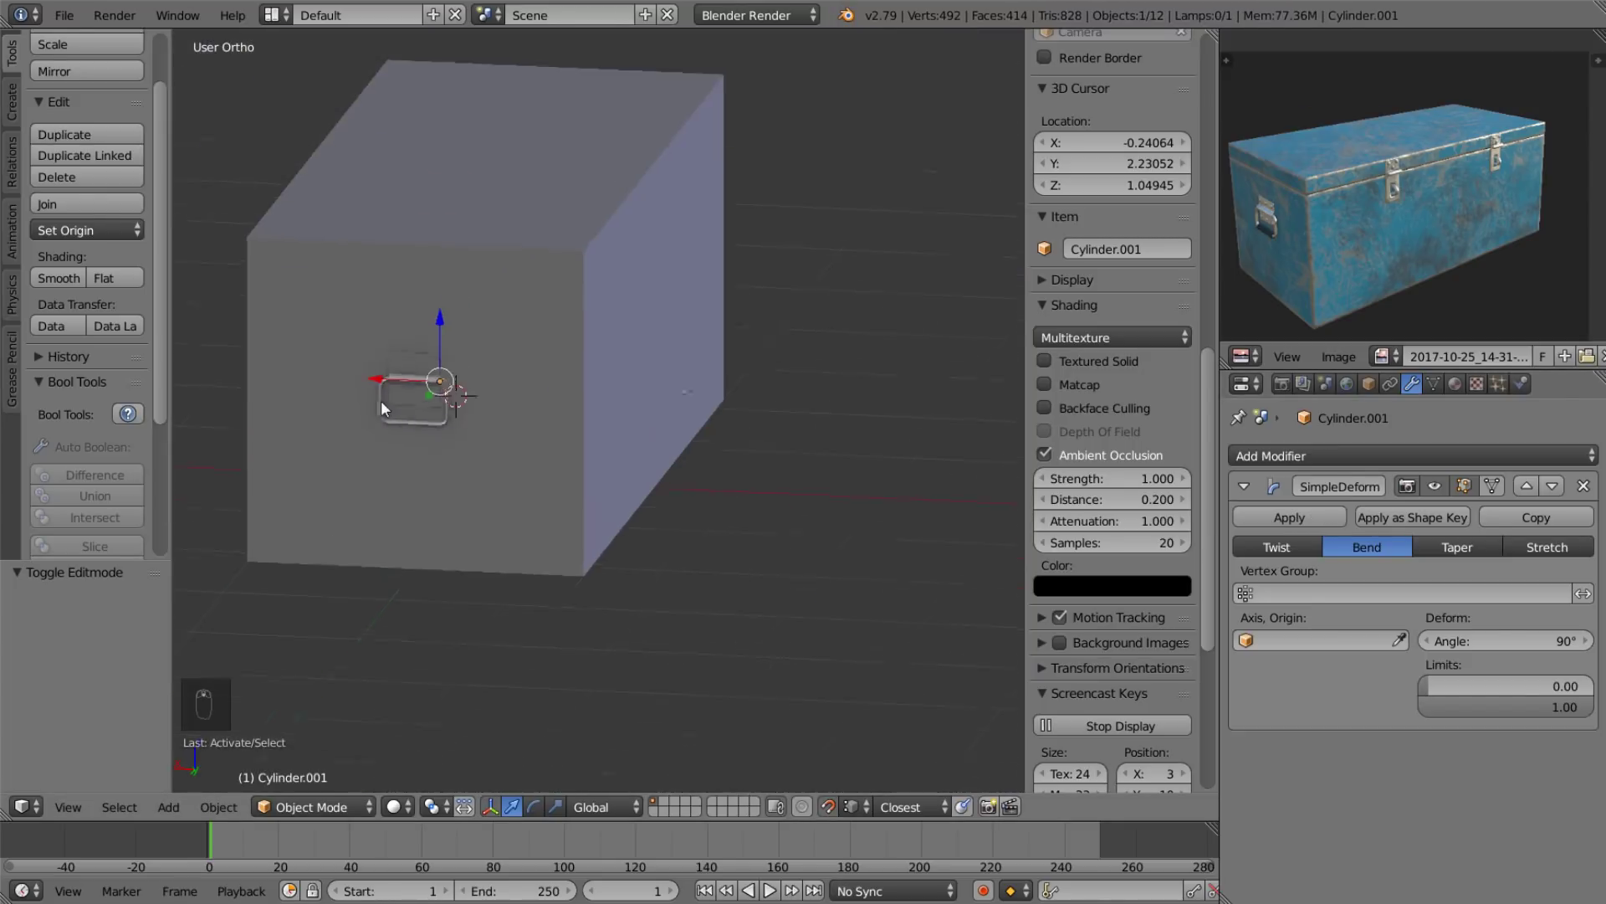
pyautogui.click(641, 401)
pyautogui.click(835, 448)
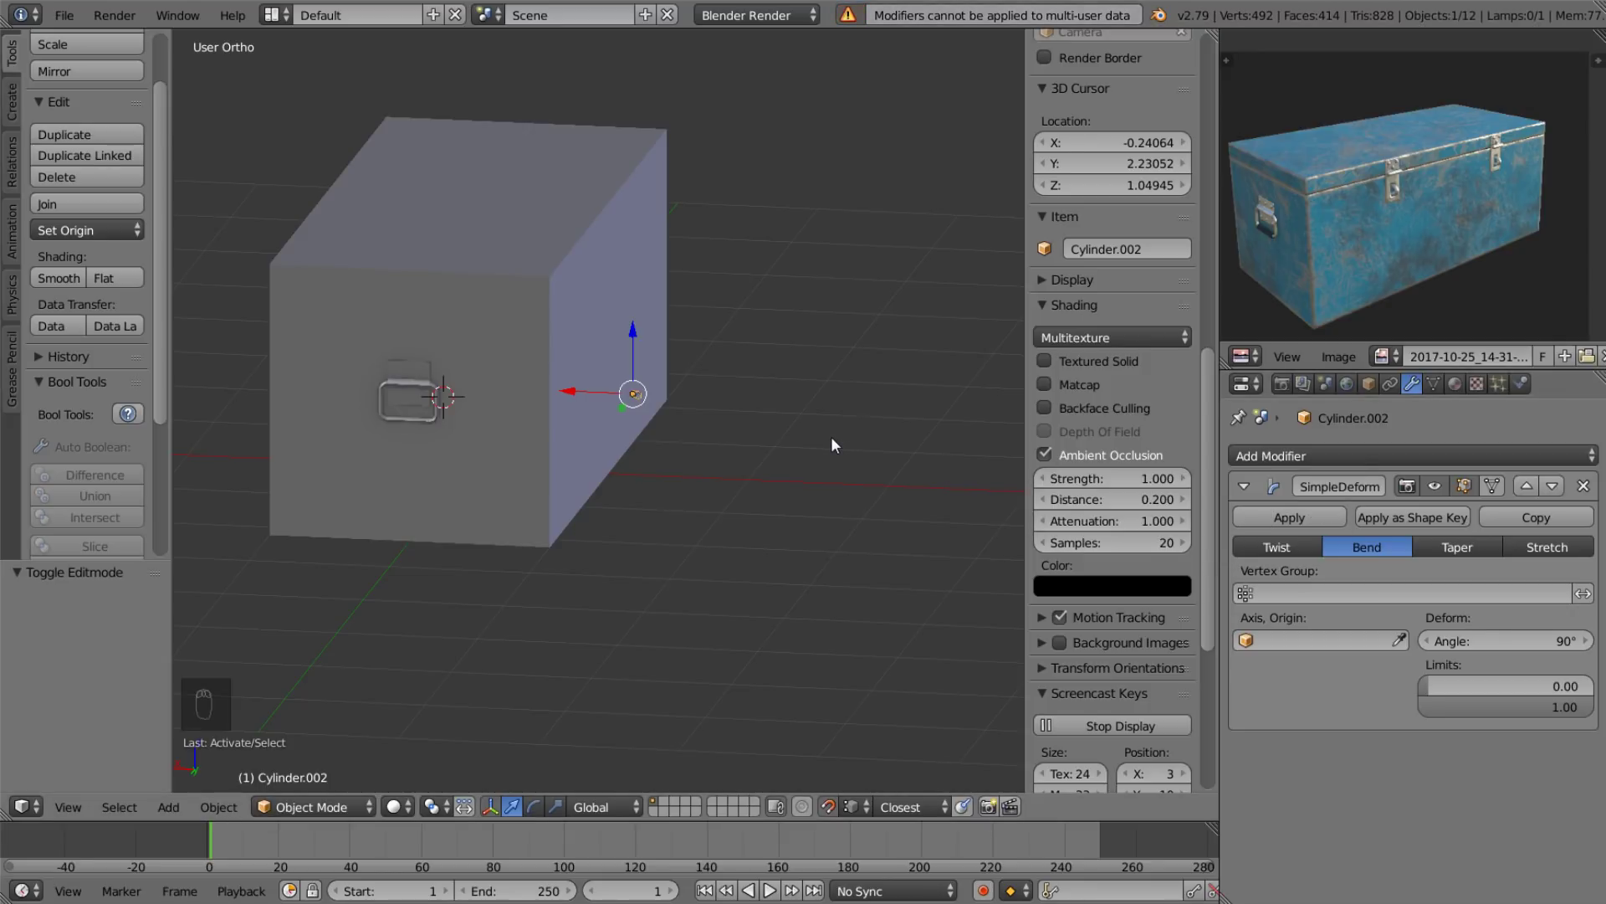
pyautogui.press('ctrl+z')
pyautogui.press('alt+F5')
pyautogui.press('u')
pyautogui.moveTo(247, 381); pyautogui.dragTo(259, 583)
pyautogui.press('u')
pyautogui.press('u')
pyautogui.press('u')
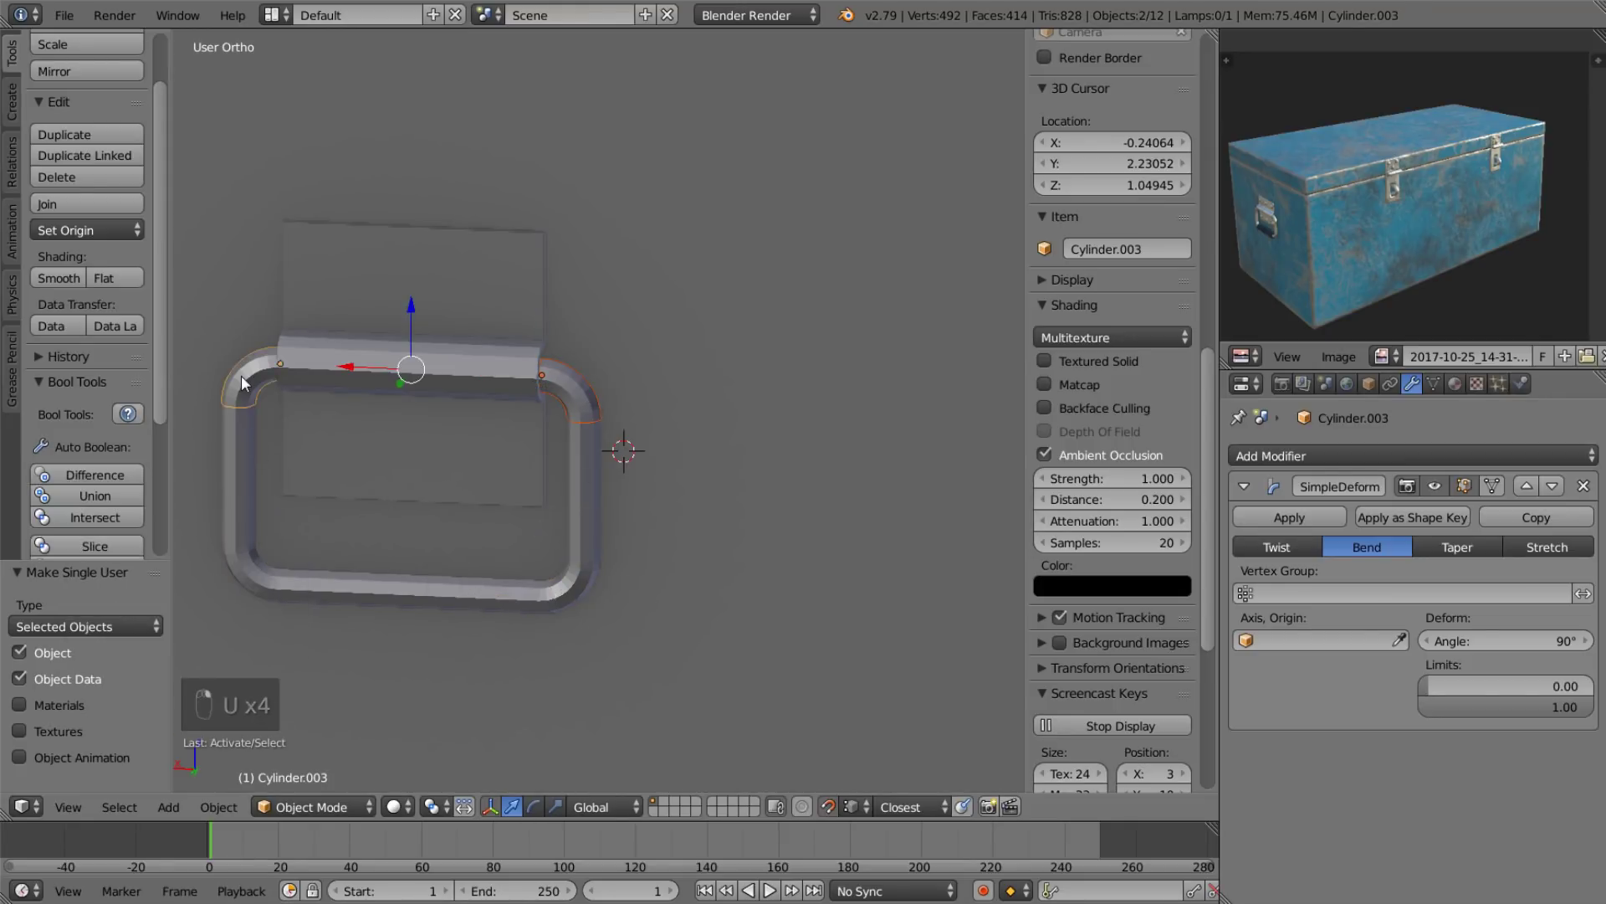
# Select all loop pieces and apply the SimpleDeform bend on every corner.
pyautogui.moveTo(423, 516); pyautogui.dragTo(756, 494)
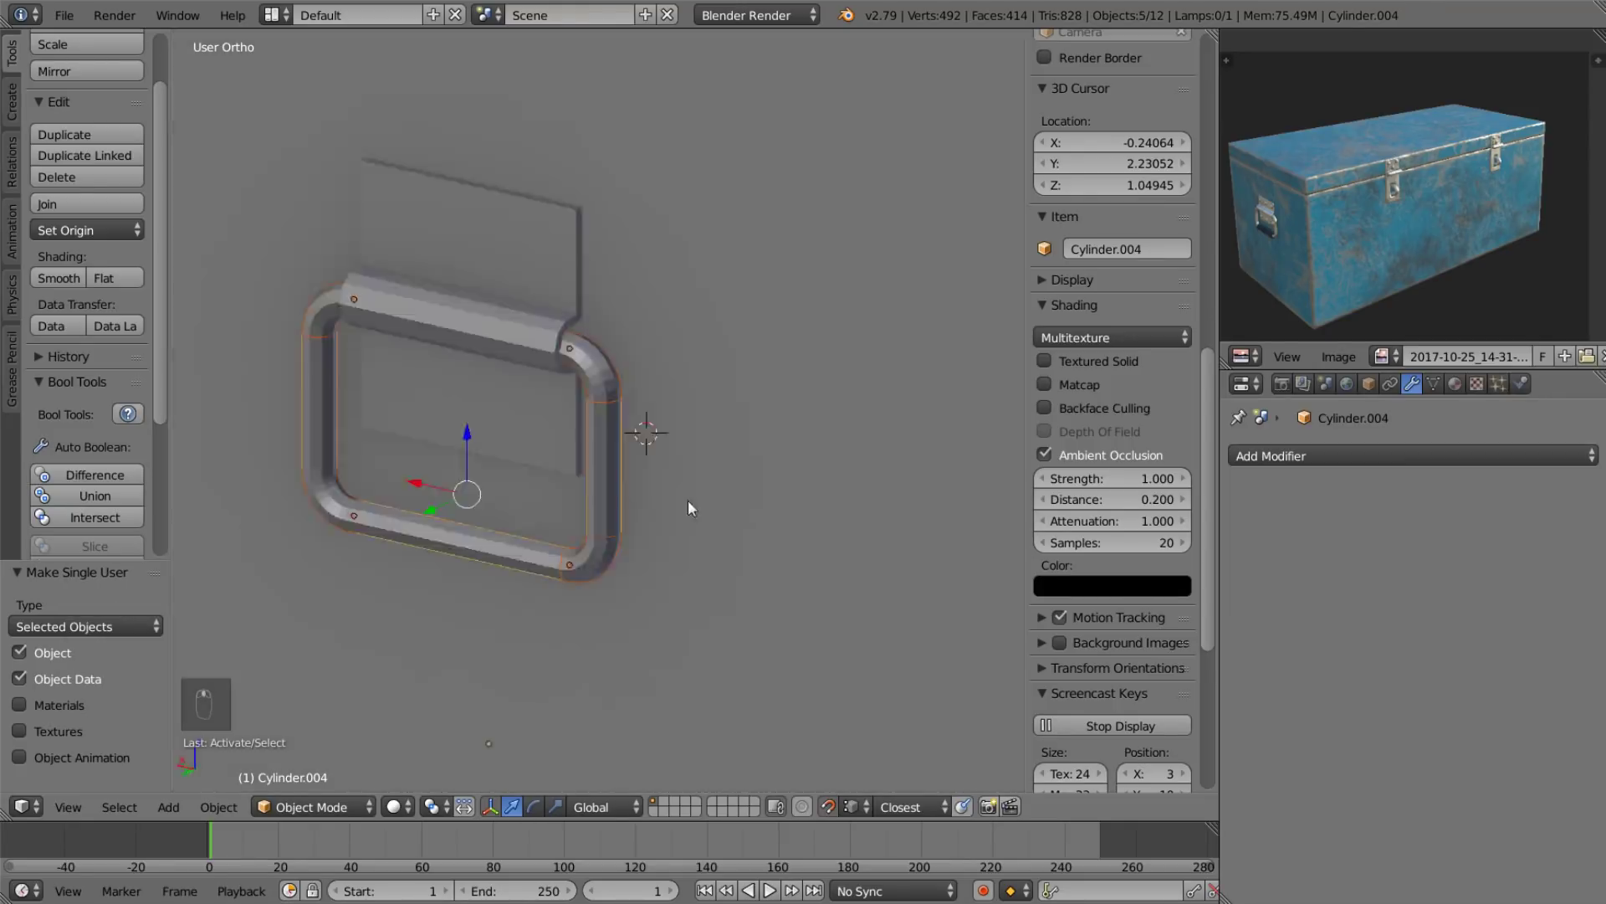
pyautogui.rightClick(667, 298)
pyautogui.moveTo(665, 295); pyautogui.dragTo(387, 475)
pyautogui.moveTo(387, 475); pyautogui.dragTo(838, 554)
pyautogui.press('ctrl+j')
pyautogui.click(1582, 493)
pyautogui.press('ctrl+z')
pyautogui.press('ctrl+z')
pyautogui.click(626, 445)
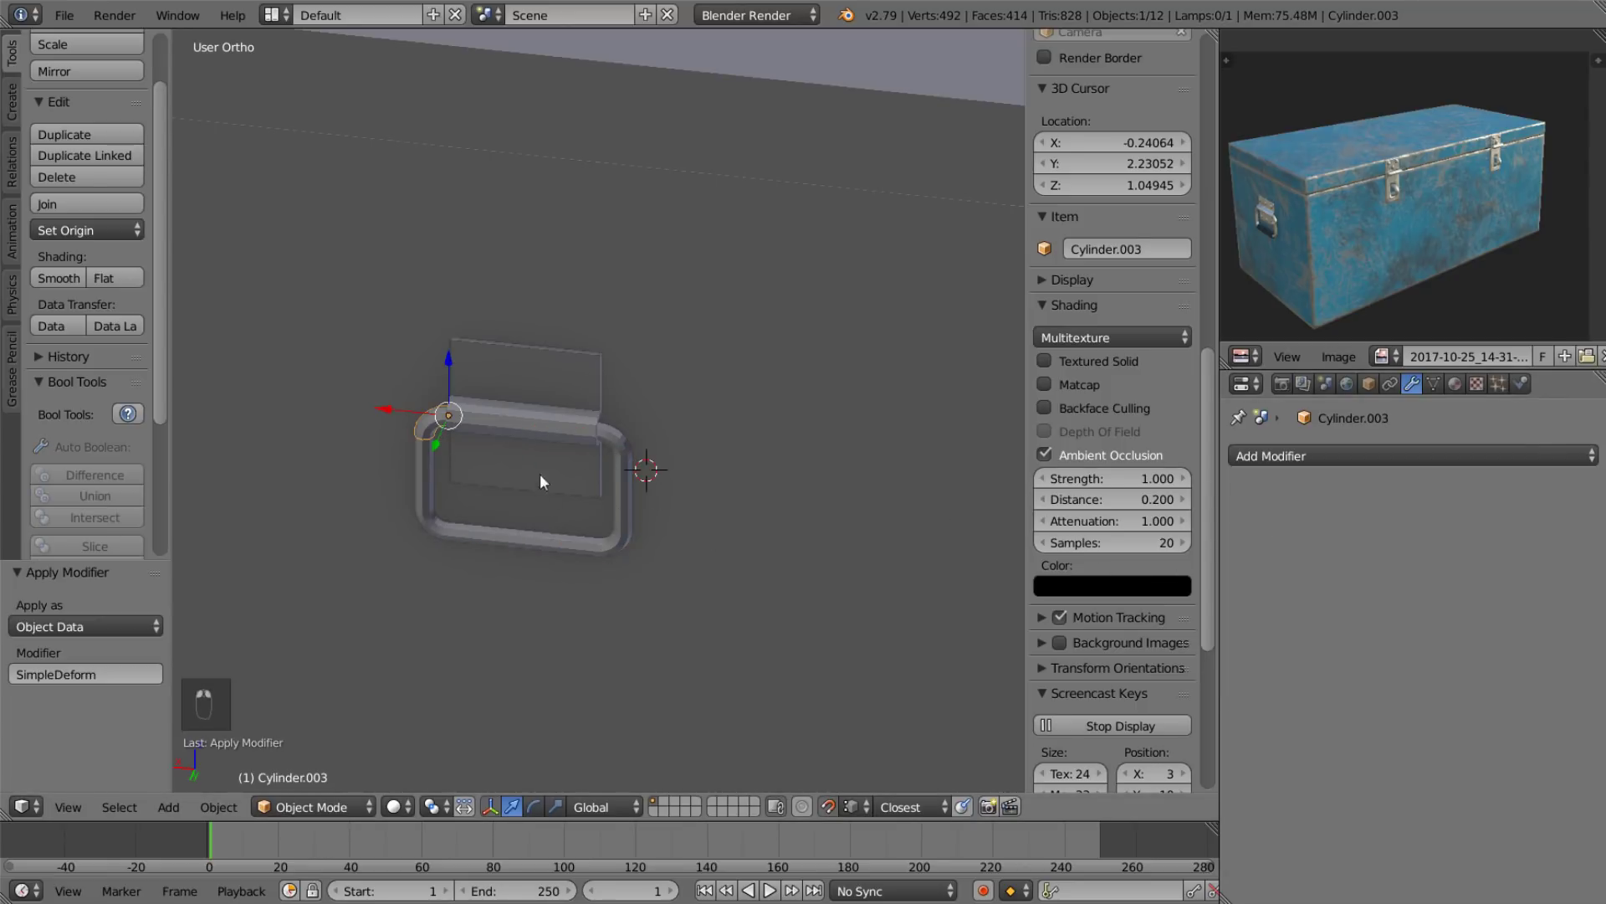
# Join the pieces into one mesh, recalculate normals and remove the 64 duplicate vertices.
pyautogui.moveTo(619, 440); pyautogui.dragTo(646, 496)
pyautogui.moveTo(728, 386); pyautogui.dragTo(616, 277)
pyautogui.moveTo(610, 467); pyautogui.dragTo(840, 332)
pyautogui.press('ctrl+j')
pyautogui.middleClick(727, 412)
pyautogui.press('Tab')
pyautogui.middleClick(1030, 349)
pyautogui.press('a')
pyautogui.press('a')
pyautogui.press('ctrl+n')
pyautogui.press('w')
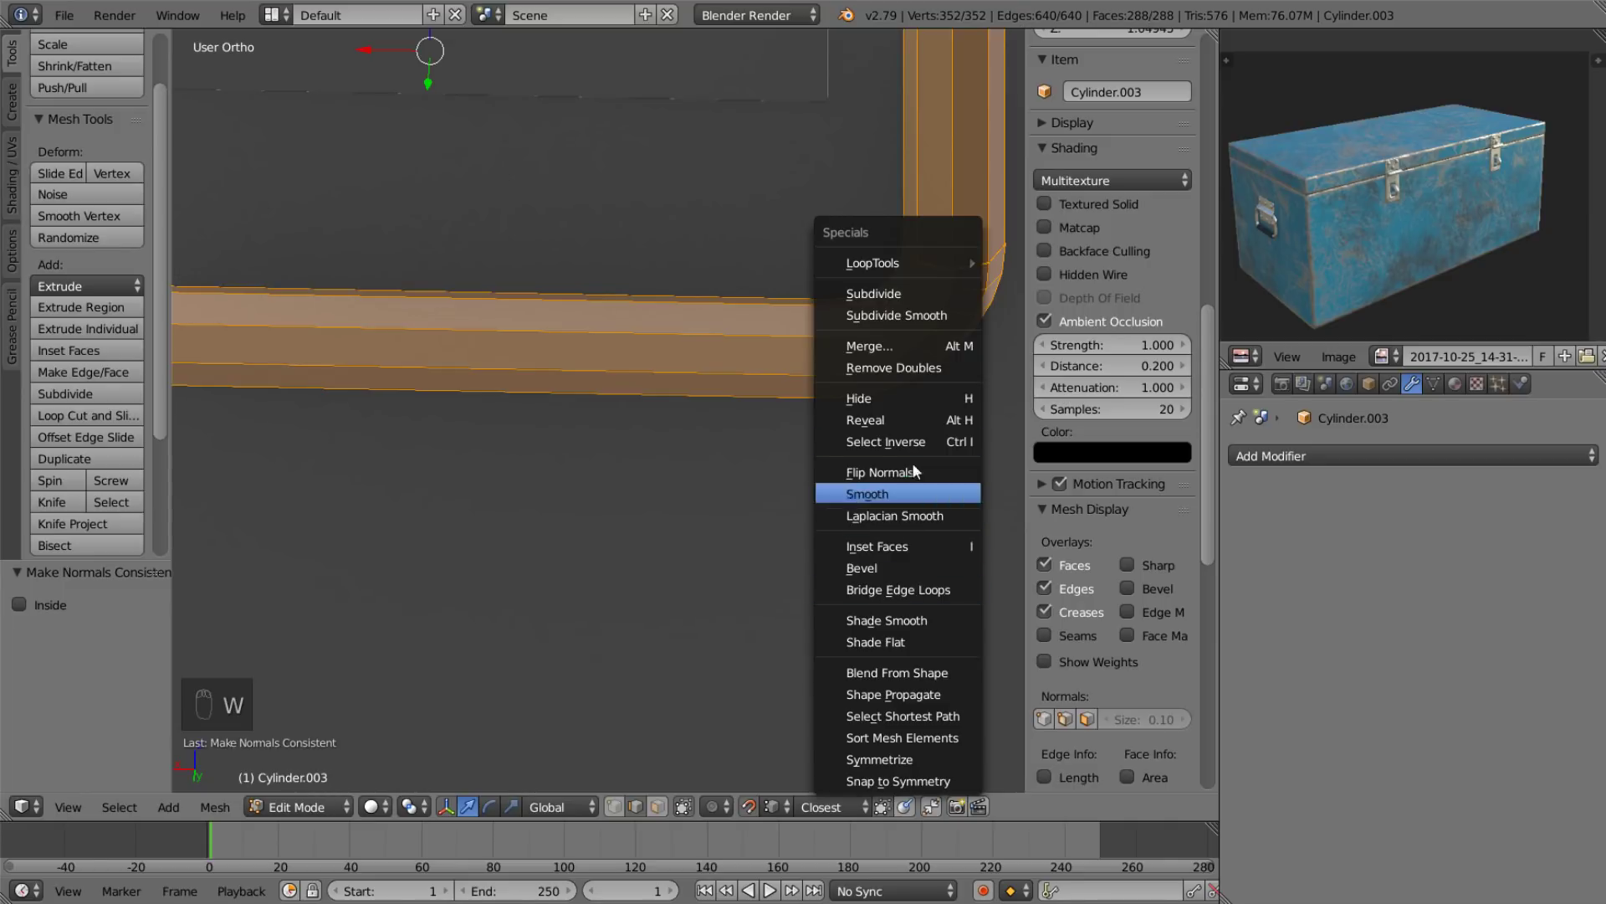
pyautogui.moveTo(159, 635); pyautogui.dragTo(125, 632)
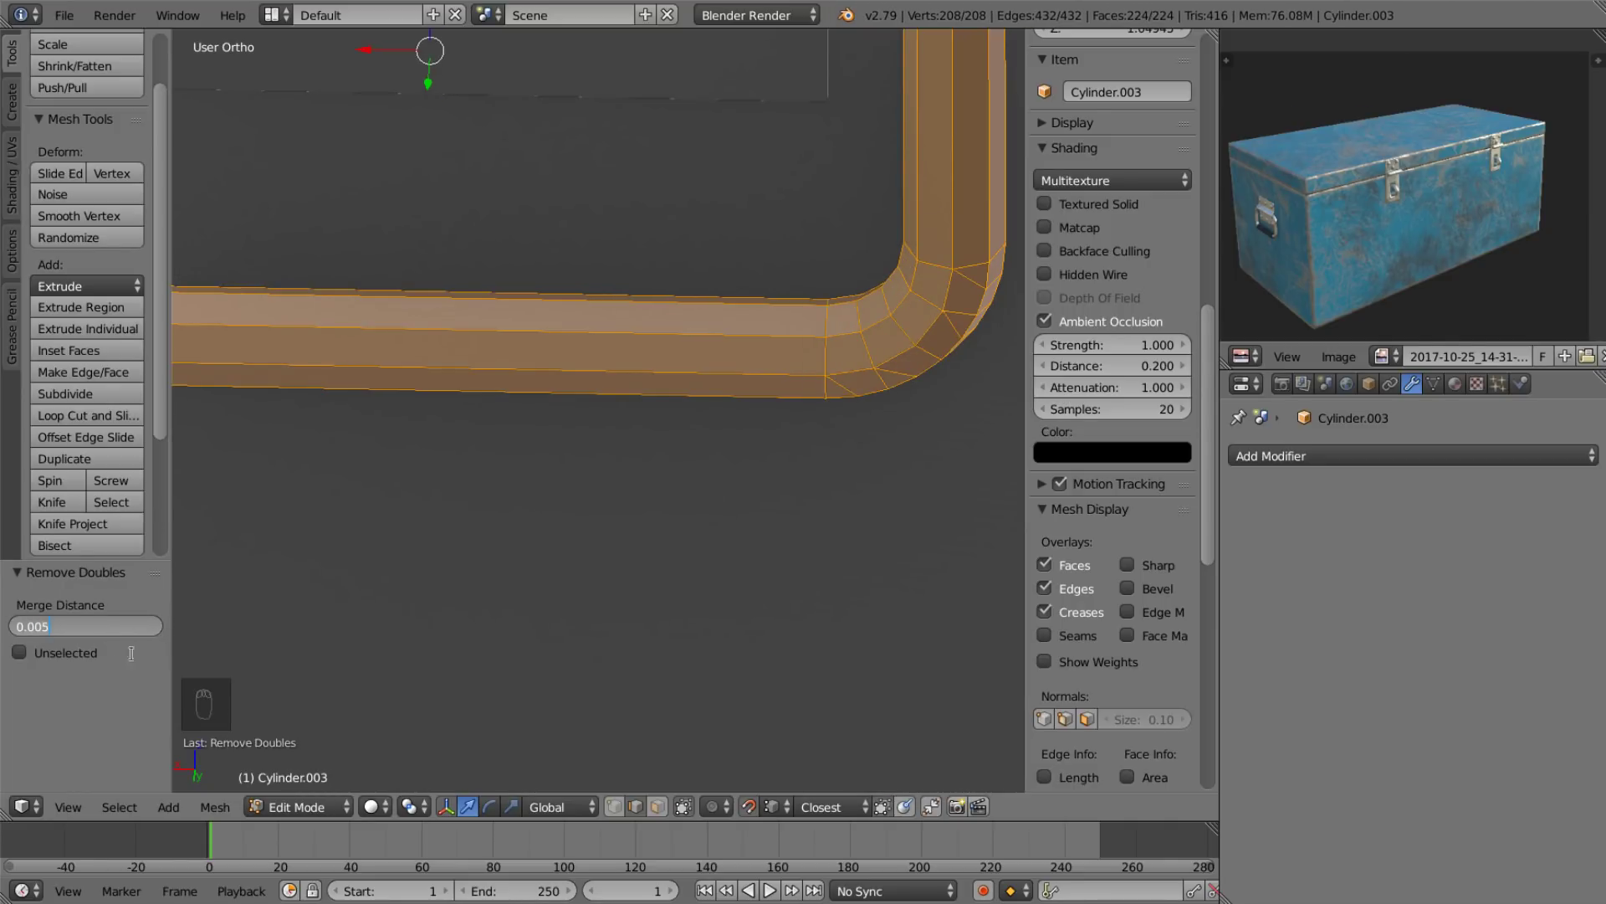
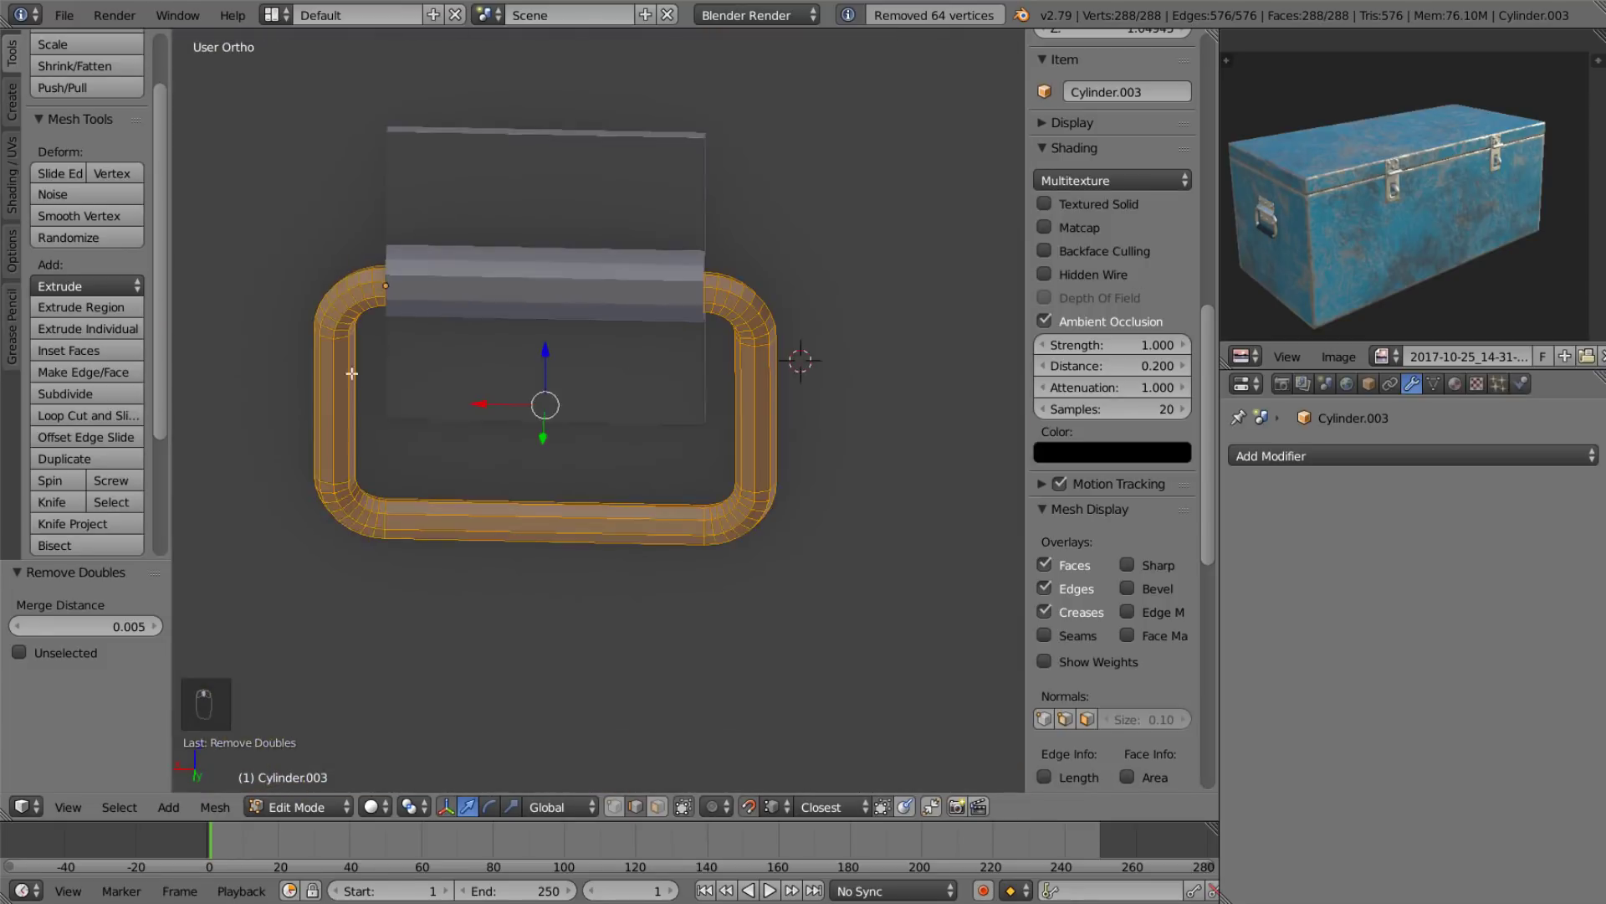
pyautogui.moveTo(358, 504); pyautogui.dragTo(582, 499)
pyautogui.press('Tab')
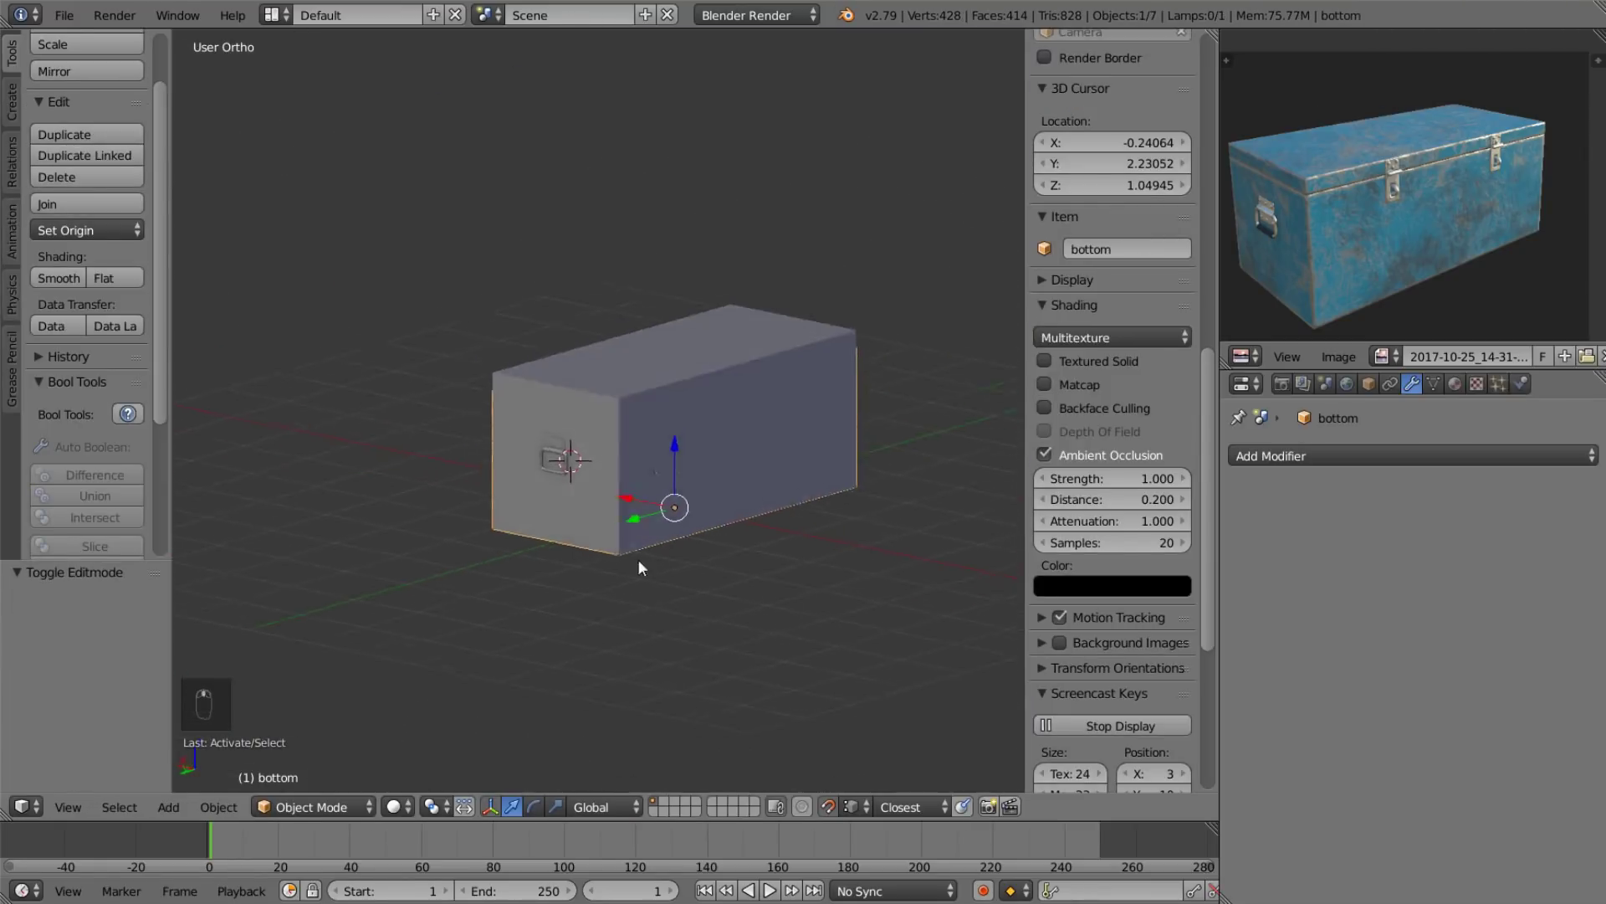
# Reset the 3D cursor to world origin and set the handle's origin to it.
pyautogui.moveTo(583, 504); pyautogui.dragTo(604, 439)
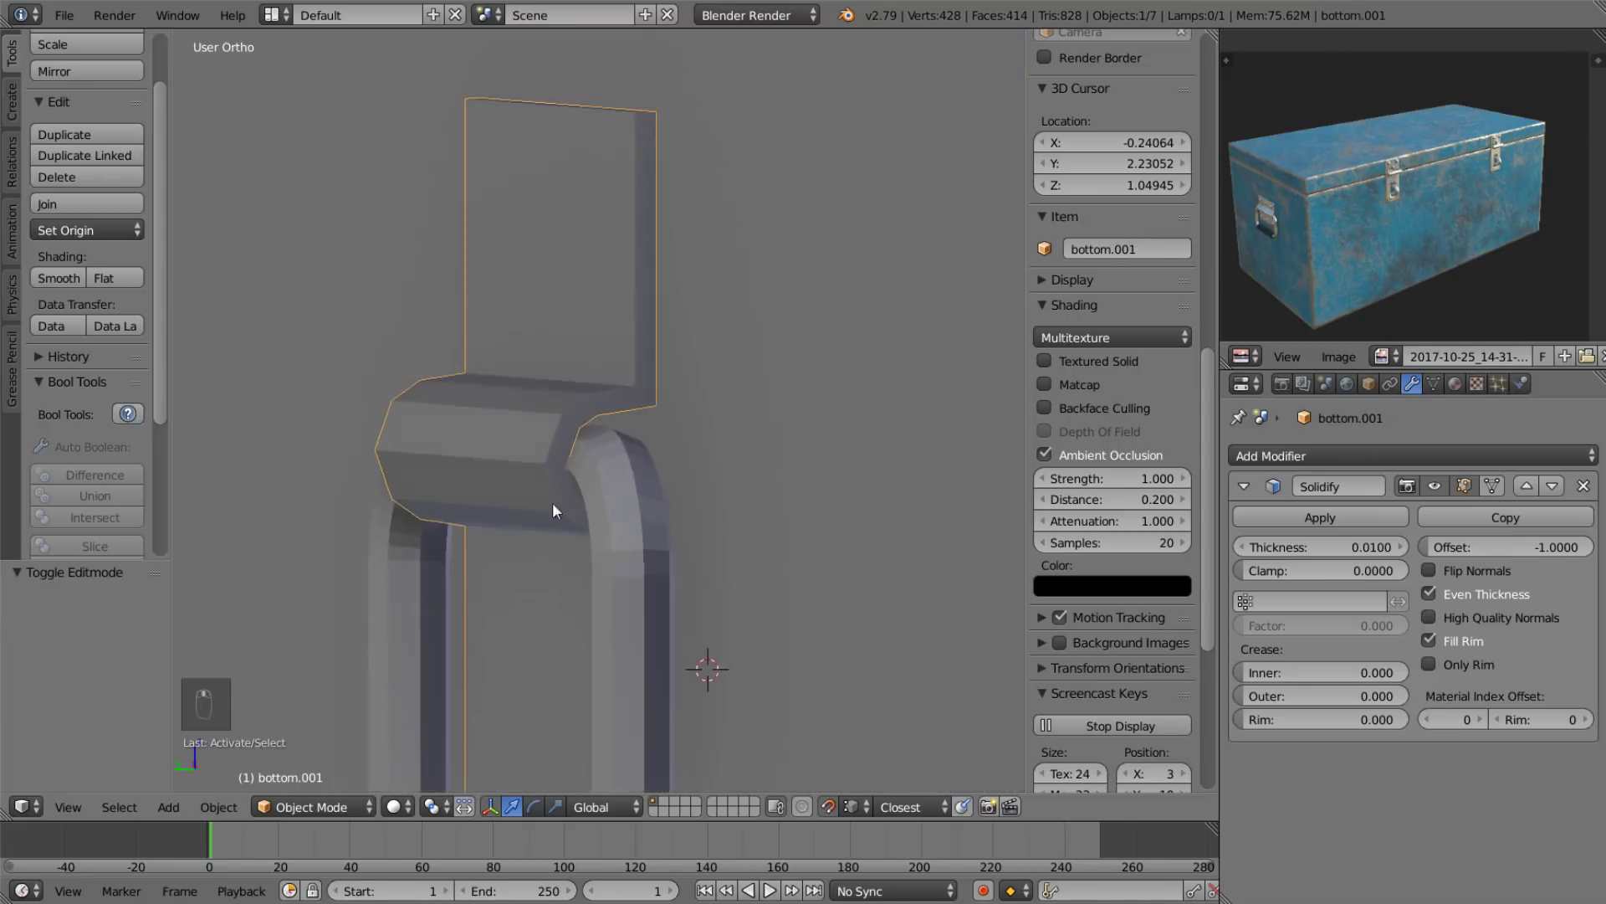
pyautogui.middleClick(591, 506)
pyautogui.moveTo(408, 523); pyautogui.dragTo(450, 610)
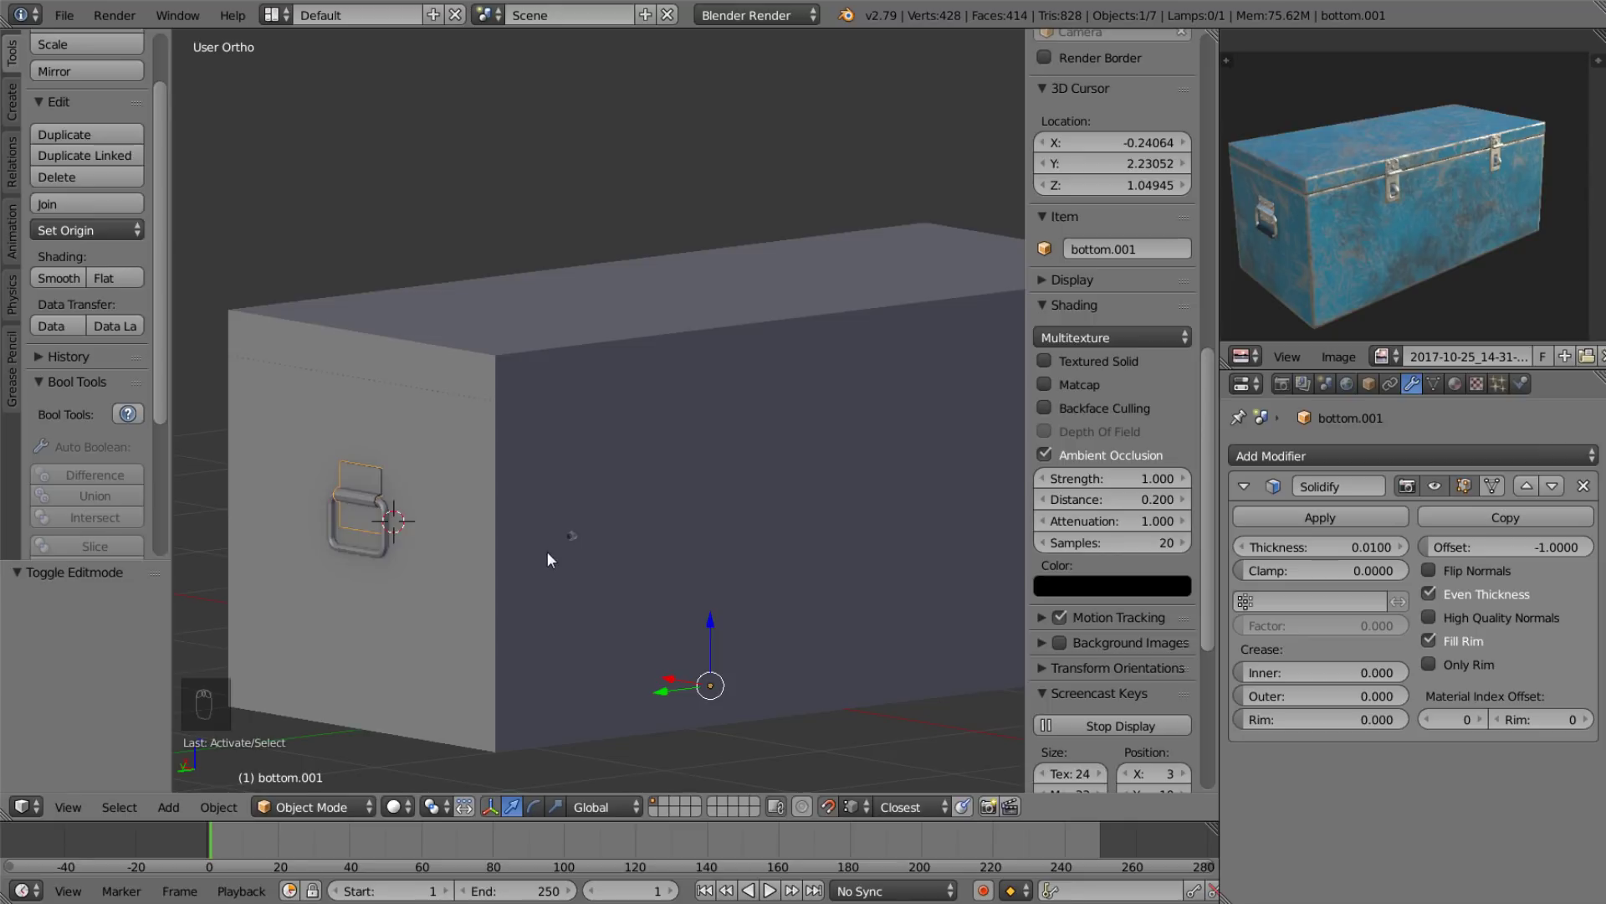
pyautogui.press('shift+c')
pyautogui.moveTo(586, 692); pyautogui.dragTo(900, 659)
pyautogui.rightClick(900, 659)
pyautogui.press('x')
pyautogui.moveTo(601, 653); pyautogui.dragTo(582, 666)
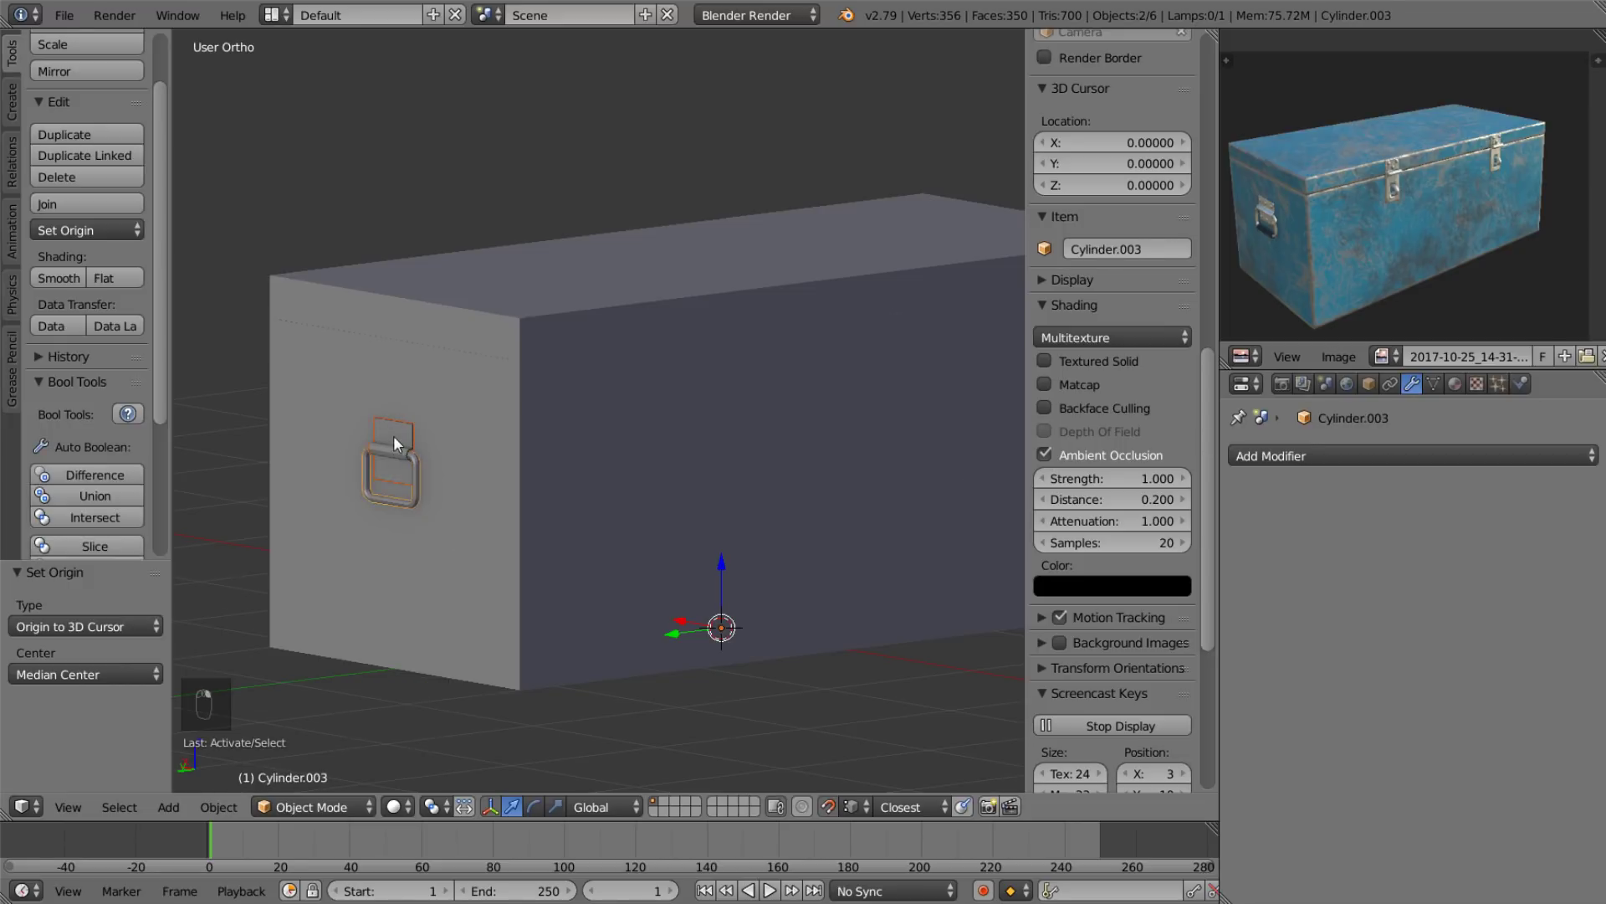
# Add a Mirror modifier on Y to the handle, applying rotation and scale, so it appears on the far end.
pyautogui.moveTo(1229, 507); pyautogui.dragTo(359, 502)
pyautogui.rightClick(1160, 672)
pyautogui.moveTo(359, 502); pyautogui.dragTo(1509, 763)
pyautogui.moveTo(1509, 763); pyautogui.dragTo(278, 495)
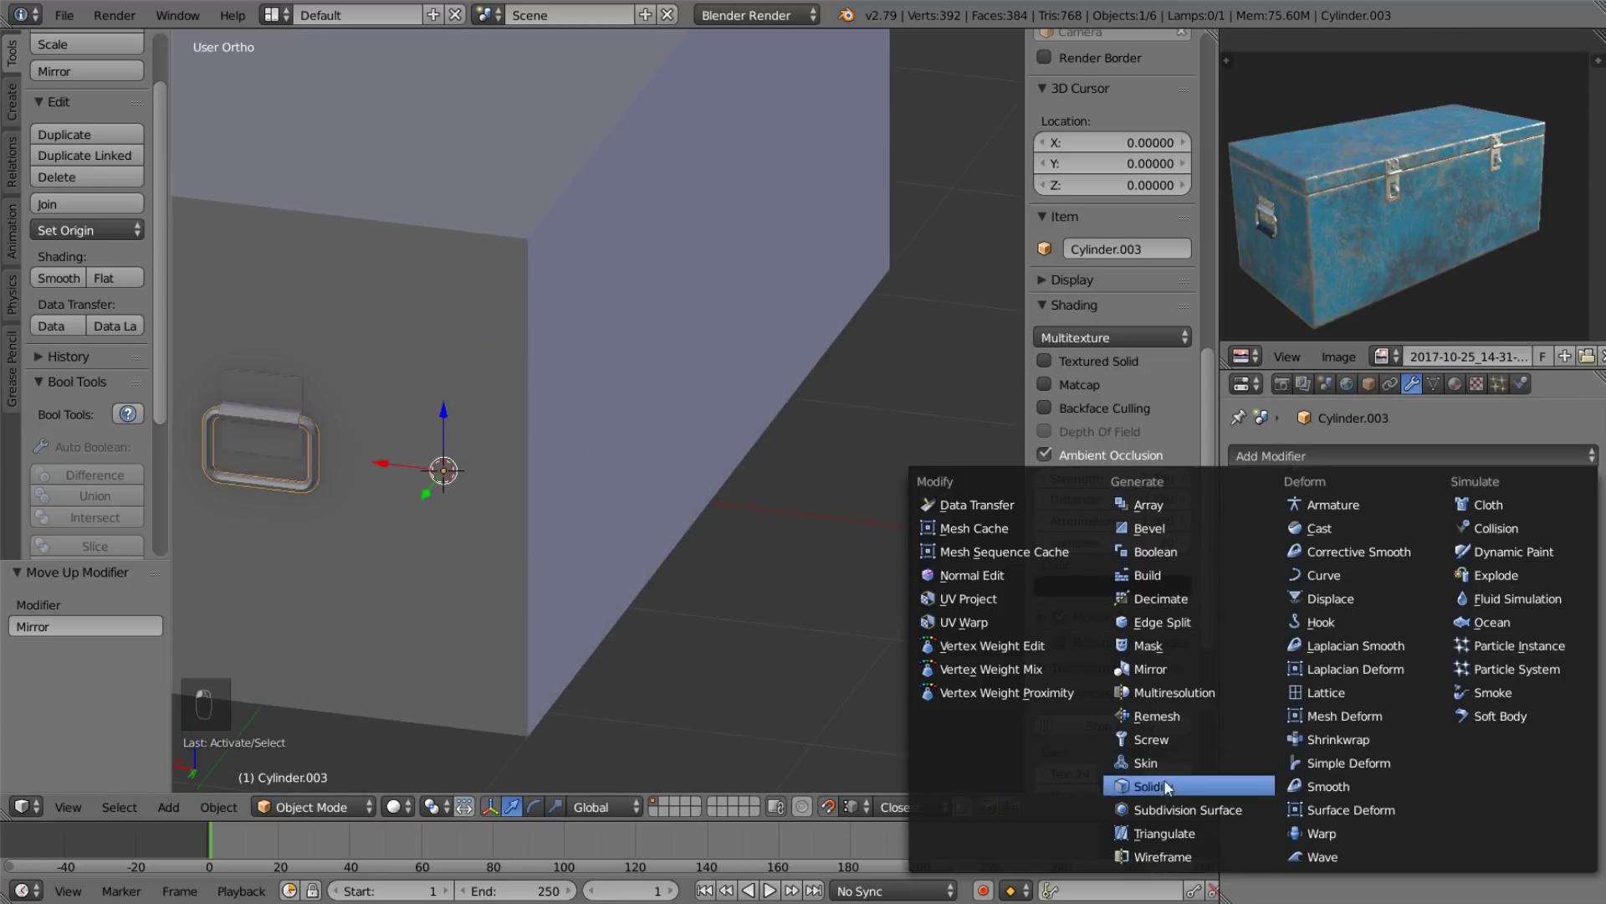
pyautogui.click(640, 531)
pyautogui.moveTo(1251, 594); pyautogui.dragTo(745, 558)
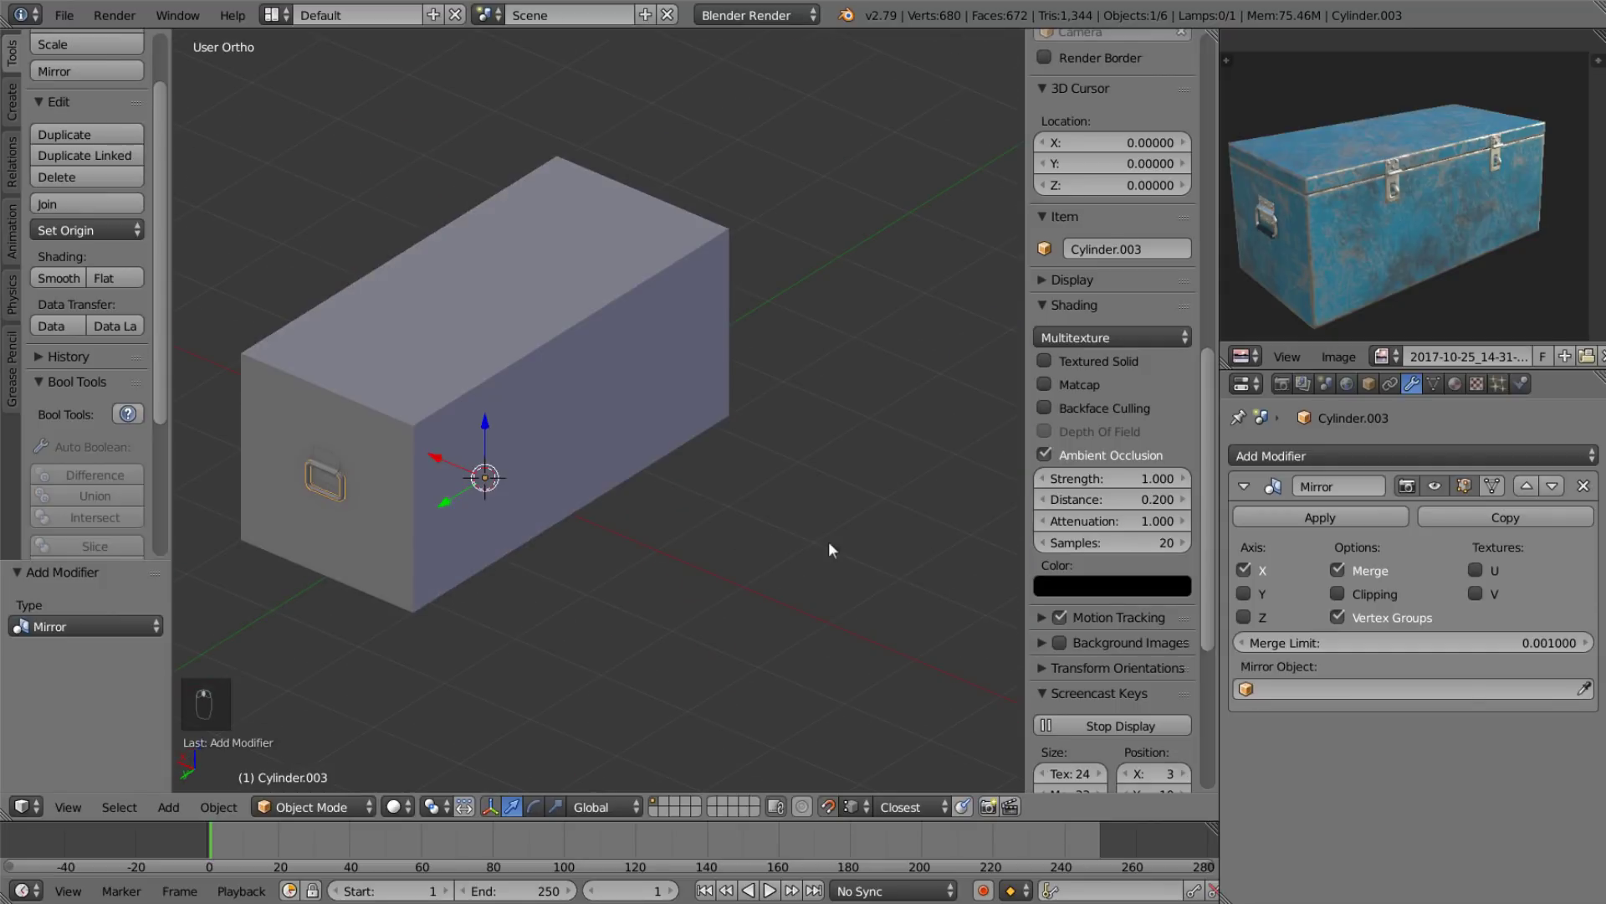
pyautogui.press('ctrl+a')
pyautogui.moveTo(1246, 599); pyautogui.dragTo(687, 509)
pyautogui.moveTo(530, 496); pyautogui.dragTo(283, 559)
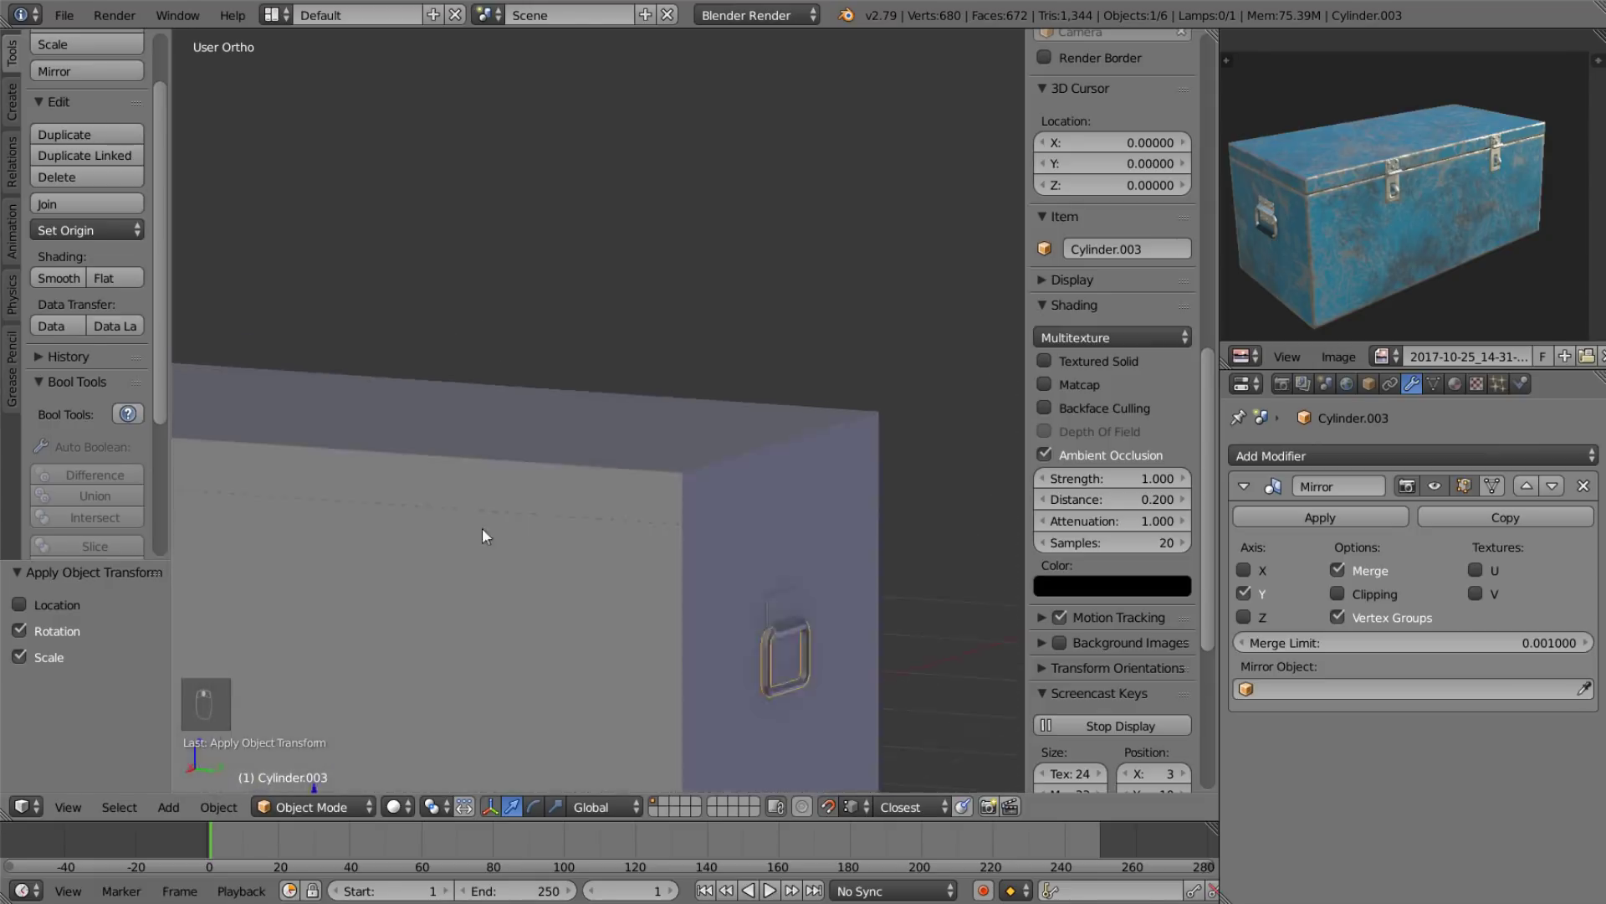
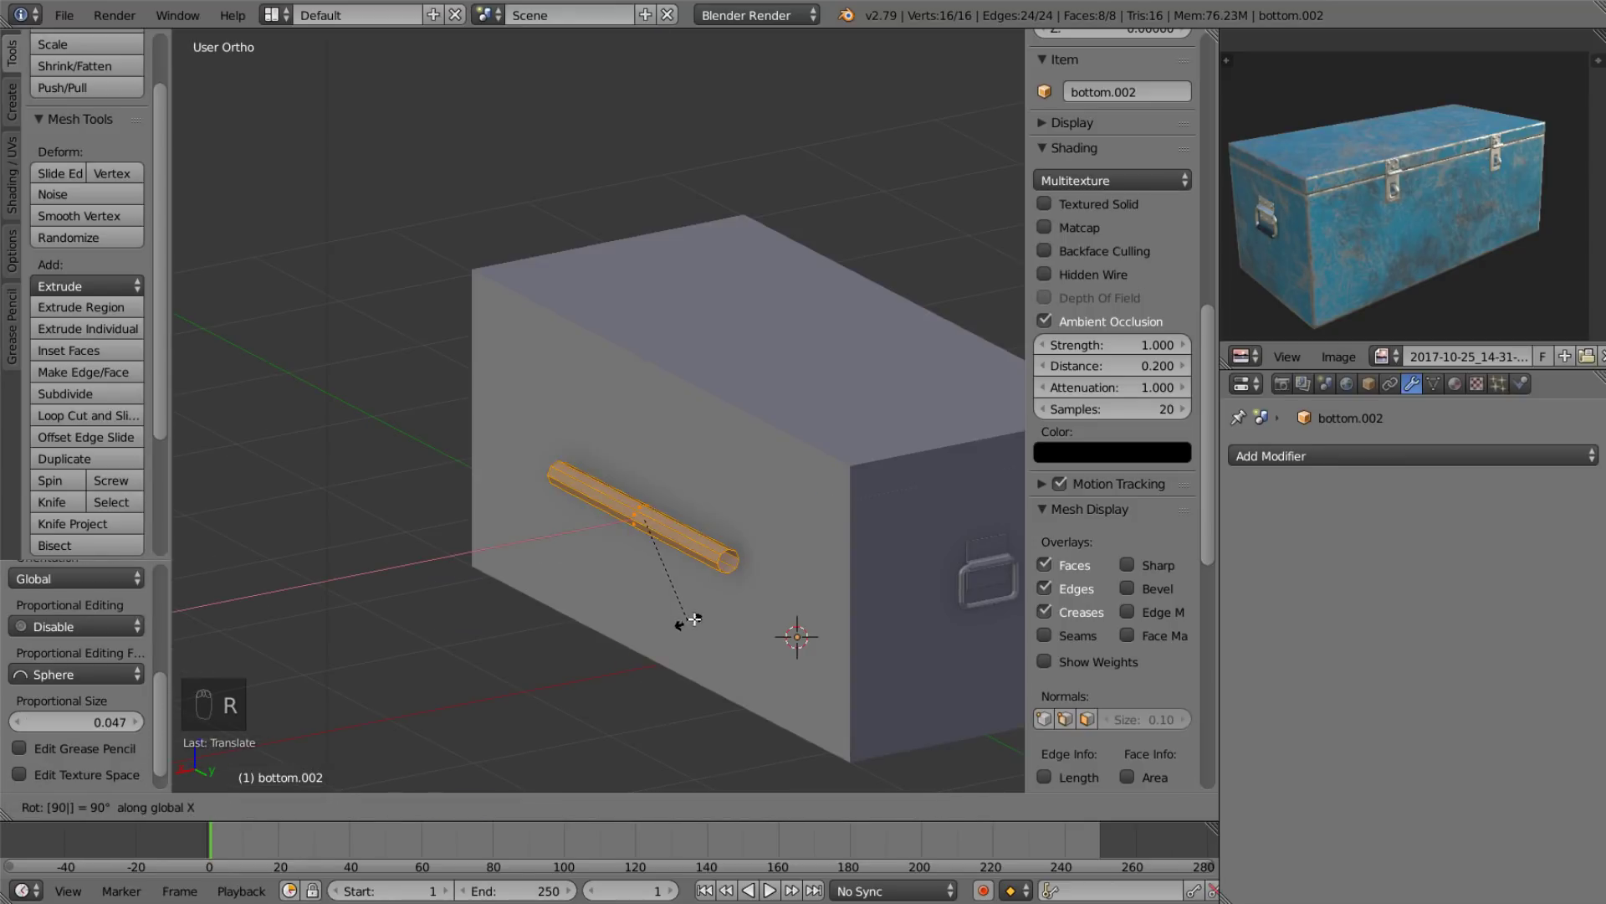
# Rotate the new cylinder ninety degrees onto the front face and switch to a side orthographic view.
pyautogui.press('s')
pyautogui.press('s')
pyautogui.press('s')
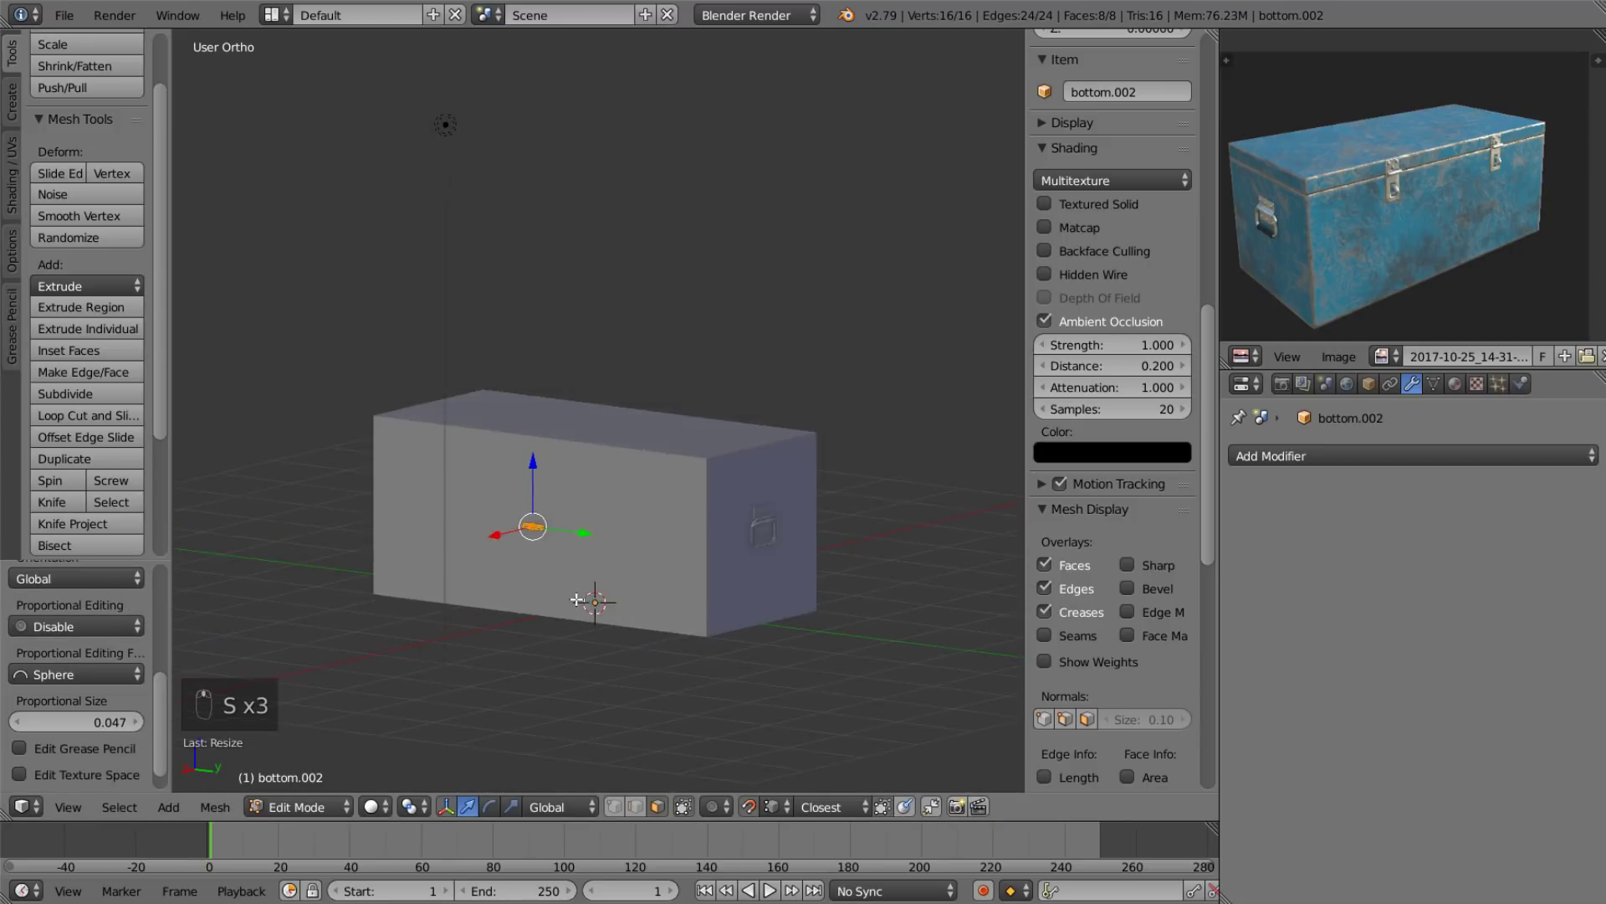
pyautogui.click(557, 384)
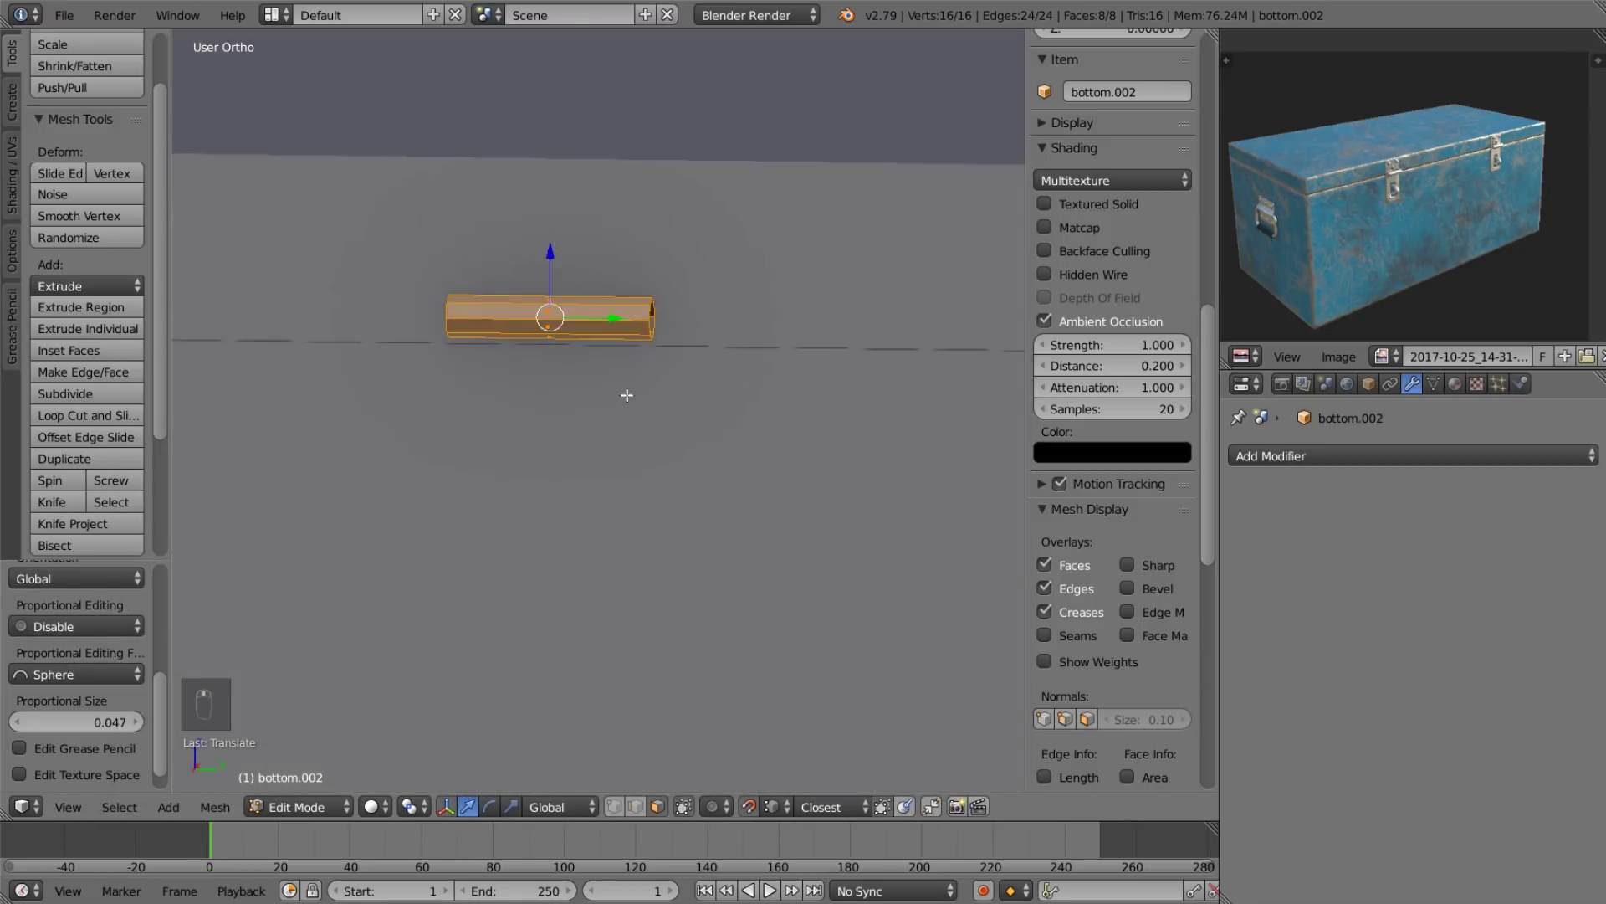
pyautogui.moveTo(585, 322); pyautogui.dragTo(564, 447)
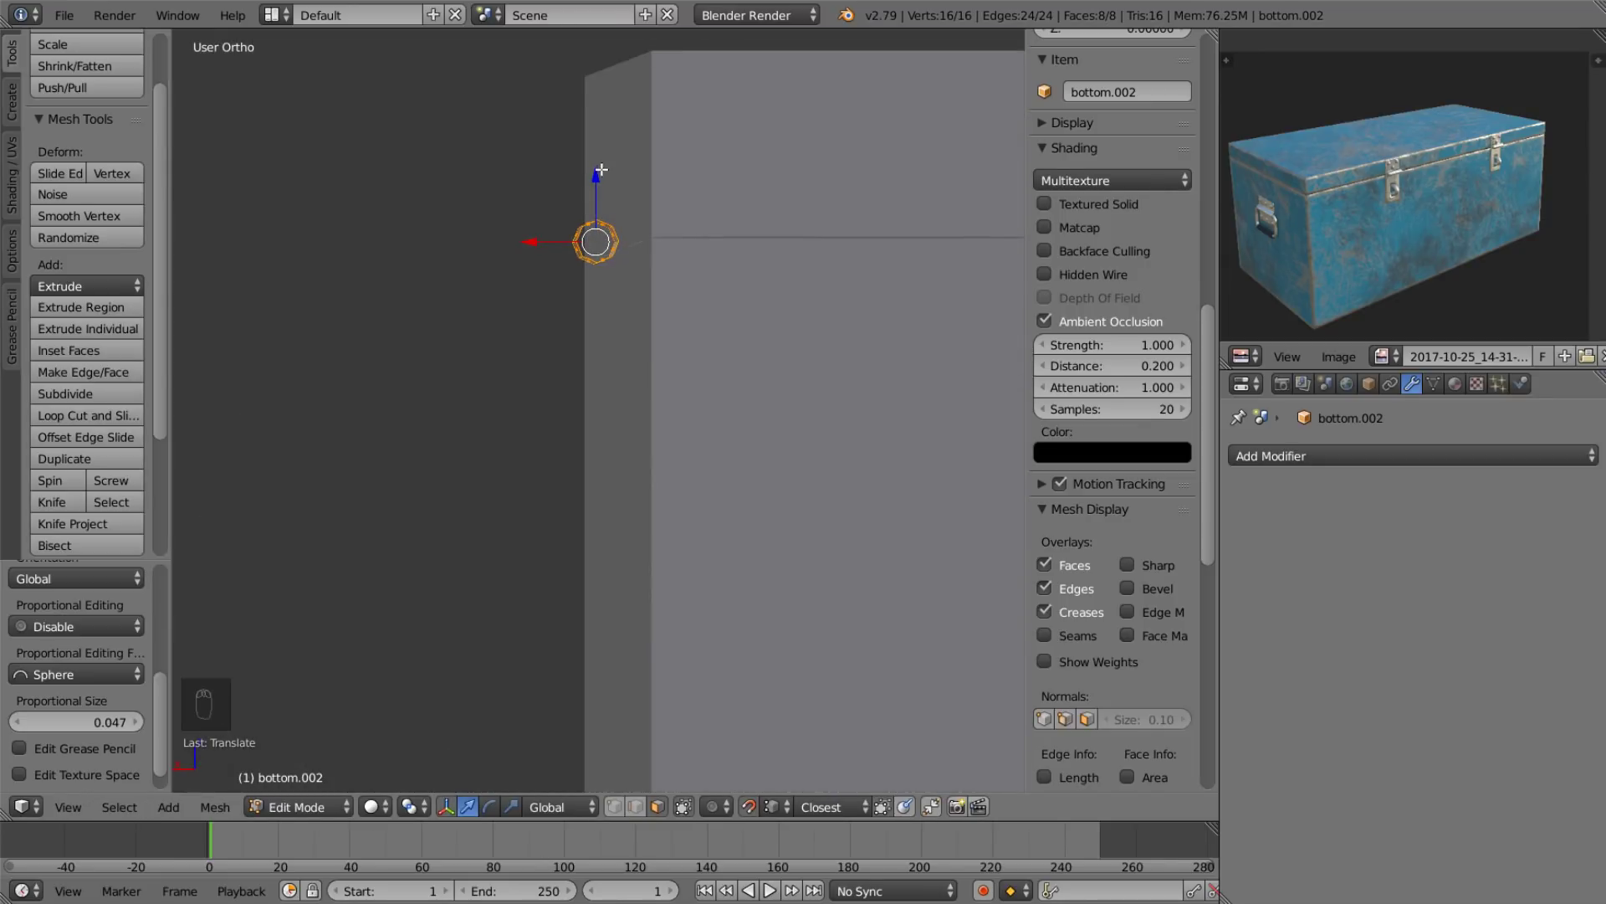
pyautogui.moveTo(585, 291); pyautogui.dragTo(945, 267)
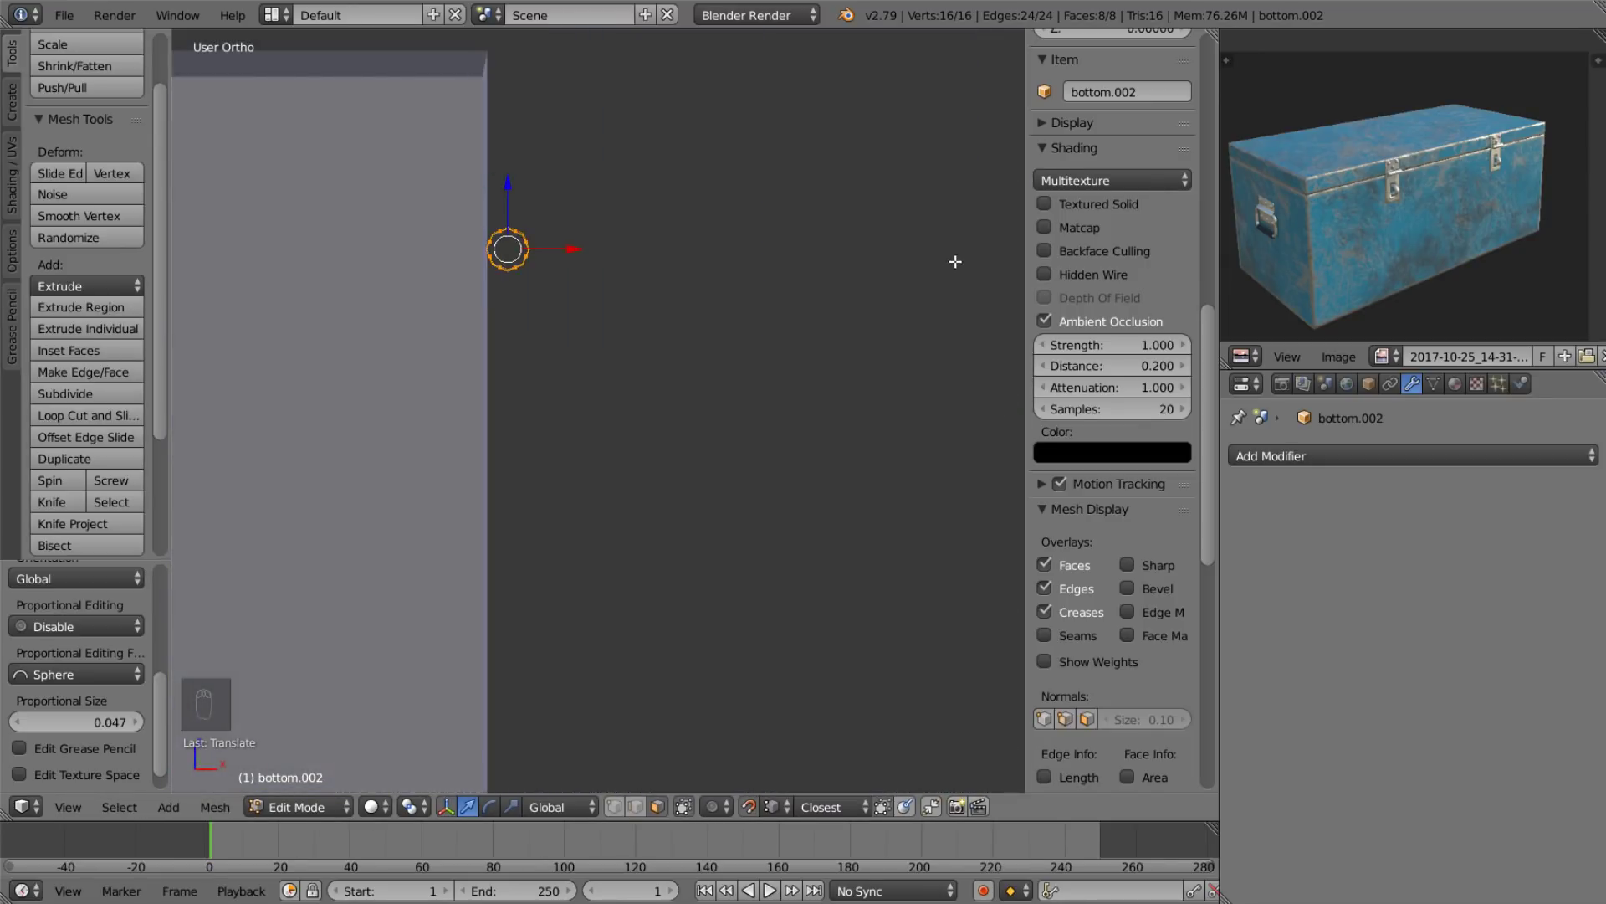
pyautogui.press('q')
pyautogui.press('q')
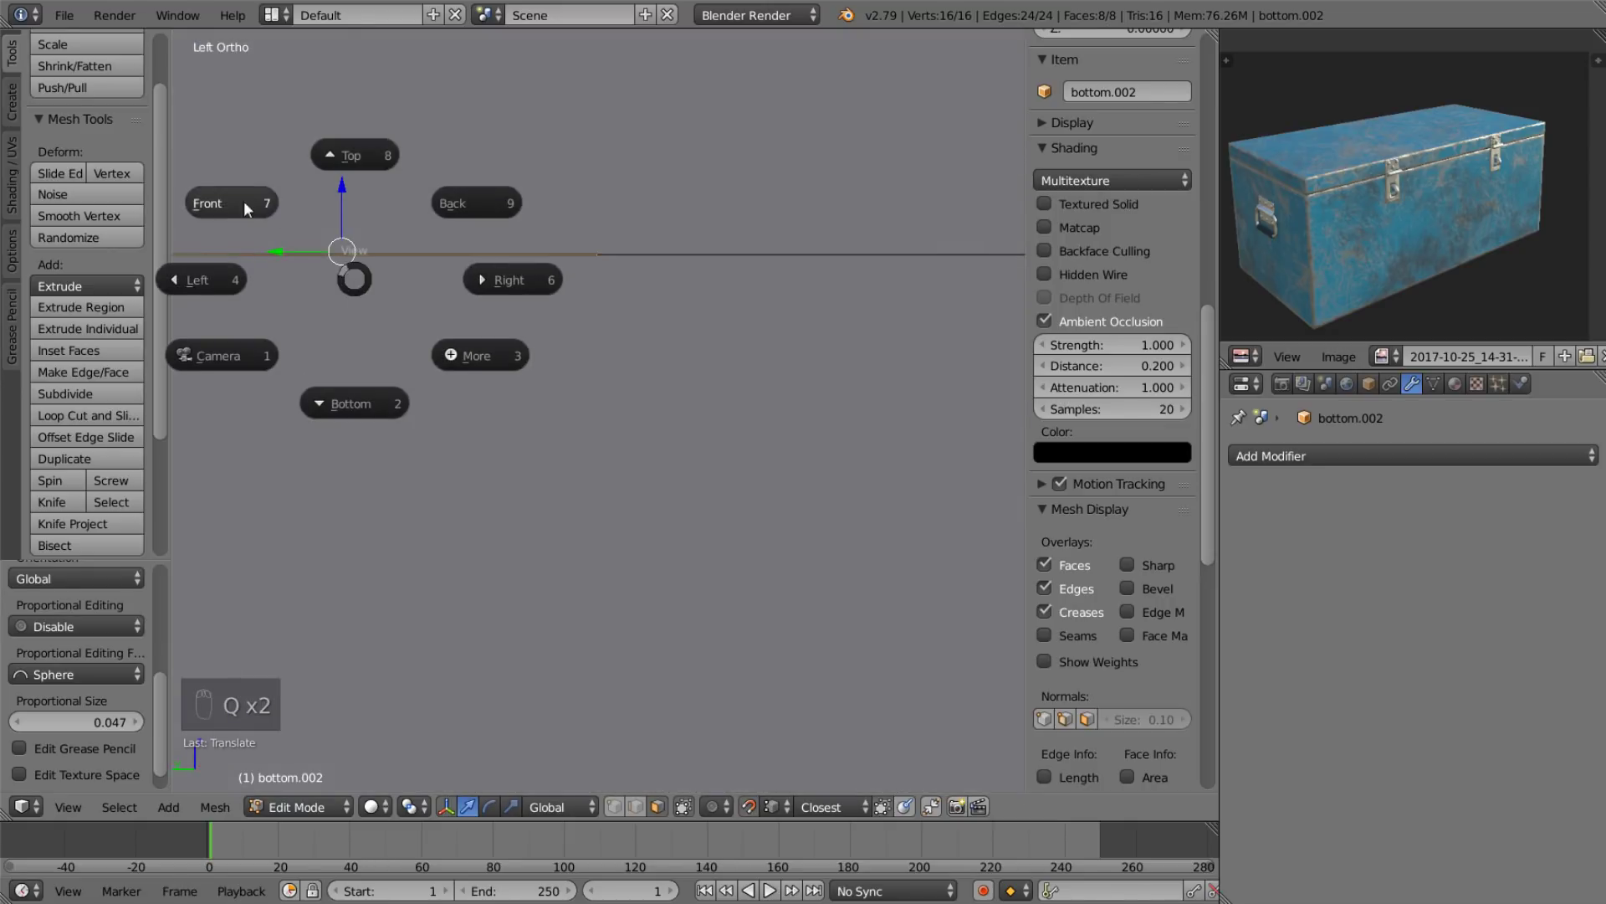
# Rotate the octagon outline into place and extrude it into the hinge barrel.
pyautogui.press('r')
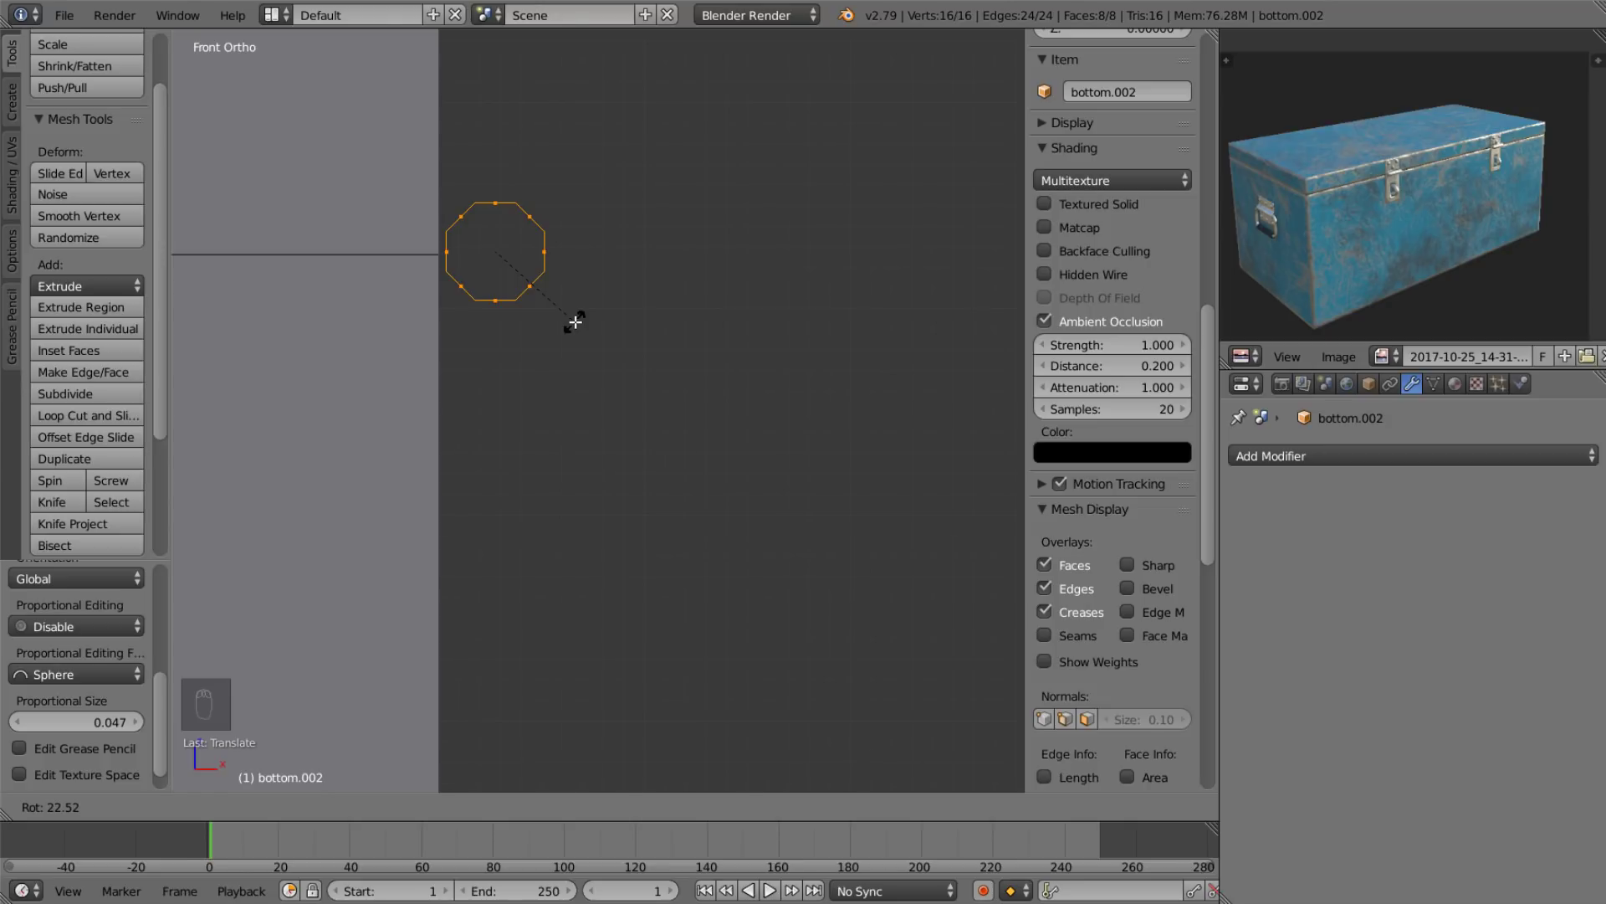
pyautogui.moveTo(563, 316); pyautogui.dragTo(553, 383)
pyautogui.rightClick(497, 93)
pyautogui.press('e')
pyautogui.press('s')
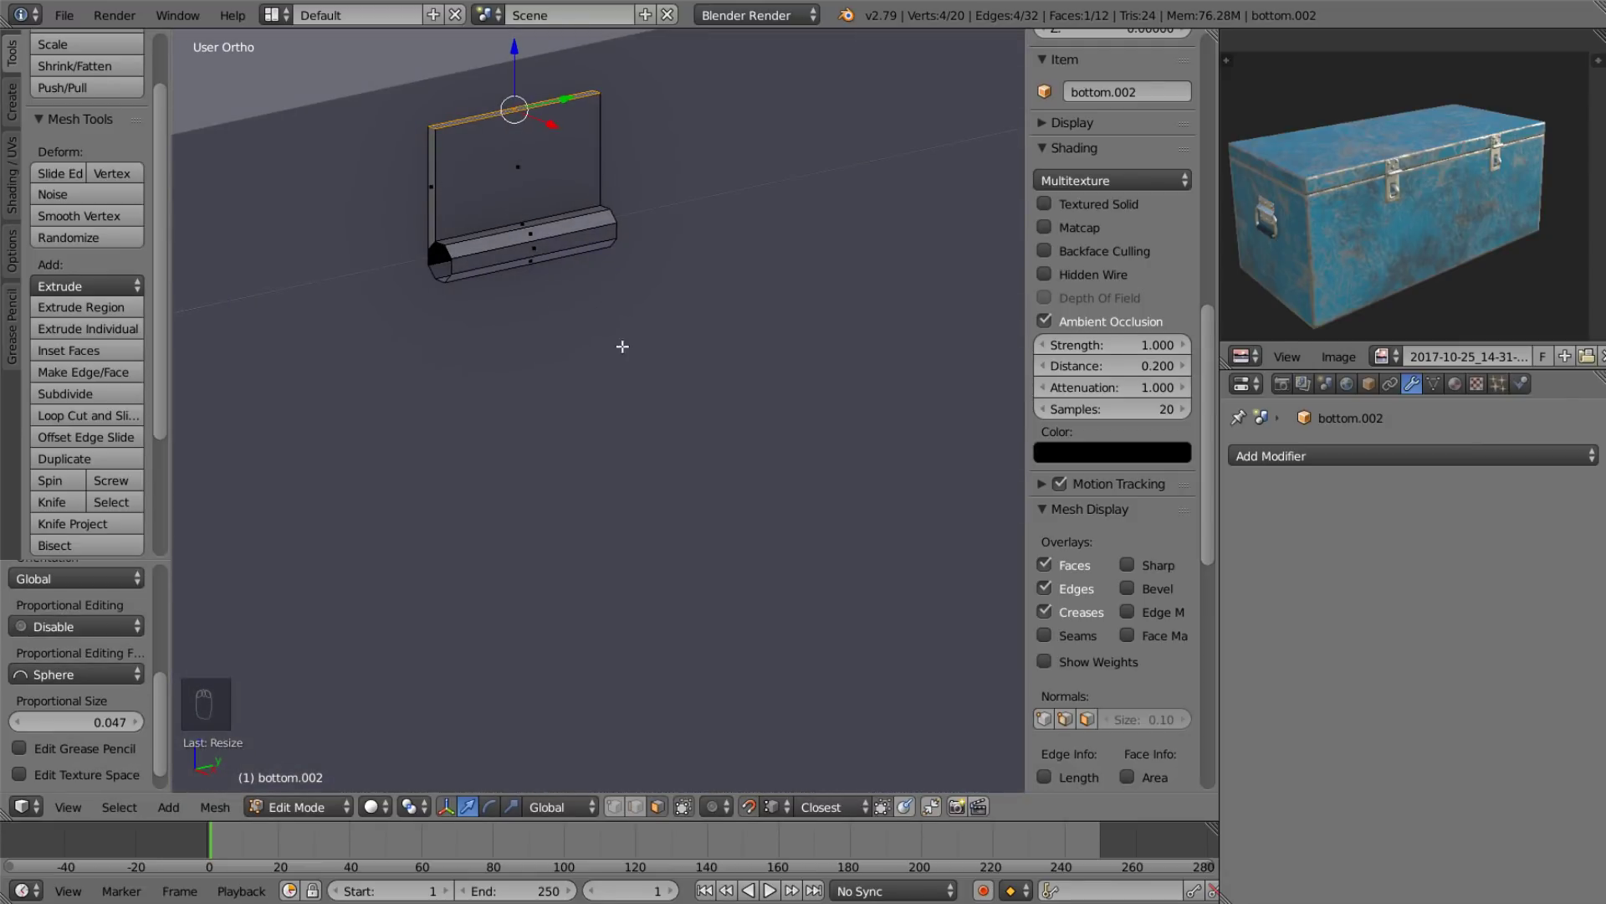
pyautogui.middleClick(544, 376)
pyautogui.press('2')
pyautogui.press('f')
pyautogui.press('f')
pyautogui.press('f')
pyautogui.press('f')
pyautogui.press('f')
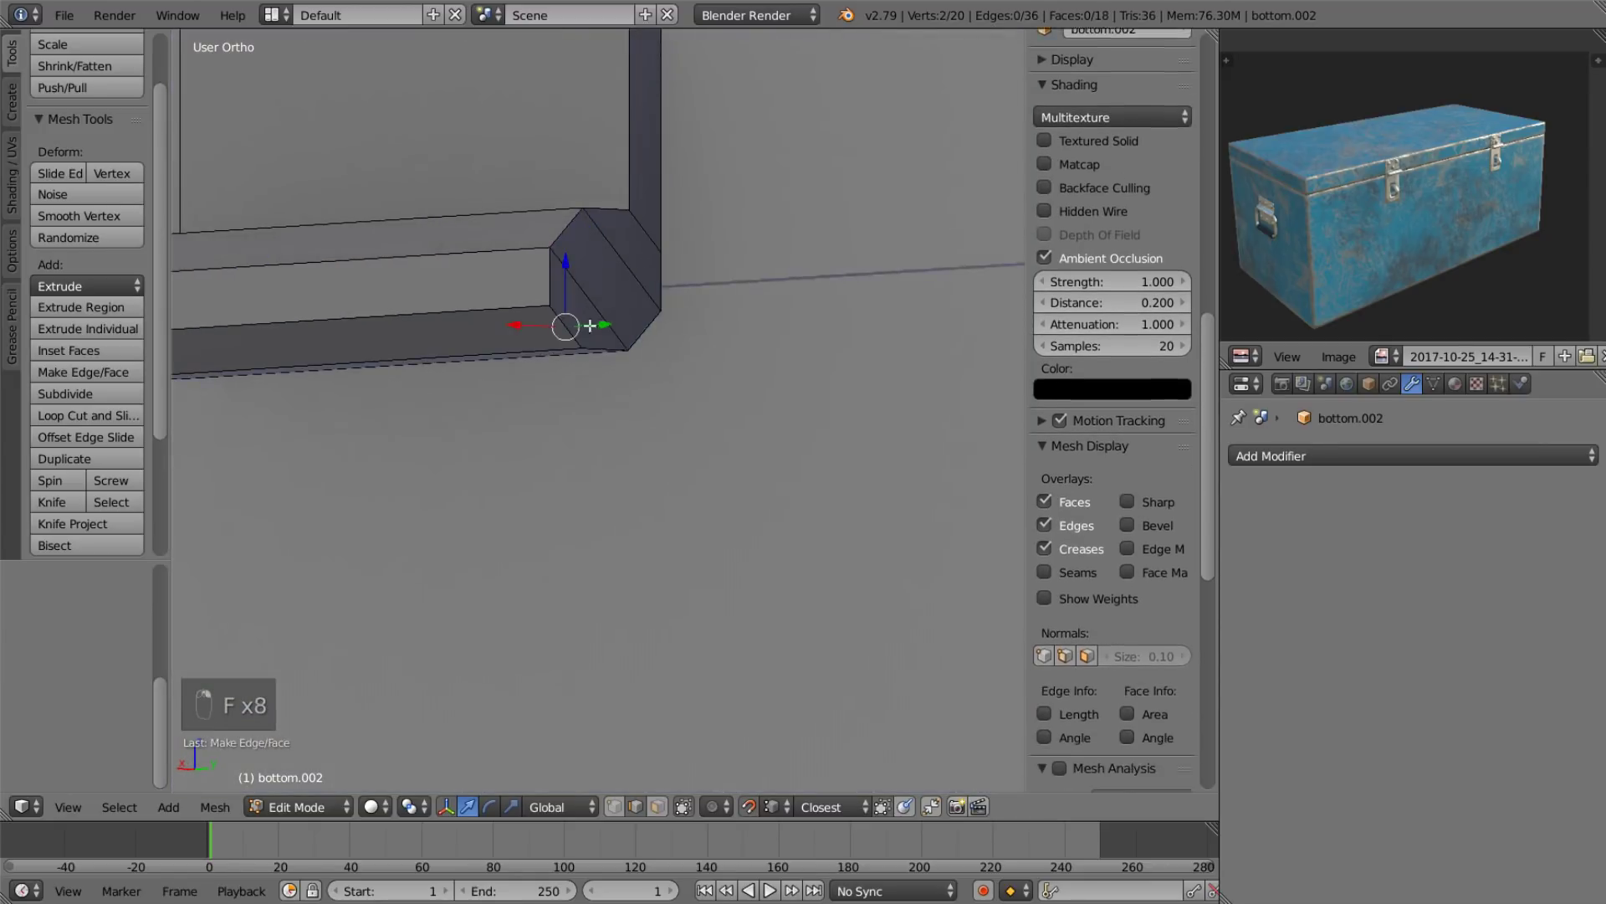
pyautogui.press('l')
# Duplicate and flip the hinge leaf as a trial, then discard the copy.
pyautogui.press('shift+d')
pyautogui.click(457, 373)
pyautogui.moveTo(754, 811); pyautogui.dragTo(423, 475)
pyautogui.press('r')
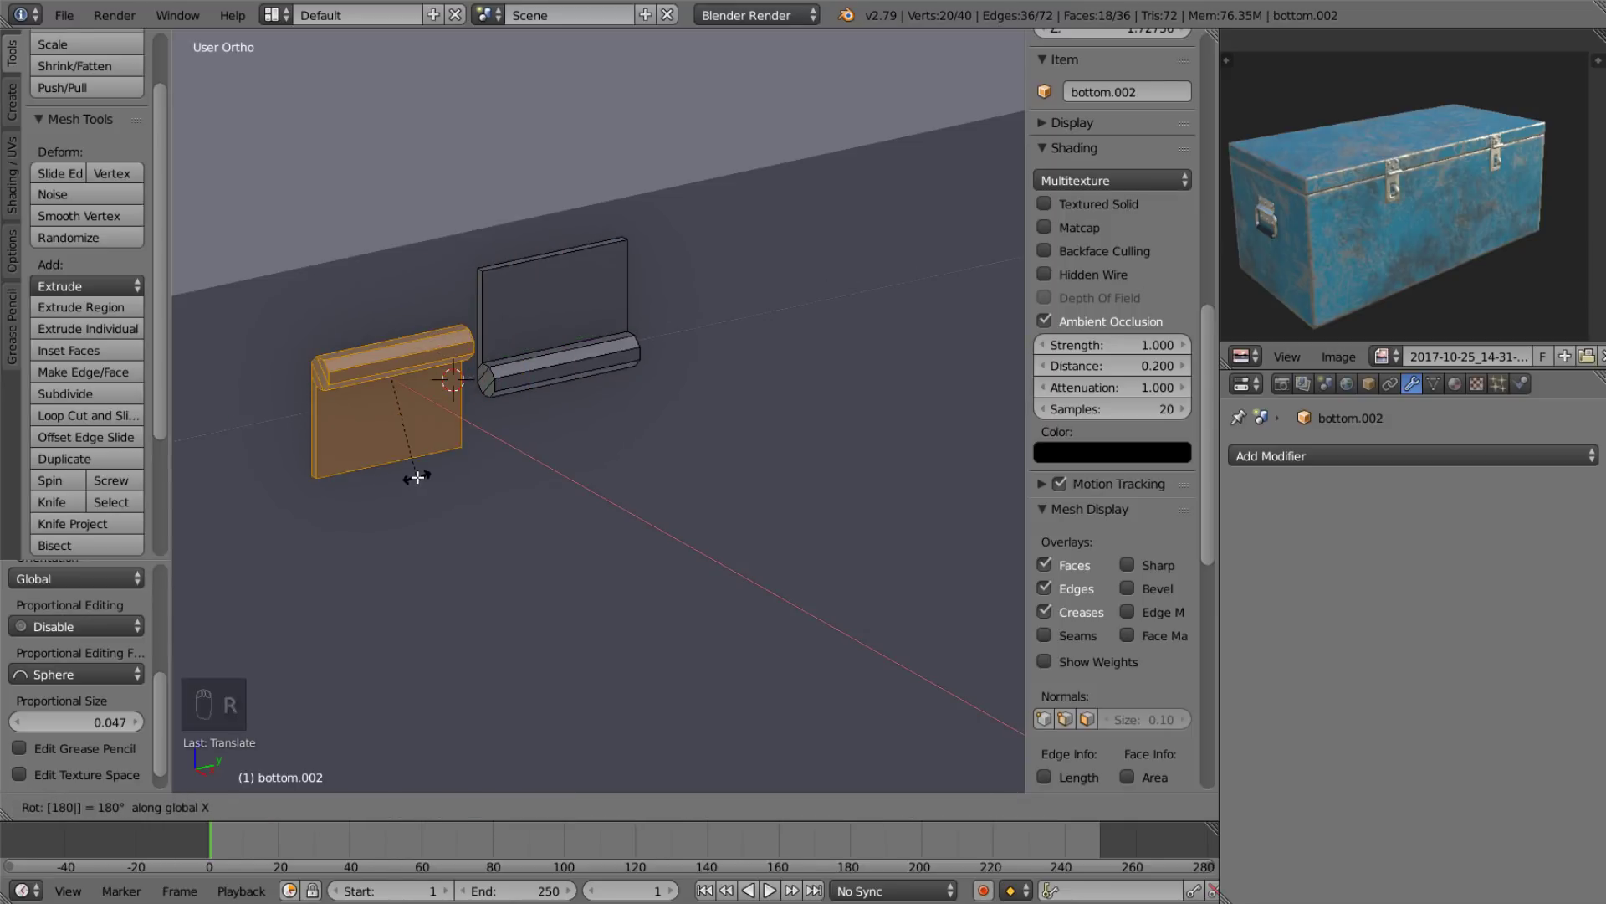
pyautogui.moveTo(394, 309); pyautogui.dragTo(406, 363)
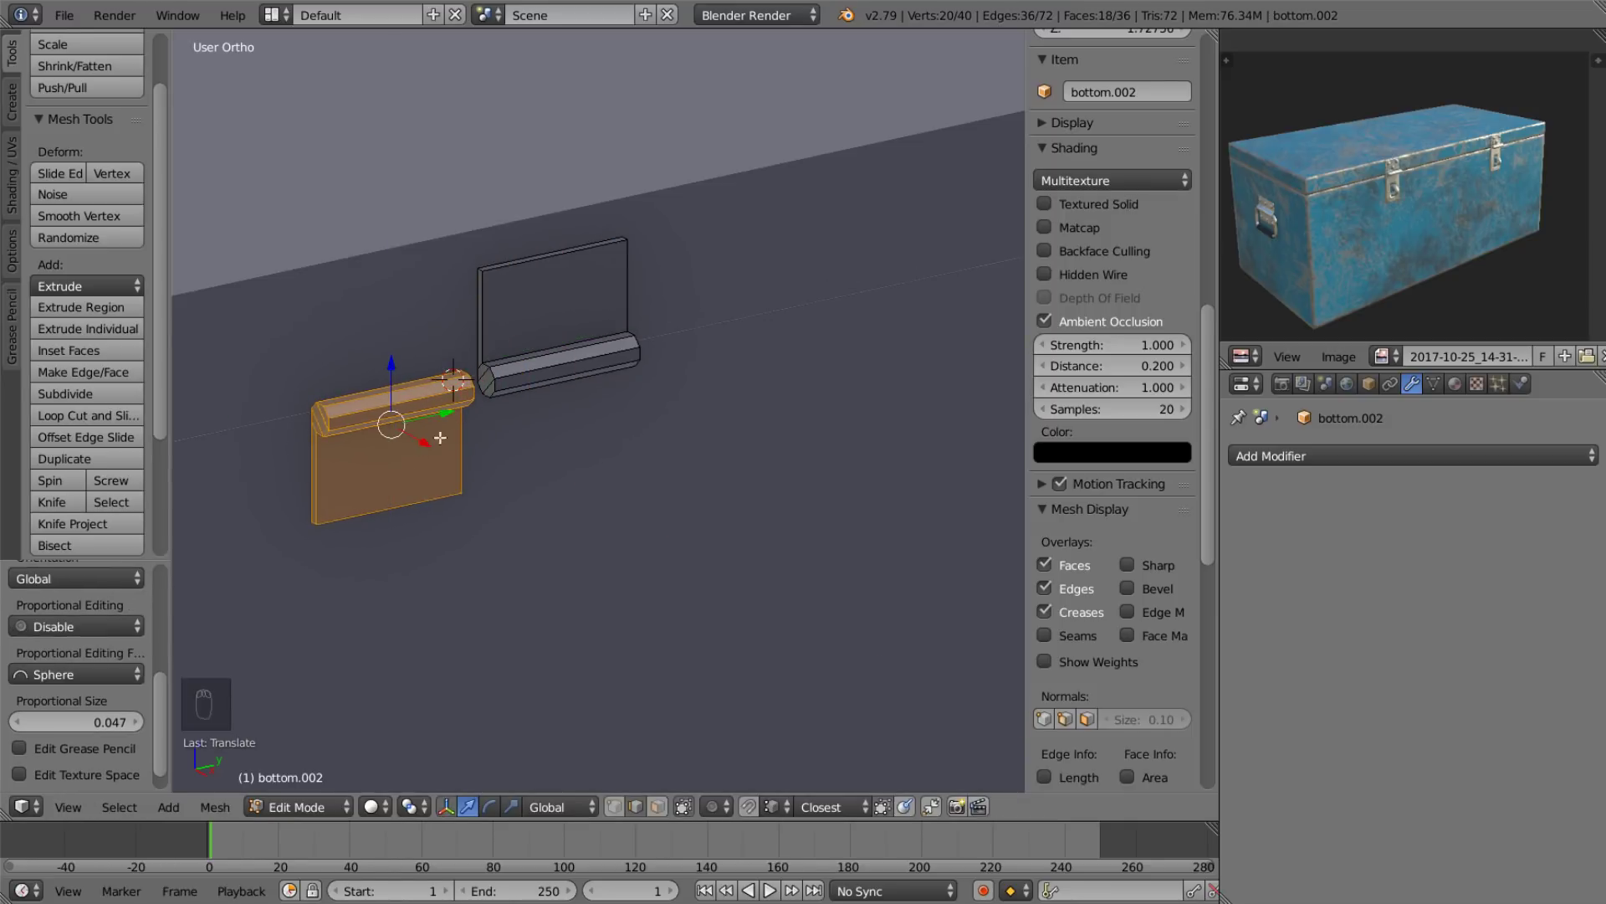
pyautogui.moveTo(451, 409); pyautogui.dragTo(528, 490)
pyautogui.moveTo(528, 489); pyautogui.dragTo(251, 465)
pyautogui.click(634, 480)
pyautogui.moveTo(252, 466); pyautogui.dragTo(194, 405)
pyautogui.moveTo(496, 372); pyautogui.dragTo(610, 506)
pyautogui.press('x')
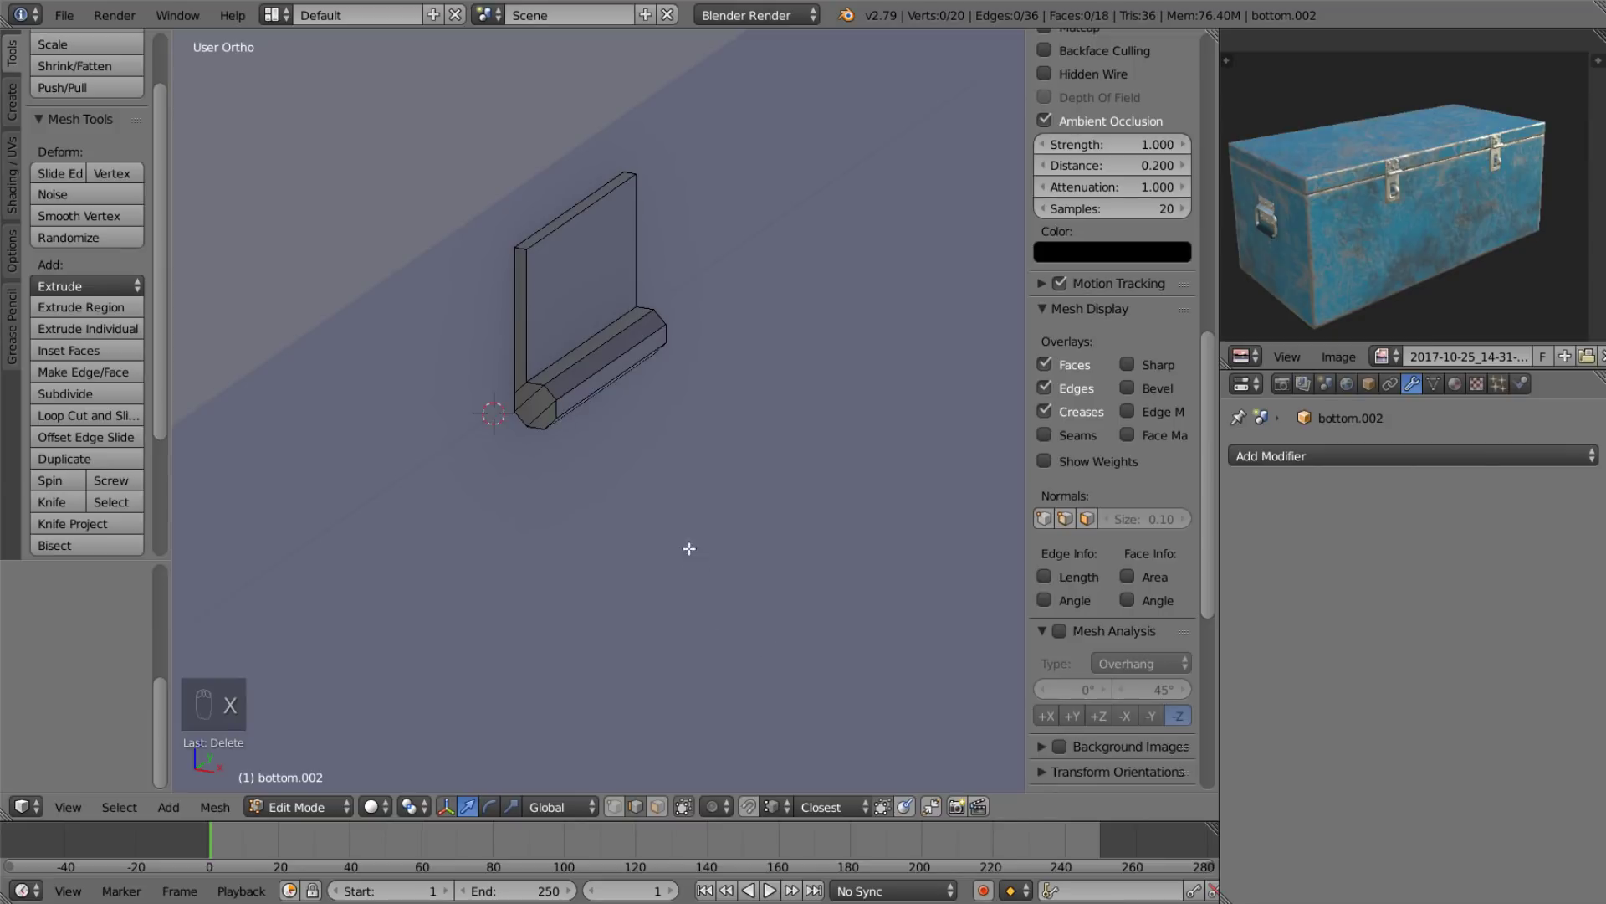
# Extrude the plate's side edge outward to widen the hinge leaf.
pyautogui.moveTo(659, 809); pyautogui.dragTo(527, 416)
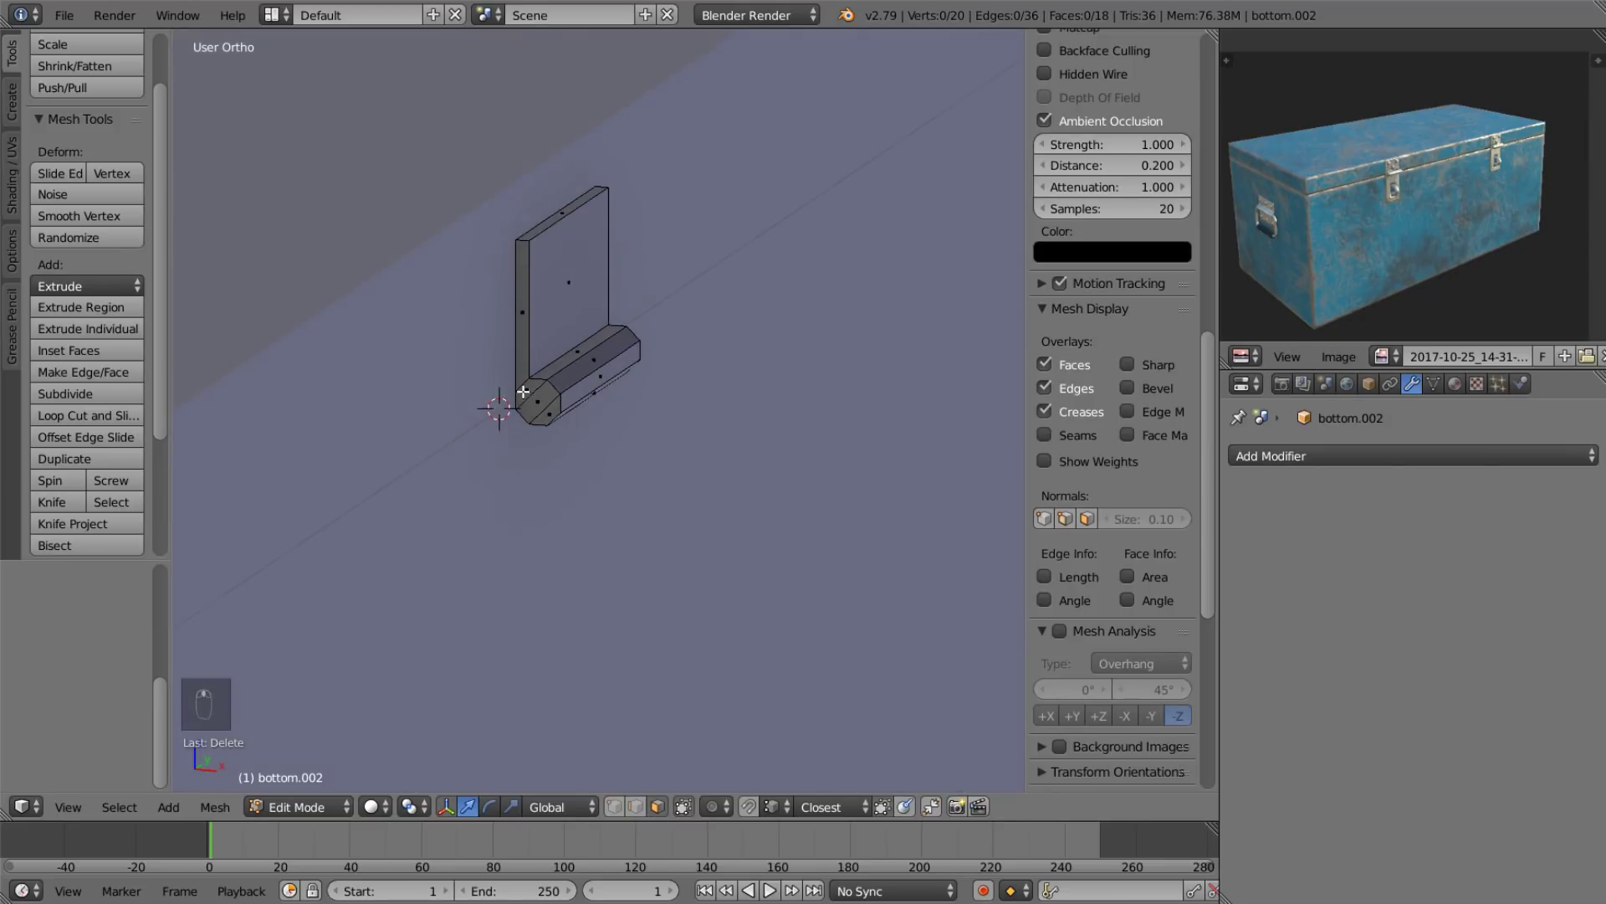
pyautogui.moveTo(621, 810); pyautogui.dragTo(485, 380)
pyautogui.moveTo(487, 441); pyautogui.dragTo(499, 300)
pyautogui.moveTo(500, 300); pyautogui.dragTo(752, 810)
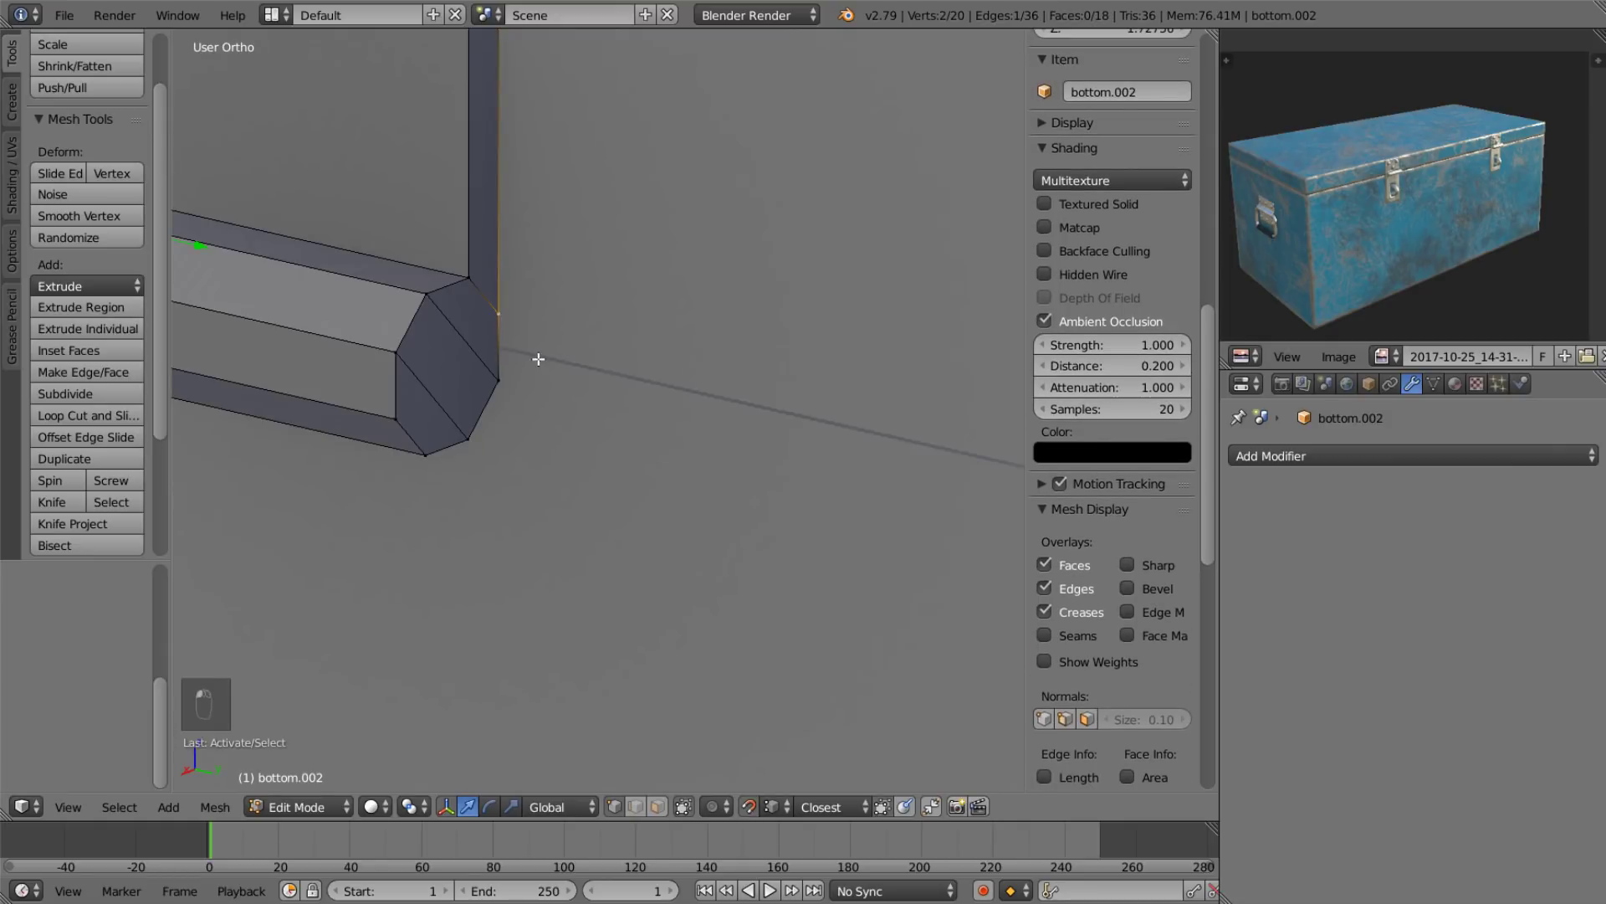
pyautogui.press('g')
pyautogui.moveTo(644, 823); pyautogui.dragTo(657, 807)
pyautogui.moveTo(598, 443); pyautogui.dragTo(664, 431)
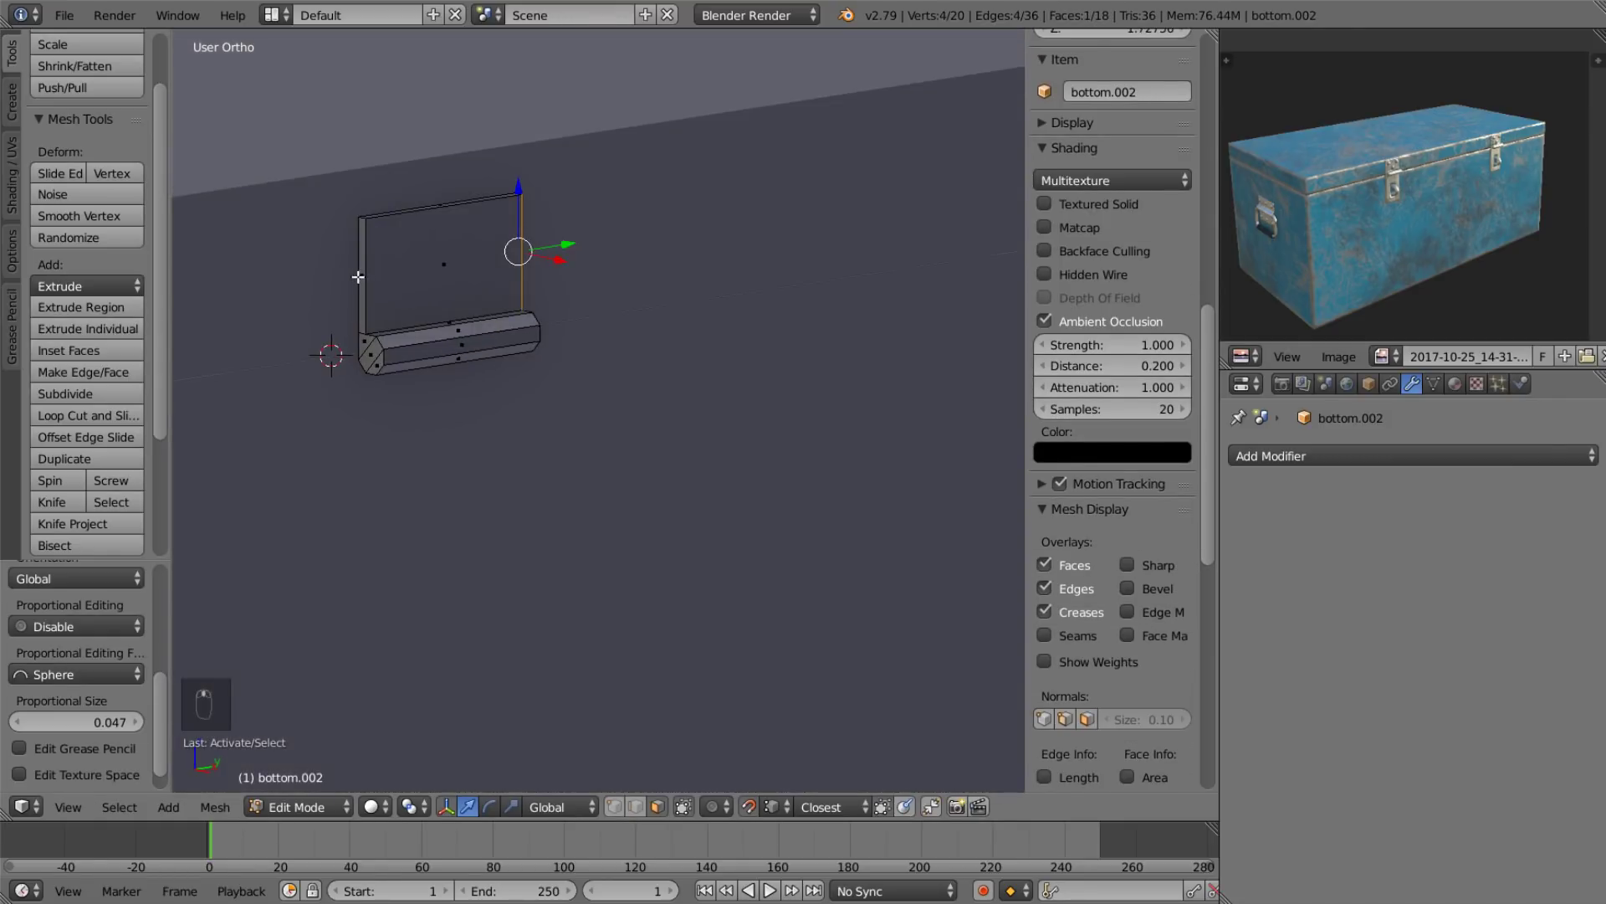
pyautogui.click(370, 276)
pyautogui.press('ctrl+z')
pyautogui.press('e')
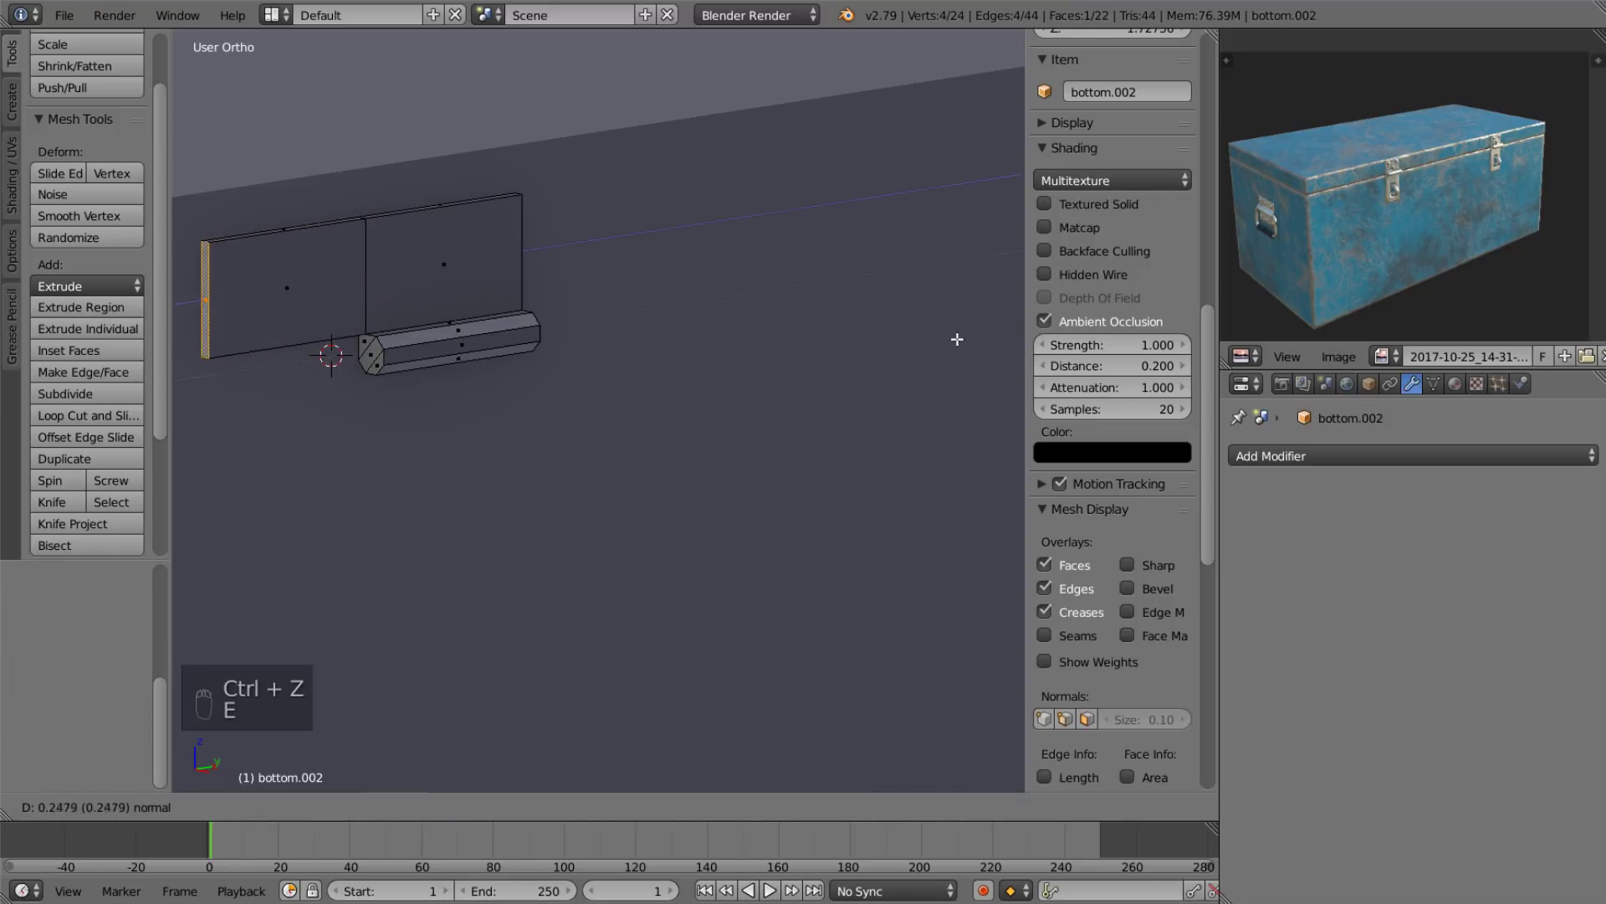
# Duplicate the hinge leaf, rotate it 180° and place it beside the first.
pyautogui.press('l')
pyautogui.press('shift+d')
pyautogui.press('r')
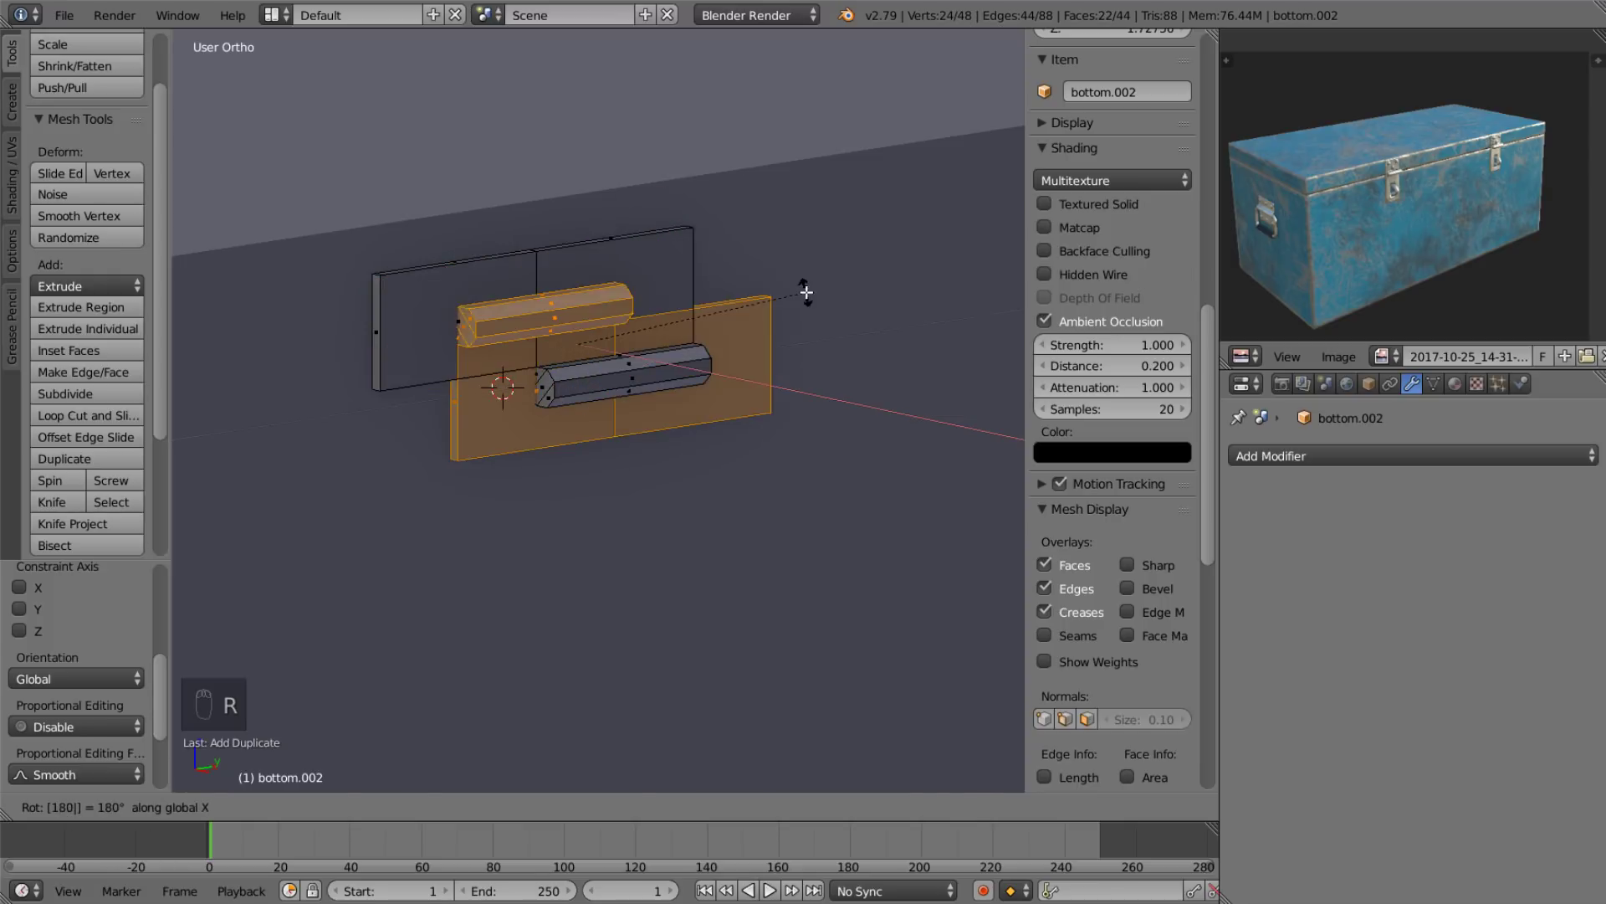
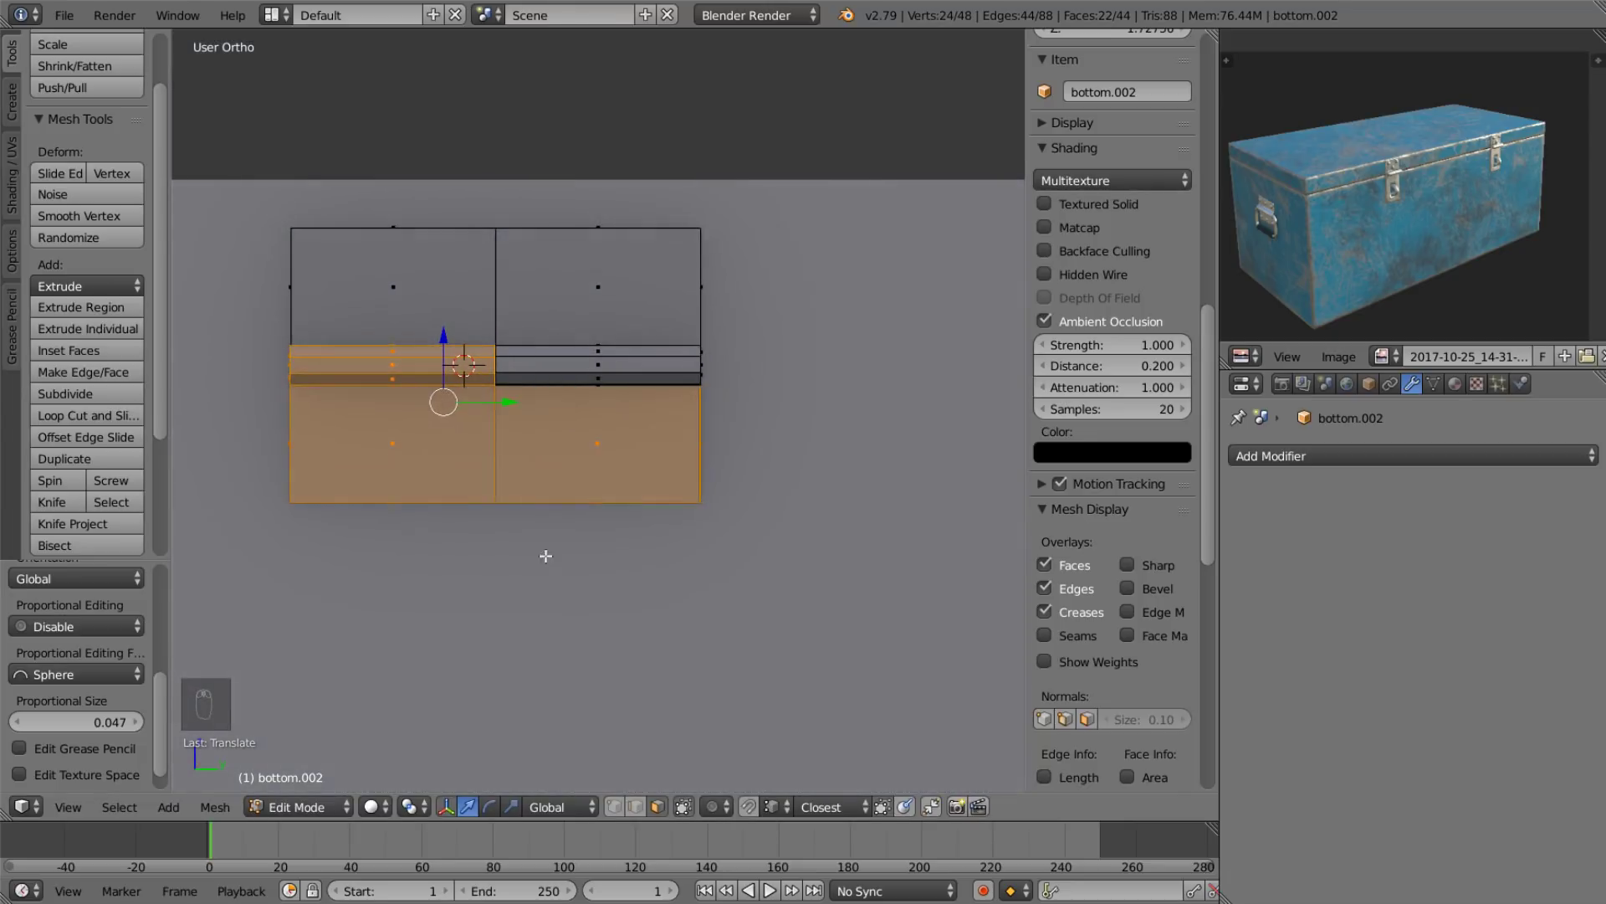
pyautogui.click(625, 521)
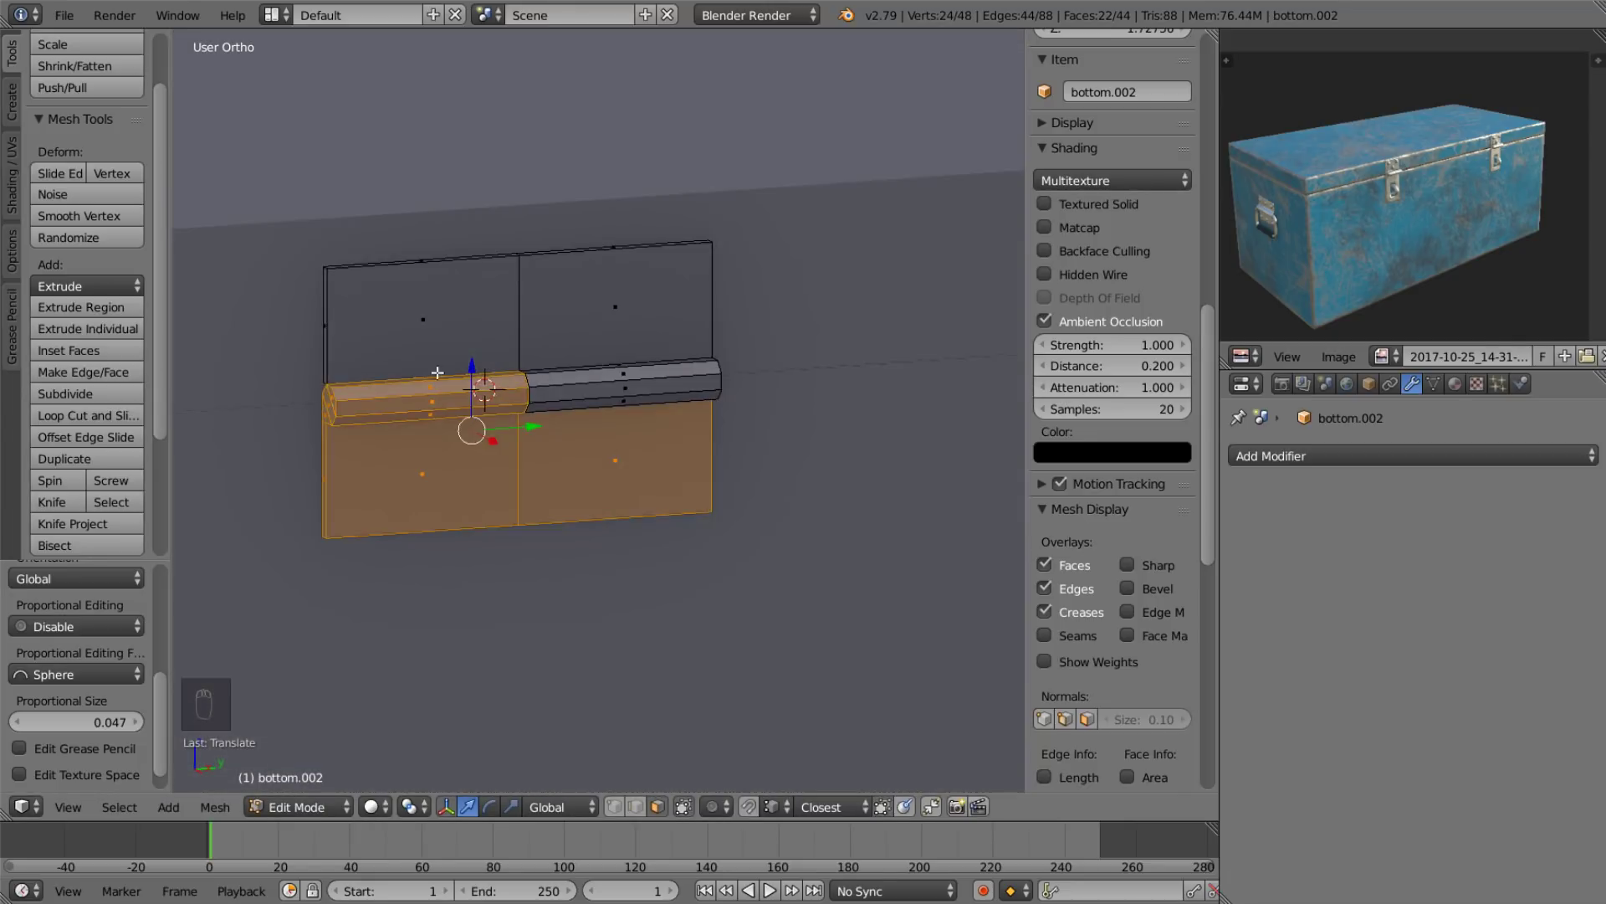
# Position the hinge near the top edge of the chest's back wall.
pyautogui.click(584, 264)
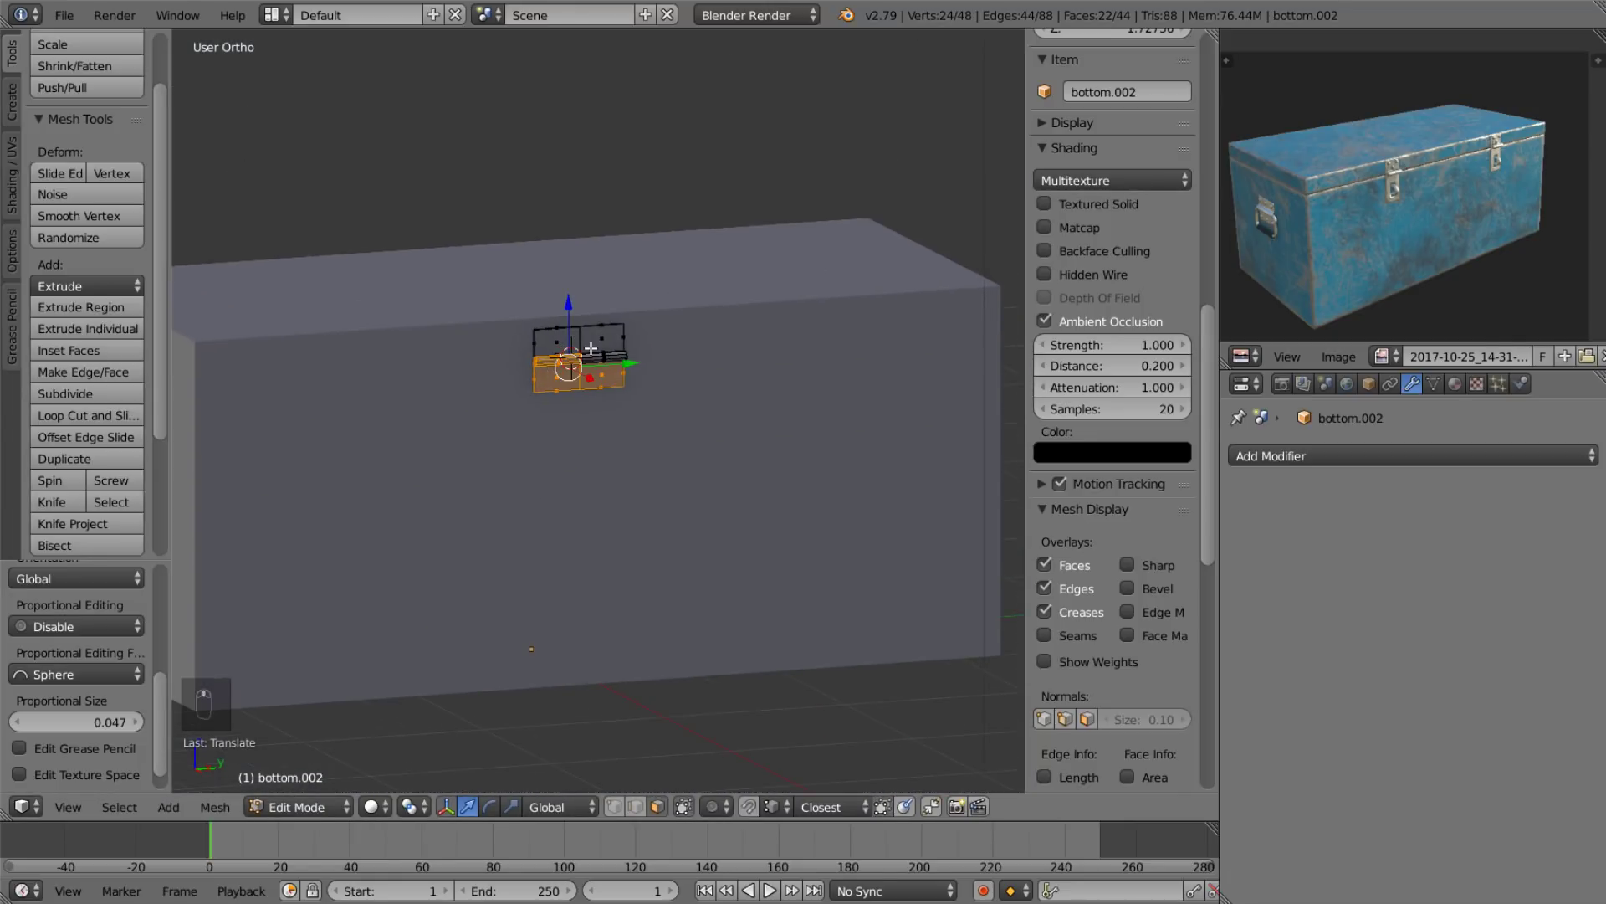
pyautogui.click(608, 338)
pyautogui.press('l')
pyautogui.press('s')
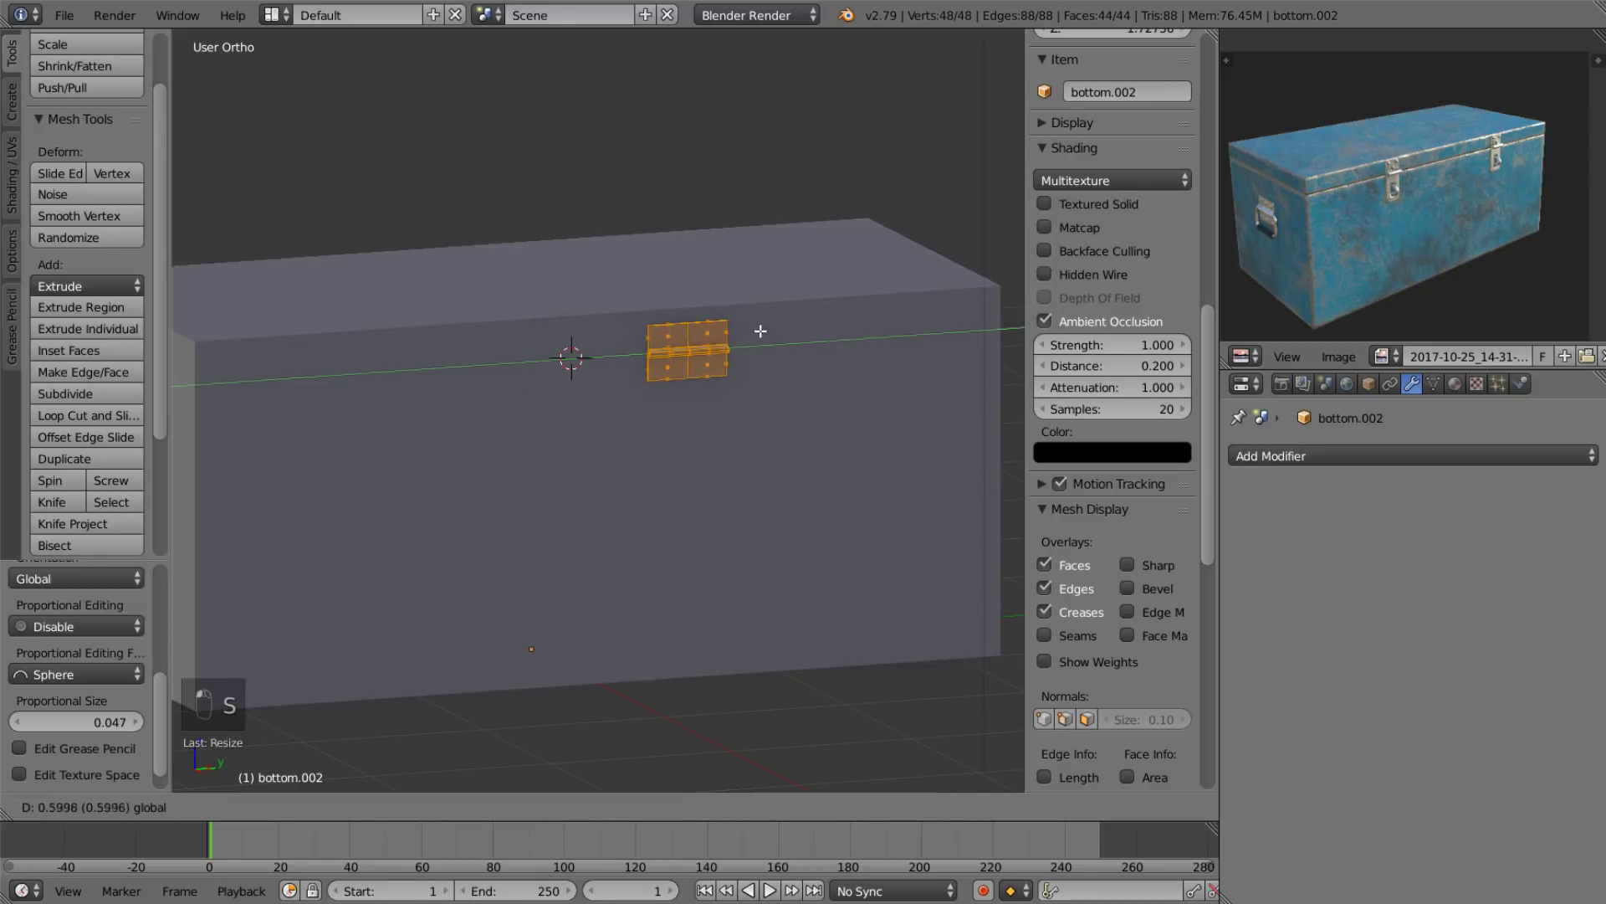
pyautogui.click(862, 319)
pyautogui.moveTo(677, 420); pyautogui.dragTo(590, 404)
pyautogui.moveTo(655, 413); pyautogui.dragTo(682, 407)
pyautogui.click(681, 406)
# Inspect the hinge with the Mirror modifier in object mode, then resume mesh editing.
pyautogui.press('Tab')
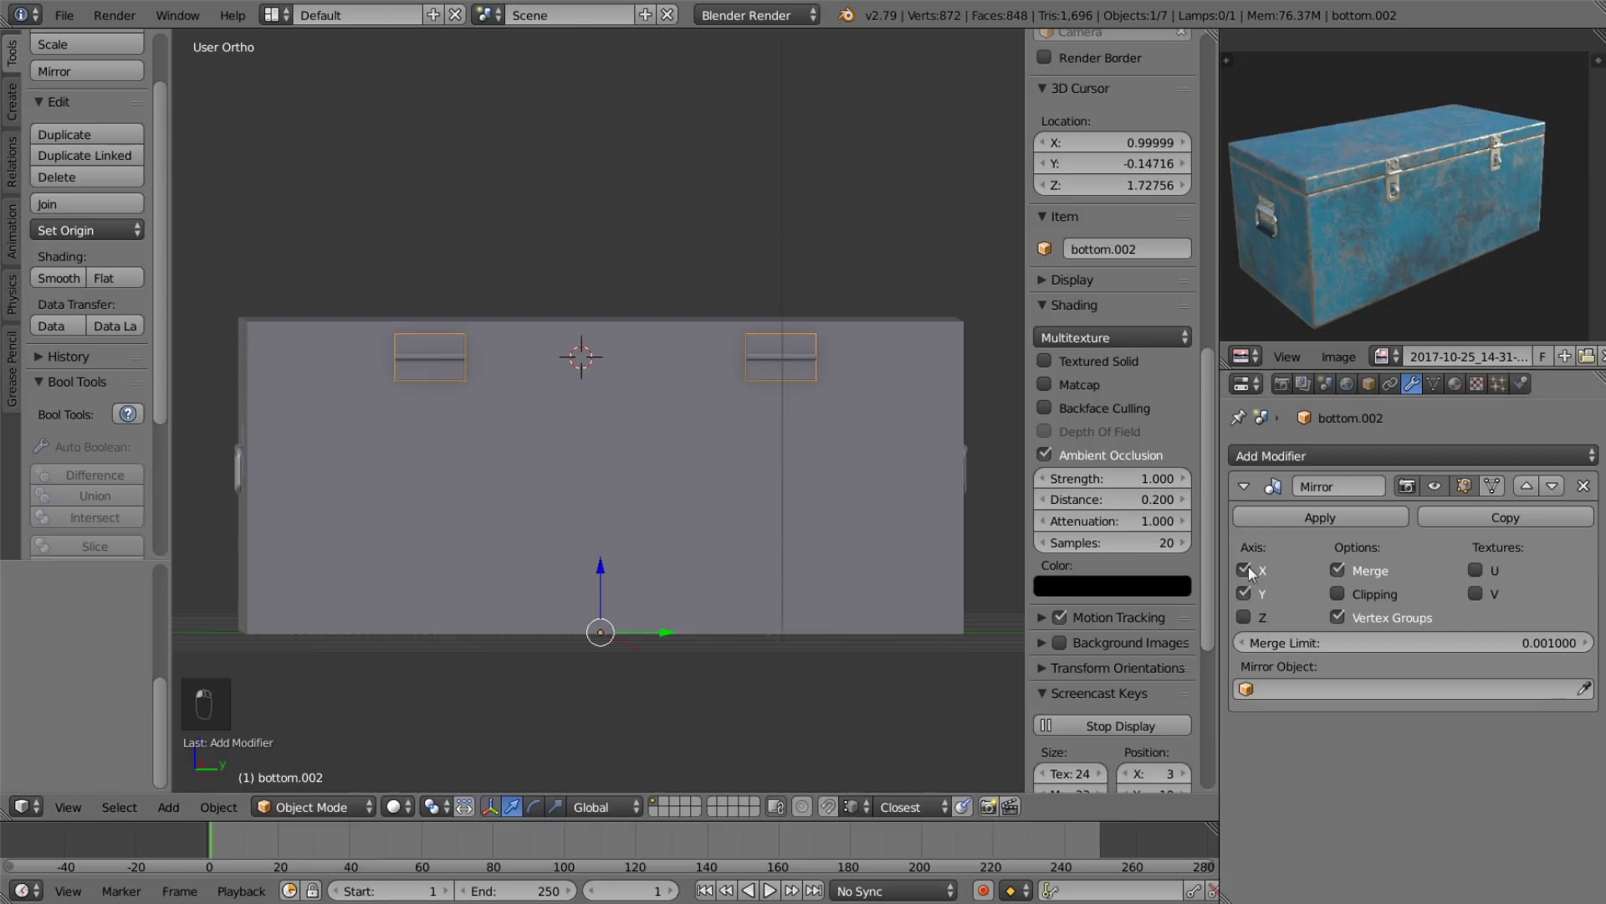
pyautogui.moveTo(736, 498); pyautogui.dragTo(799, 509)
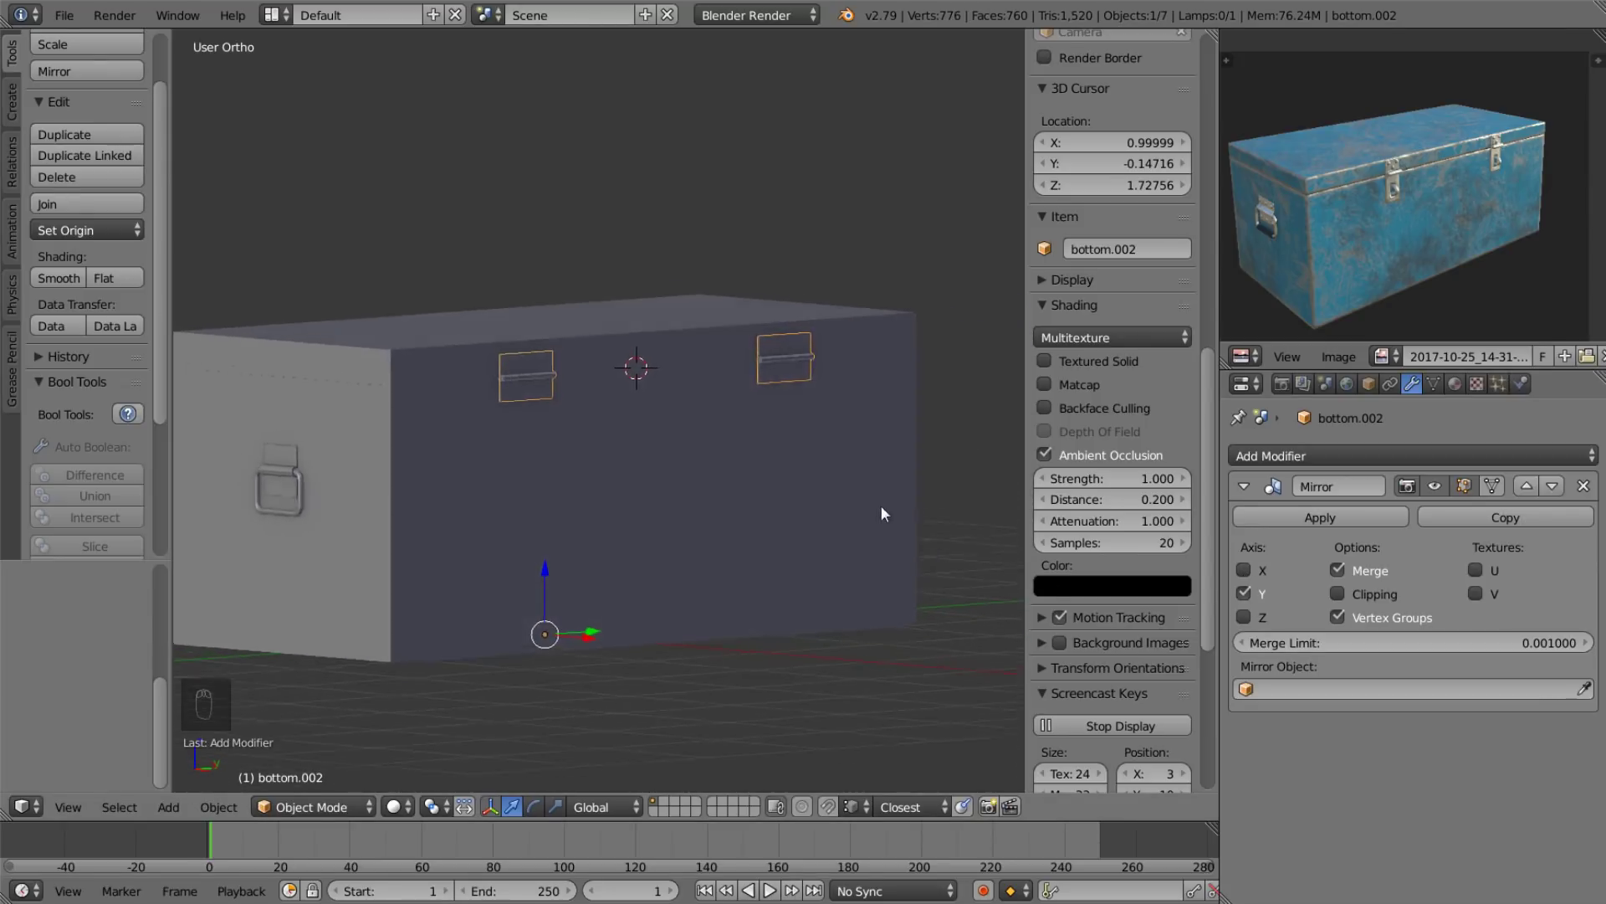
pyautogui.press('Tab')
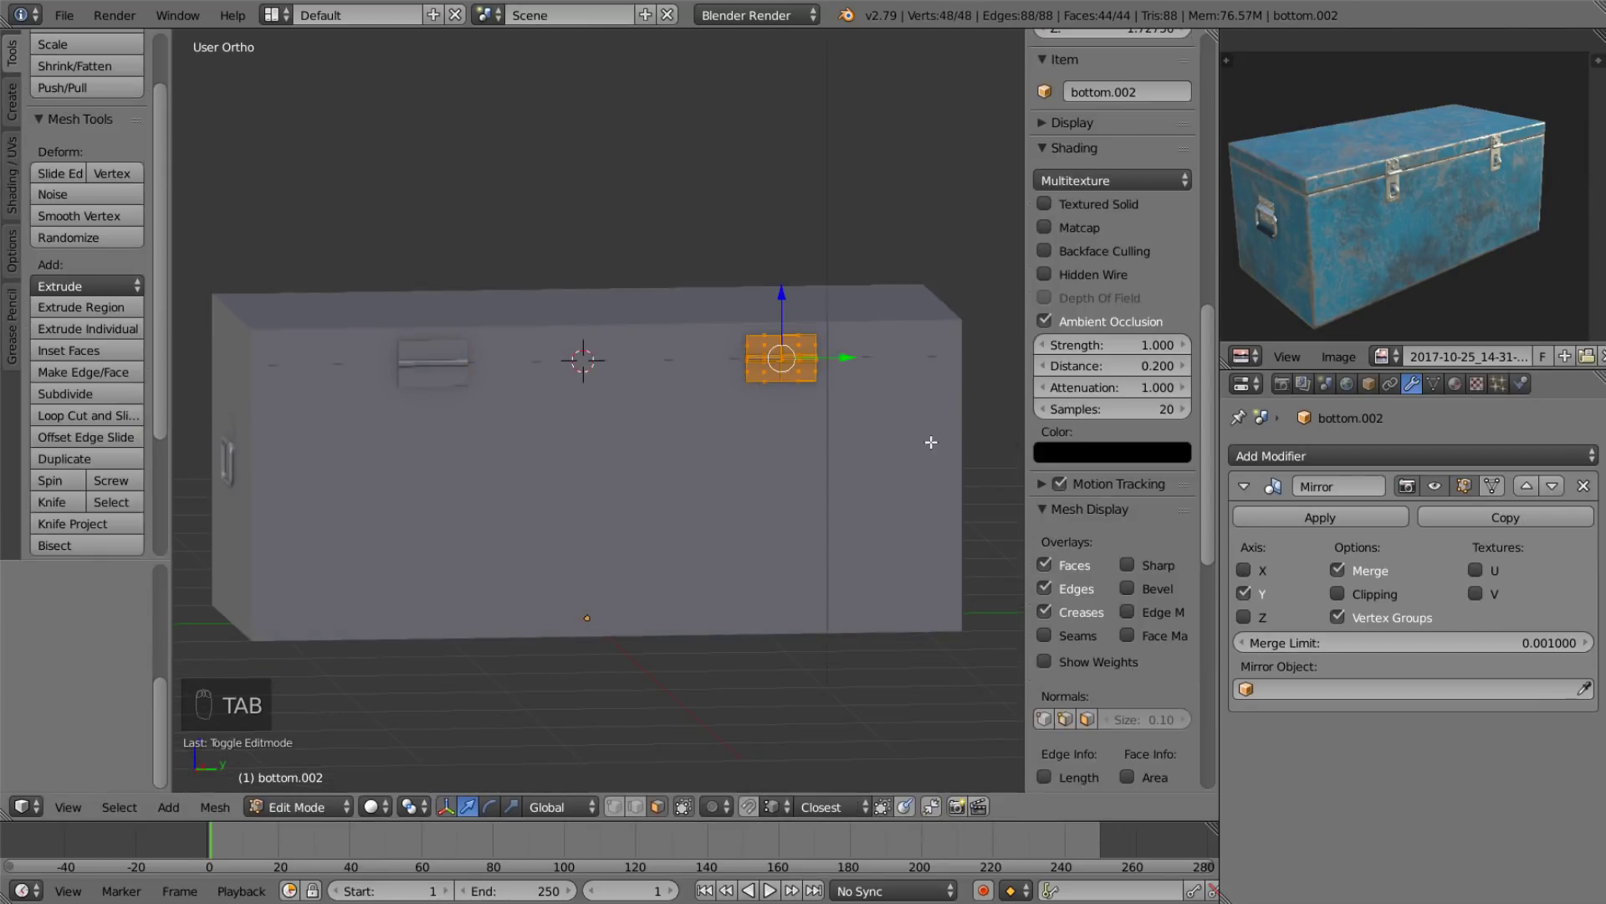
pyautogui.press('s')
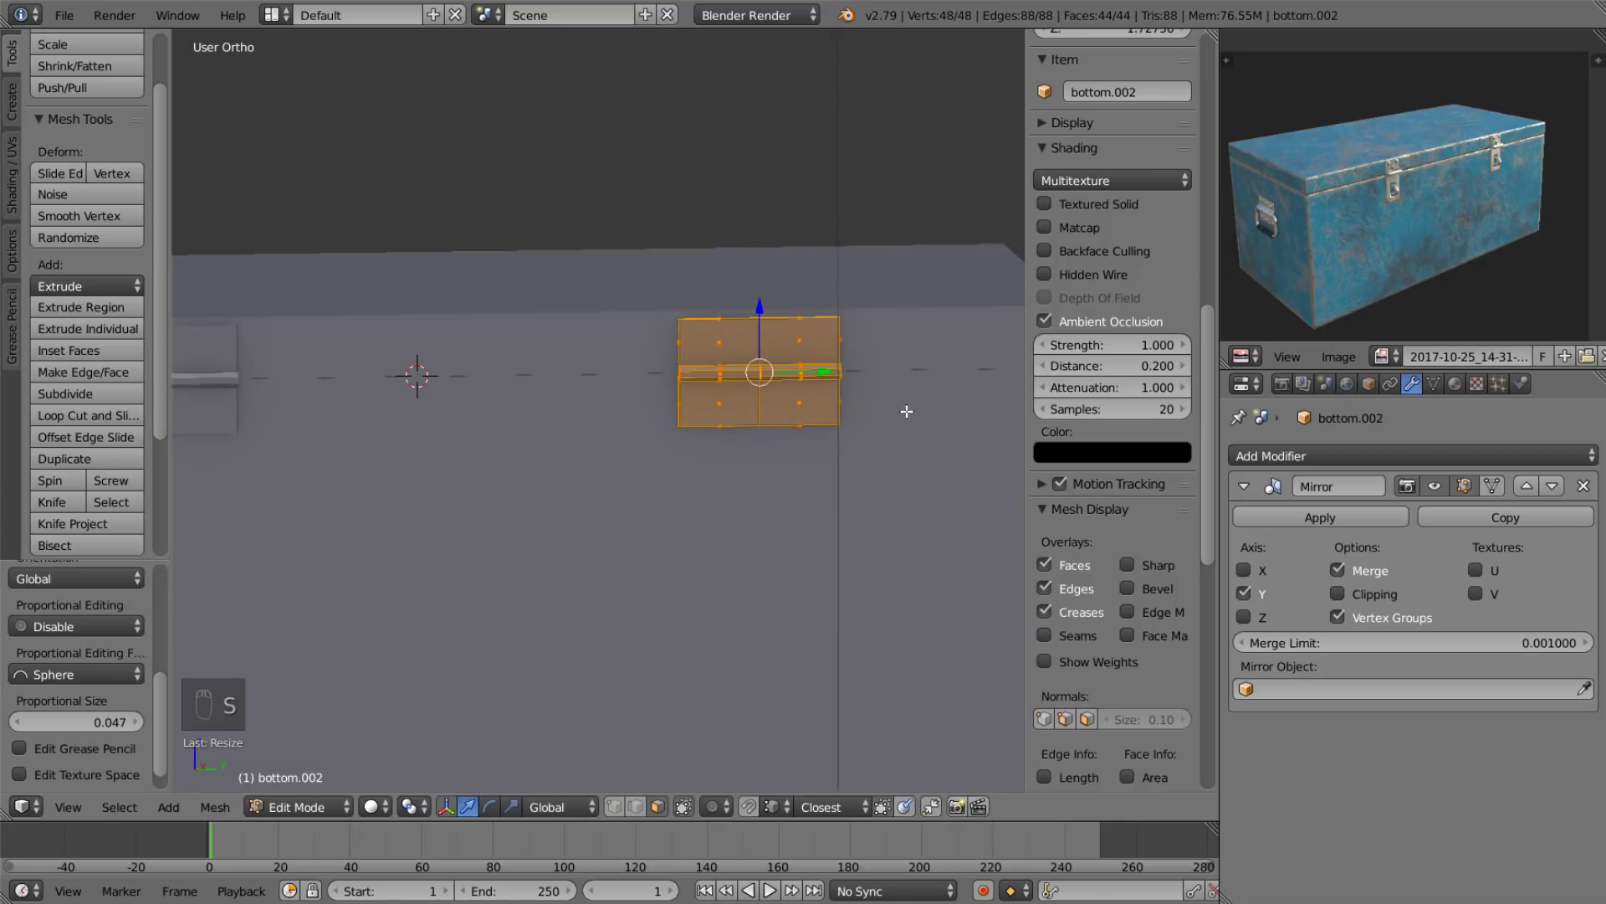
pyautogui.press('s')
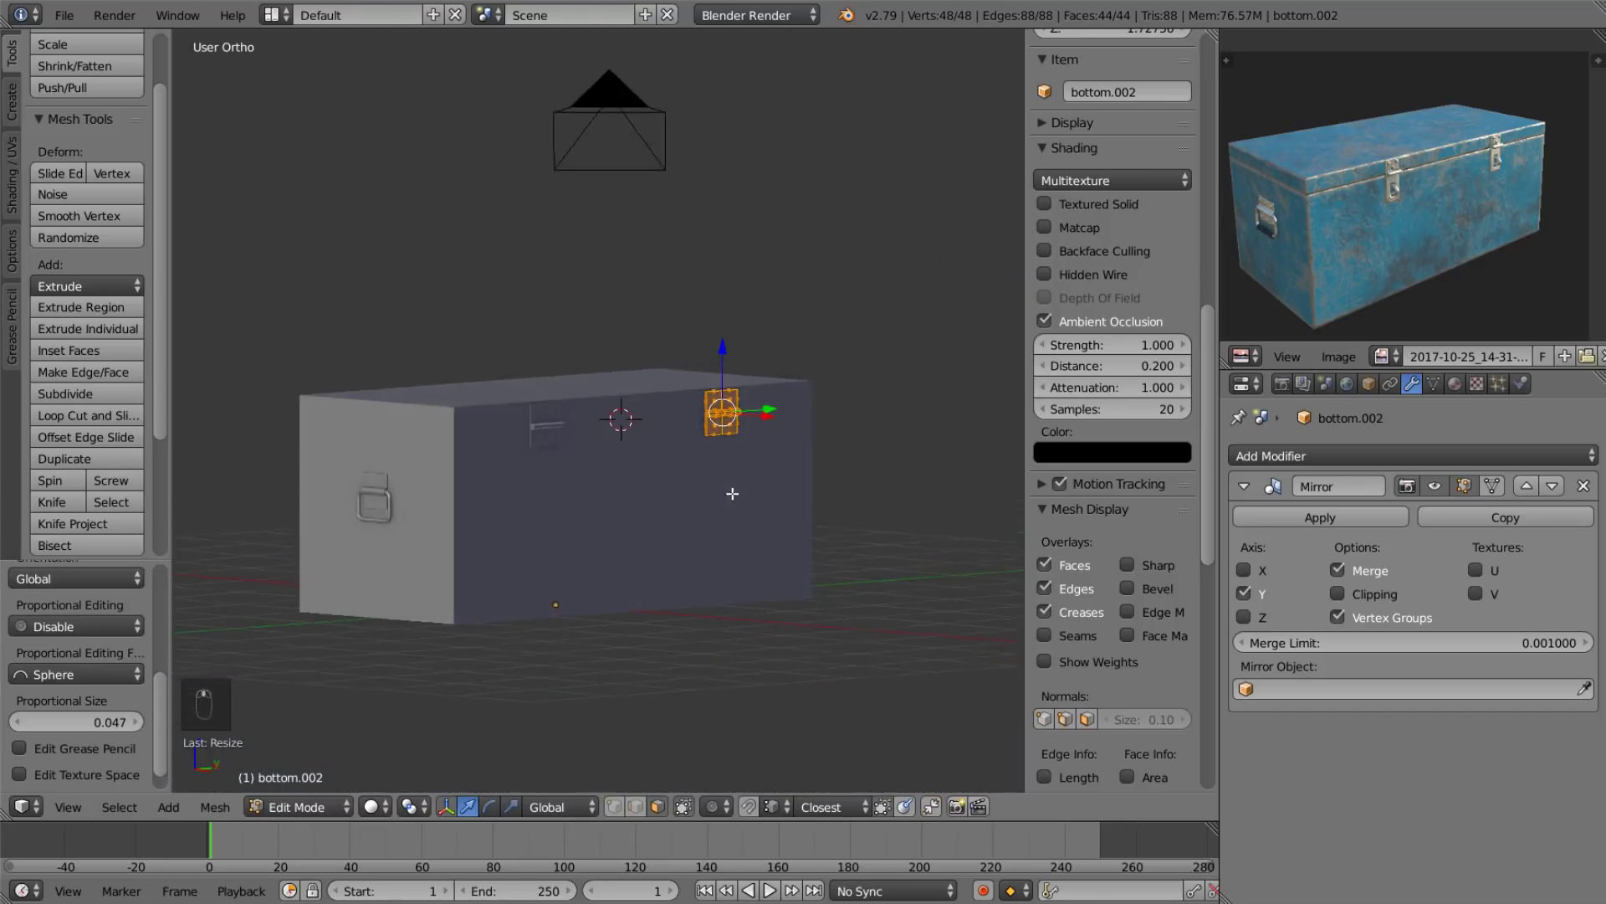
pyautogui.moveTo(646, 303); pyautogui.dragTo(708, 348)
pyautogui.moveTo(745, 292); pyautogui.dragTo(604, 442)
# Try rescaling the hinge, undo the attempts, and settle its size.
pyautogui.rightClick(604, 442)
pyautogui.press('s')
pyautogui.moveTo(602, 396); pyautogui.dragTo(649, 390)
pyautogui.press('a')
pyautogui.press('a')
pyautogui.press('s')
pyautogui.press('ctrl+z')
pyautogui.press('ctrl+z')
pyautogui.press('ctrl+z')
pyautogui.press('s')
pyautogui.moveTo(749, 375); pyautogui.dragTo(747, 402)
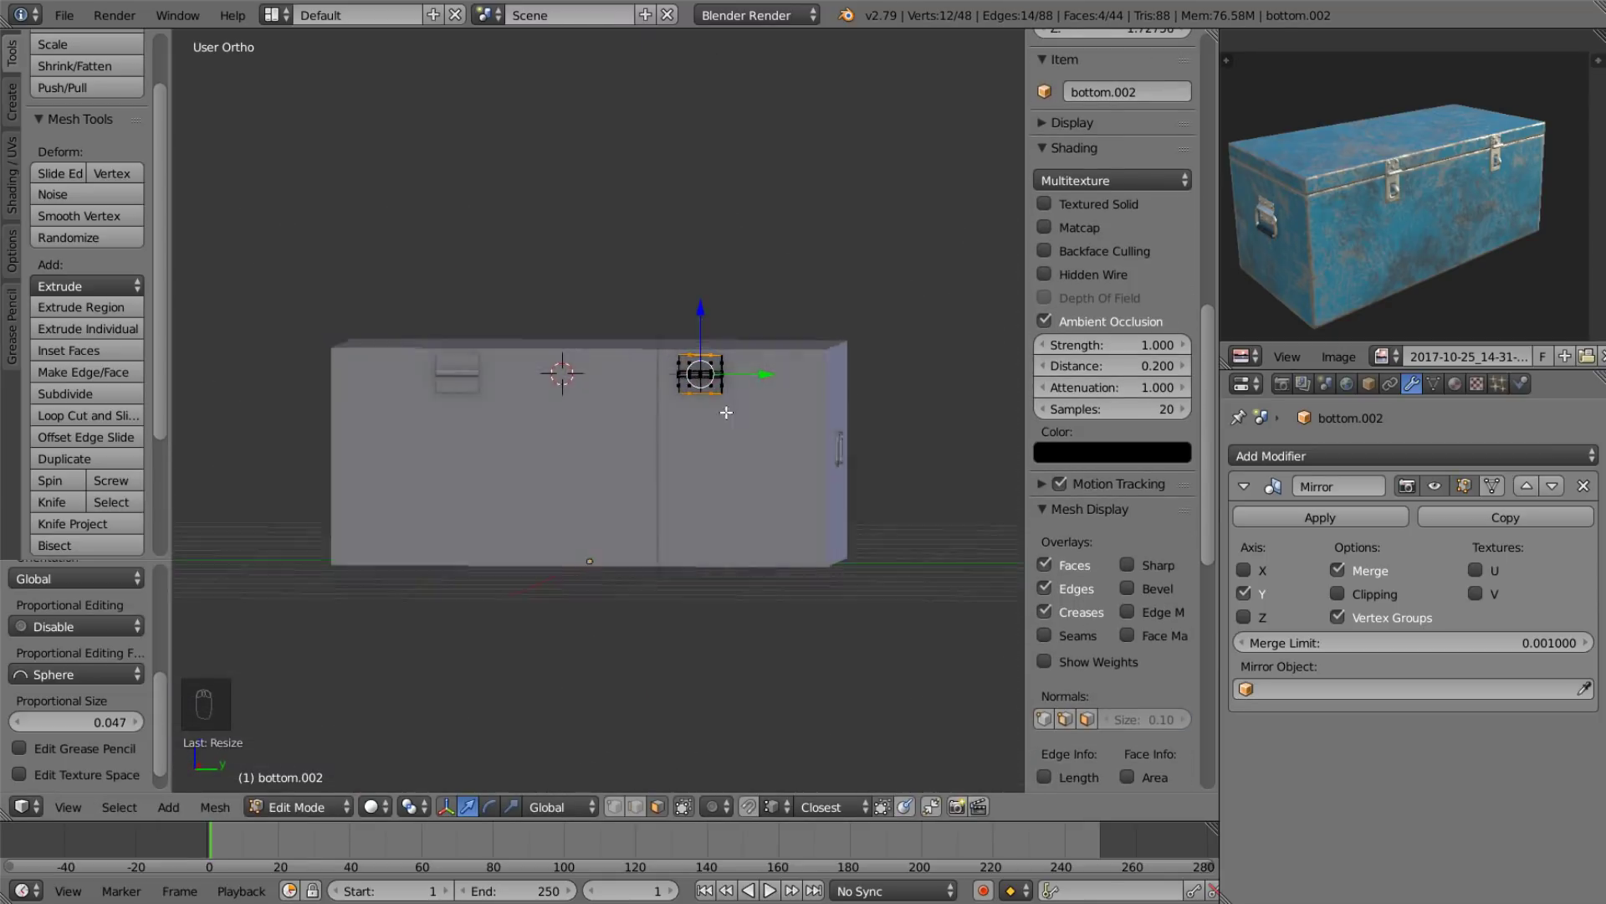
# Duplicate the hinge as a separate object, move it to the other side and shrink it slightly.
pyautogui.press('Tab')
pyautogui.press('shift+d')
pyautogui.press('Tab')
pyautogui.press('a')
pyautogui.press('a')
pyautogui.press('r')
pyautogui.moveTo(555, 259); pyautogui.dragTo(599, 500)
pyautogui.press('s')
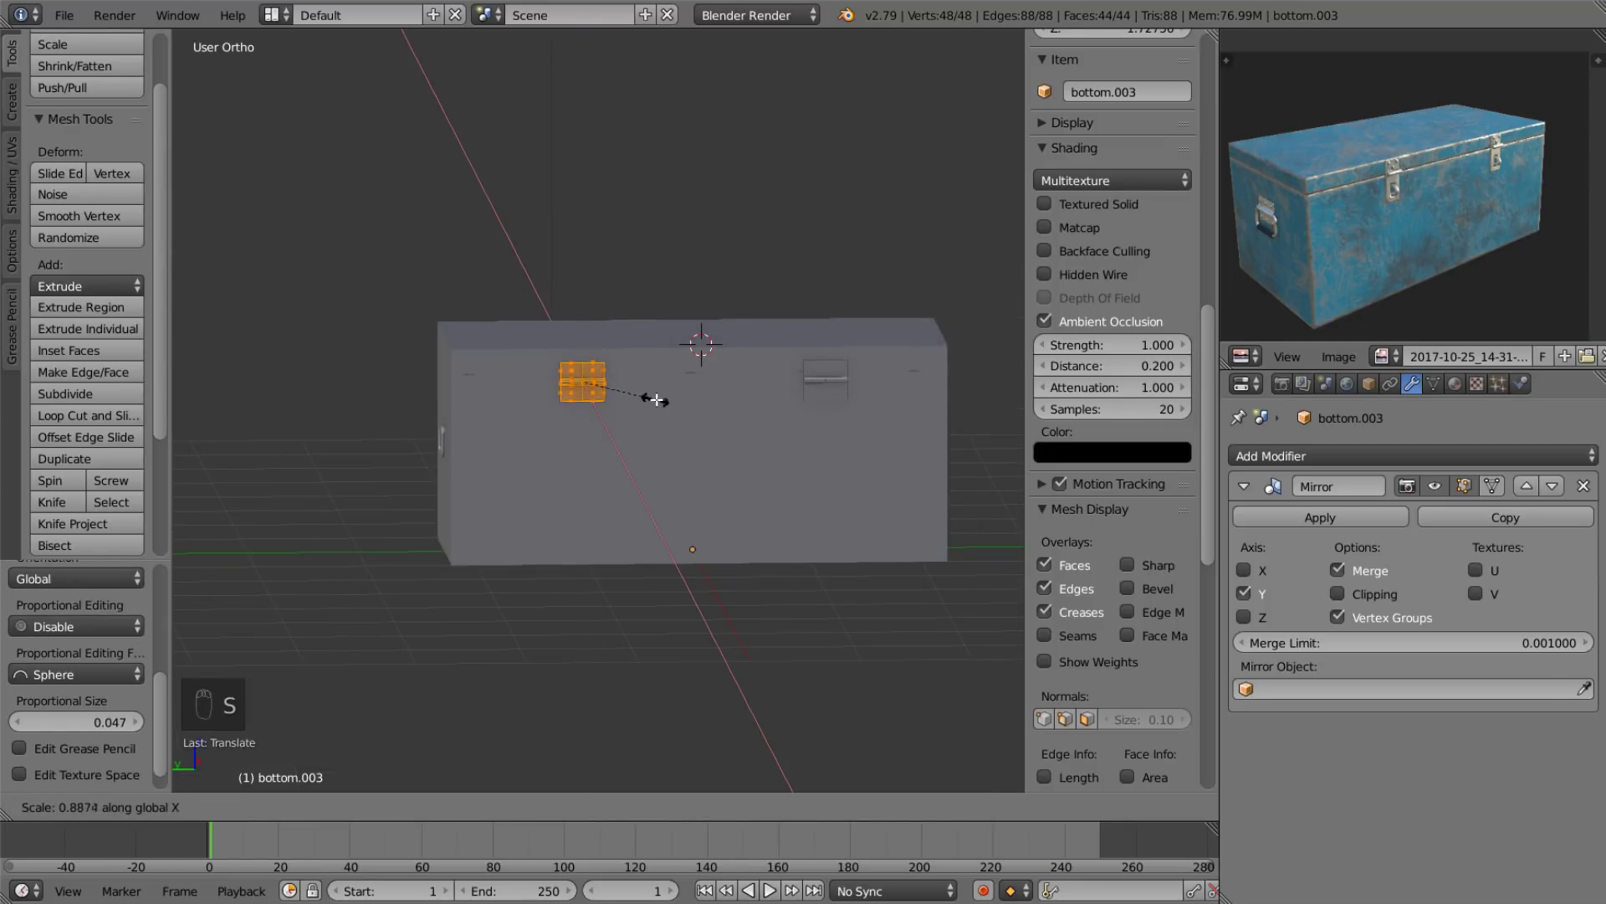
# Frame the latch plate and select its bottom edge for editing.
pyautogui.moveTo(579, 367); pyautogui.dragTo(611, 341)
pyautogui.moveTo(602, 336); pyautogui.dragTo(415, 550)
pyautogui.middleClick(739, 400)
pyautogui.click(739, 402)
pyautogui.moveTo(623, 490); pyautogui.dragTo(525, 482)
pyautogui.moveTo(531, 488); pyautogui.dragTo(420, 397)
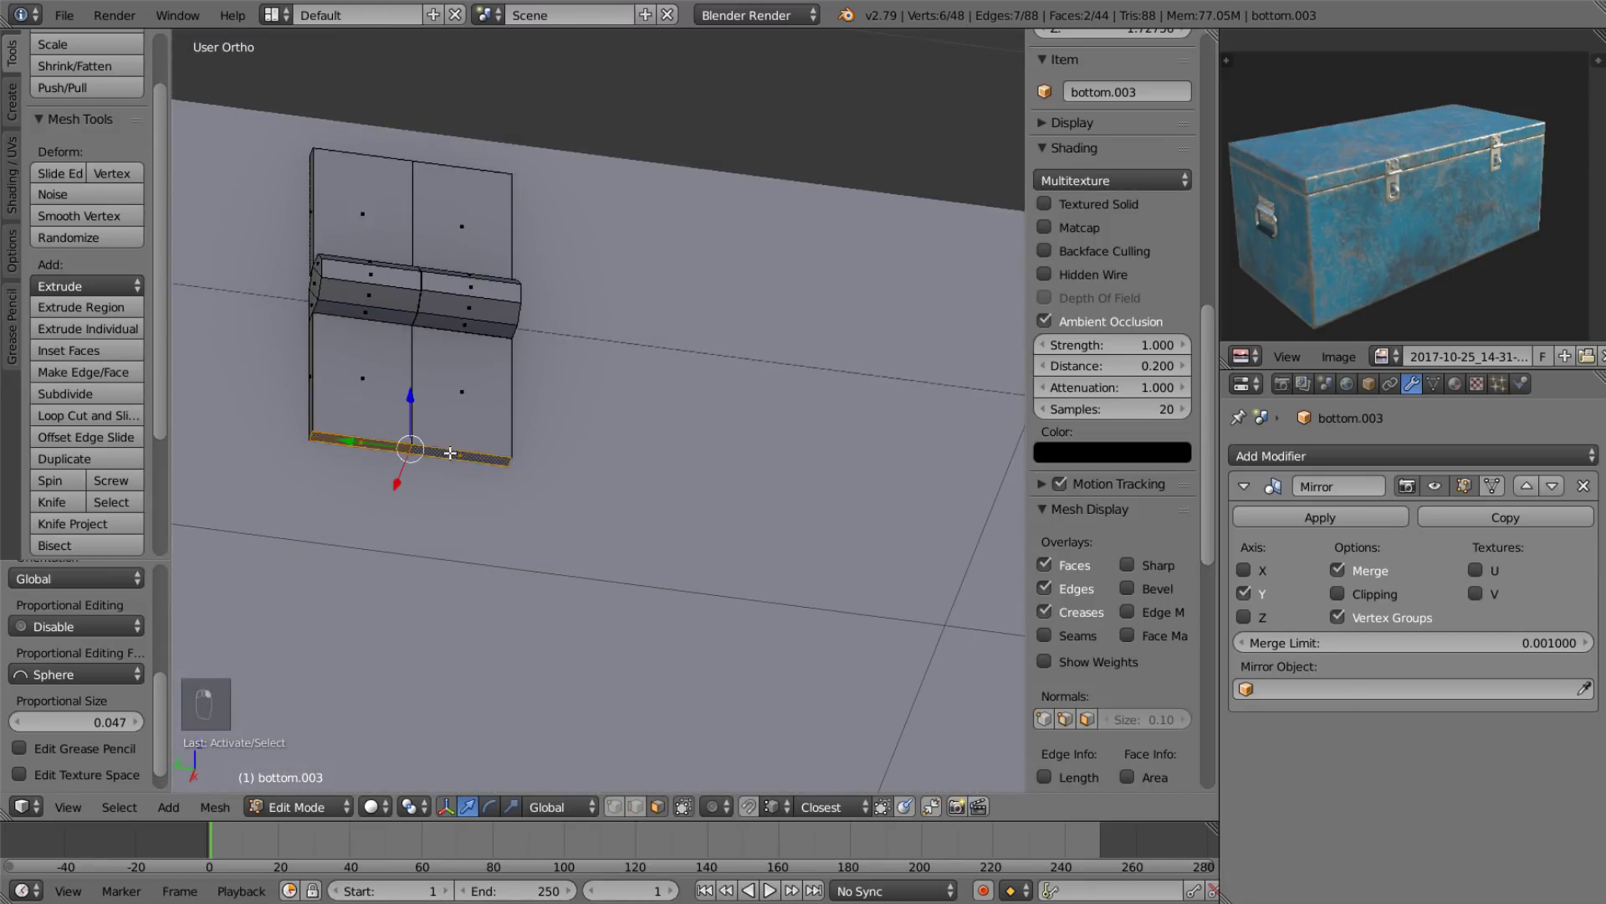
pyautogui.click(481, 445)
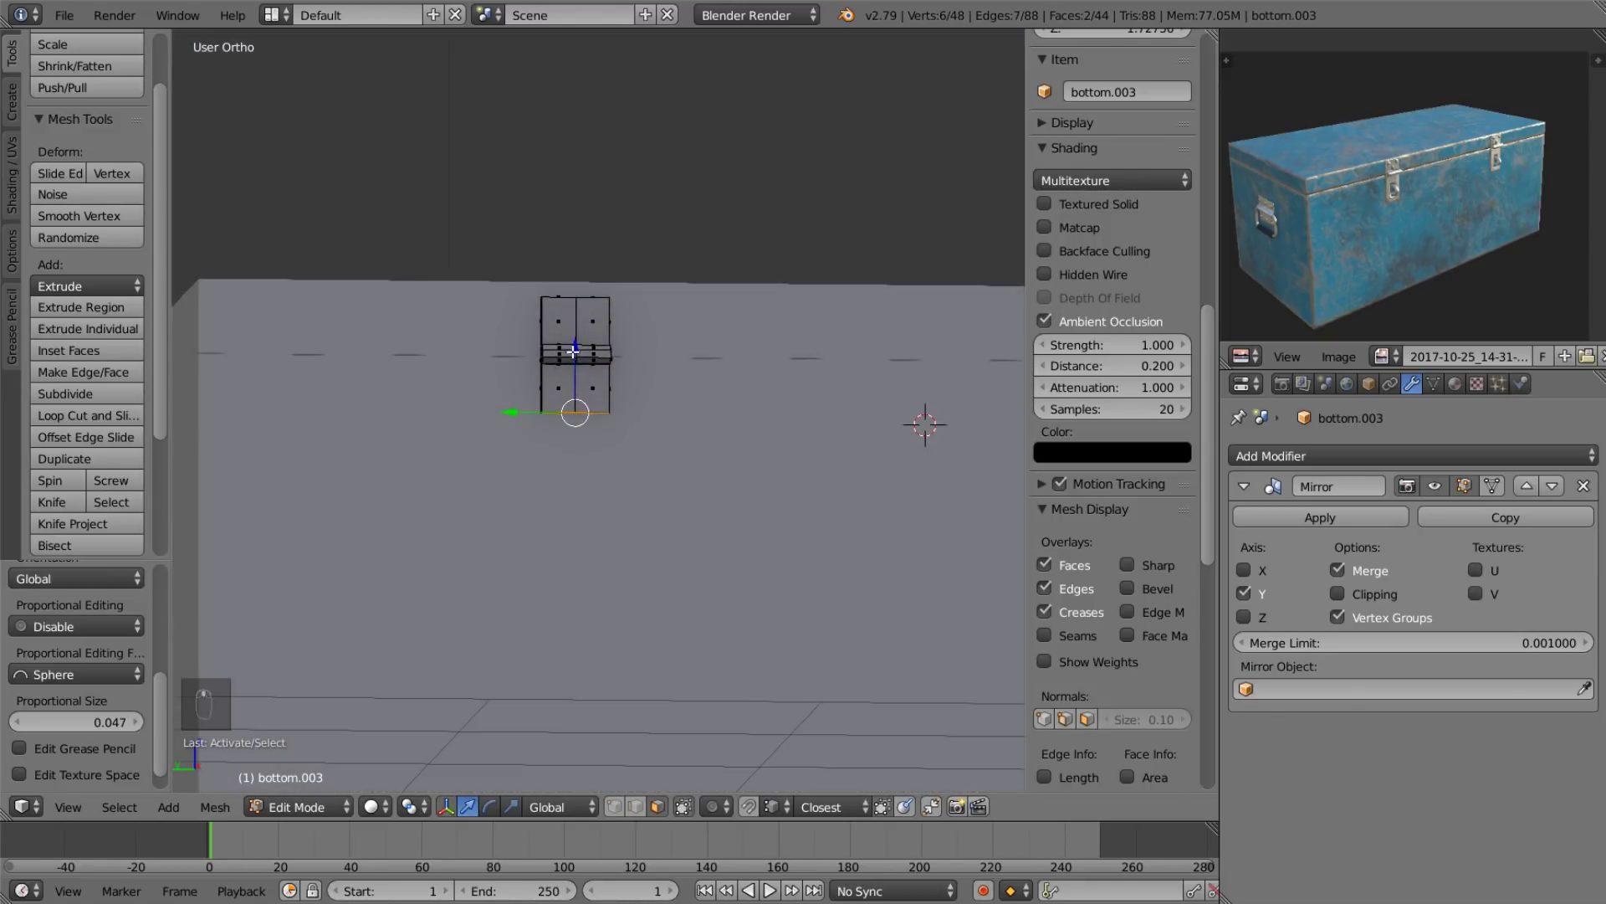
pyautogui.moveTo(575, 352); pyautogui.dragTo(564, 425)
# Add loop cuts across the latch plate to outline the slot area.
pyautogui.press('ctrl+r')
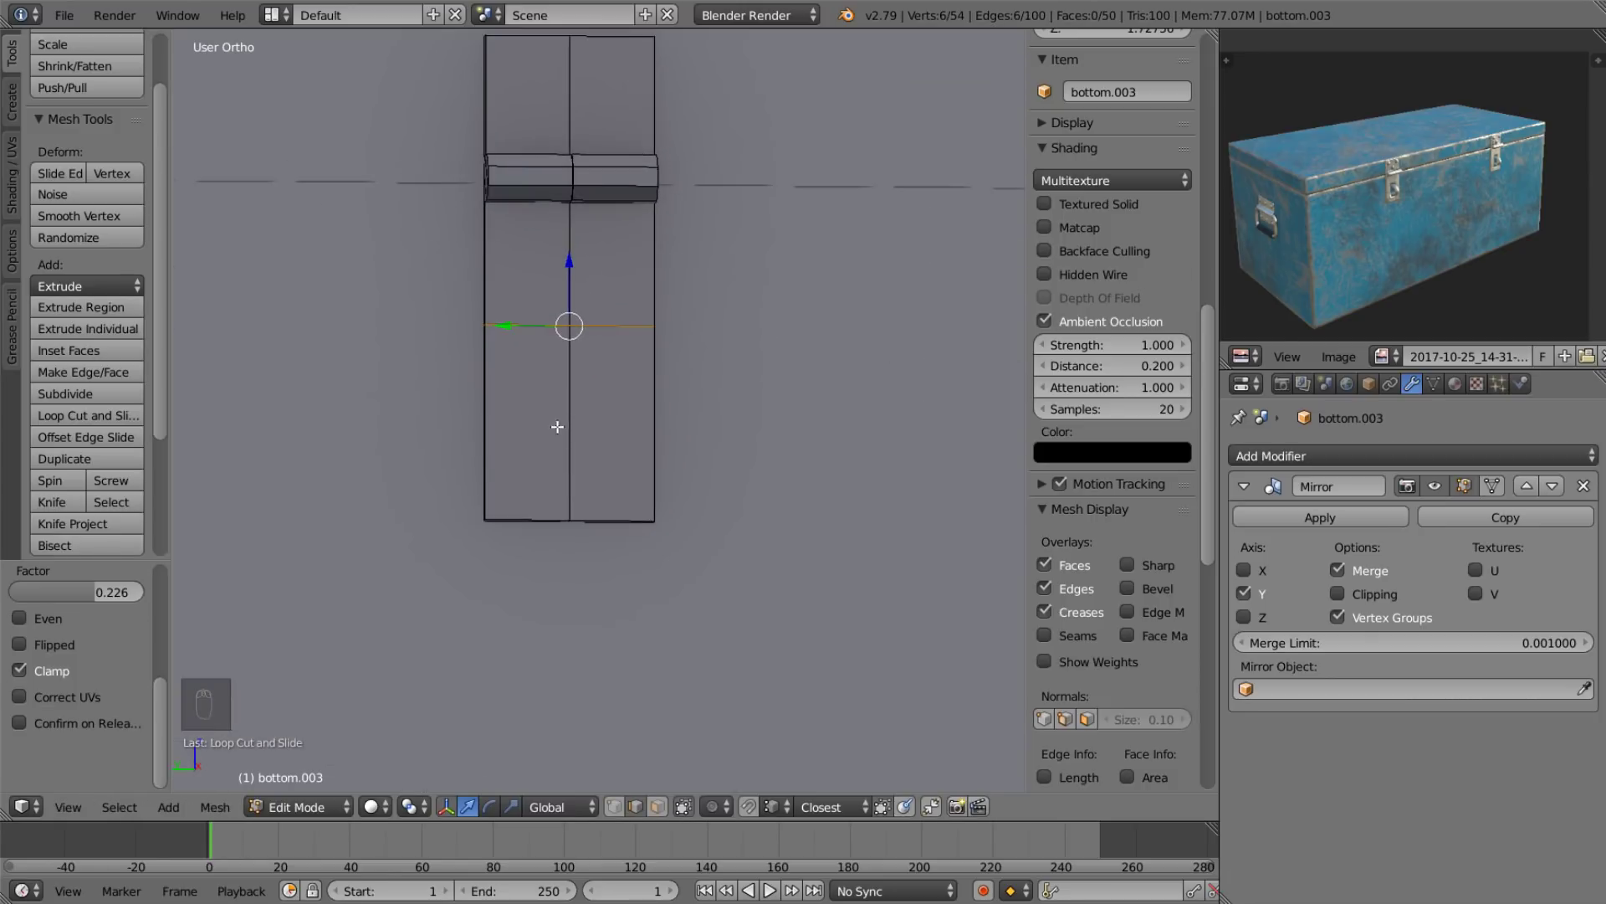
pyautogui.press('ctrl+r')
pyautogui.press('ctrl+r')
pyautogui.press('ctrl+r')
pyautogui.moveTo(661, 820); pyautogui.dragTo(583, 402)
pyautogui.press('x')
pyautogui.press('x')
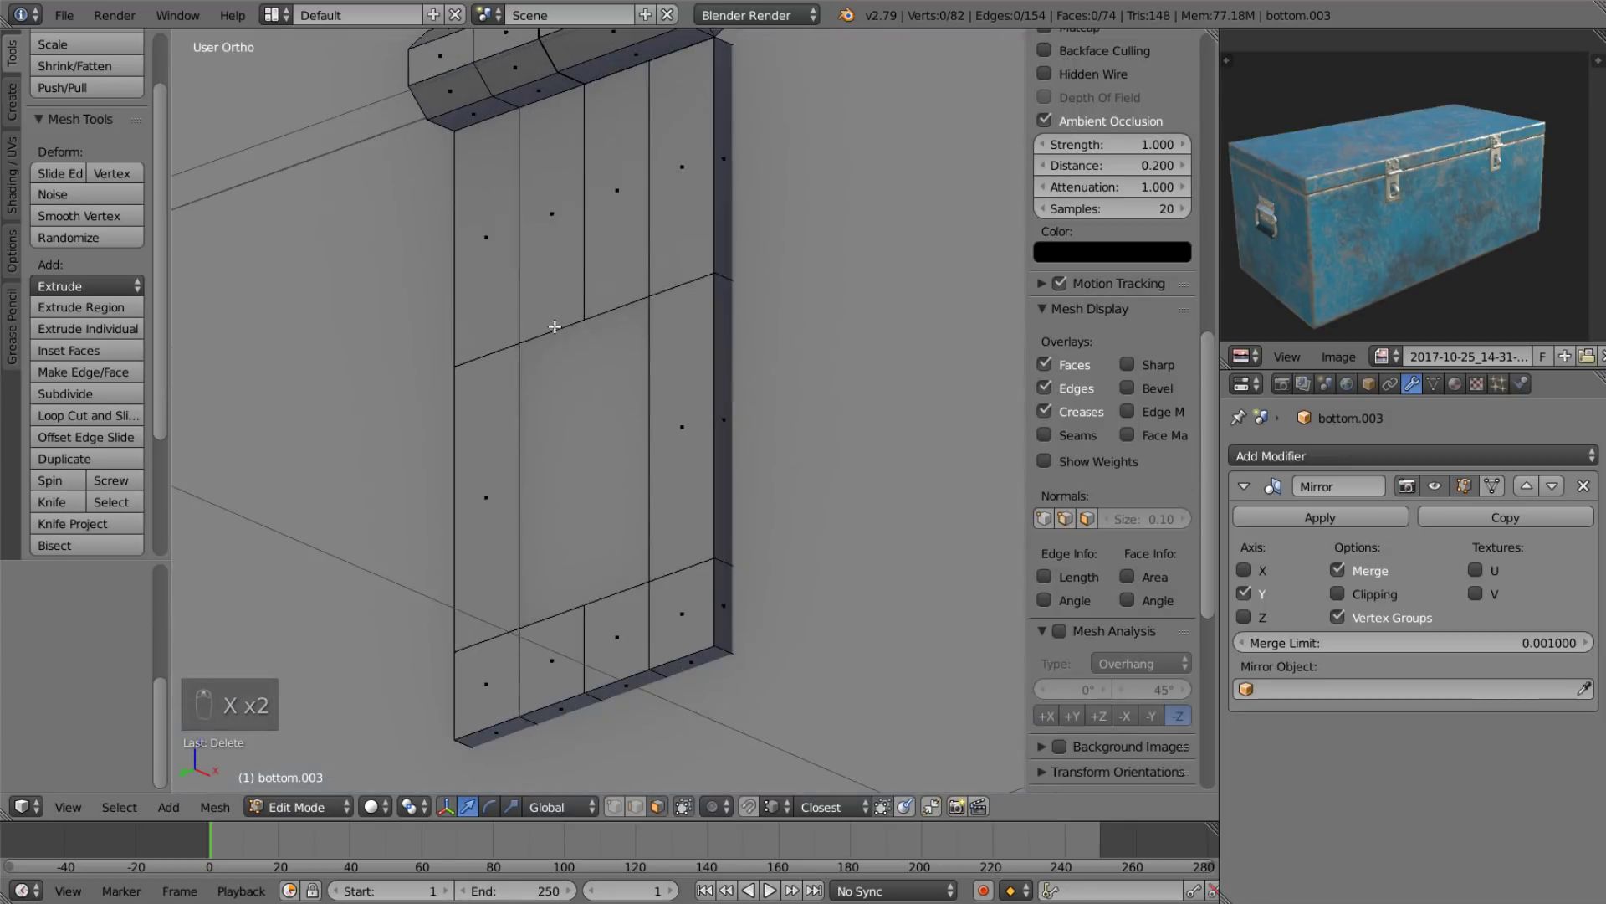
pyautogui.press('2')
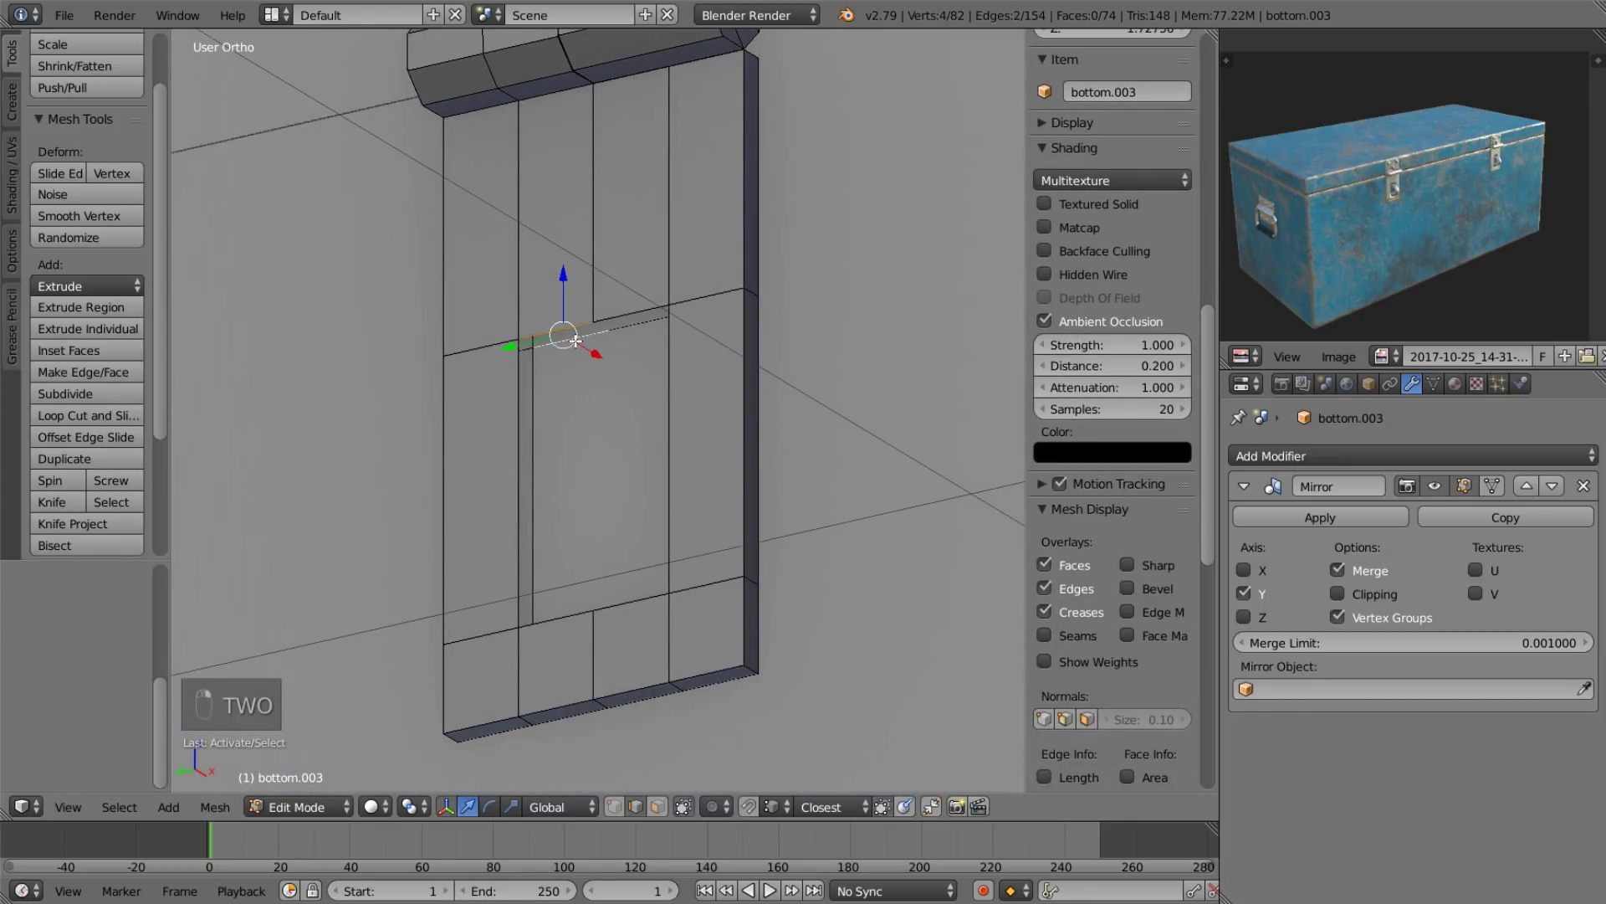
# Fill the slot faces and recalculate the plate's normals.
pyautogui.press('f')
pyautogui.press('f')
pyautogui.press('f')
pyautogui.press('f')
pyautogui.press('f')
pyautogui.press('f')
pyautogui.press('a')
pyautogui.press('a')
pyautogui.press('ctrl+n')
pyautogui.moveTo(601, 484); pyautogui.dragTo(618, 490)
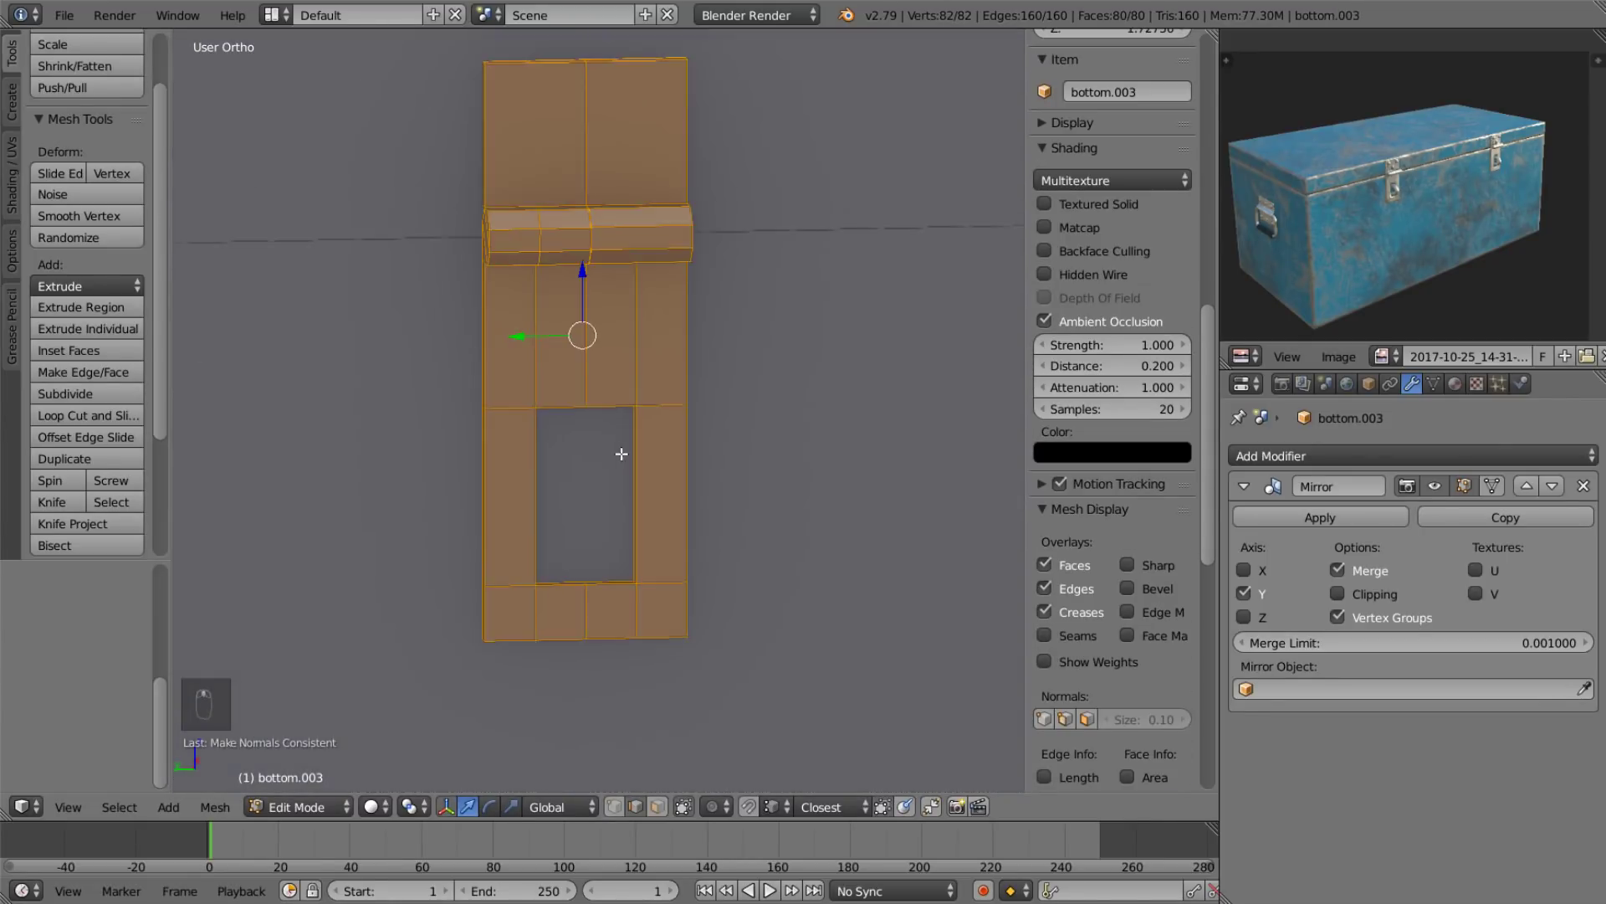
pyautogui.moveTo(621, 382); pyautogui.dragTo(647, 394)
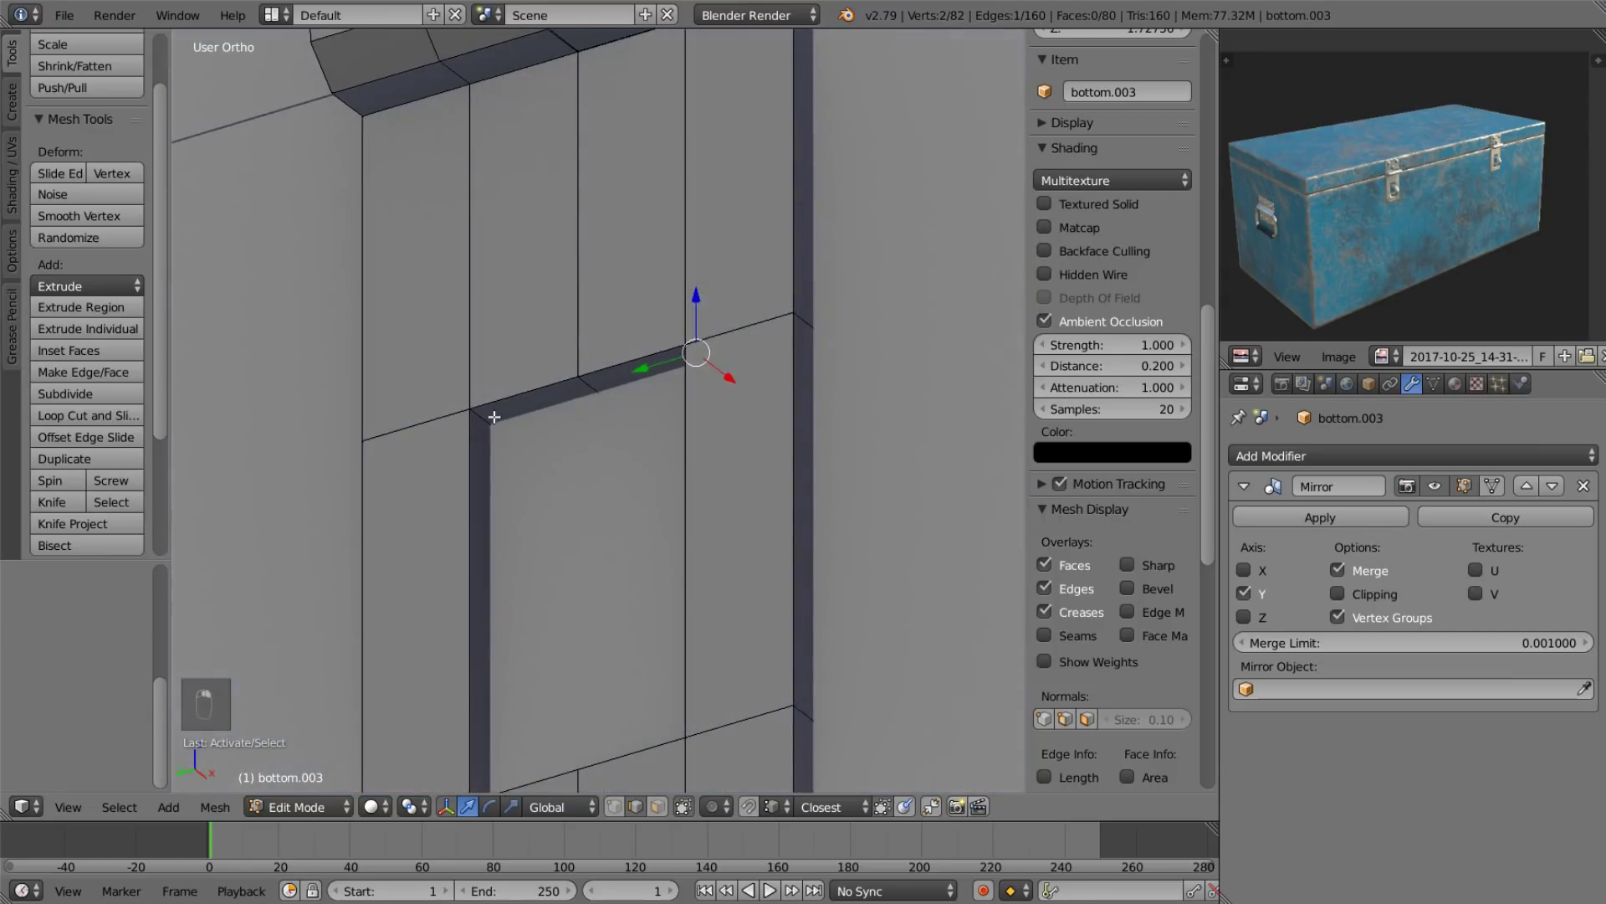
# Narrow the plate's lower section into a small rectangular slot and finish editing.
pyautogui.moveTo(664, 811); pyautogui.dragTo(486, 626)
pyautogui.scroll(3)
pyautogui.moveTo(606, 596); pyautogui.dragTo(680, 507)
pyautogui.press('s')
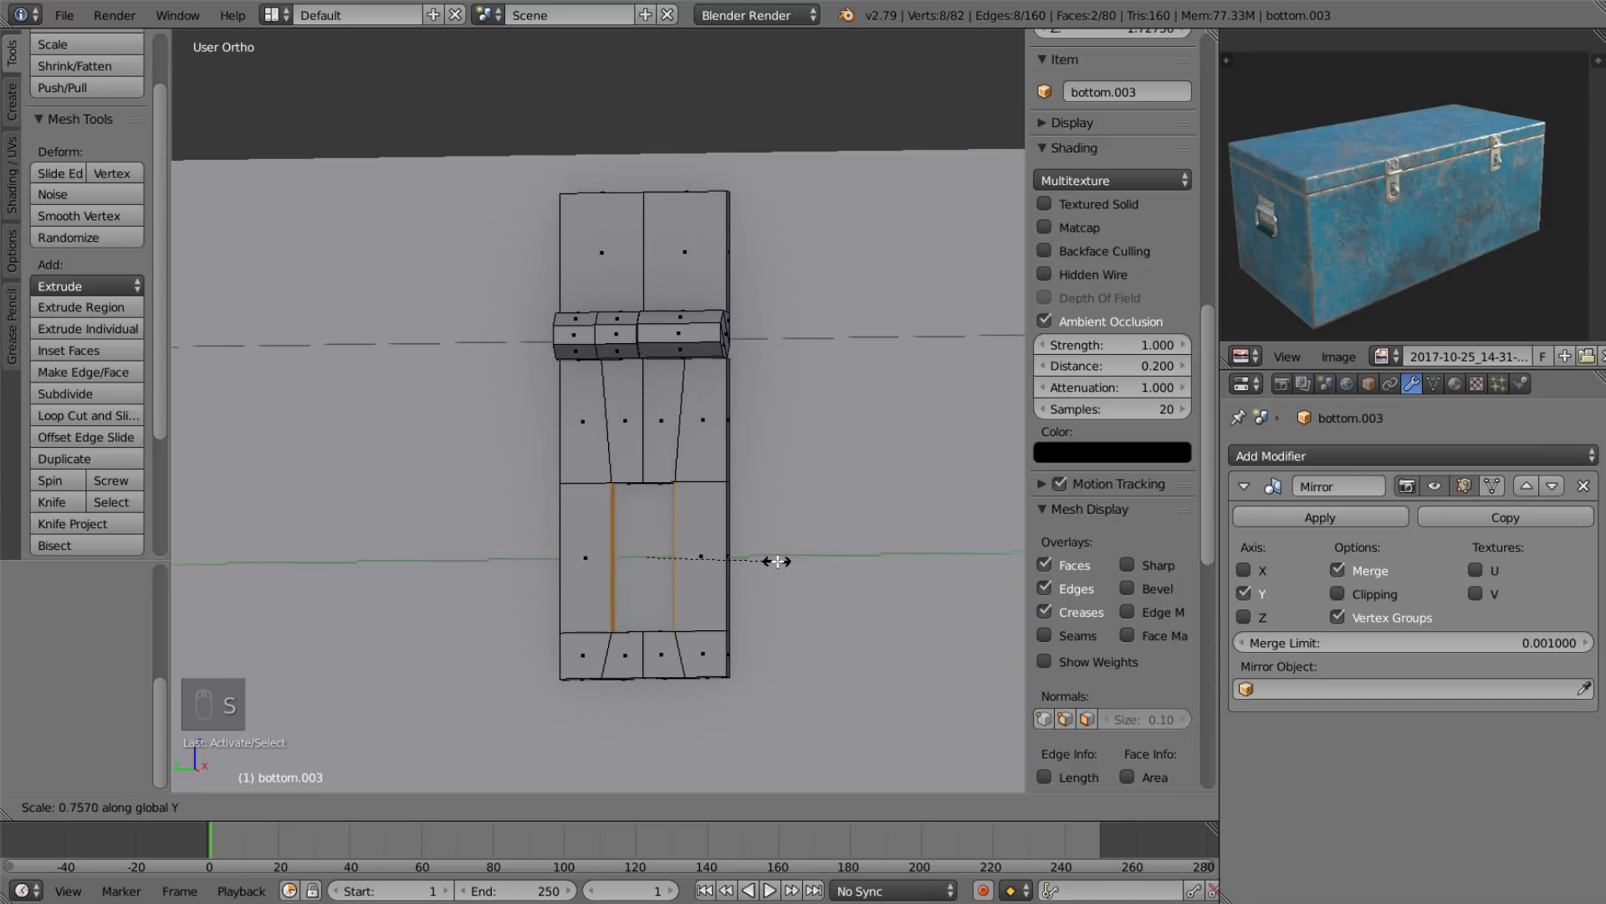
pyautogui.middleClick(639, 499)
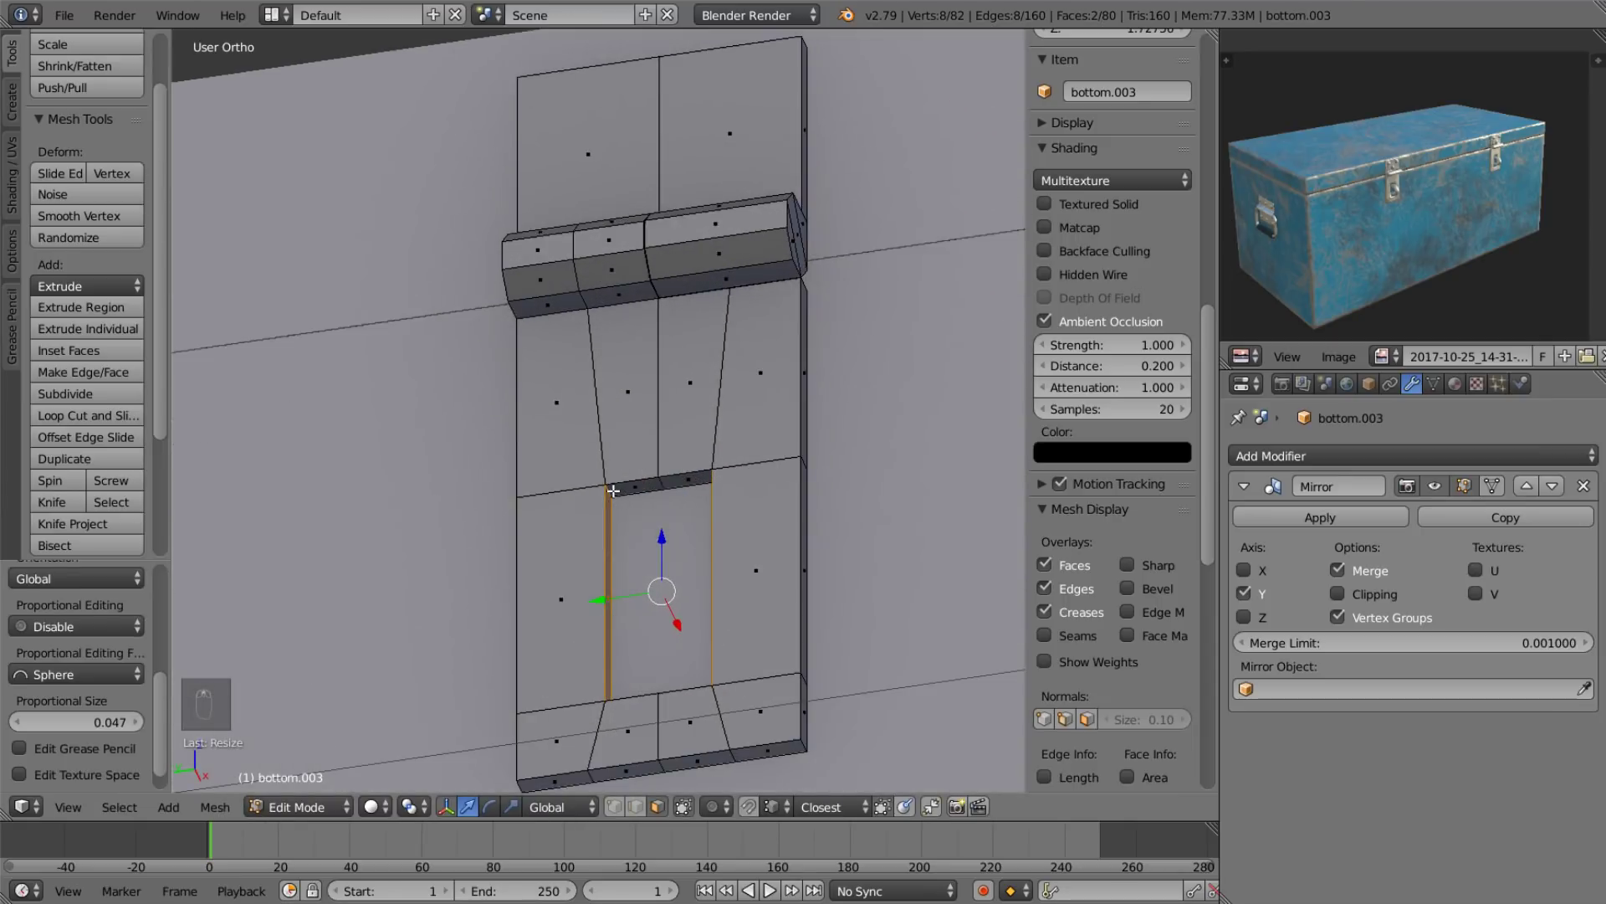
pyautogui.click(614, 489)
pyautogui.press('ctrl+c')
pyautogui.press('ctrl+c')
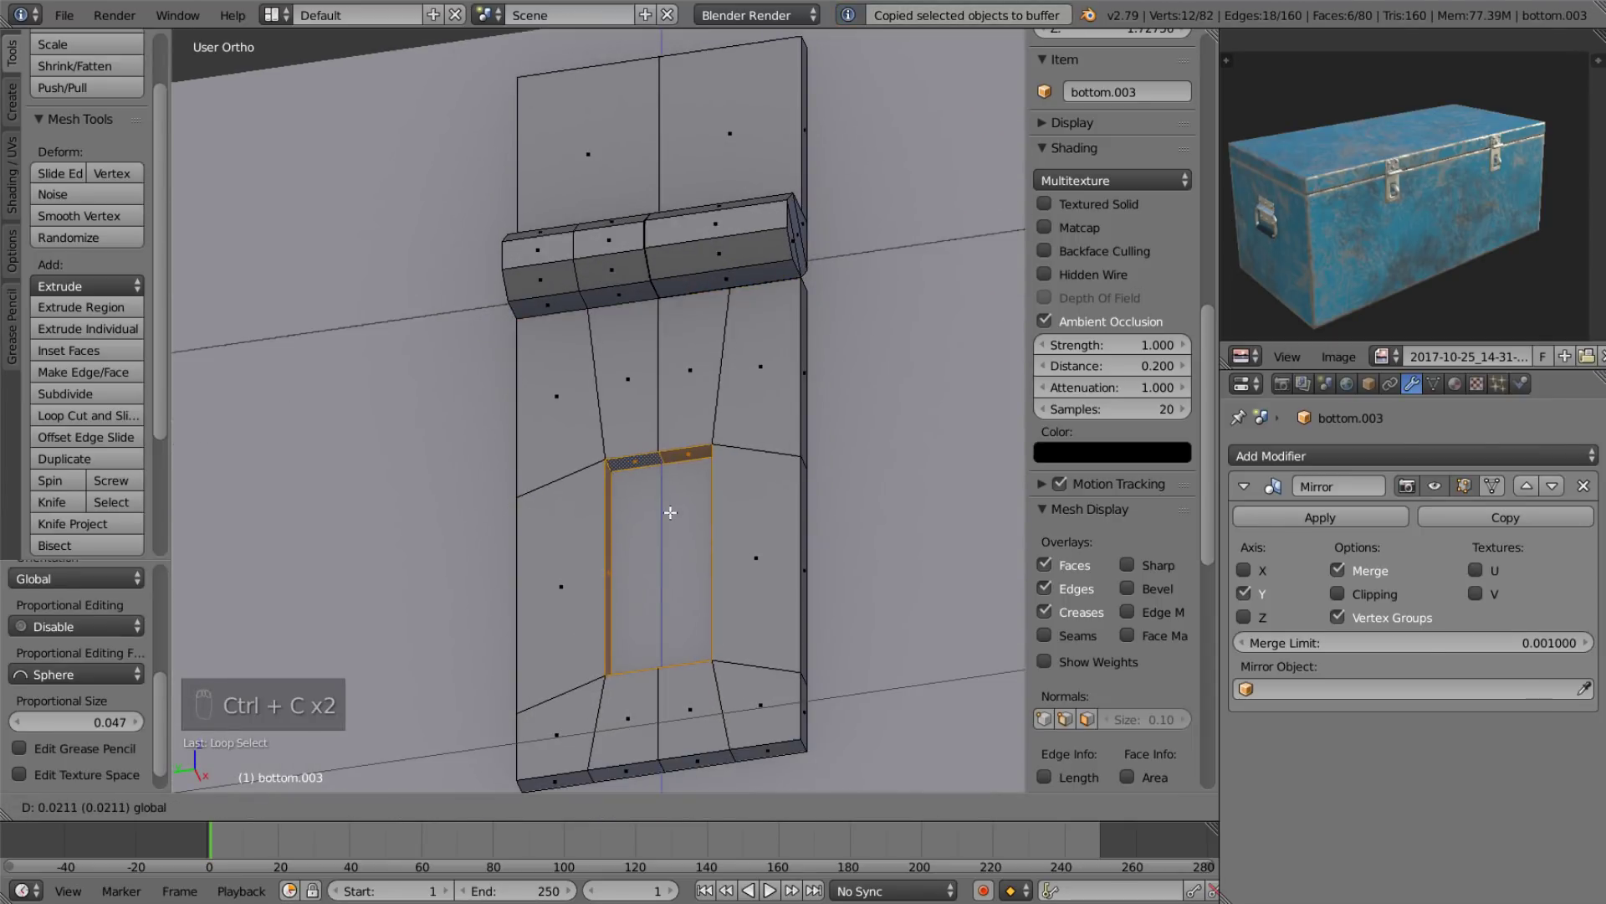
pyautogui.moveTo(640, 480); pyautogui.dragTo(705, 536)
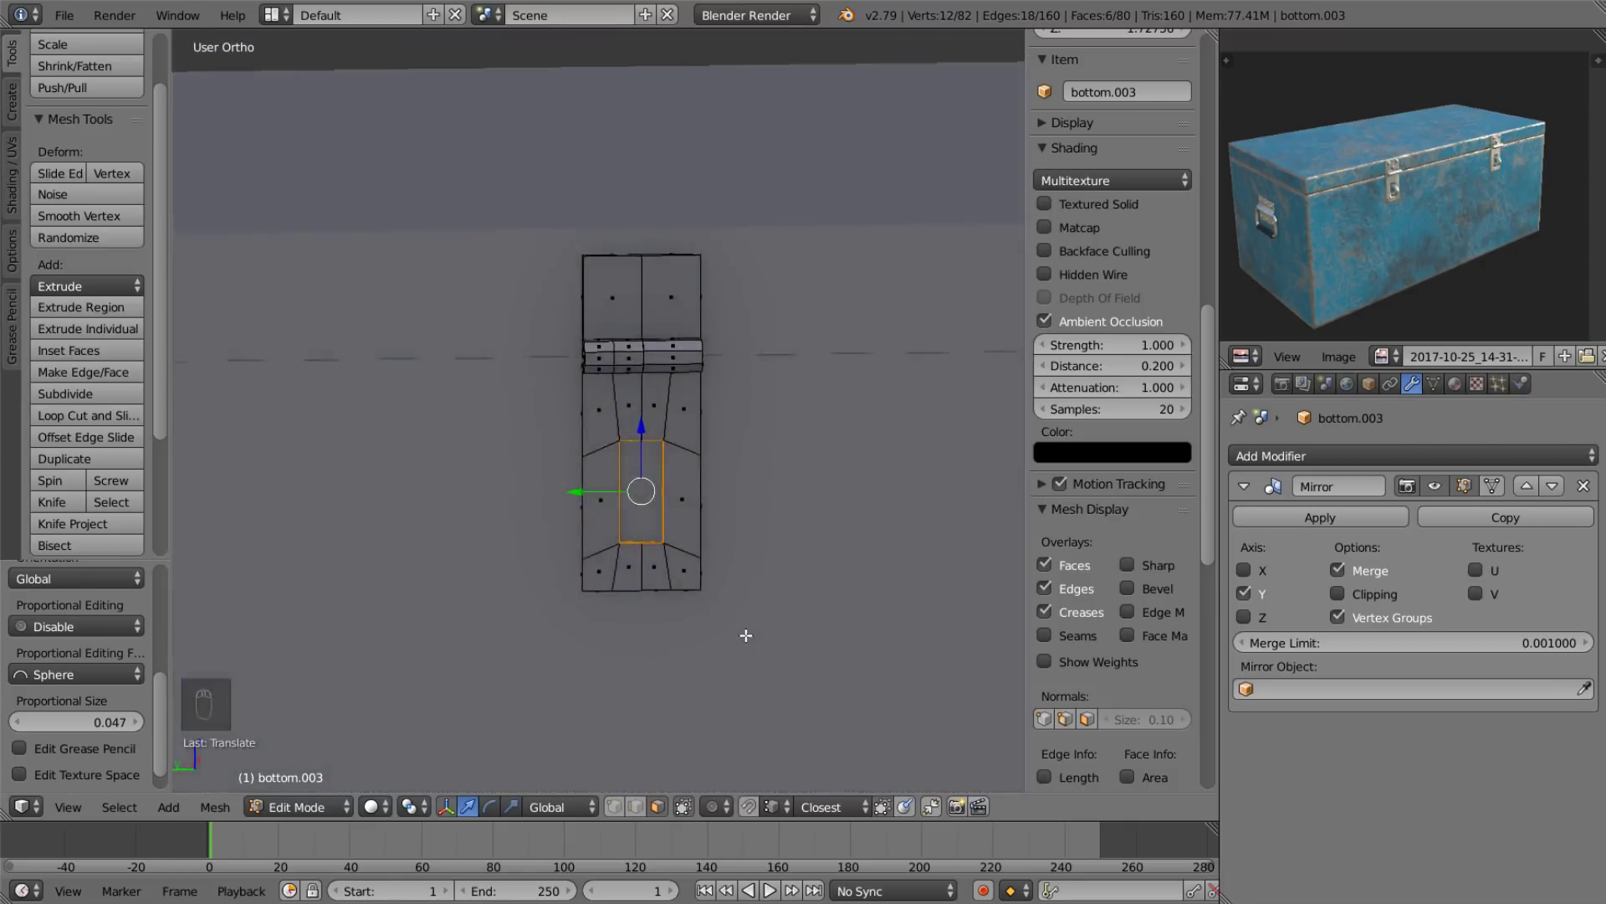
pyautogui.click(584, 590)
pyautogui.press('Tab')
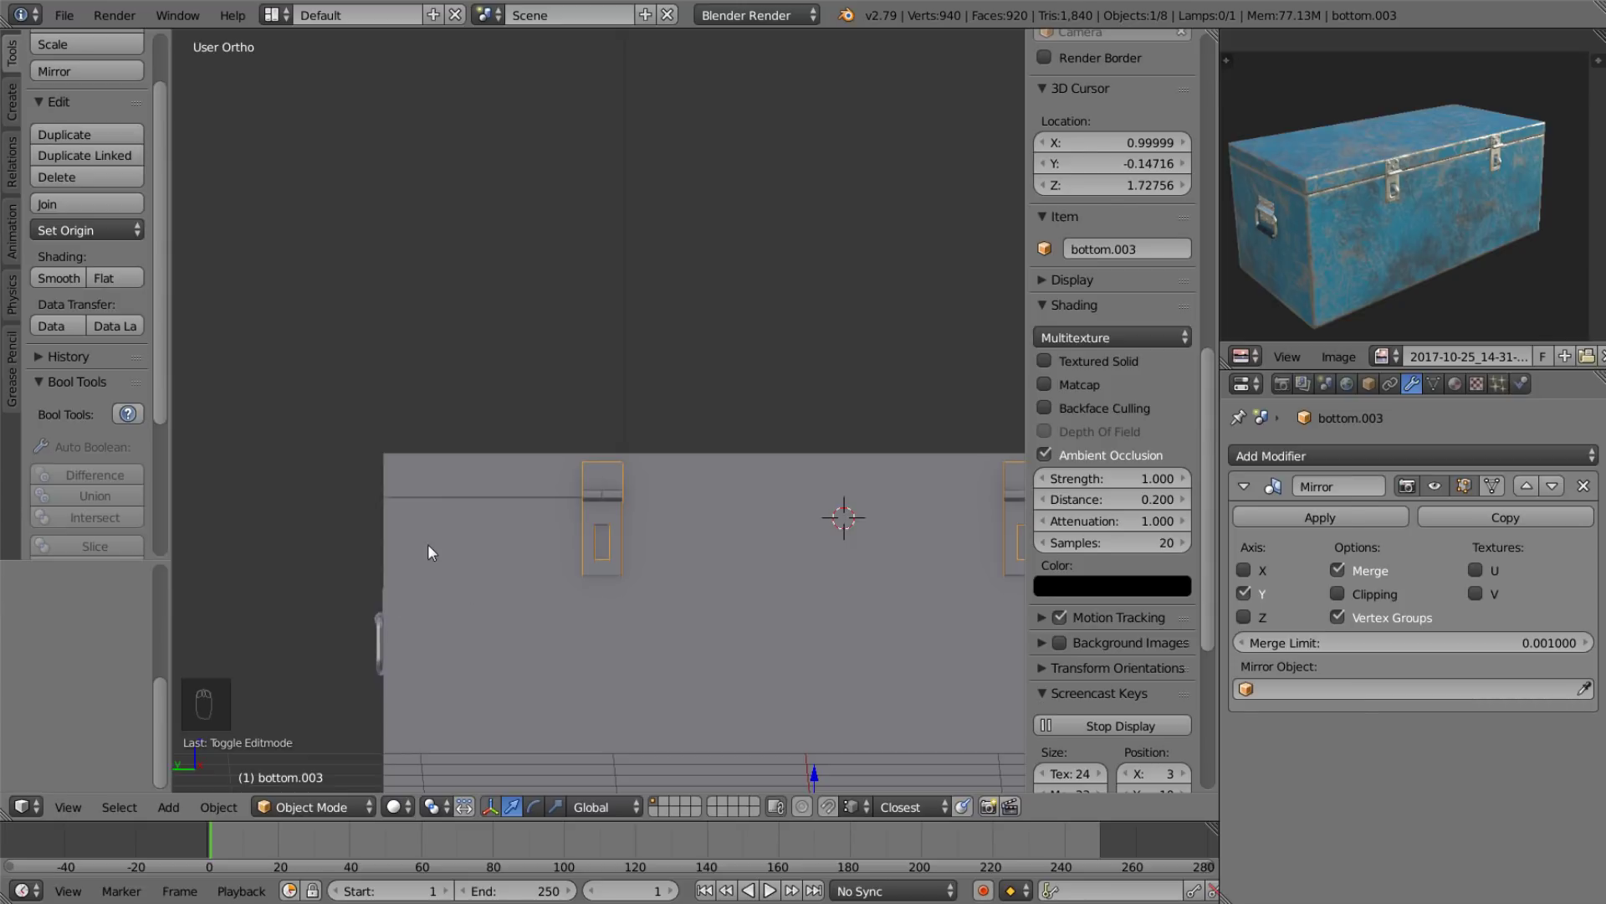
# Add a cylinder above the chest and scale it into a thin rod.
pyautogui.press('shift+c')
pyautogui.press('shift+a')
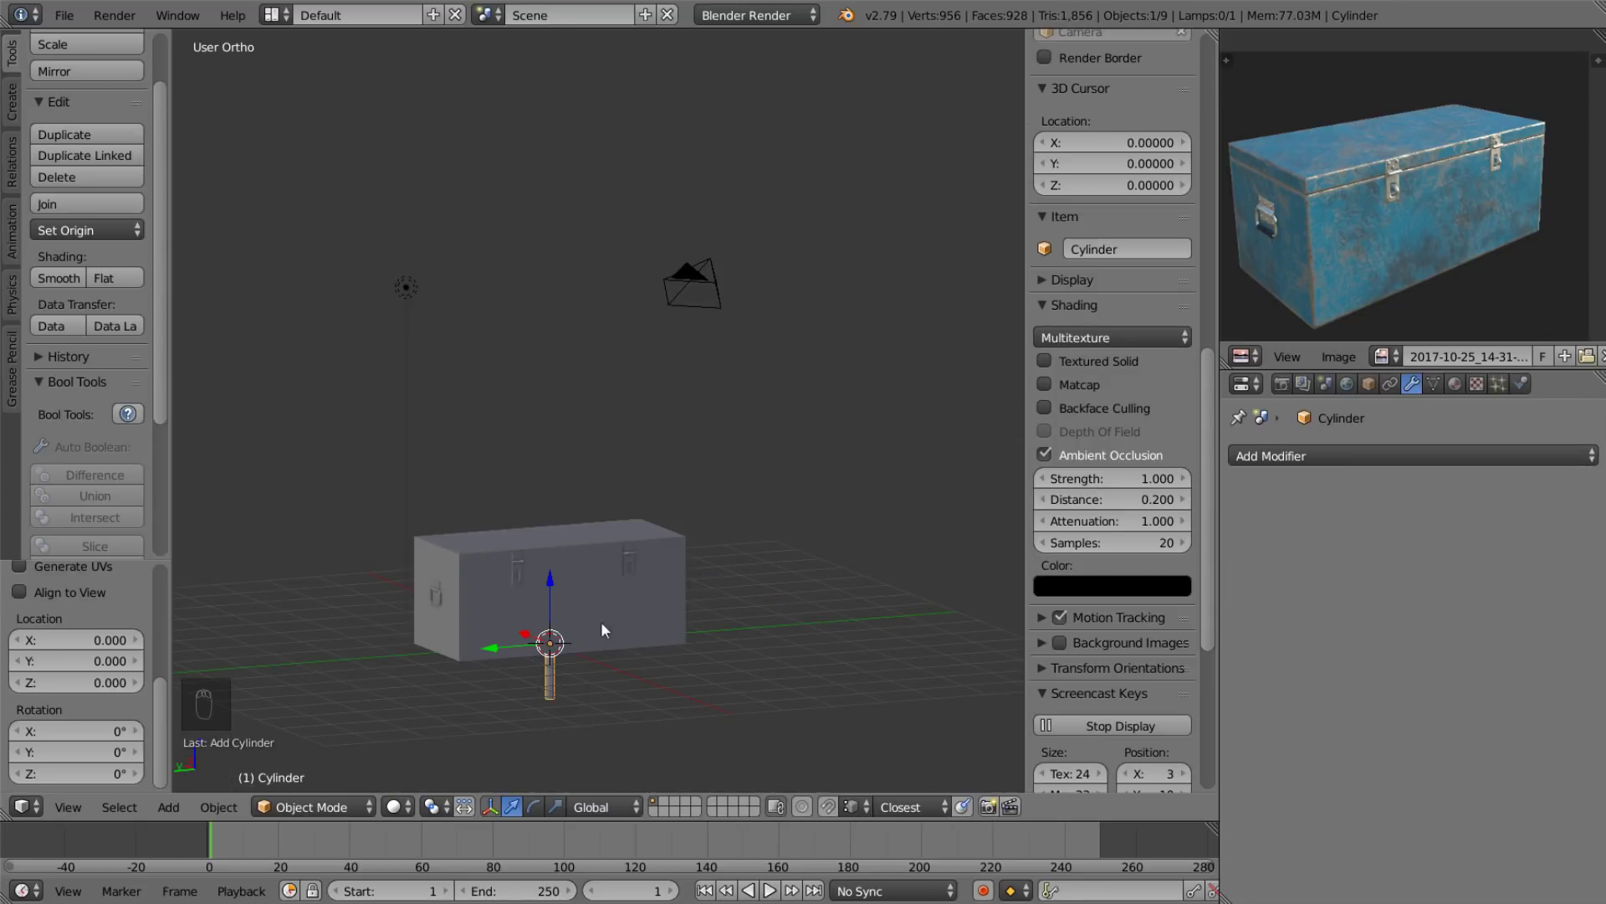
pyautogui.moveTo(555, 585); pyautogui.dragTo(581, 374)
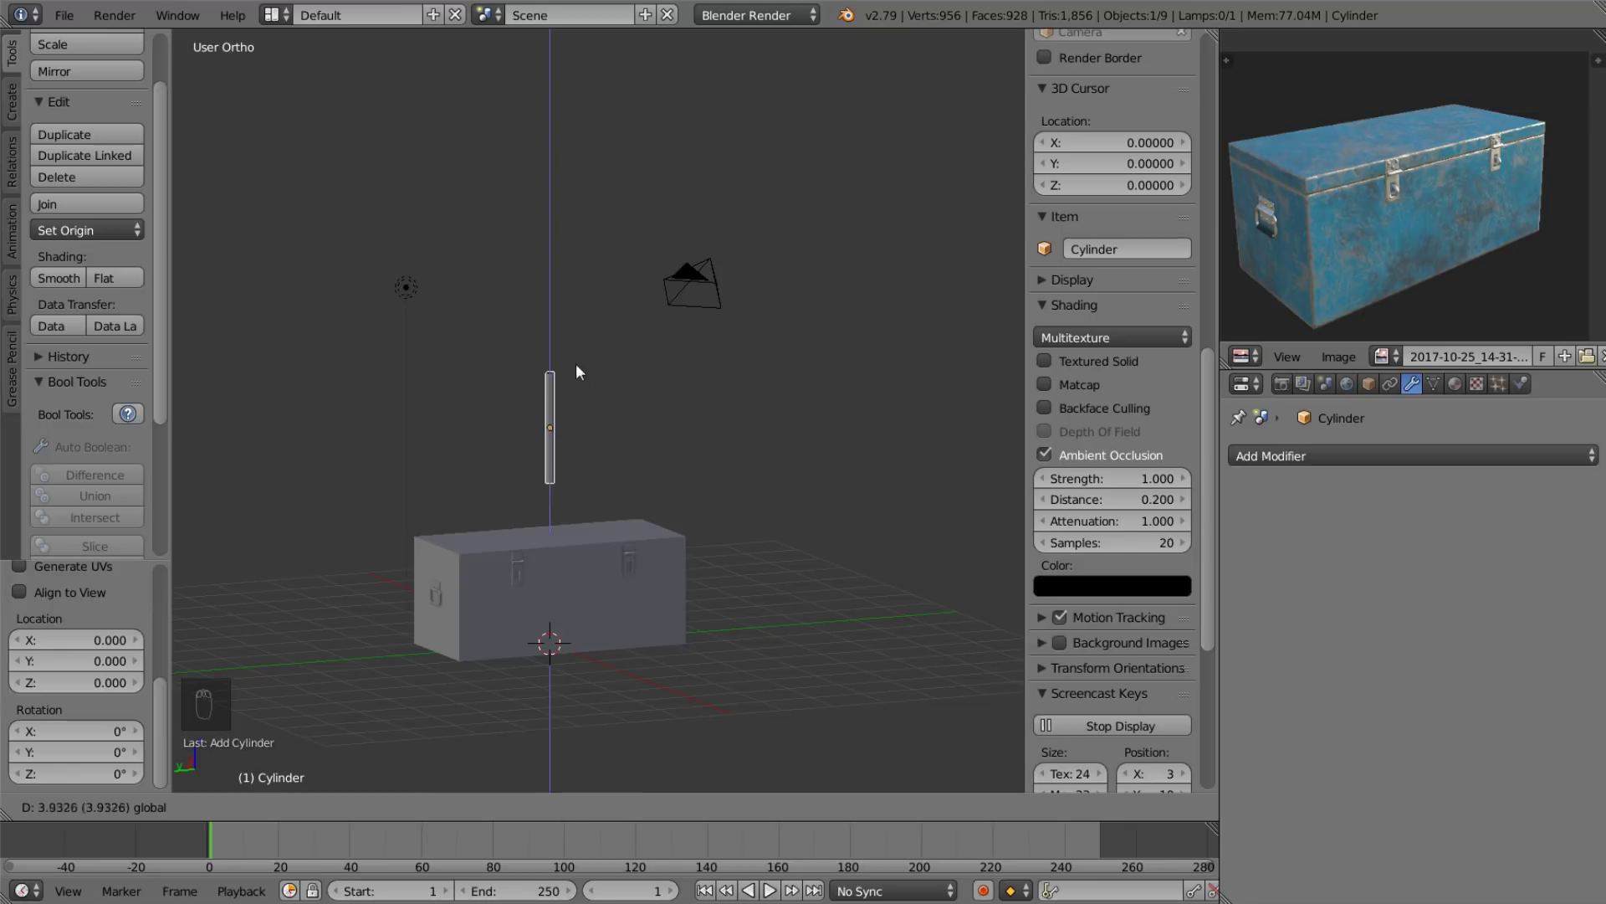
pyautogui.moveTo(552, 432); pyautogui.dragTo(548, 467)
pyautogui.moveTo(548, 467); pyautogui.dragTo(539, 460)
pyautogui.press('Tab')
pyautogui.press('s')
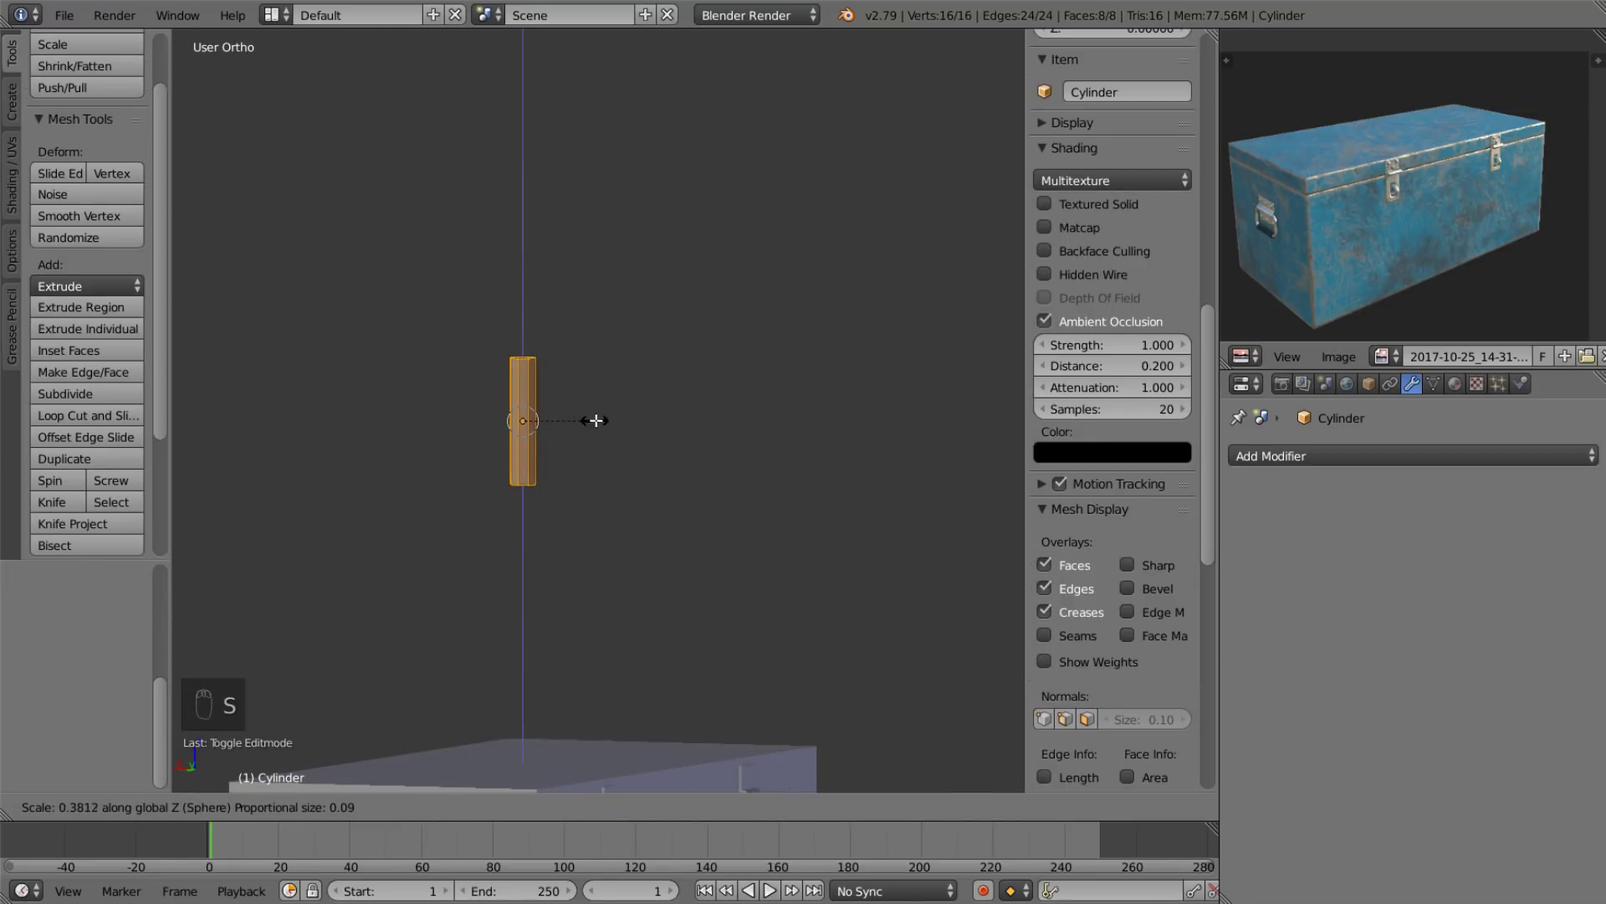
pyautogui.press('Tab')
pyautogui.moveTo(1354, 454); pyautogui.dragTo(1236, 728)
pyautogui.moveTo(1363, 555); pyautogui.dragTo(1505, 623)
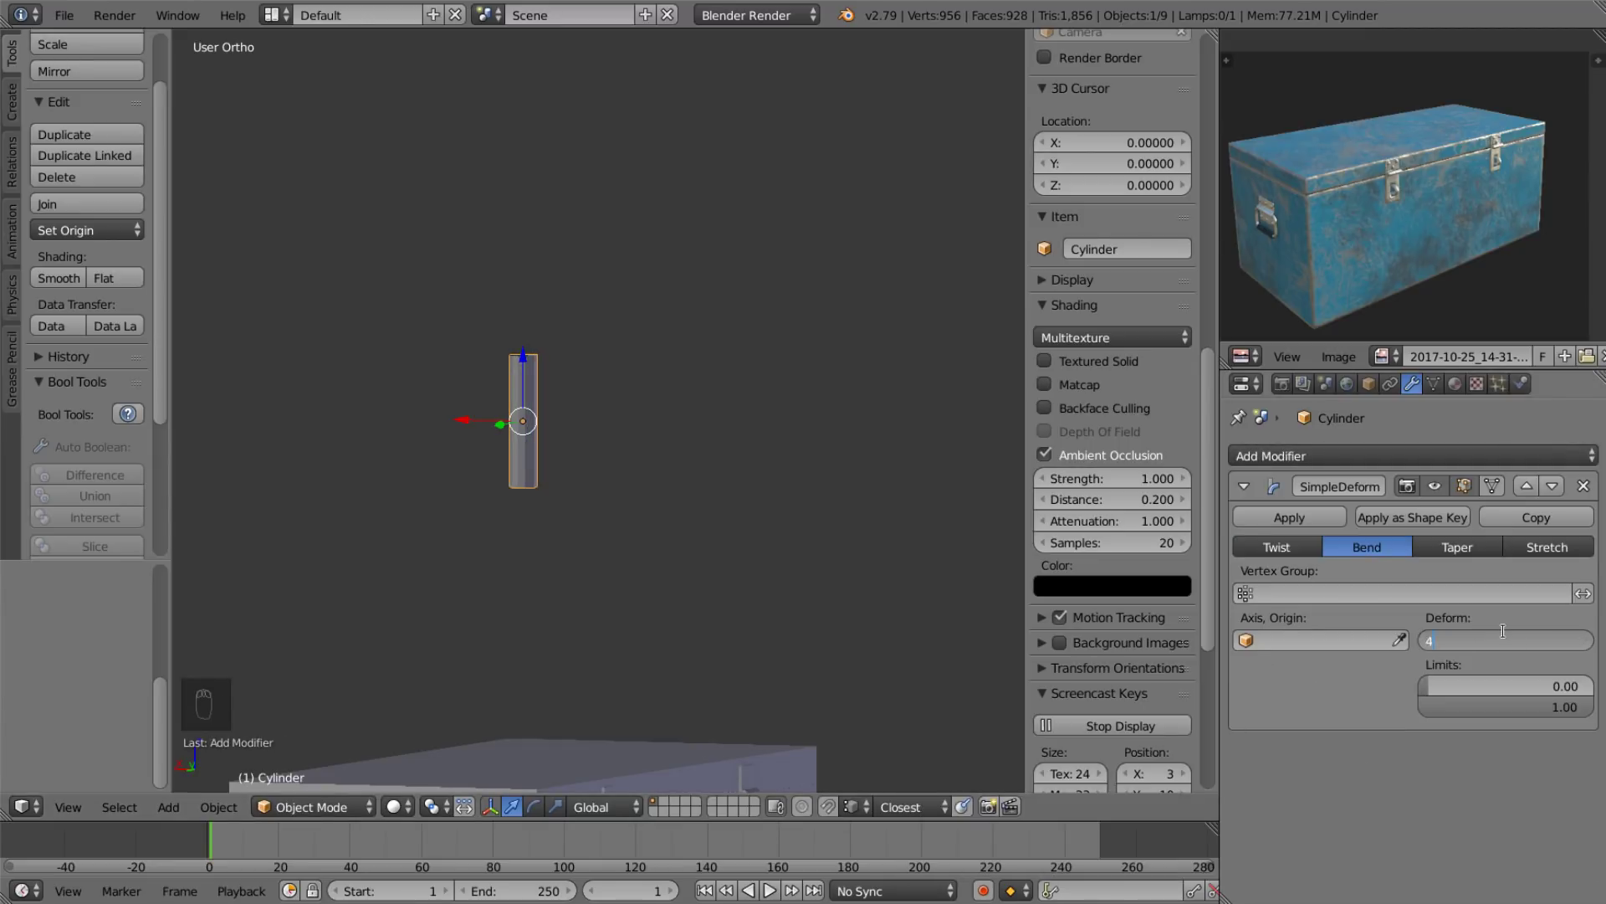
# Give the rod a Simple Deform modifier bending it 180° into a half-ring.
pyautogui.click(709, 532)
pyautogui.moveTo(710, 619); pyautogui.dragTo(711, 587)
pyautogui.click(678, 536)
pyautogui.press('Tab')
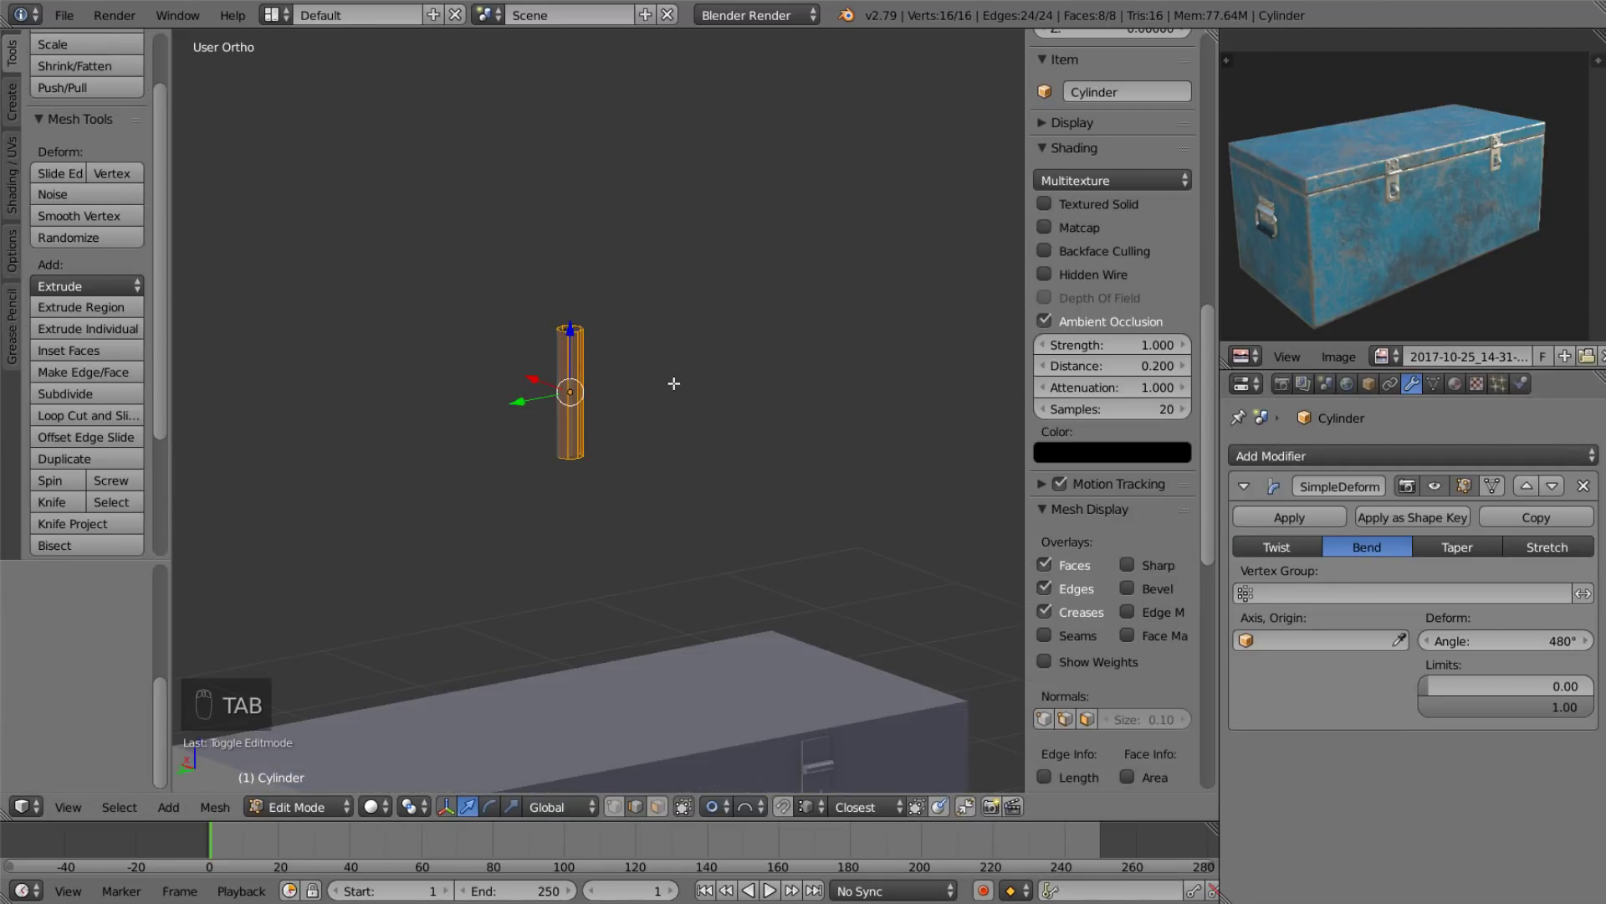
pyautogui.press('r')
pyautogui.moveTo(678, 376); pyautogui.dragTo(843, 391)
pyautogui.press('ctrl+z')
pyautogui.press('r')
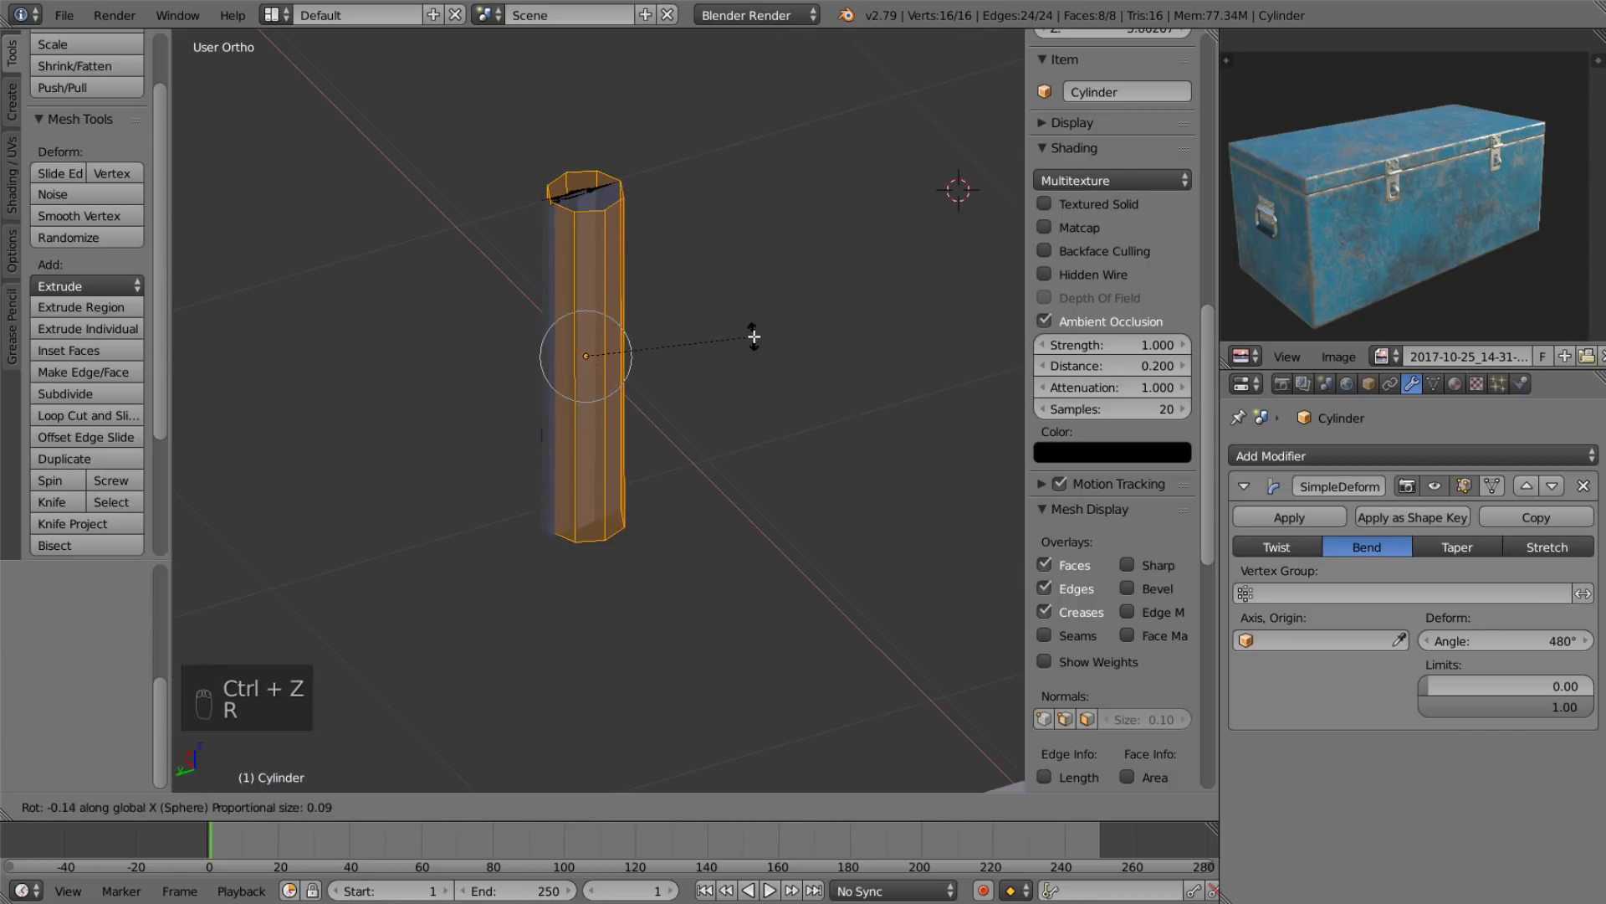
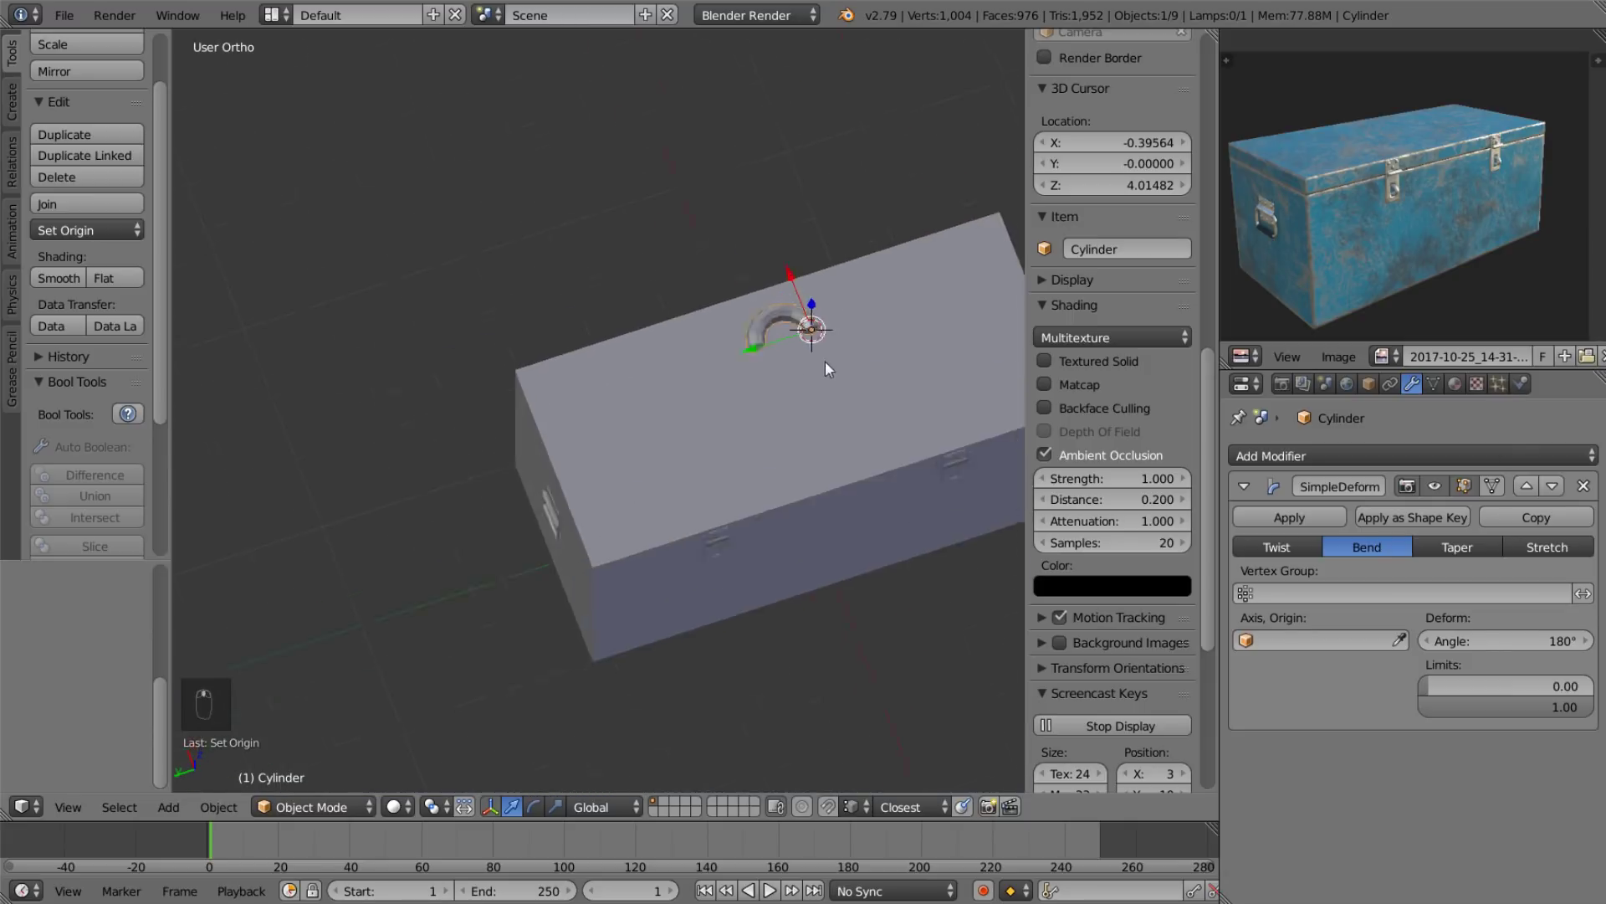
pyautogui.press('s')
pyautogui.press('r')
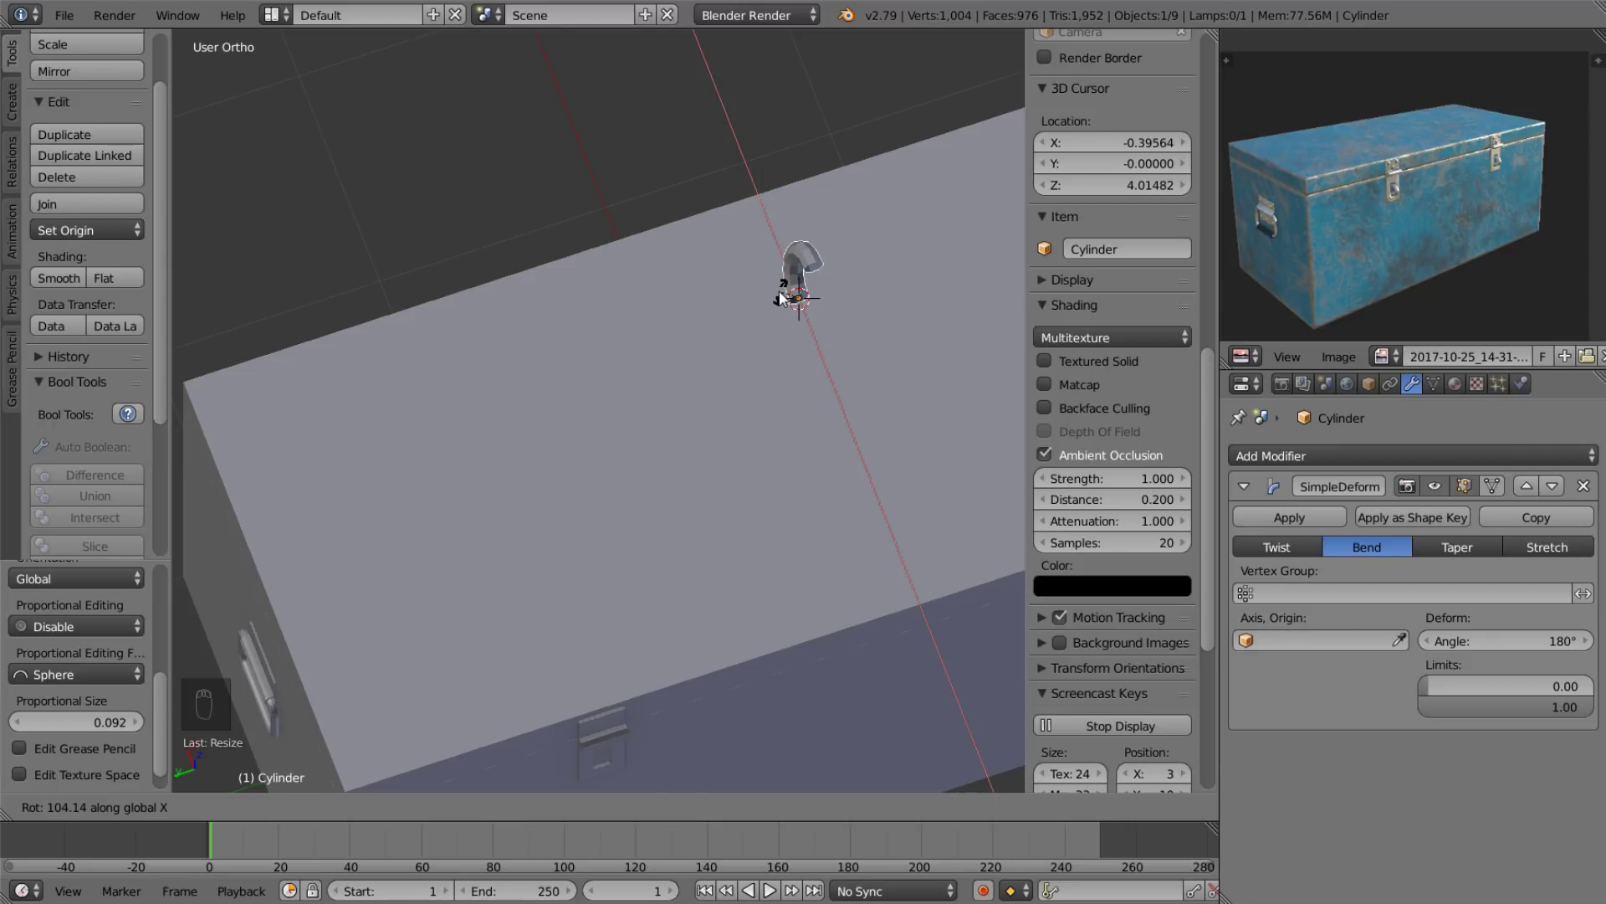
# Turn the bent loop upright and size it to the latch plate.
pyautogui.press('r')
pyautogui.moveTo(789, 310); pyautogui.dragTo(722, 170)
pyautogui.moveTo(722, 170); pyautogui.dragTo(801, 614)
pyautogui.moveTo(833, 629); pyautogui.dragTo(833, 523)
pyautogui.moveTo(833, 523); pyautogui.dragTo(759, 733)
pyautogui.moveTo(759, 733); pyautogui.dragTo(765, 682)
pyautogui.moveTo(765, 682); pyautogui.dragTo(784, 570)
pyautogui.press('s')
pyautogui.moveTo(761, 528); pyautogui.dragTo(716, 538)
pyautogui.press('s')
# Move the loop onto the latch plate's slot and check it from the side.
pyautogui.middleClick(715, 538)
pyautogui.moveTo(756, 556); pyautogui.dragTo(784, 544)
pyautogui.click(767, 522)
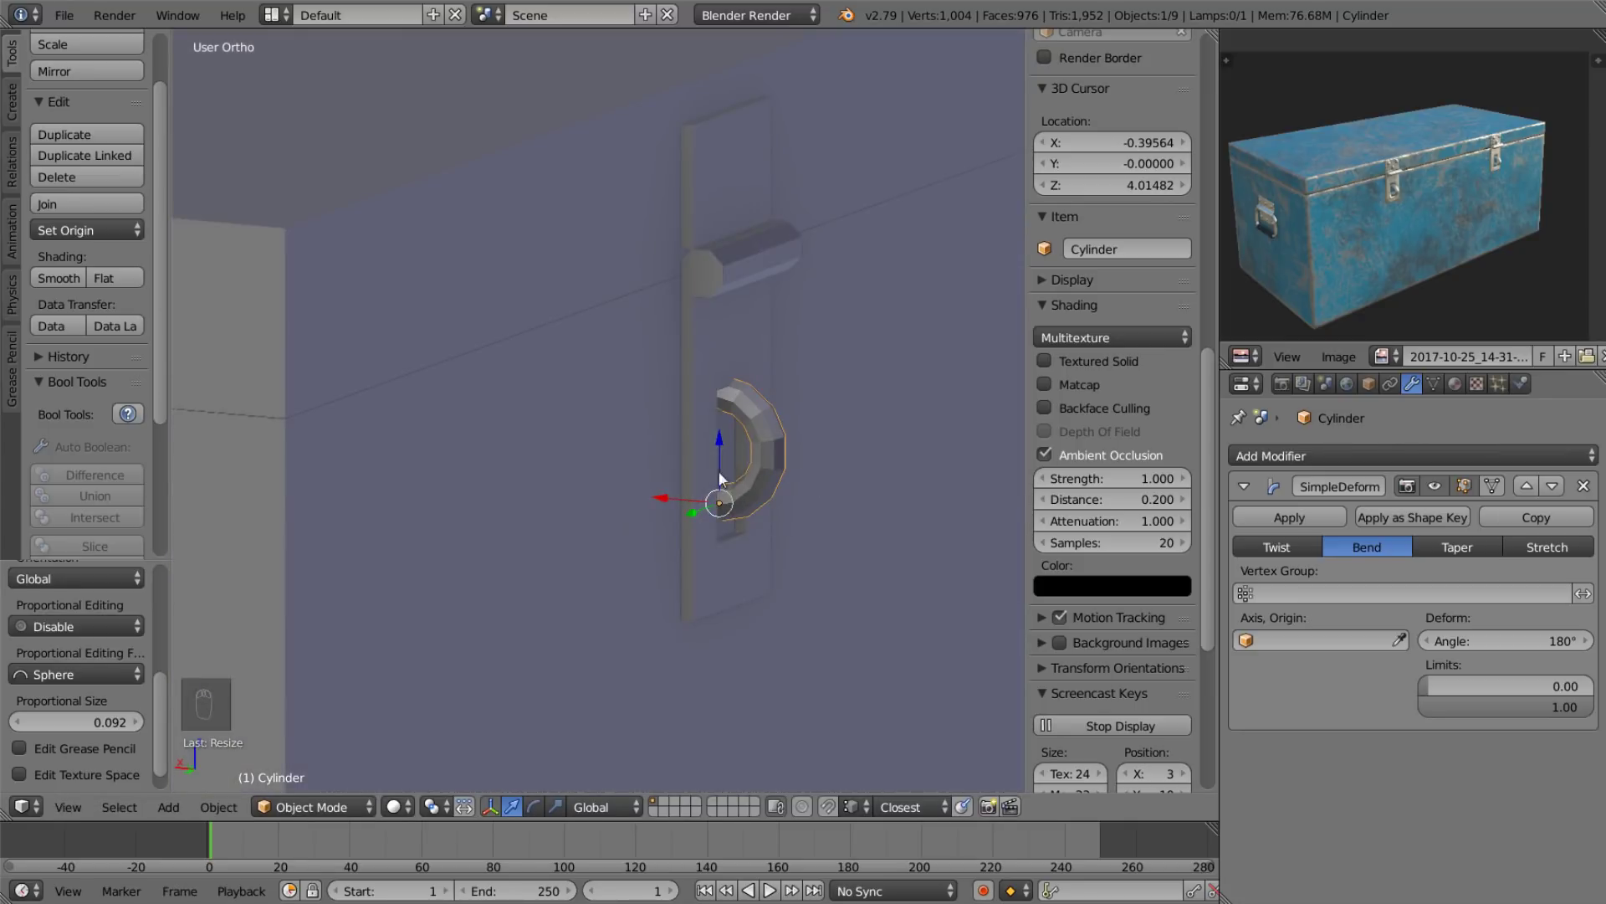
pyautogui.moveTo(794, 548); pyautogui.dragTo(791, 515)
pyautogui.press('s')
pyautogui.moveTo(860, 560); pyautogui.dragTo(745, 553)
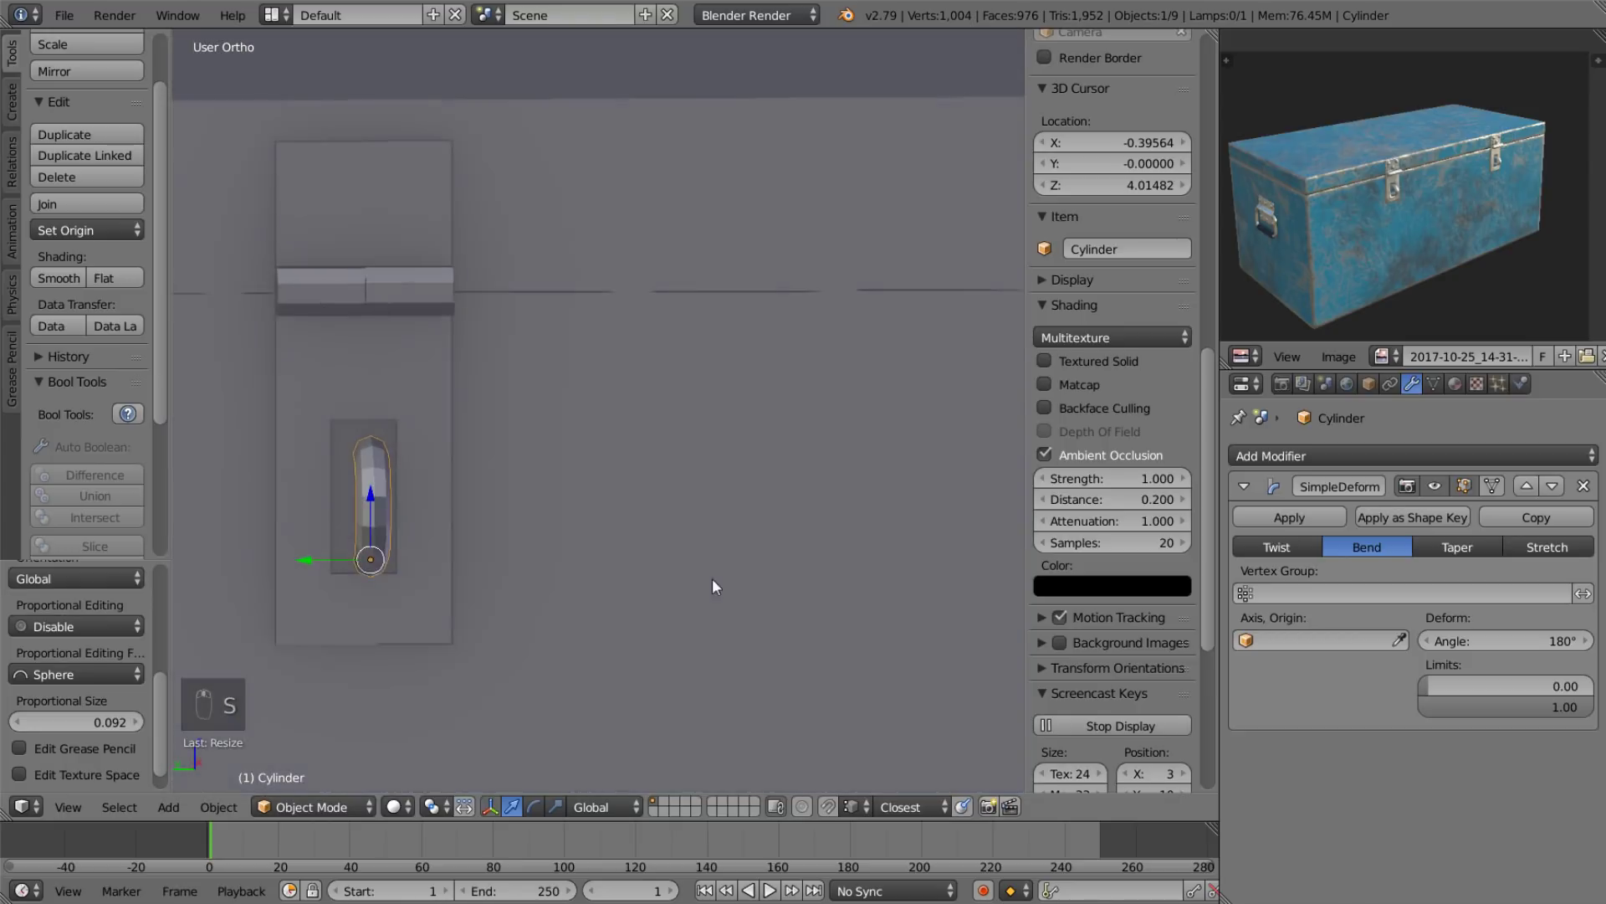
pyautogui.press('s')
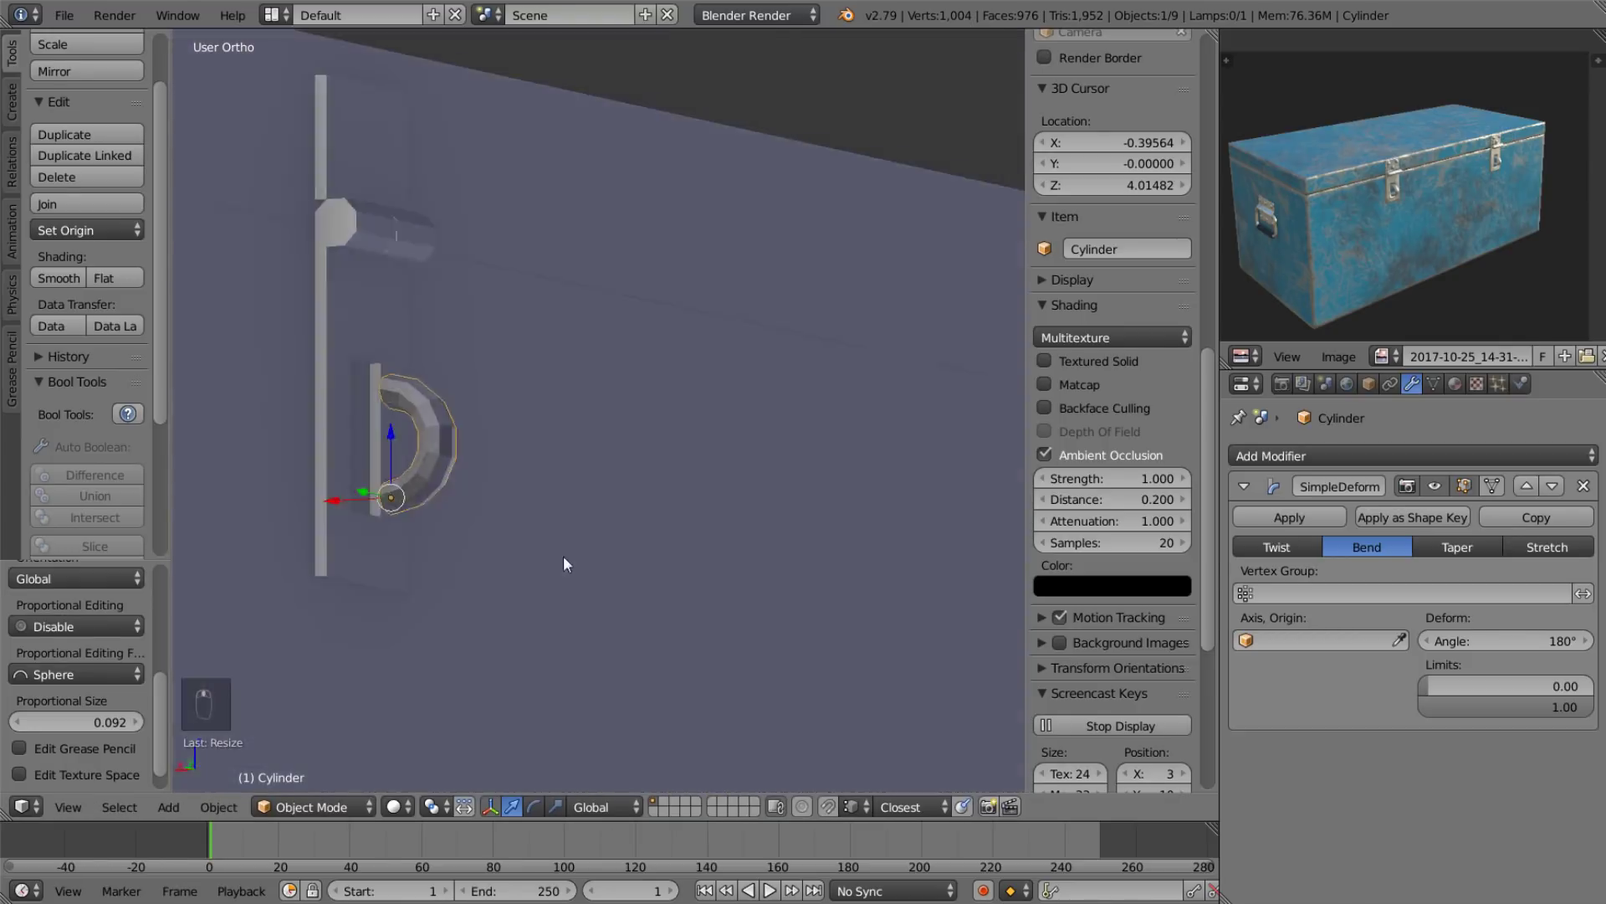
pyautogui.moveTo(1269, 521); pyautogui.dragTo(562, 478)
# Apply the bend permanently and extend the loop's open ends into the plate.
pyautogui.press('shift+c')
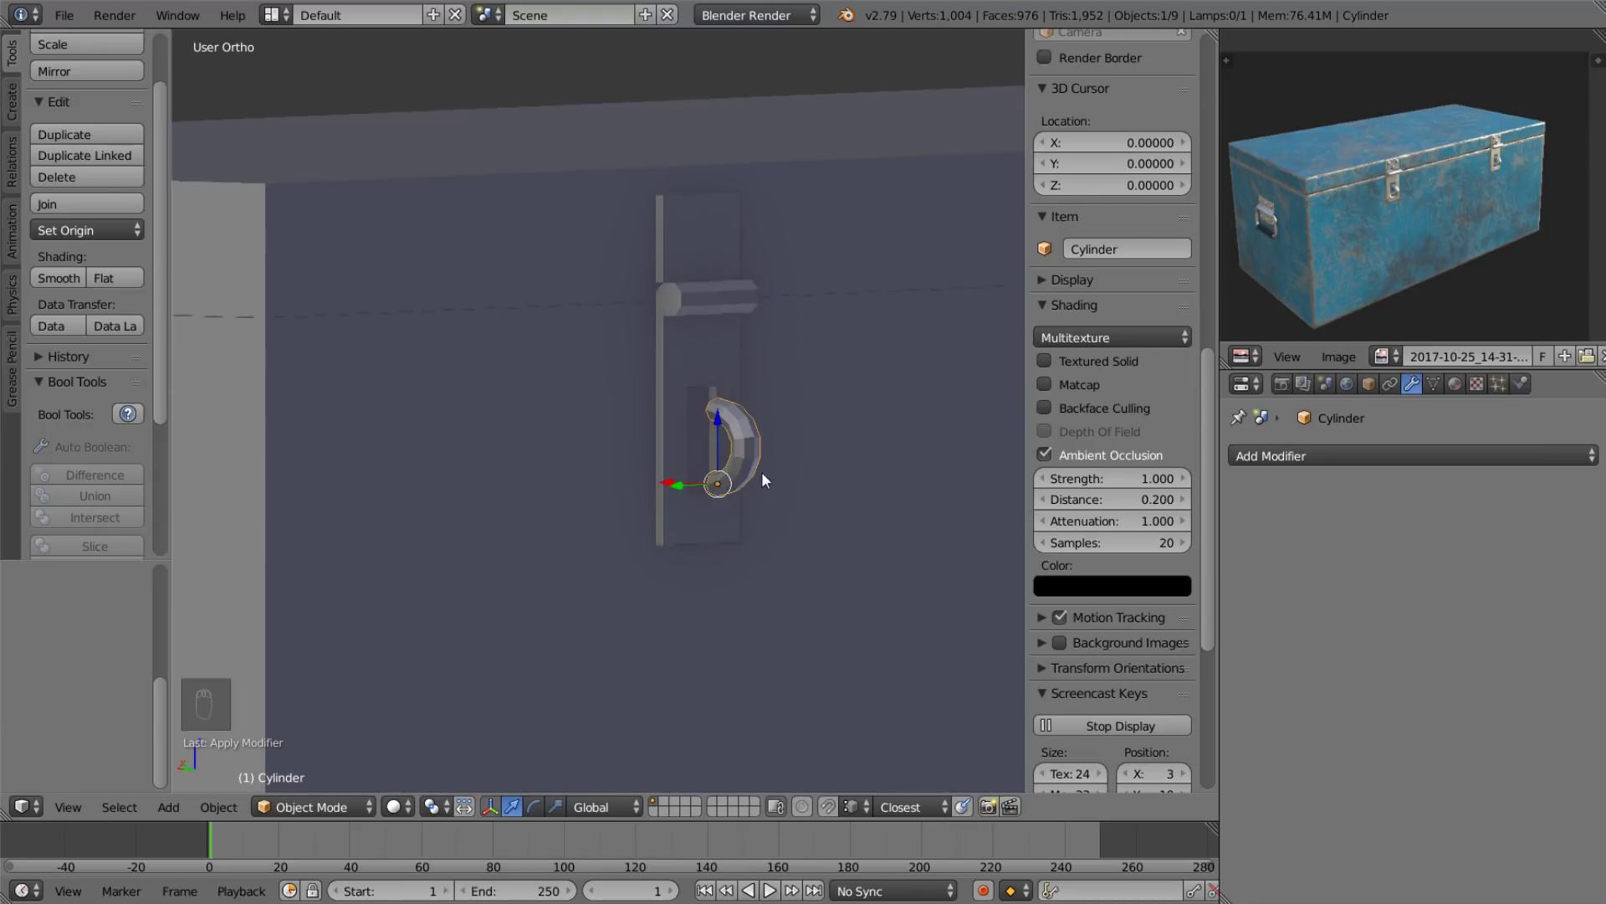
pyautogui.press('ctrl+shift+alt+Tab')
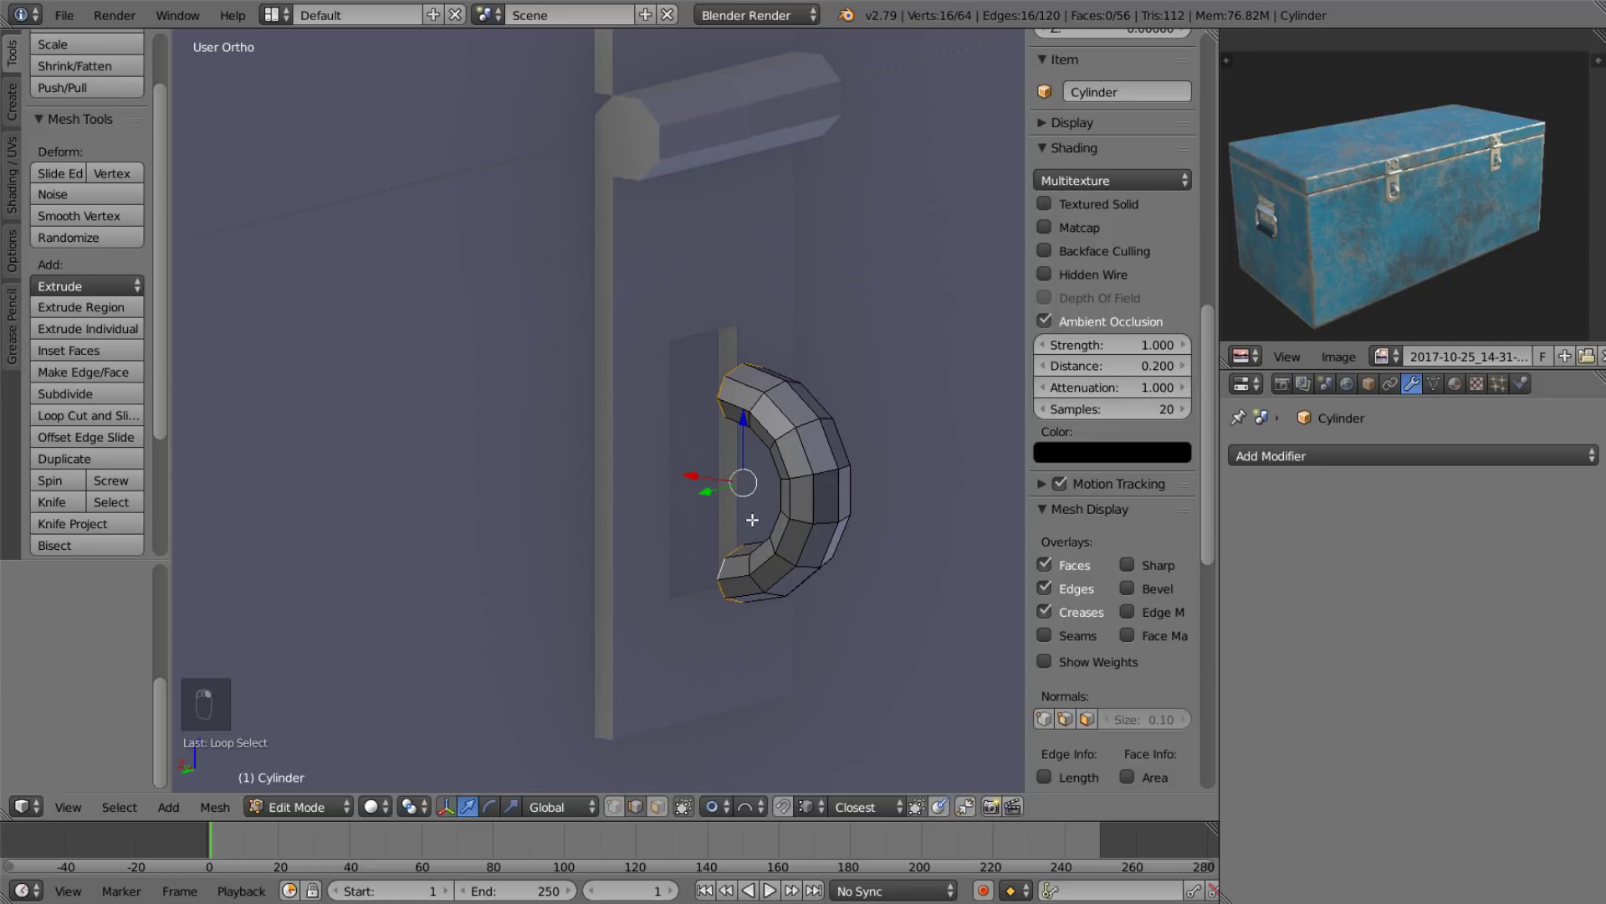
pyautogui.press('e')
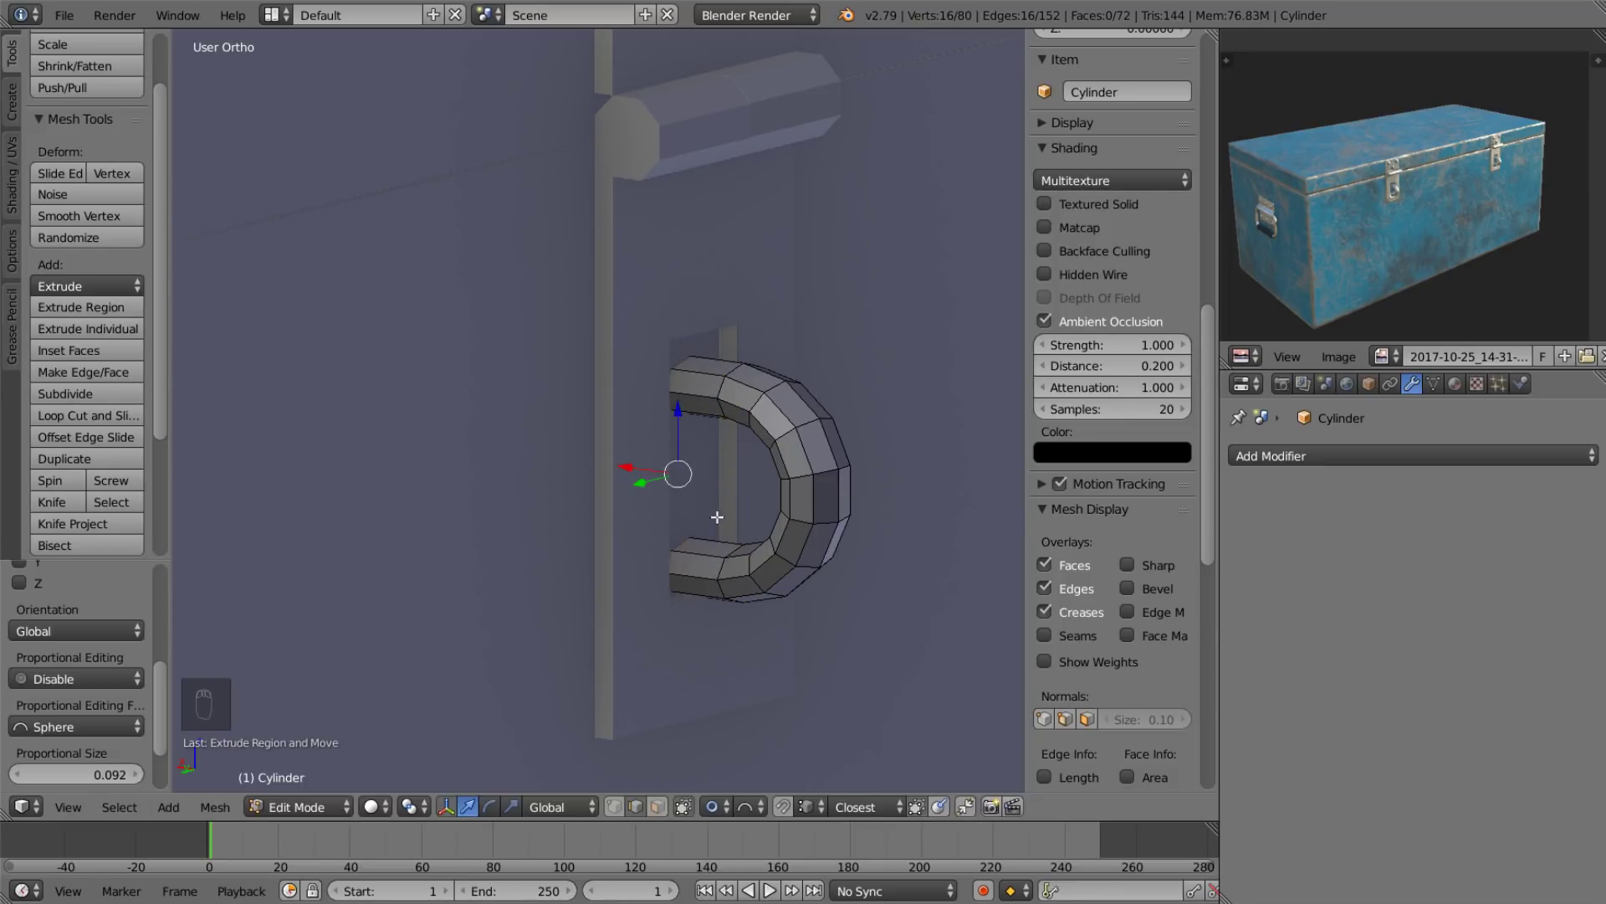
pyautogui.press('k')
pyautogui.press('l')
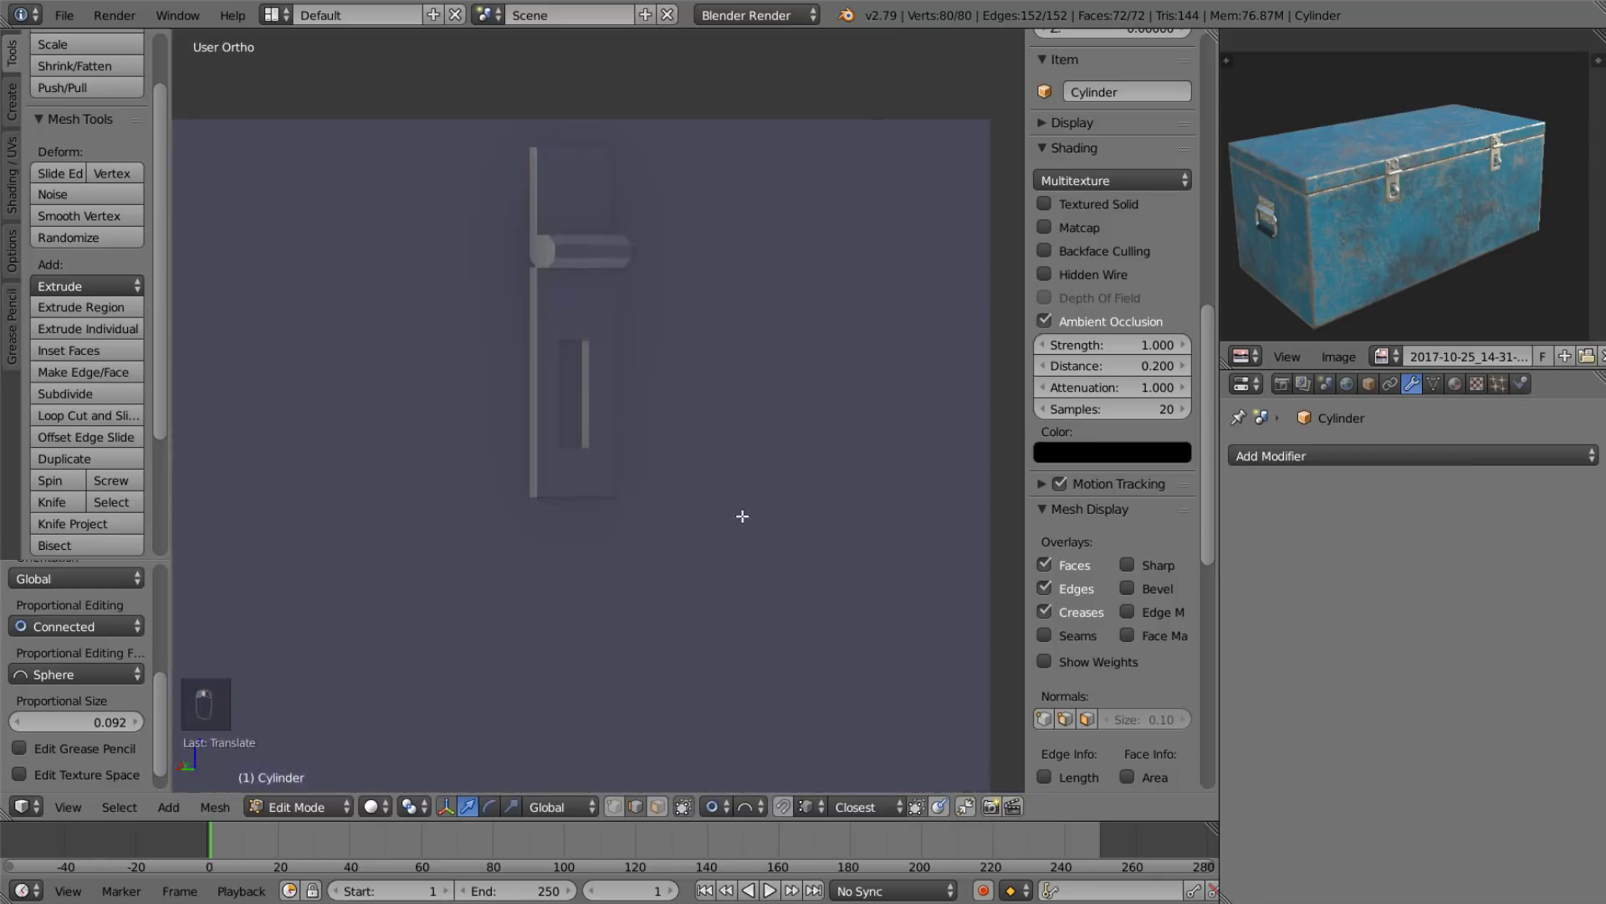
pyautogui.click(1327, 470)
pyautogui.press('Tab')
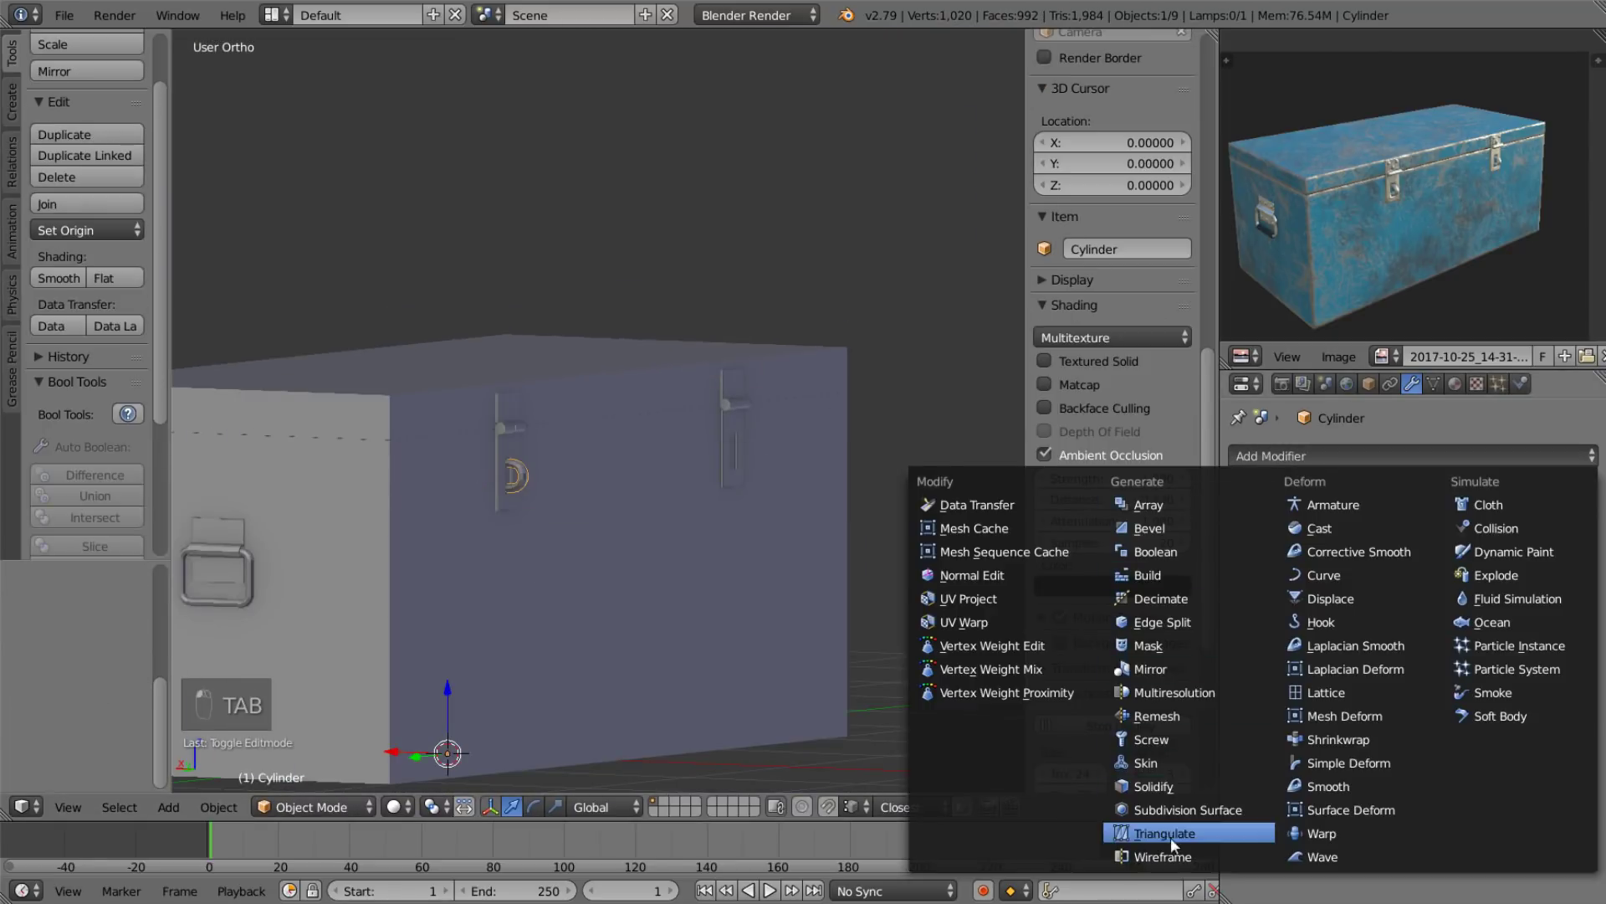
# Add a new UV sphere to the scene.
pyautogui.moveTo(1190, 724); pyautogui.dragTo(1179, 670)
pyautogui.click(1250, 602)
pyautogui.press('ctrl+a')
pyautogui.click(689, 494)
pyautogui.press('shift+a')
pyautogui.moveTo(655, 683); pyautogui.dragTo(634, 572)
pyautogui.press('shift+a')
pyautogui.press('shift+a')
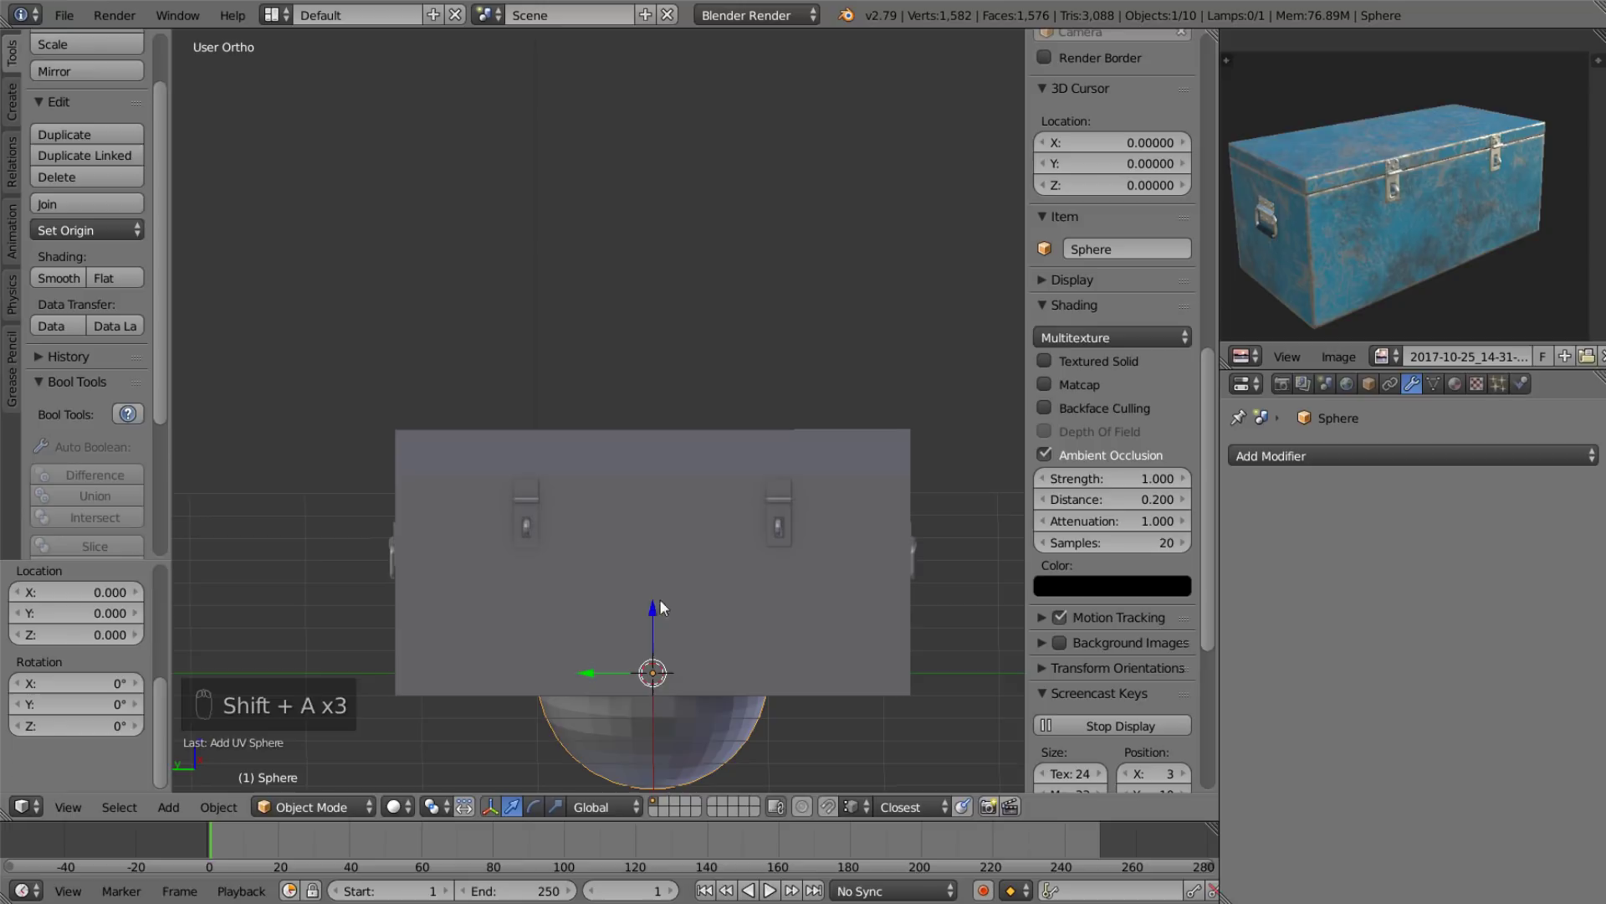
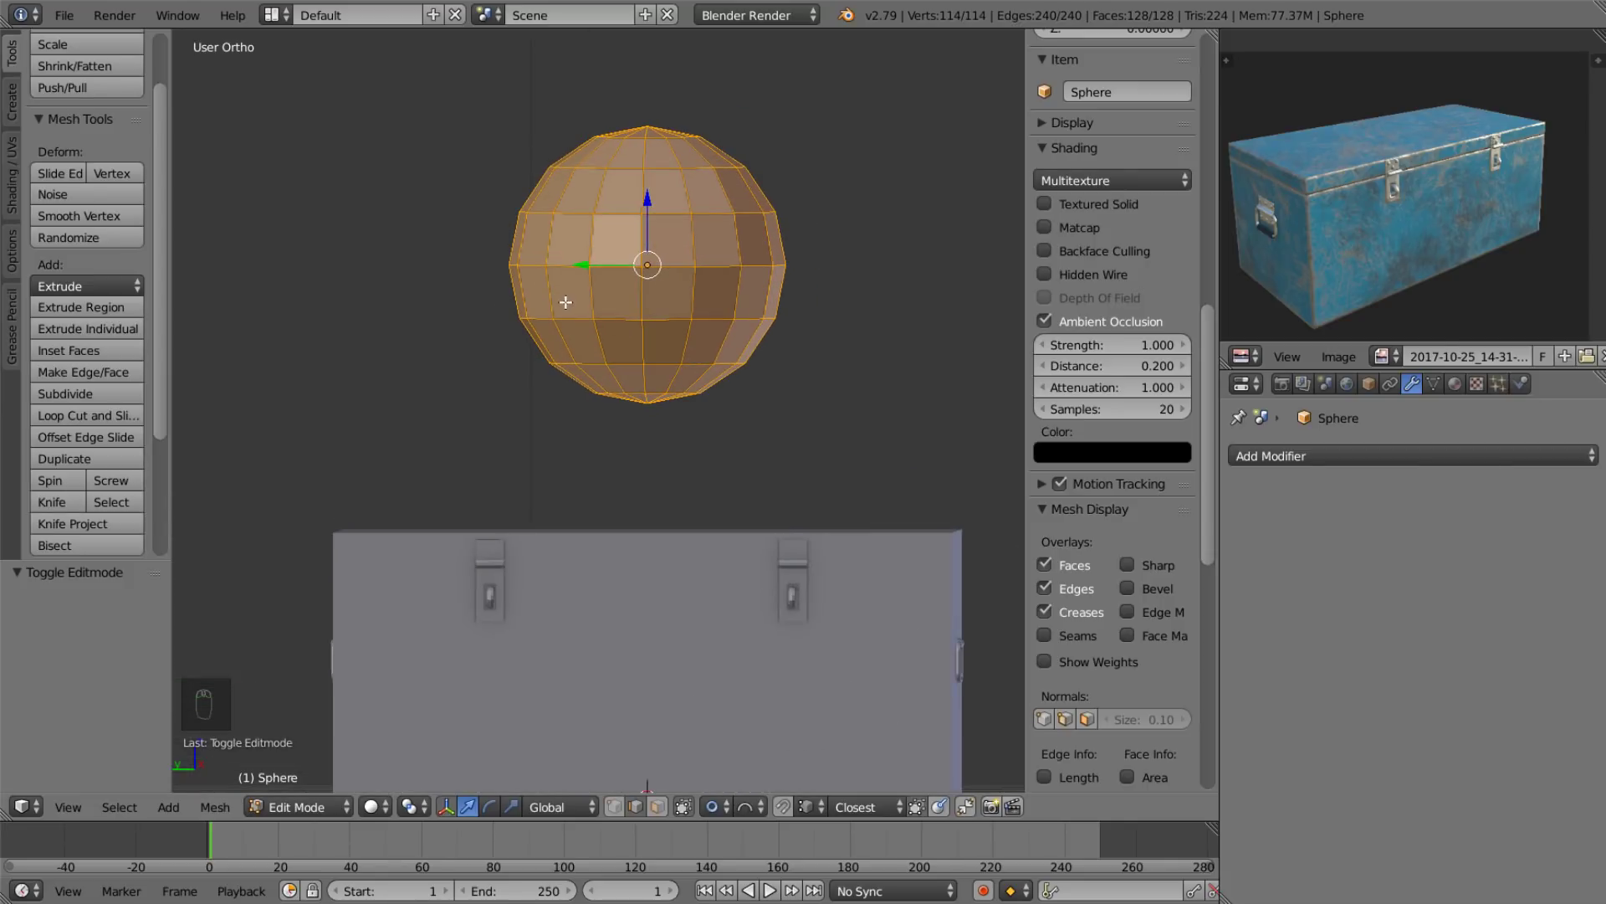
# Cut the sphere to a hemisphere and rotate it a quarter turn.
pyautogui.middleClick(693, 809)
pyautogui.press('a')
pyautogui.press('1')
pyautogui.press('b')
pyautogui.press('x')
pyautogui.press('l')
pyautogui.press('r')
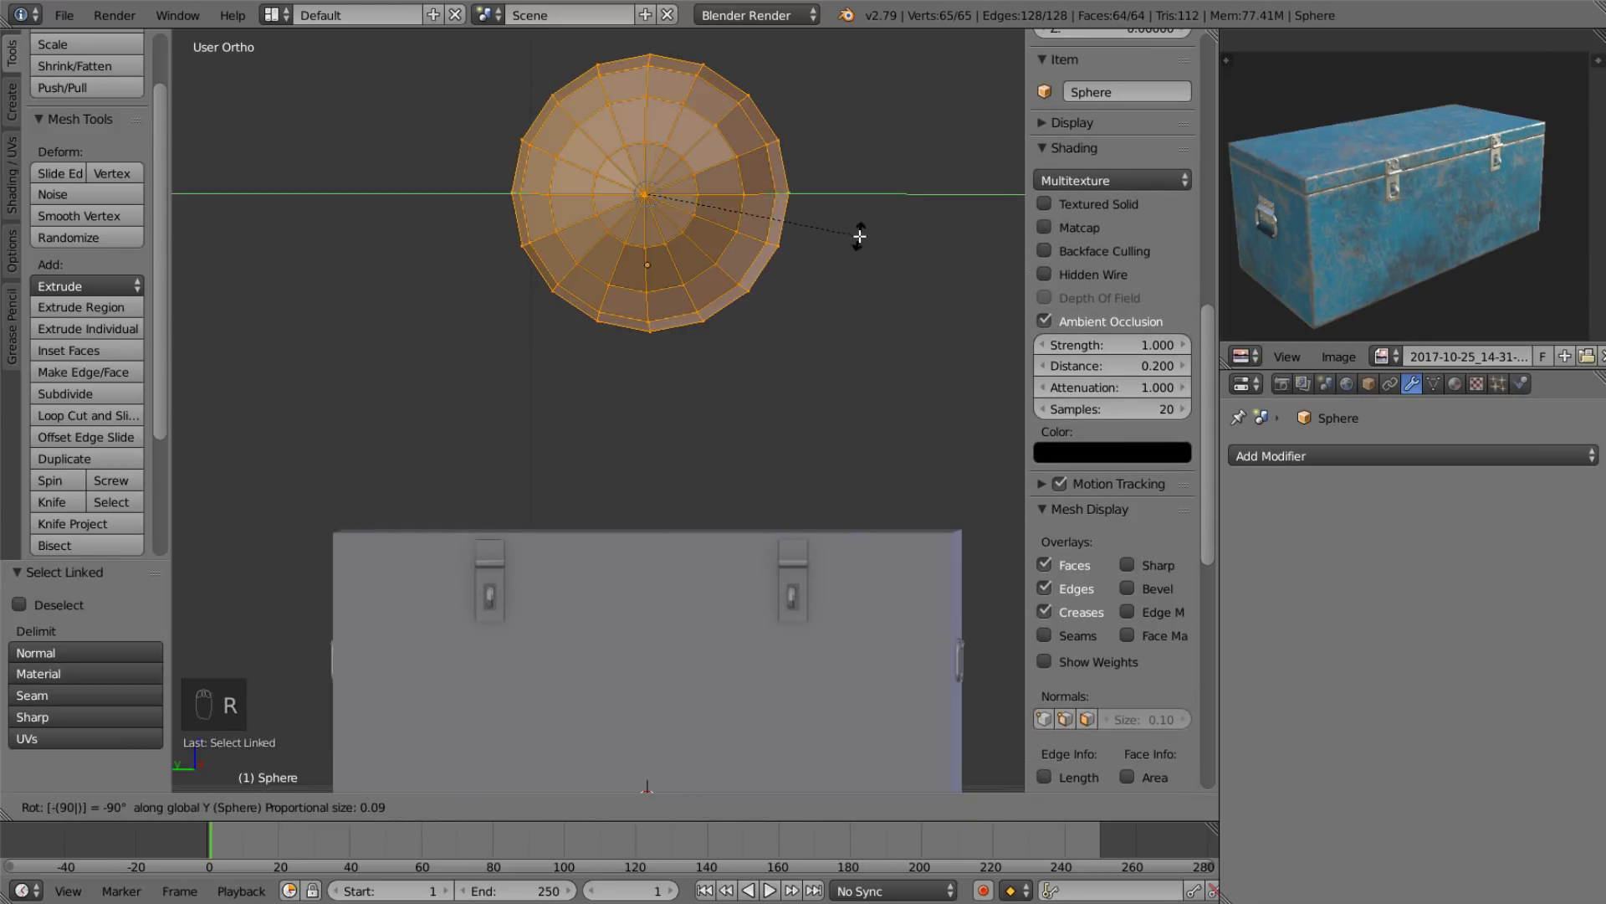
# Scale the hemisphere small and set its origin to the 3D cursor at its rim.
pyautogui.press('s')
pyautogui.press('g')
pyautogui.press('ctrl+z')
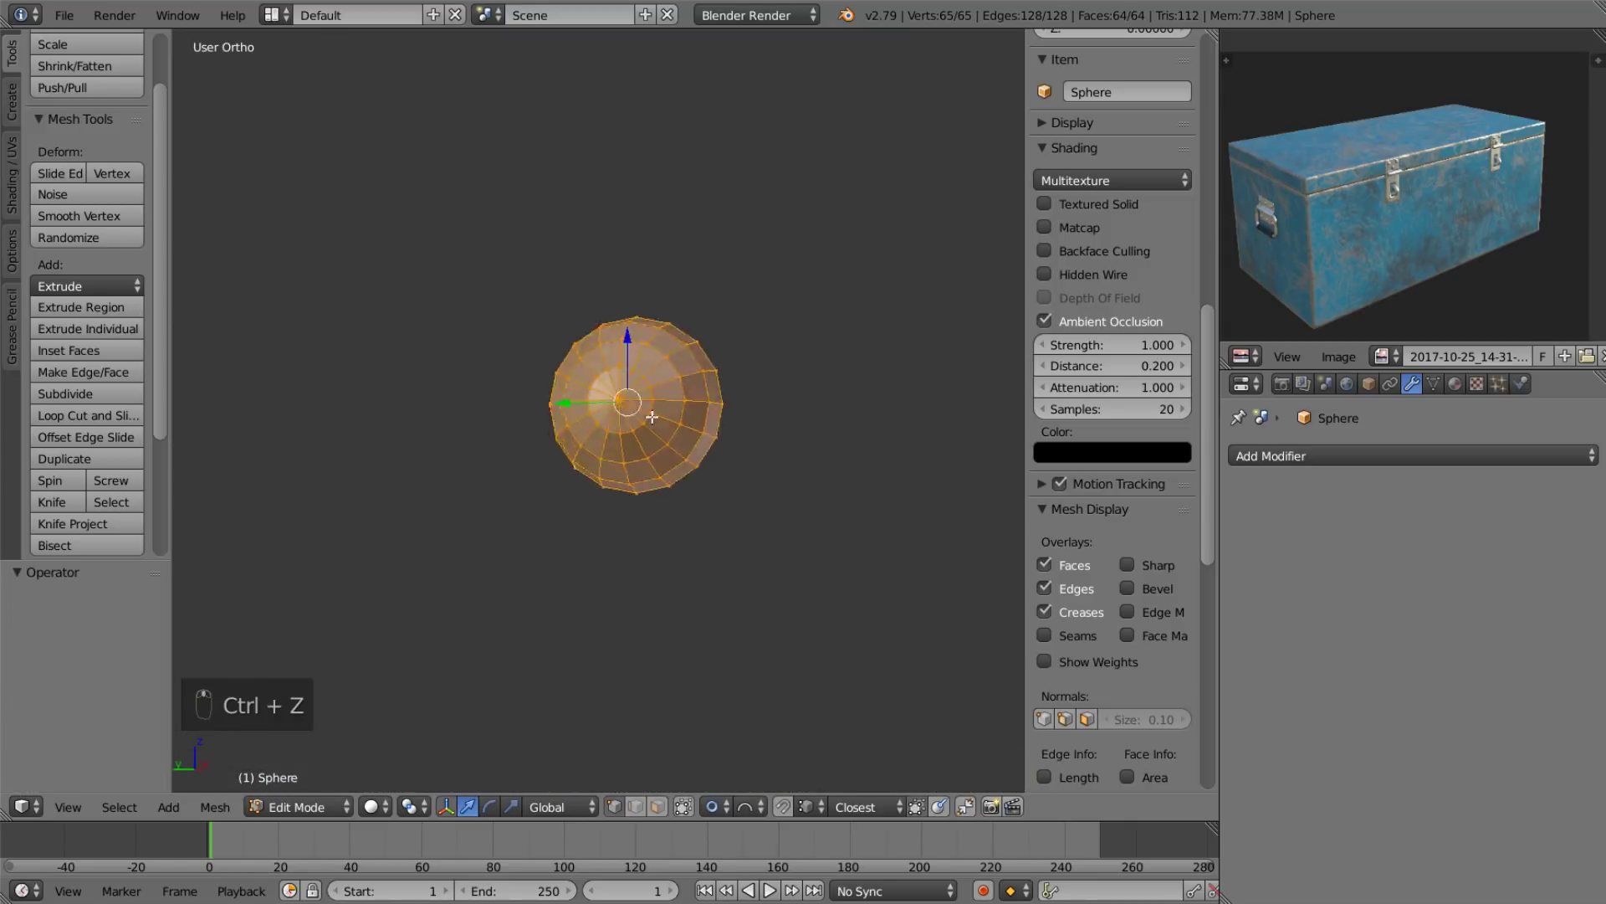
pyautogui.press('s')
pyautogui.click(584, 398)
pyautogui.press('ctrl+c')
pyautogui.press('space')
pyautogui.press('Tab')
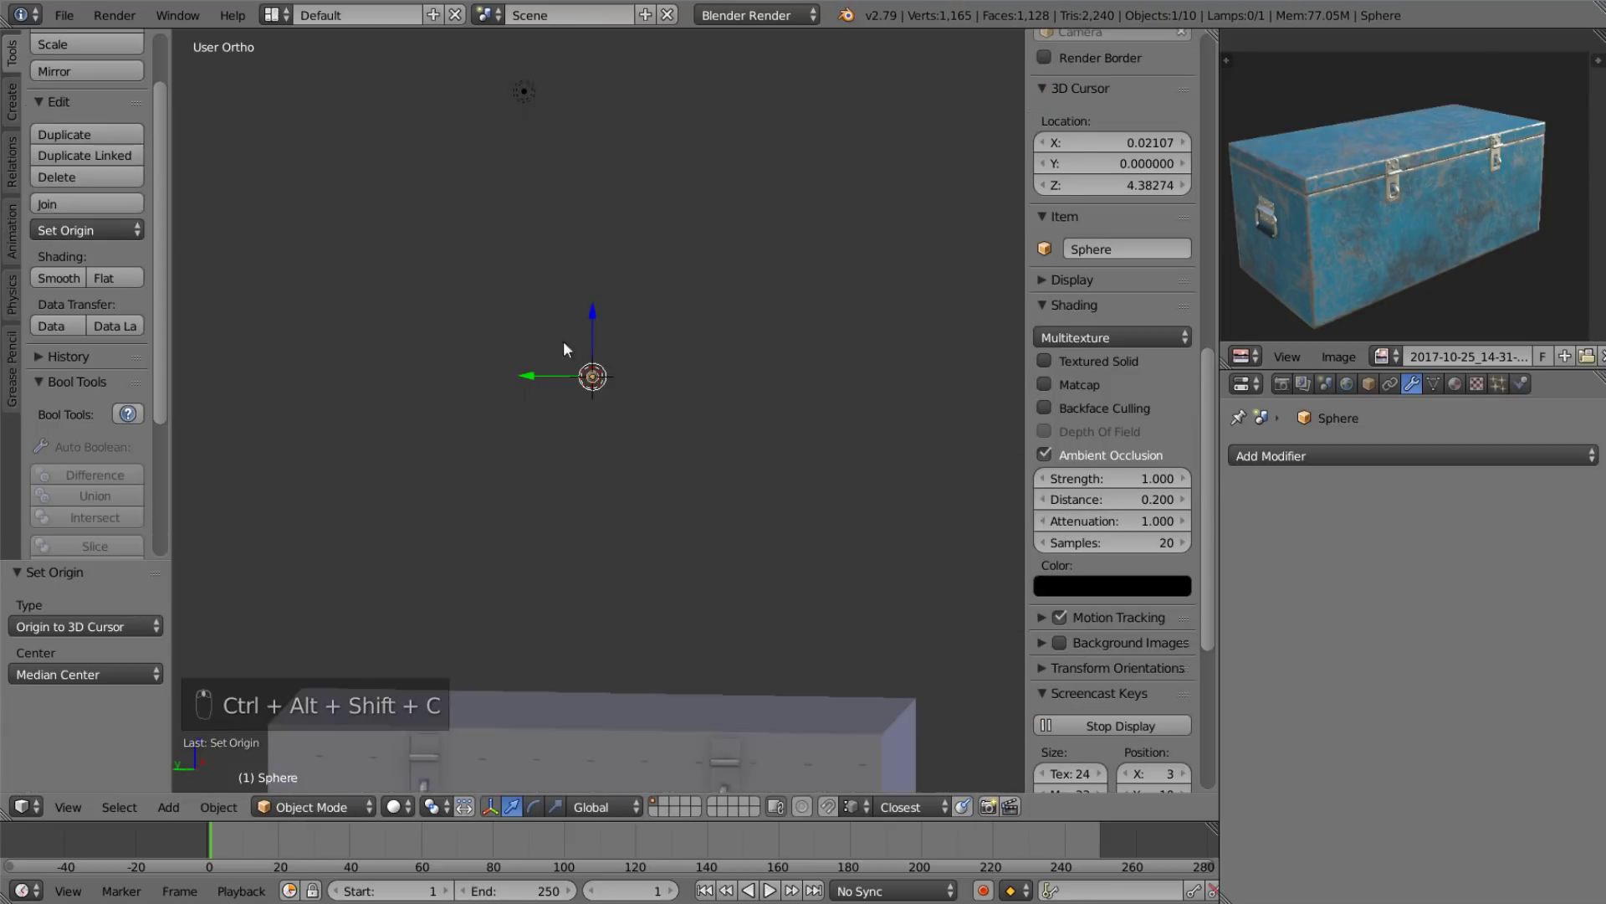
# Move the UV sphere along the X axis toward the chest's handle plate.
pyautogui.moveTo(803, 822); pyautogui.dragTo(840, 815)
pyautogui.moveTo(831, 813); pyautogui.dragTo(458, 542)
pyautogui.press('g')
pyautogui.press('g')
pyautogui.press('g')
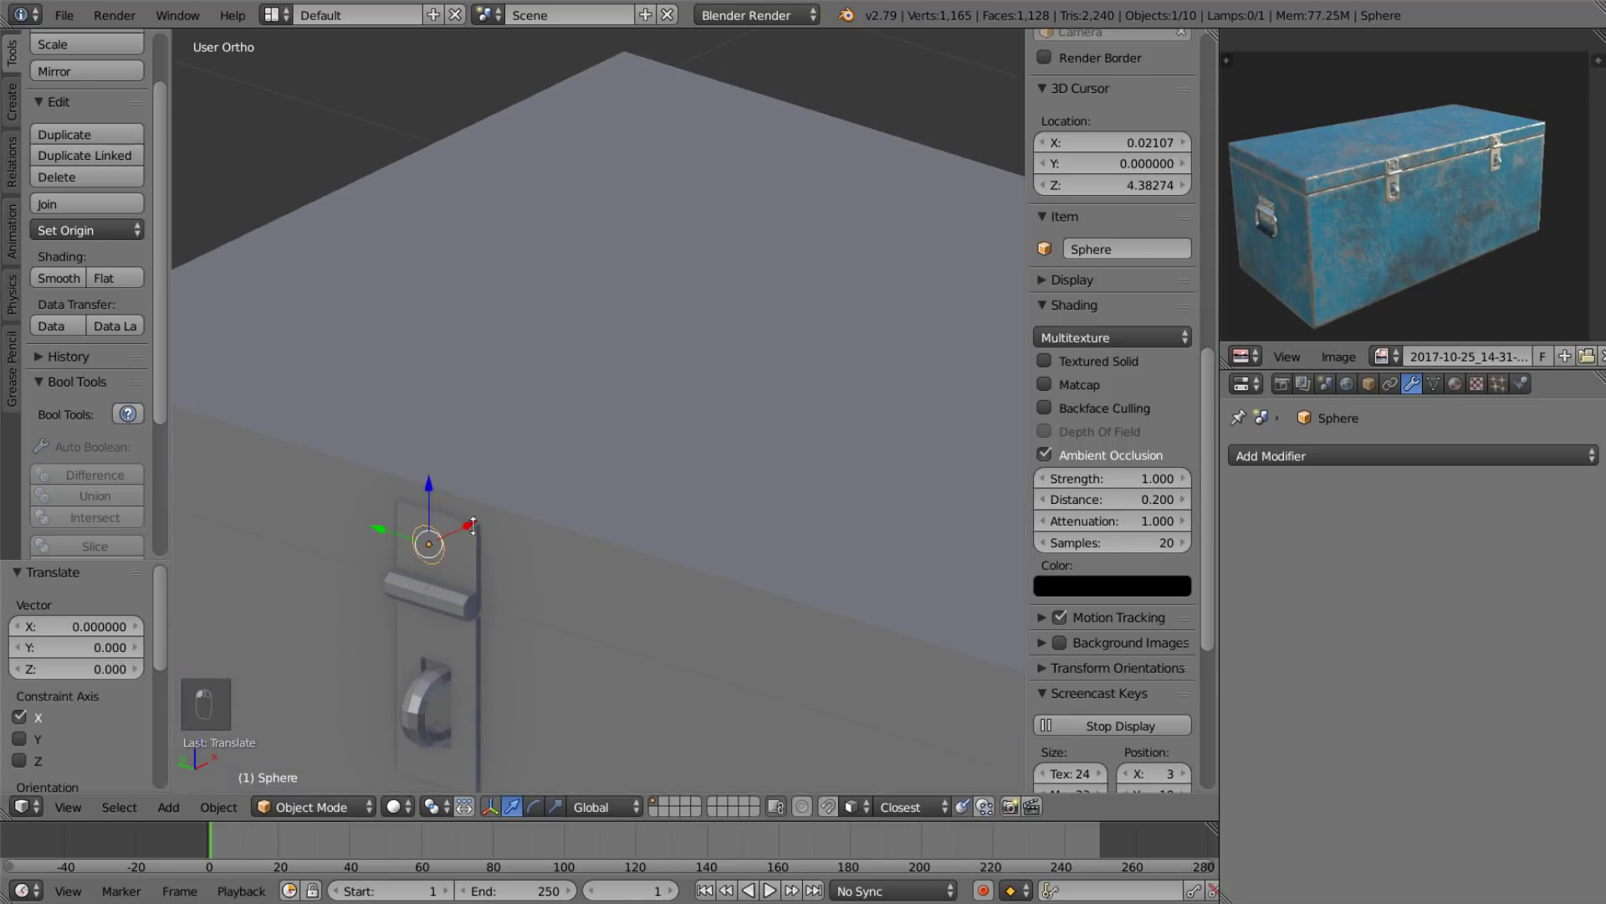
# Cut the sphere down to a half-sphere dome with recalculated normals and its origin at the 3D cursor.
pyautogui.press('Tab')
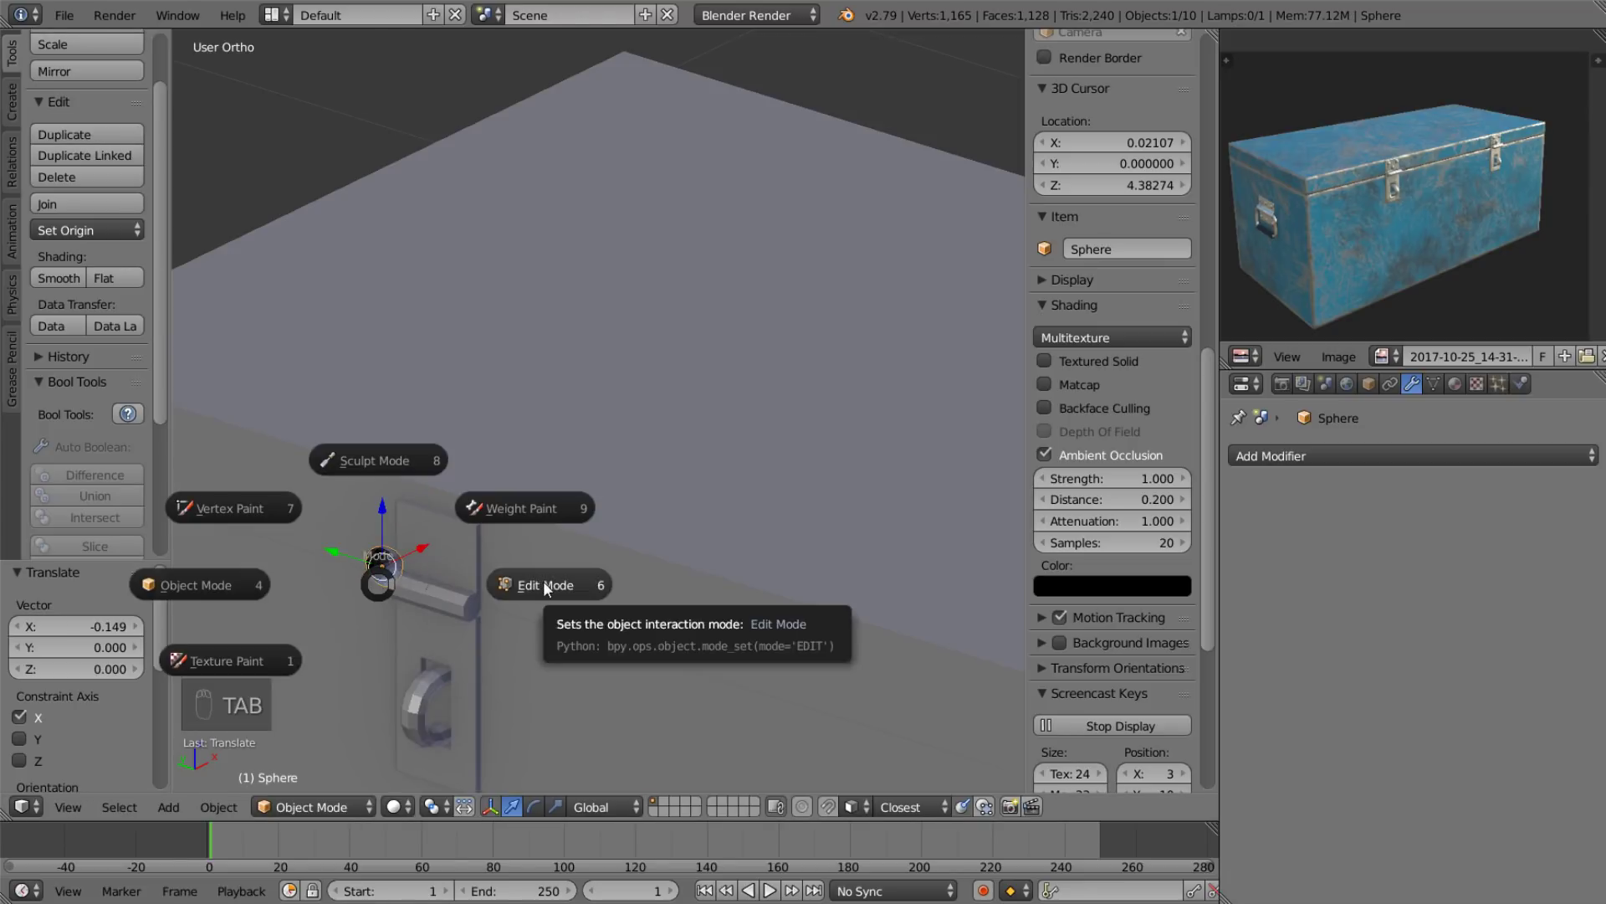
pyautogui.press('a')
pyautogui.press('a')
pyautogui.press('s')
pyautogui.press('a')
pyautogui.press('ctrl+n')
pyautogui.press('Tab')
pyautogui.press('Tab')
pyautogui.moveTo(422, 593); pyautogui.dragTo(473, 598)
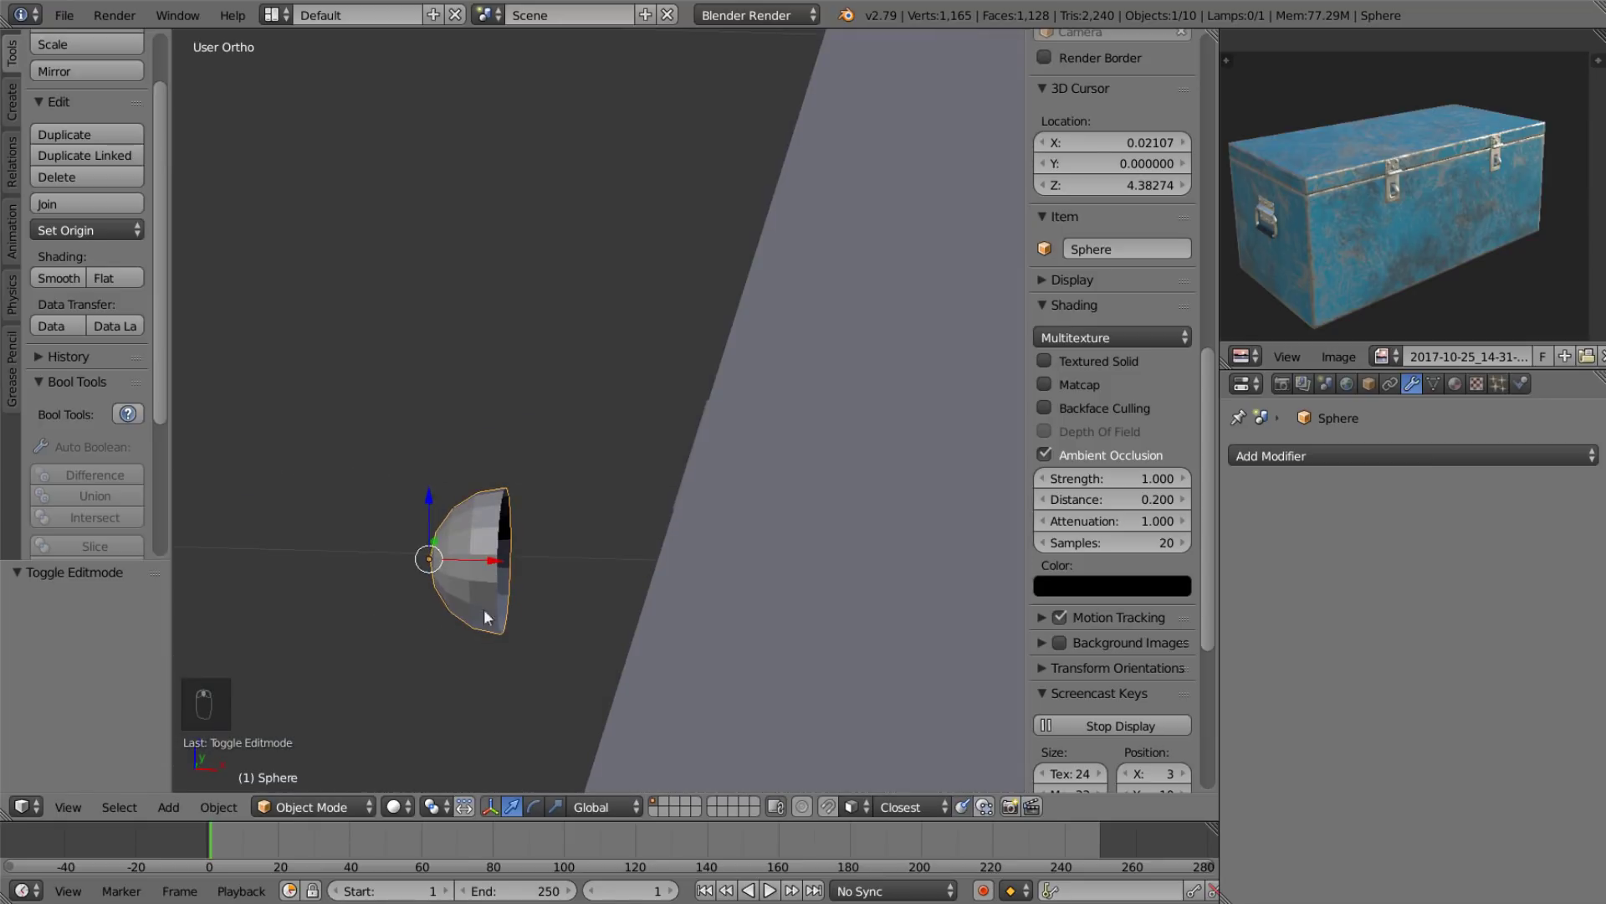
pyautogui.press('Tab')
pyautogui.press('ctrl+c')
pyautogui.press('ctrl+c')
pyautogui.press('space')
pyautogui.press('Tab')
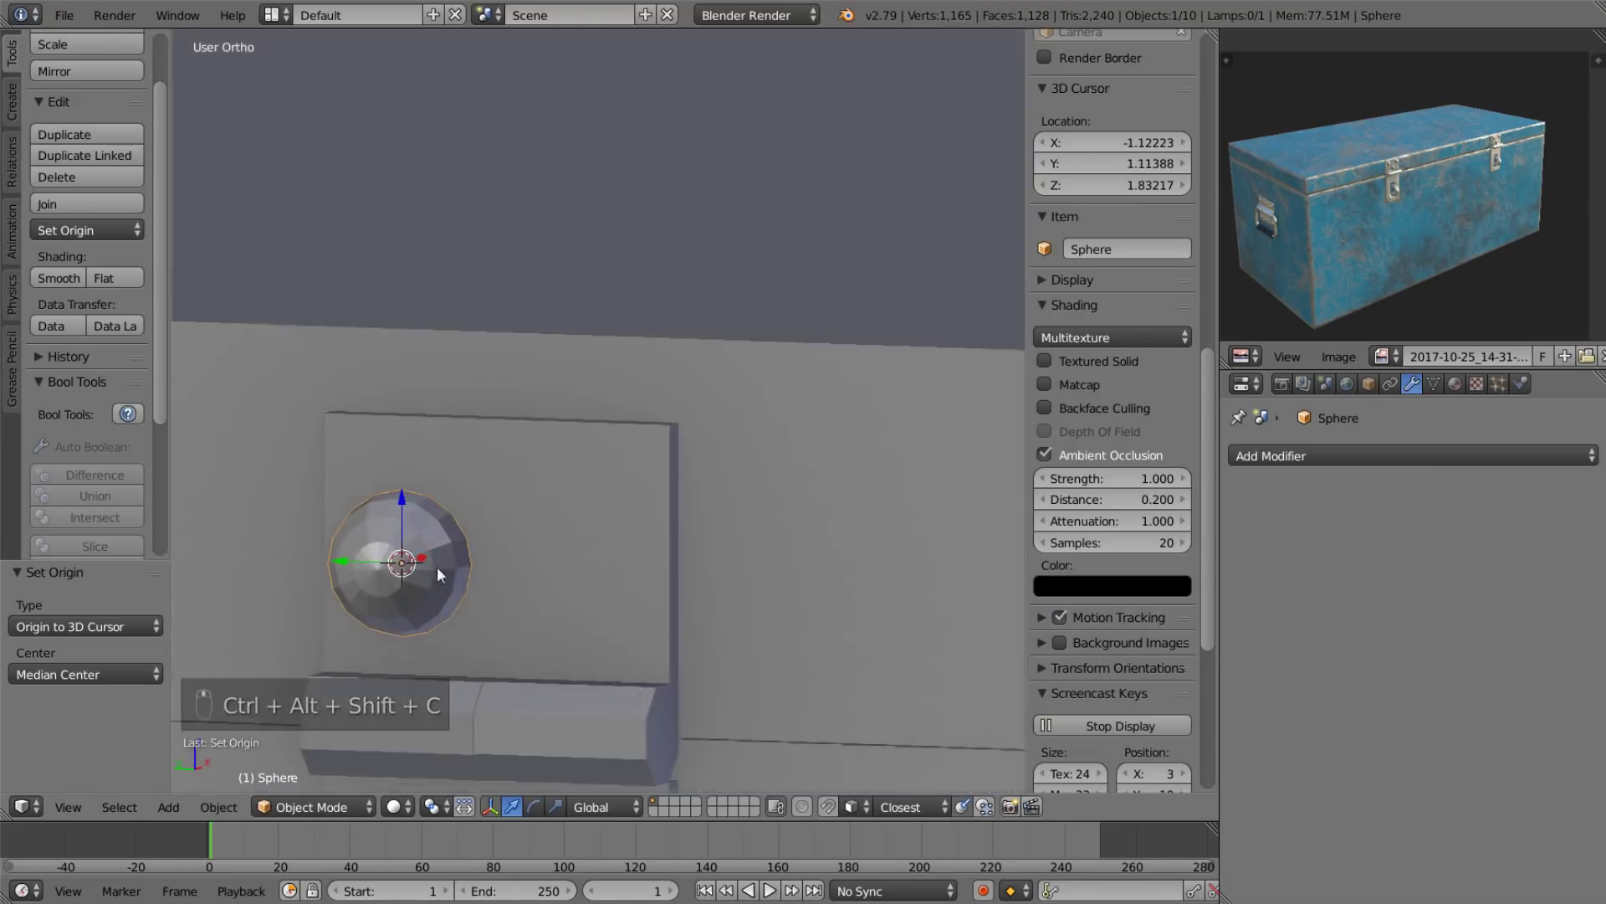
# Shrink the dome to rivet size and seat it on the handle's mounting plate.
pyautogui.press('g')
pyautogui.moveTo(349, 437); pyautogui.dragTo(477, 552)
pyautogui.press('s')
pyautogui.moveTo(458, 523); pyautogui.dragTo(969, 812)
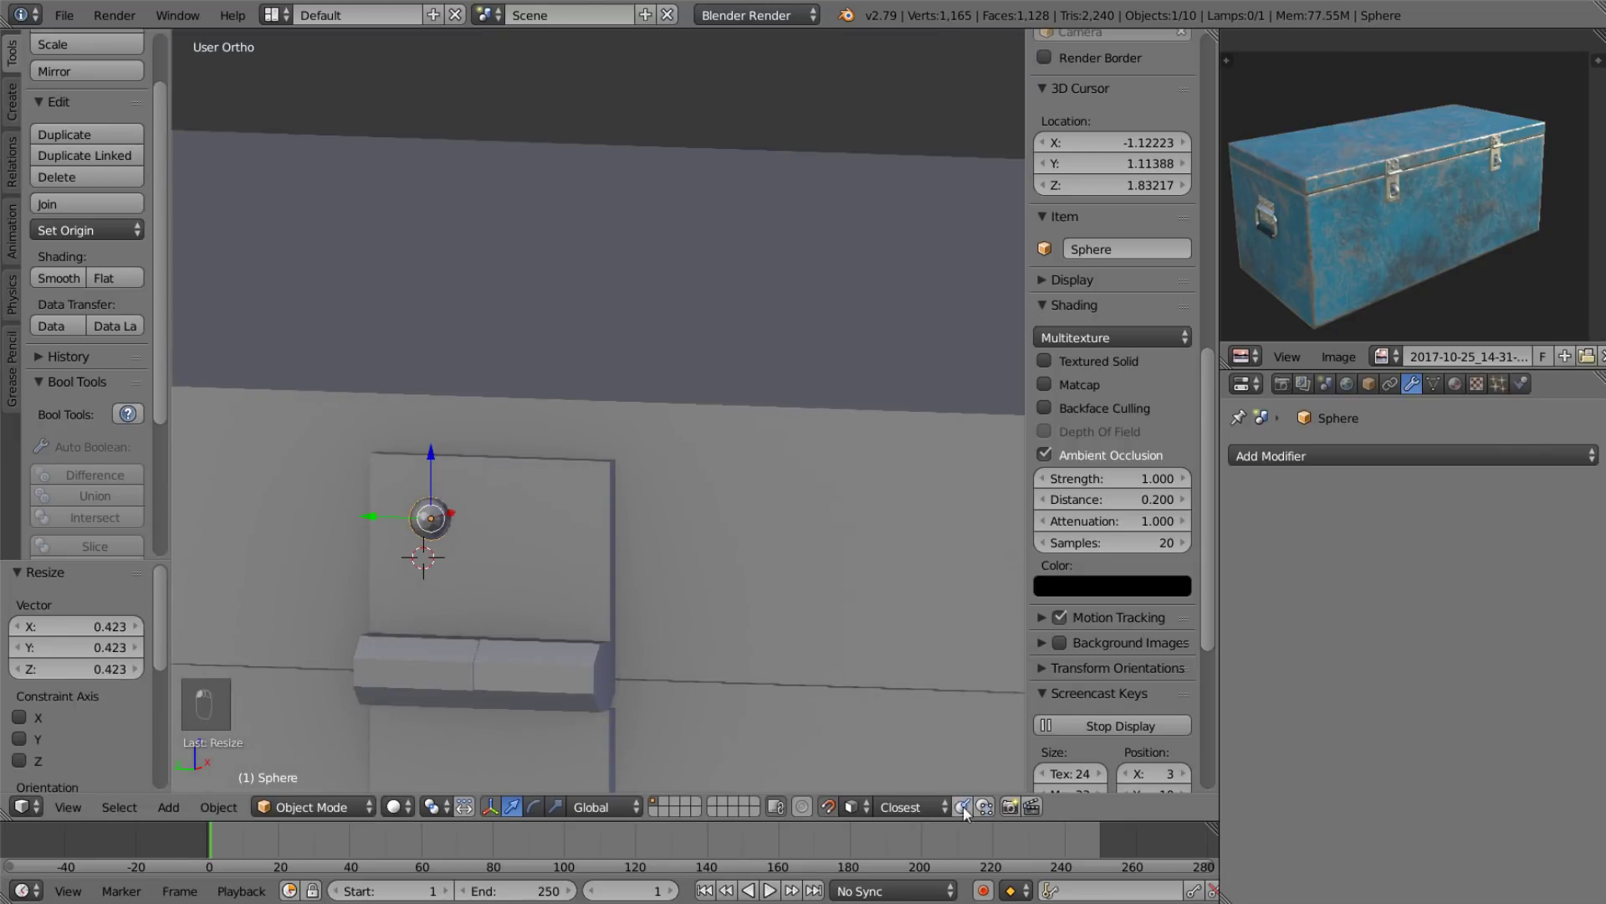
pyautogui.press('g')
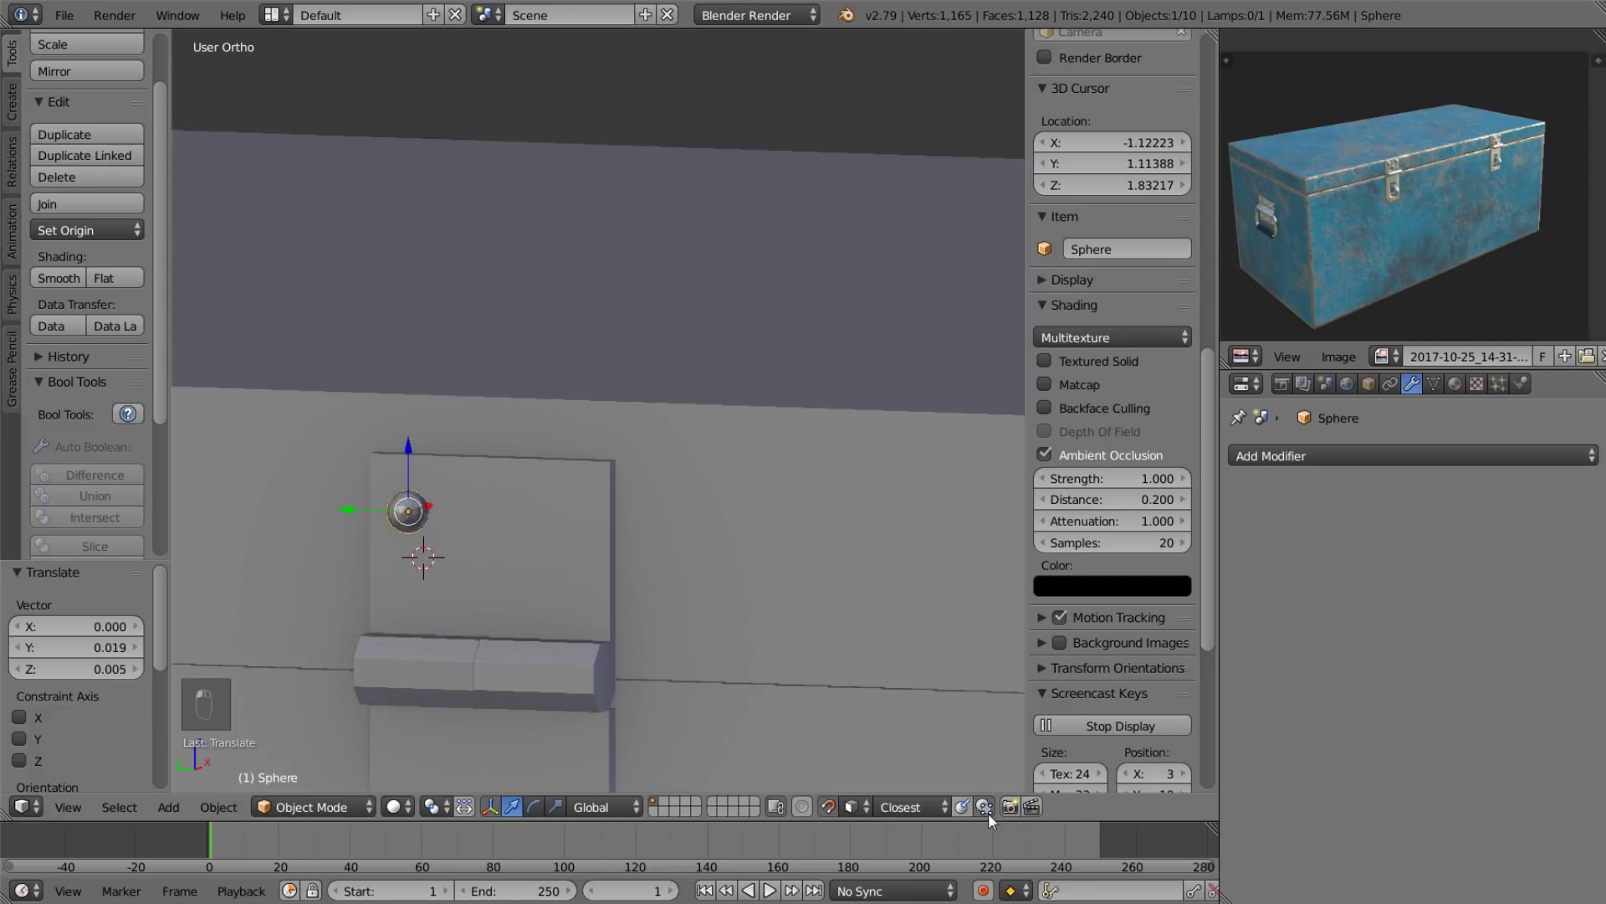
pyautogui.press('g')
# Duplicate the rivet dome and position the copies along the plate, nudging each into place.
pyautogui.press('shift+d')
pyautogui.press('shift+d')
pyautogui.moveTo(526, 532); pyautogui.dragTo(569, 540)
pyautogui.press('s')
pyautogui.press('x')
pyautogui.press('x')
pyautogui.press('shift+d')
pyautogui.press('shift+d')
pyautogui.press('g')
pyautogui.moveTo(492, 512); pyautogui.dragTo(388, 552)
pyautogui.middleClick(249, 537)
pyautogui.press('shift+d')
pyautogui.press('g')
pyautogui.moveTo(964, 815); pyautogui.dragTo(530, 489)
pyautogui.press('g')
pyautogui.moveTo(534, 490); pyautogui.dragTo(587, 484)
# Duplicate the rivets, spread the copies across the plate and mirror them vertically.
pyautogui.press('g')
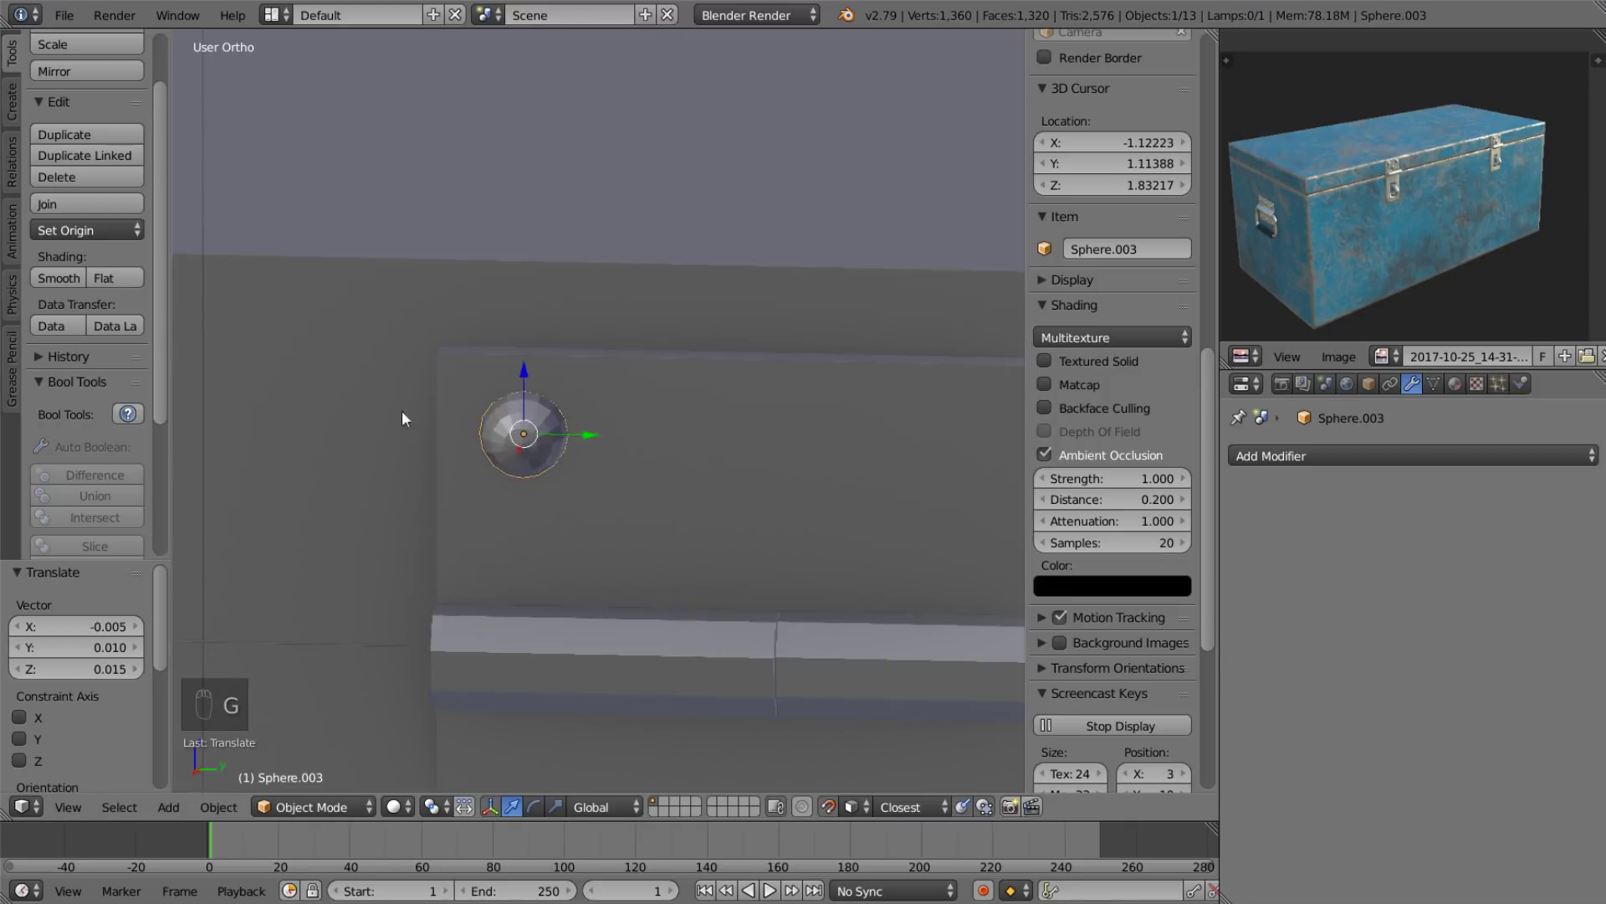
pyautogui.press('shift+d')
pyautogui.press('shift+d')
pyautogui.press('shift+d')
pyautogui.press('shift+d')
pyautogui.click(535, 494)
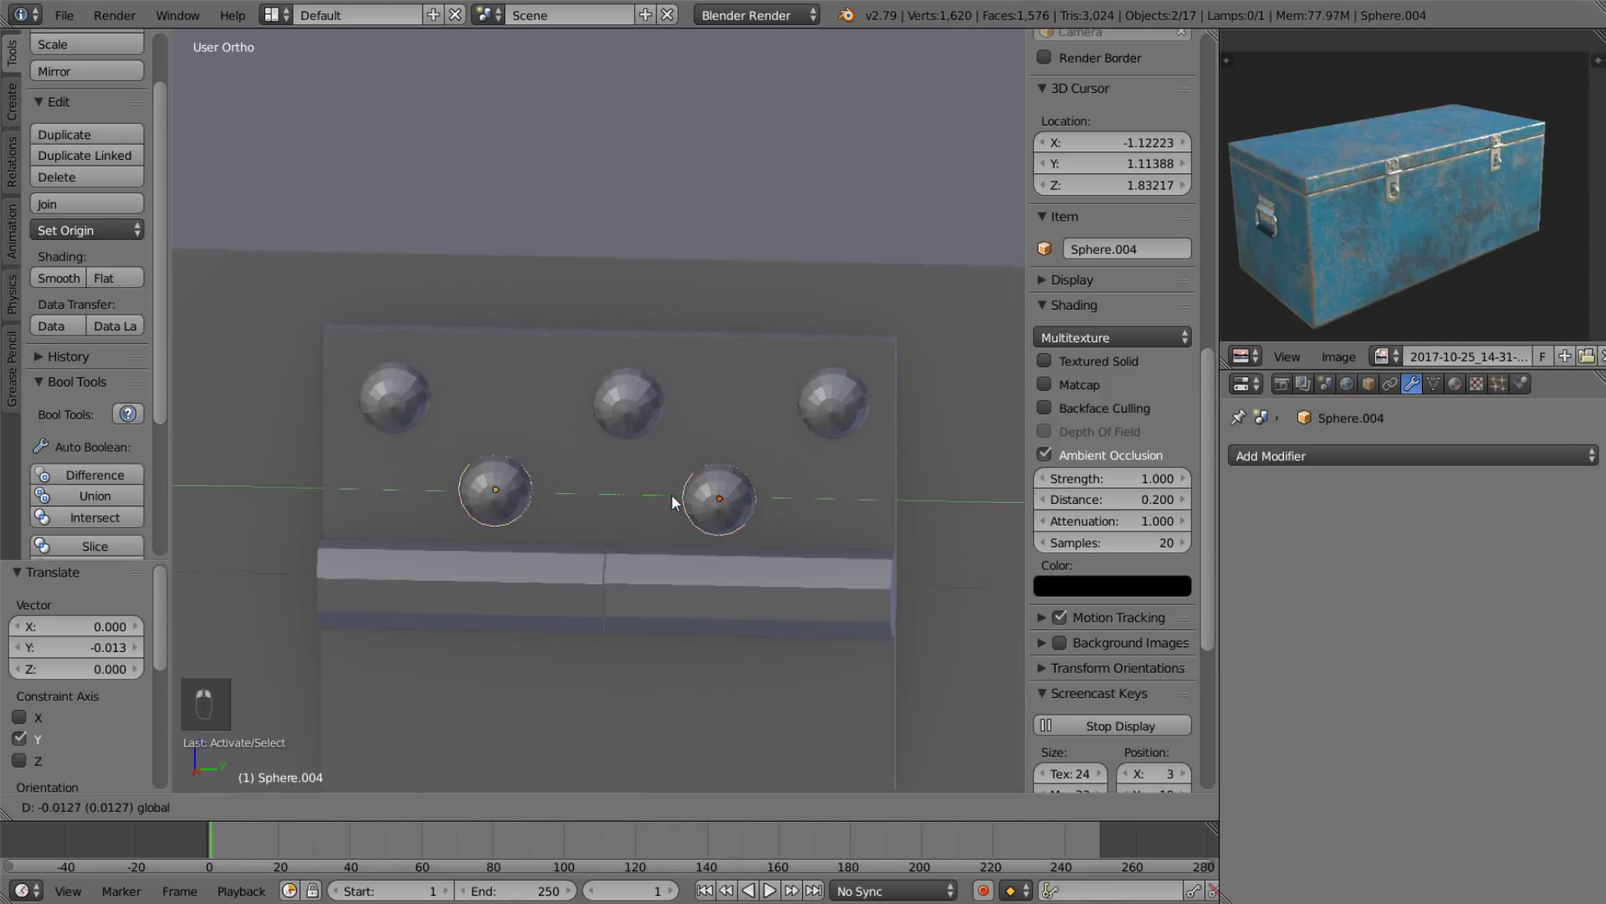
pyautogui.moveTo(583, 220); pyautogui.dragTo(692, 313)
pyautogui.press('shift+d')
pyautogui.press('s')
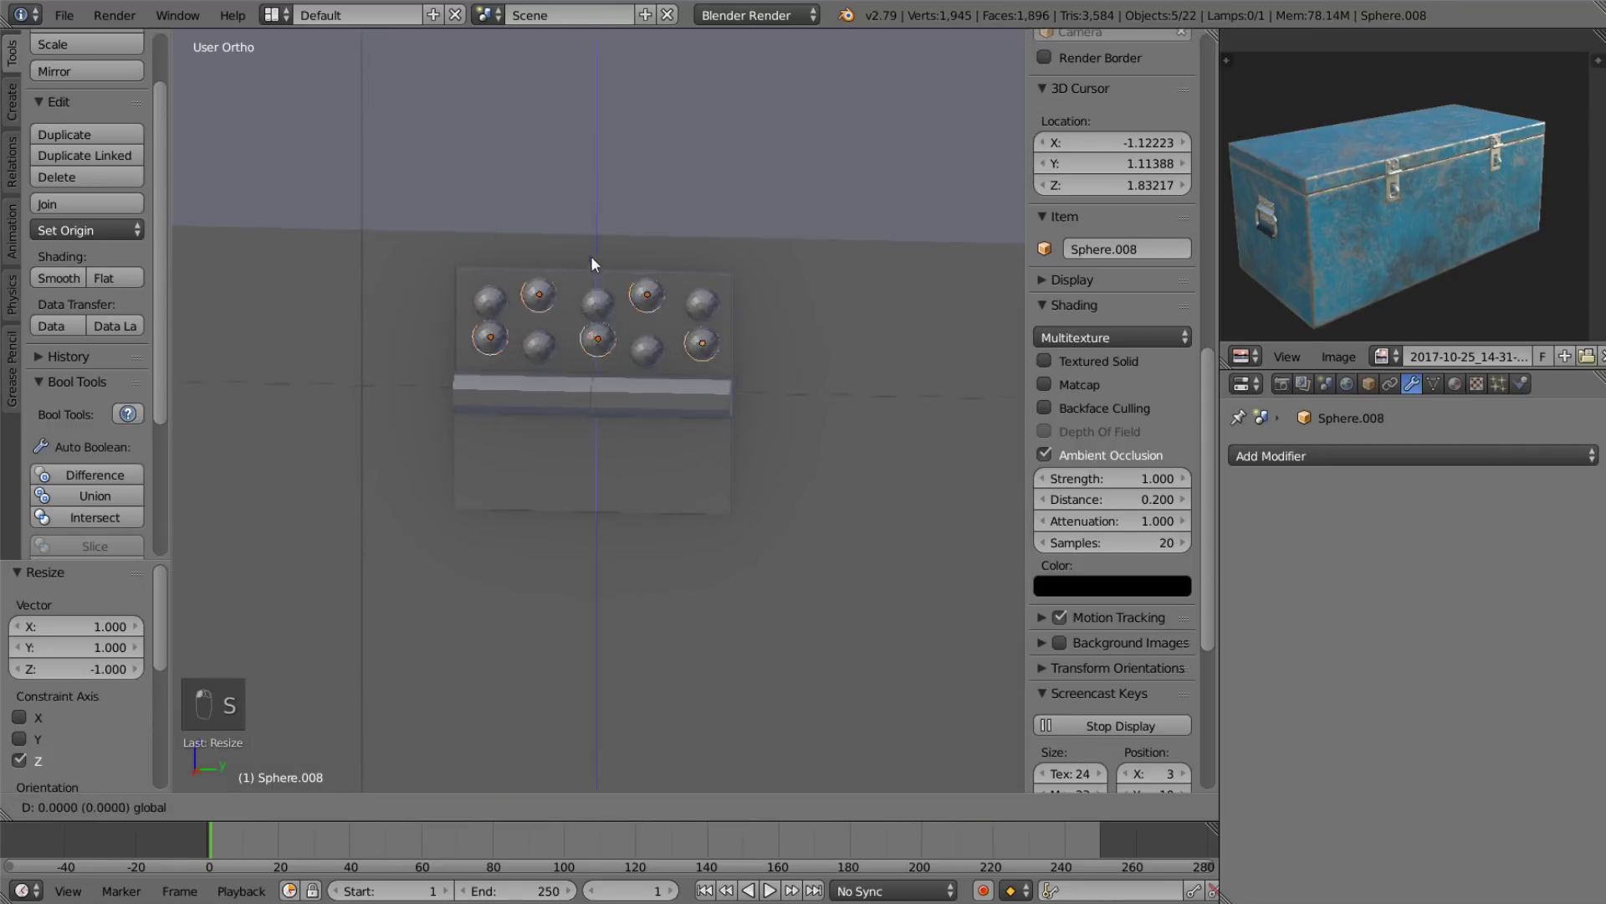
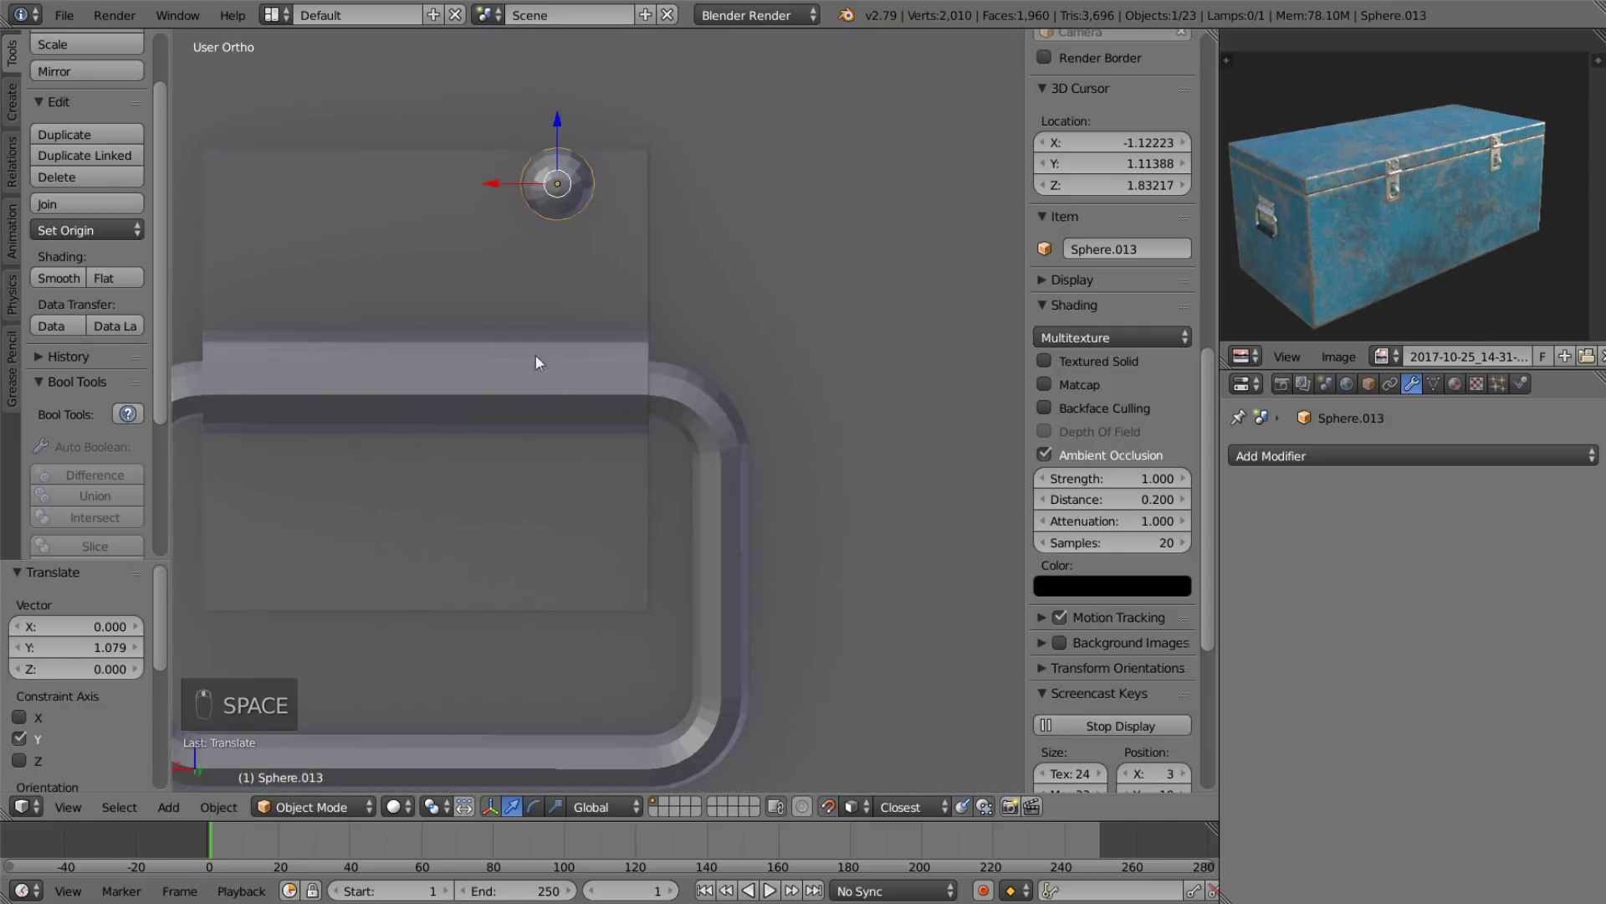
pyautogui.press('g')
# Place the remaining rivets so six stud the plate, deleting a stray copy and shifting them sideways.
pyautogui.press('shift+d')
pyautogui.press('shift+d')
pyautogui.press('shift+d')
pyautogui.moveTo(467, 271); pyautogui.dragTo(619, 182)
pyautogui.press('shift+d')
pyautogui.press('s')
pyautogui.moveTo(446, 212); pyautogui.dragTo(407, 281)
pyautogui.moveTo(407, 277); pyautogui.dragTo(565, 380)
pyautogui.moveTo(546, 388); pyautogui.dragTo(546, 377)
pyautogui.press('Delete')
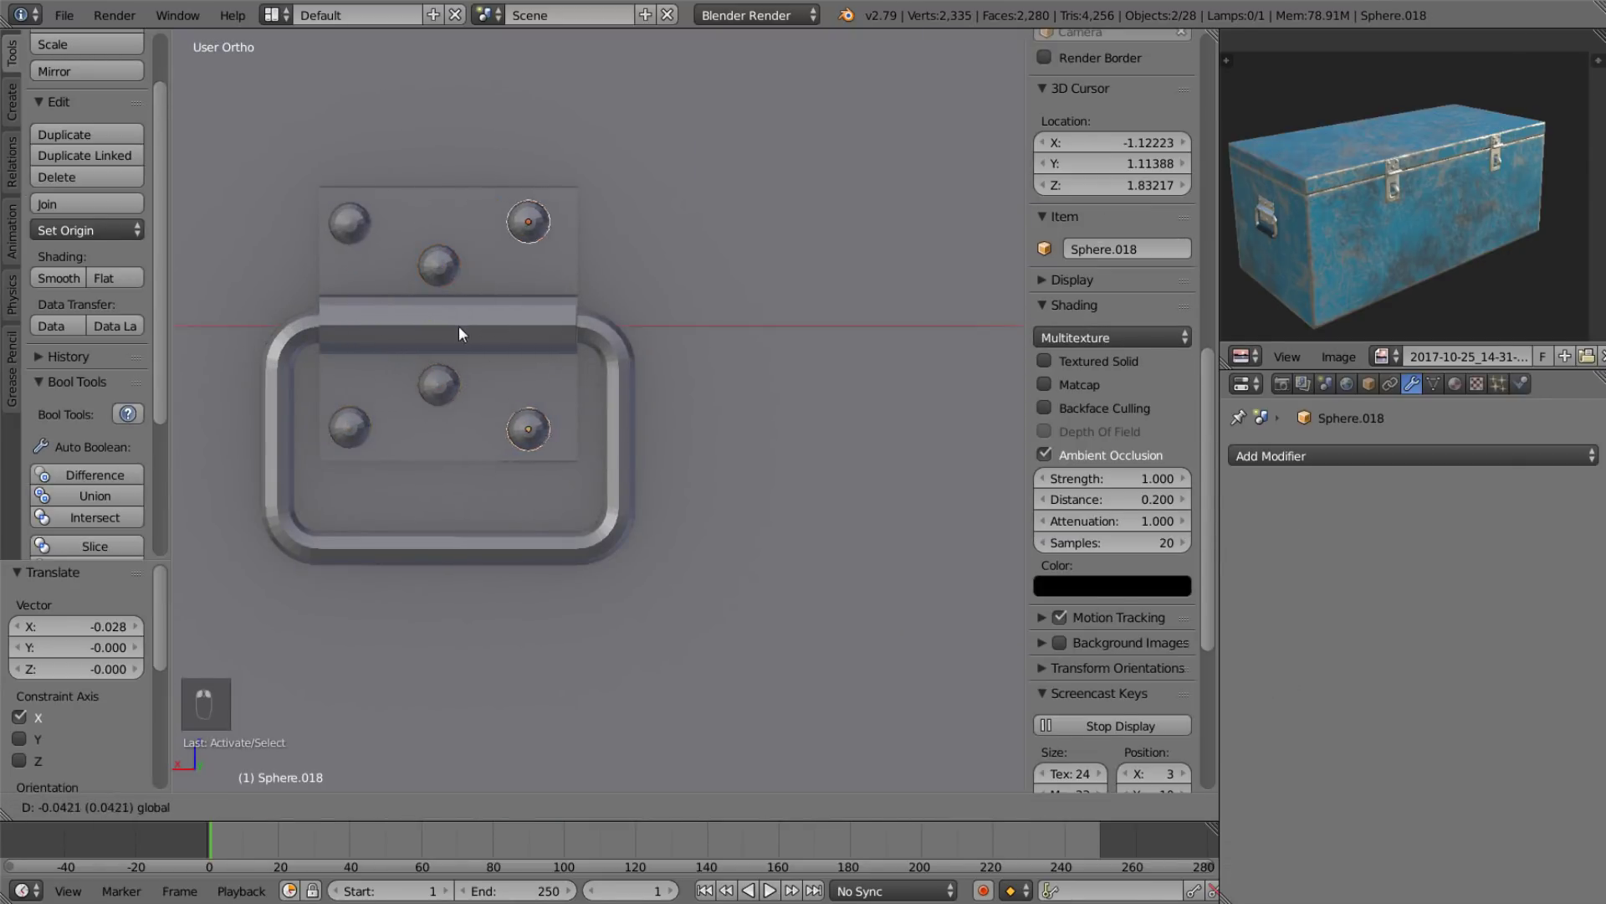
pyautogui.moveTo(382, 289); pyautogui.dragTo(369, 389)
pyautogui.moveTo(647, 351); pyautogui.dragTo(438, 446)
pyautogui.moveTo(347, 466); pyautogui.dragTo(477, 220)
# Join the rivets into the handle plate, apply transforms and recalculate the merged mesh's normals.
pyautogui.press('ctrl+j')
pyautogui.press('Tab')
pyautogui.press('a')
pyautogui.press('a')
pyautogui.press('ctrl+n')
pyautogui.press('Tab')
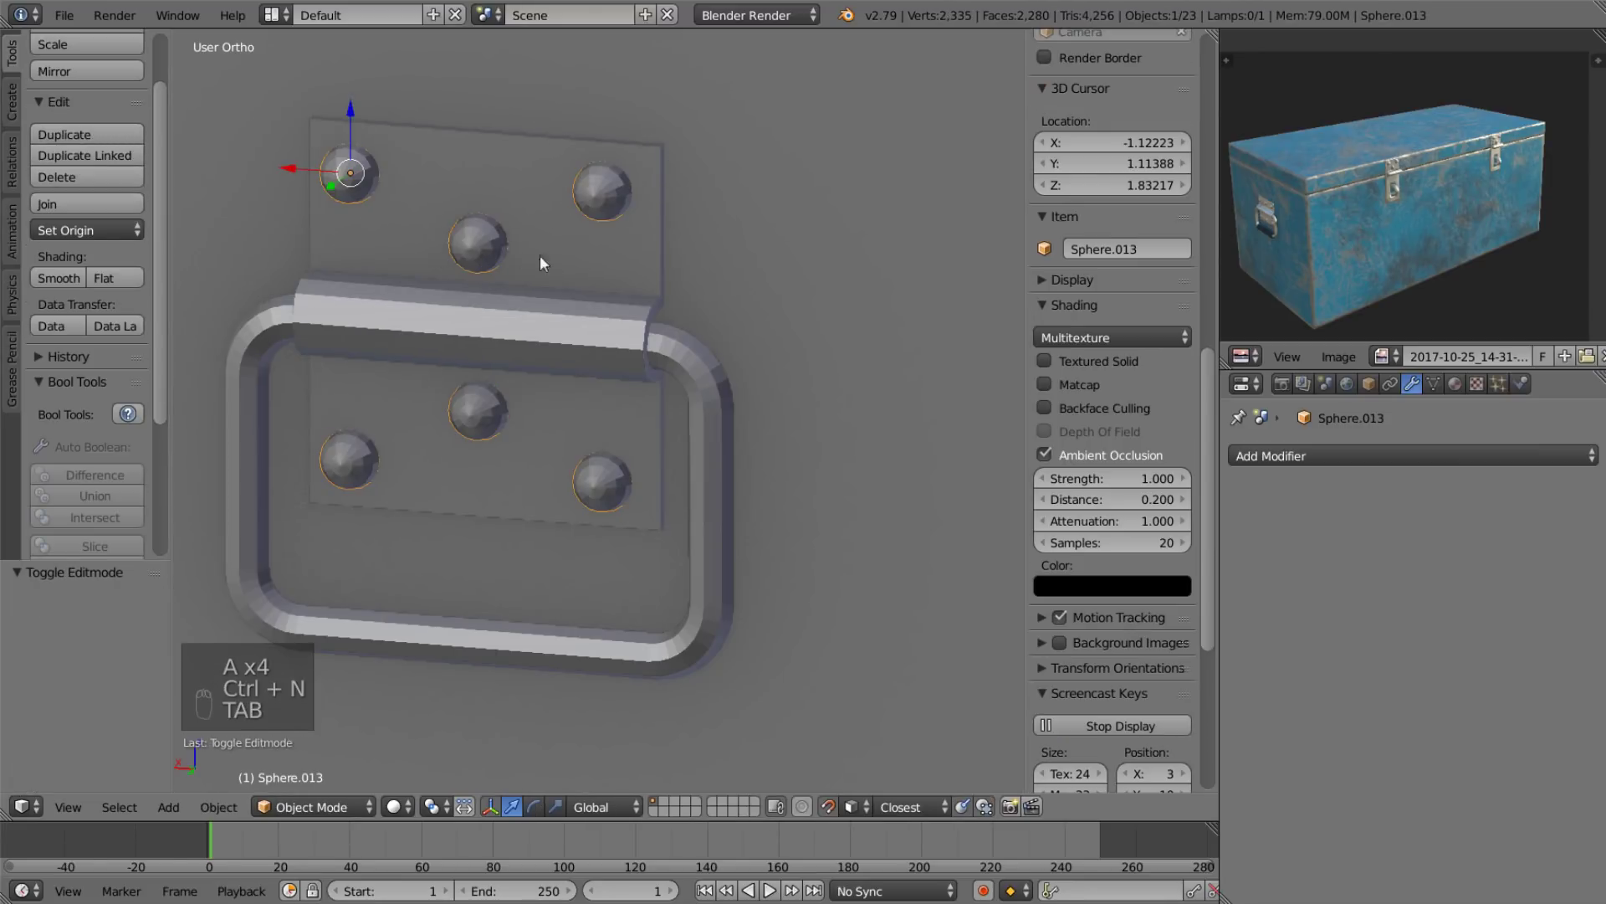
pyautogui.rightClick(579, 259)
pyautogui.press('ctrl+j')
pyautogui.press('ctrl+z')
pyautogui.press('ctrl+a')
pyautogui.press('Tab')
pyautogui.press('a')
pyautogui.press('a')
pyautogui.press('Tab')
pyautogui.click(484, 259)
pyautogui.press('Tab')
pyautogui.press('ctrl+n')
pyautogui.press('Tab')
# Join the riveted handle into the chest body.
pyautogui.moveTo(387, 289); pyautogui.dragTo(605, 237)
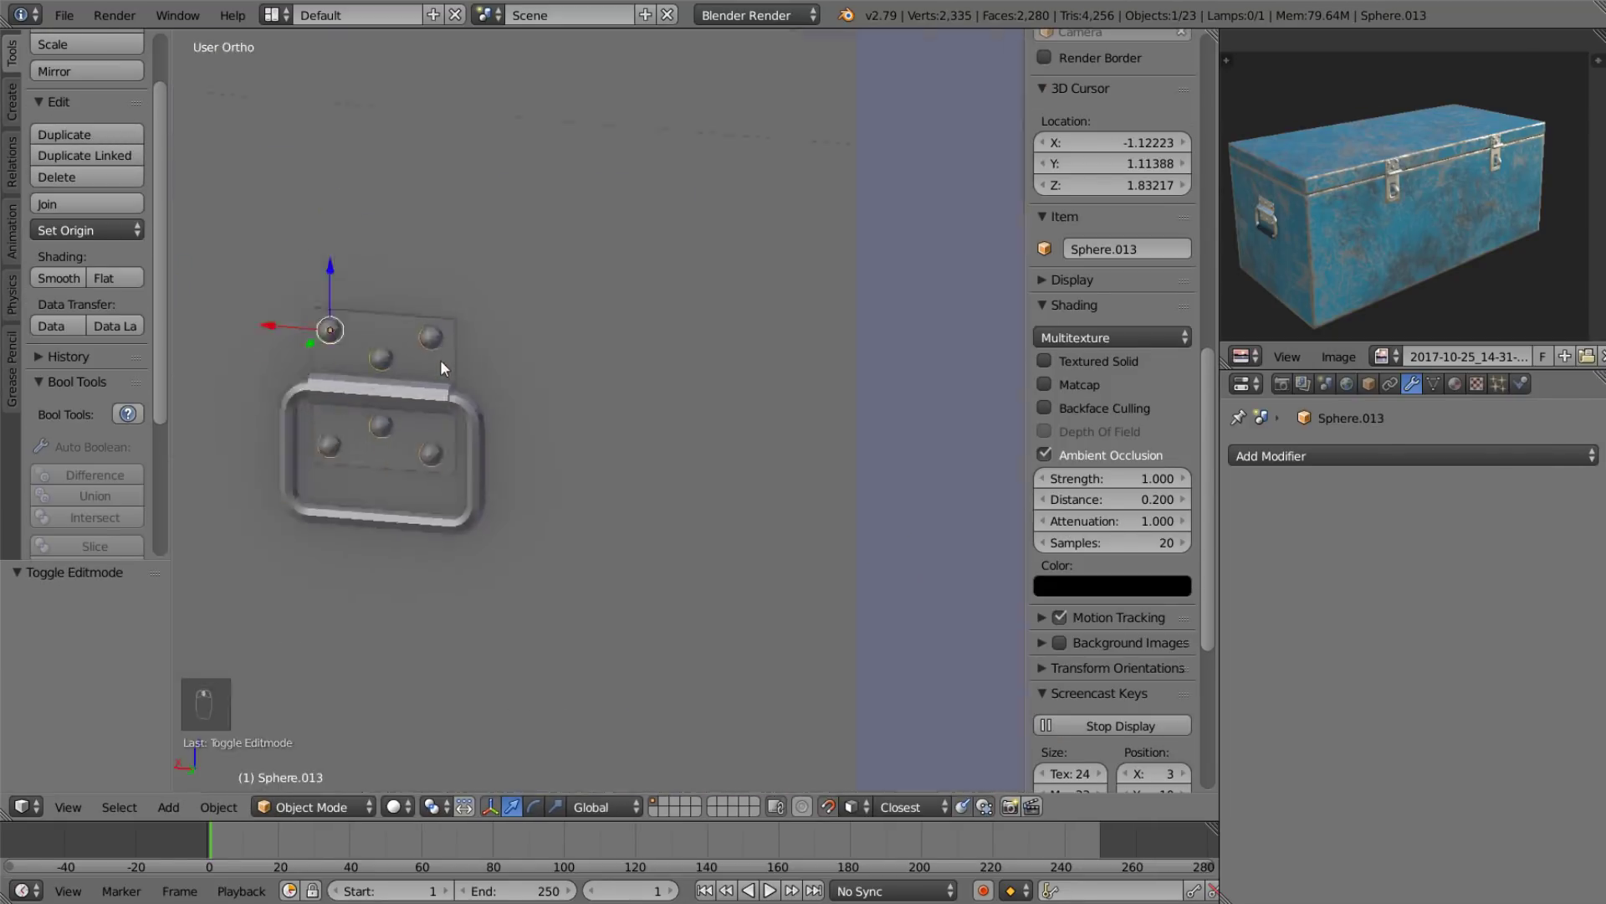
pyautogui.rightClick(413, 373)
pyautogui.press('ctrl+j')
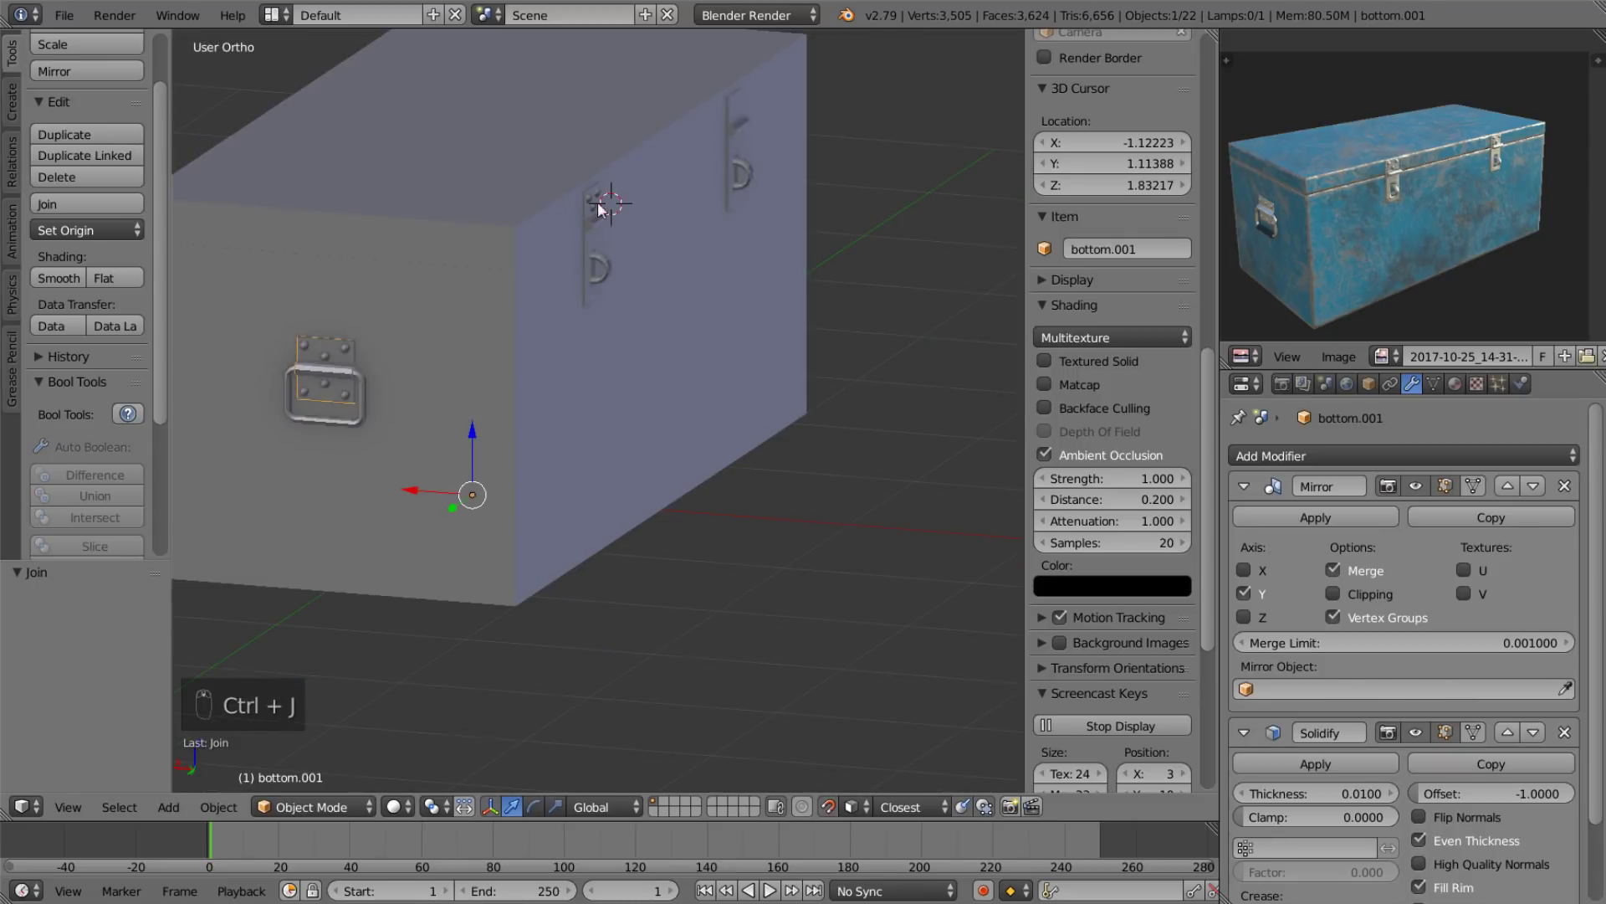
# Apply rotation and scale to the rivet and duplicate rivets across the front latch plate.
pyautogui.moveTo(664, 335); pyautogui.dragTo(430, 435)
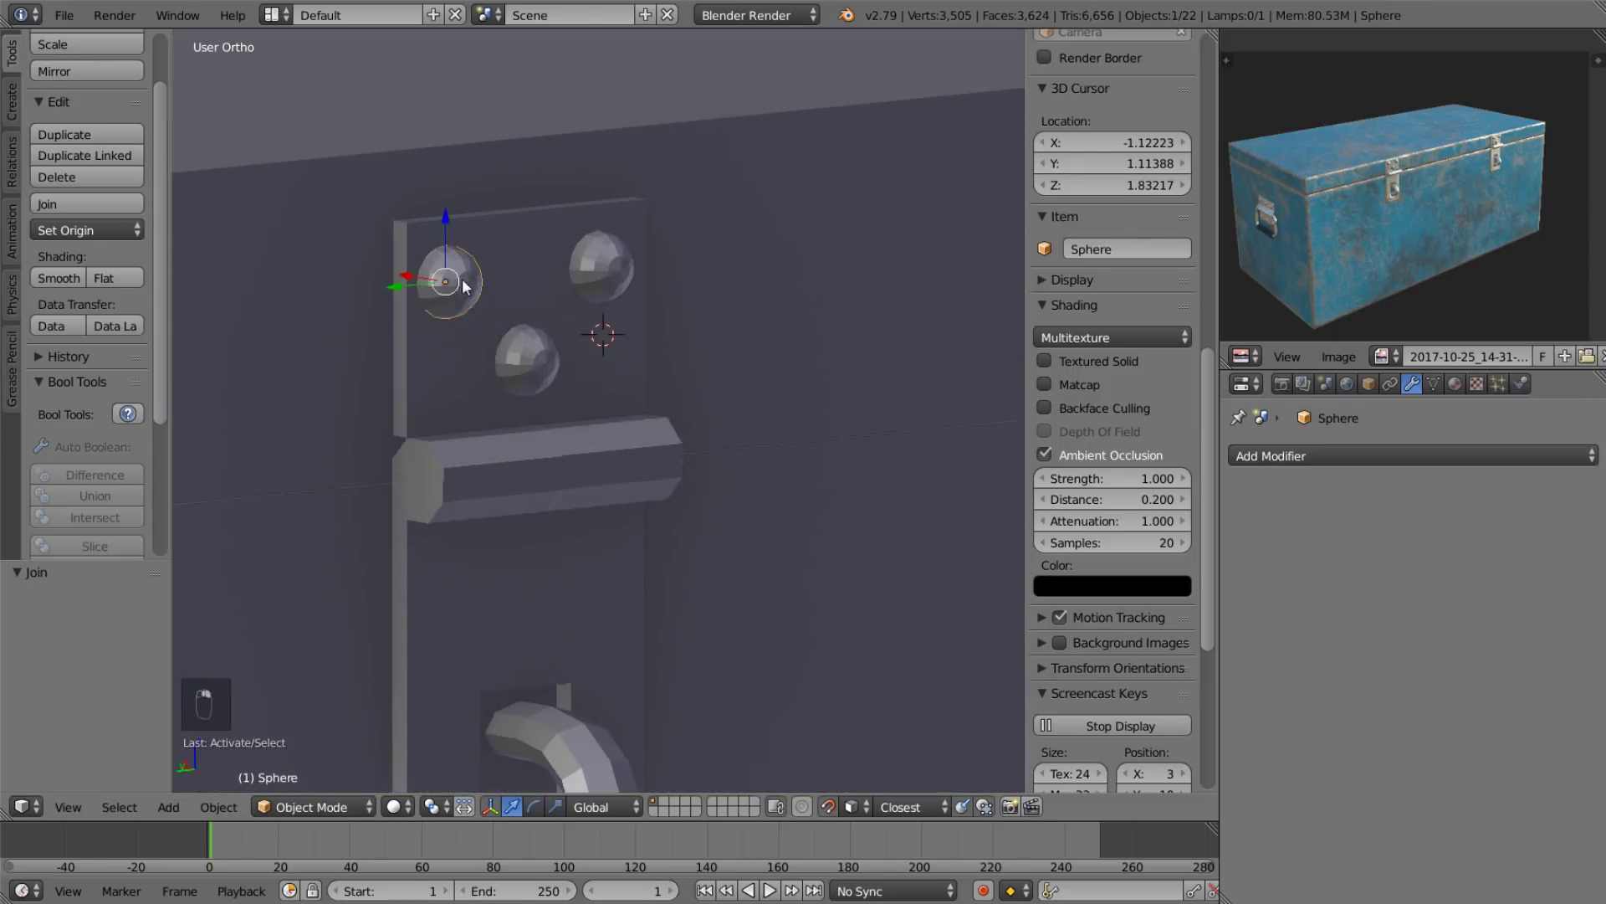
pyautogui.press('ctrl+j')
pyautogui.press('ctrl+a')
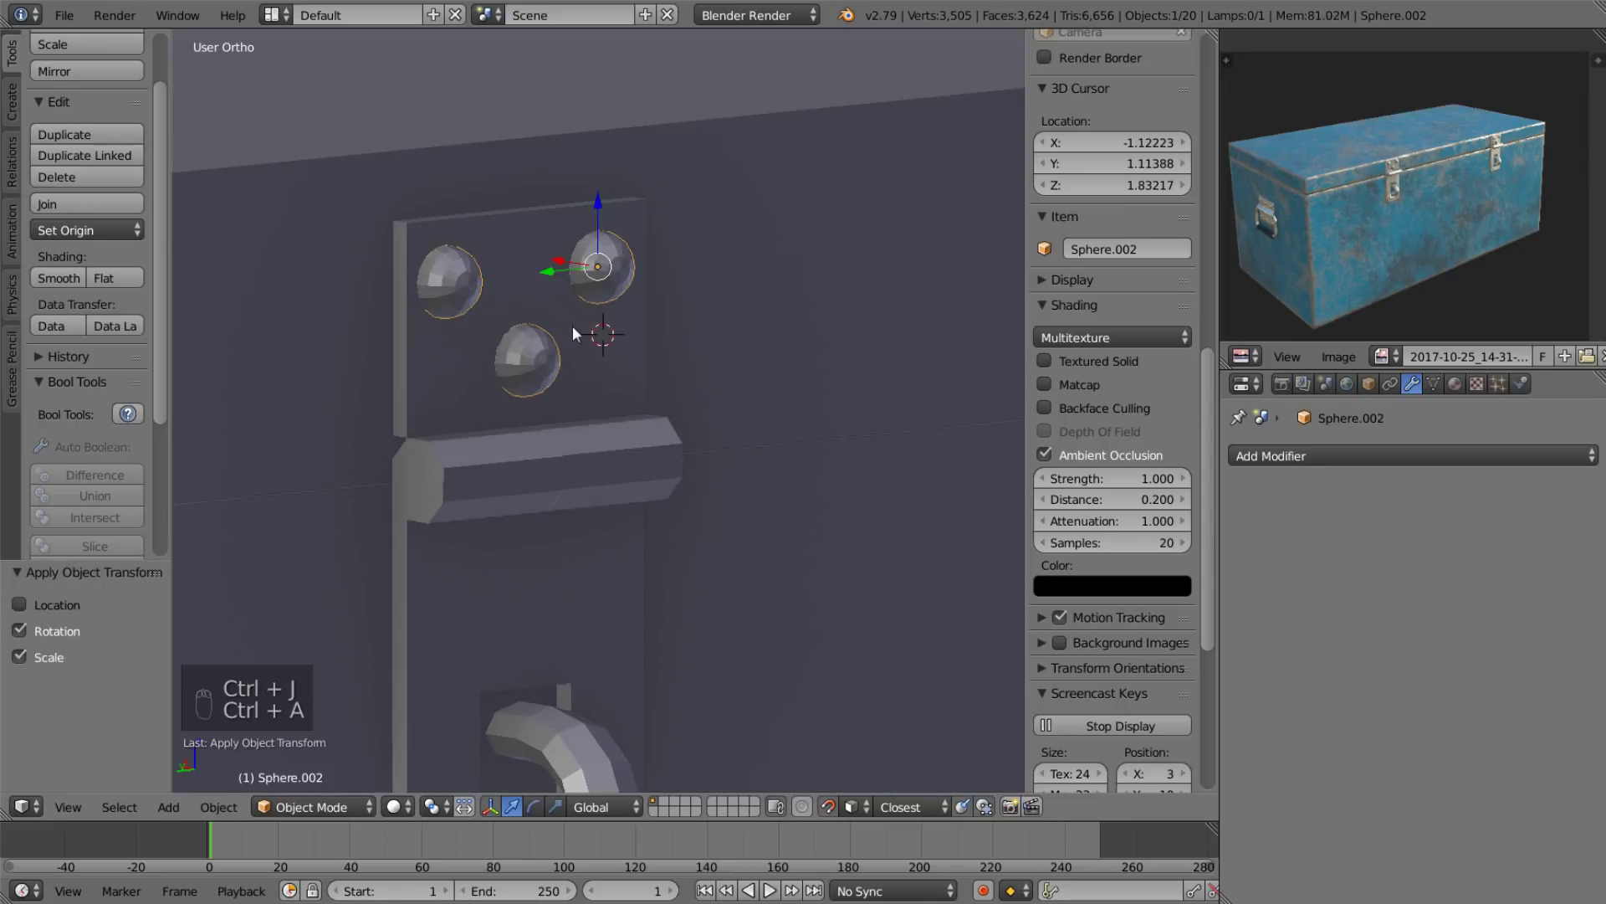
pyautogui.moveTo(217, 344); pyautogui.dragTo(290, 646)
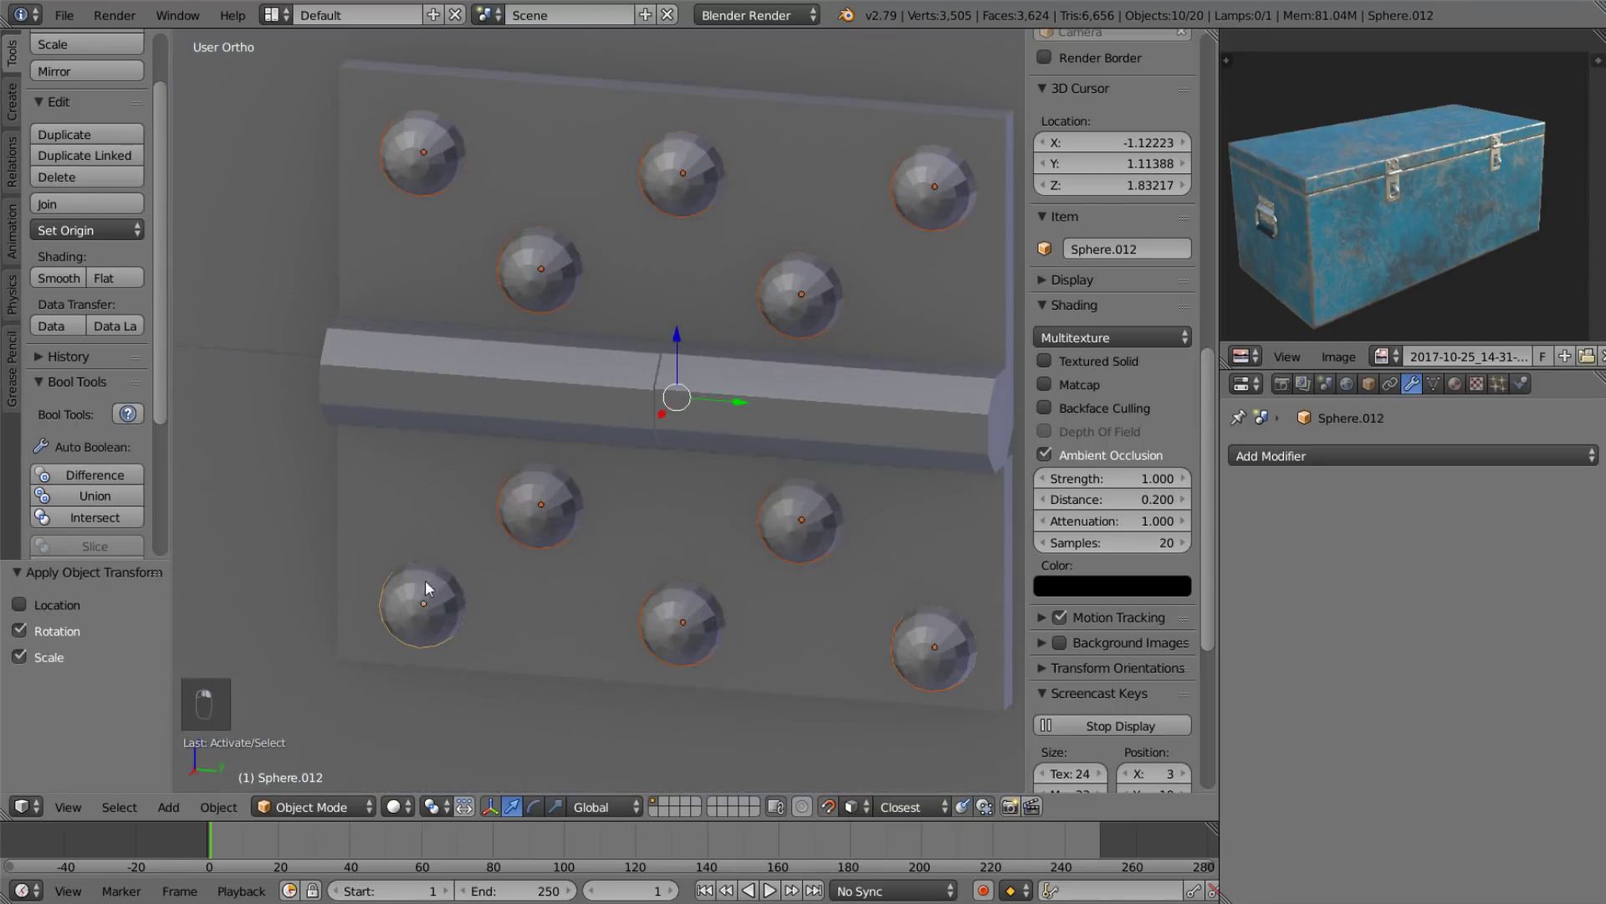
pyautogui.press('ctrl+j')
# Recalculate the rivets' normals and join them into the latch plate.
pyautogui.press('Tab')
pyautogui.press('Tab')
pyautogui.press('ctrl+a')
pyautogui.press('Tab')
pyautogui.press('a')
pyautogui.press('ctrl+n')
pyautogui.press('Tab')
pyautogui.rightClick(660, 493)
pyautogui.press('ctrl+j')
# Join the riveted latch into the chest body and save the file.
pyautogui.middleClick(418, 404)
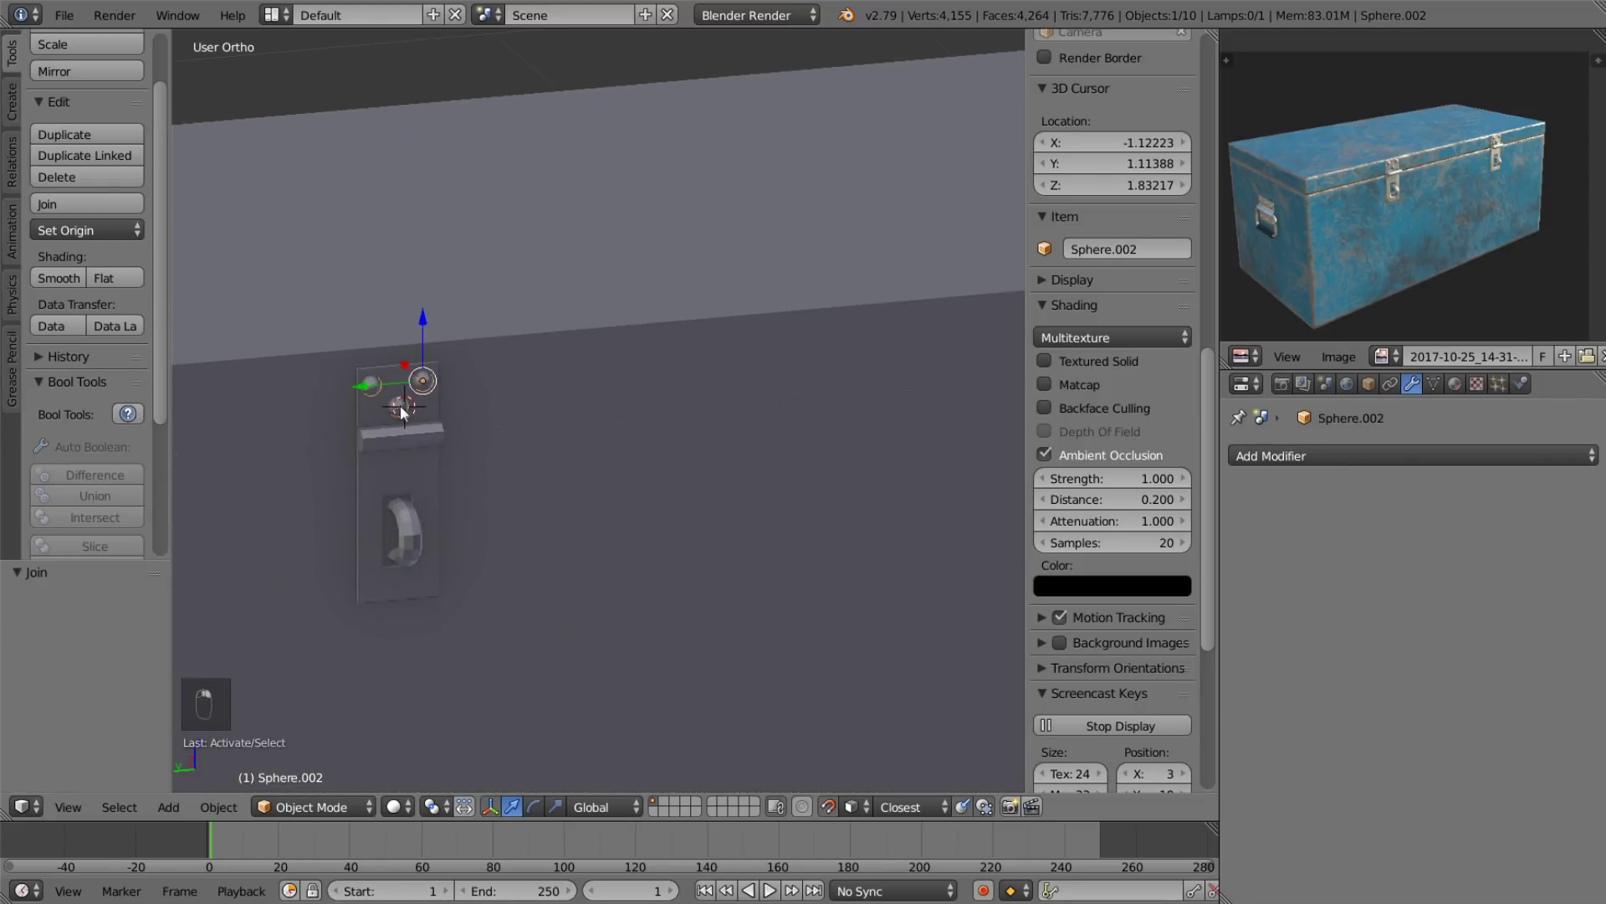
pyautogui.click(436, 411)
pyautogui.press('ctrl+j')
pyautogui.moveTo(328, 392); pyautogui.dragTo(495, 379)
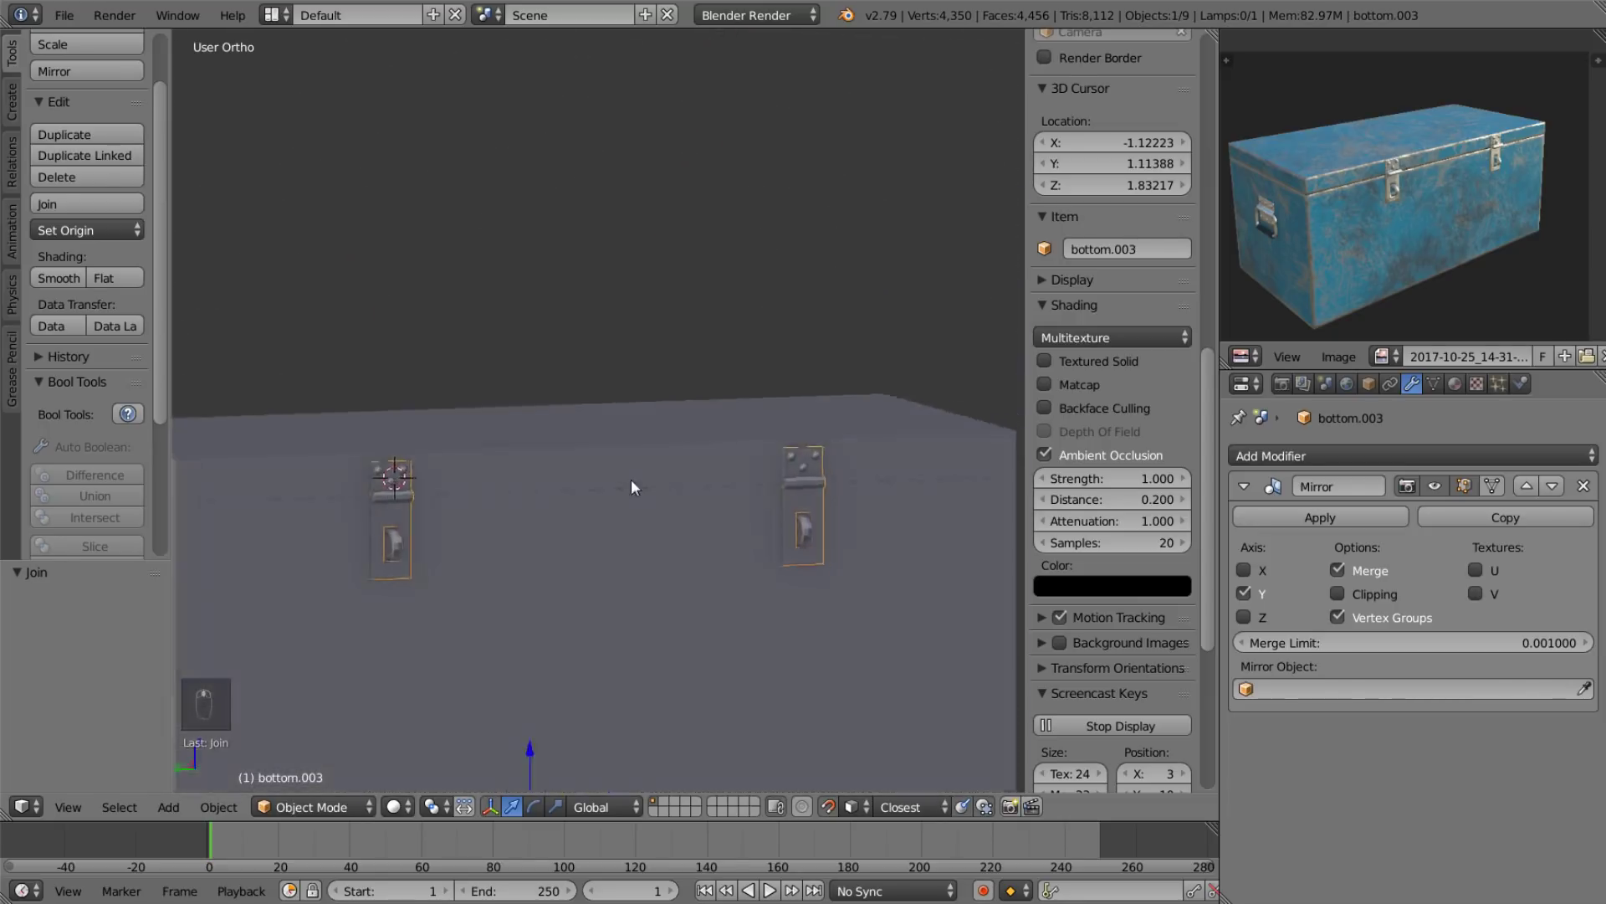
pyautogui.moveTo(440, 576); pyautogui.dragTo(572, 525)
pyautogui.moveTo(630, 442); pyautogui.dragTo(650, 556)
pyautogui.press('ctrl+s')
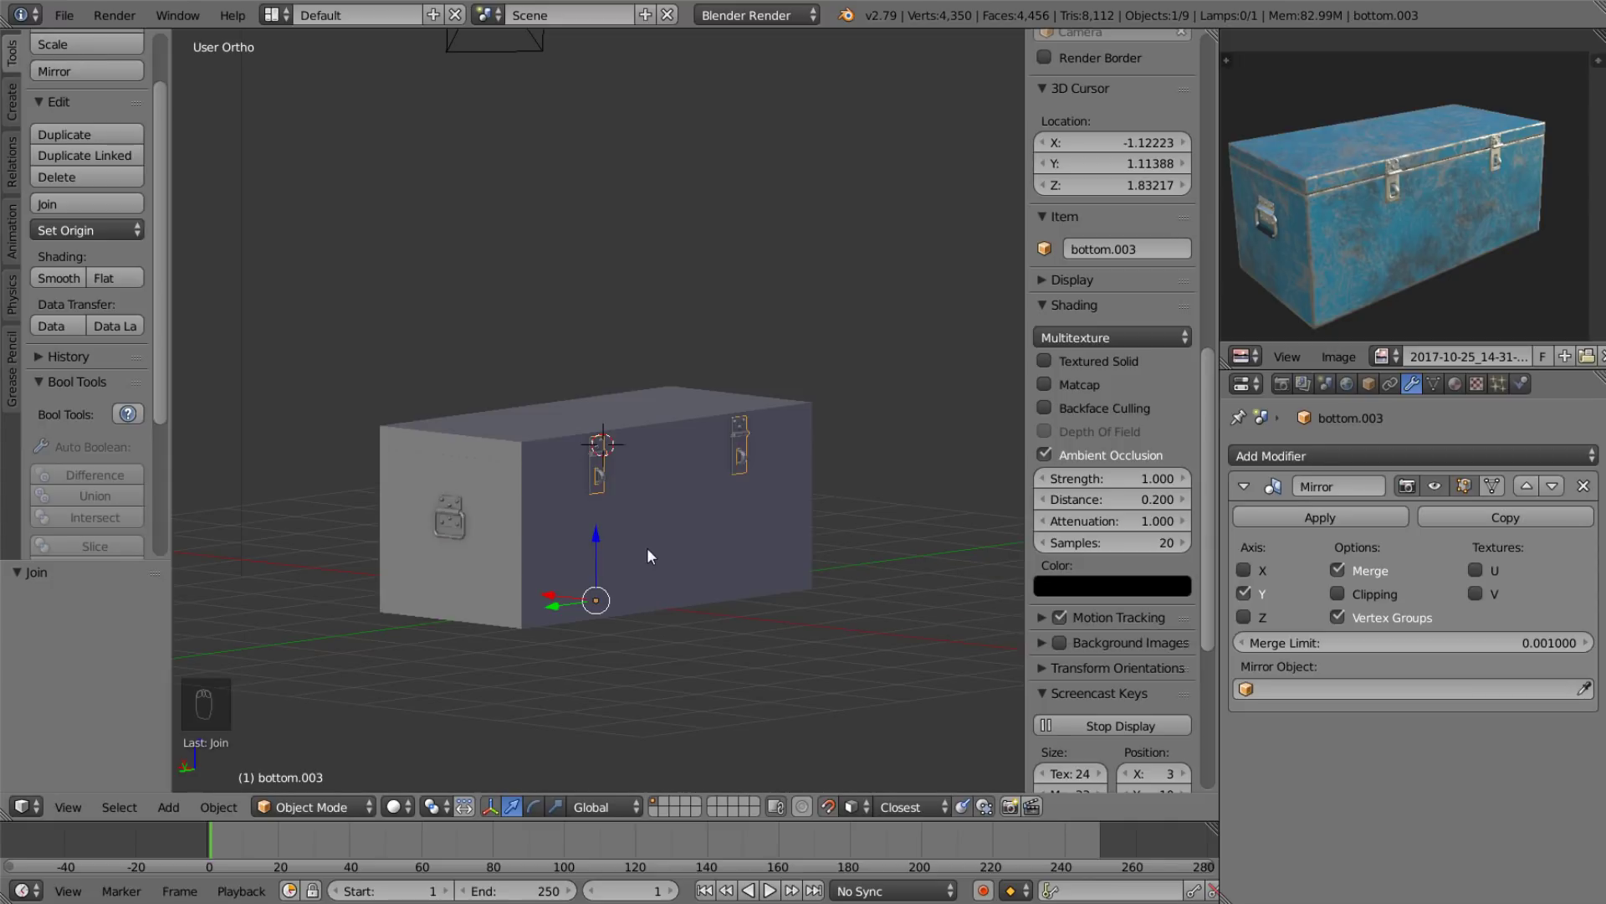
# Add a 2-cut loop cut across the handle loop's bottom bar and scale it along X toward the corners.
pyautogui.press('alt+F5')
pyautogui.moveTo(449, 527); pyautogui.dragTo(436, 539)
pyautogui.press('Tab')
pyautogui.middleClick(444, 528)
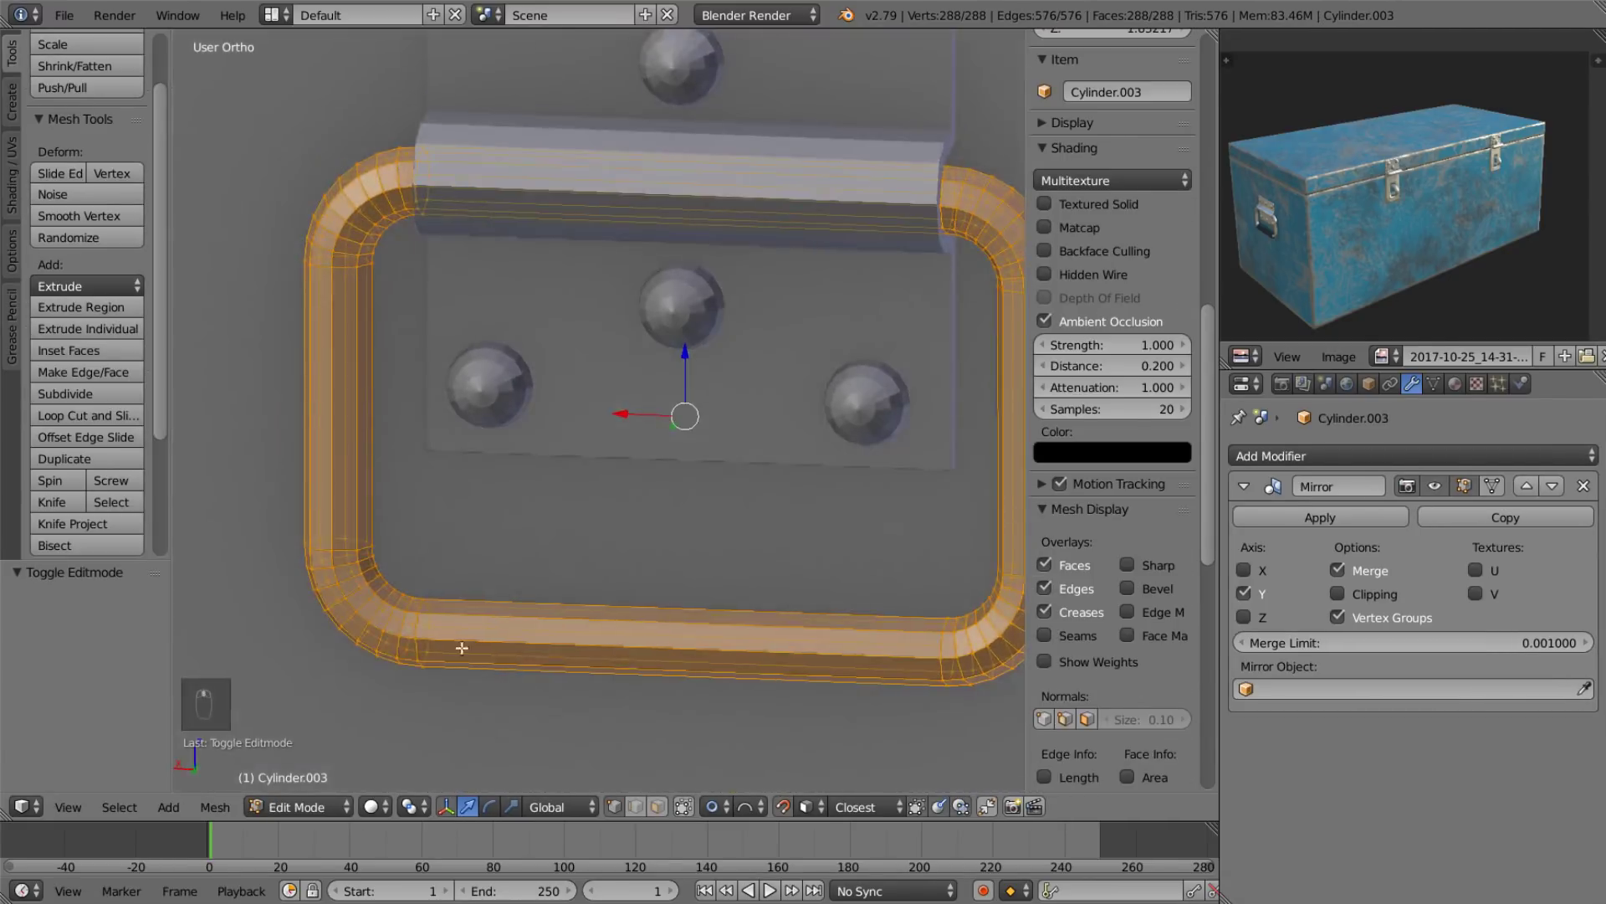
pyautogui.press('ctrl+r')
pyautogui.press('s')
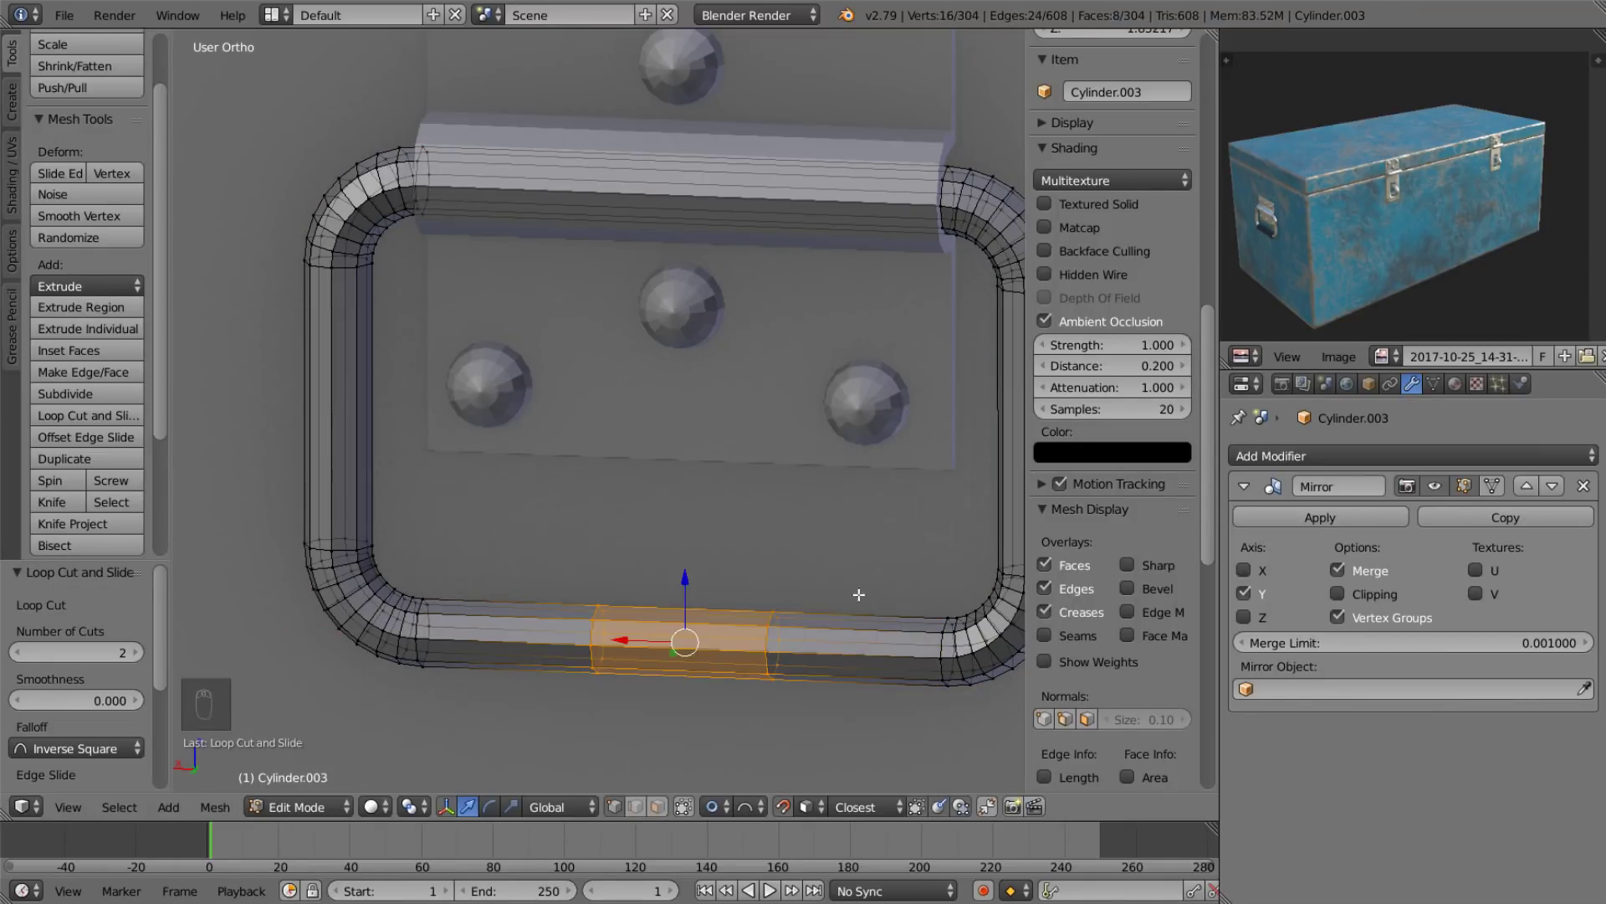
pyautogui.press('s')
pyautogui.moveTo(715, 804); pyautogui.dragTo(731, 540)
pyautogui.press('s')
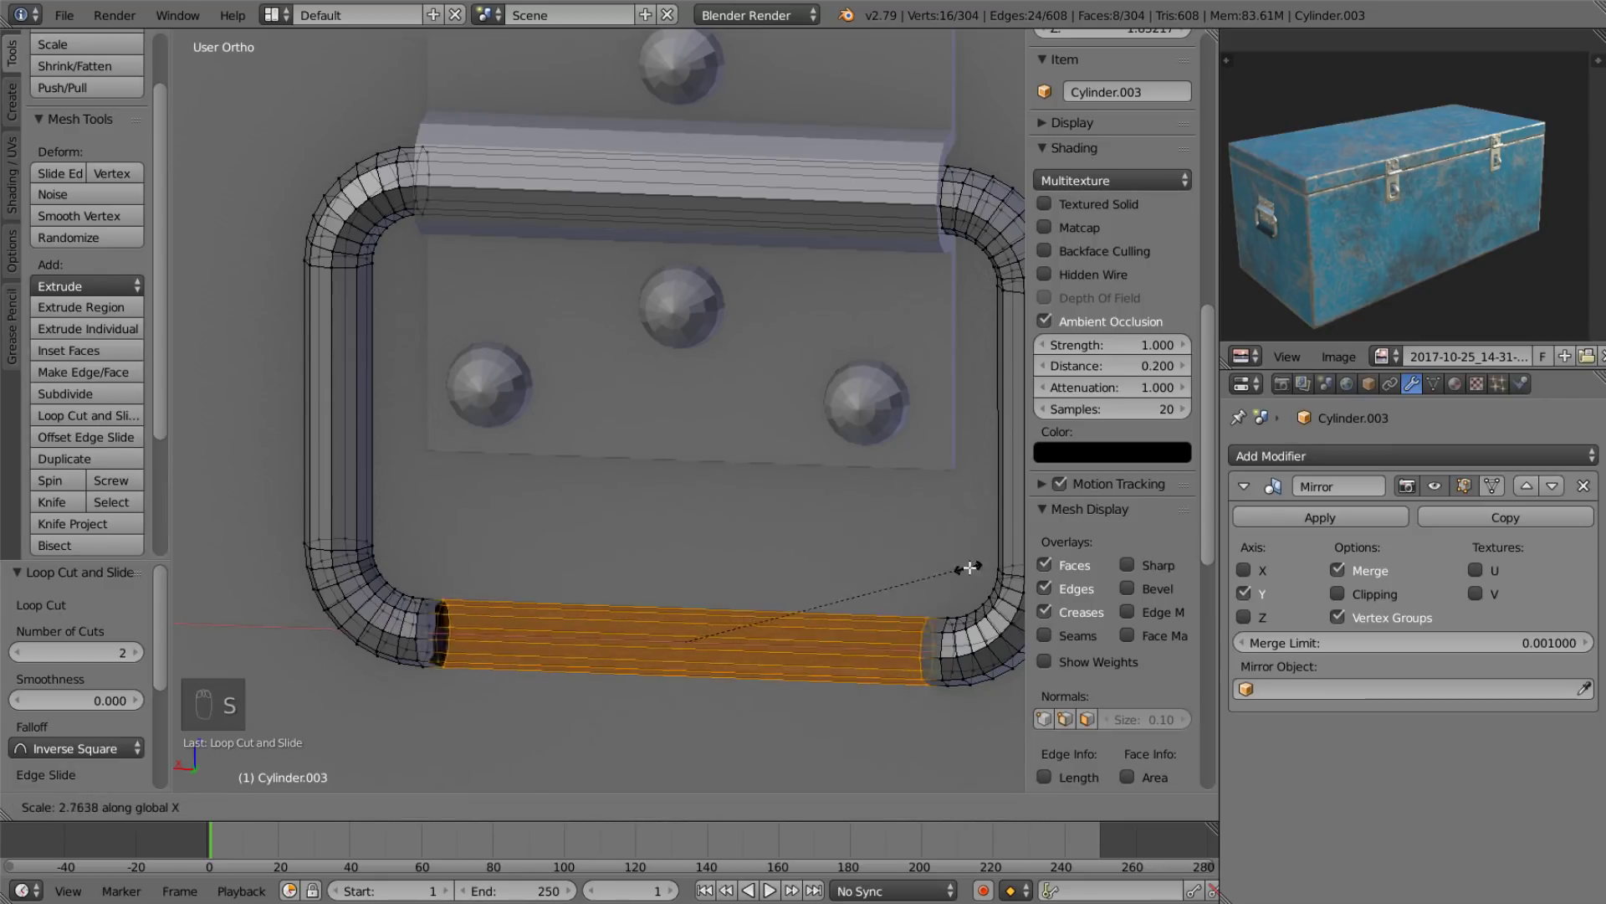
pyautogui.press('x')
# Undo the loop cut and redo it, spreading the new loops toward the rounded corners again.
pyautogui.press('ctrl+z')
pyautogui.press('ctrl+z')
pyautogui.press('ctrl+z')
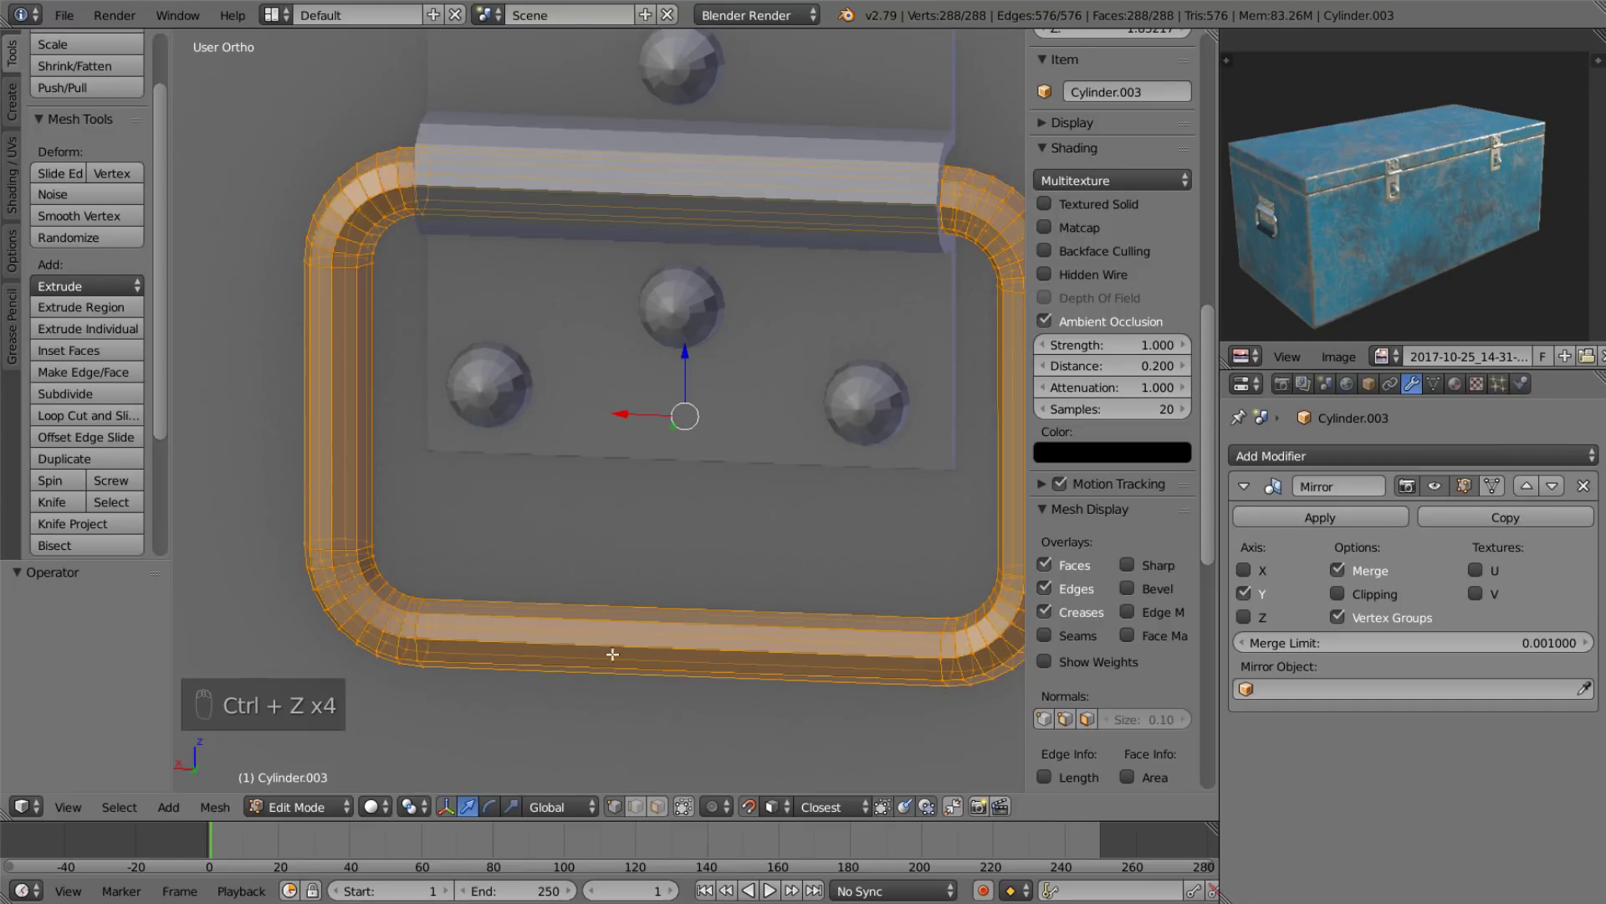
pyautogui.click(758, 814)
pyautogui.press('ctrl+r')
pyautogui.press('s')
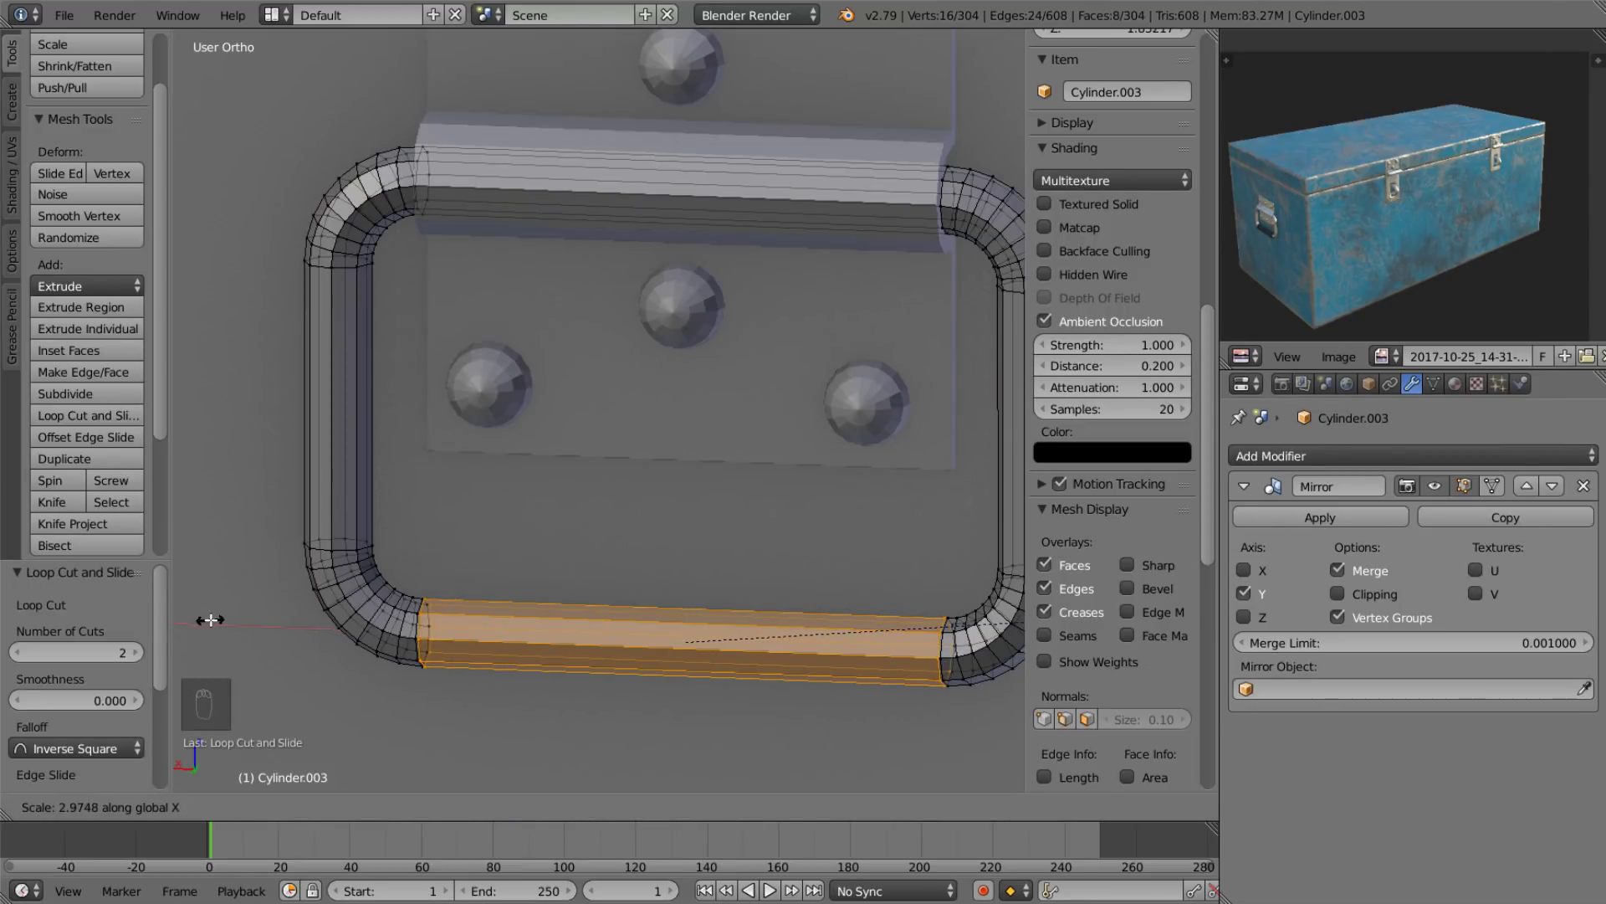
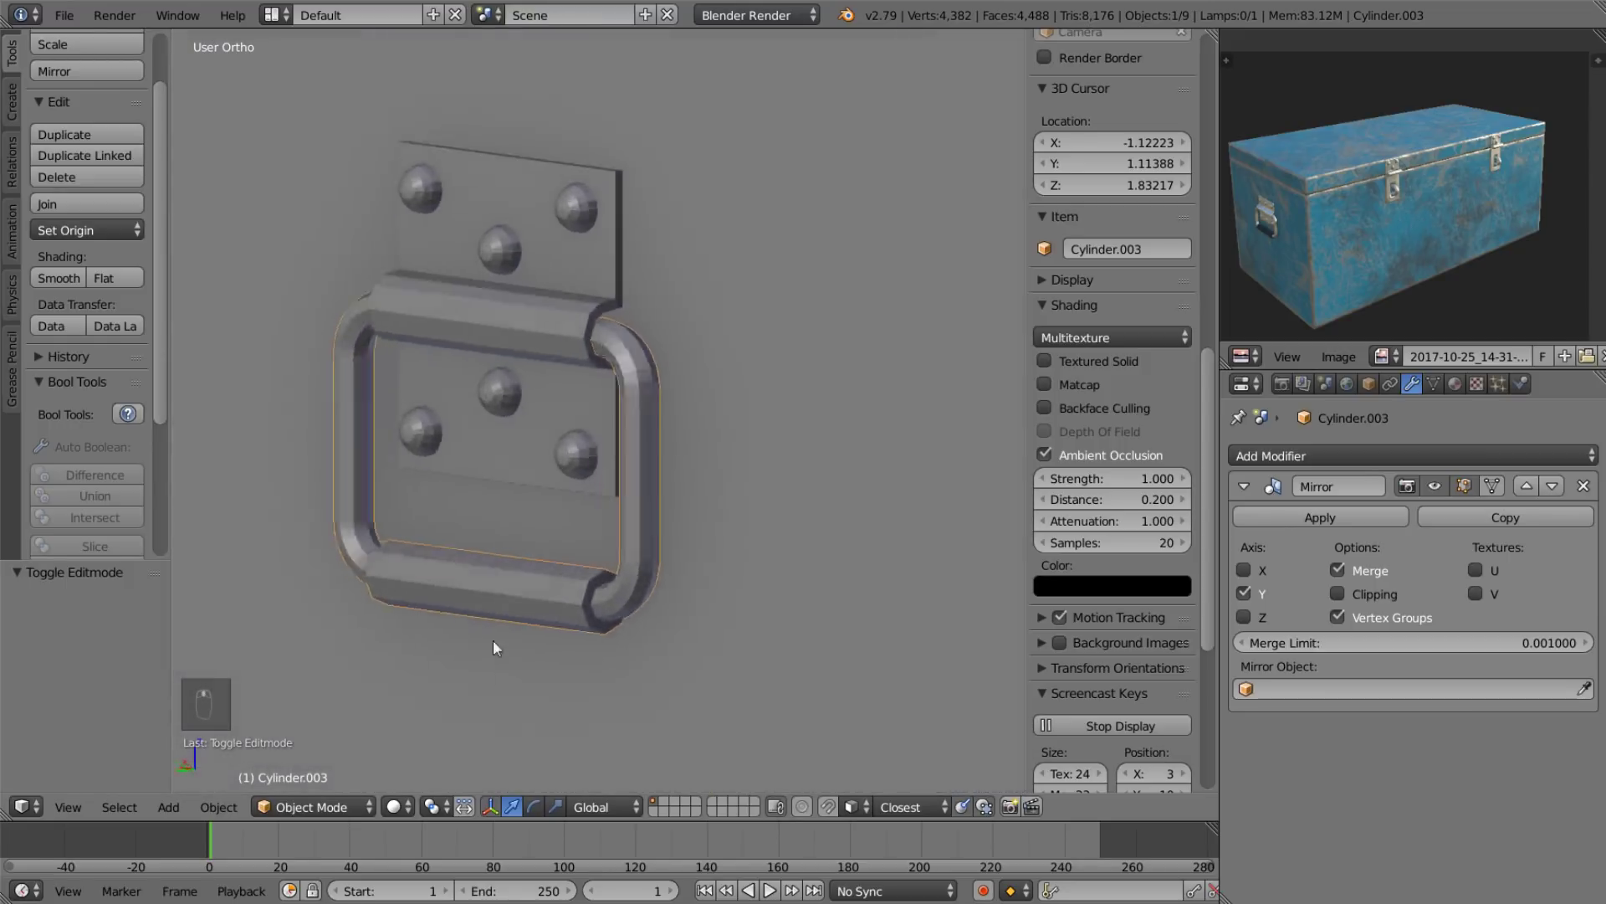
pyautogui.moveTo(534, 640); pyautogui.dragTo(514, 610)
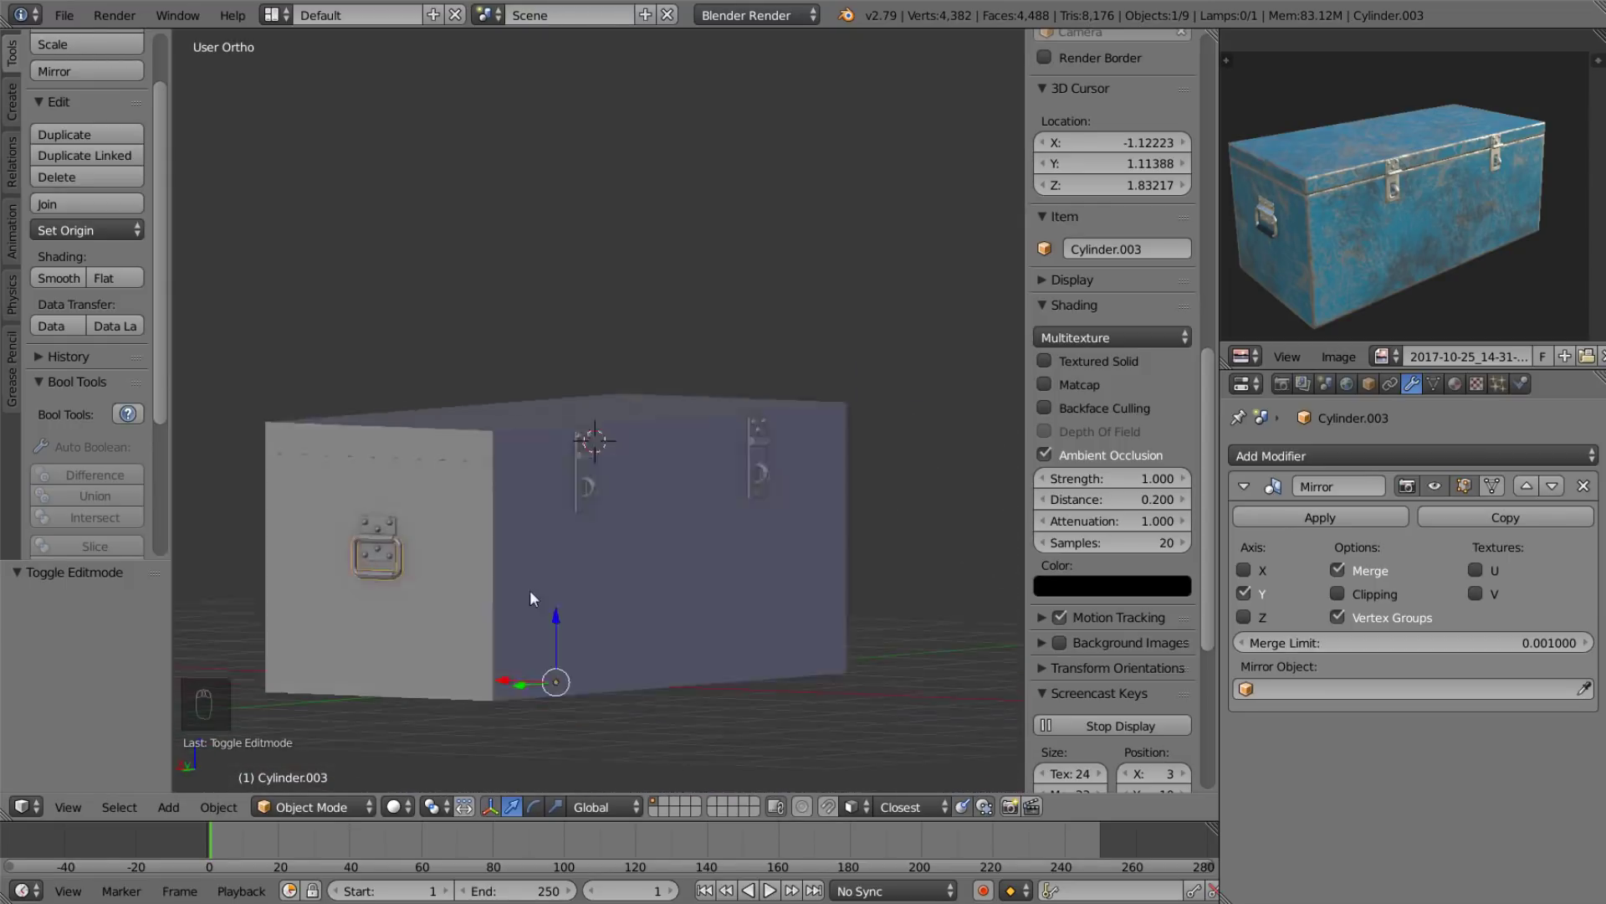
pyautogui.press('ctrl+s')
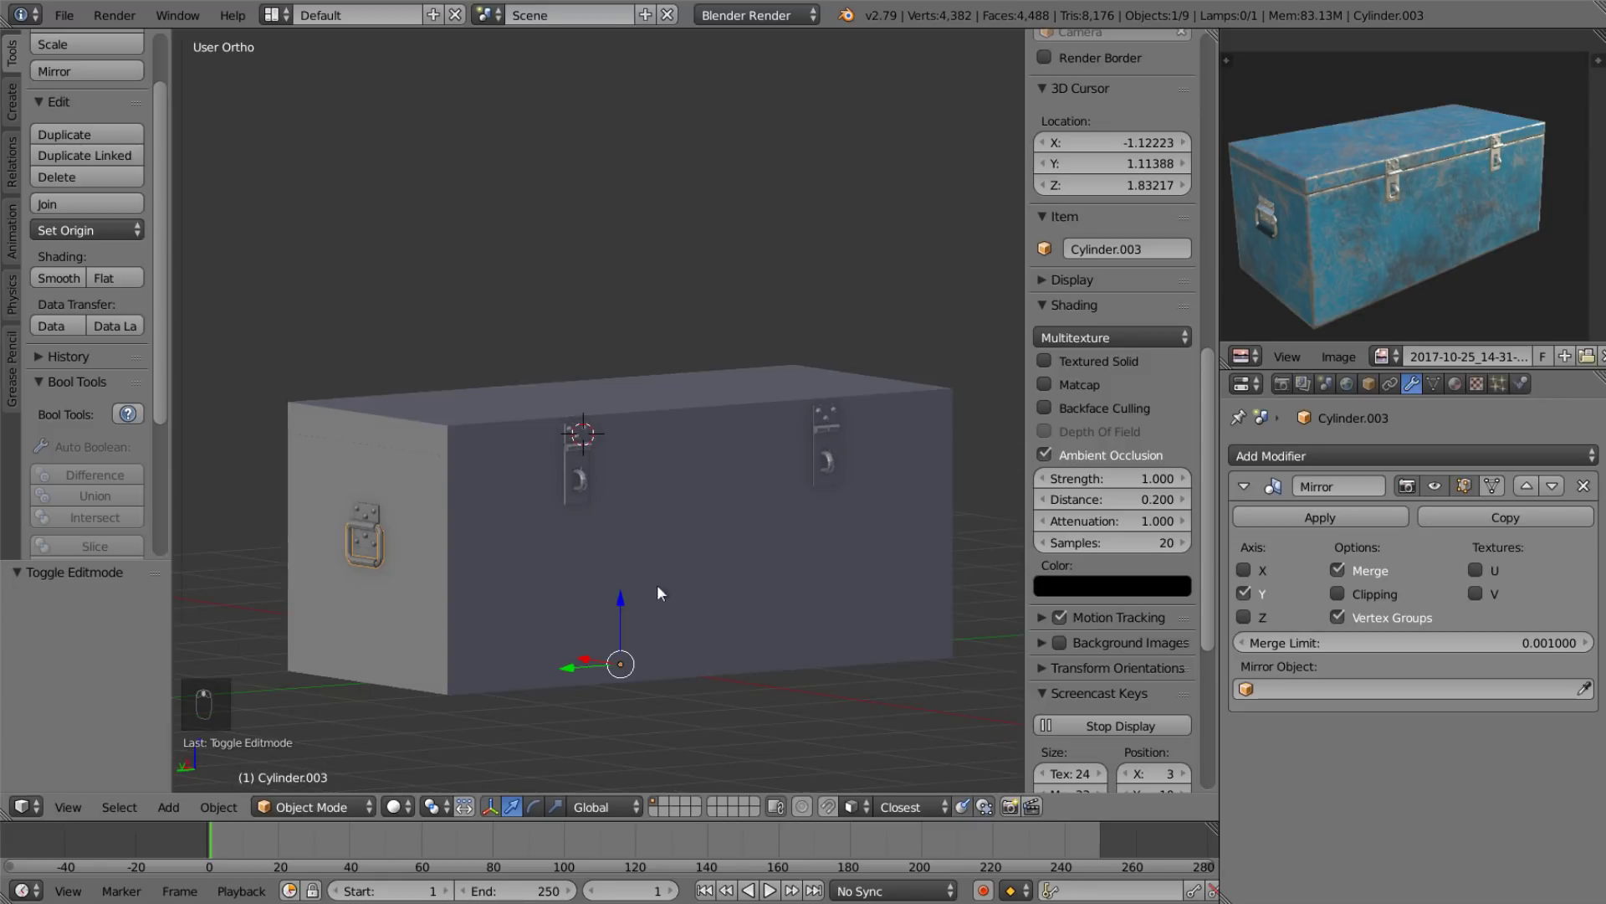
pyautogui.moveTo(364, 514); pyautogui.dragTo(584, 481)
pyautogui.moveTo(463, 524); pyautogui.dragTo(768, 462)
pyautogui.moveTo(601, 453); pyautogui.dragTo(665, 494)
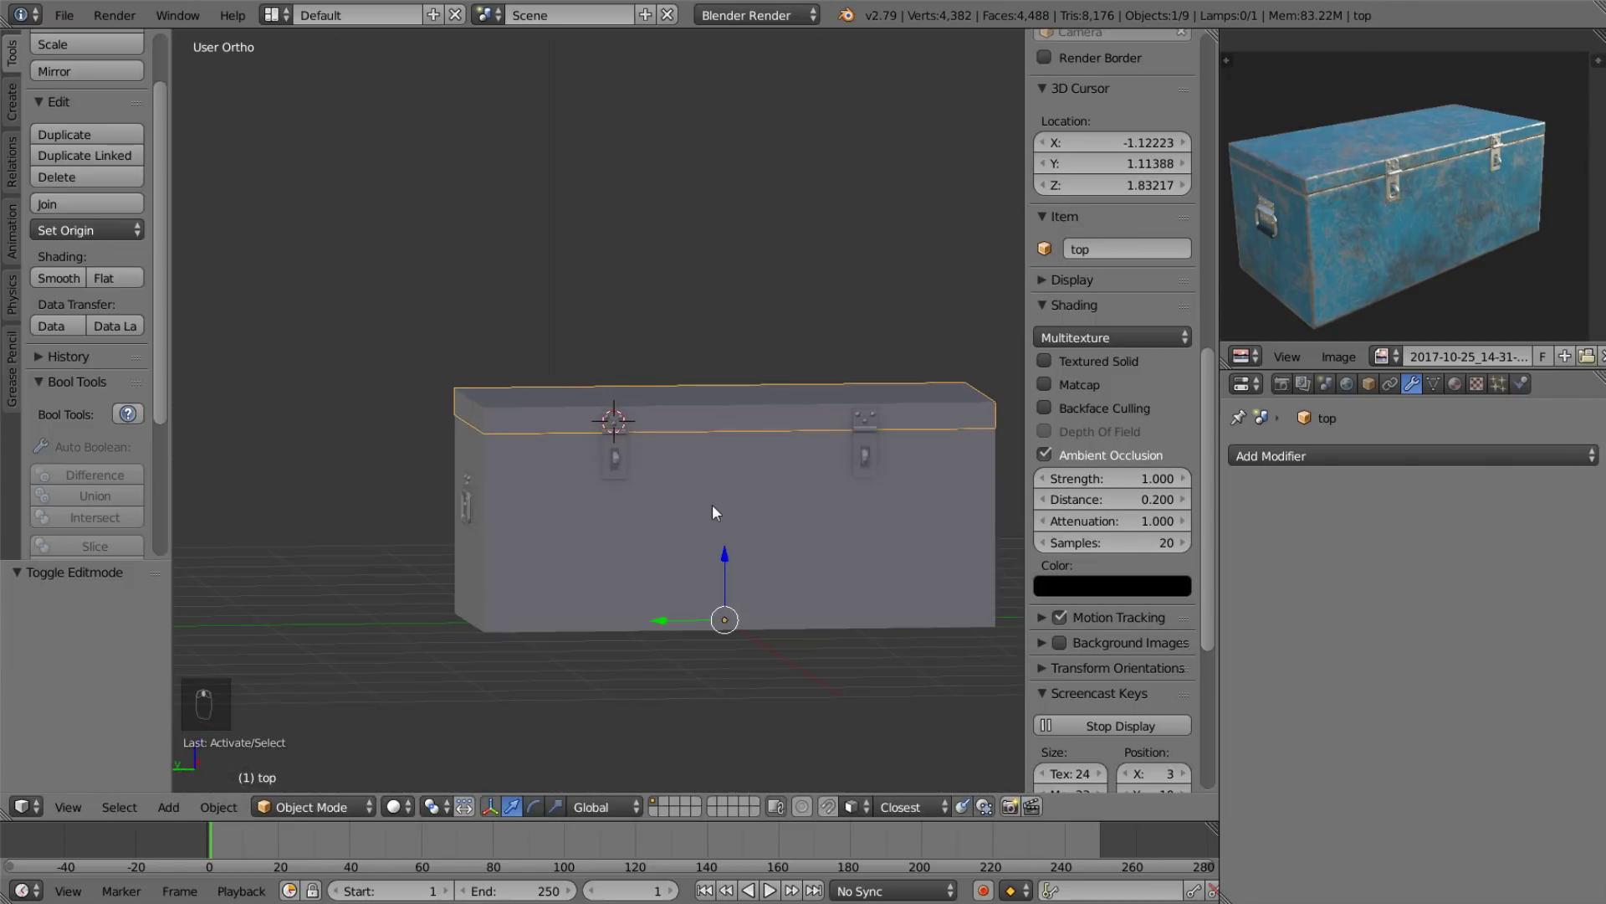
pyautogui.press('ctrl+s')
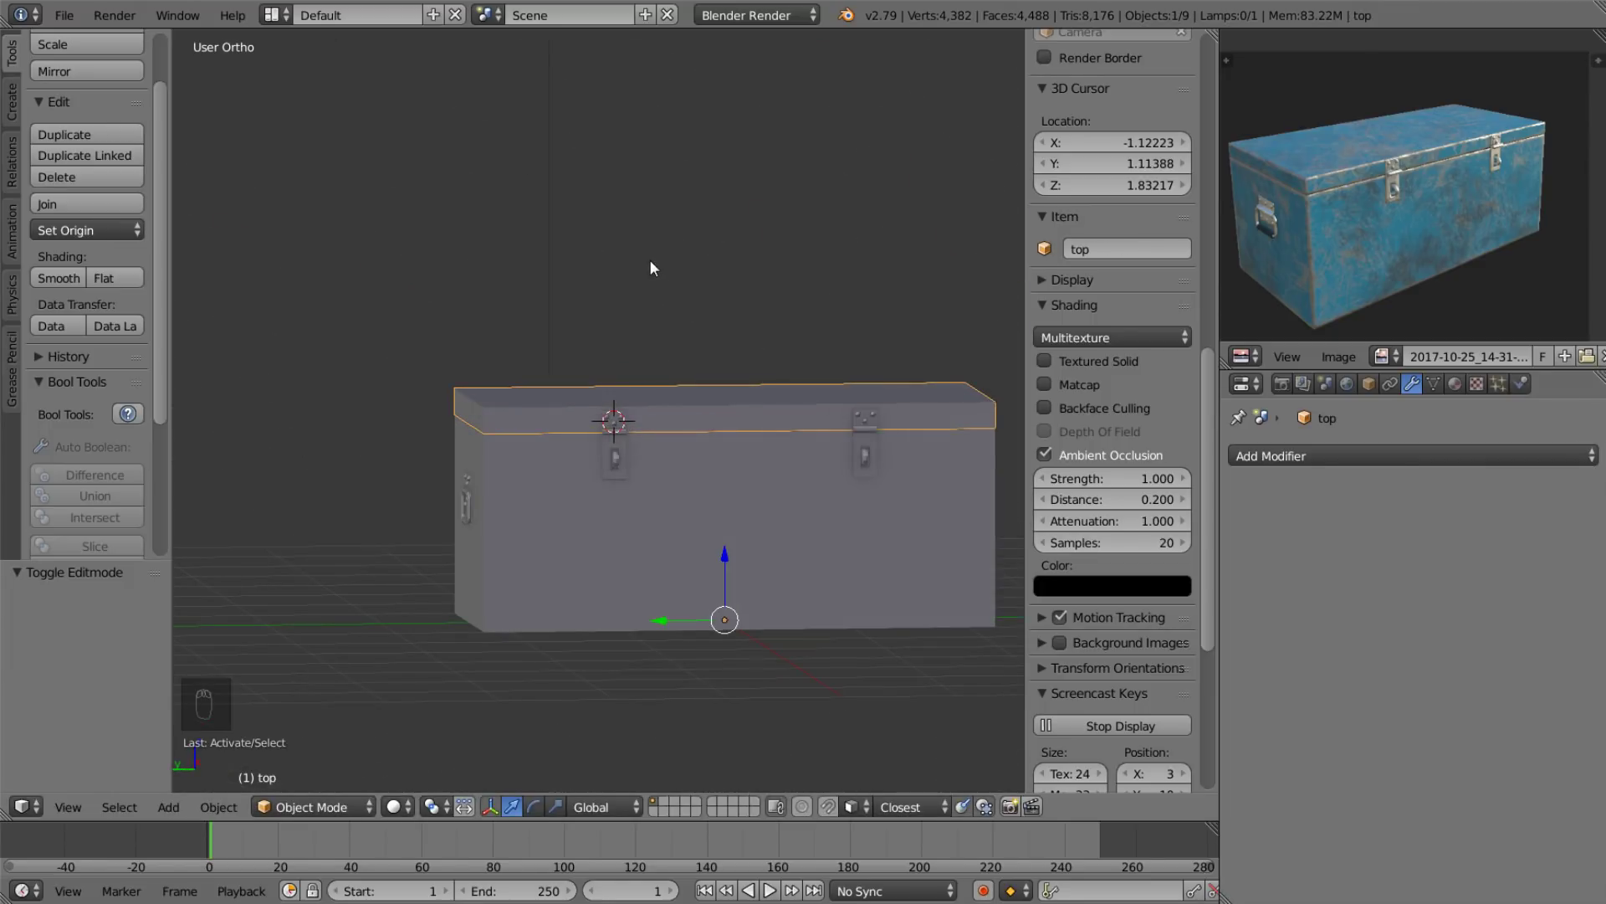